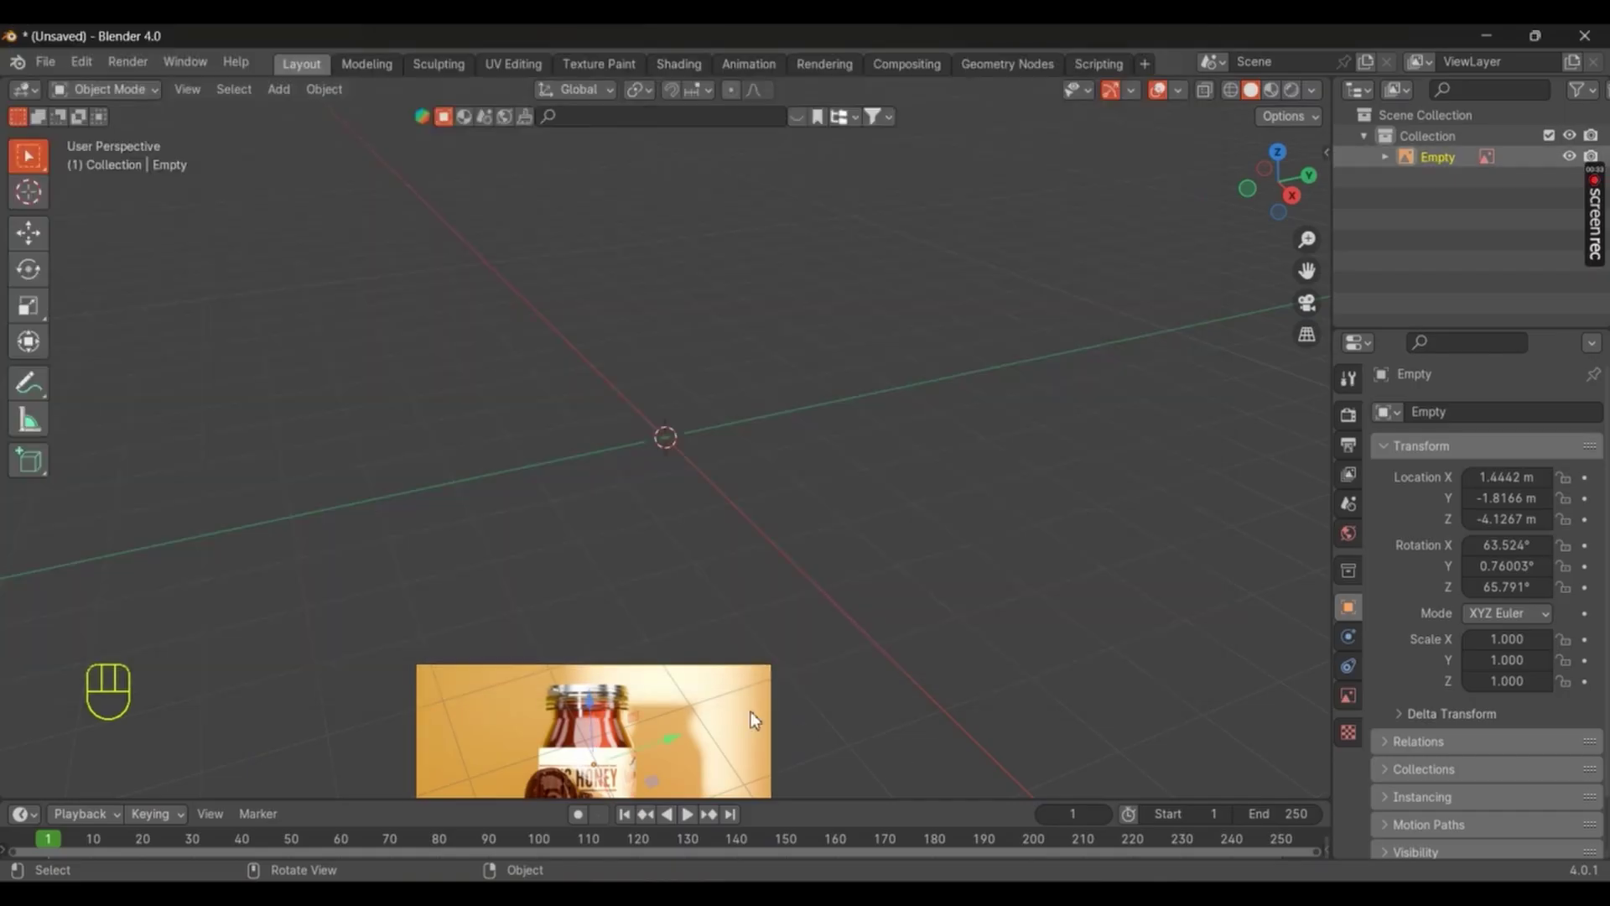
Step: Reset the reference Empty's location and rotation, then rotate it 90° on X to stand upright
{"action": "key", "text": "alt+g"}
{"action": "key", "text": "alt+r"}
{"action": "key", "text": "r"}
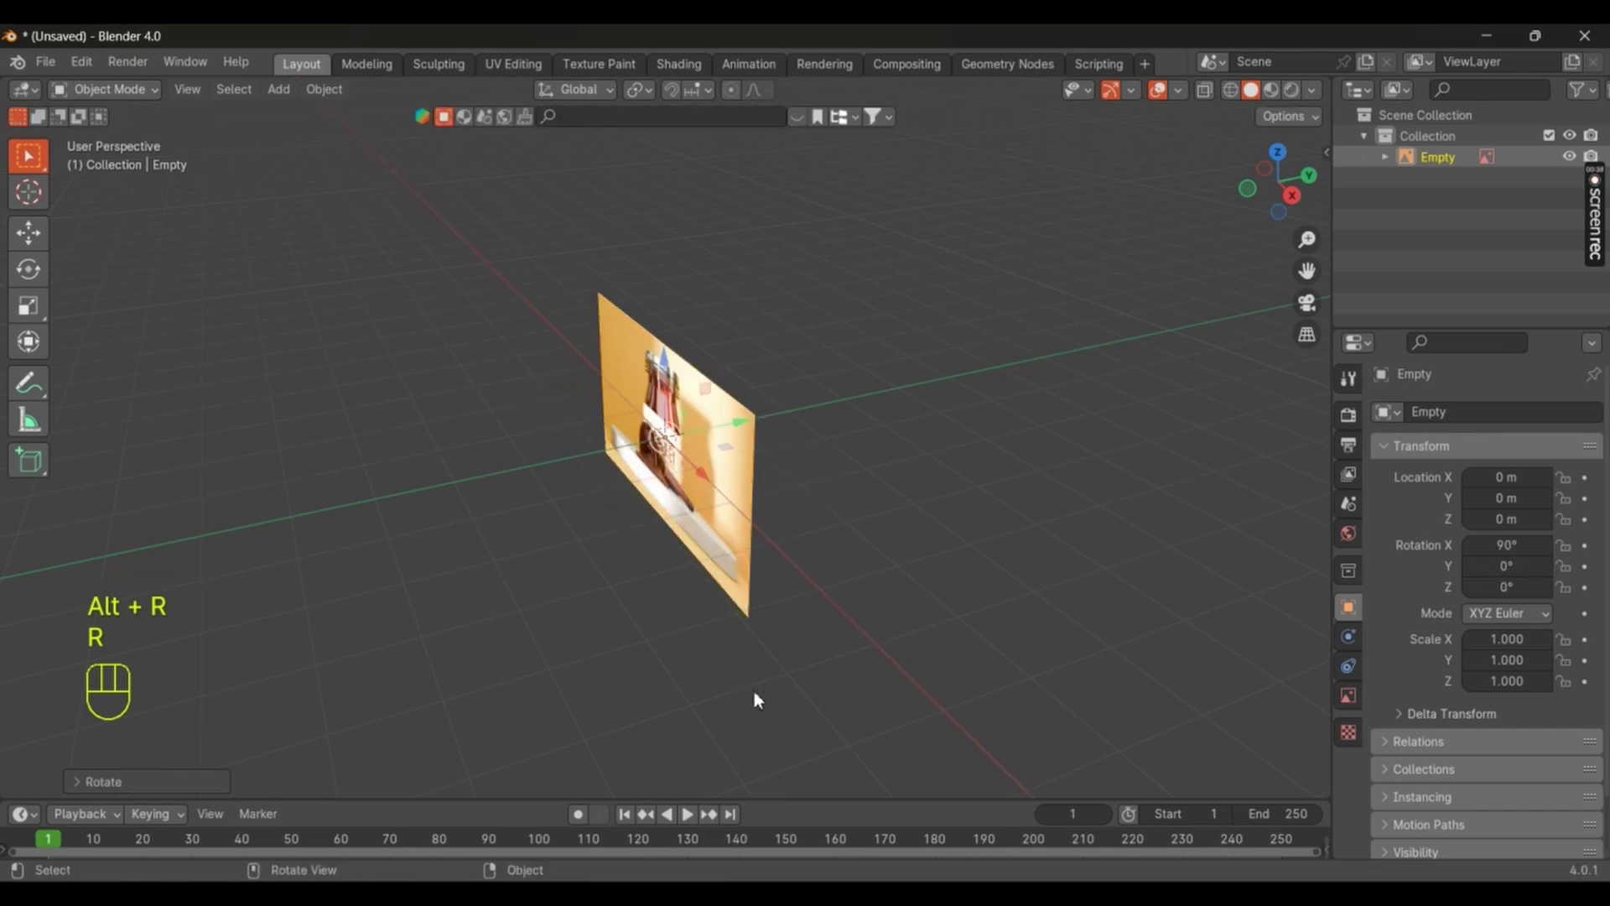
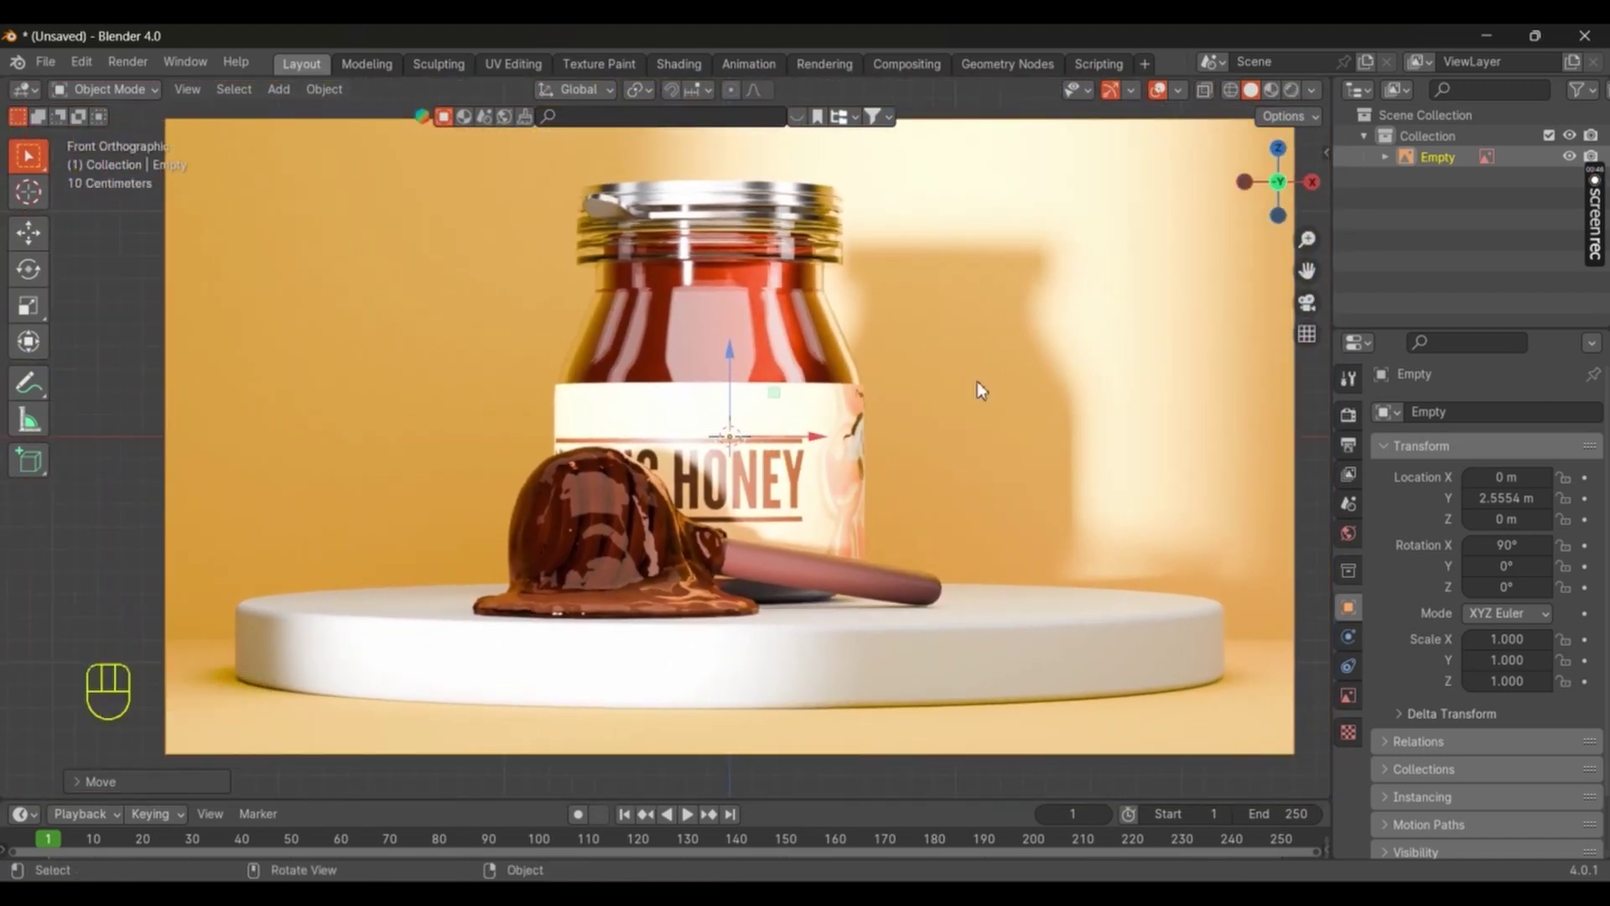
Step: Enable selectable toggles in the Outliner, add a cylinder and scale its mesh down to the jar body's width
{"action": "left_click_drag", "start_coordinate": [1587, 94], "coordinate": [1224, 153]}
{"action": "left_click", "coordinate": [1553, 167]}
{"action": "key", "text": "shift+a"}
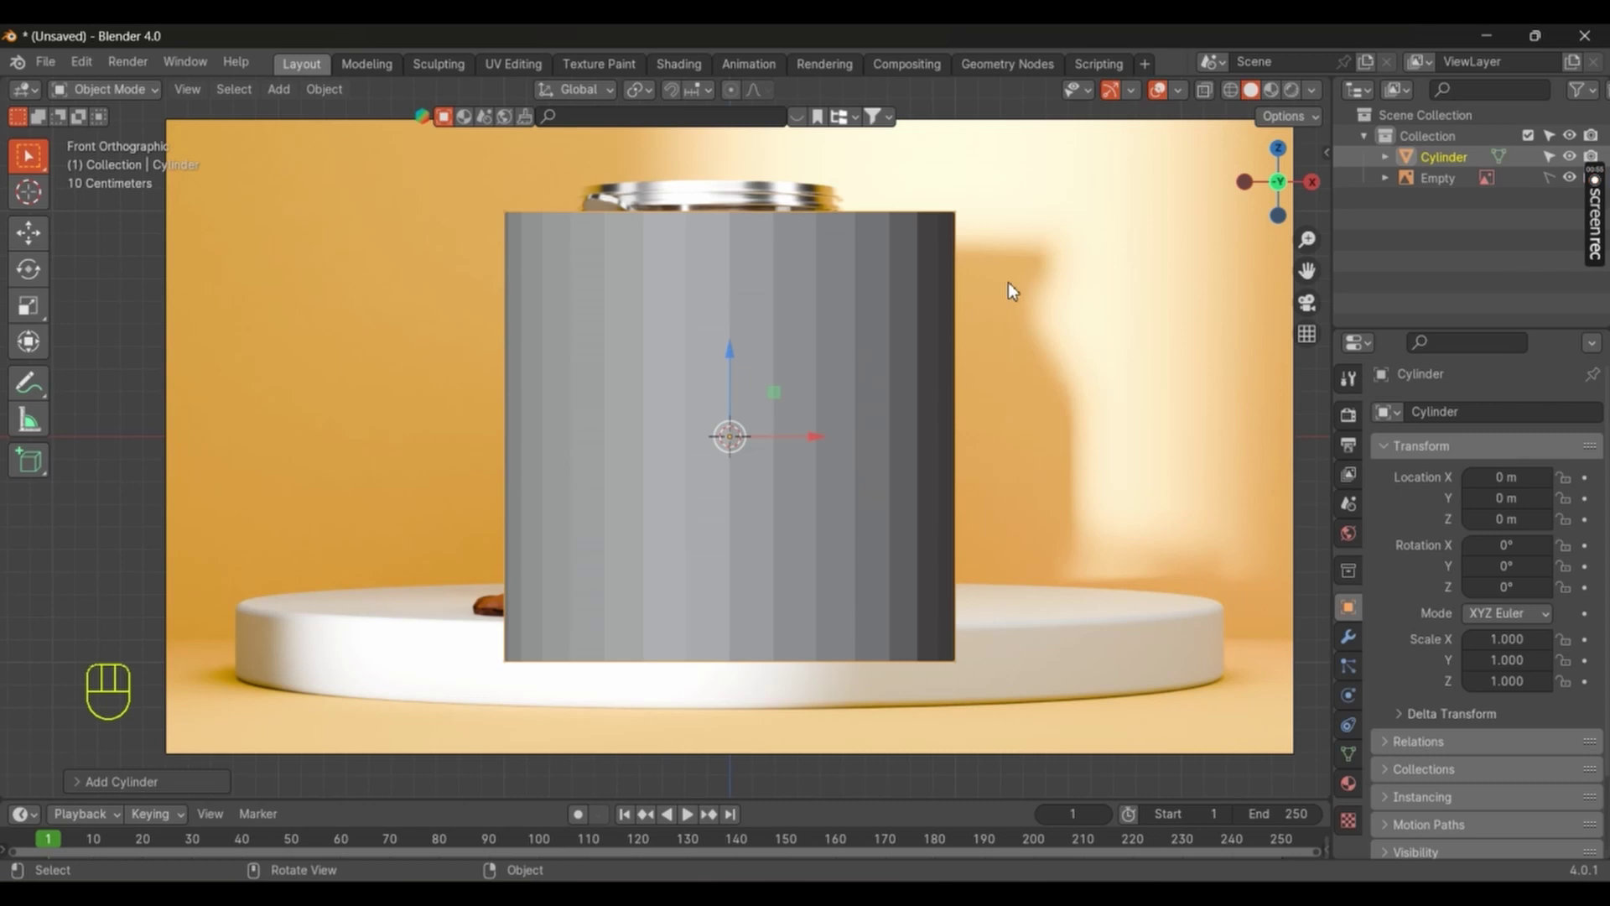
{"action": "key", "text": "Tab"}
{"action": "key", "text": "a"}
{"action": "key", "text": "s"}
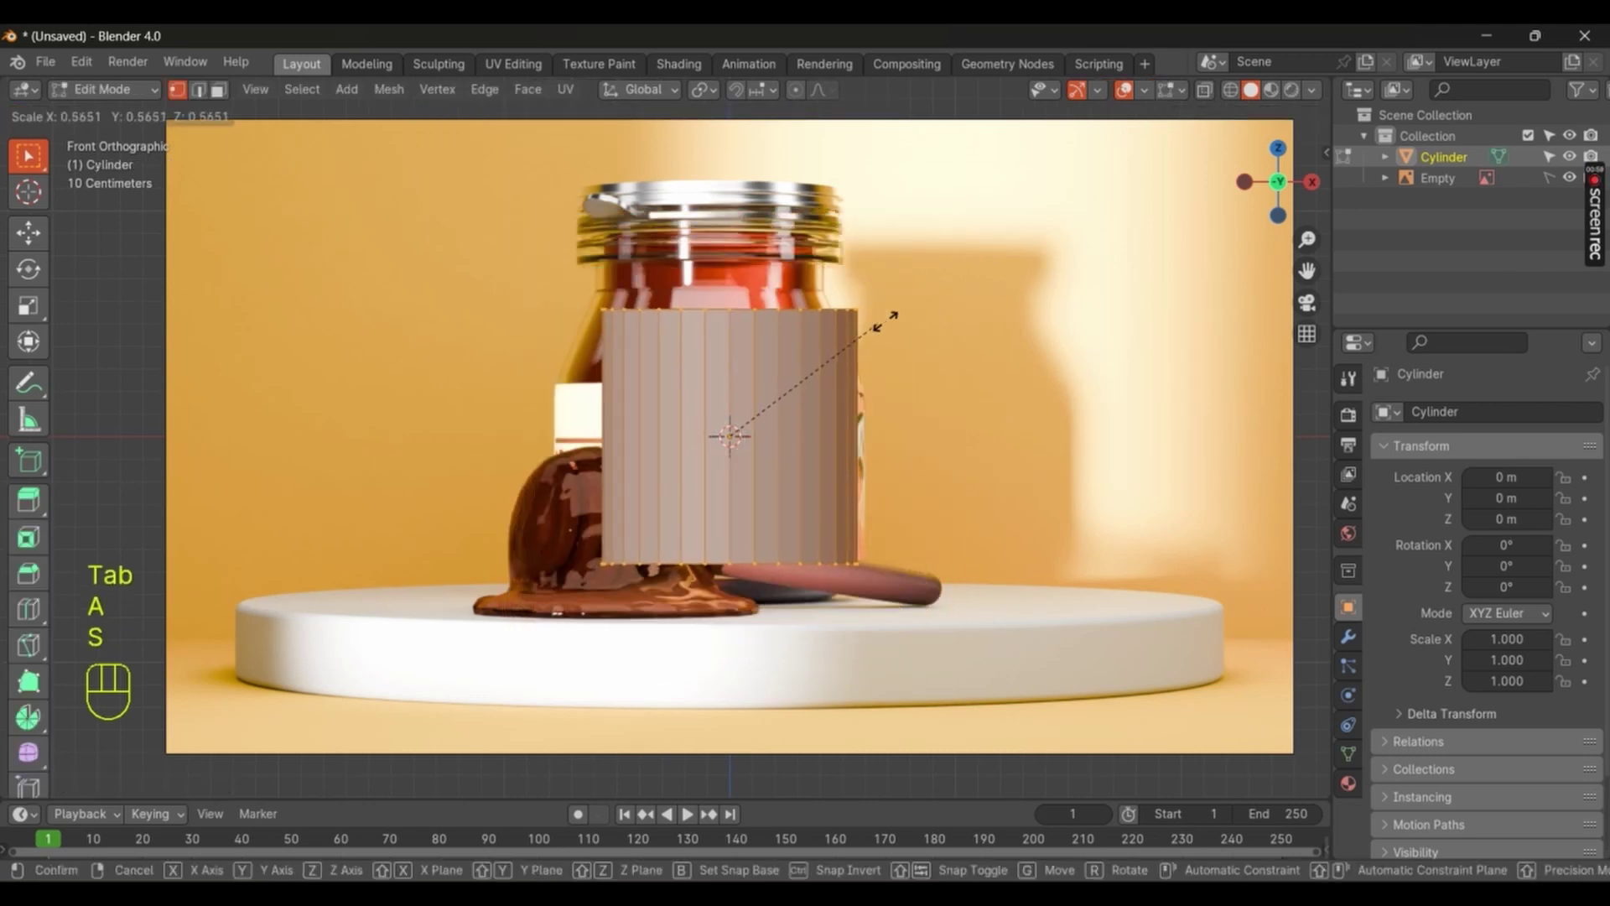
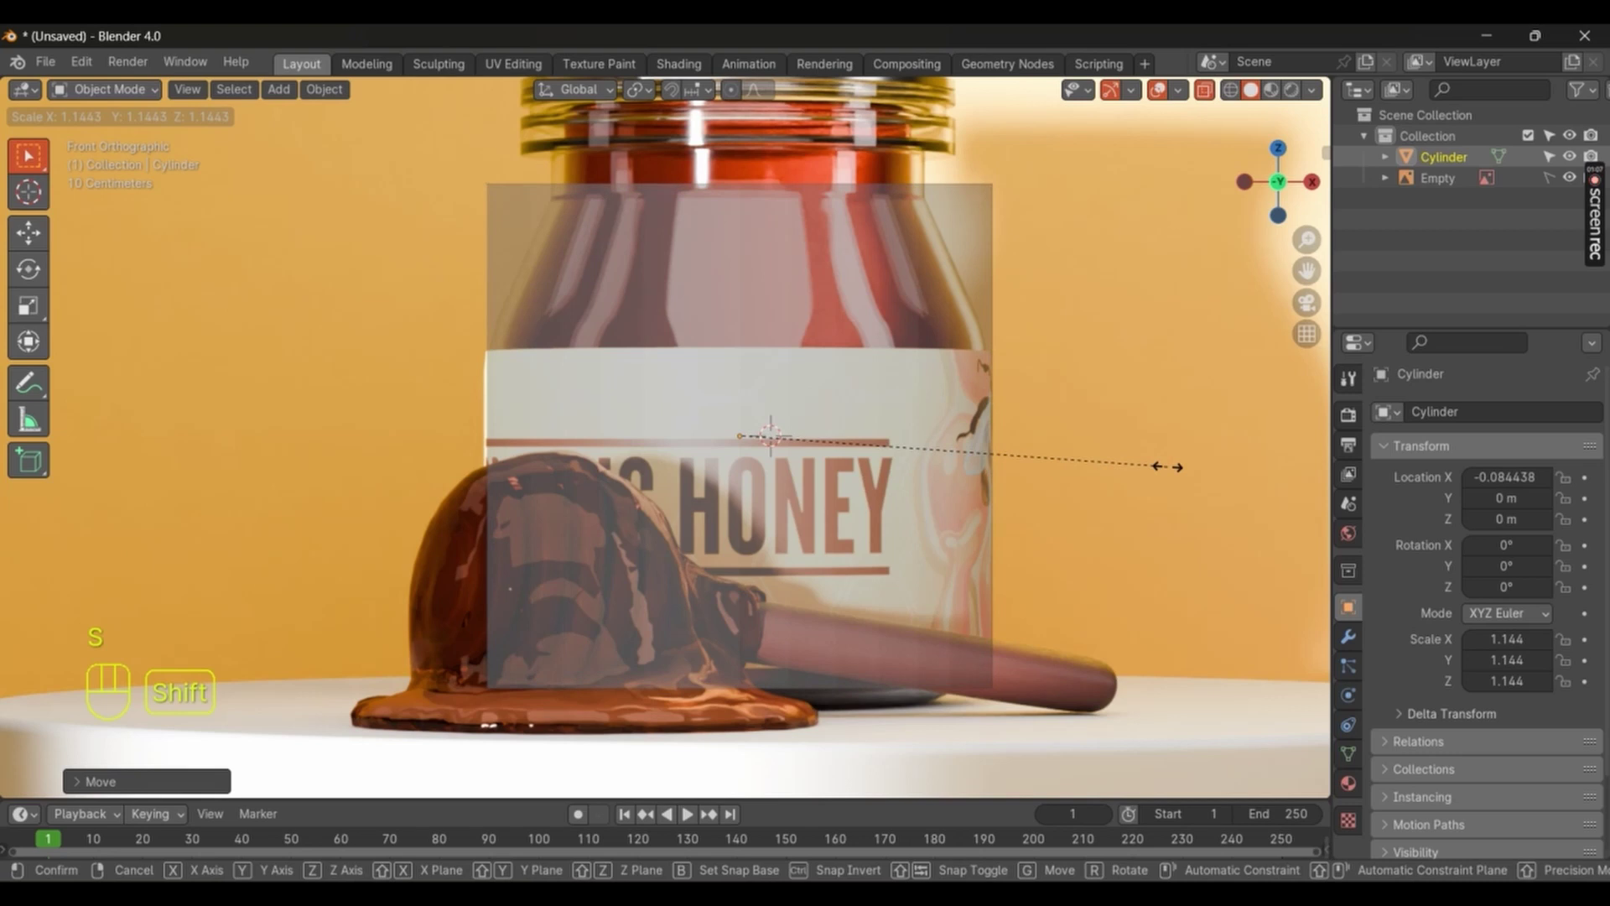
Step: Apply the cylinder's scale and bevel its bottom edge loop
{"action": "left_click_drag", "start_coordinate": [828, 442], "coordinate": [822, 539]}
{"action": "middle_click", "coordinate": [823, 539]}
{"action": "key", "text": "Tab"}
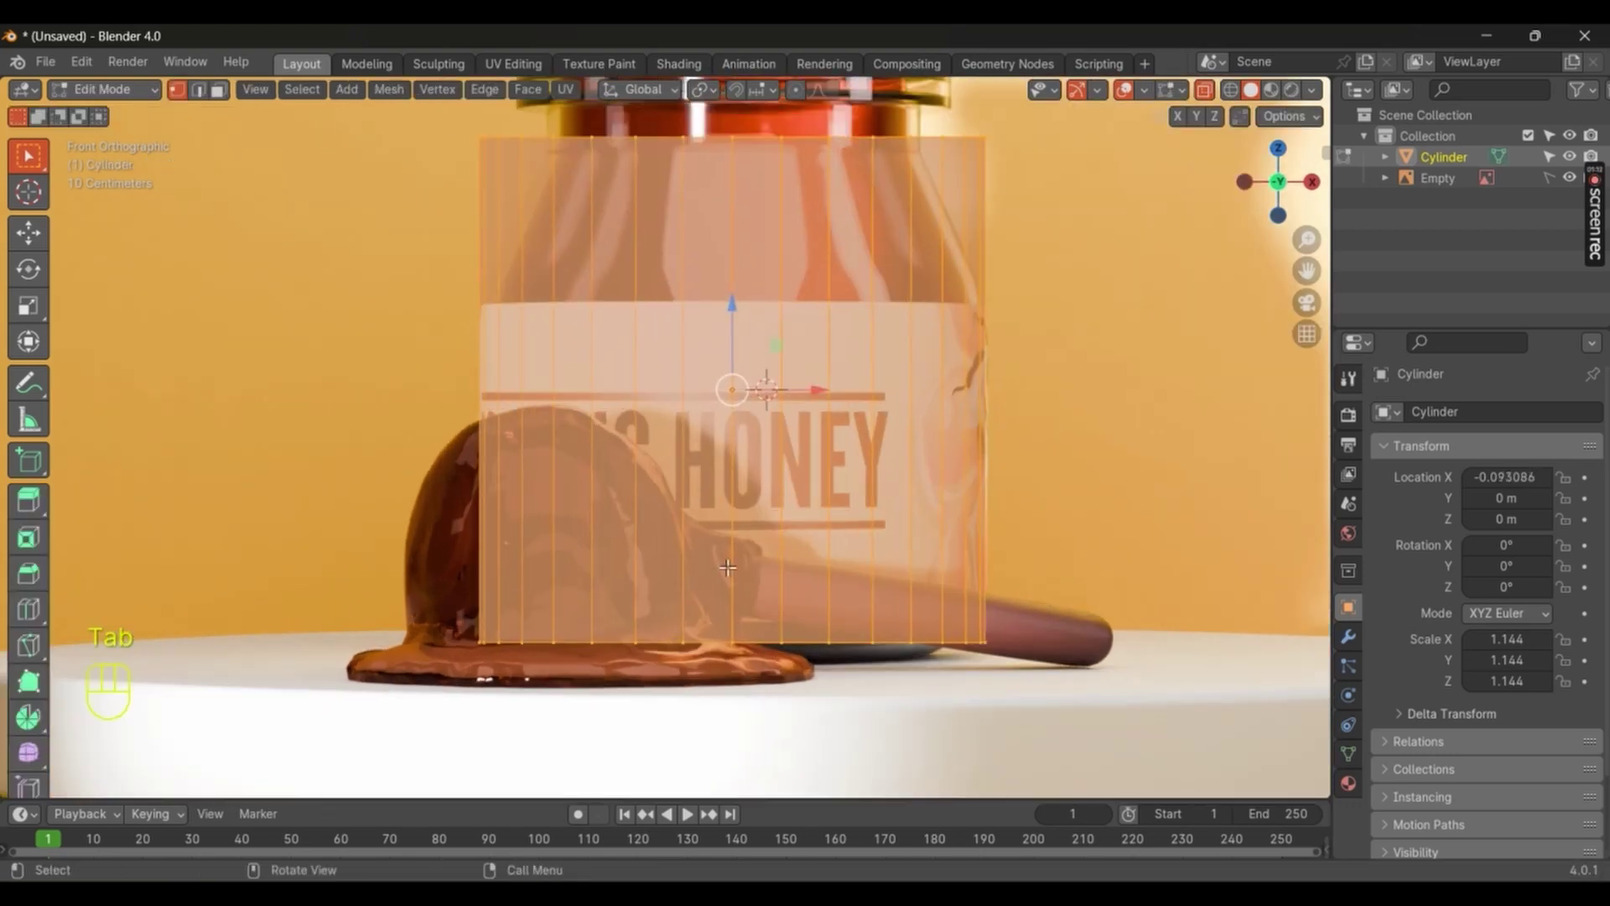
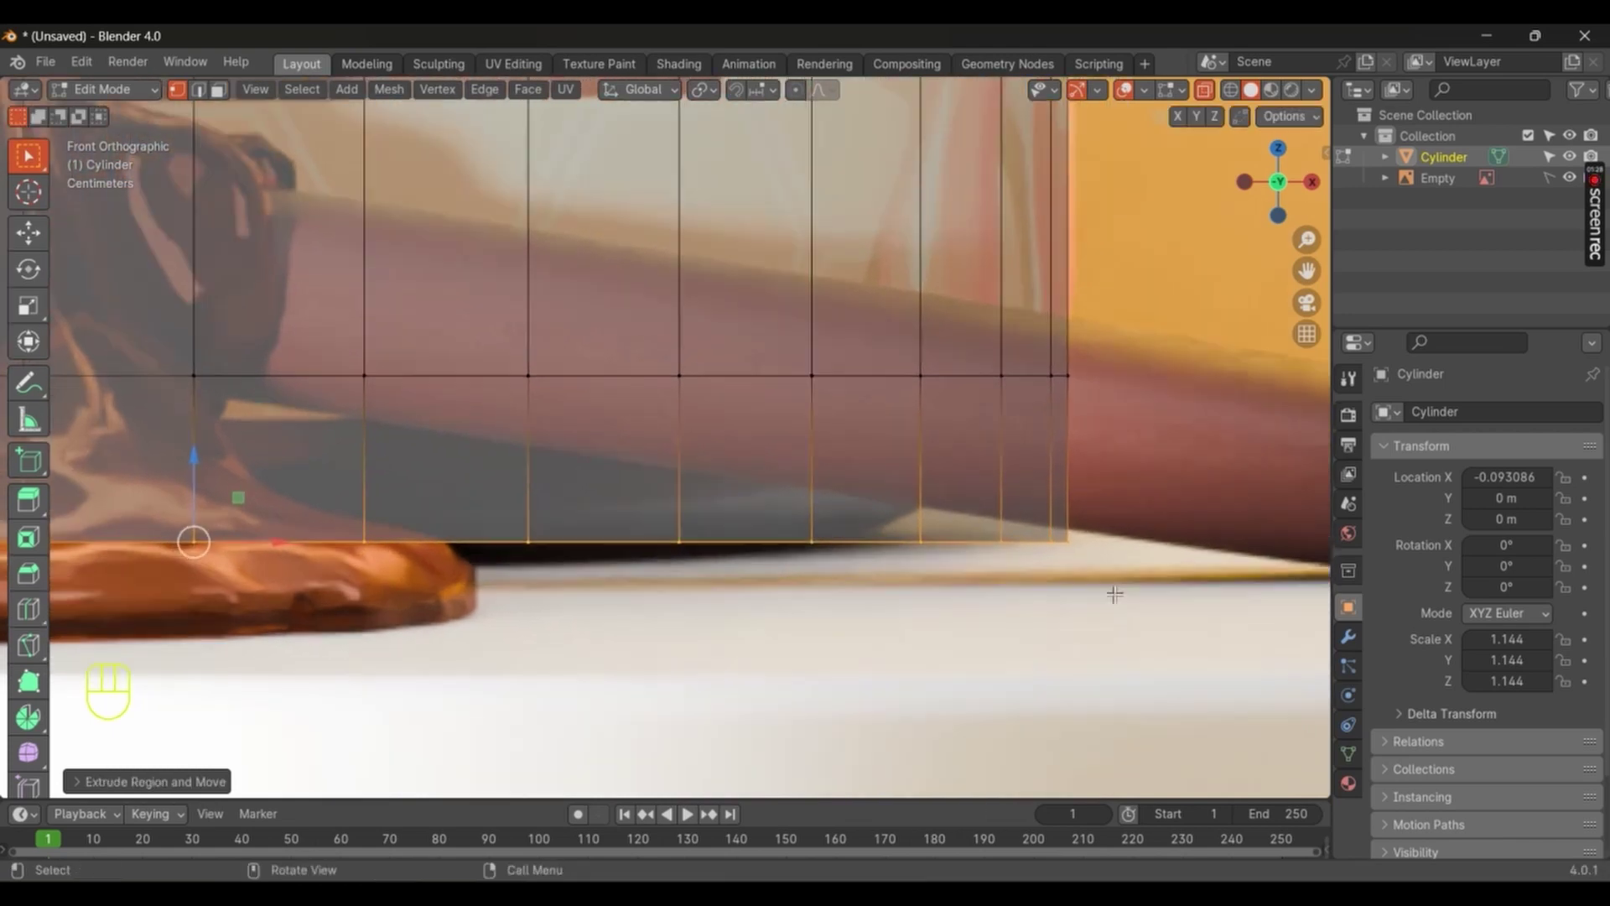
{"action": "key", "text": "ctrl+b"}
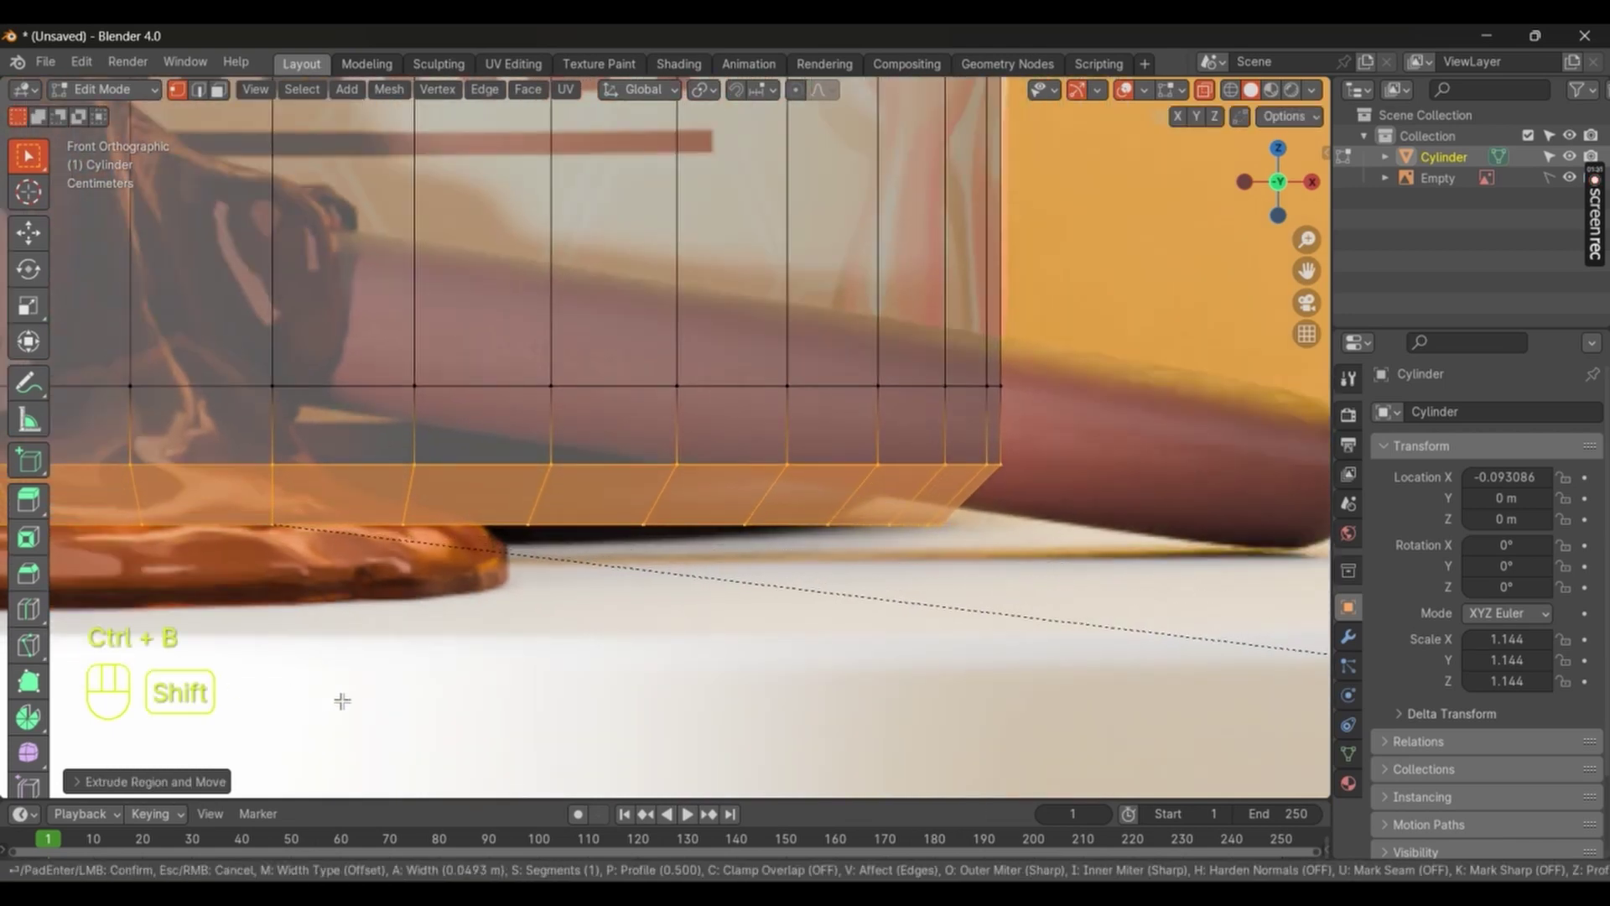
{"action": "key", "text": "Tab"}
{"action": "key", "text": "ctrl+a"}
{"action": "key", "text": "Tab"}
Step: Redo the bottom bevel with extra segments for a rounded base and select all geometry
{"action": "key", "text": "ctrl+b"}
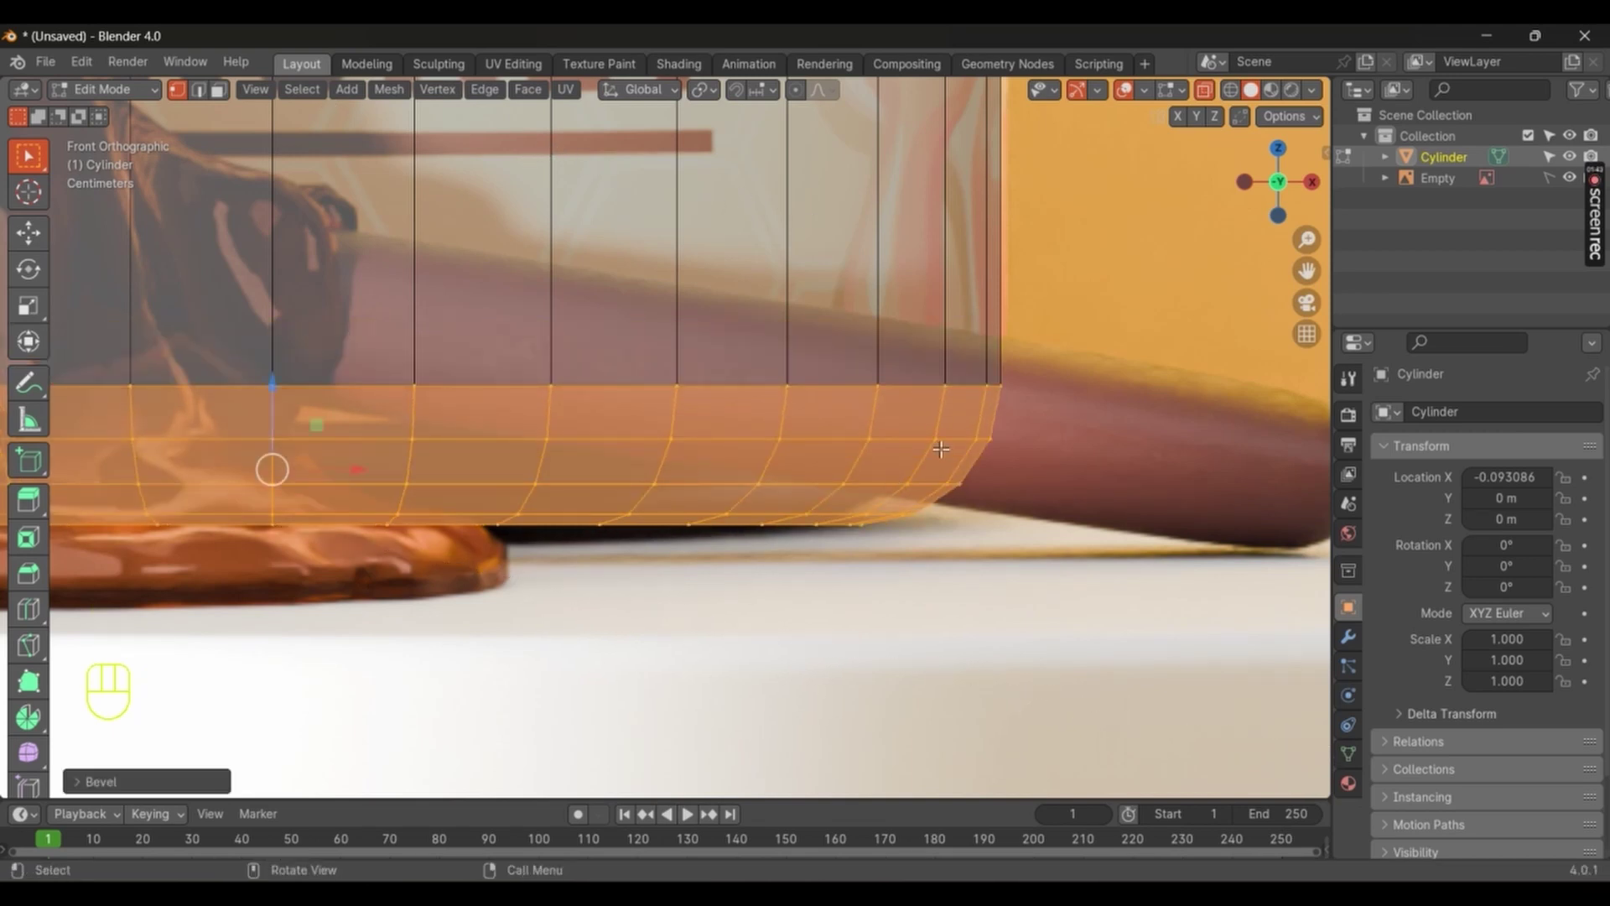
{"action": "key", "text": "a"}
{"action": "key", "text": "m"}
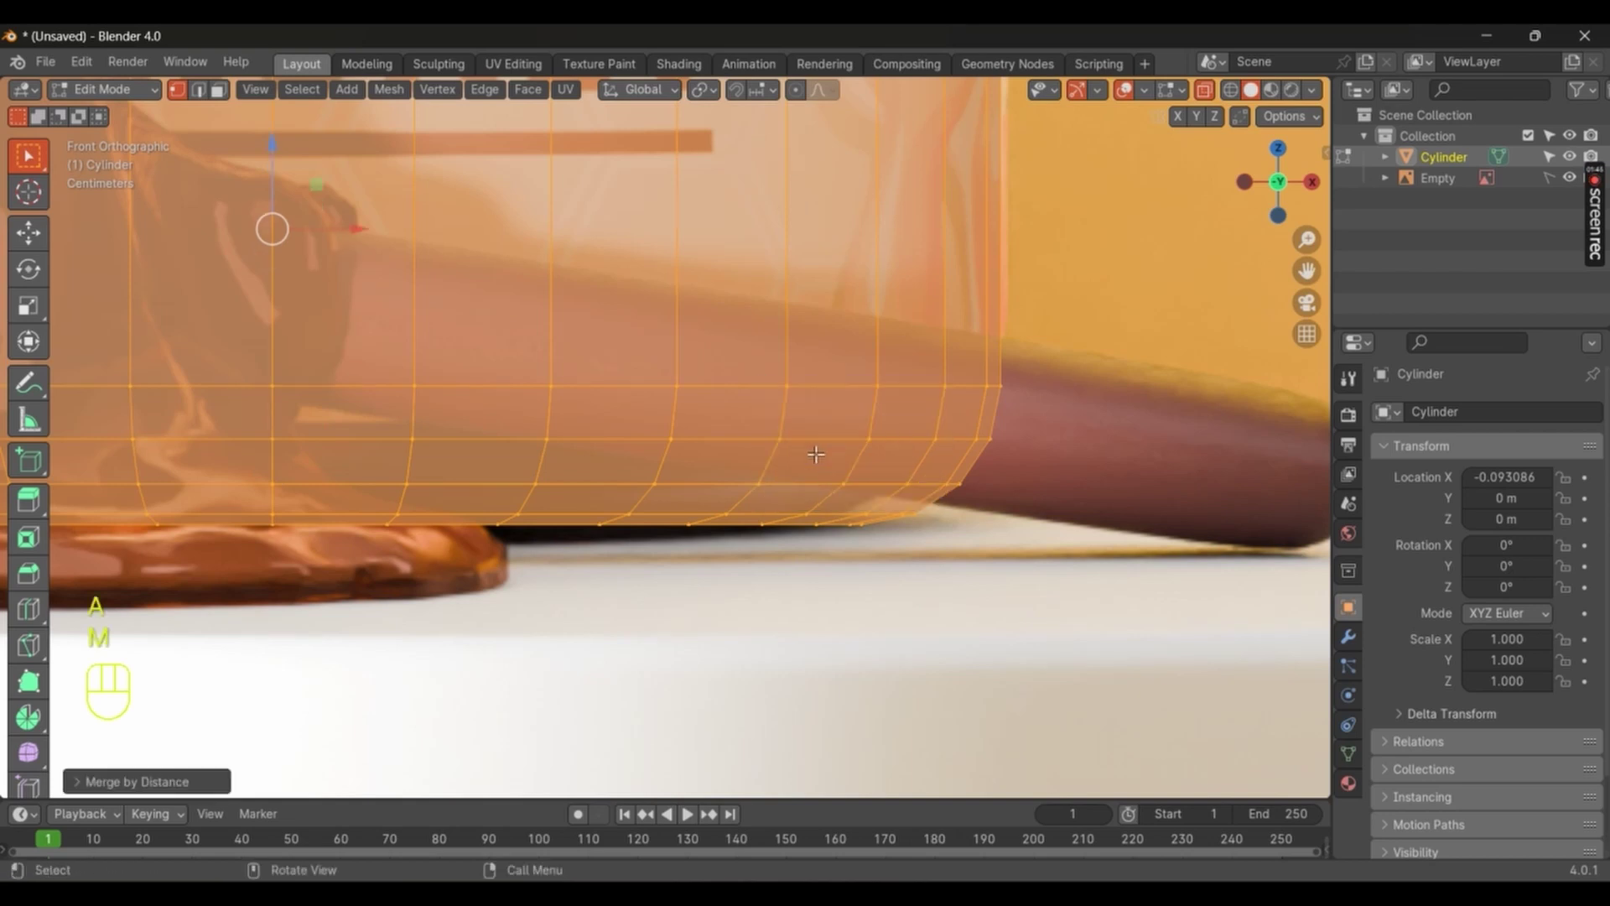
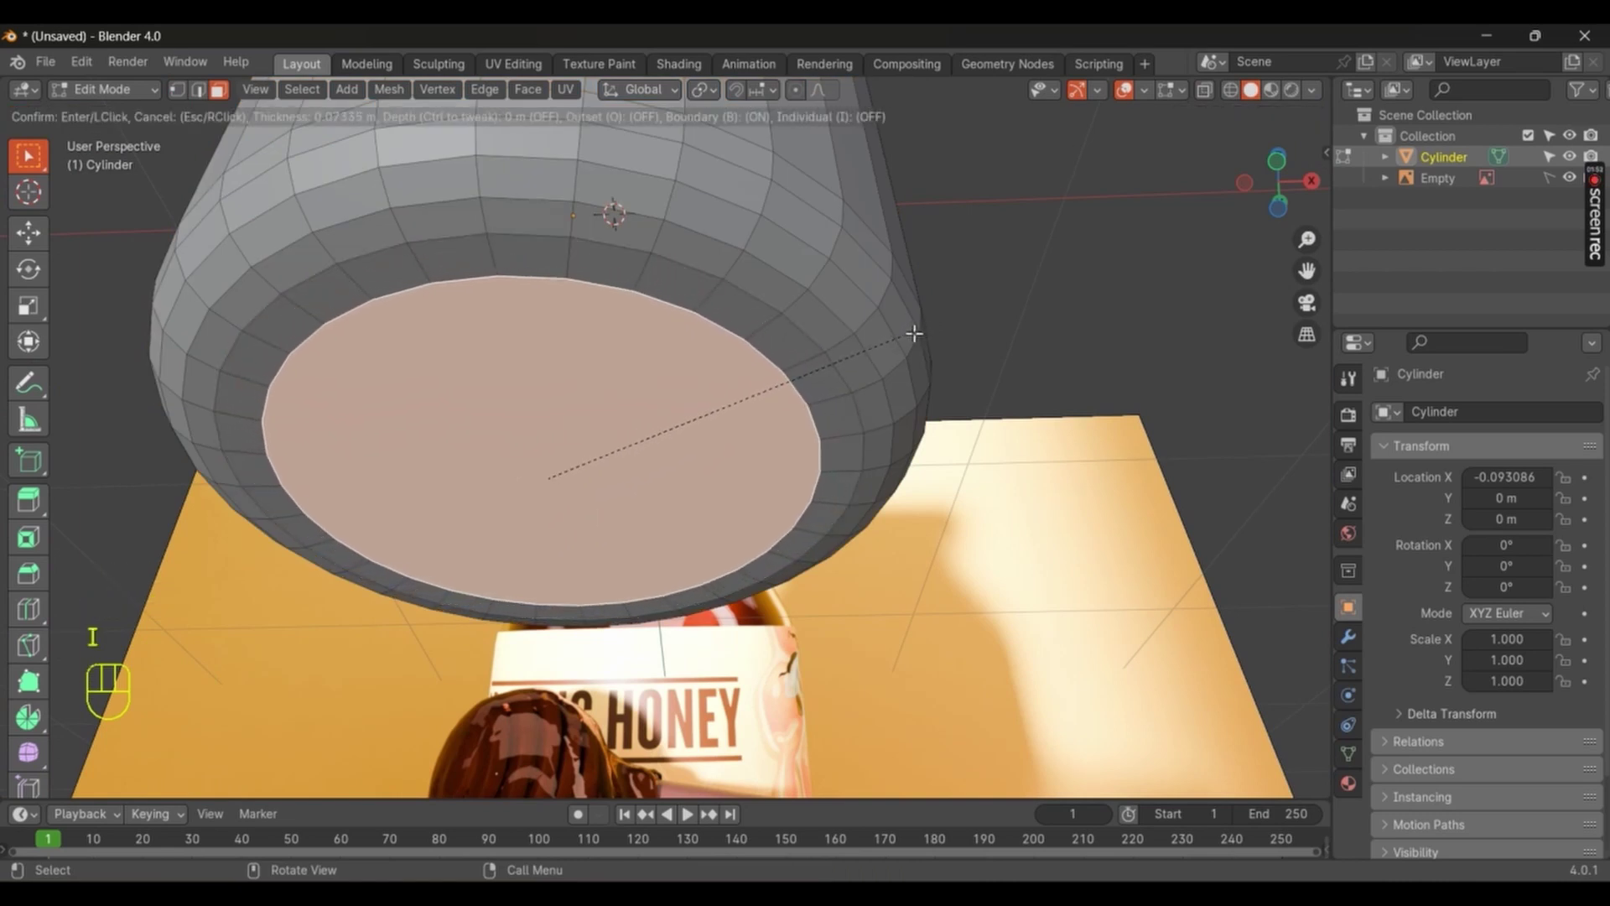
Step: Inset the jar's bottom face repeatedly into concentric rings, undoing the last inset
{"action": "key", "text": "i"}
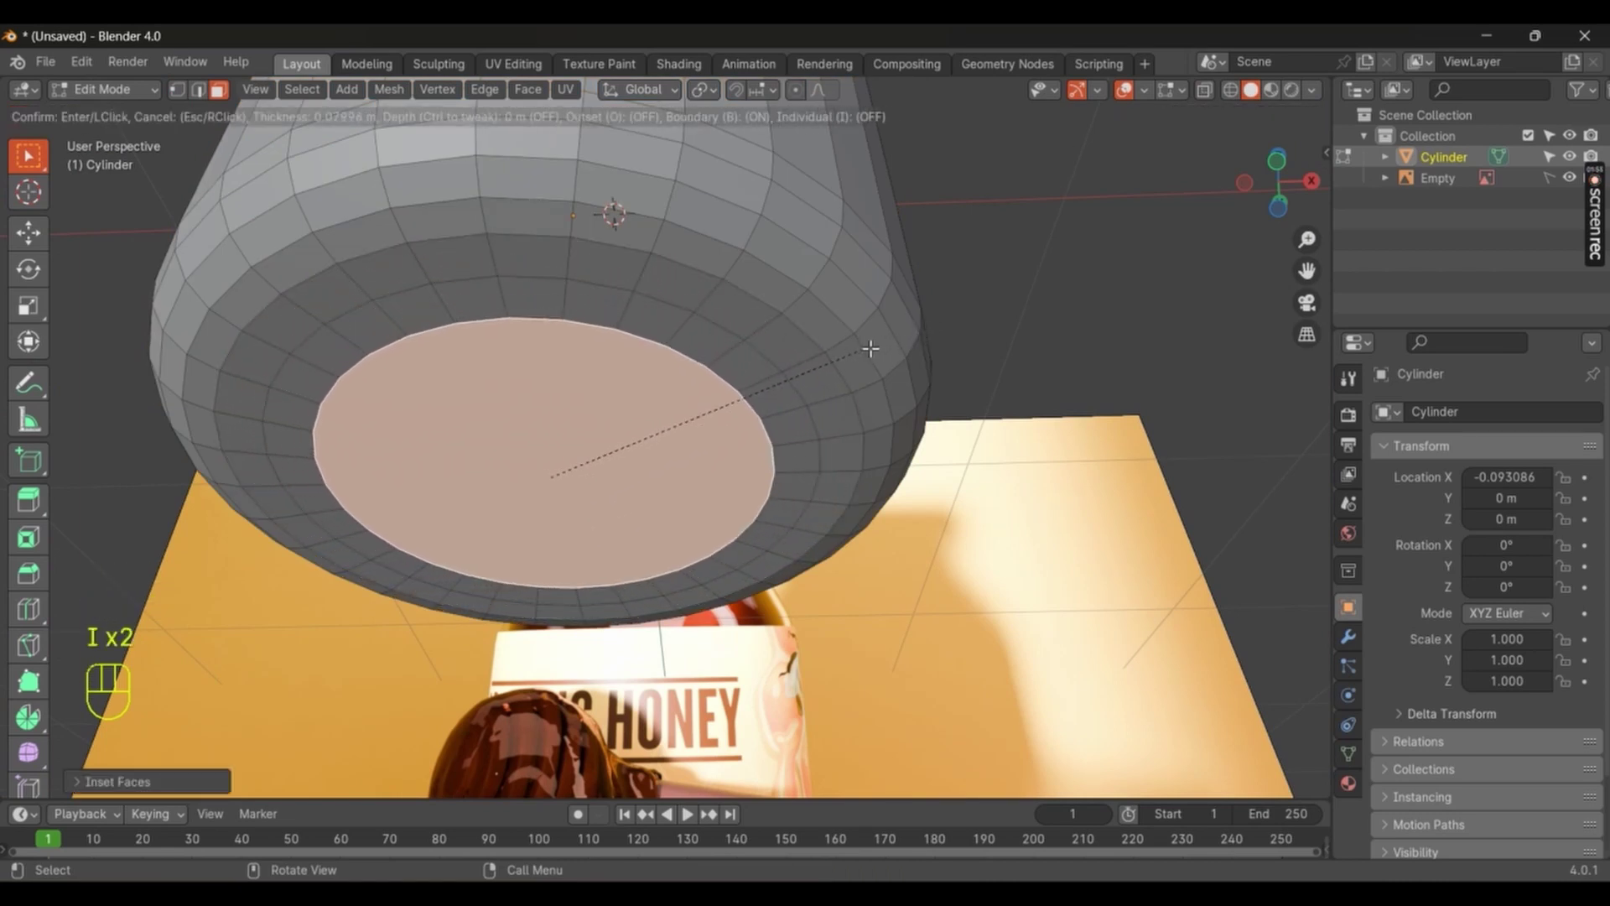
{"action": "key", "text": "shift+r"}
{"action": "key", "text": "shift+r"}
{"action": "key", "text": "shift+r"}
{"action": "key", "text": "shift+r"}
{"action": "key", "text": "shift+r"}
{"action": "key", "text": "ctrl+z"}
Step: Raise the small centre face of the base with proportional-editing falloff to dimple it
{"action": "left_click", "coordinate": [782, 138]}
{"action": "key", "text": "g"}
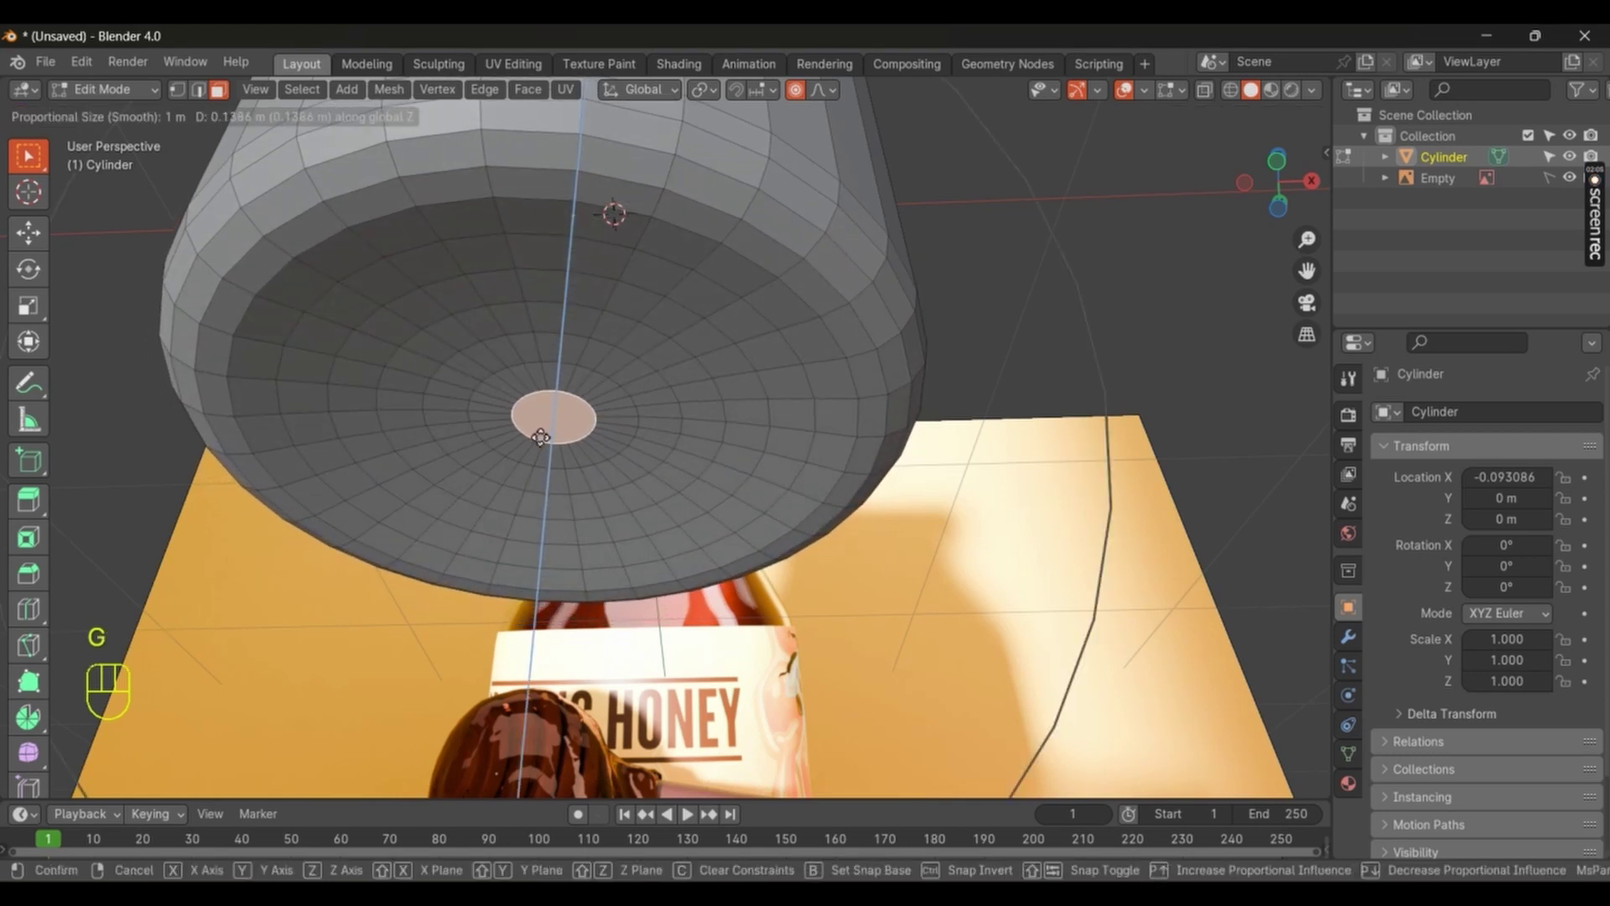
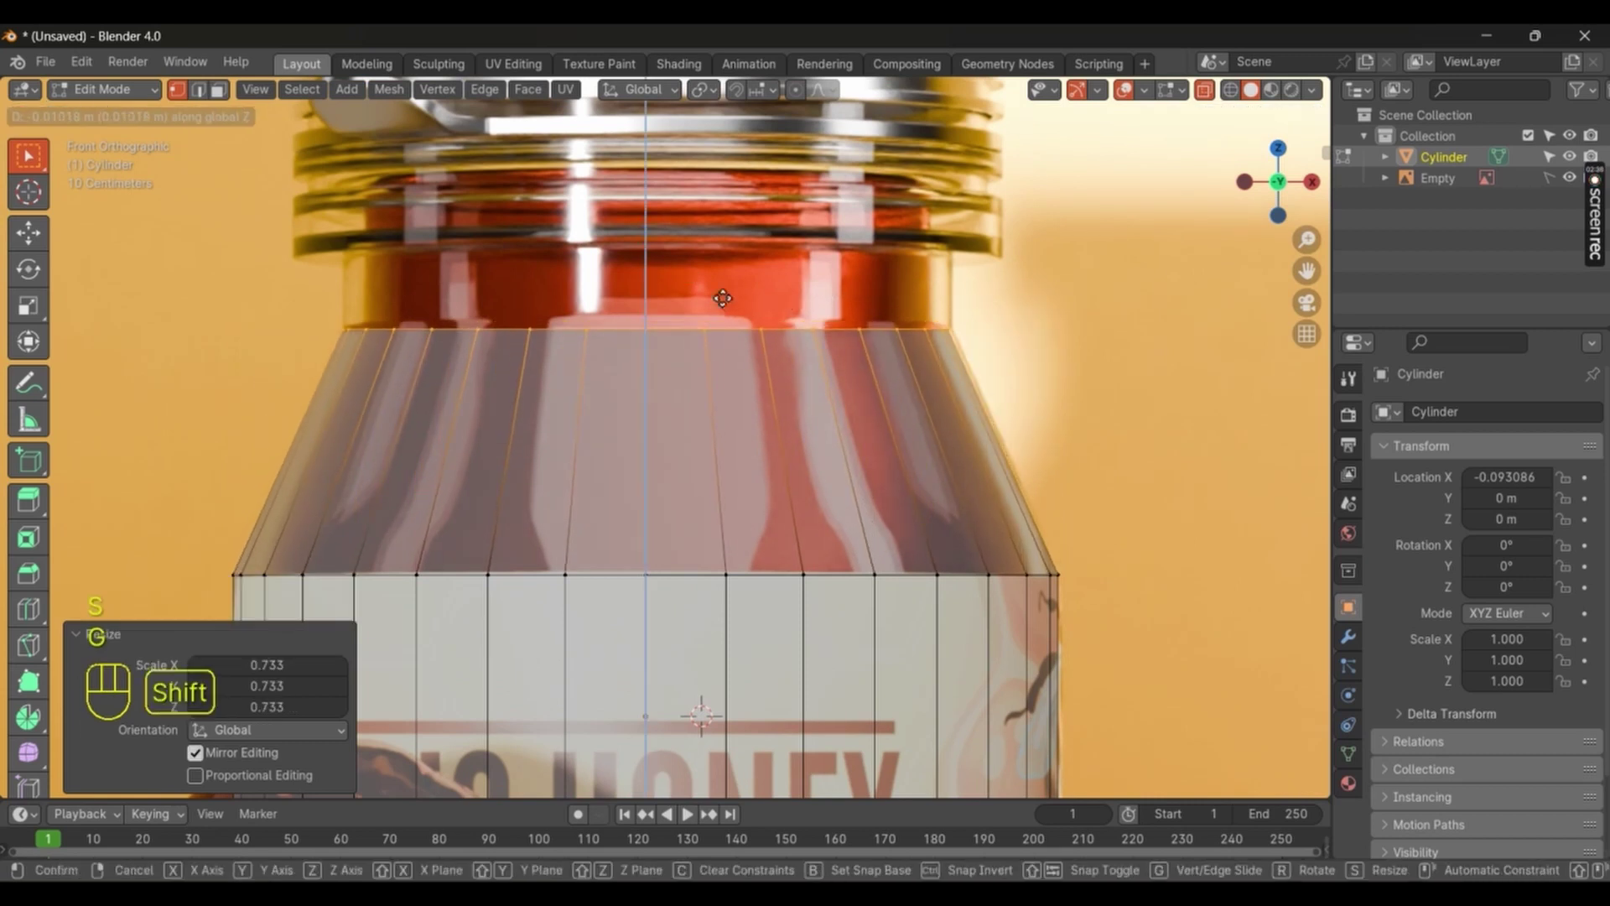
Step: Extrude the jar's top loop upward three times to build the neck to the lid line
{"action": "left_click_drag", "start_coordinate": [1301, 286], "coordinate": [1300, 317]}
{"action": "middle_click", "coordinate": [1300, 317]}
{"action": "middle_click", "coordinate": [1300, 317]}
{"action": "key", "text": "e"}
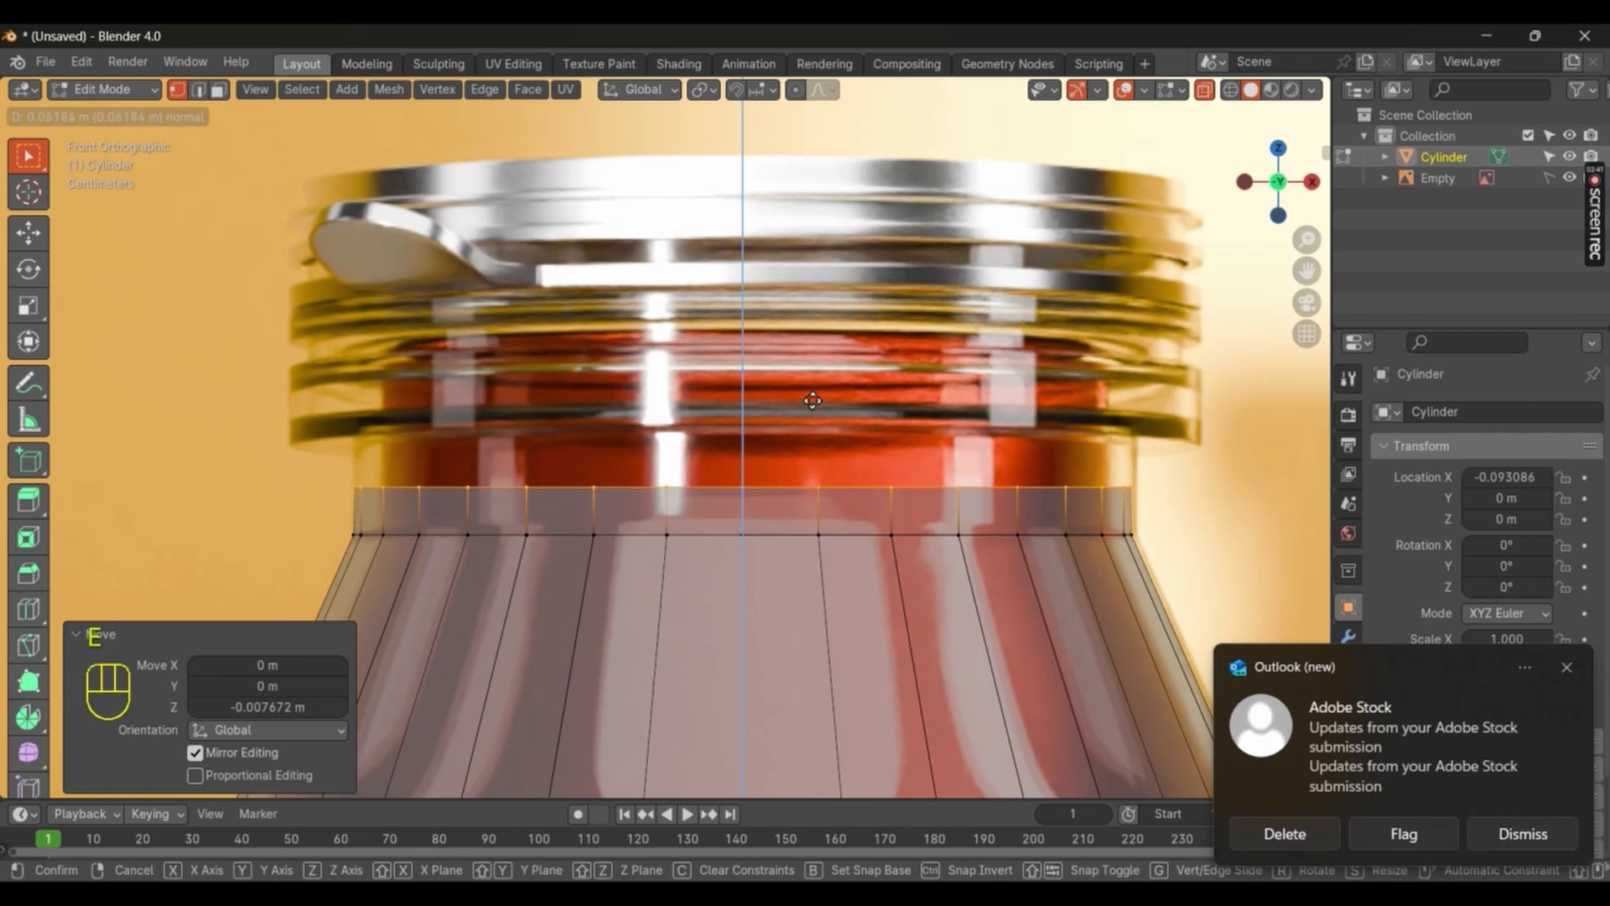
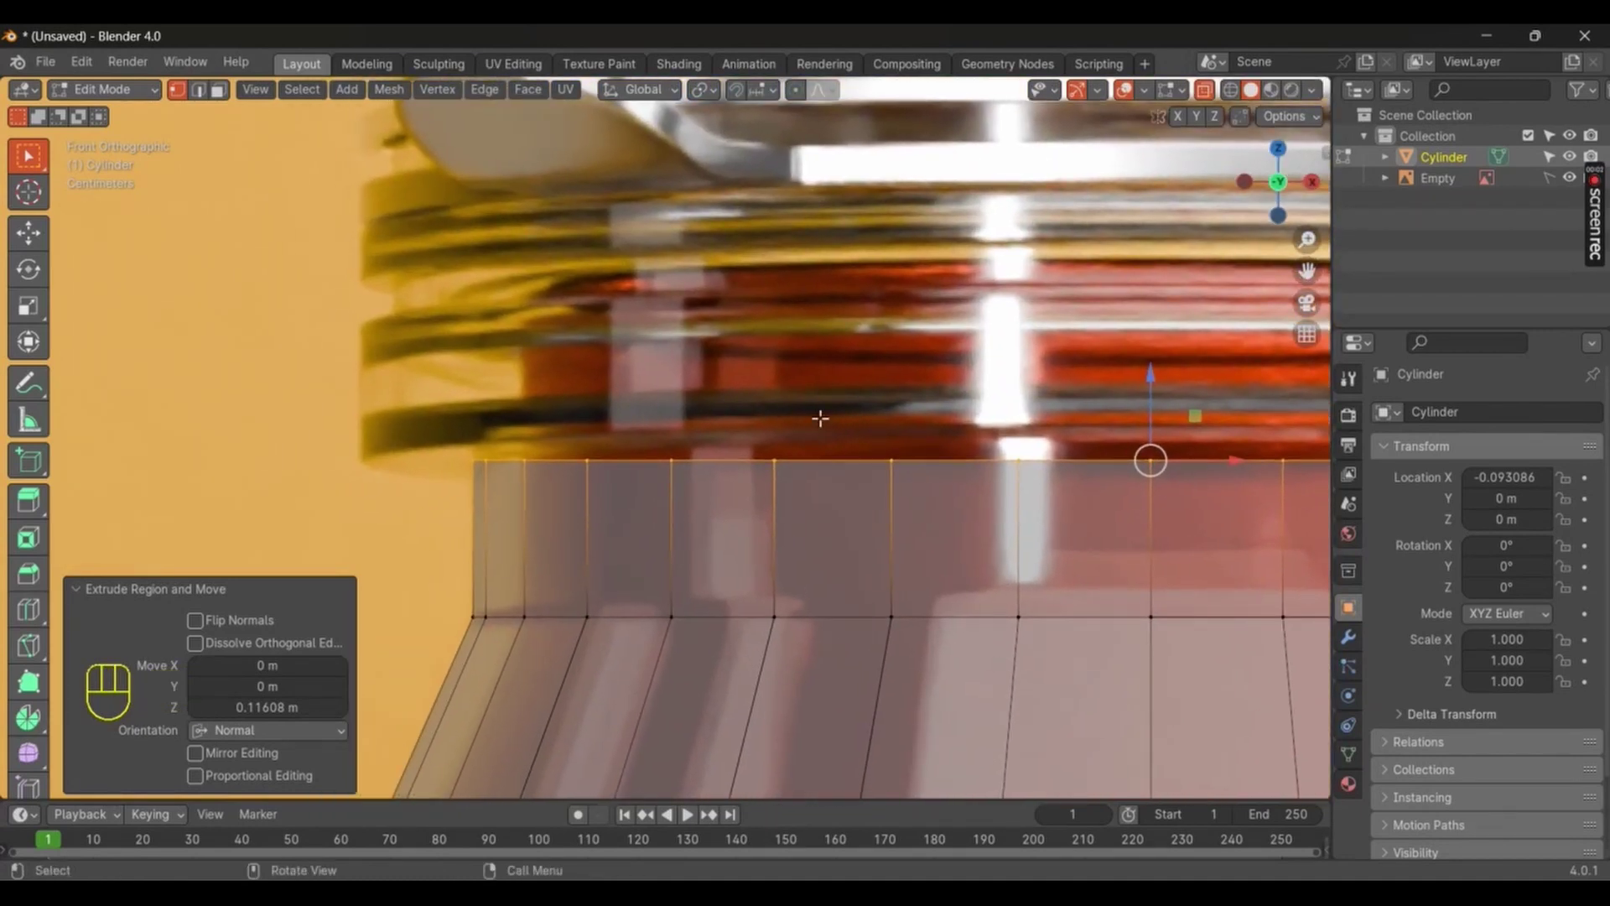
{"action": "key", "text": "e"}
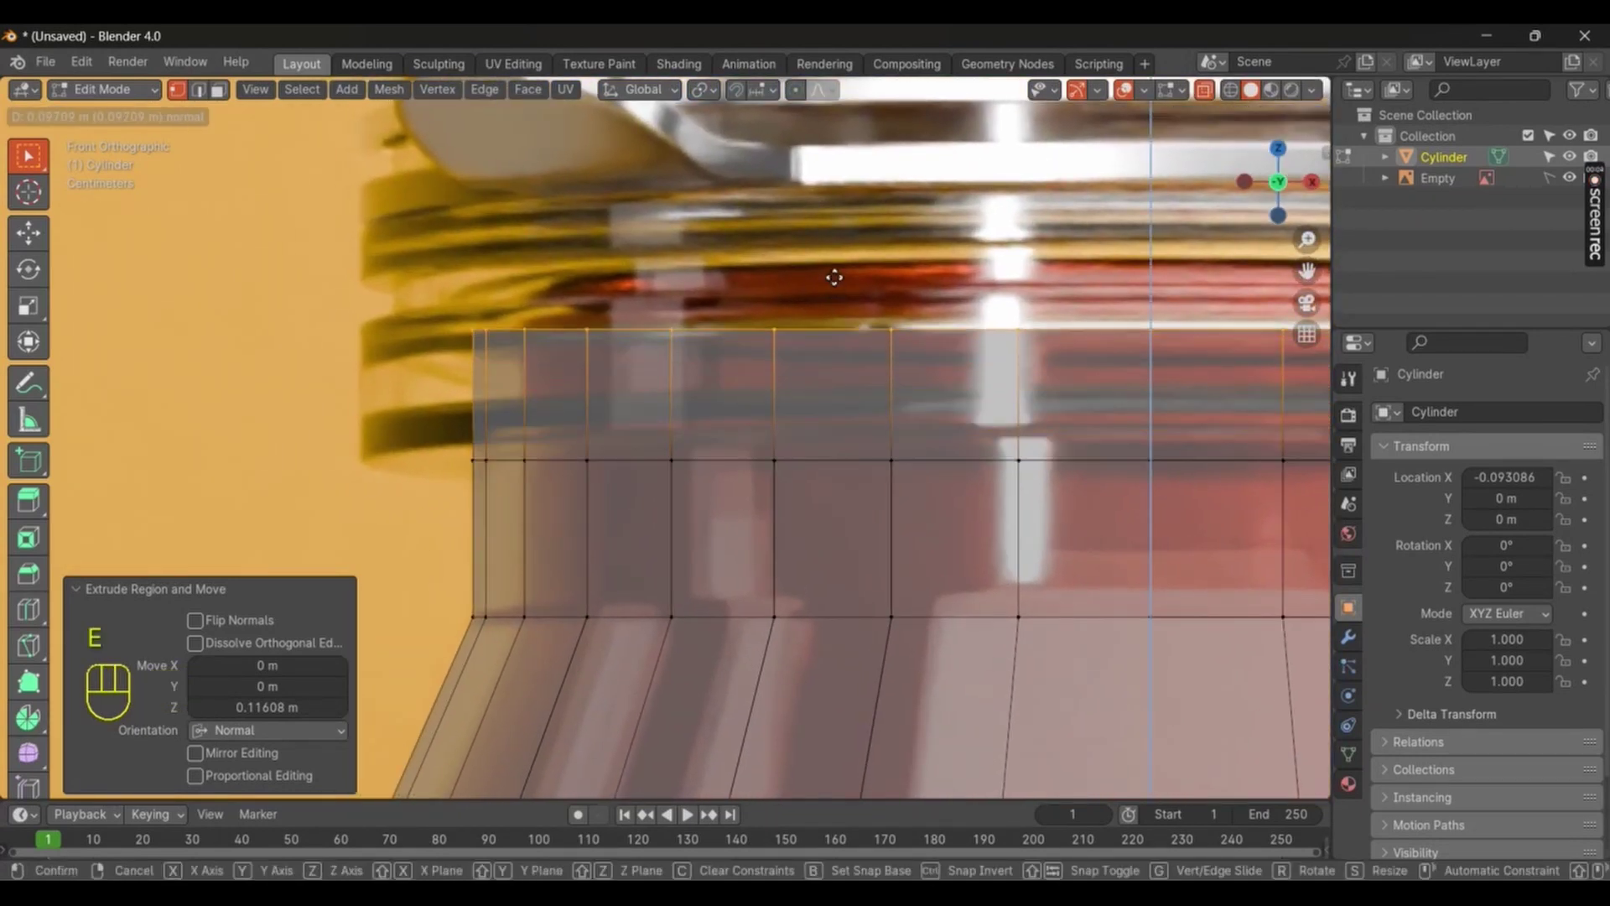
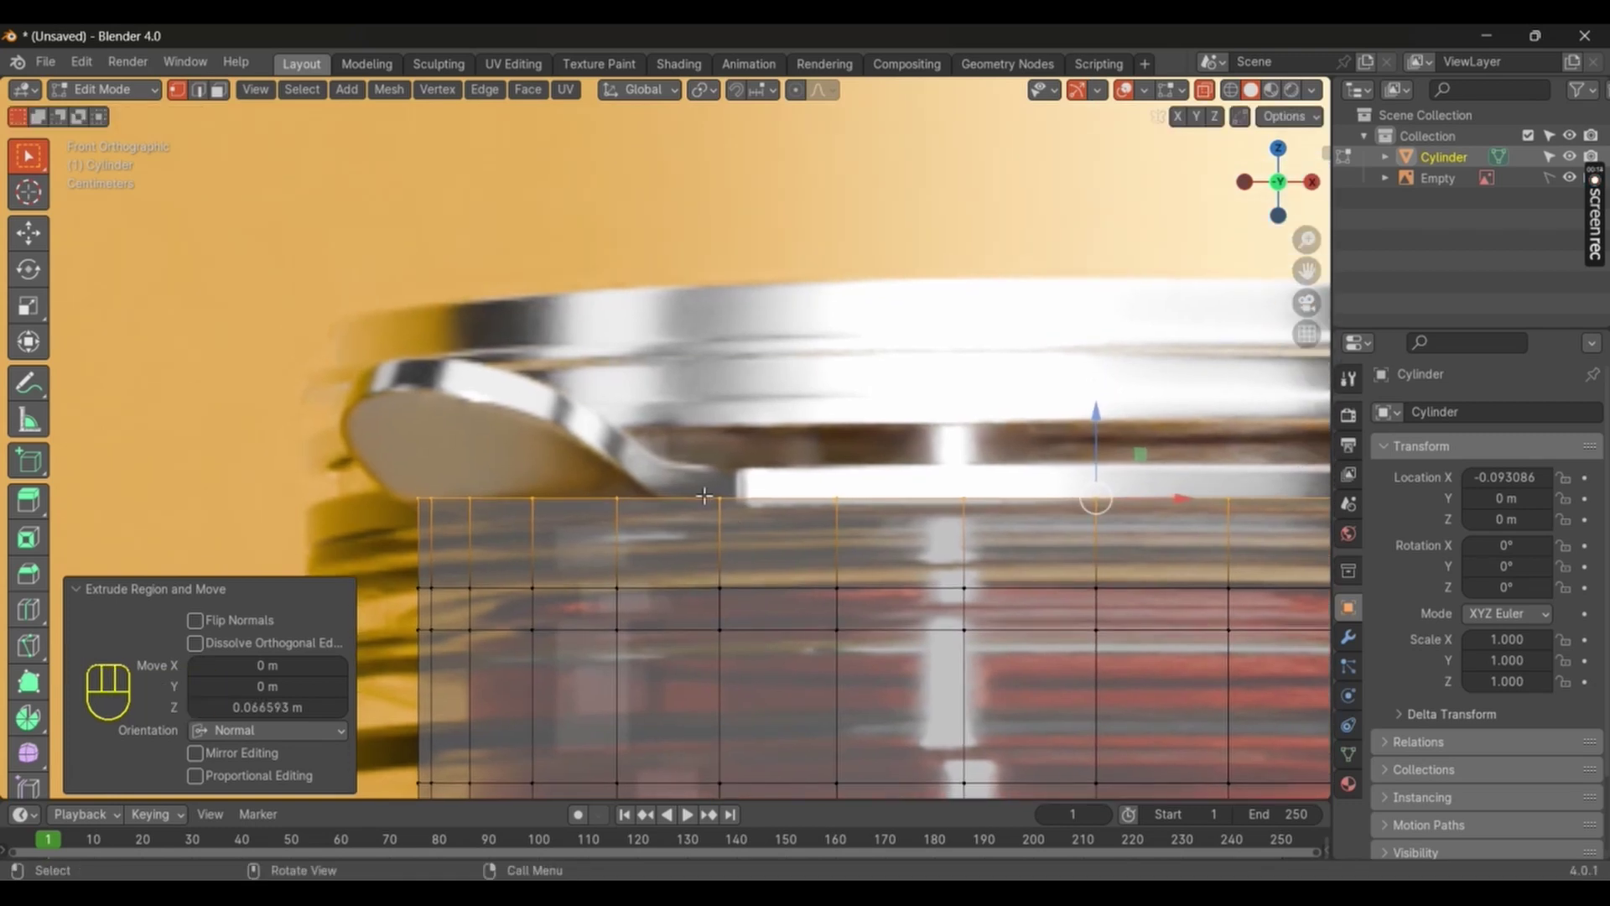
{"action": "key", "text": "e"}
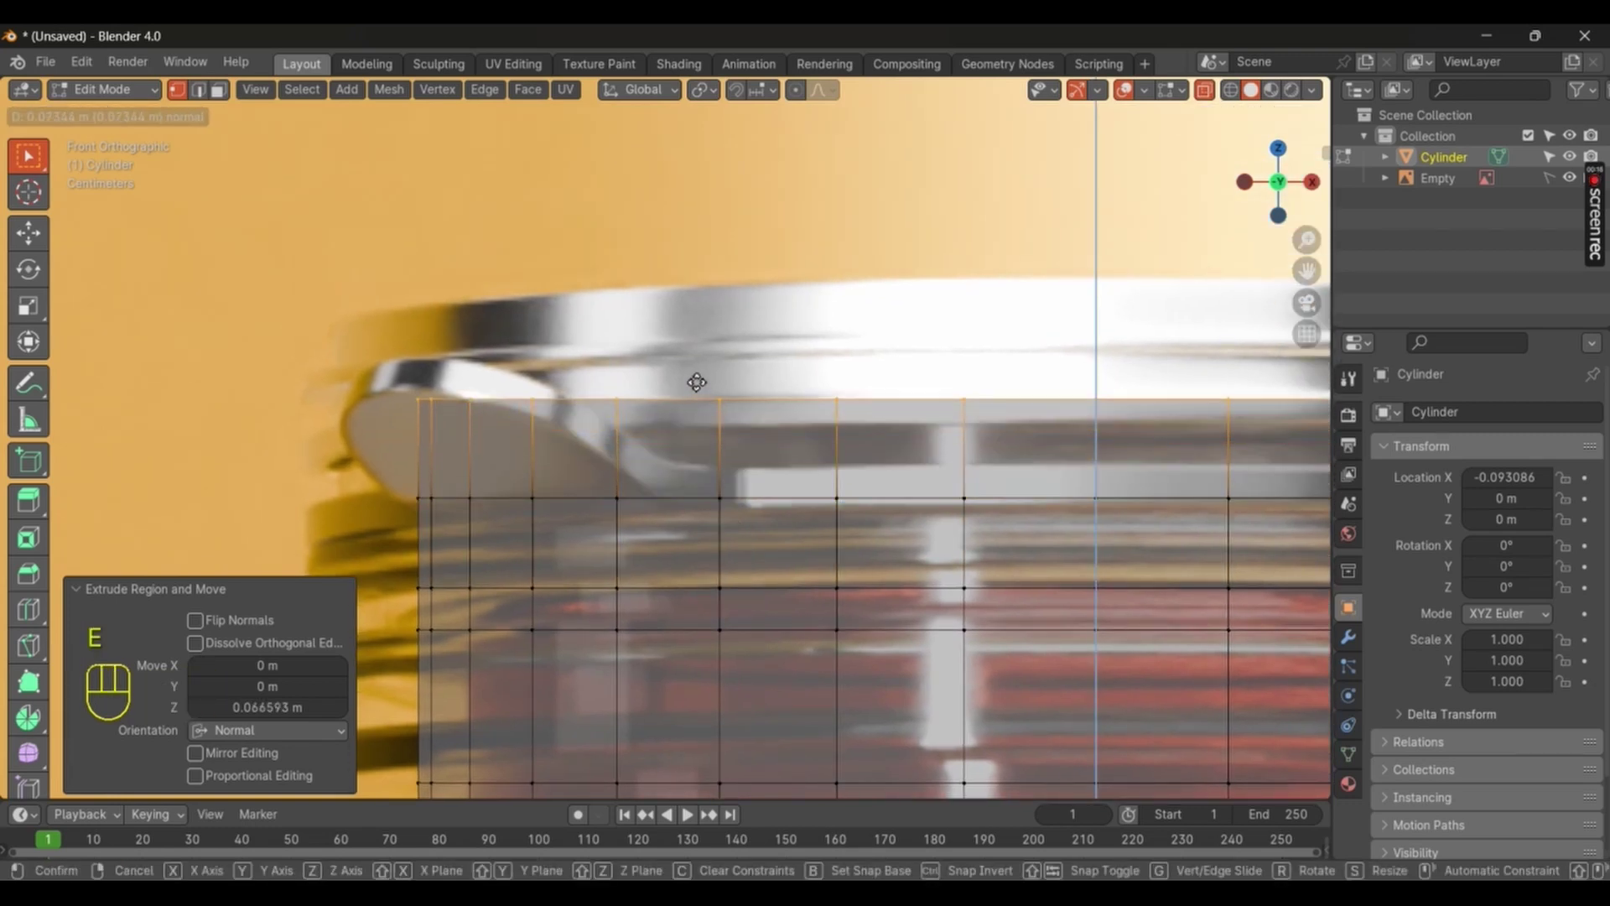
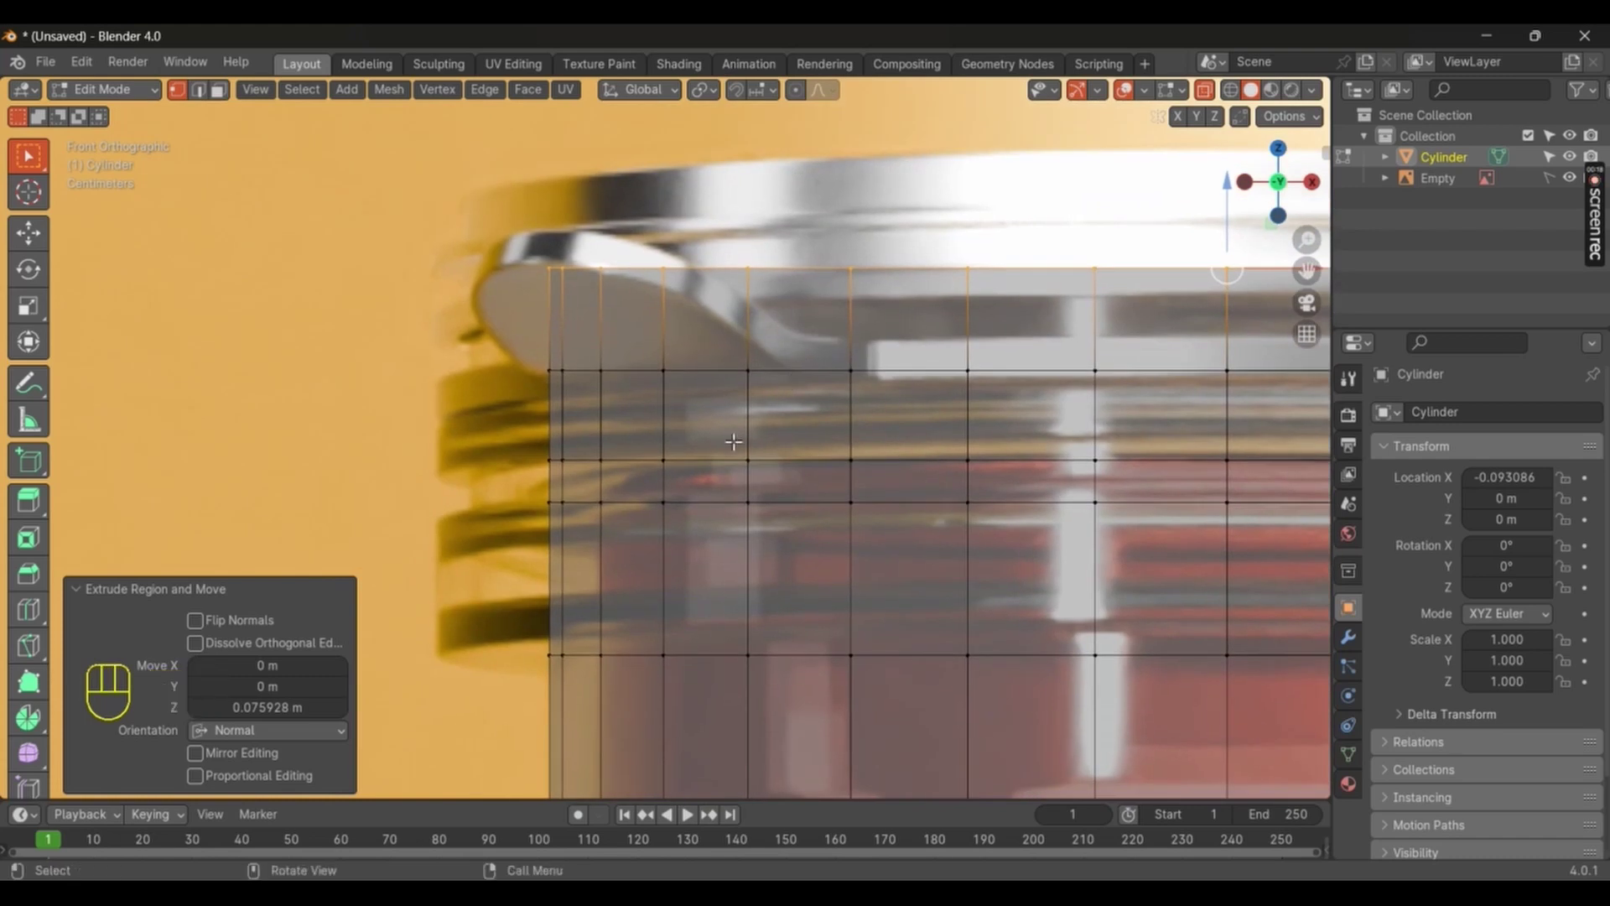
Step: Select two face rings on the neck and push them along their normals as lid threads
{"action": "key", "text": "3"}
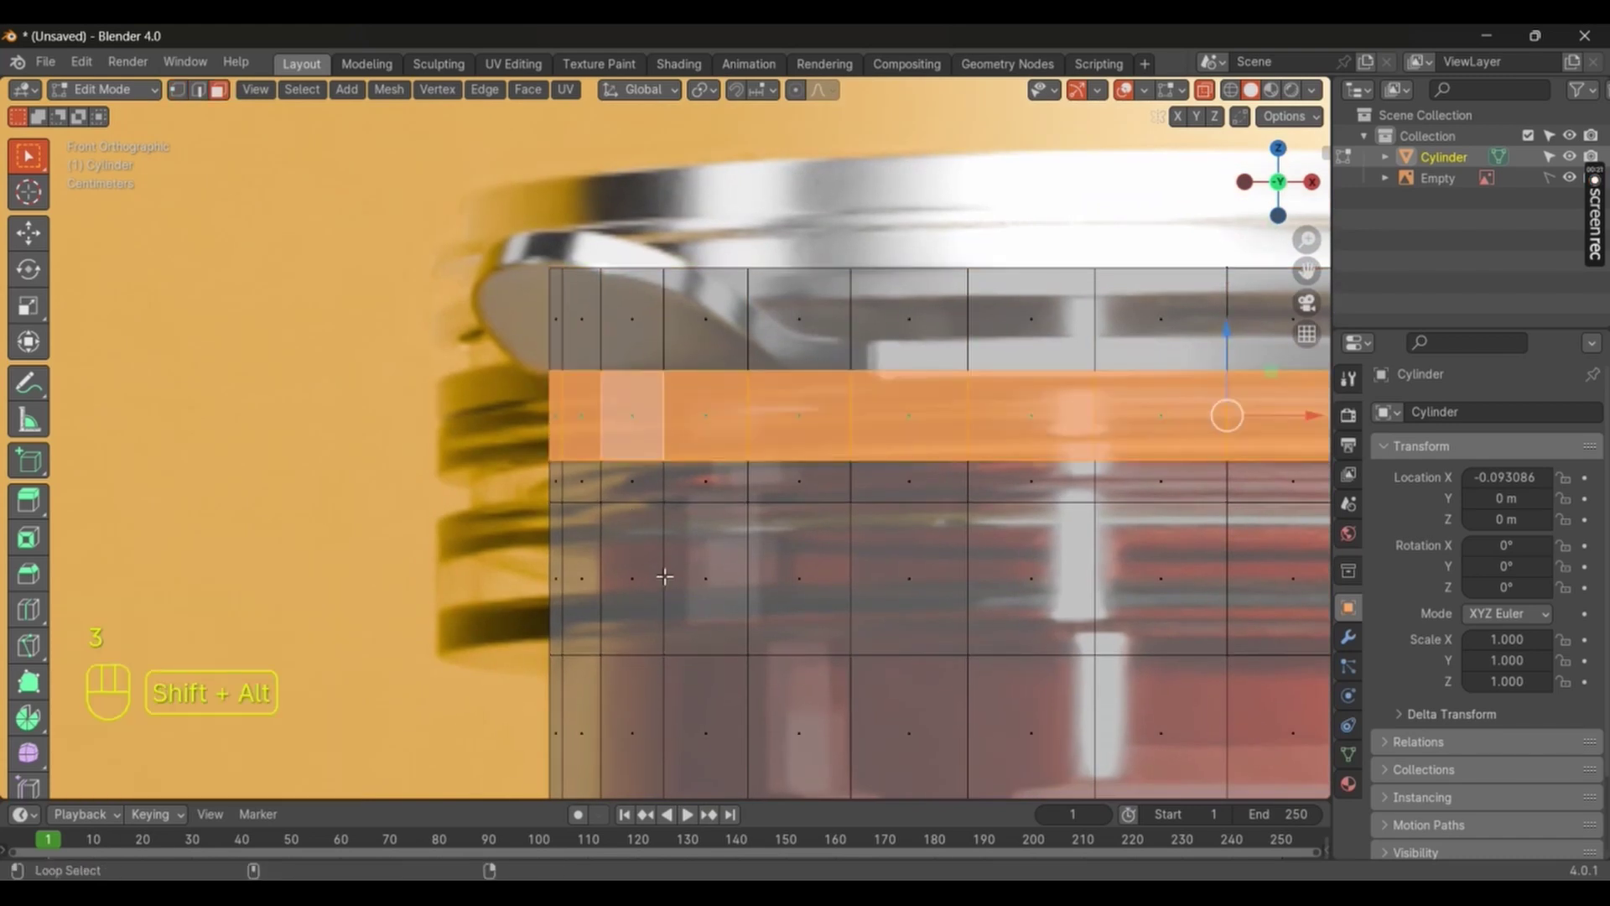
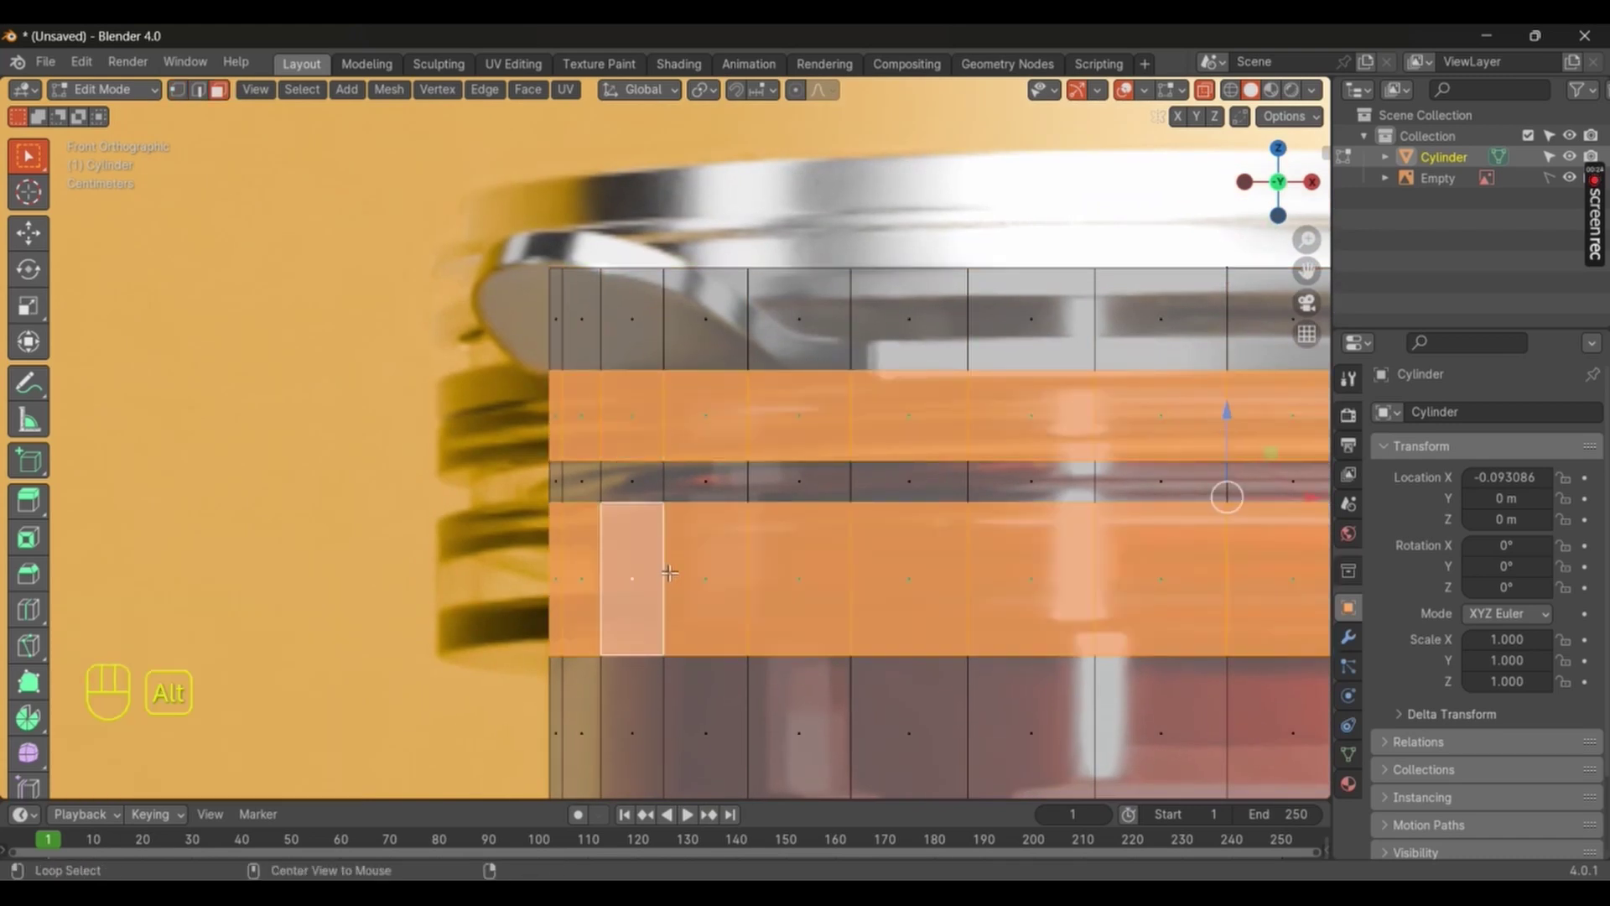
{"action": "key", "text": "alt+e"}
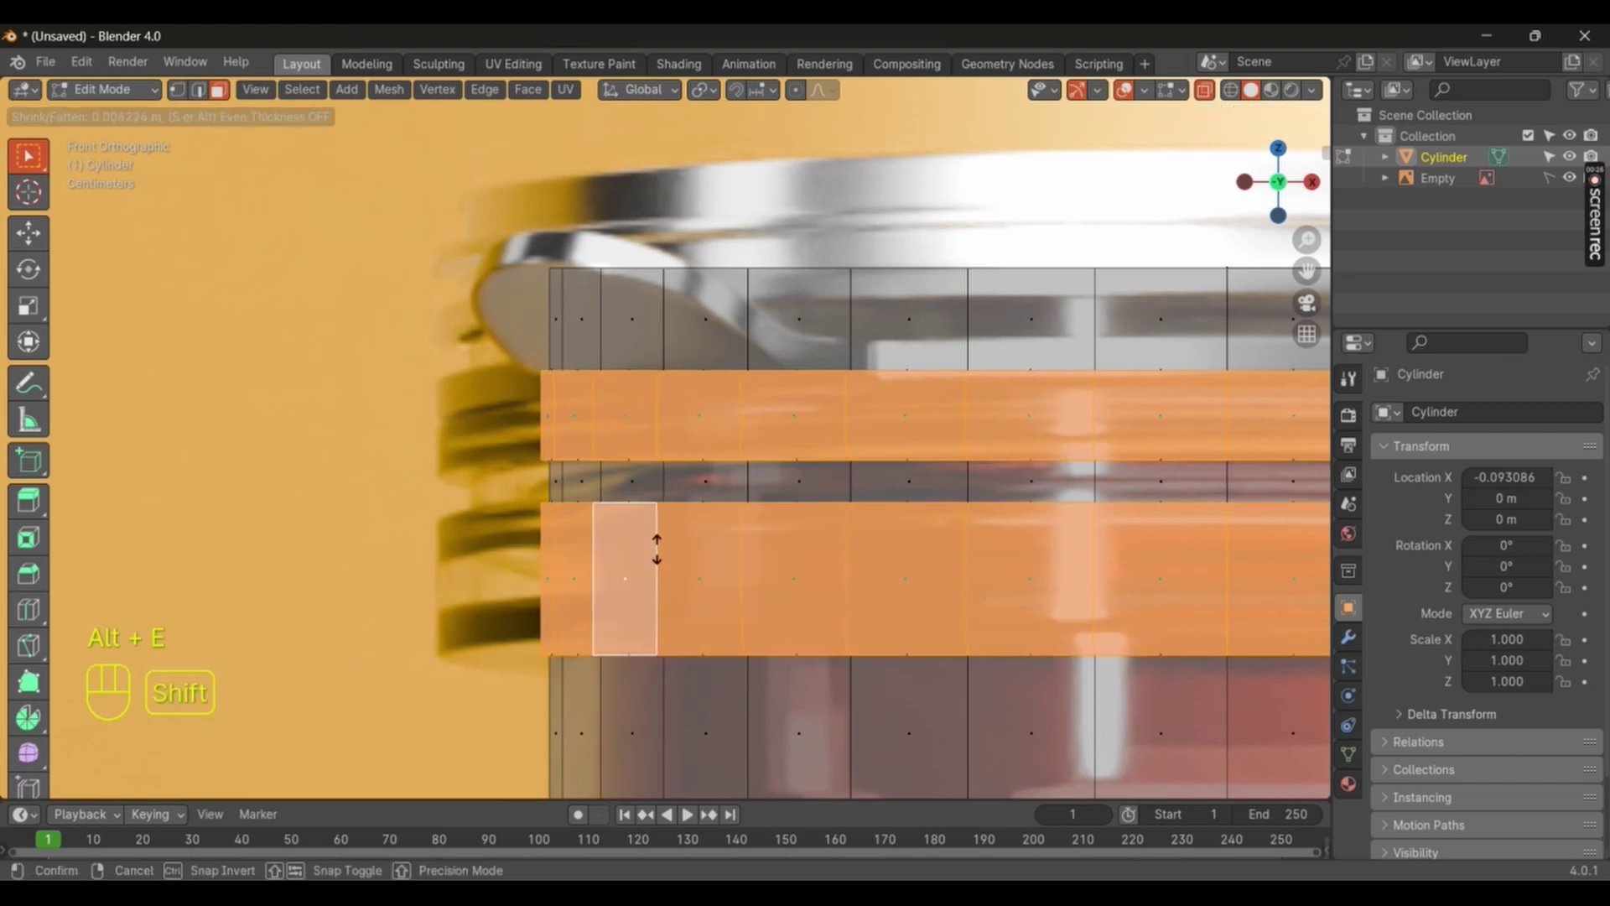
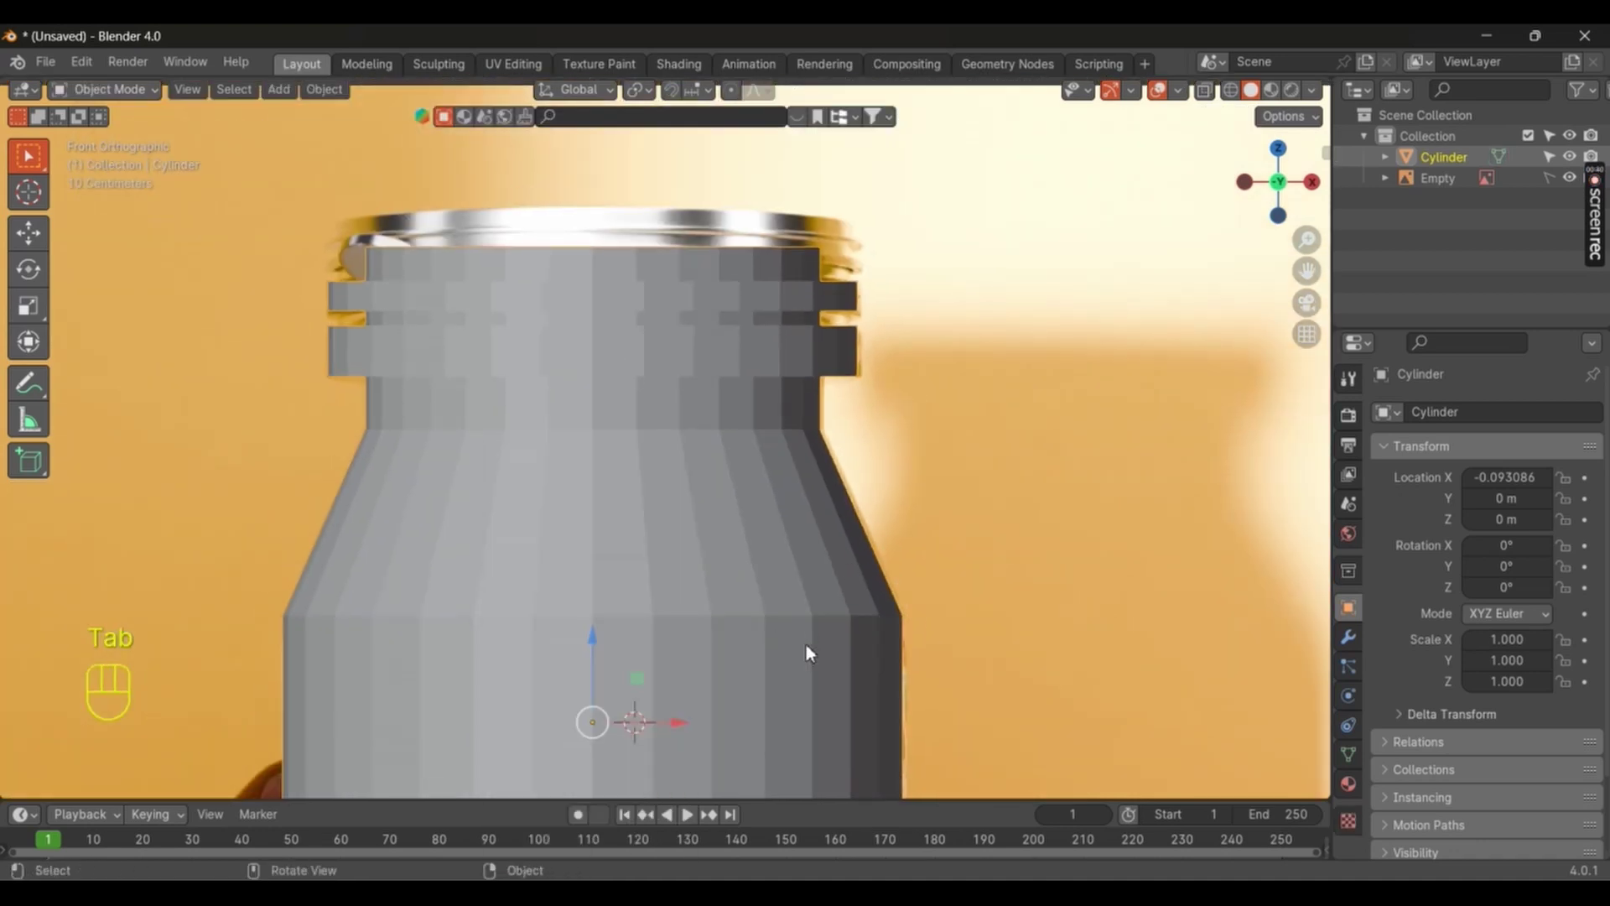
Step: Add a level 2 Subdivision Surface modifier to smooth the jar body
{"action": "left_click_drag", "start_coordinate": [858, 602], "coordinate": [890, 580]}
{"action": "key", "text": "ctrl+2"}
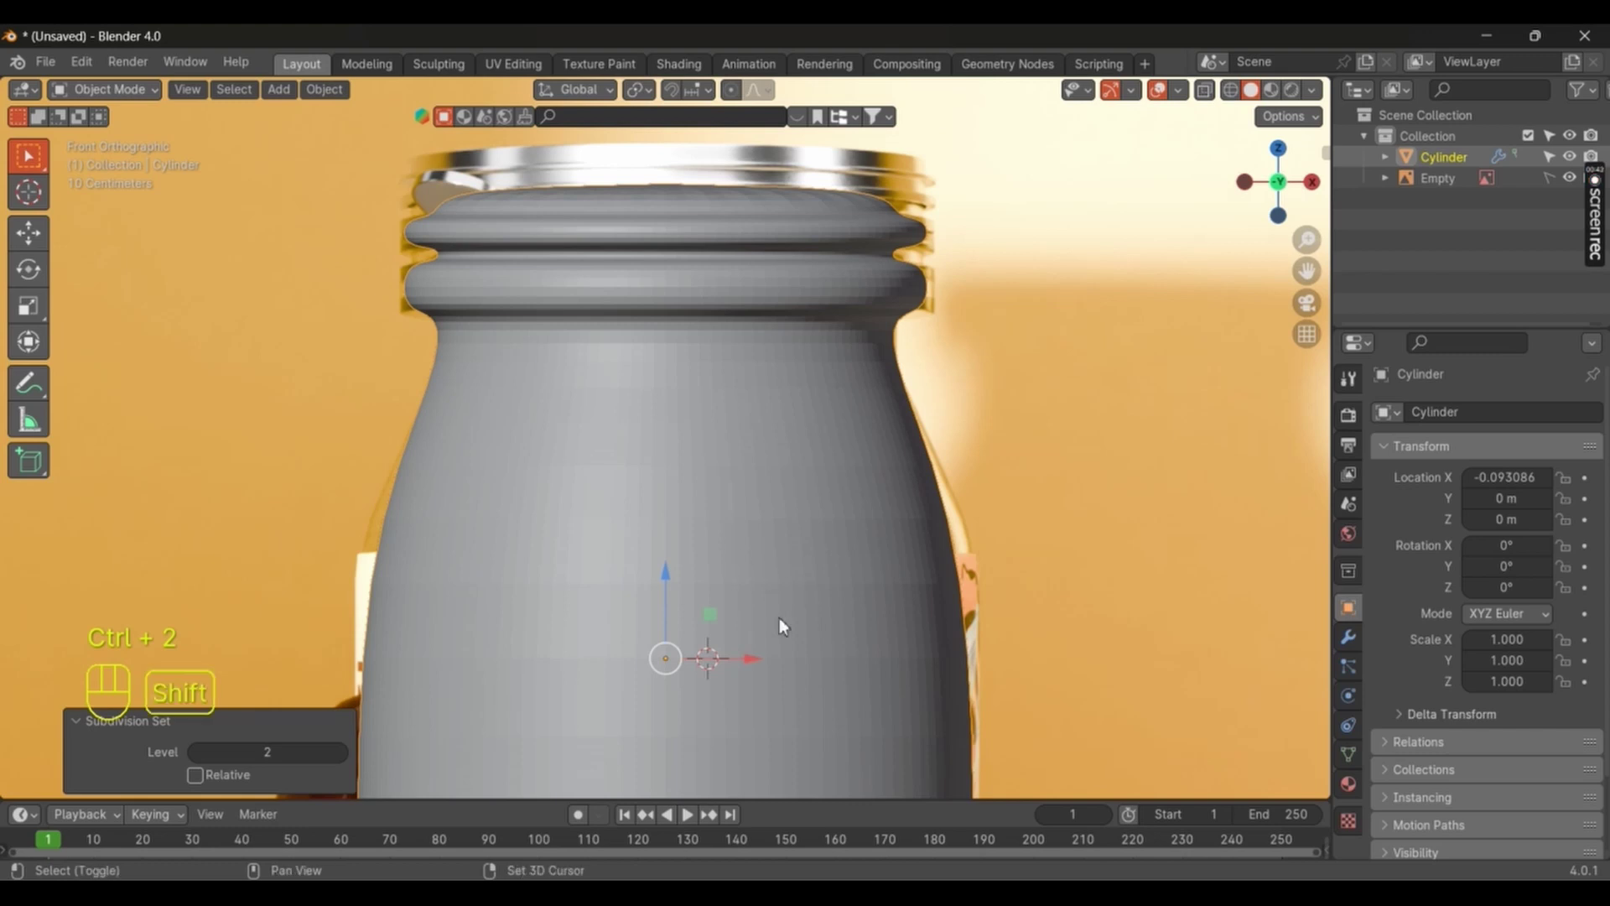
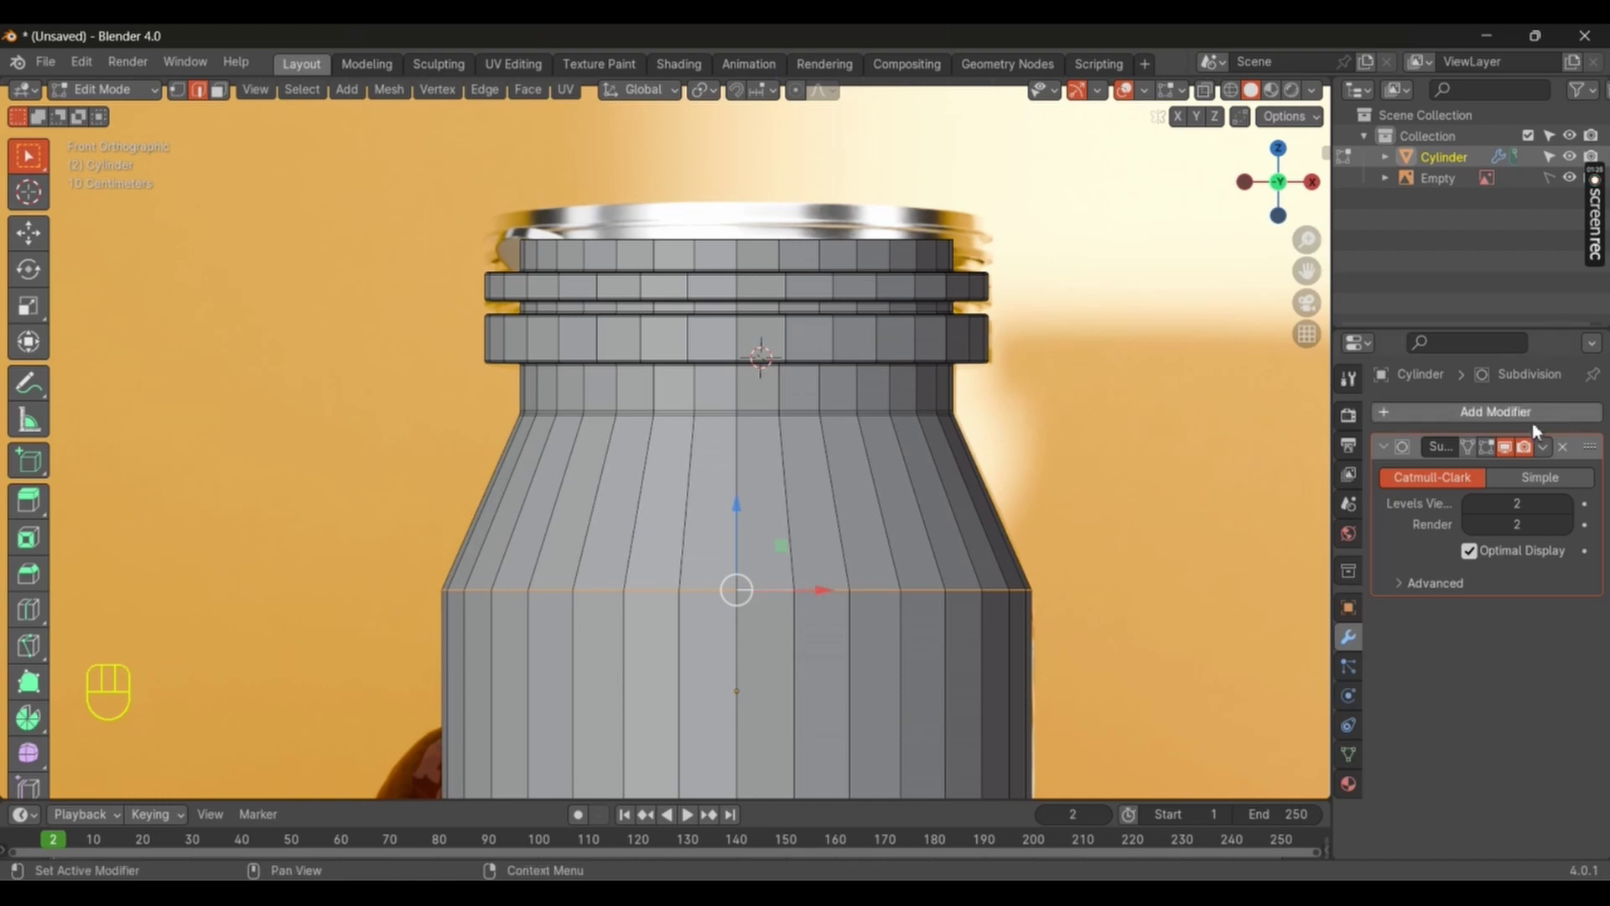
Step: Bevel the shoulder and thread edges to sharpen creases, then select the top rim for separating into Cylinder.001
{"action": "key", "text": "ctrl+b"}
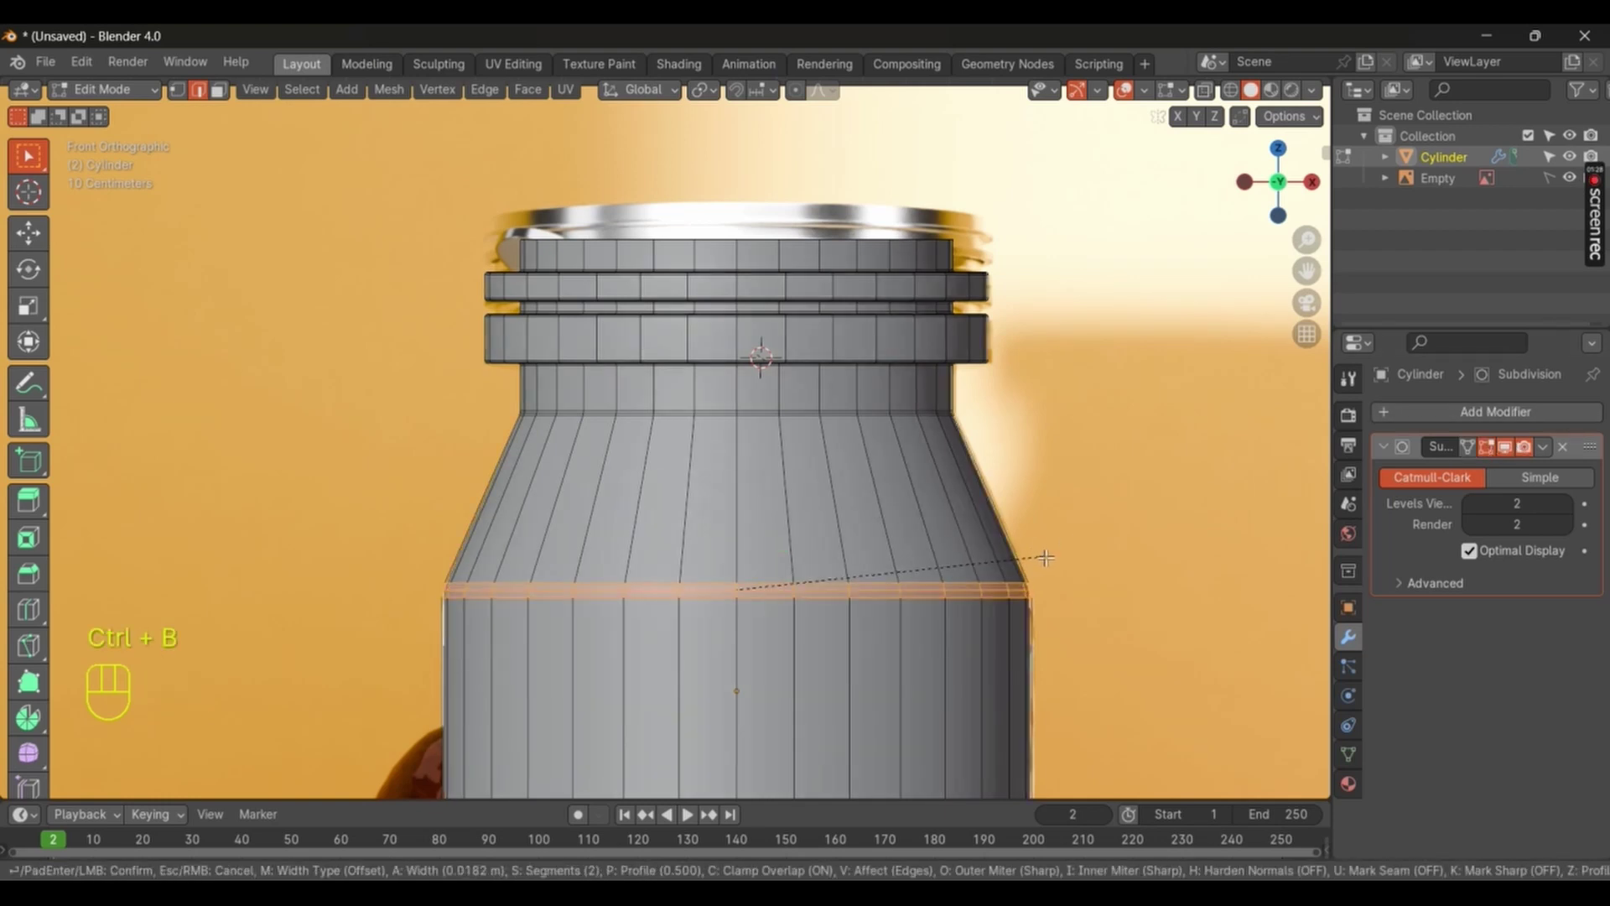
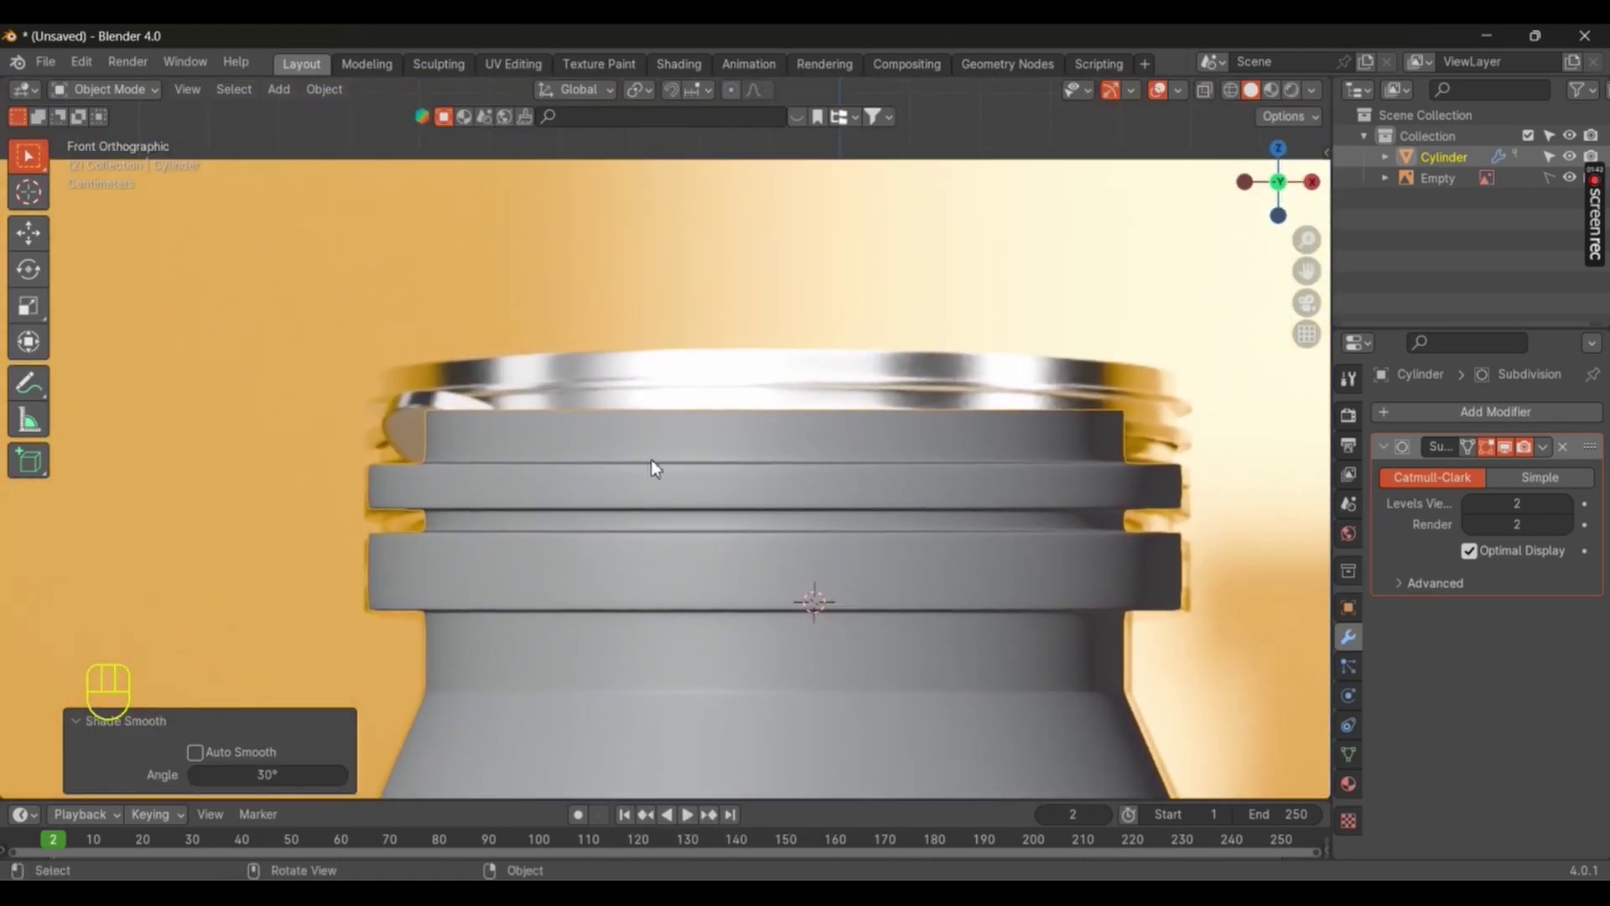
{"action": "middle_click", "coordinate": [519, 467]}
{"action": "left_click", "coordinate": [521, 466]}
{"action": "middle_click", "coordinate": [522, 493]}
{"action": "key", "text": "Tab"}
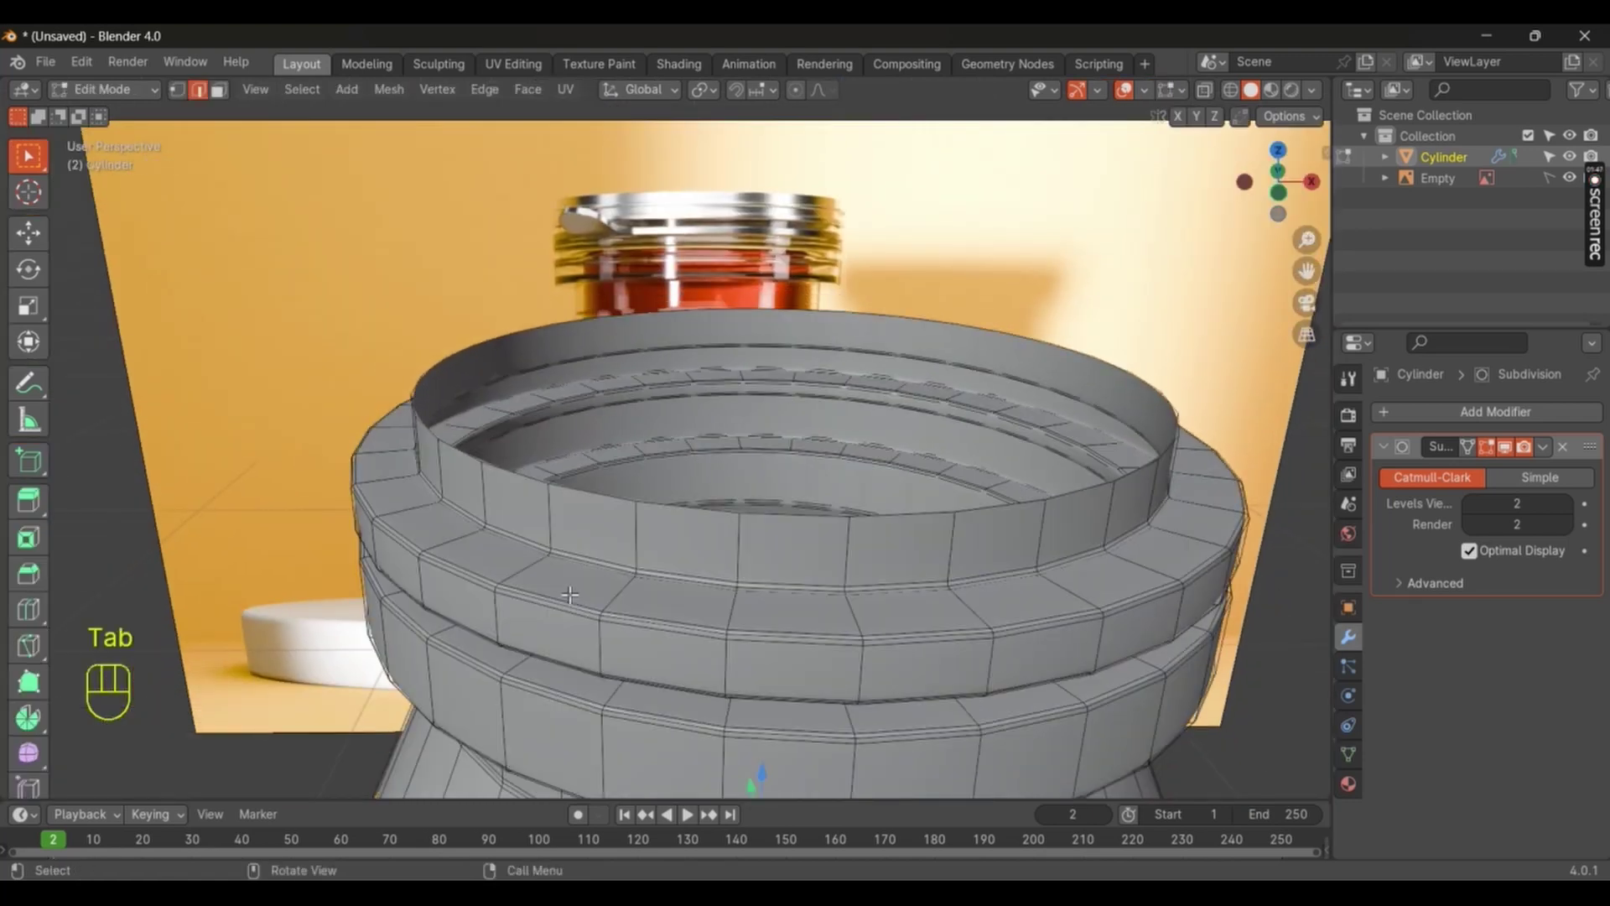
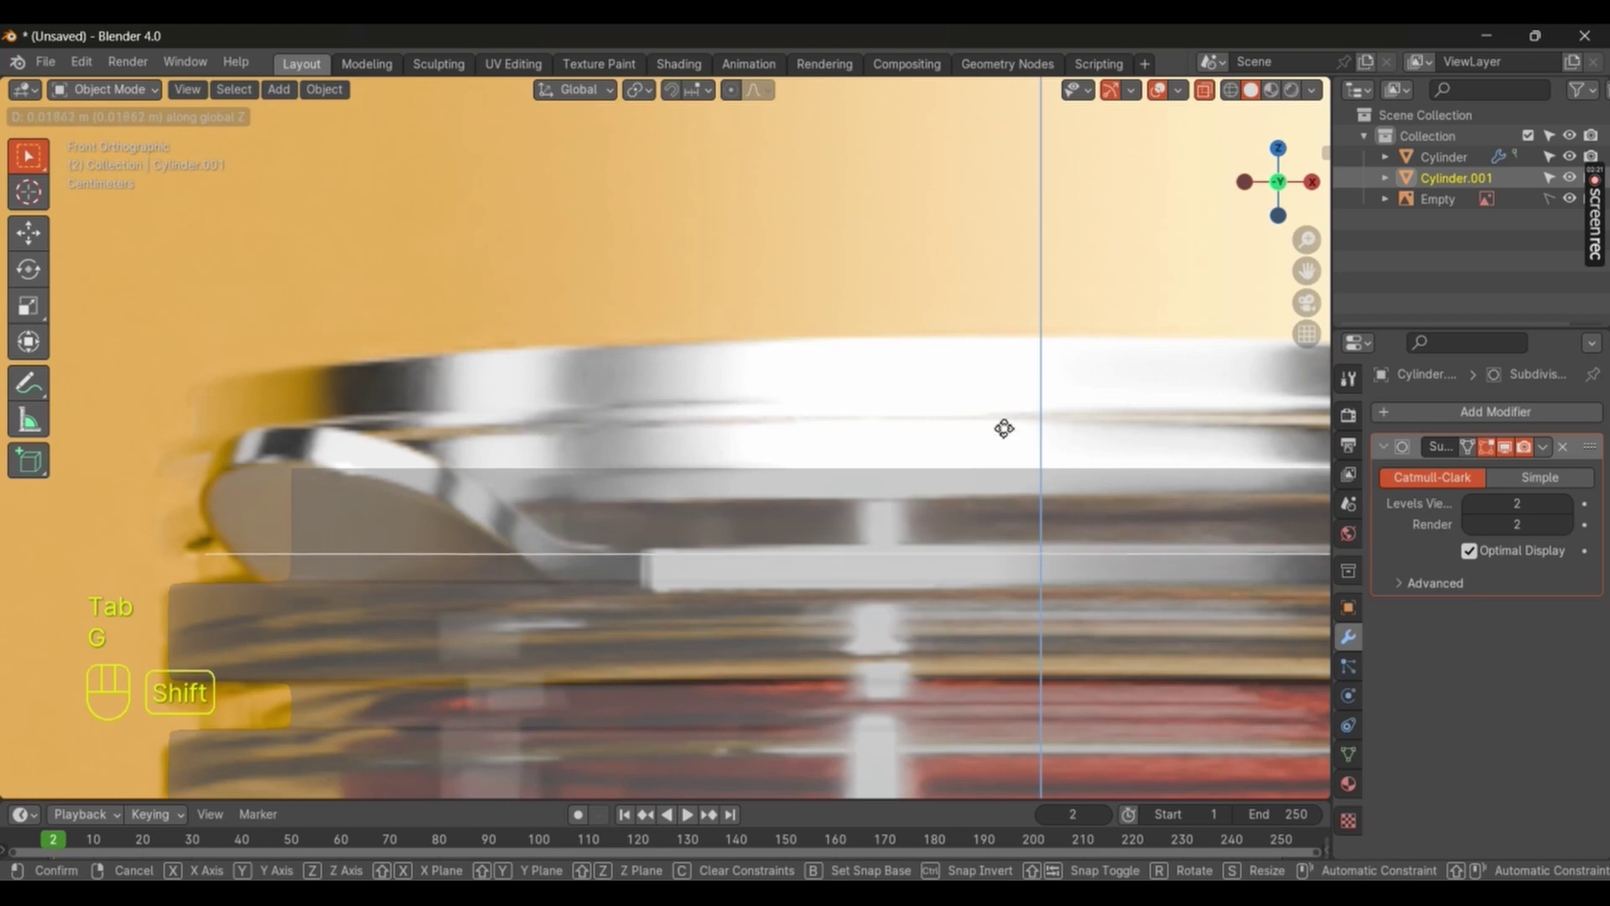
Step: Position Cylinder.001 over the jar top and extrude its edge loop down twice into a lid wall
{"action": "key", "text": "g"}
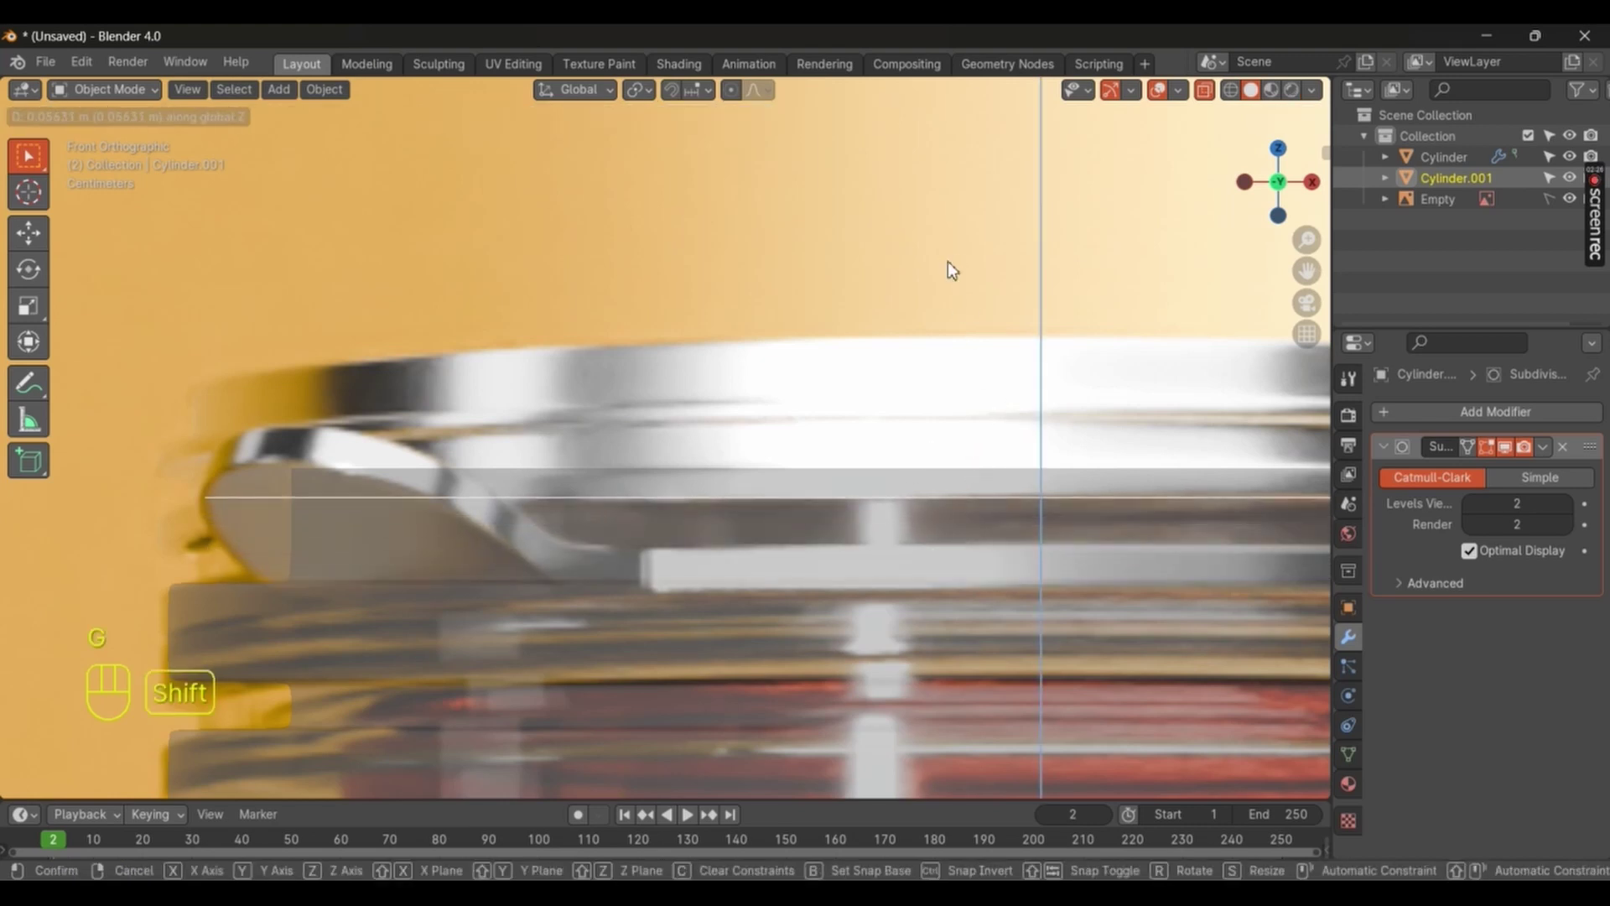
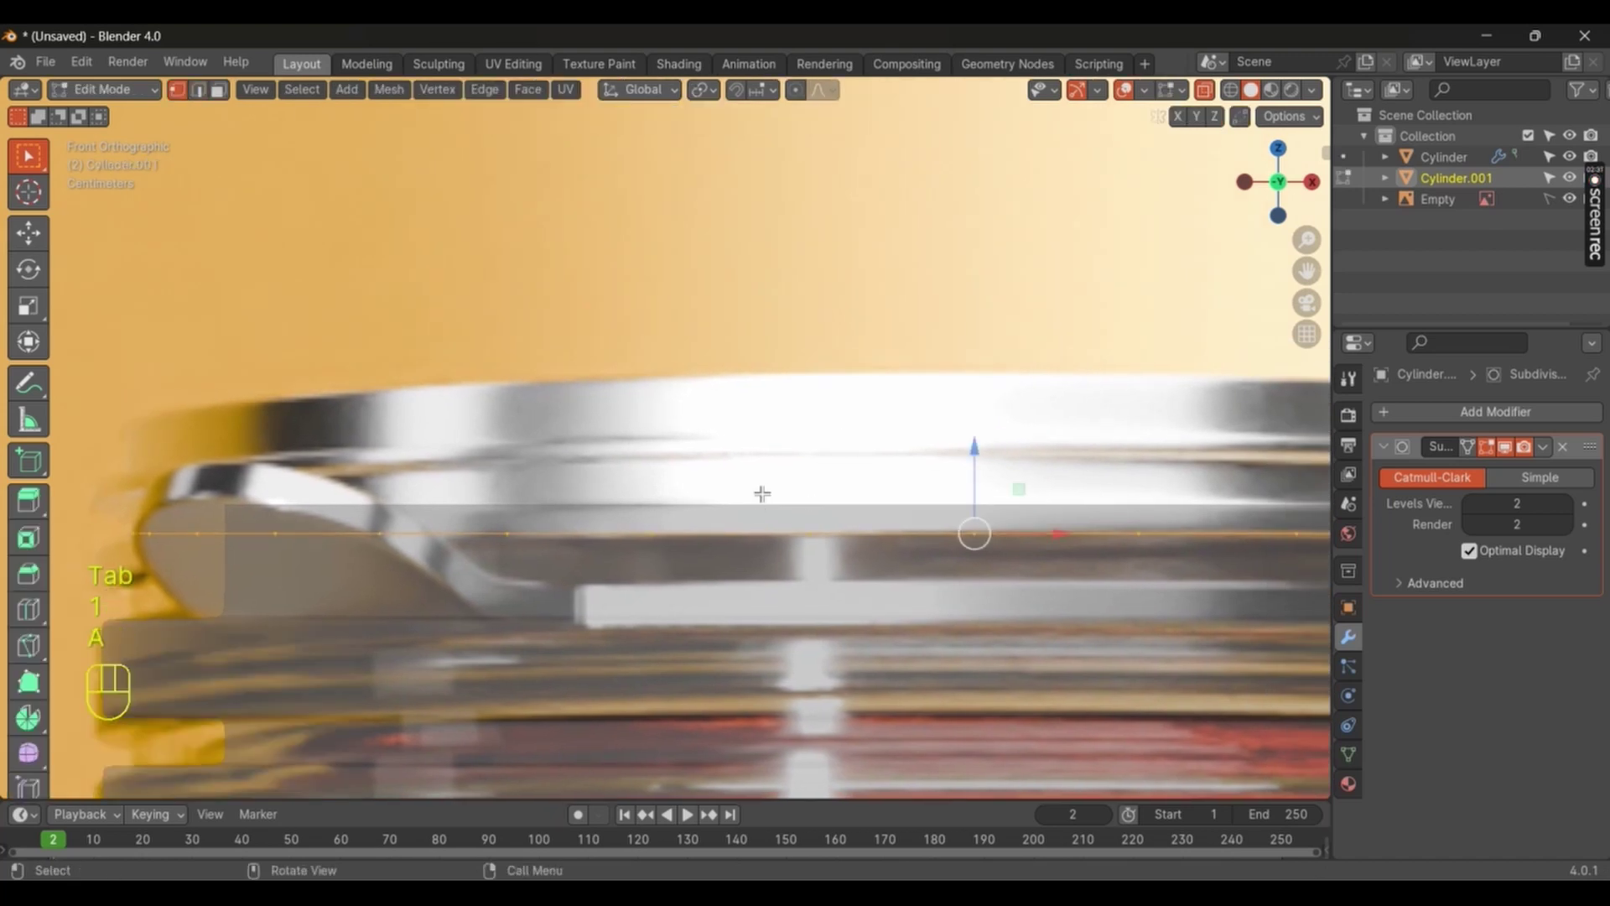
{"action": "key", "text": "e"}
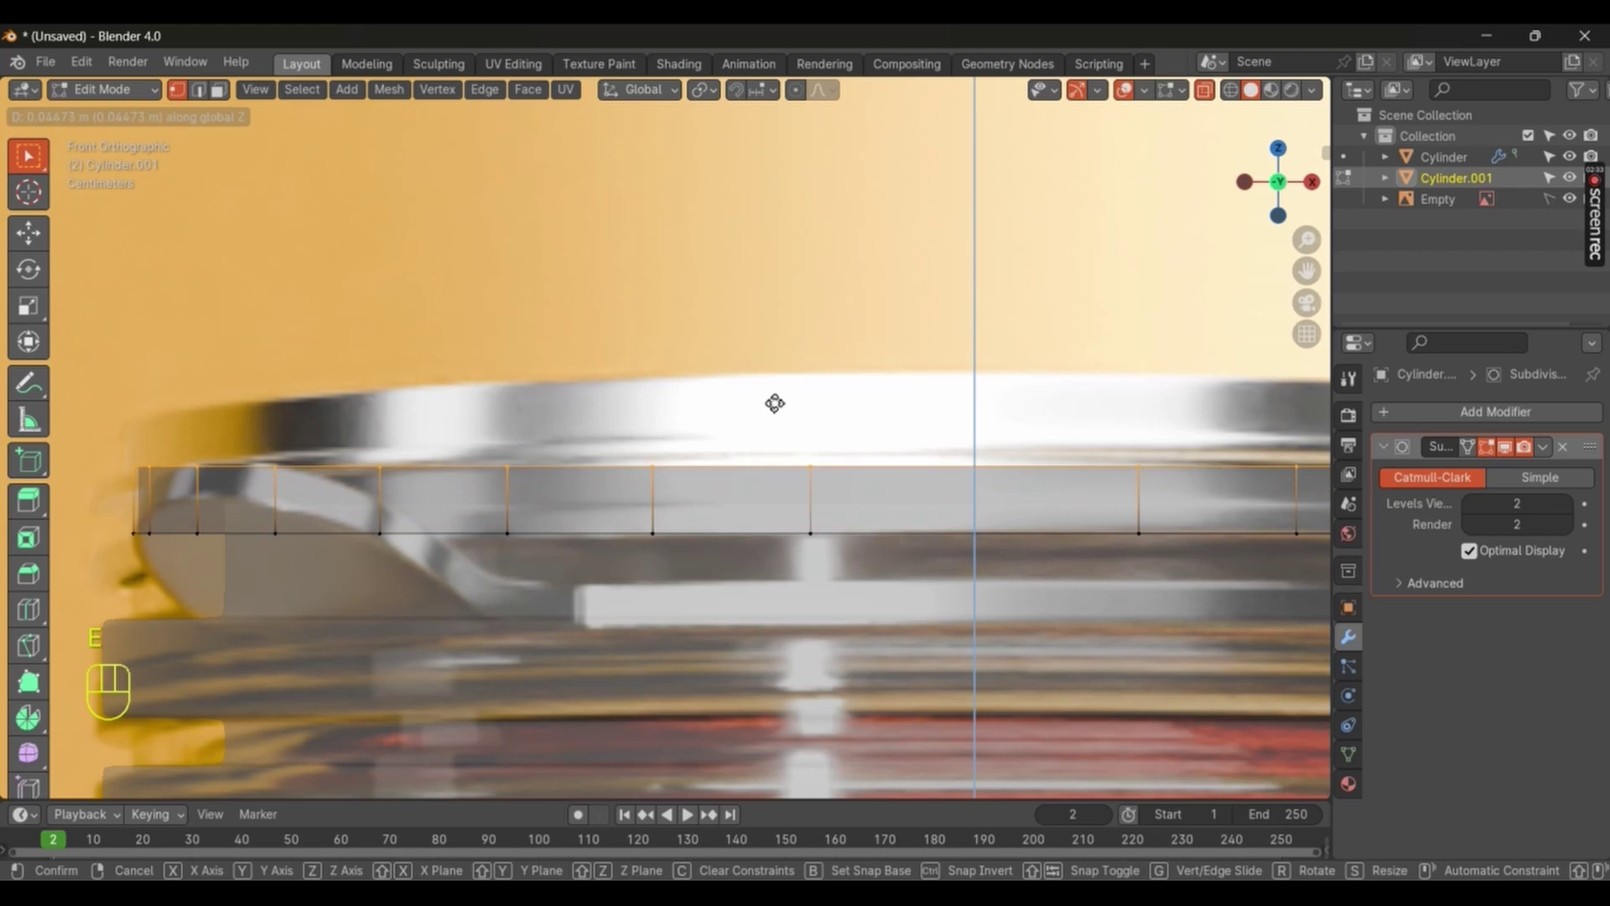
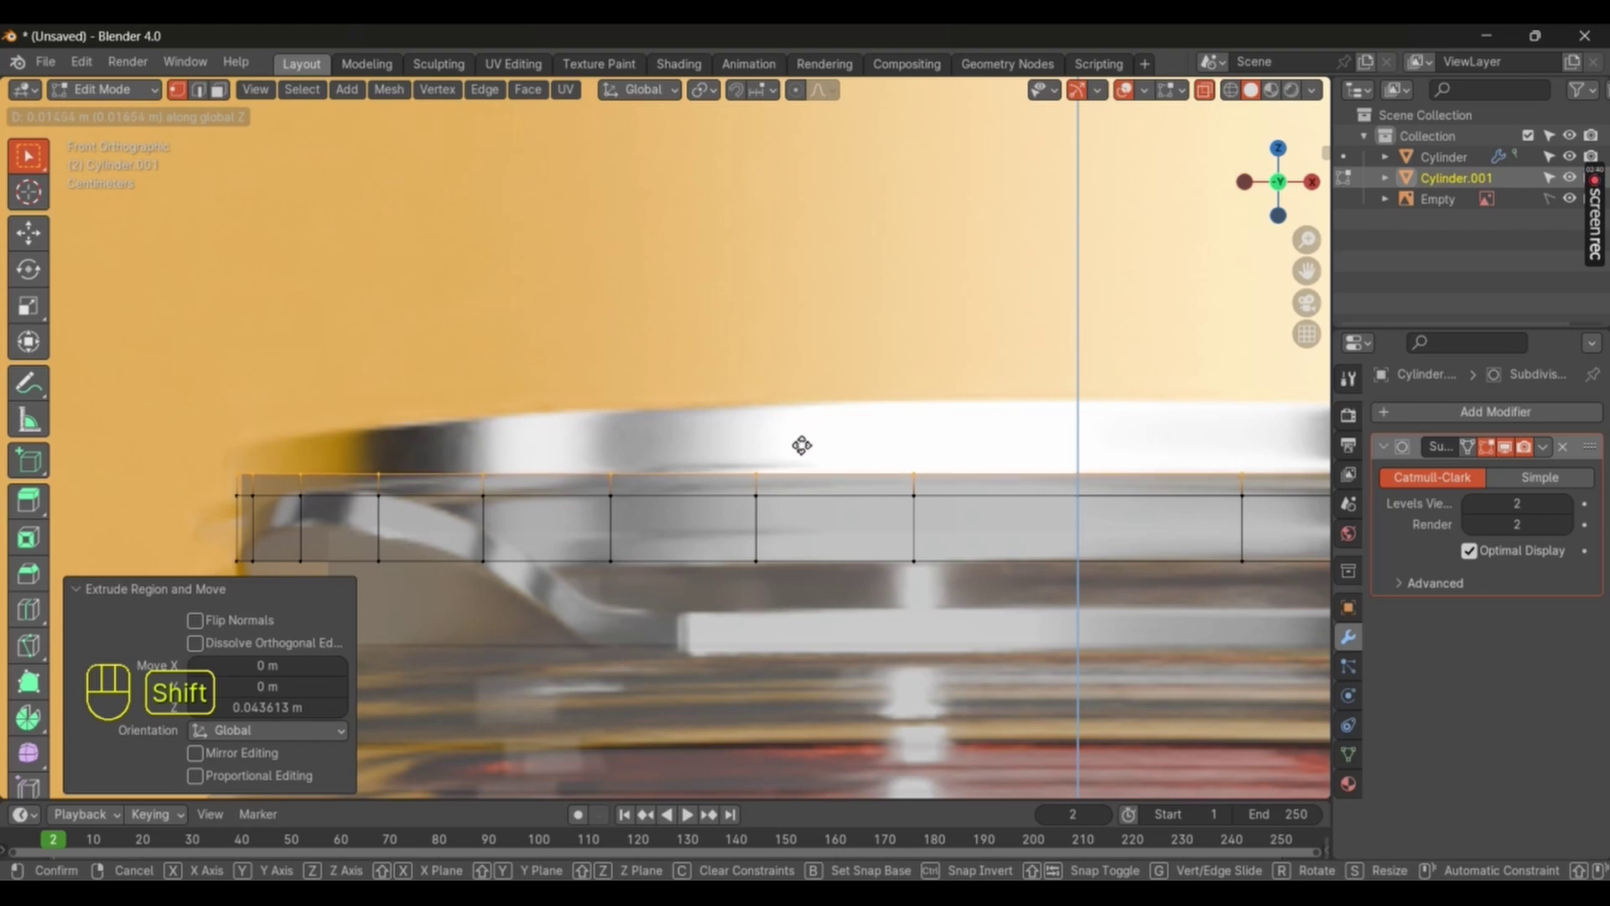
{"action": "key", "text": "e"}
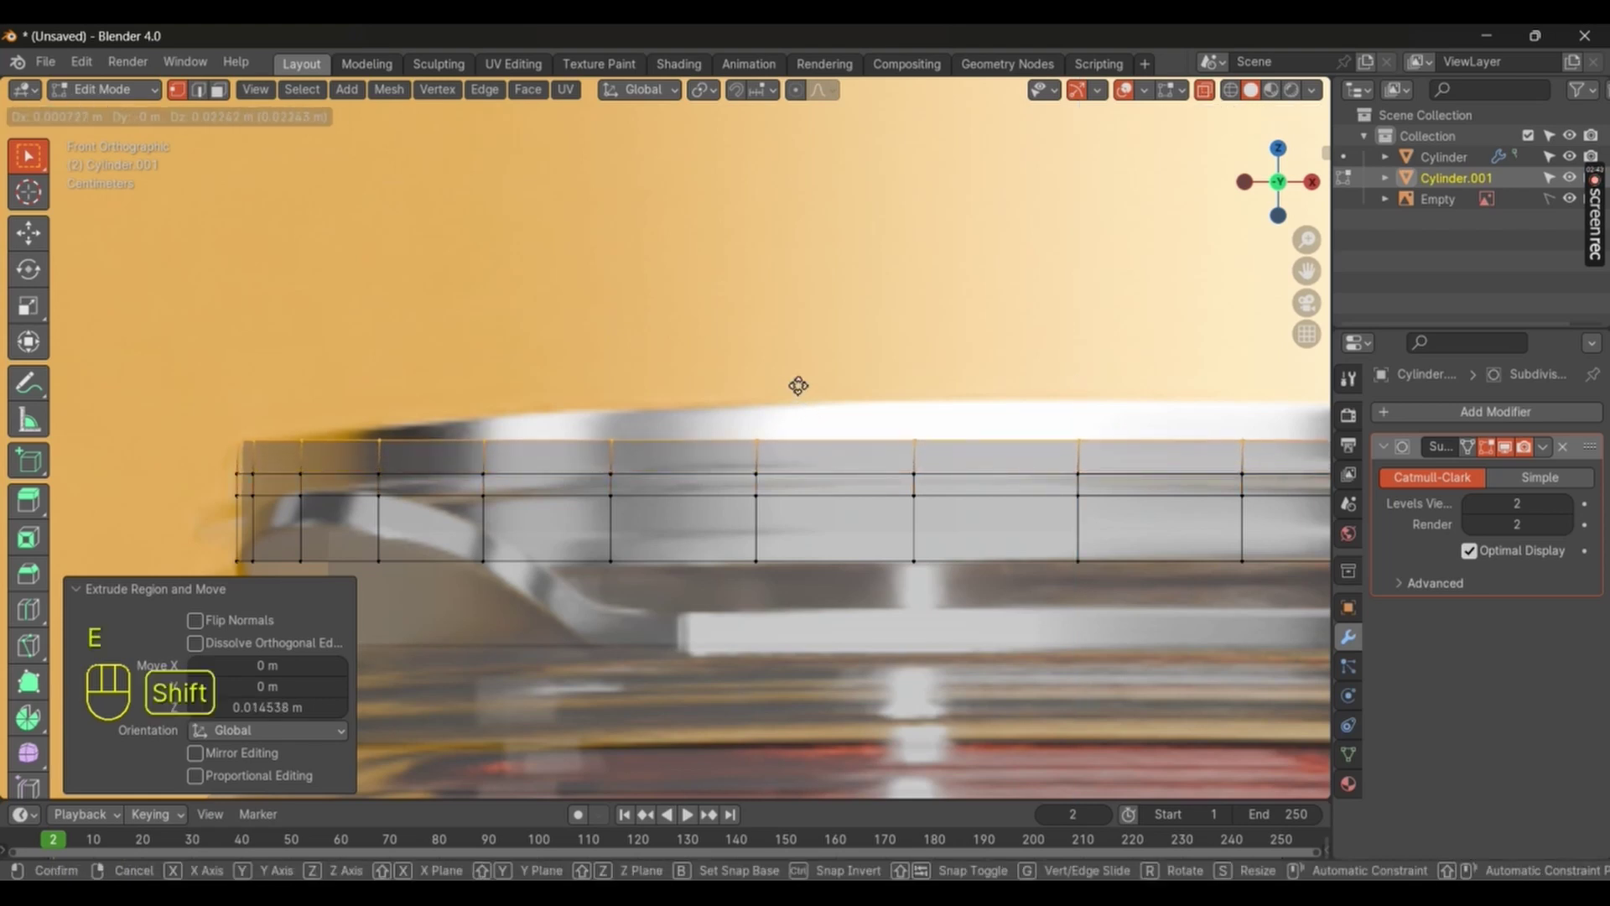
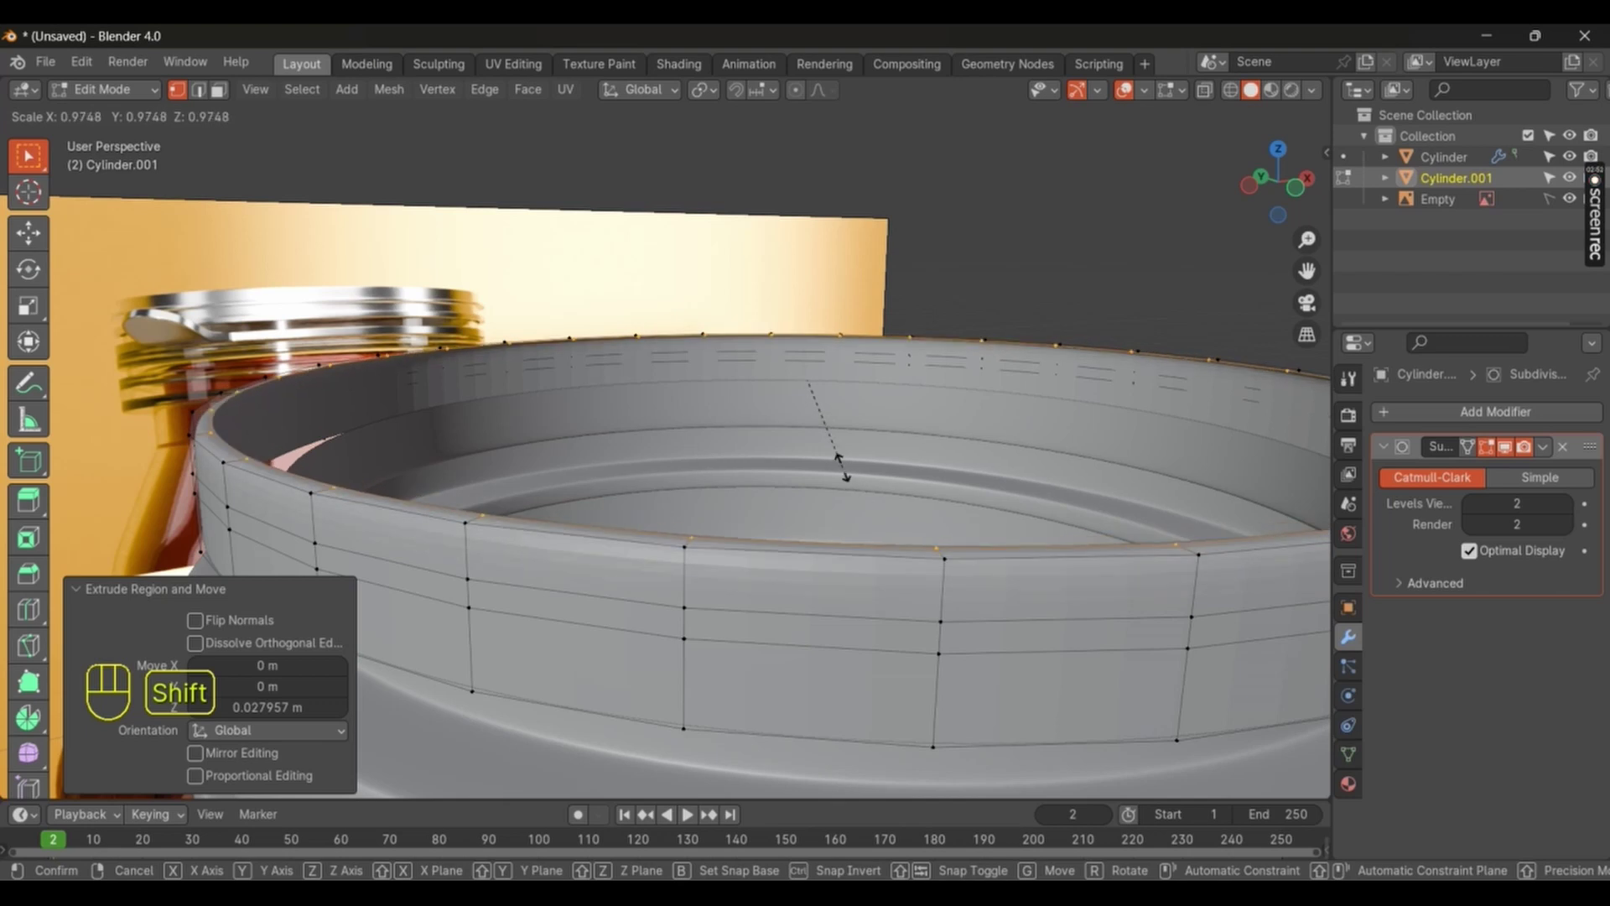
Step: Fill the lid's top opening and push the filled centre down into a recessed panel
{"action": "key", "text": "e"}
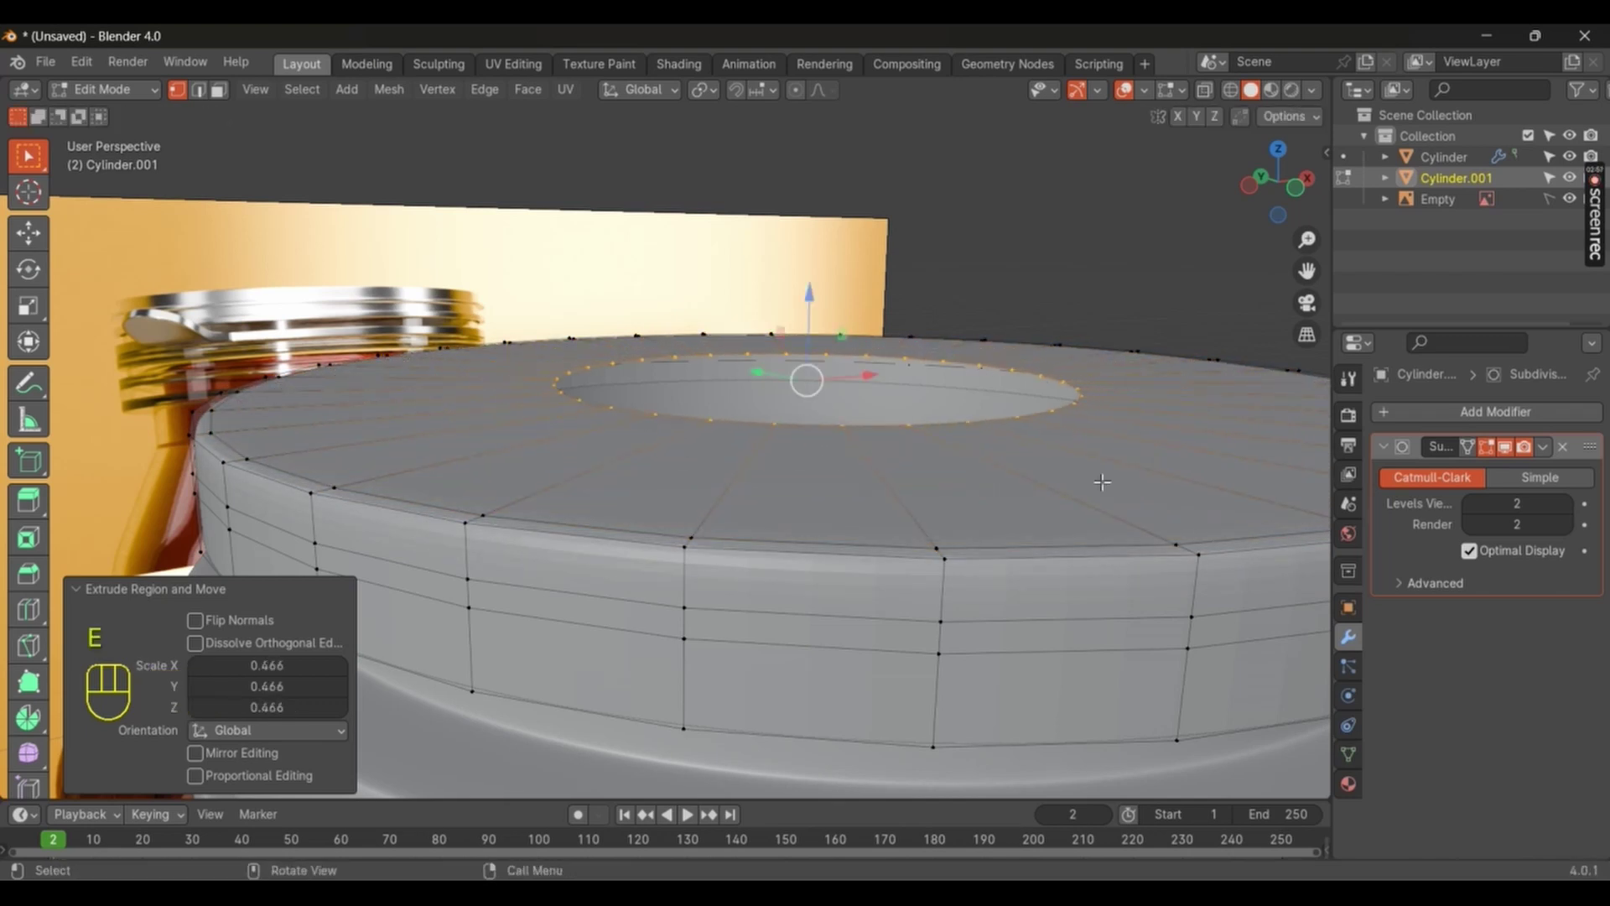
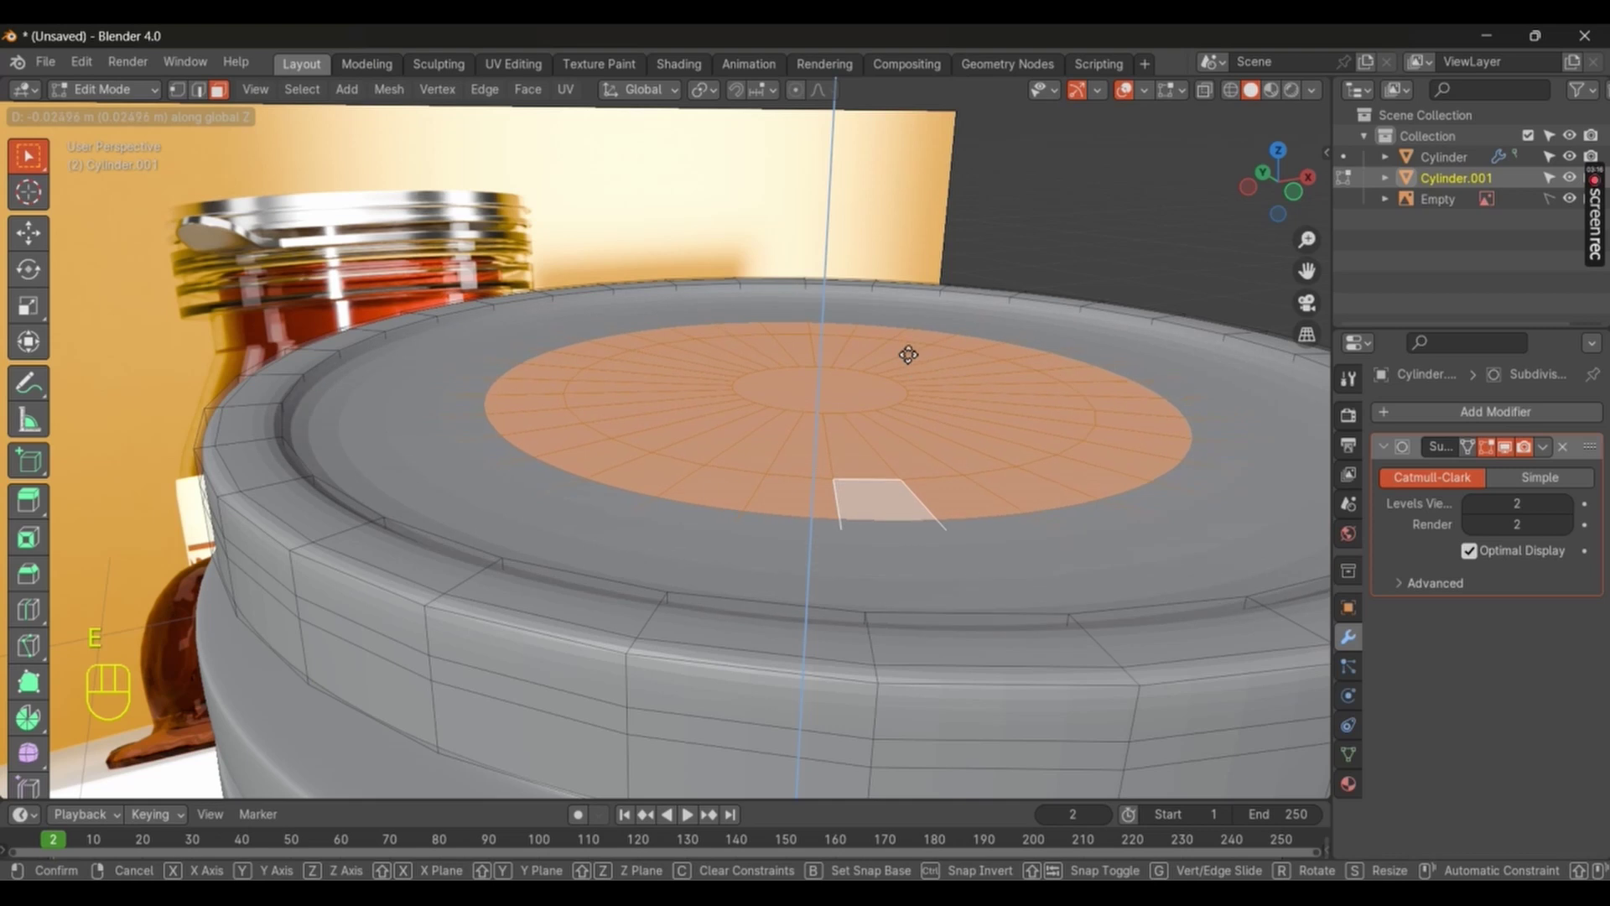
{"action": "key", "text": "e"}
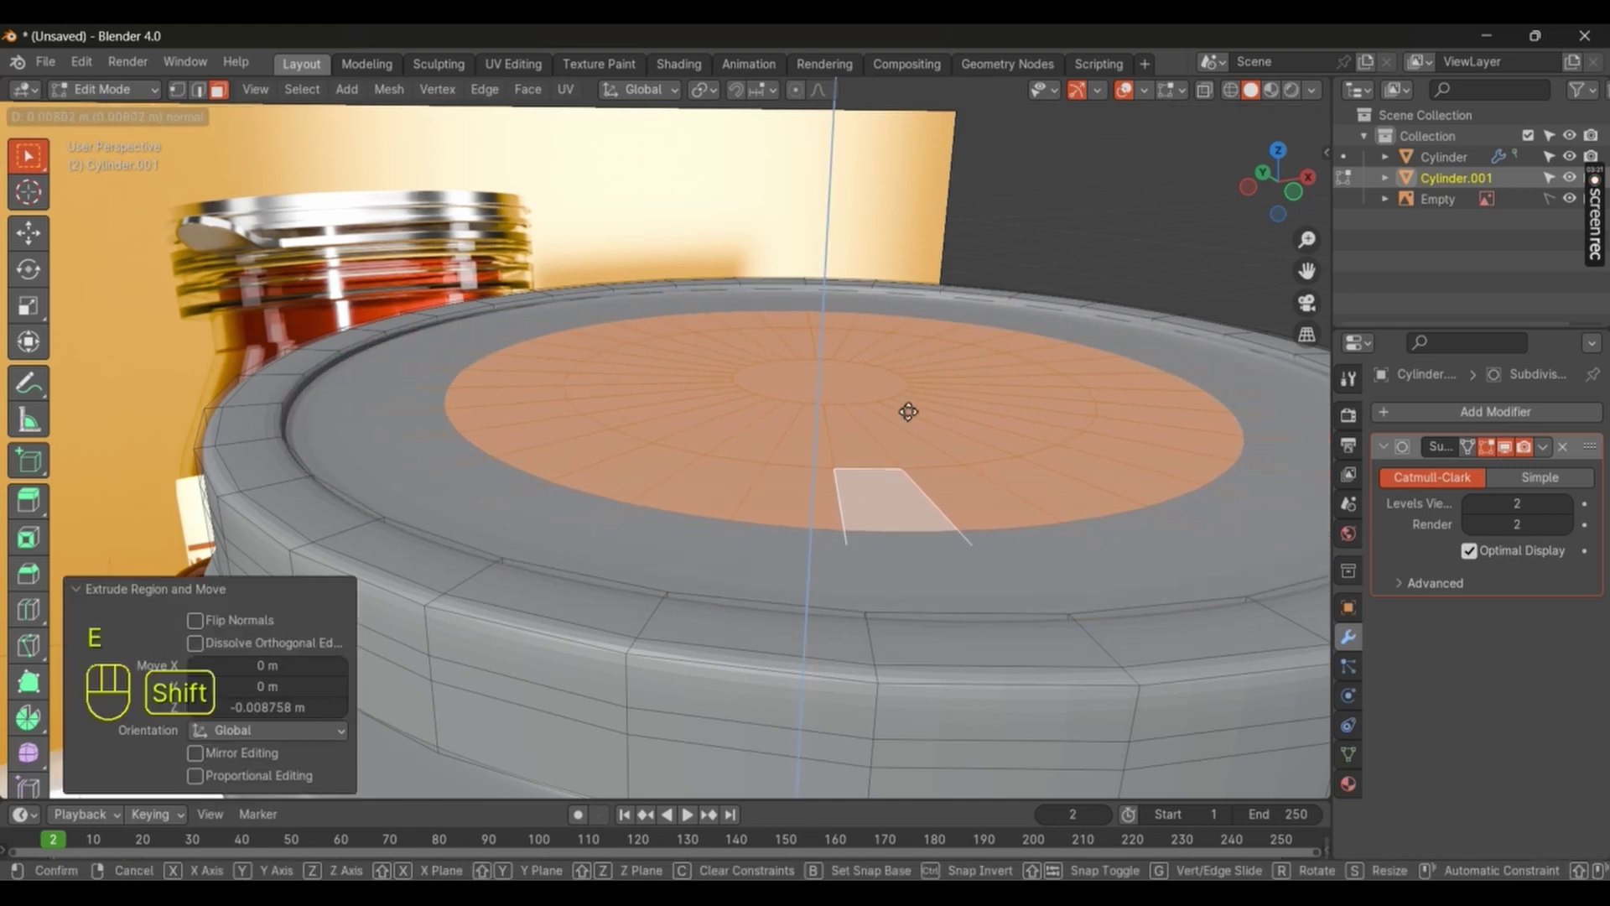
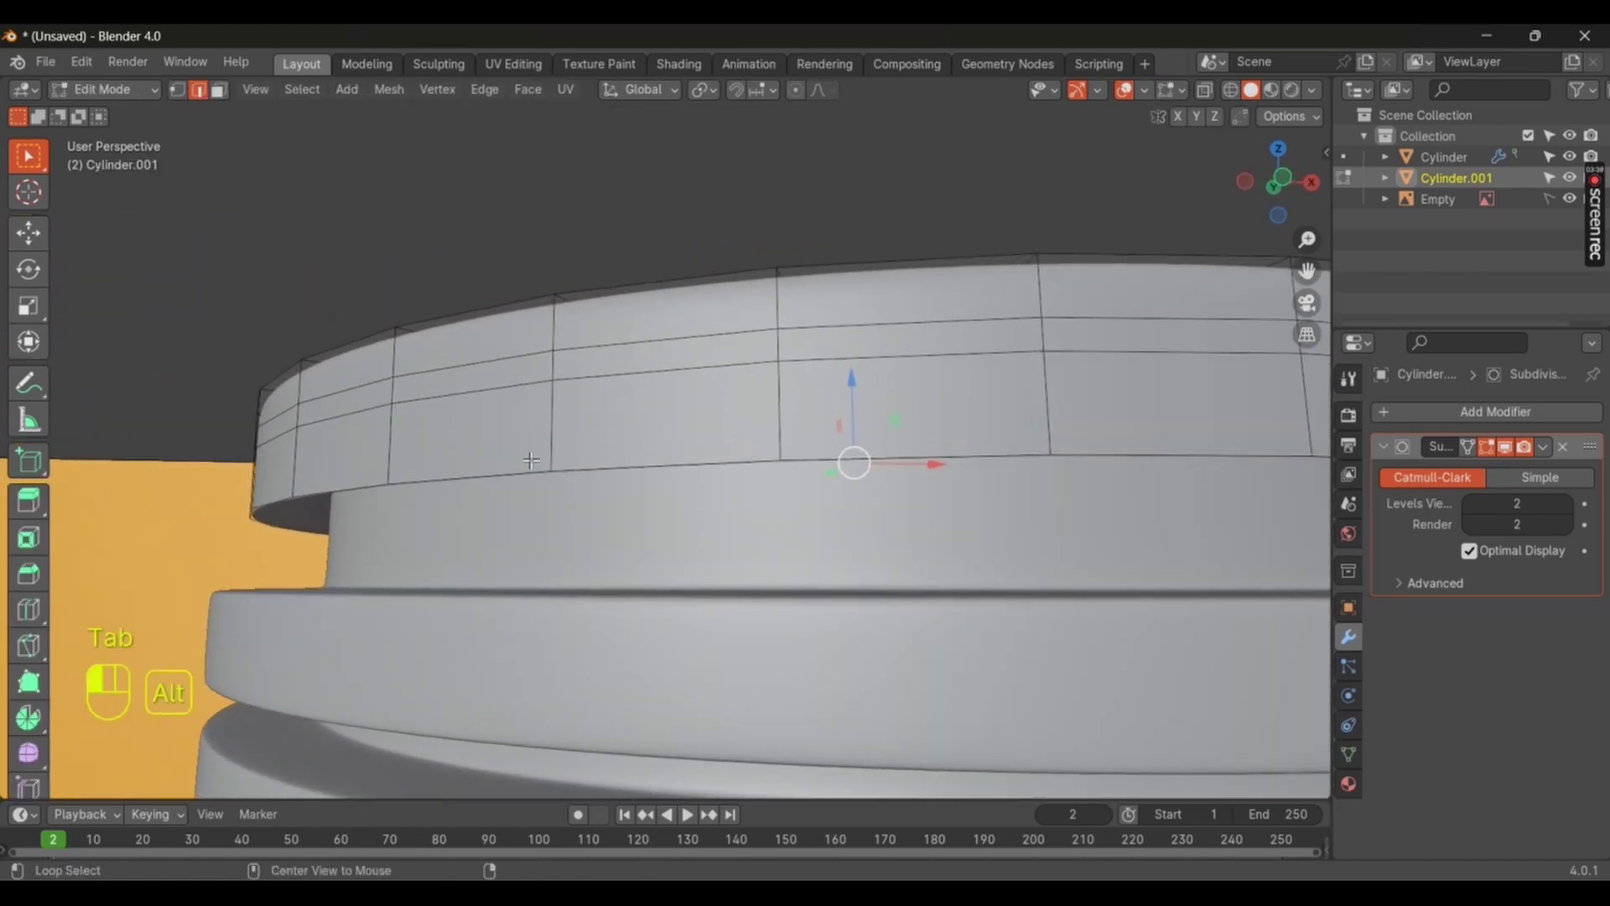
Step: Shrink the lid's lower edge loop inward, then inspect the lid over the jar threads from front and orbited views
{"action": "key", "text": "e"}
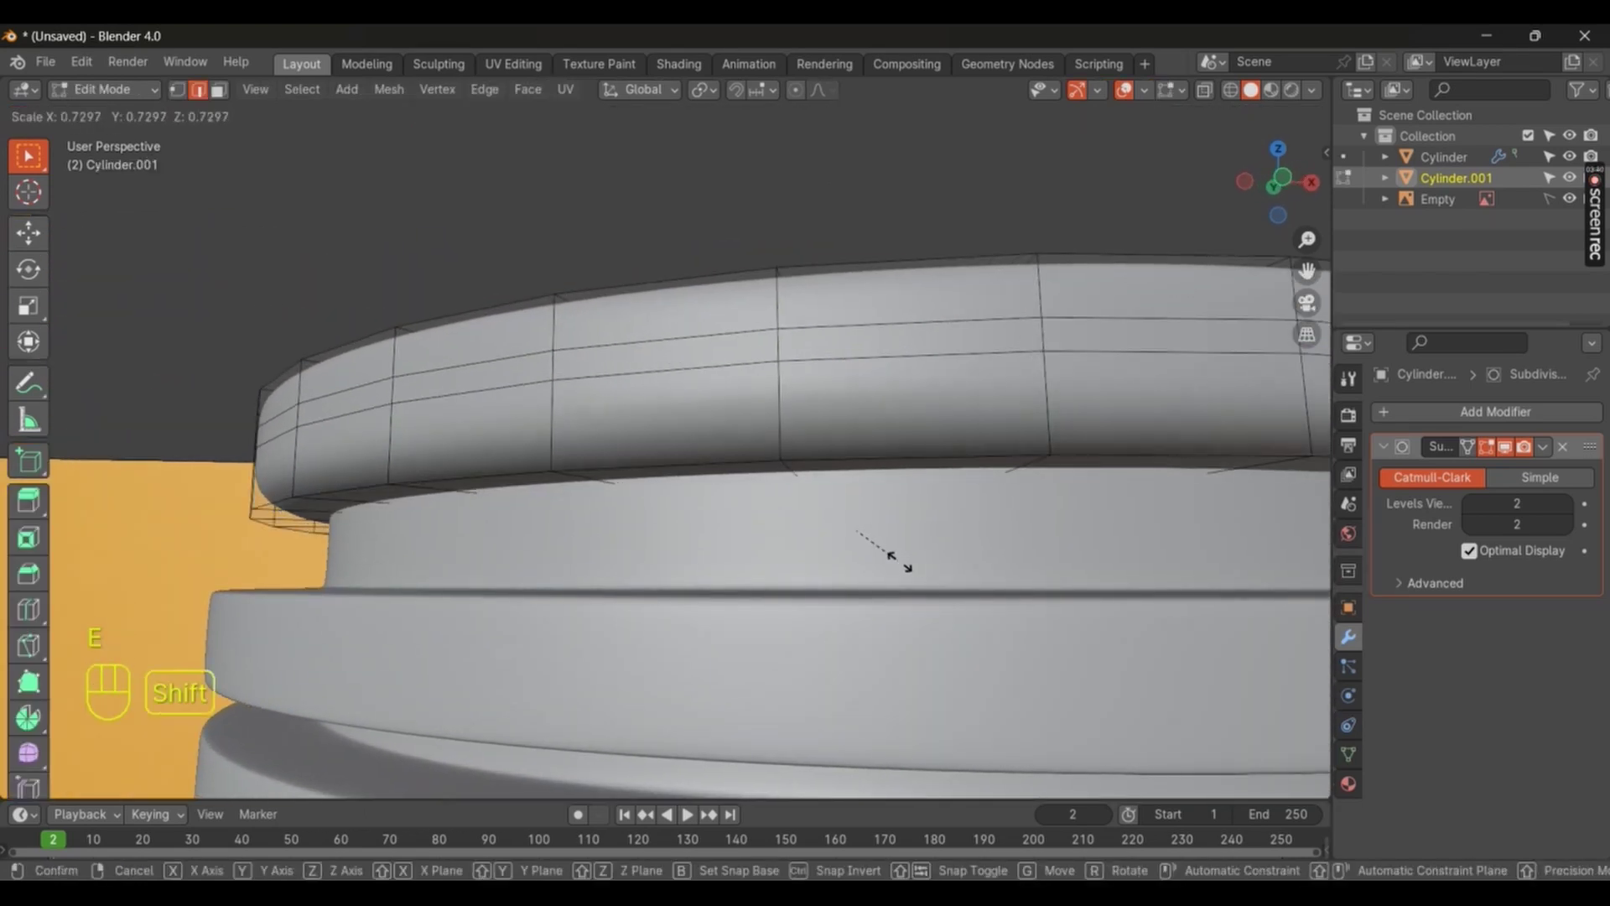
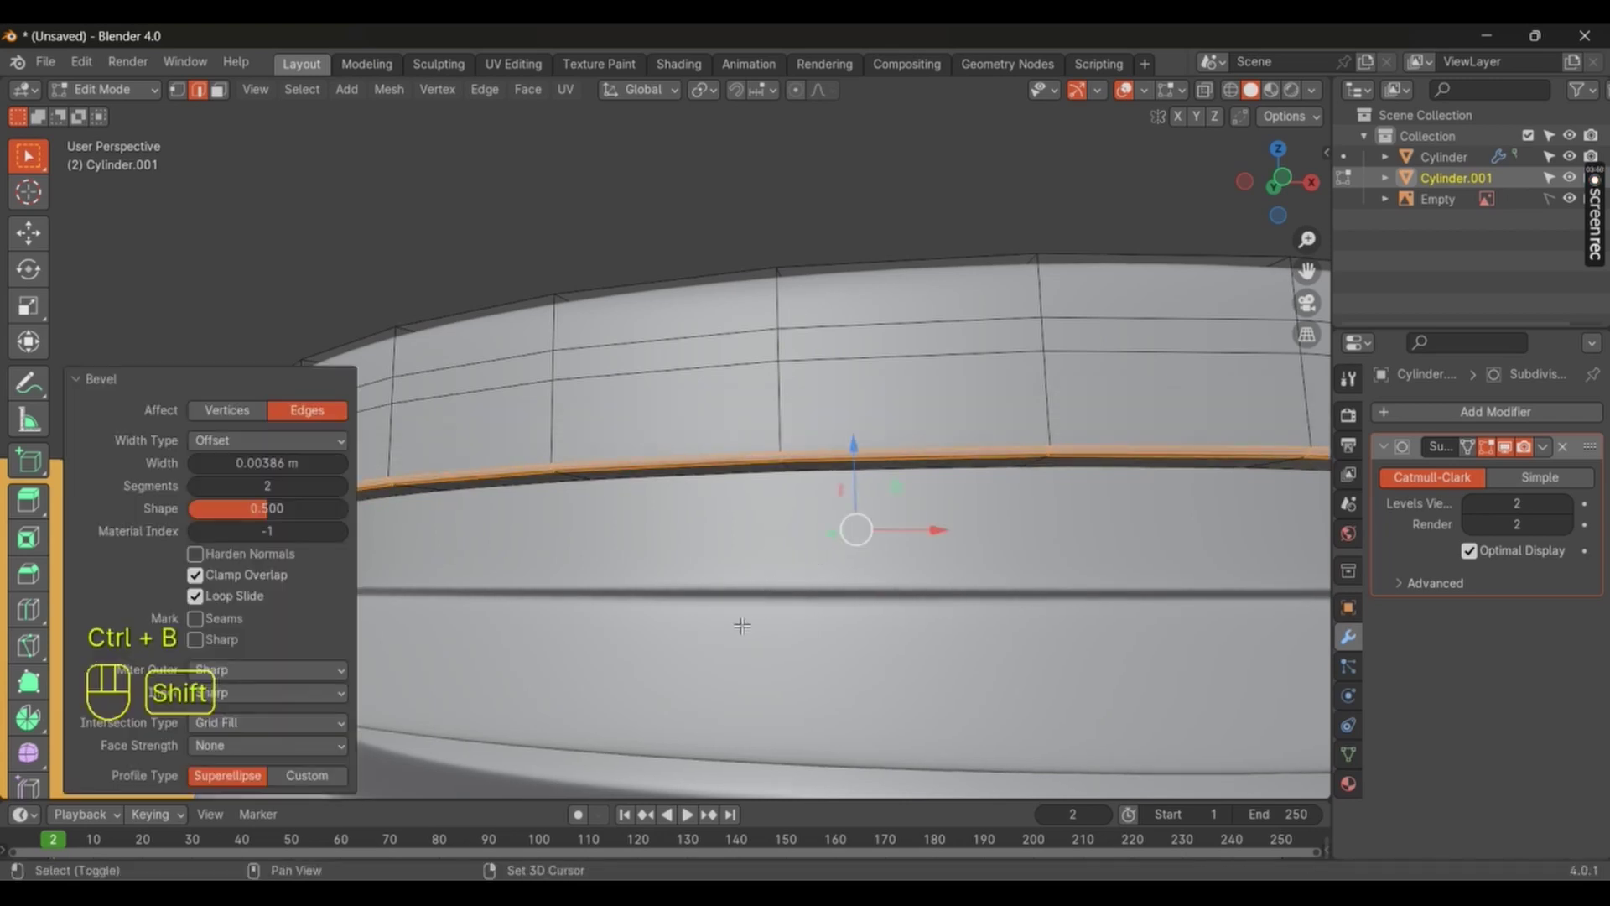
{"action": "key", "text": "Tab"}
{"action": "left_click_drag", "start_coordinate": [659, 553], "coordinate": [773, 598]}
{"action": "left_click_drag", "start_coordinate": [745, 599], "coordinate": [728, 644]}
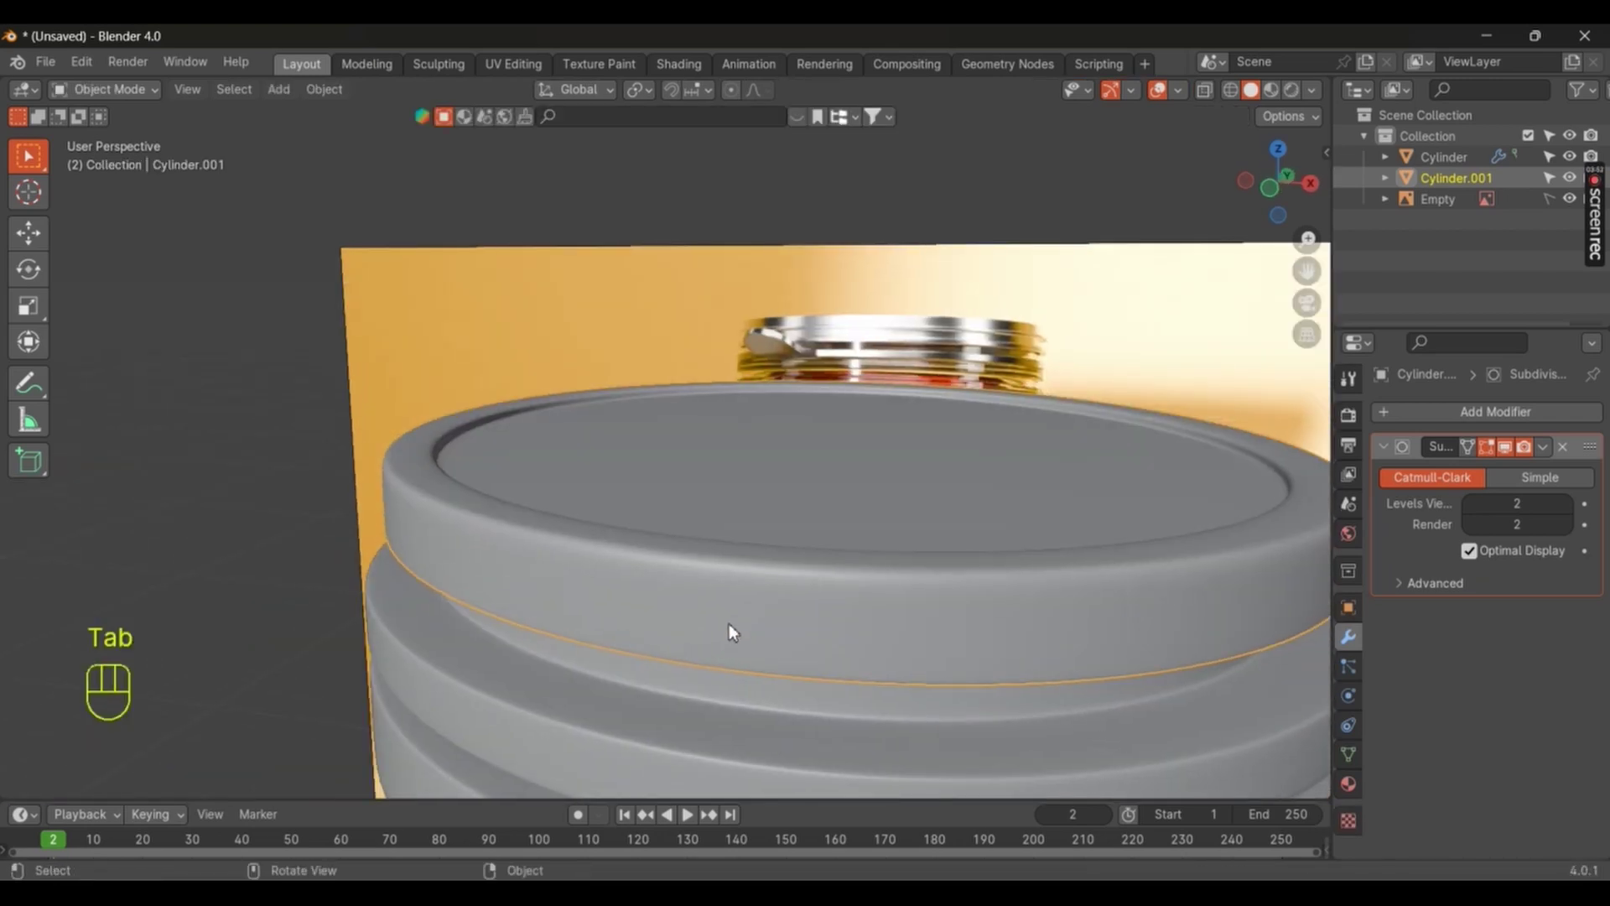
{"action": "key", "text": "KP_1"}
{"action": "key", "text": "Tab"}
{"action": "right_click", "coordinate": [348, 416]}
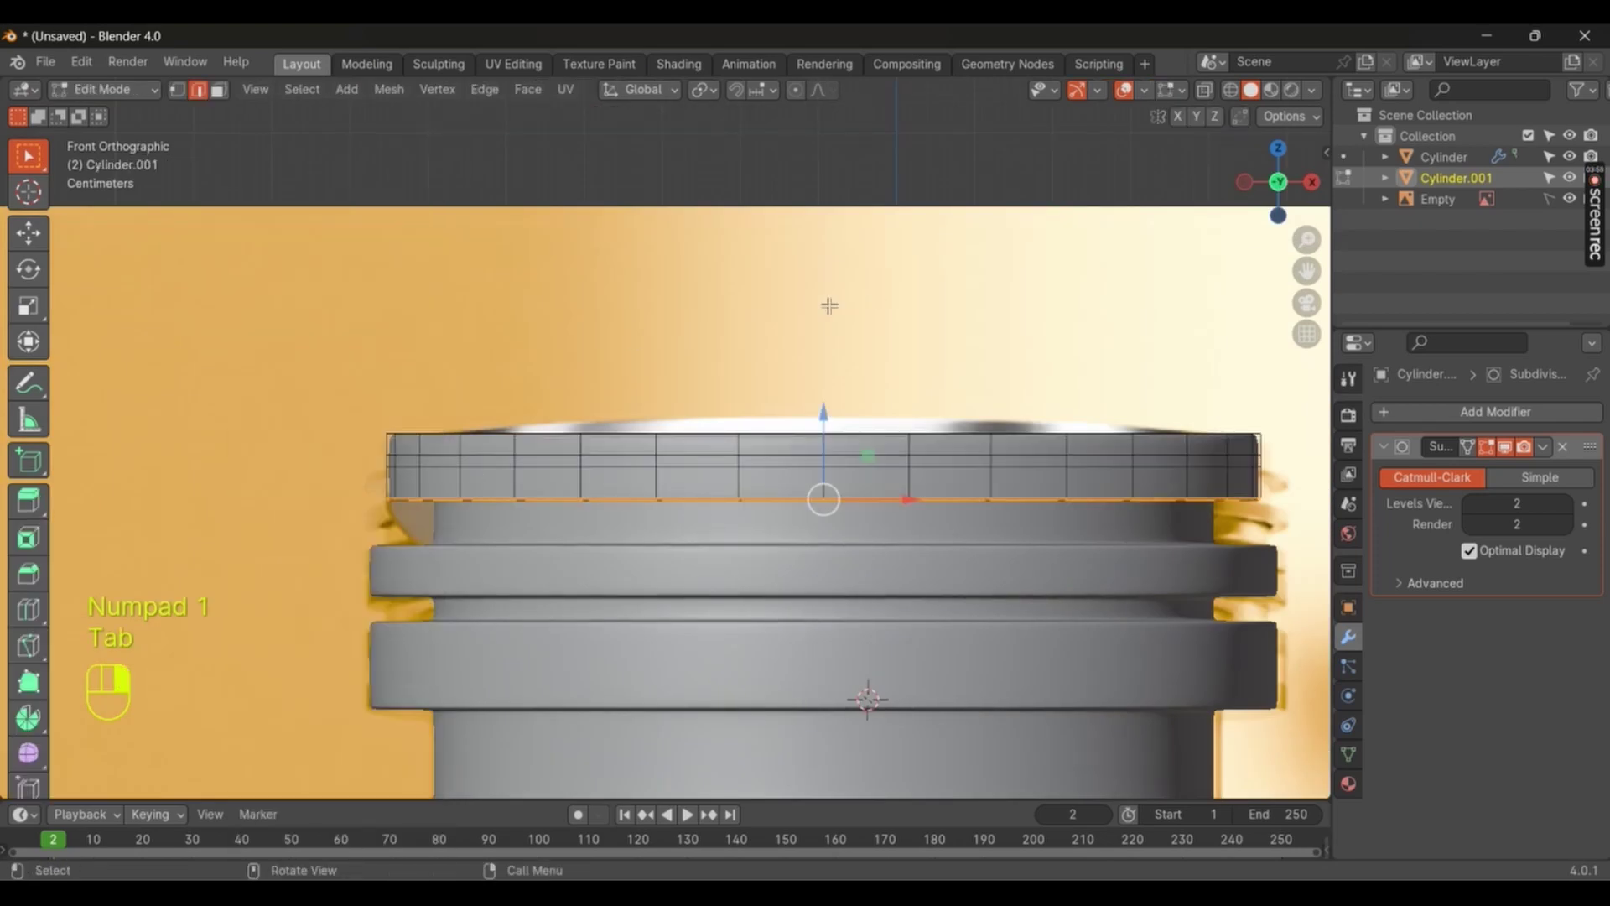
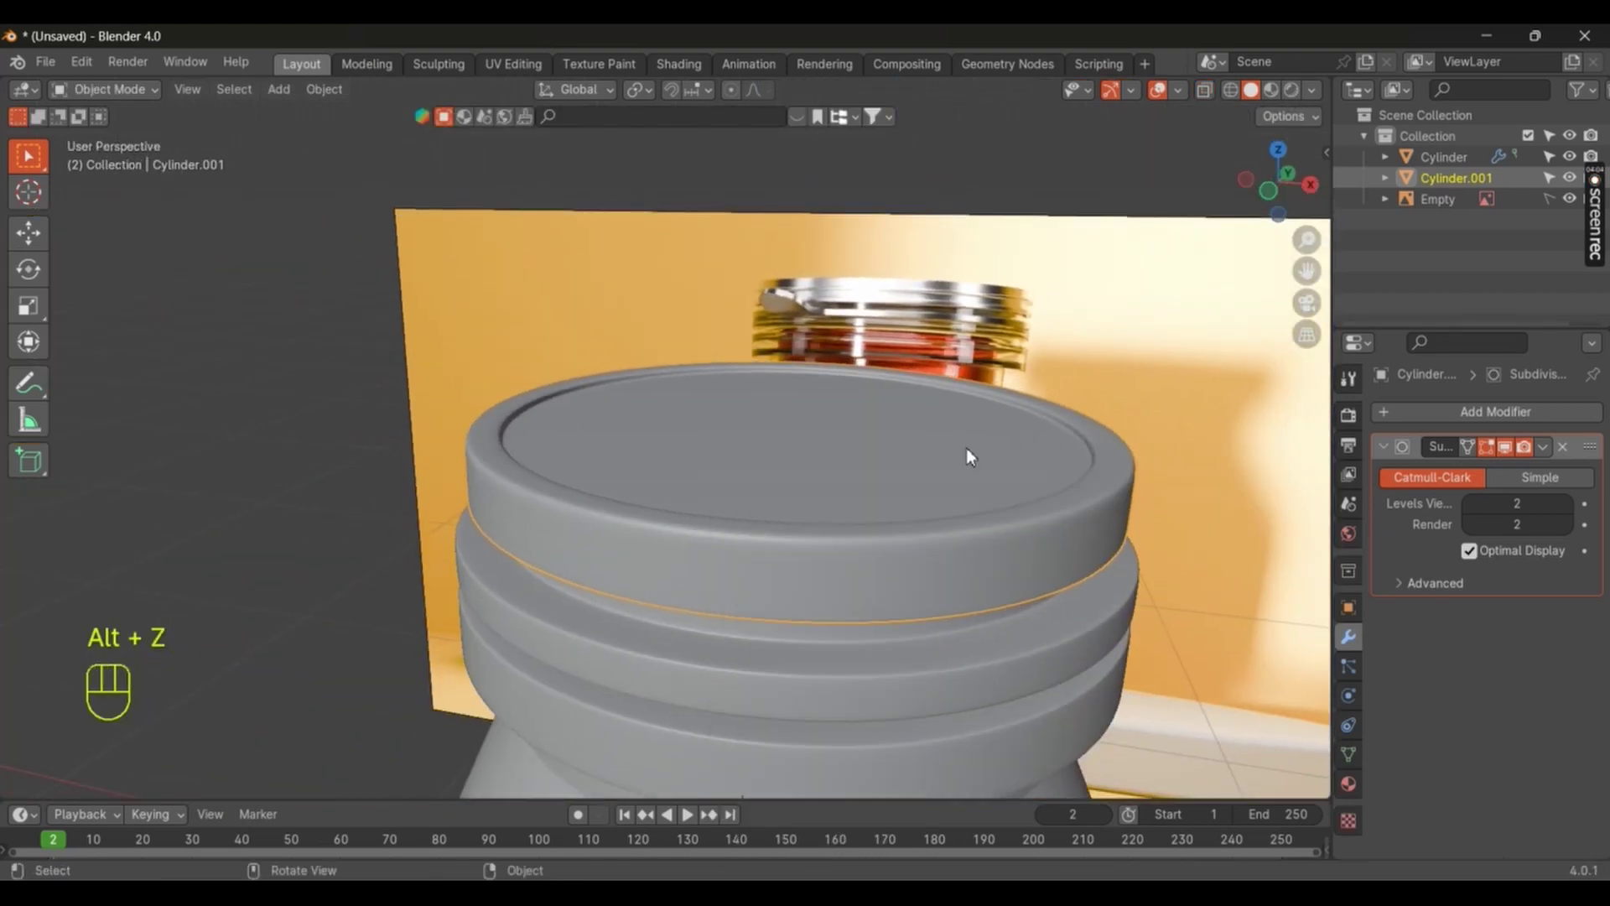
{"action": "left_click_drag", "start_coordinate": [1056, 431], "coordinate": [953, 370]}
Step: Save the project as 'jar tutorial' in the honey jar folder
{"action": "key", "text": "g"}
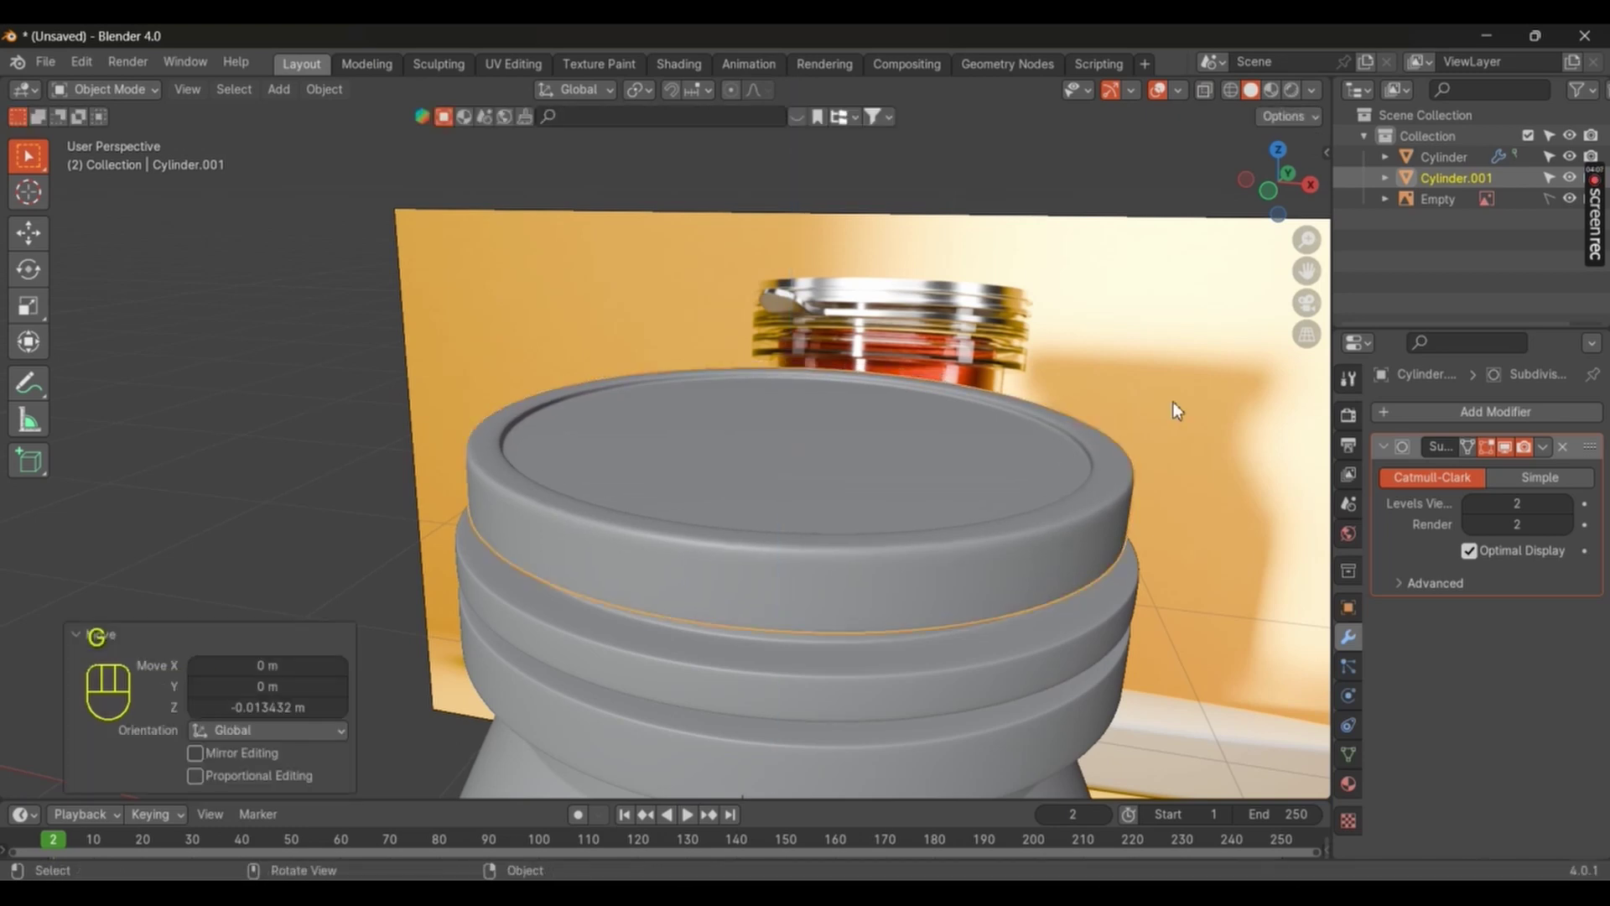
{"action": "key", "text": "ctrl+s"}
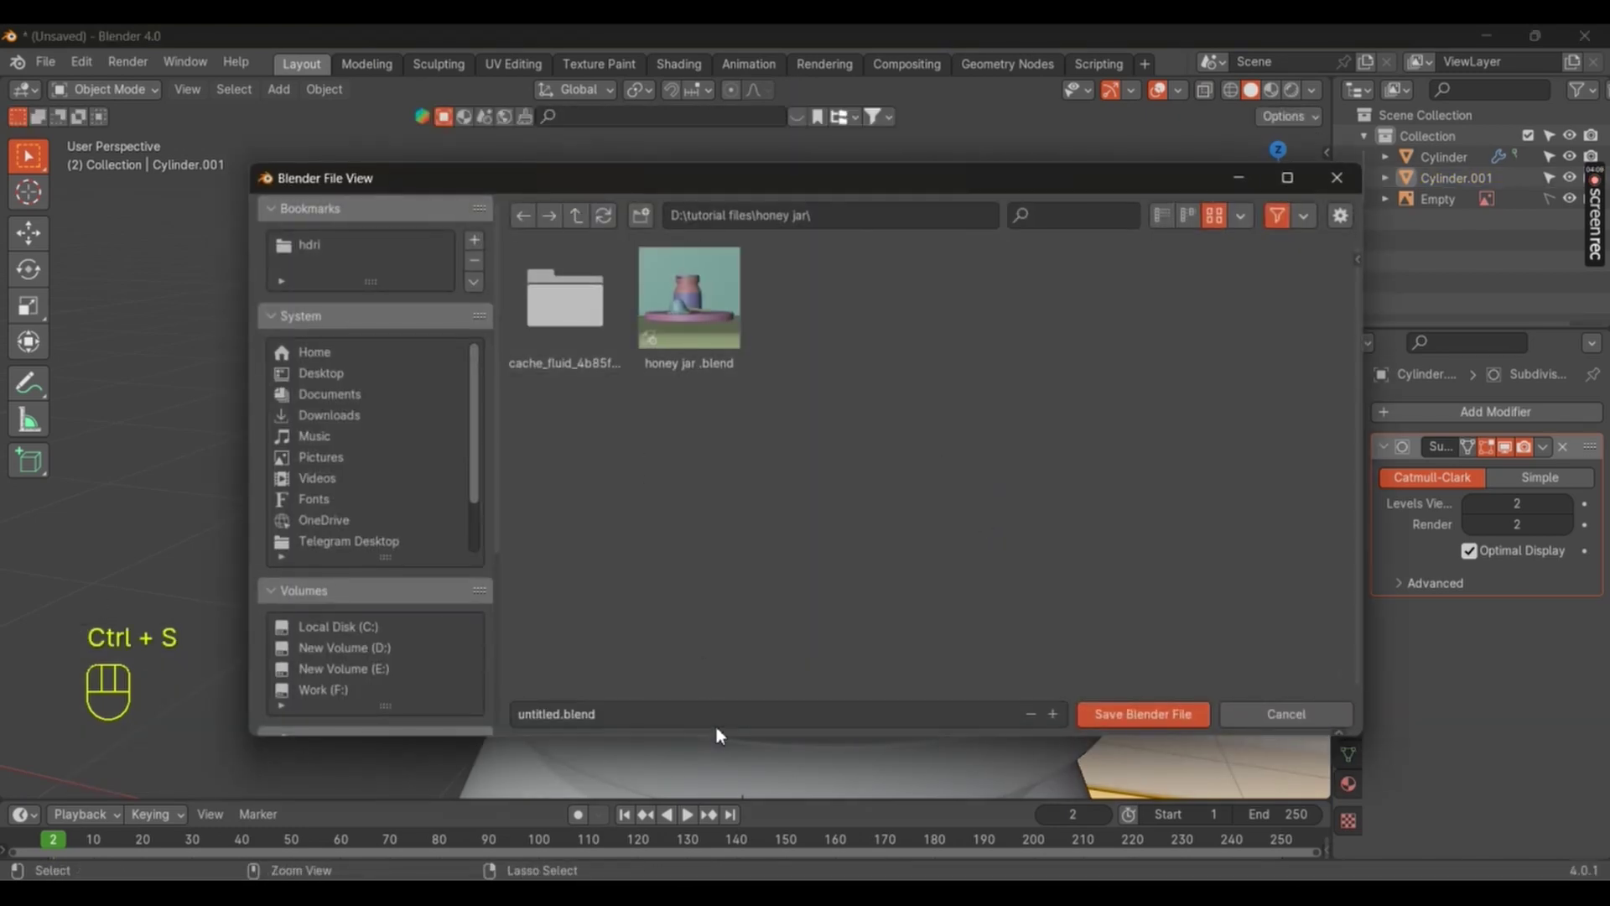
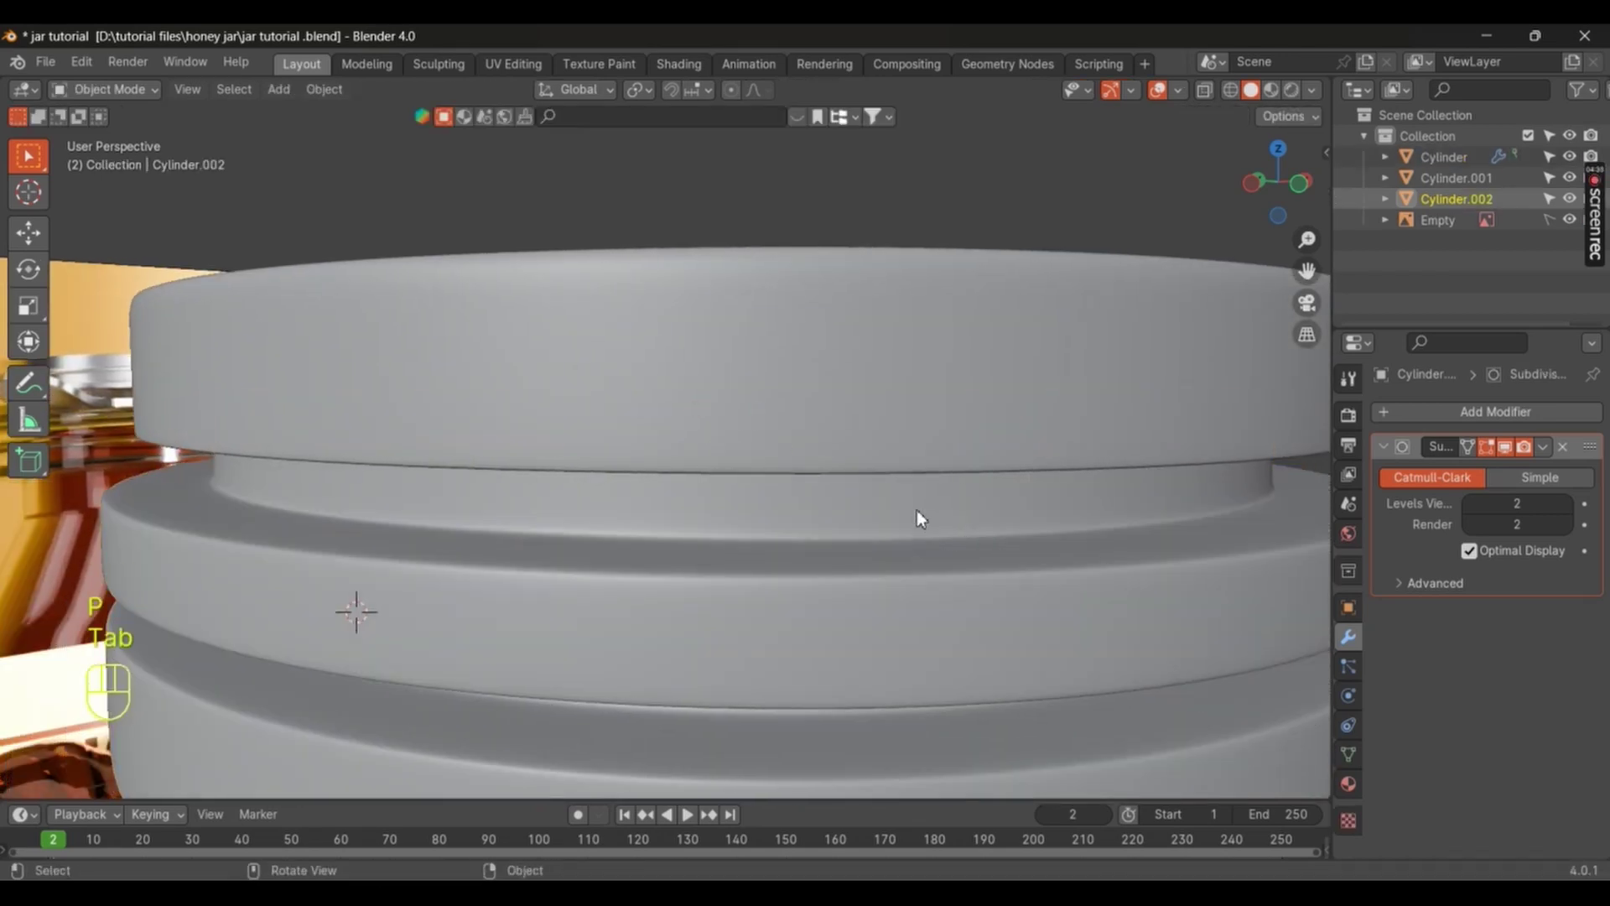
Step: Hide and unhide surrounding objects while scaling, then select the Cylinder.002 ring
{"action": "left_click", "coordinate": [950, 563]}
{"action": "left_click", "coordinate": [987, 512]}
{"action": "key", "text": "h"}
{"action": "left_click", "coordinate": [970, 533]}
{"action": "key", "text": "s"}
{"action": "left_click_drag", "start_coordinate": [990, 552], "coordinate": [1012, 582]}
{"action": "left_click_drag", "start_coordinate": [1071, 591], "coordinate": [1012, 582]}
{"action": "key", "text": "s"}
{"action": "key", "text": "alt+h"}
{"action": "left_click", "coordinate": [1146, 547]}
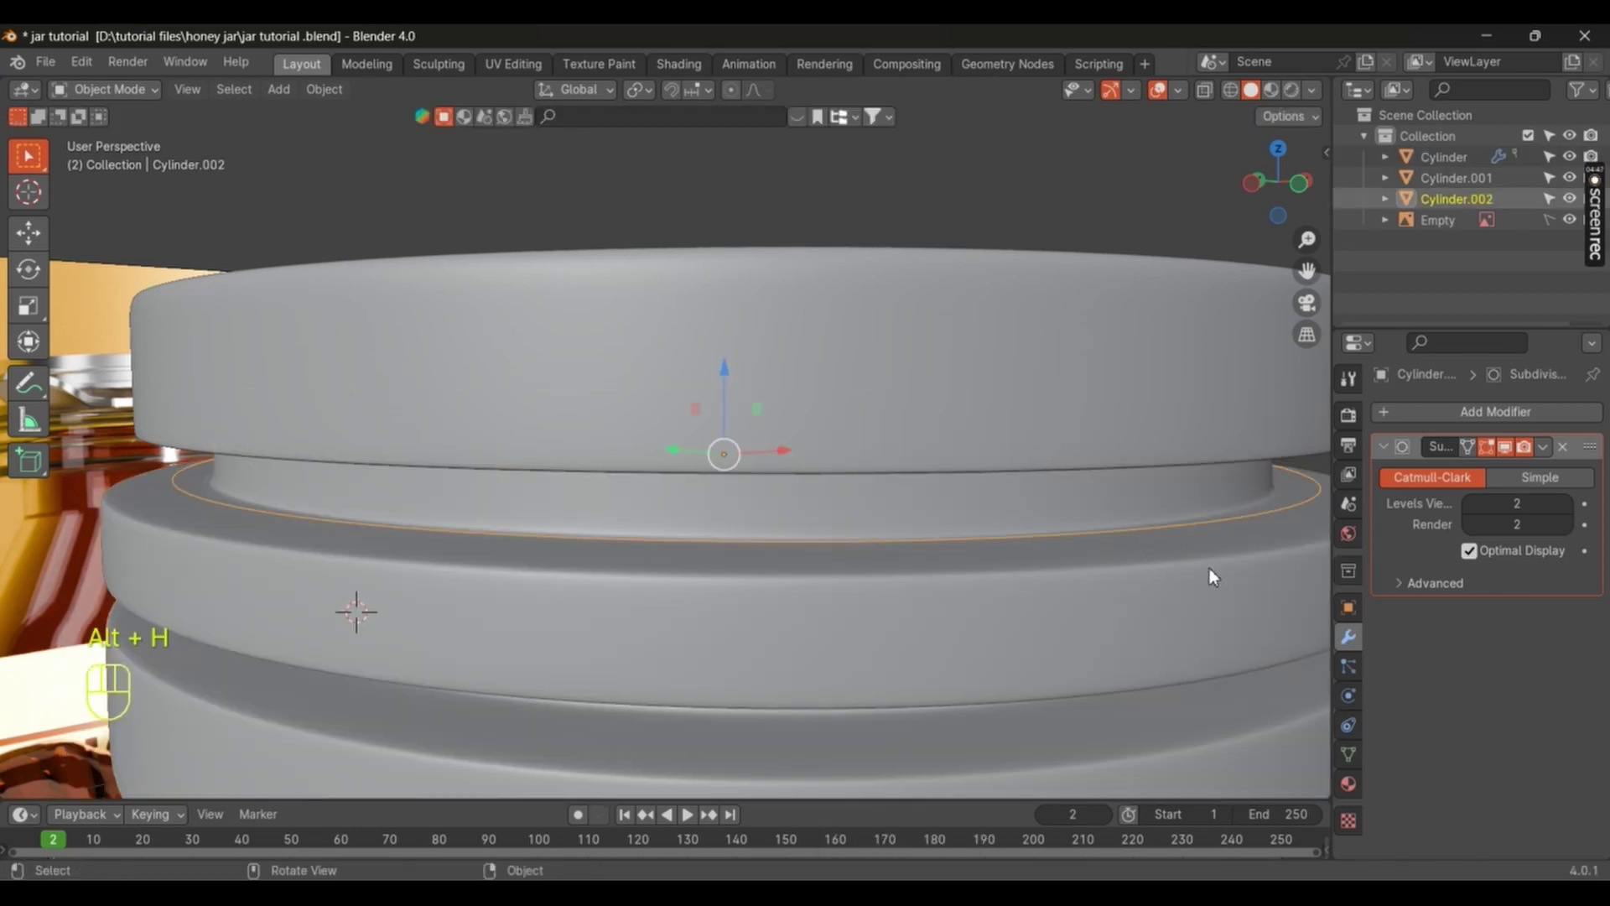
Step: Extrude the ring's lower edge loop and scale it slightly outward into a flare
{"action": "key", "text": "s"}
{"action": "key", "text": "Tab"}
{"action": "key", "text": "a"}
{"action": "key", "text": "e"}
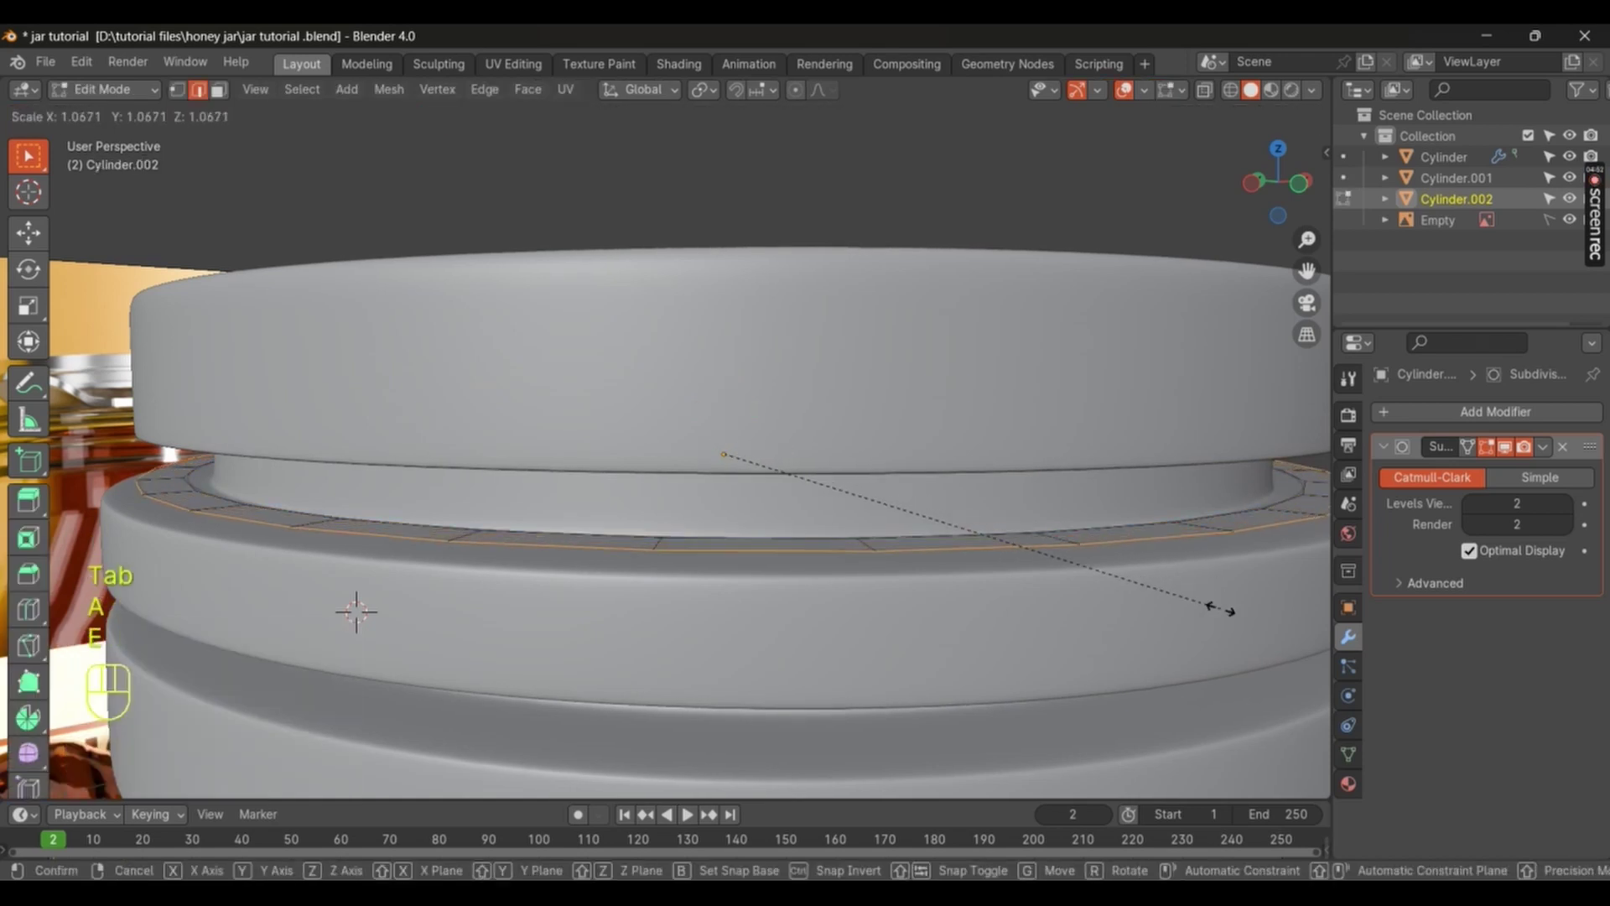
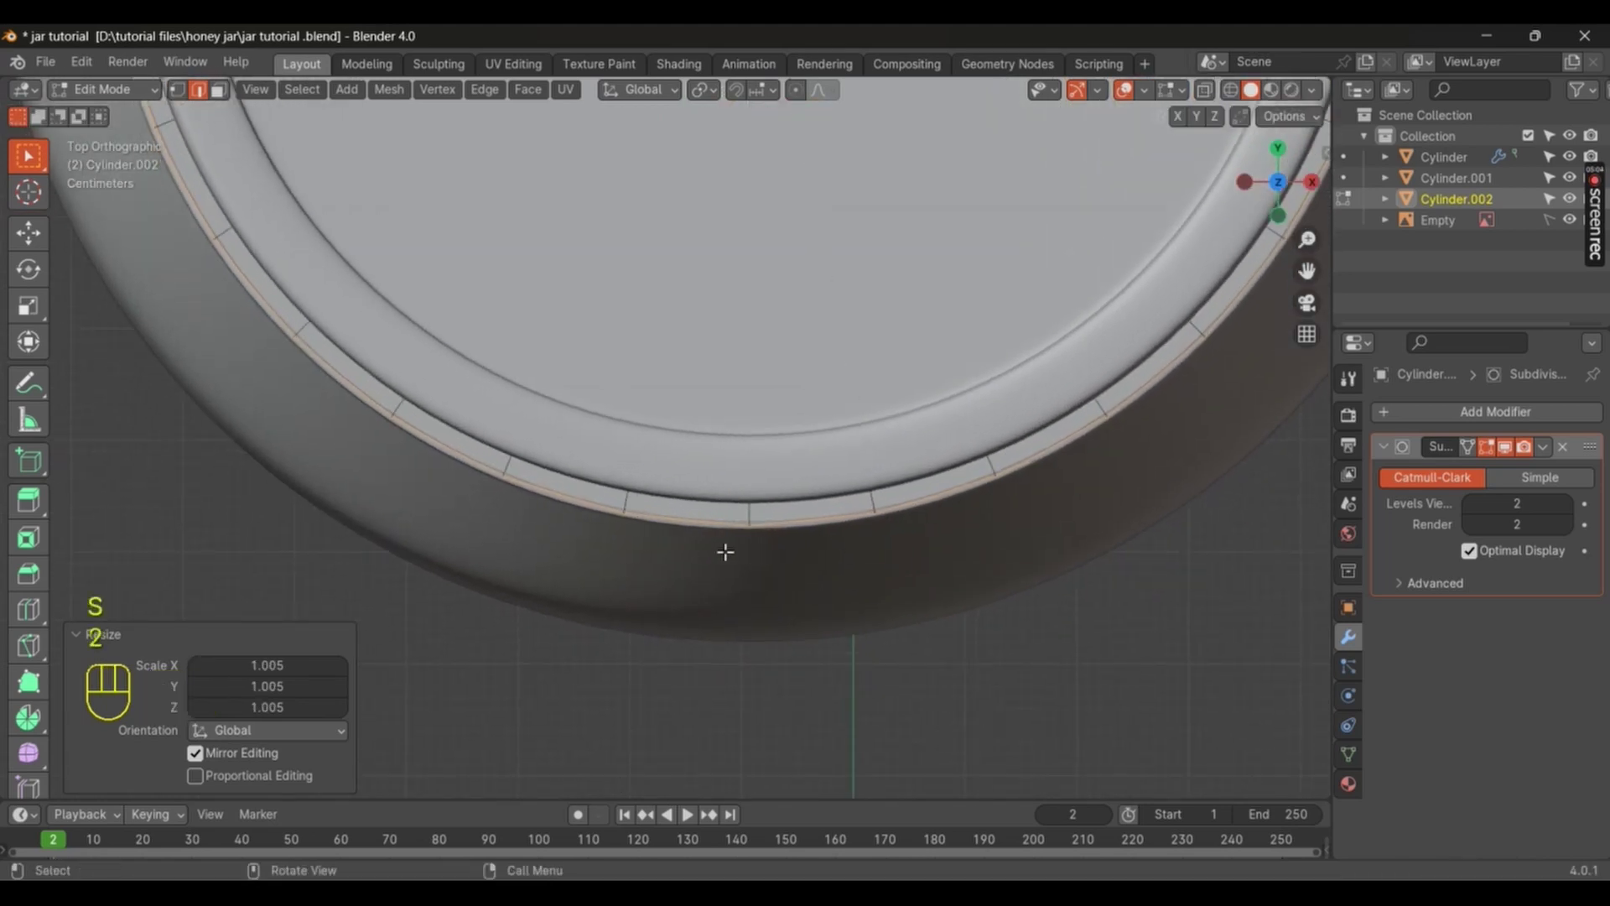
Step: From top view, extrude a rim edge outward in several steps, scaling each narrower into a drip tongue
{"action": "key", "text": "e"}
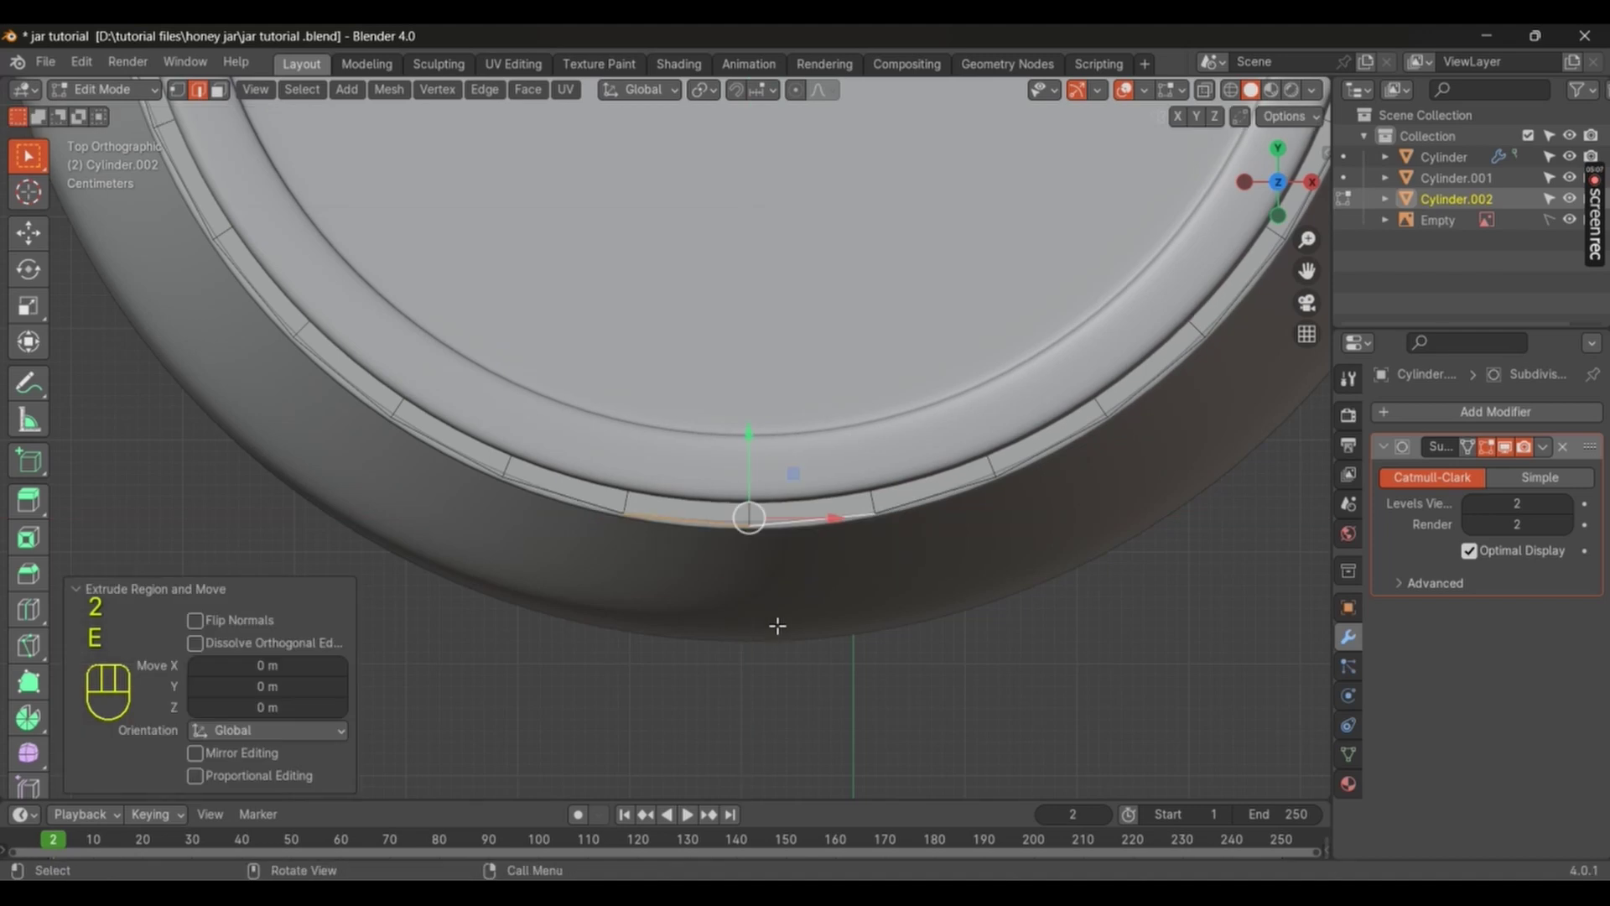
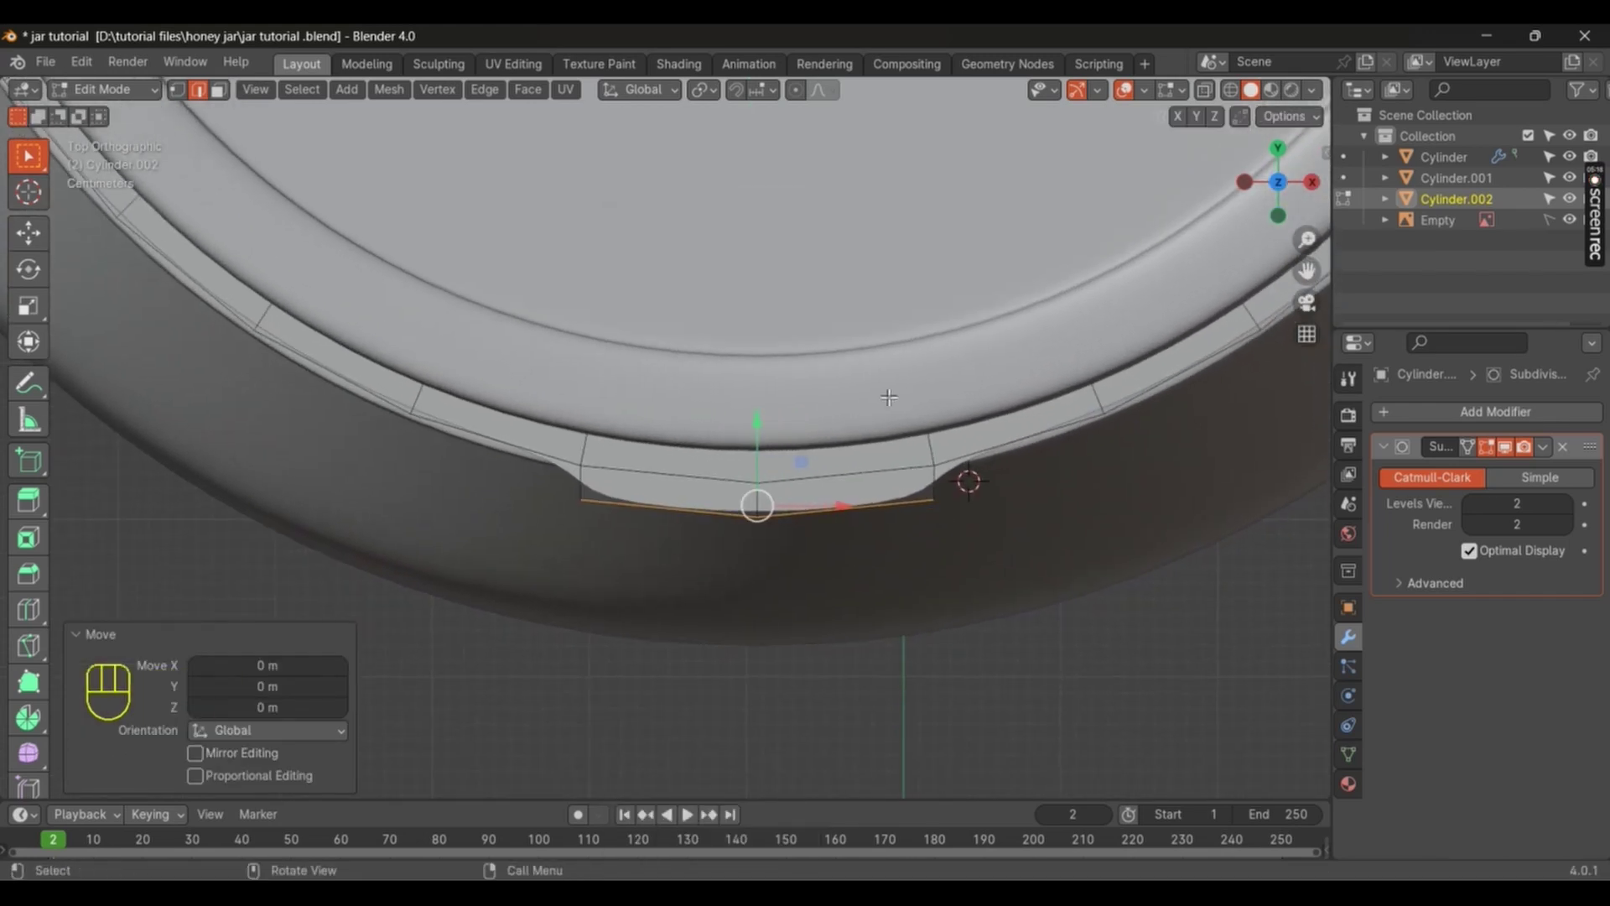
{"action": "key", "text": "e"}
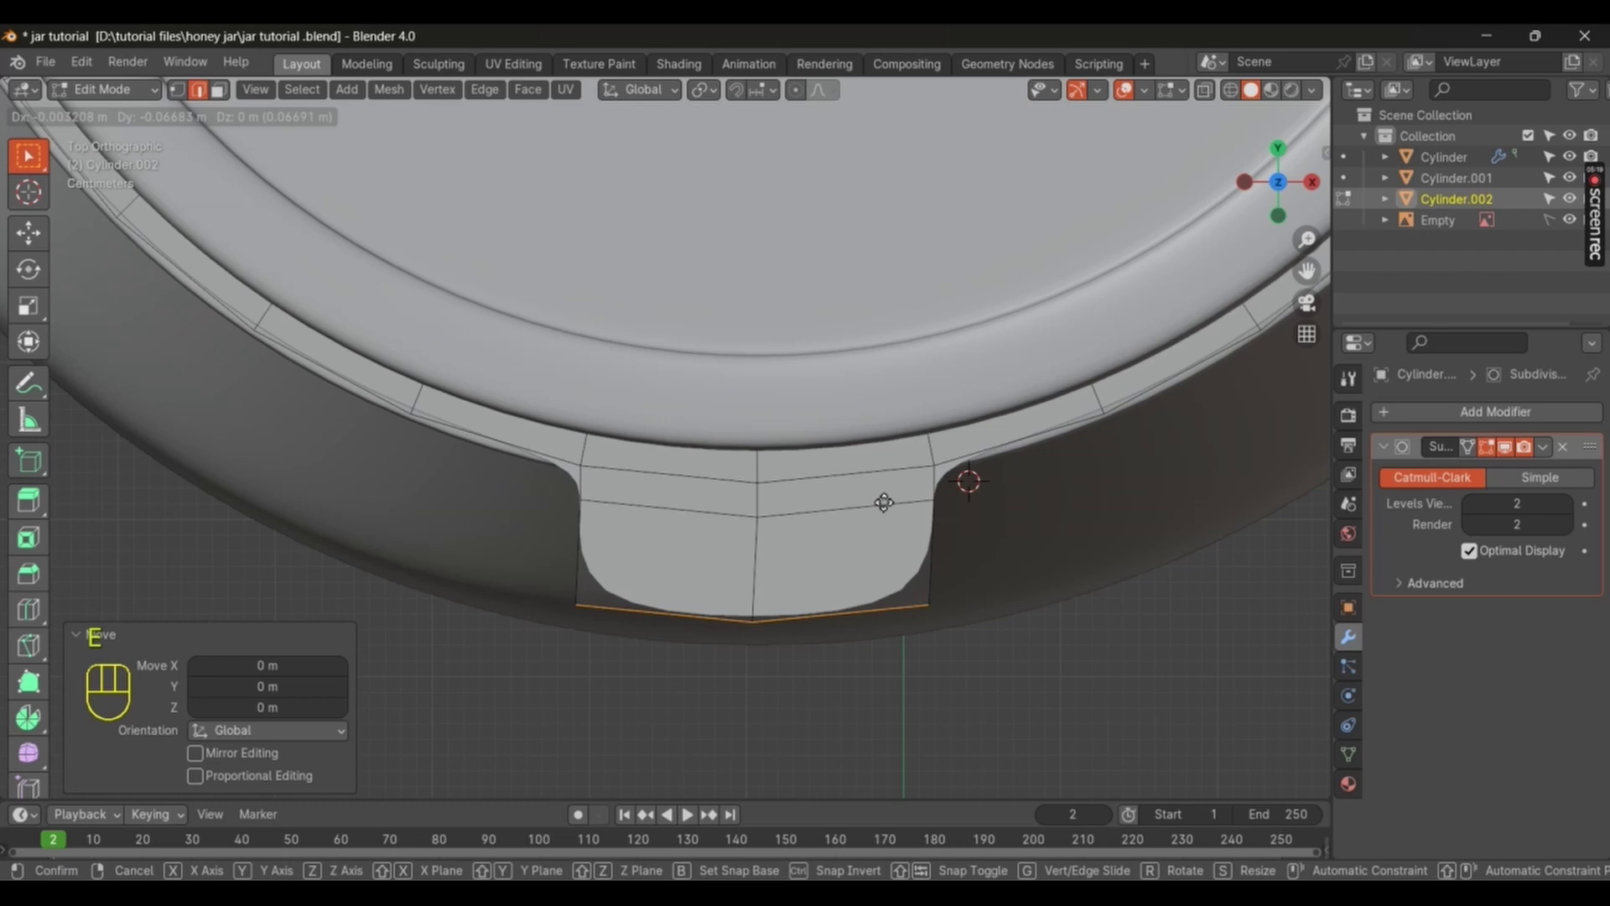
{"action": "key", "text": "s"}
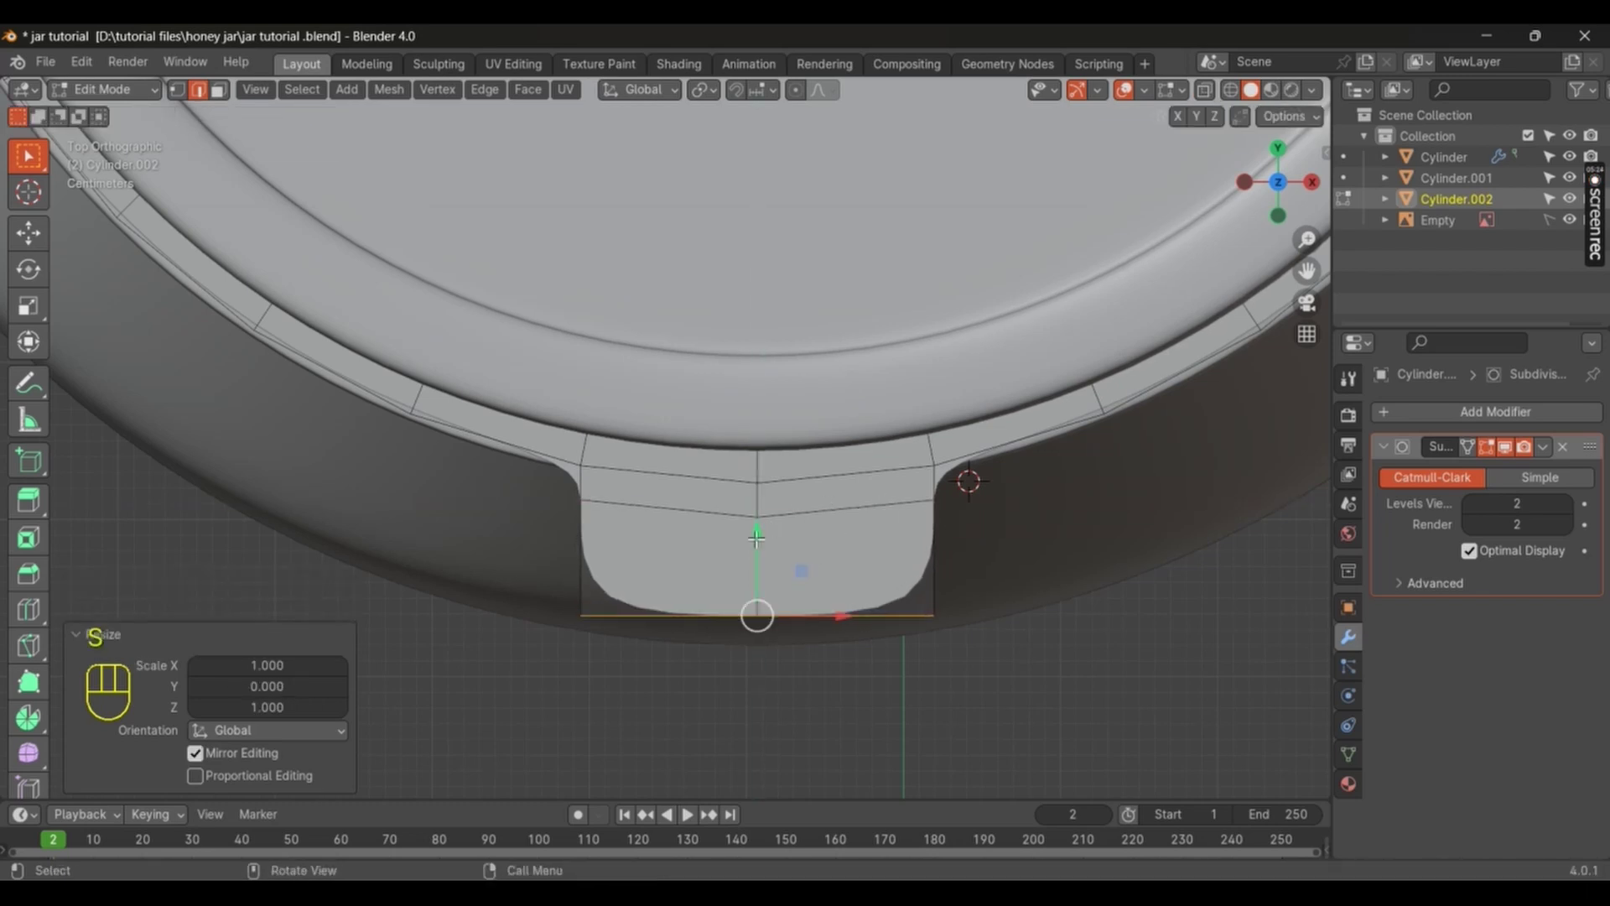
{"action": "key", "text": "s"}
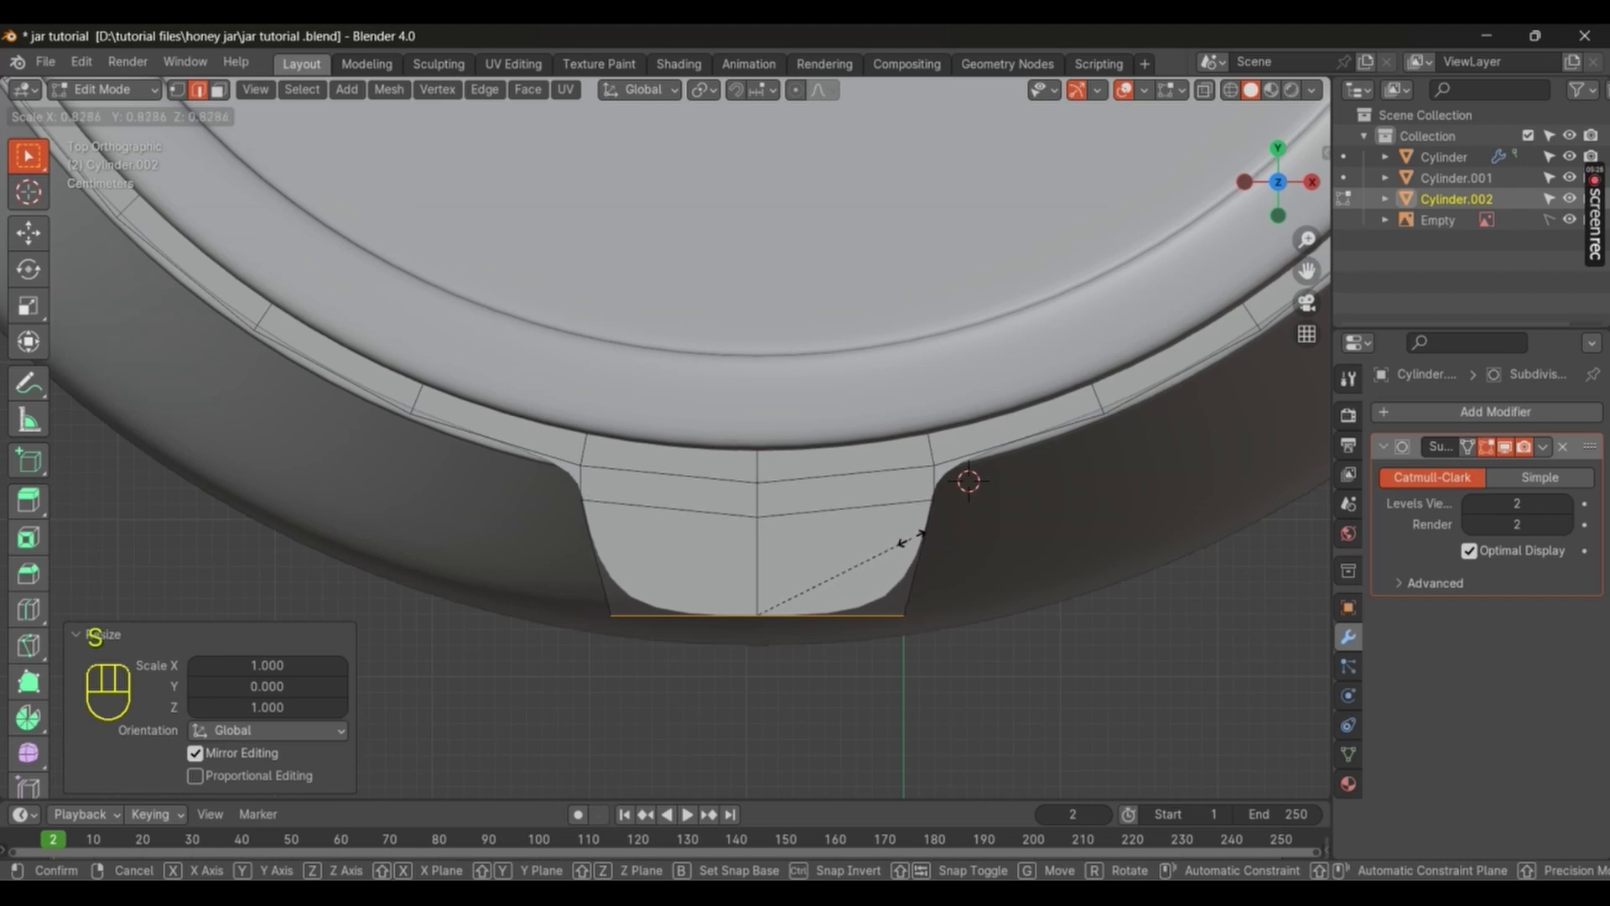
{"action": "key", "text": "e"}
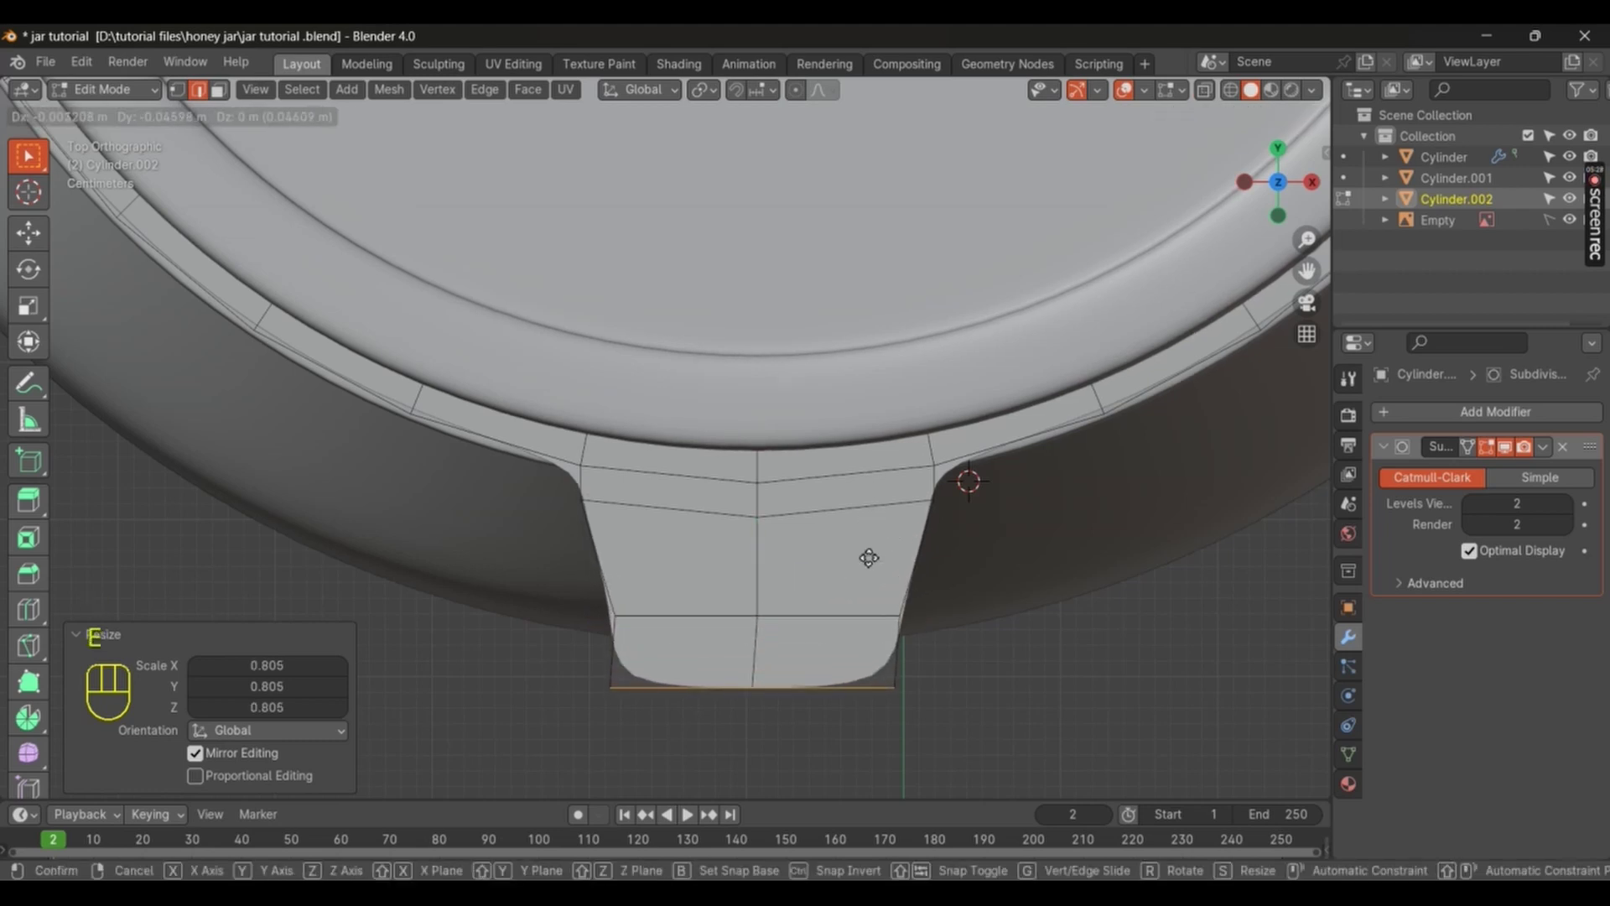
{"action": "key", "text": "s"}
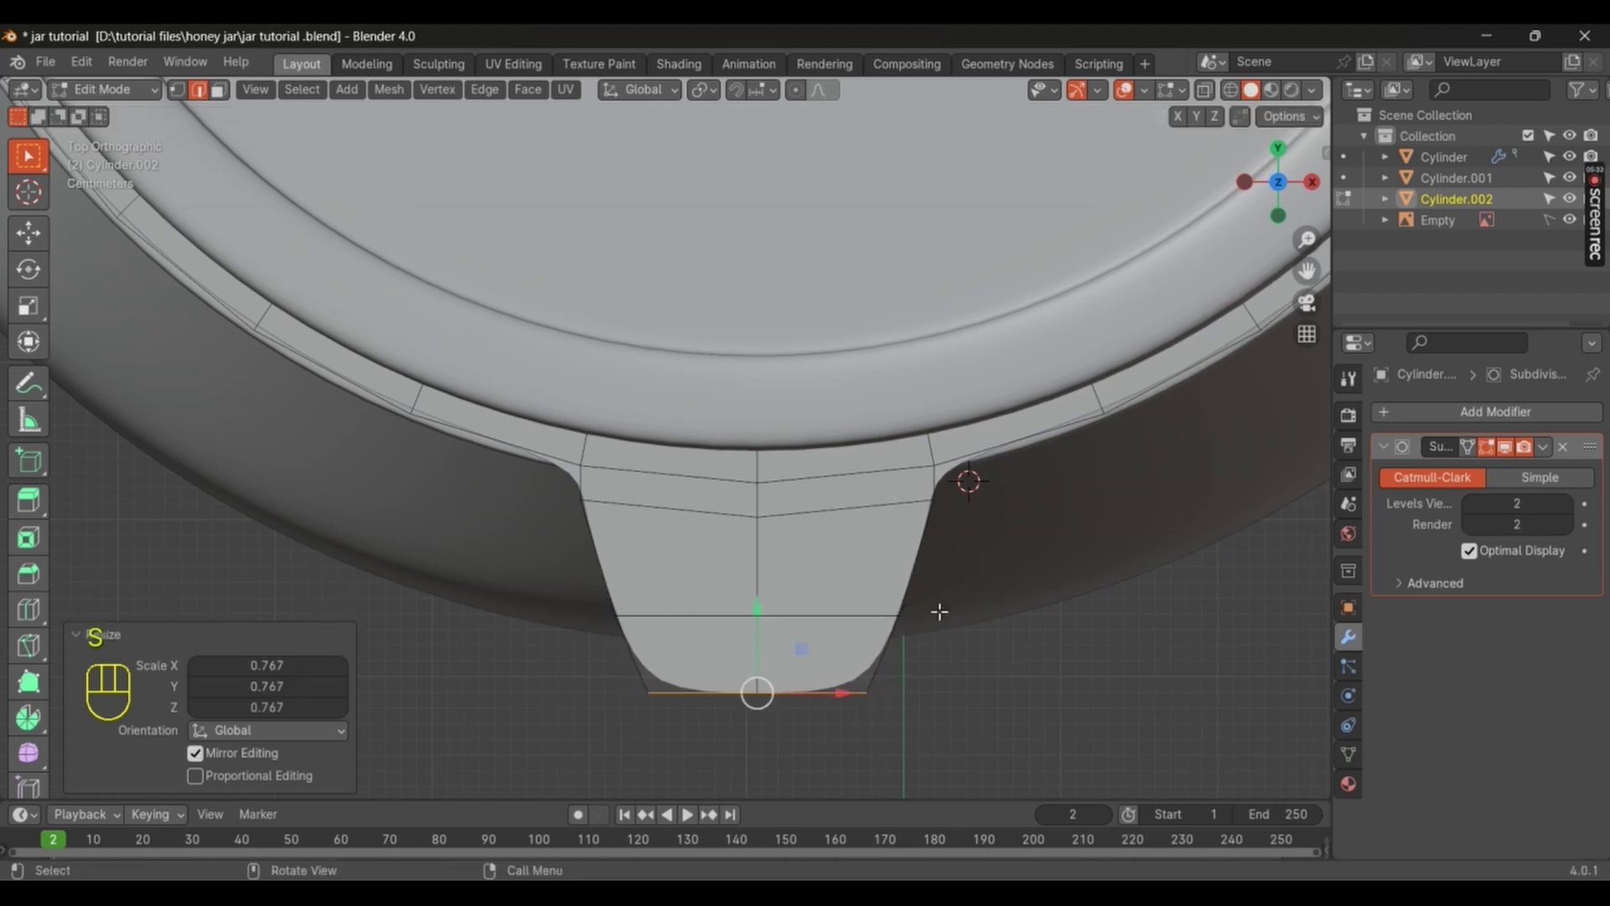
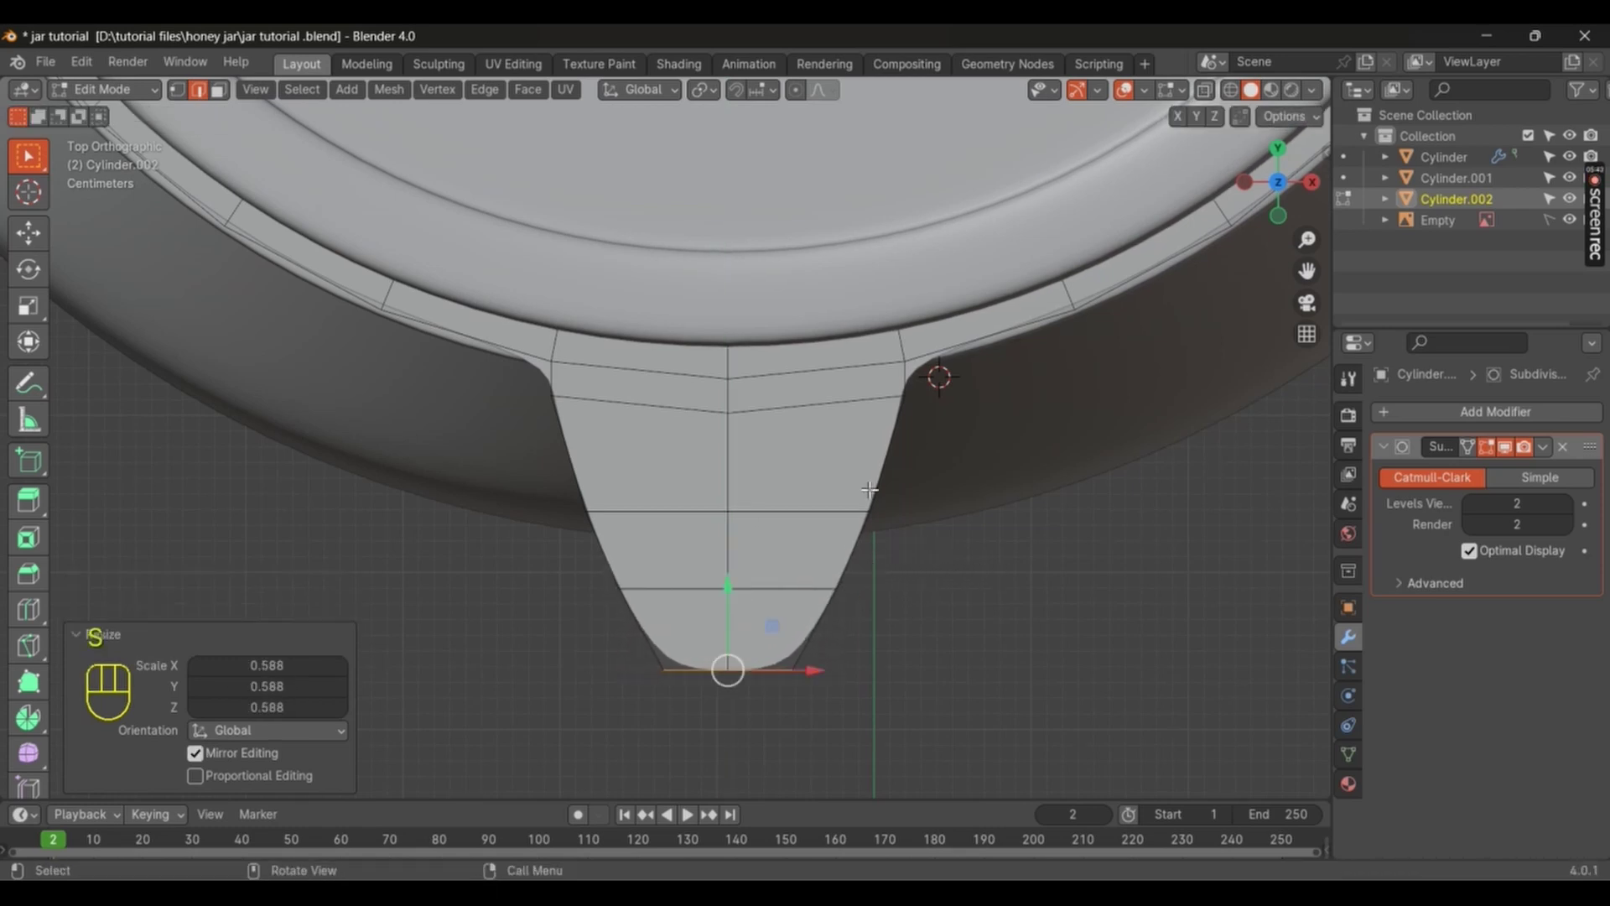
{"action": "key", "text": "e"}
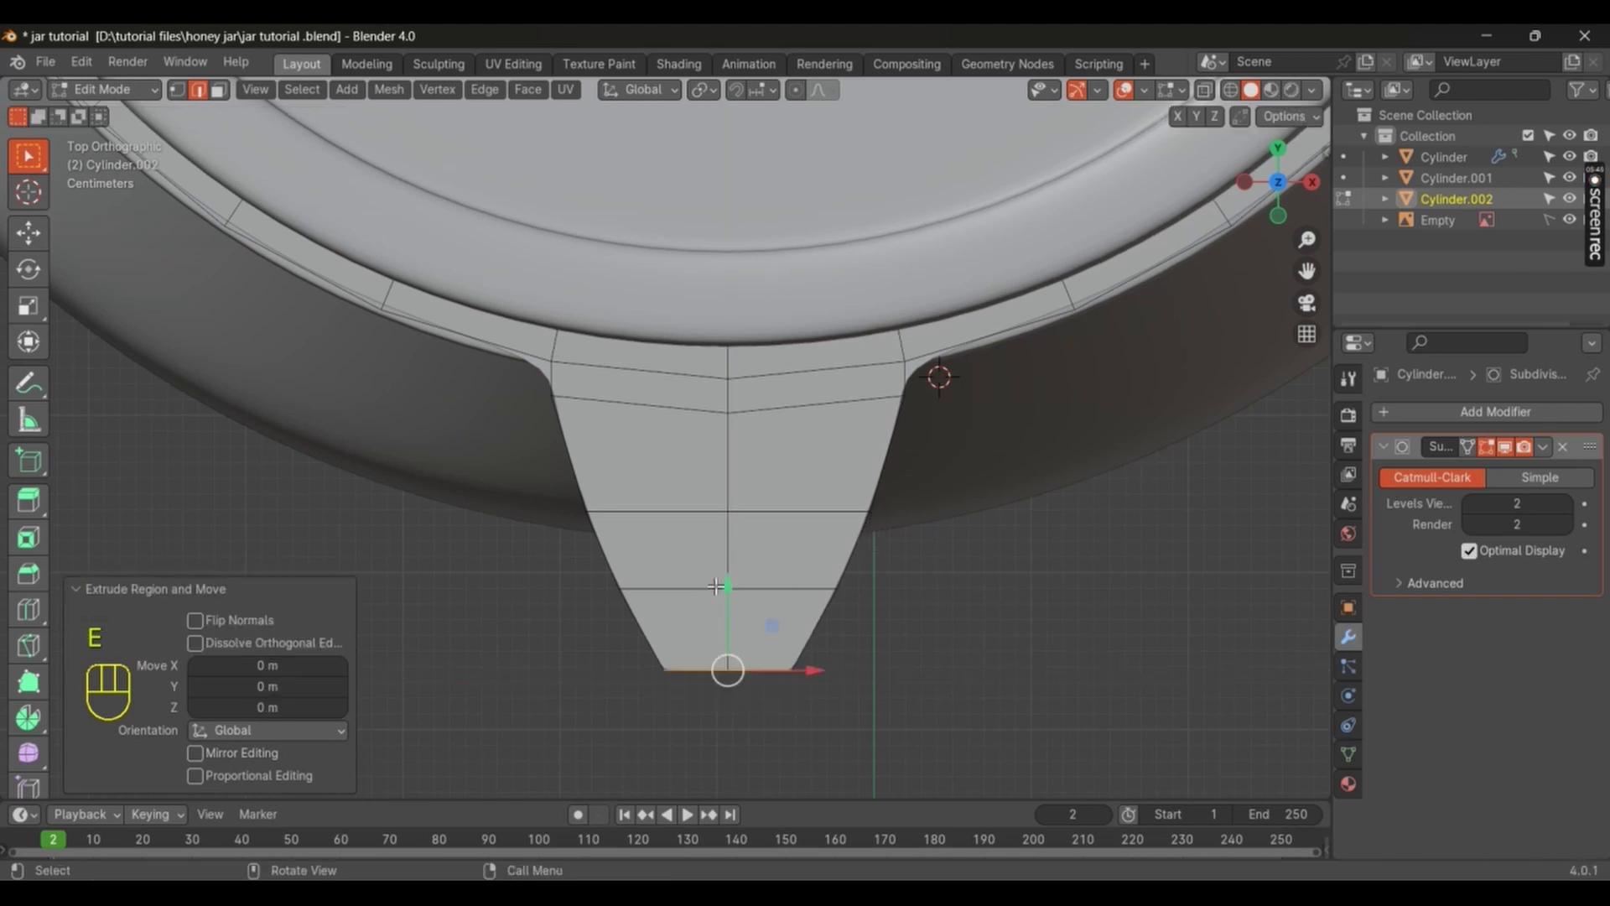
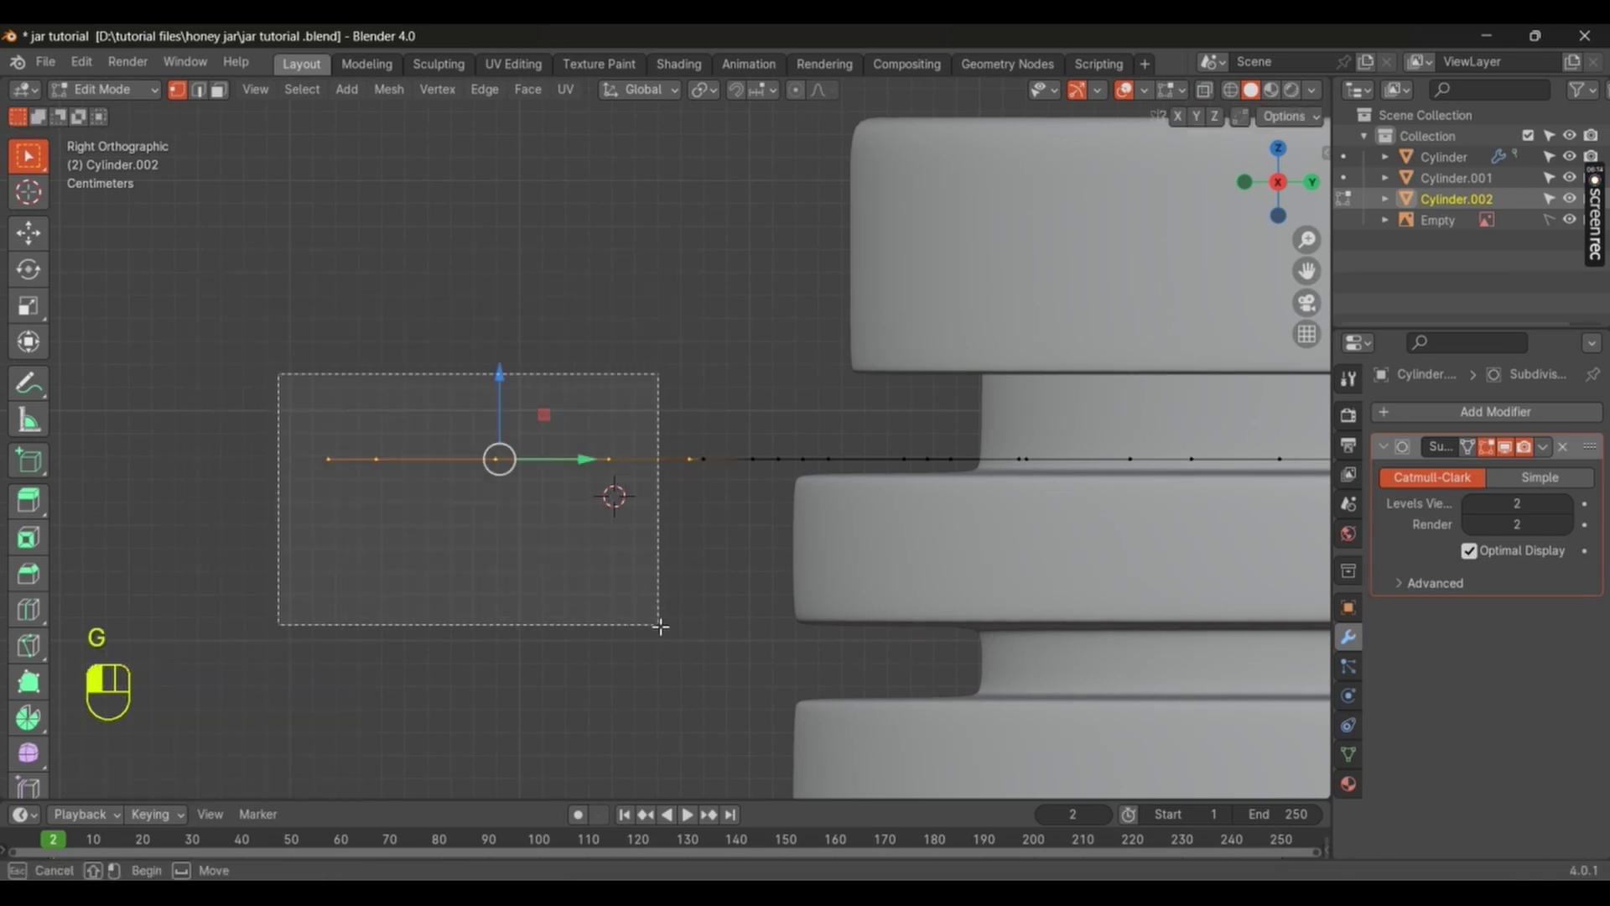
Step: Bend the tongue's outer vertices downward to curve the lip profile, then leave Edit Mode
{"action": "key", "text": "g"}
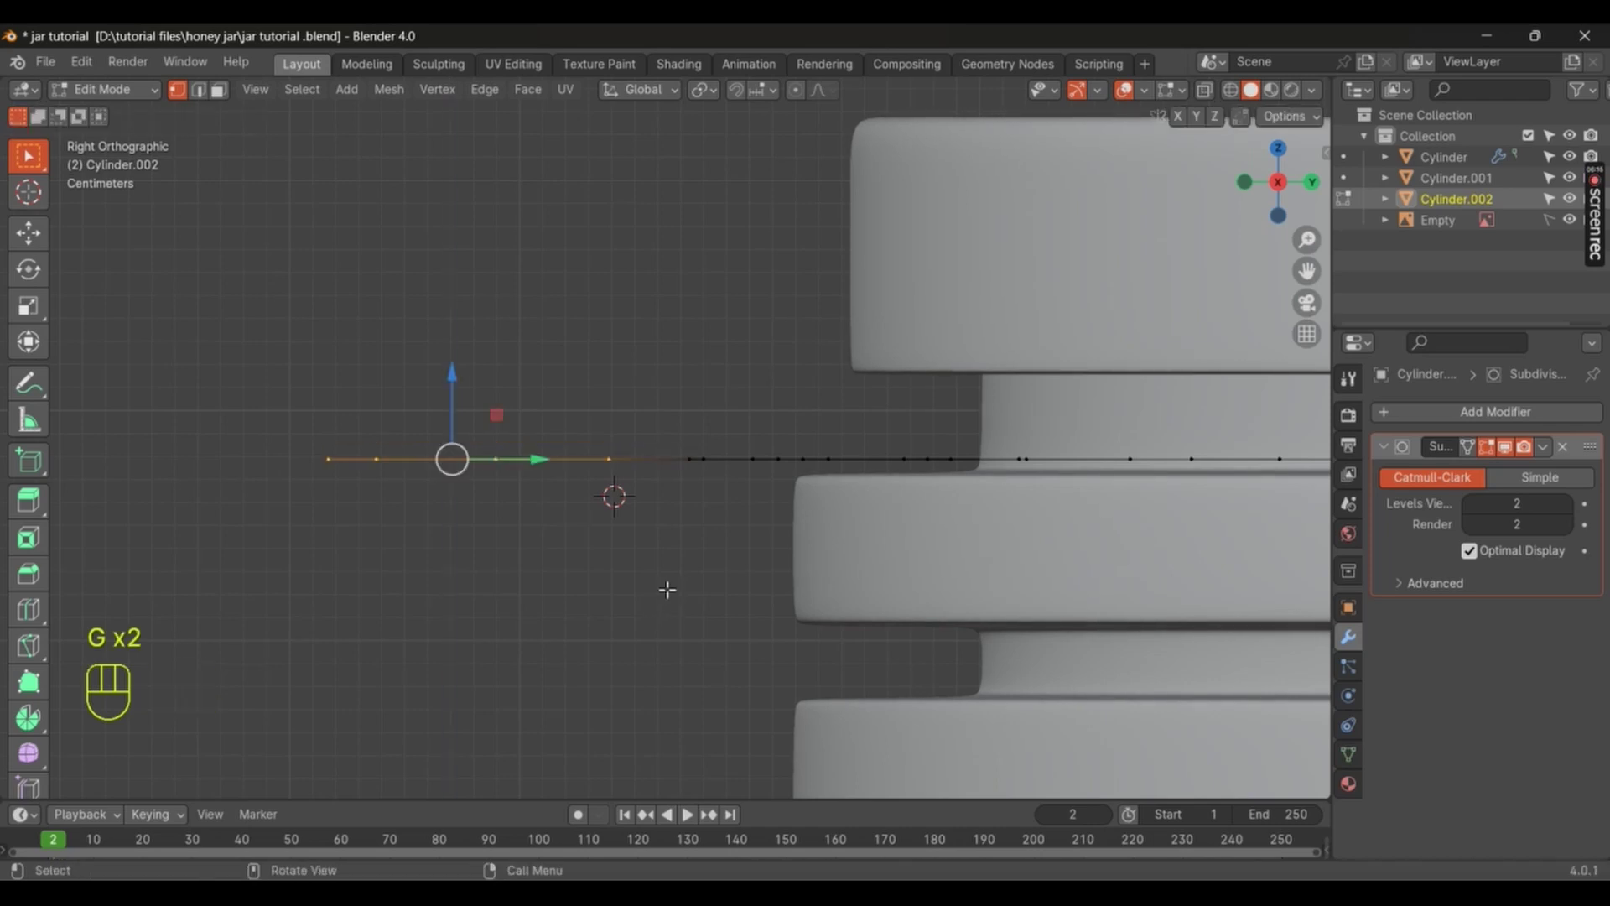
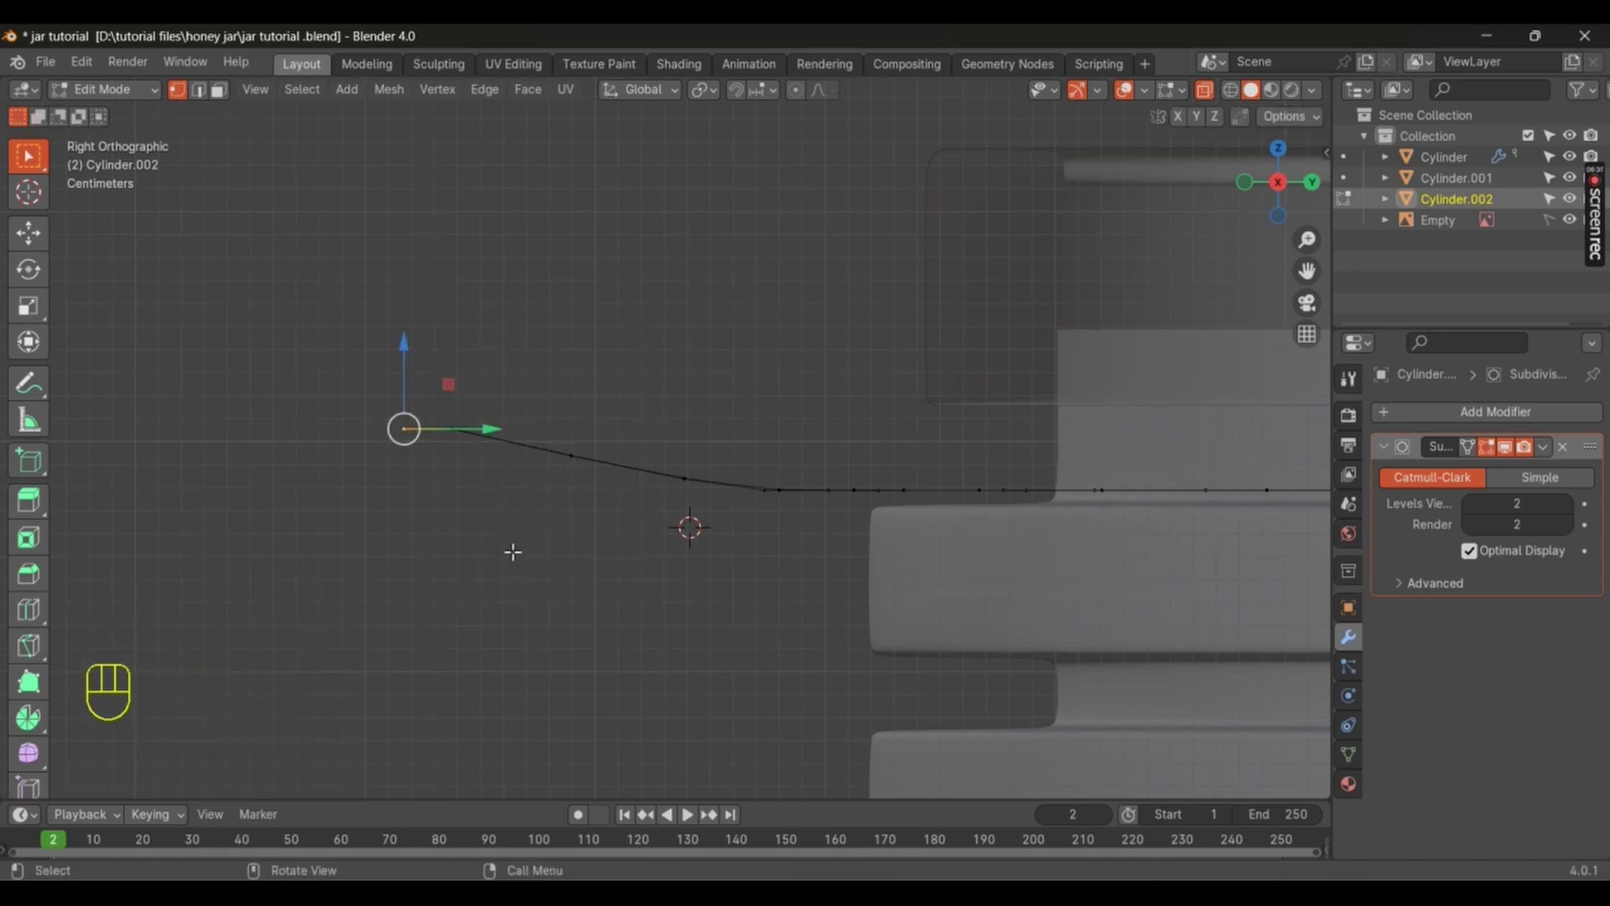
{"action": "key", "text": "g"}
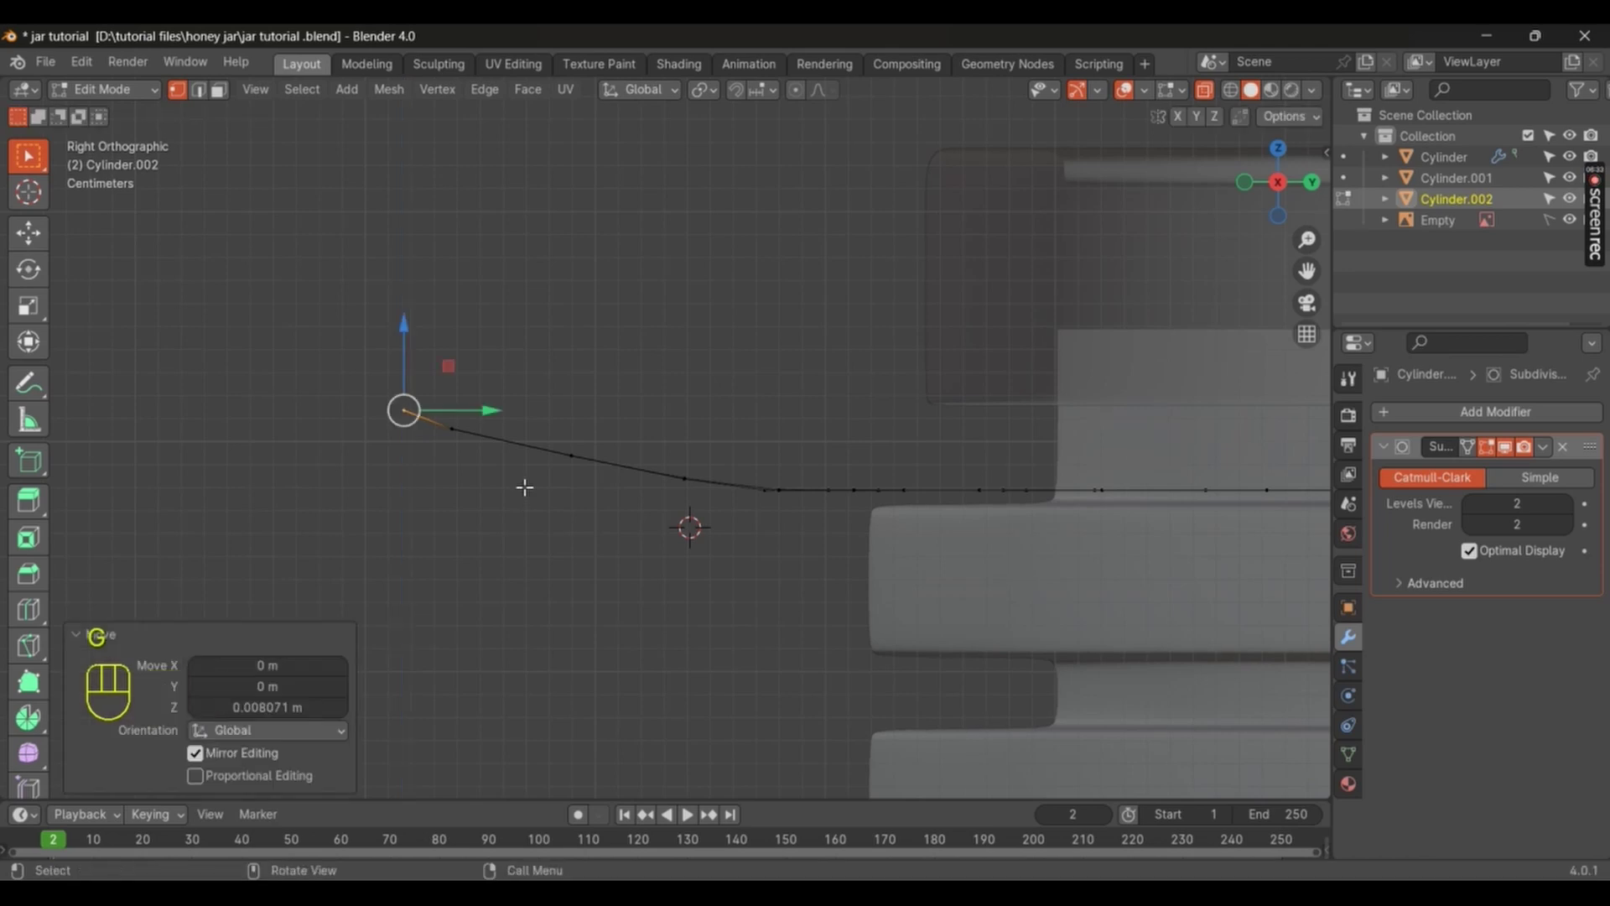
{"action": "key", "text": "Tab"}
{"action": "key", "text": "alt+z"}
Step: Orbit the view to inspect the draping lip piece in 3D
{"action": "left_click_drag", "start_coordinate": [575, 530], "coordinate": [598, 554]}
{"action": "middle_click", "coordinate": [629, 612]}
{"action": "left_click_drag", "start_coordinate": [656, 526], "coordinate": [718, 561]}
{"action": "middle_click", "coordinate": [637, 539]}
{"action": "left_click_drag", "start_coordinate": [633, 535], "coordinate": [482, 325]}
{"action": "left_click_drag", "start_coordinate": [644, 518], "coordinate": [672, 548]}
Step: Add a Solidify modifier to Cylinder.002 with thickness 0.01 m and offset -1
{"action": "left_click_drag", "start_coordinate": [672, 548], "coordinate": [1013, 450]}
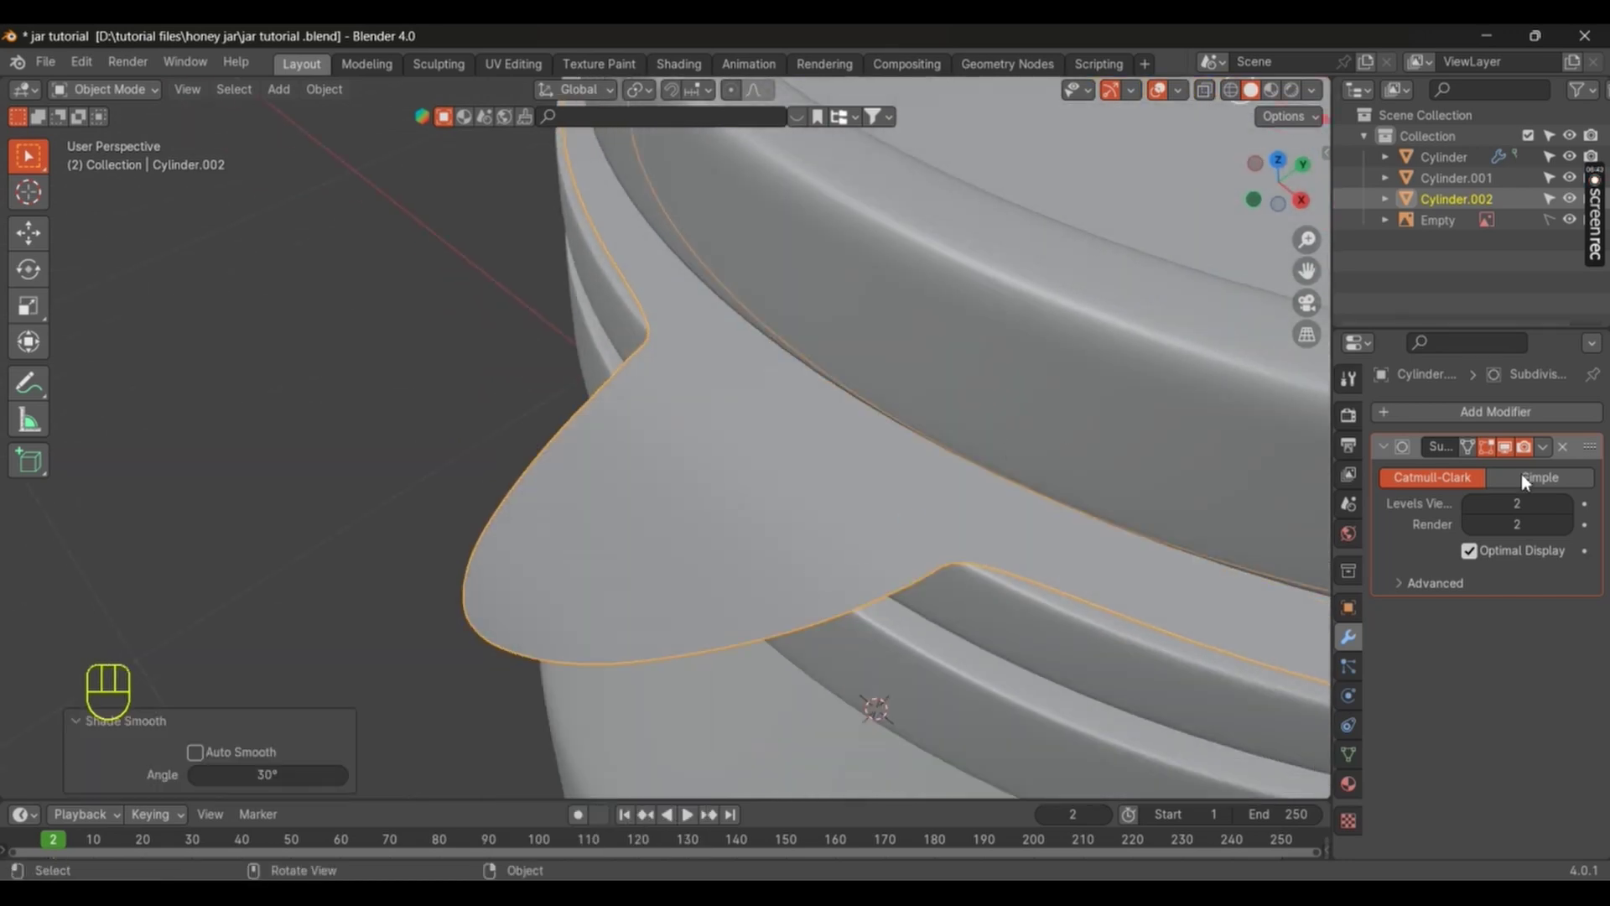
{"action": "left_click_drag", "start_coordinate": [1518, 420], "coordinate": [1594, 638]}
{"action": "left_click_drag", "start_coordinate": [1599, 635], "coordinate": [1534, 469]}
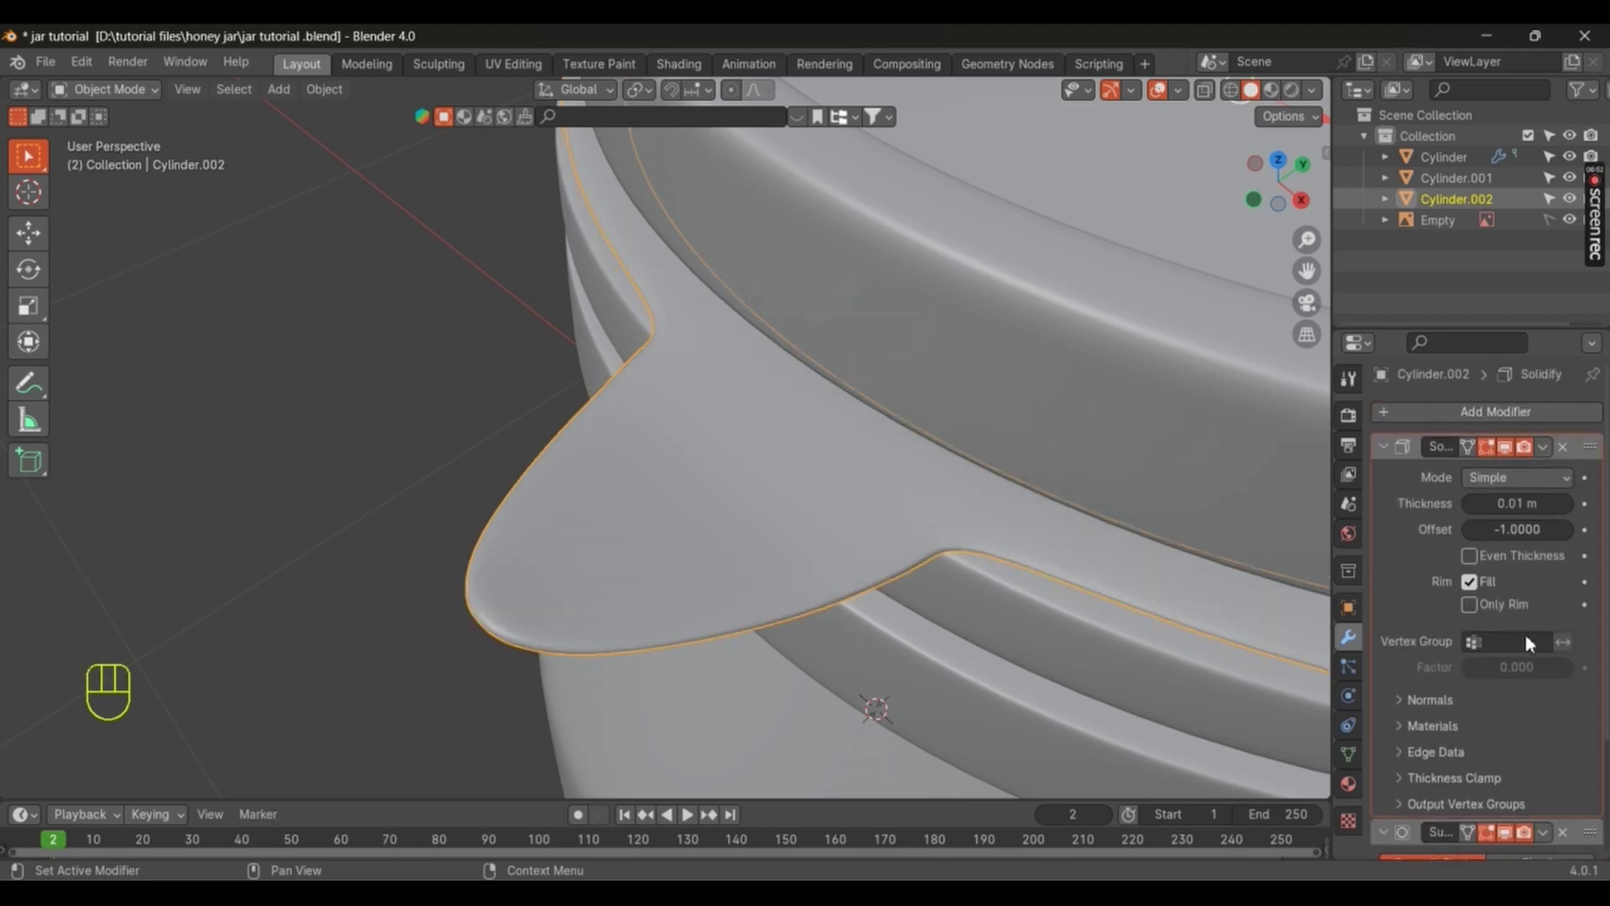
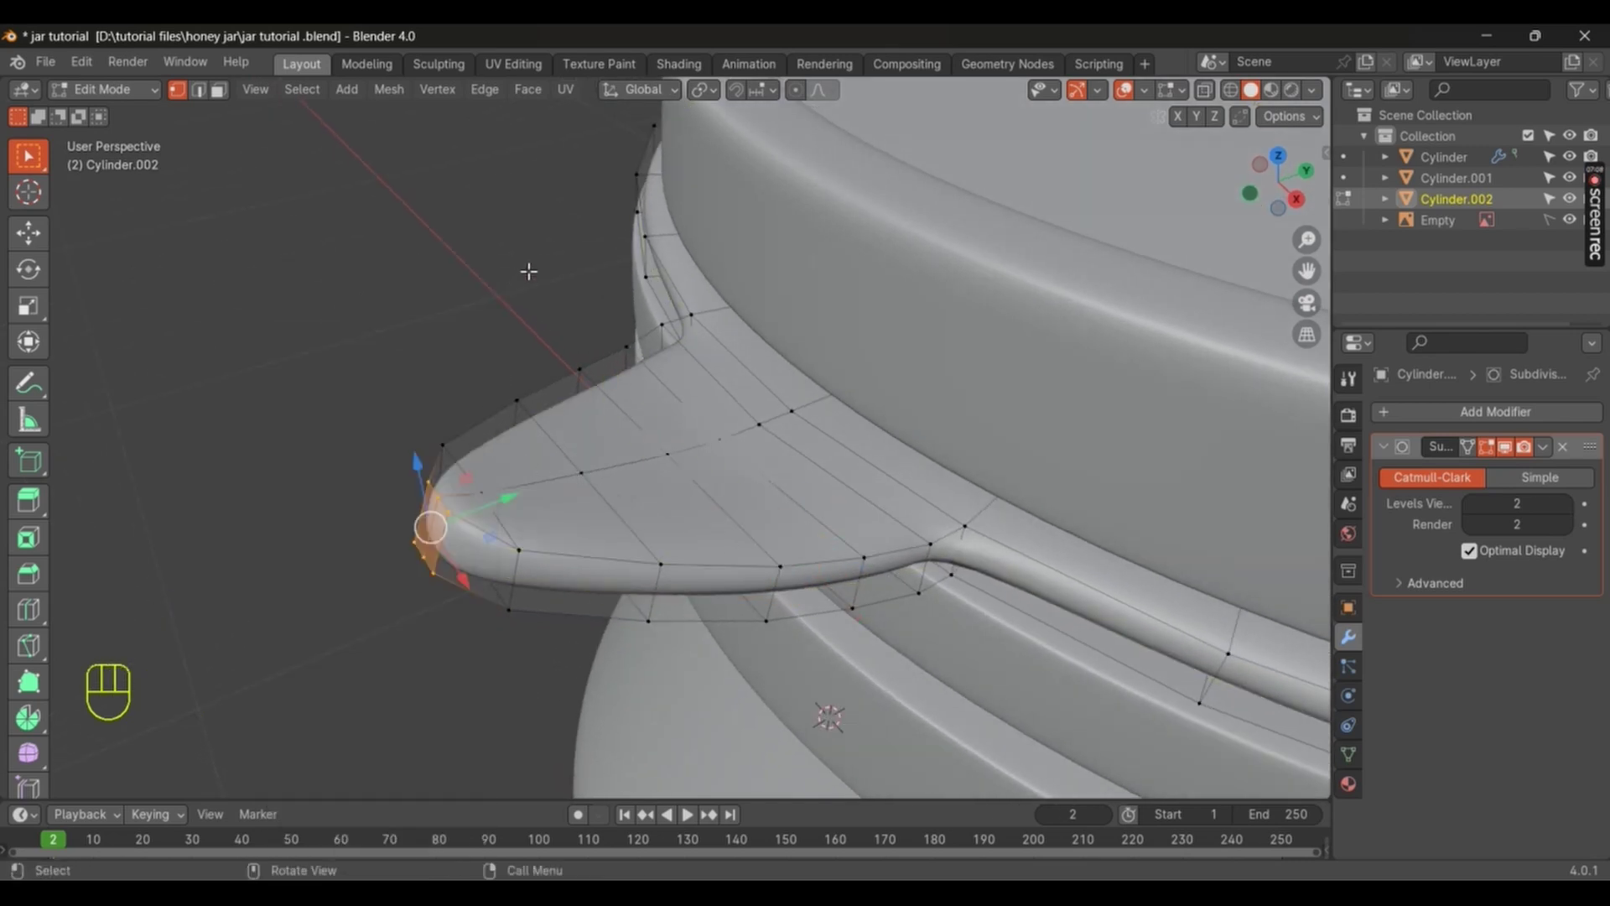
Step: Select the lip piece's outer edge loops and bevel them crisp
{"action": "key", "text": "ctrl+r"}
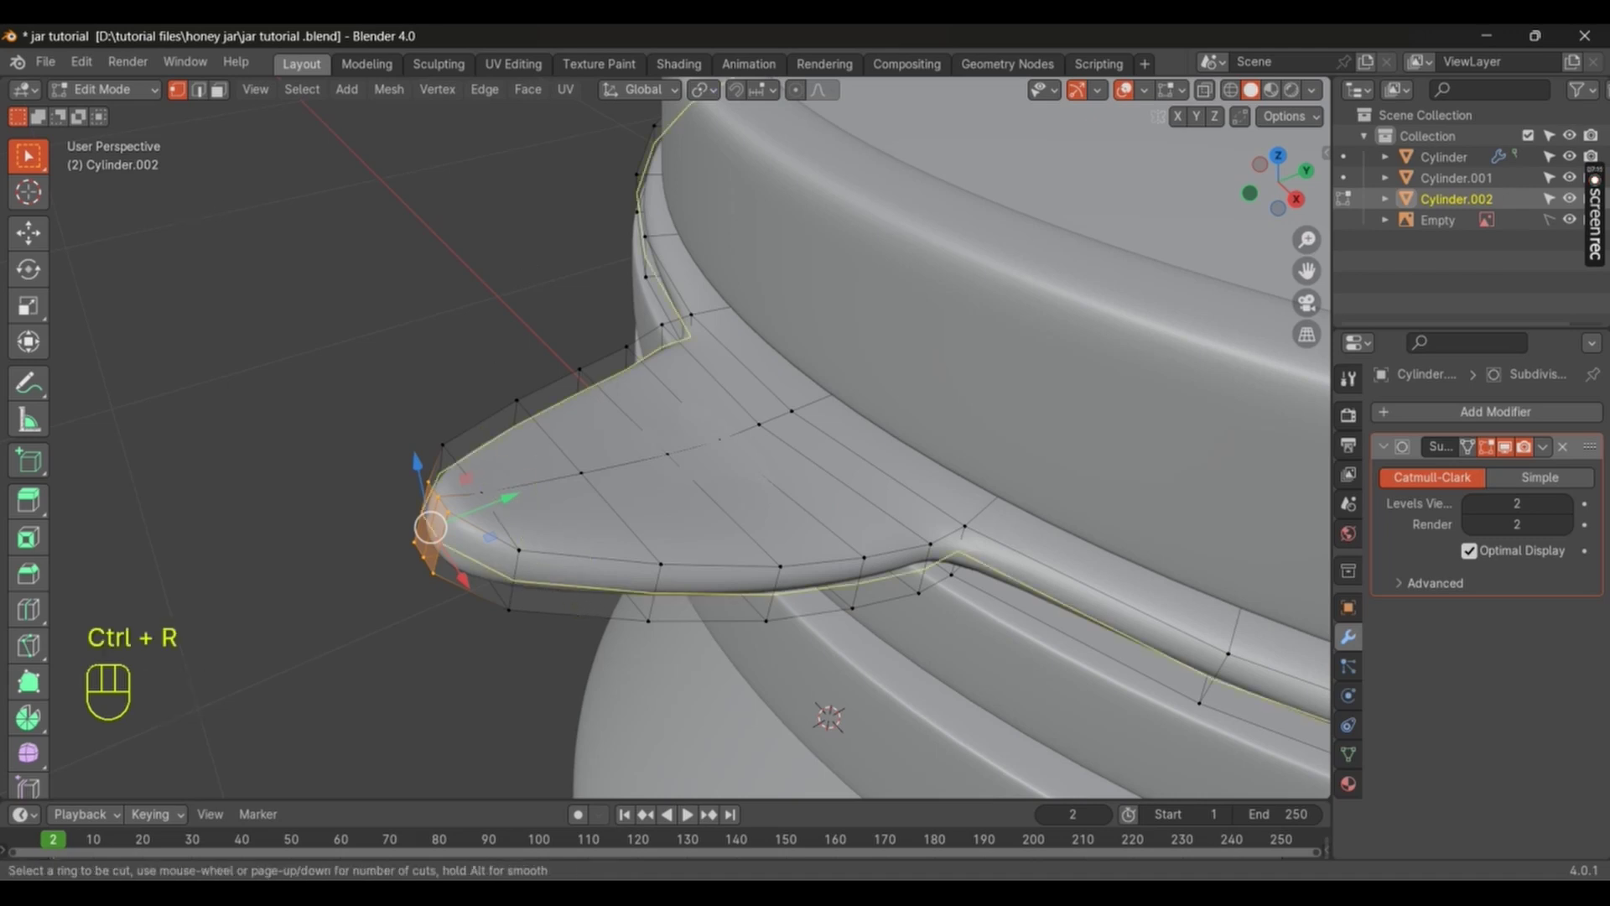
{"action": "key", "text": "ctrl+b"}
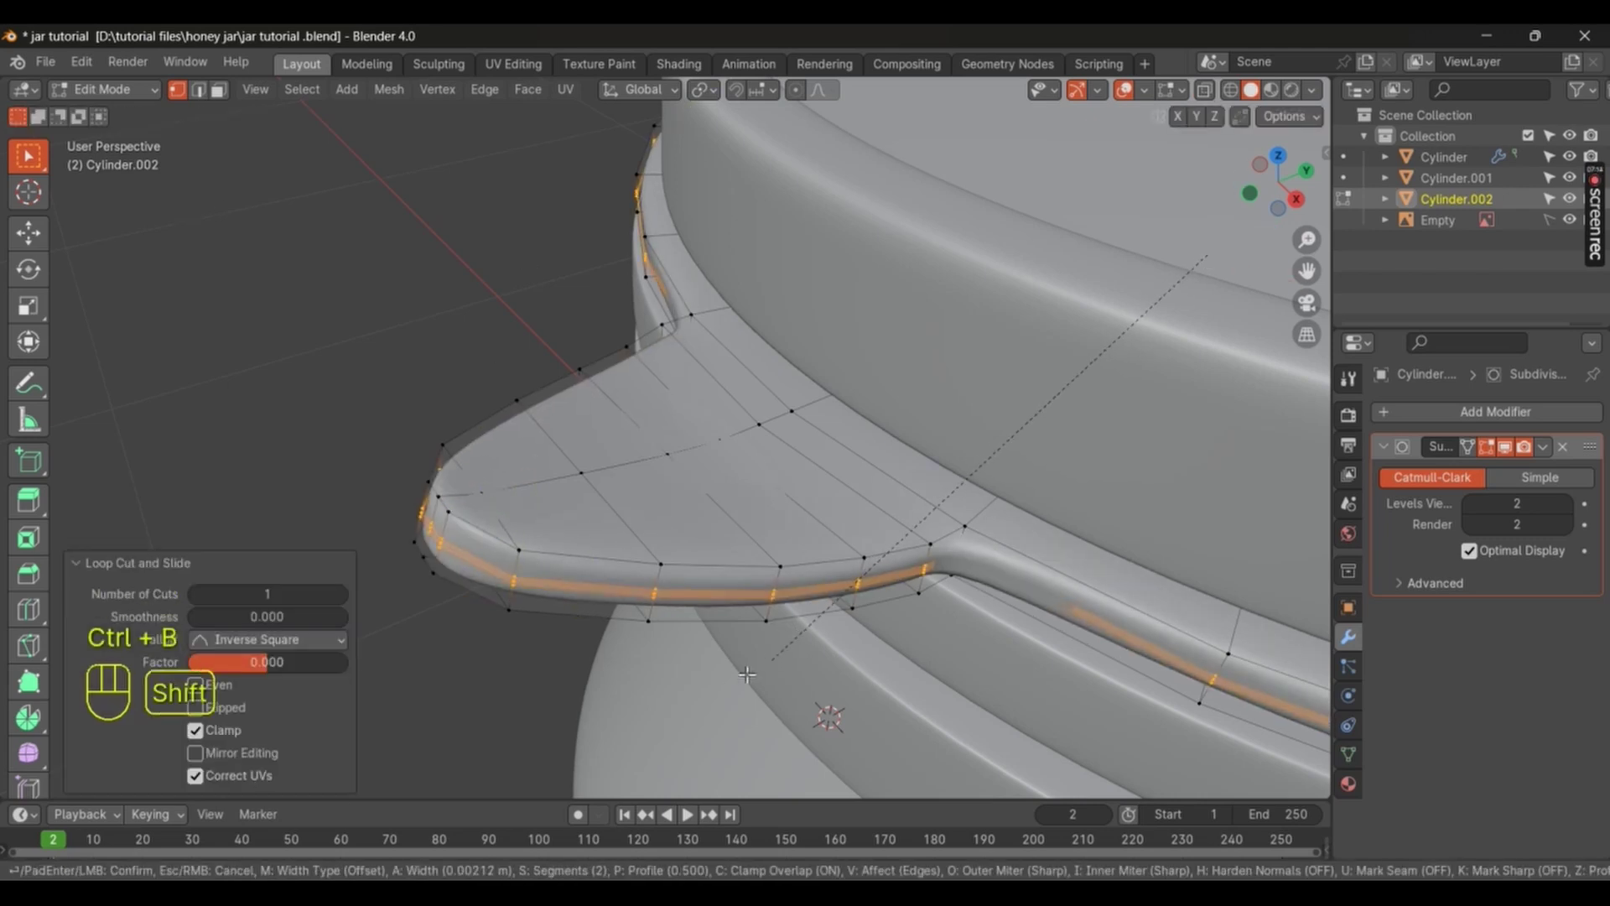
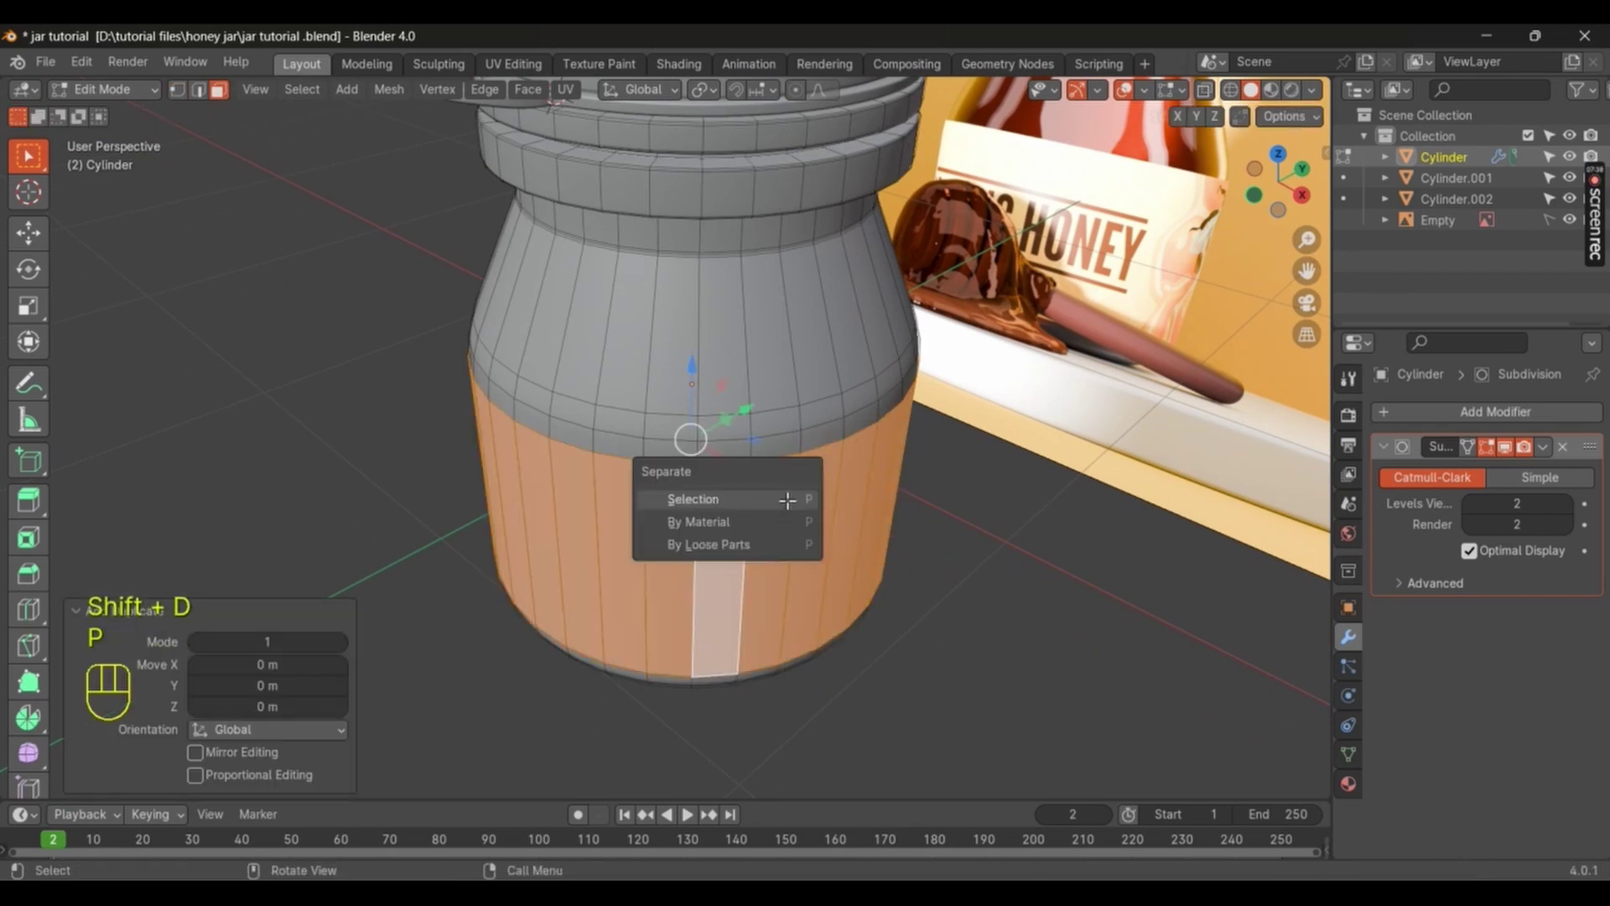
Step: Separate the jar's lower body faces into Cylinder.003, scale it up slightly and save
{"action": "key", "text": "Tab"}
{"action": "left_click", "coordinate": [850, 522]}
{"action": "key", "text": "s"}
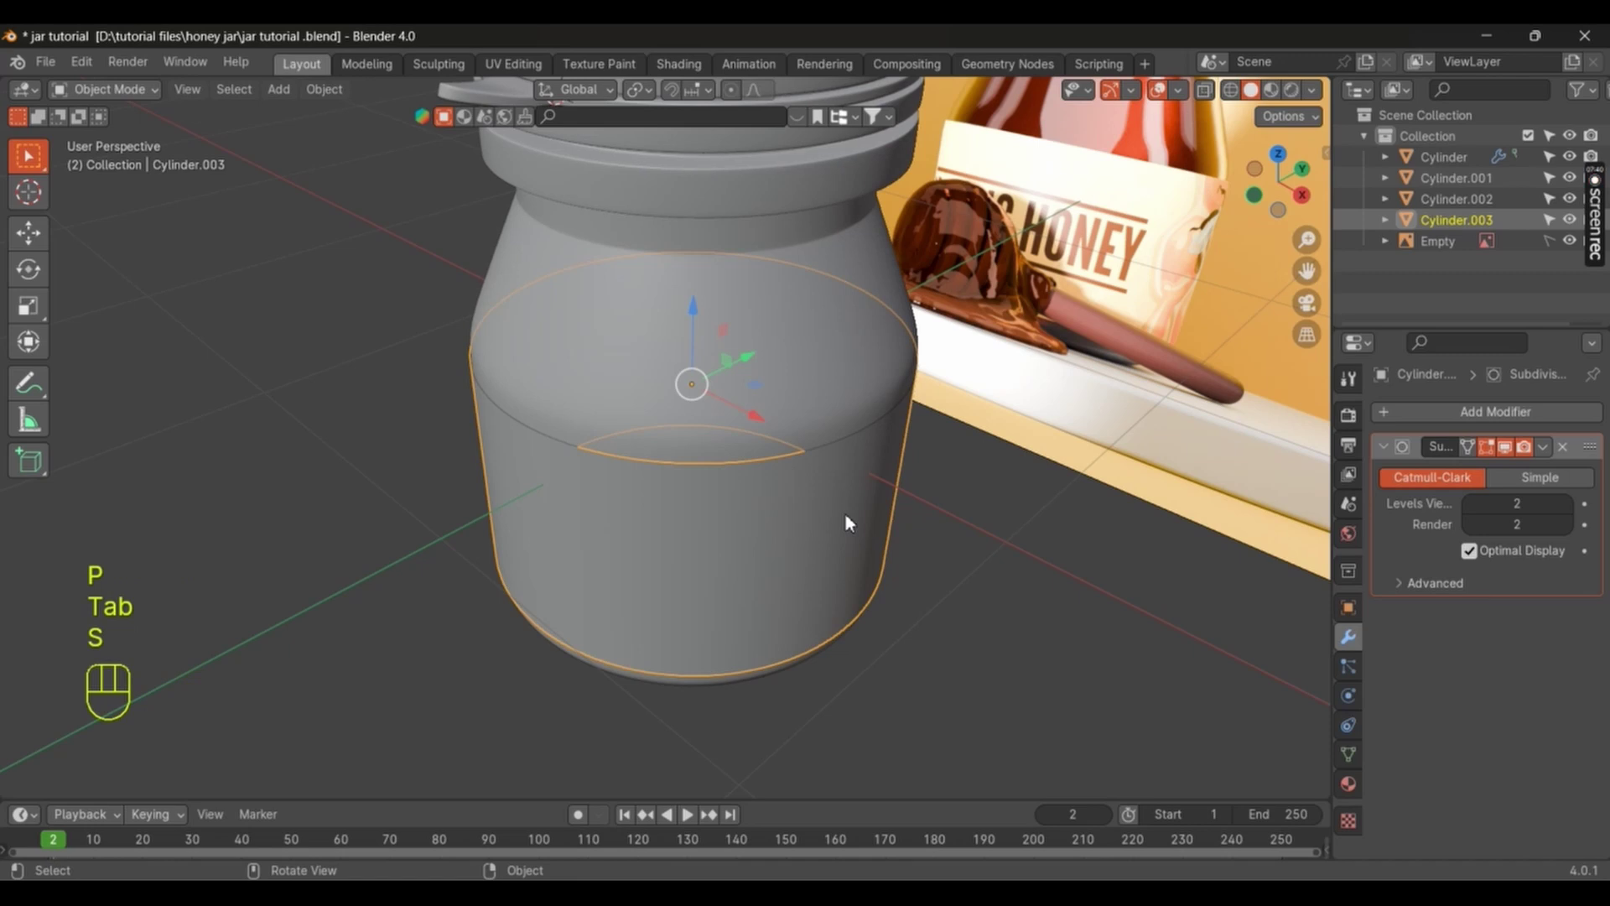
{"action": "key", "text": "s"}
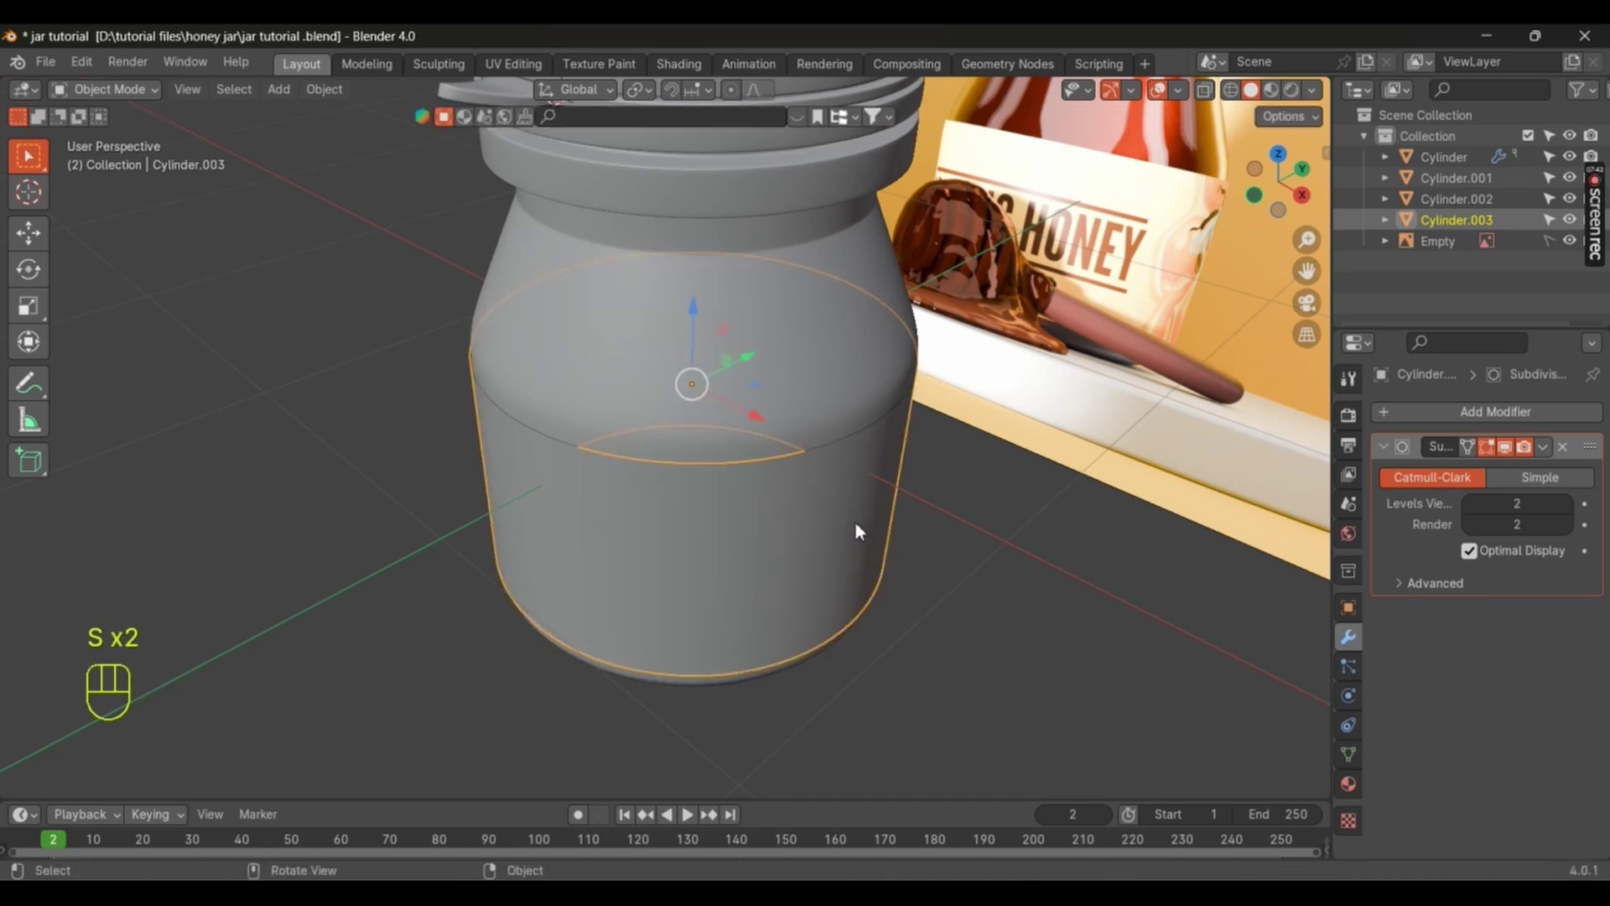
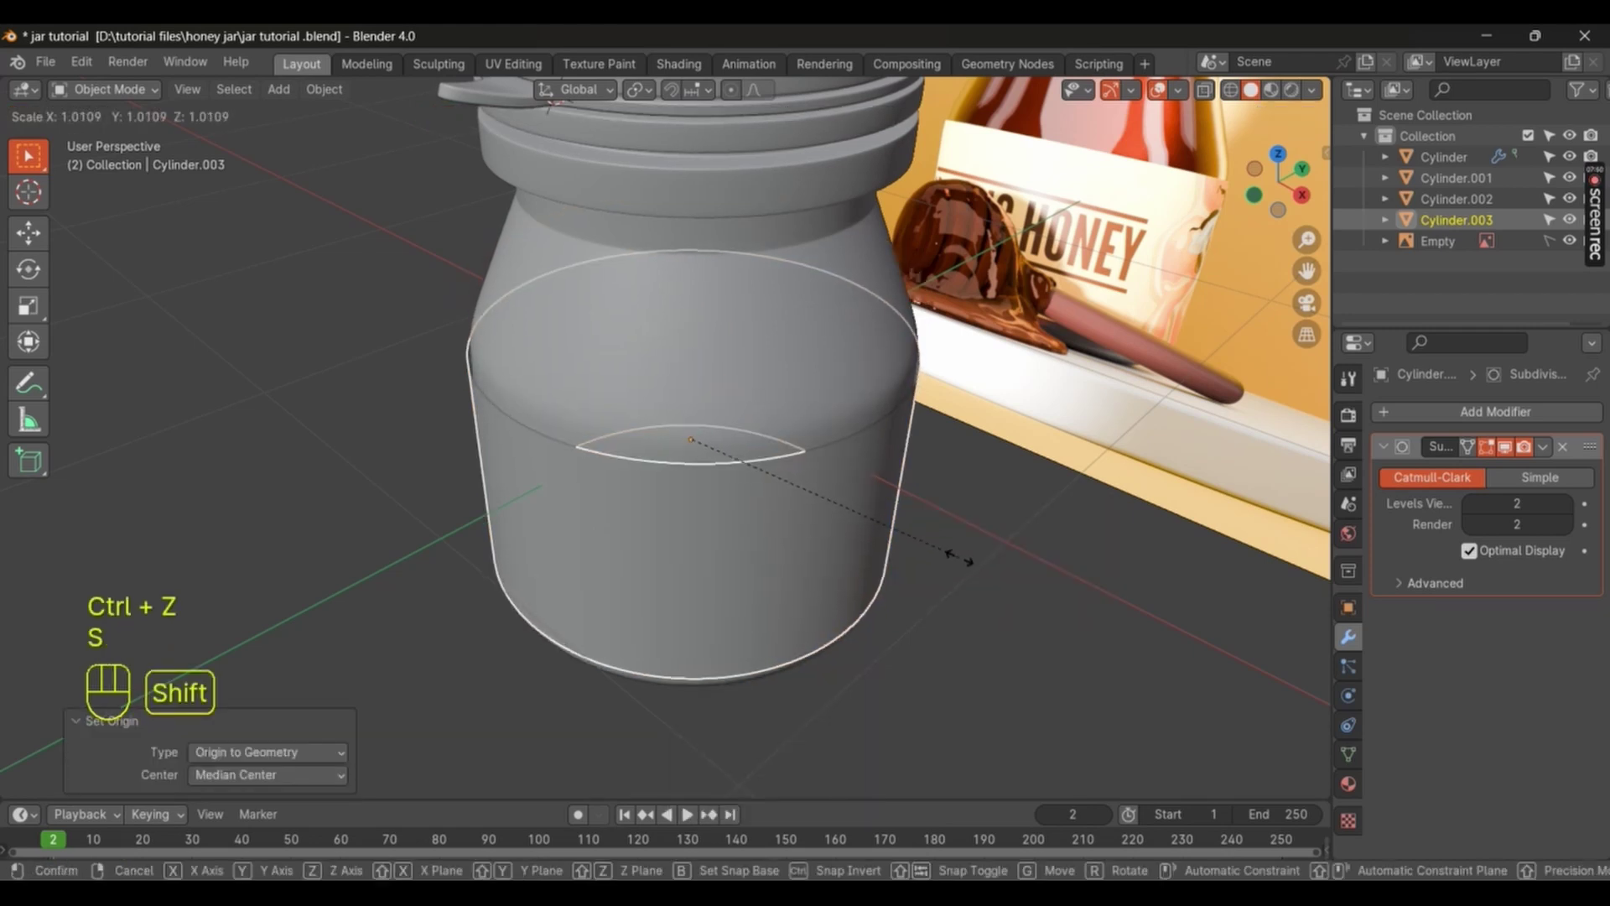
{"action": "left_click", "coordinate": [966, 533]}
{"action": "key", "text": "ctrl+s"}
Step: Frame the jar in front view and bring up the Add menu for a new mesh
{"action": "middle_click", "coordinate": [482, 633]}
{"action": "middle_click", "coordinate": [838, 584]}
{"action": "middle_click", "coordinate": [758, 557]}
{"action": "left_click_drag", "start_coordinate": [734, 586], "coordinate": [979, 594]}
{"action": "left_click_drag", "start_coordinate": [827, 551], "coordinate": [886, 553]}
{"action": "key", "text": "KP_1"}
{"action": "left_click_drag", "start_coordinate": [765, 470], "coordinate": [811, 636]}
{"action": "left_click_drag", "start_coordinate": [811, 596], "coordinate": [758, 550]}
{"action": "middle_click", "coordinate": [743, 525]}
{"action": "key", "text": "shift+a"}
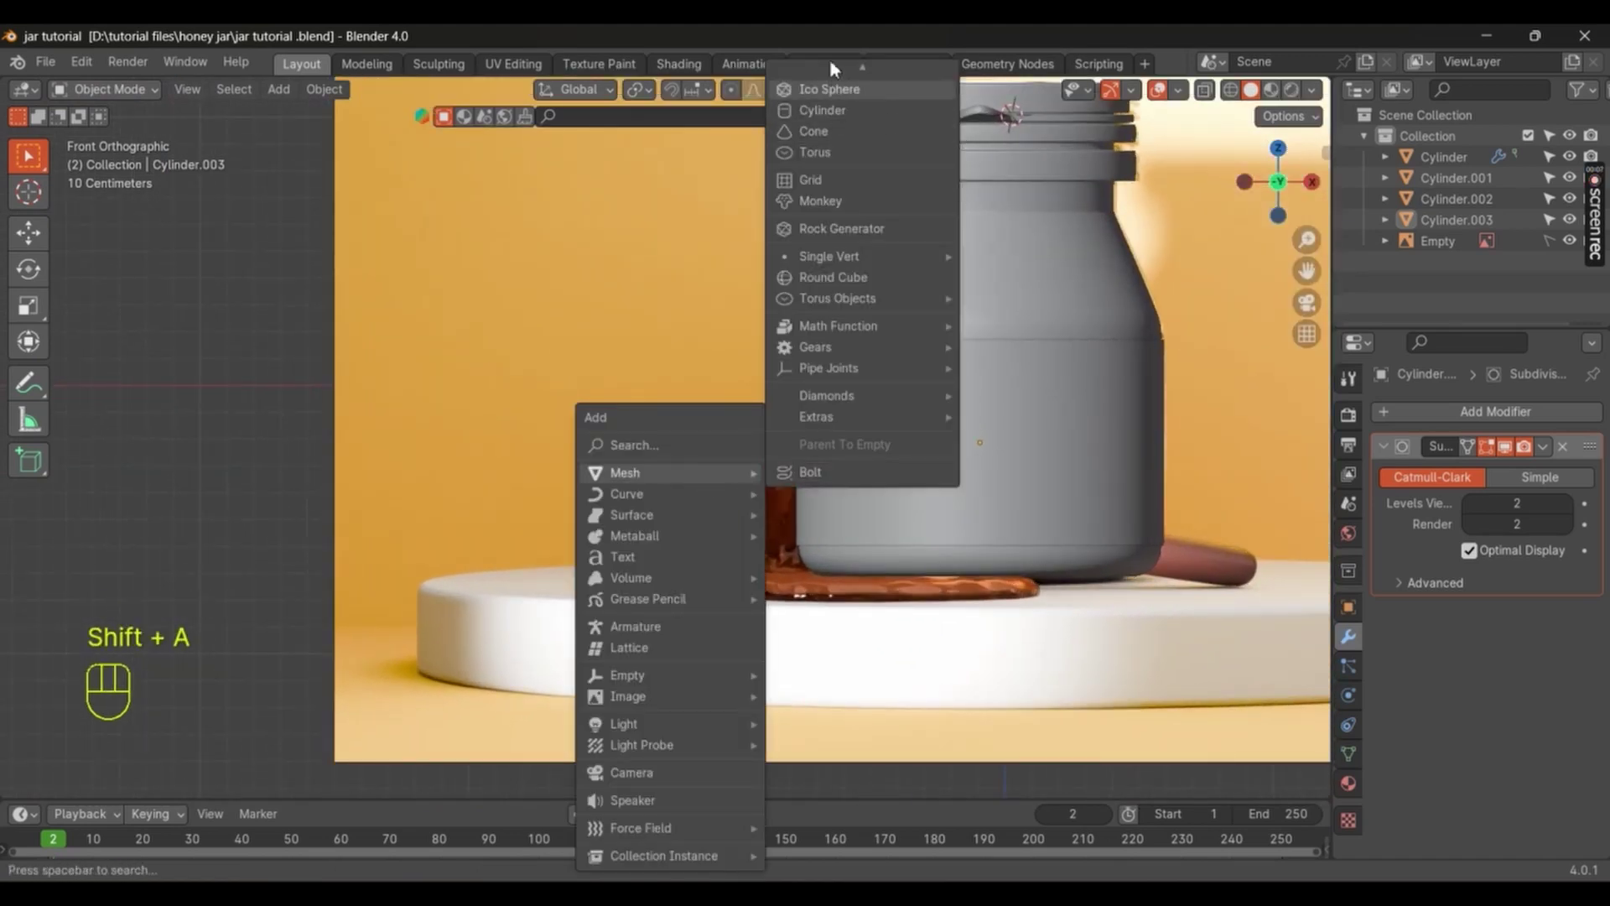
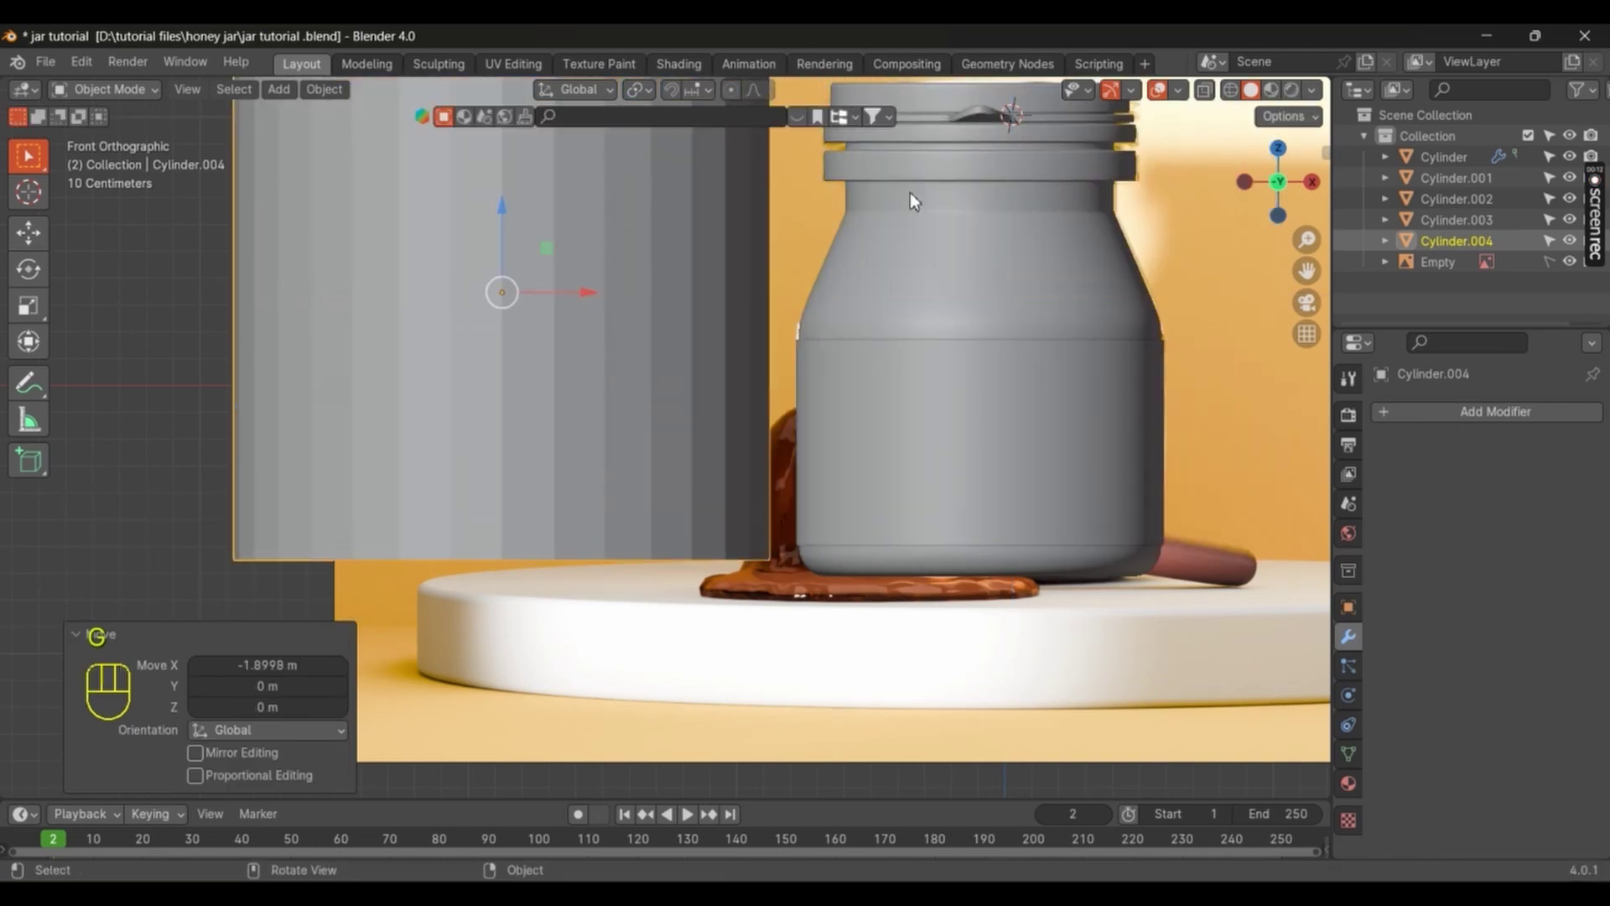
Step: Scale the new cylinder and place it to the left of the jar
{"action": "key", "text": "s"}
{"action": "key", "text": "g"}
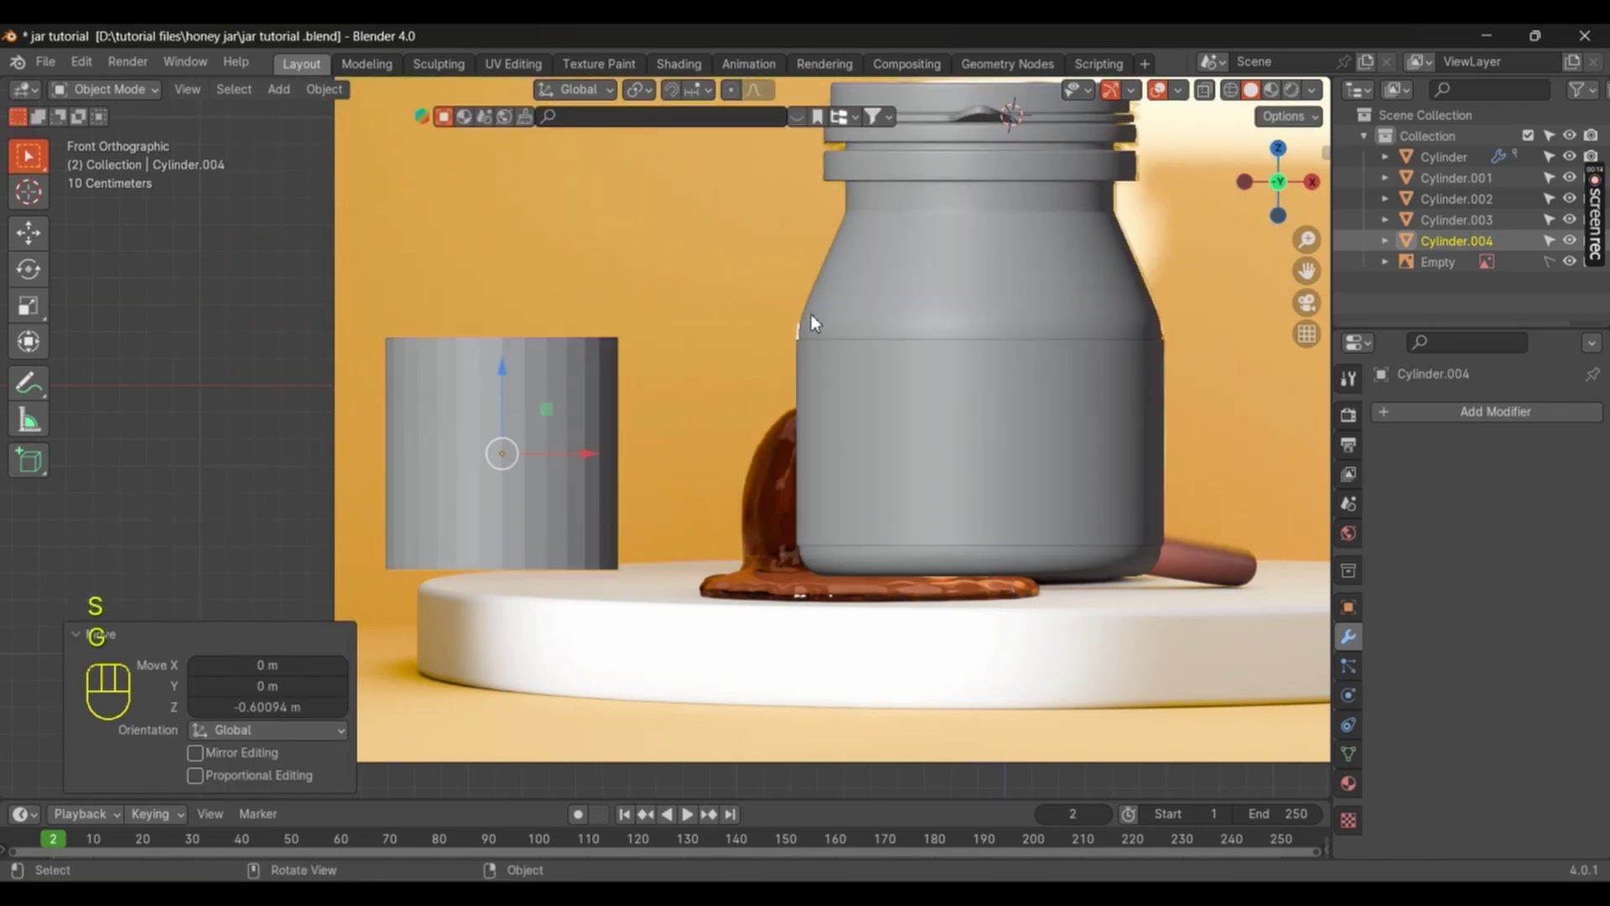
{"action": "key", "text": "s"}
{"action": "left_click_drag", "start_coordinate": [589, 475], "coordinate": [624, 468]}
{"action": "left_click", "coordinate": [564, 469]}
{"action": "left_click_drag", "start_coordinate": [572, 461], "coordinate": [654, 449]}
{"action": "left_click", "coordinate": [653, 437]}
Step: Add horizontal loop cuts around the cylinder and bevel them into raised bands
{"action": "key", "text": "Tab"}
{"action": "key", "text": "ctrl+r"}
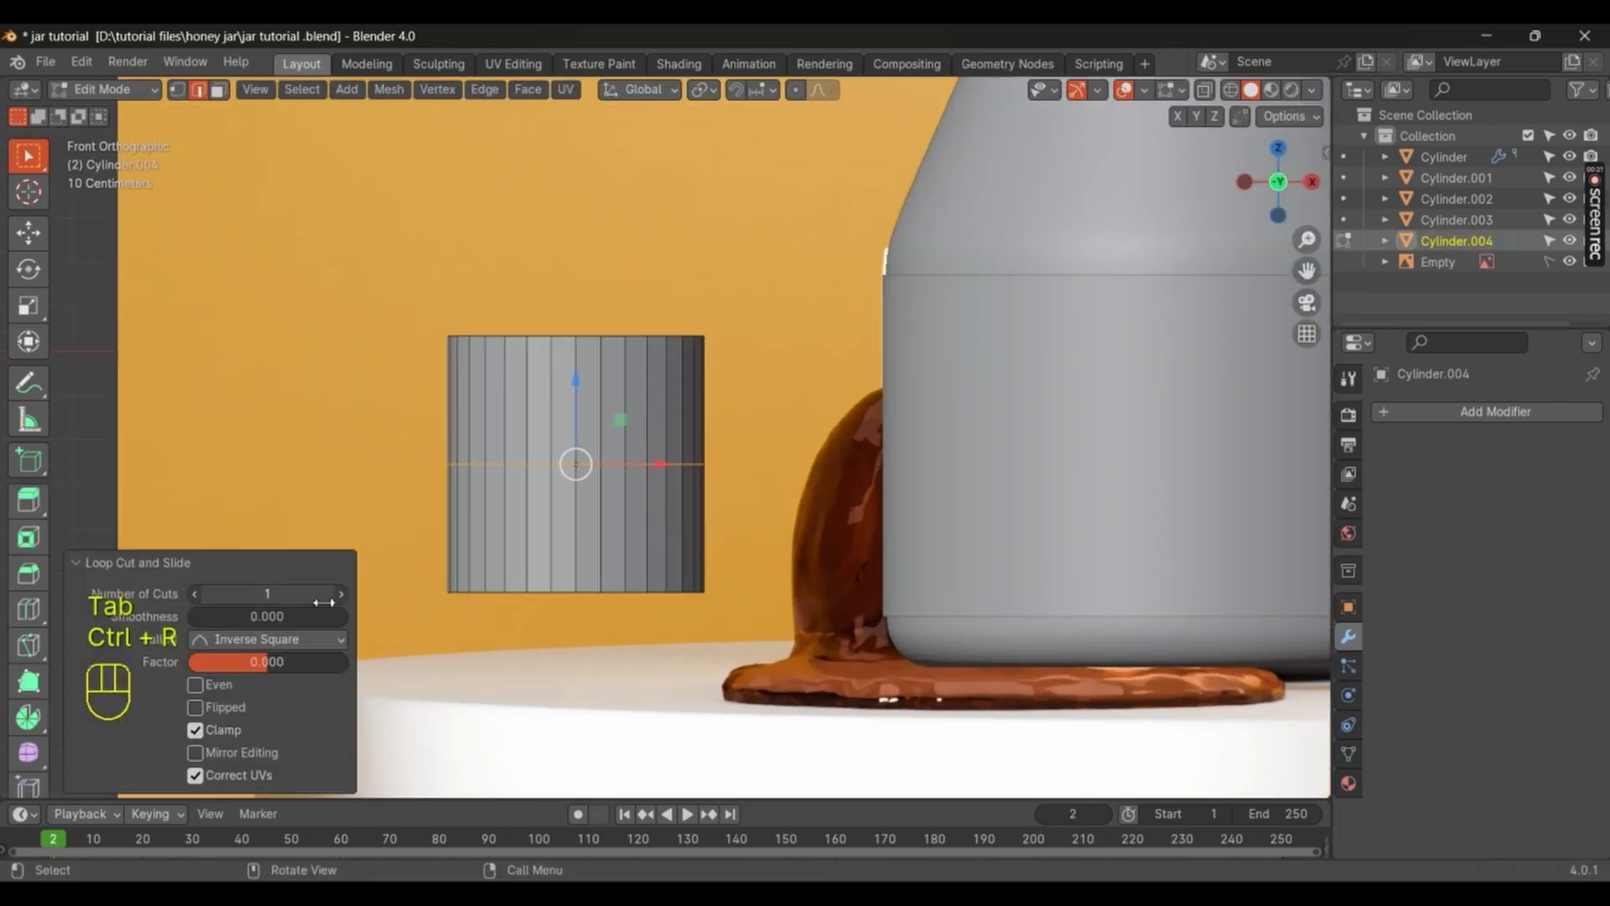
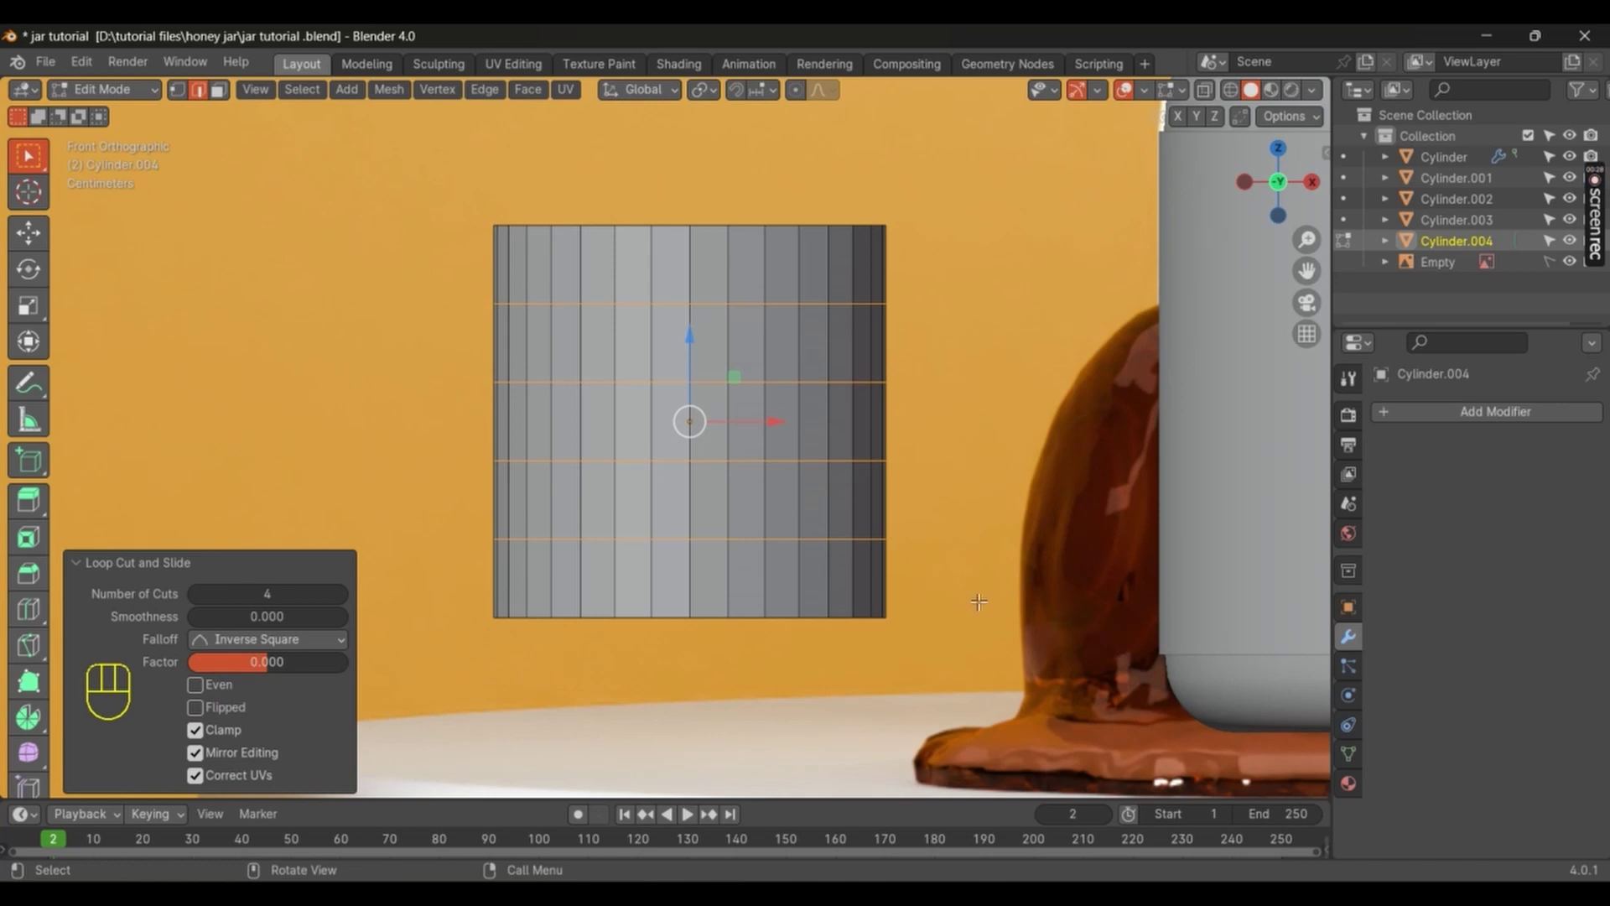
{"action": "key", "text": "ctrl+b"}
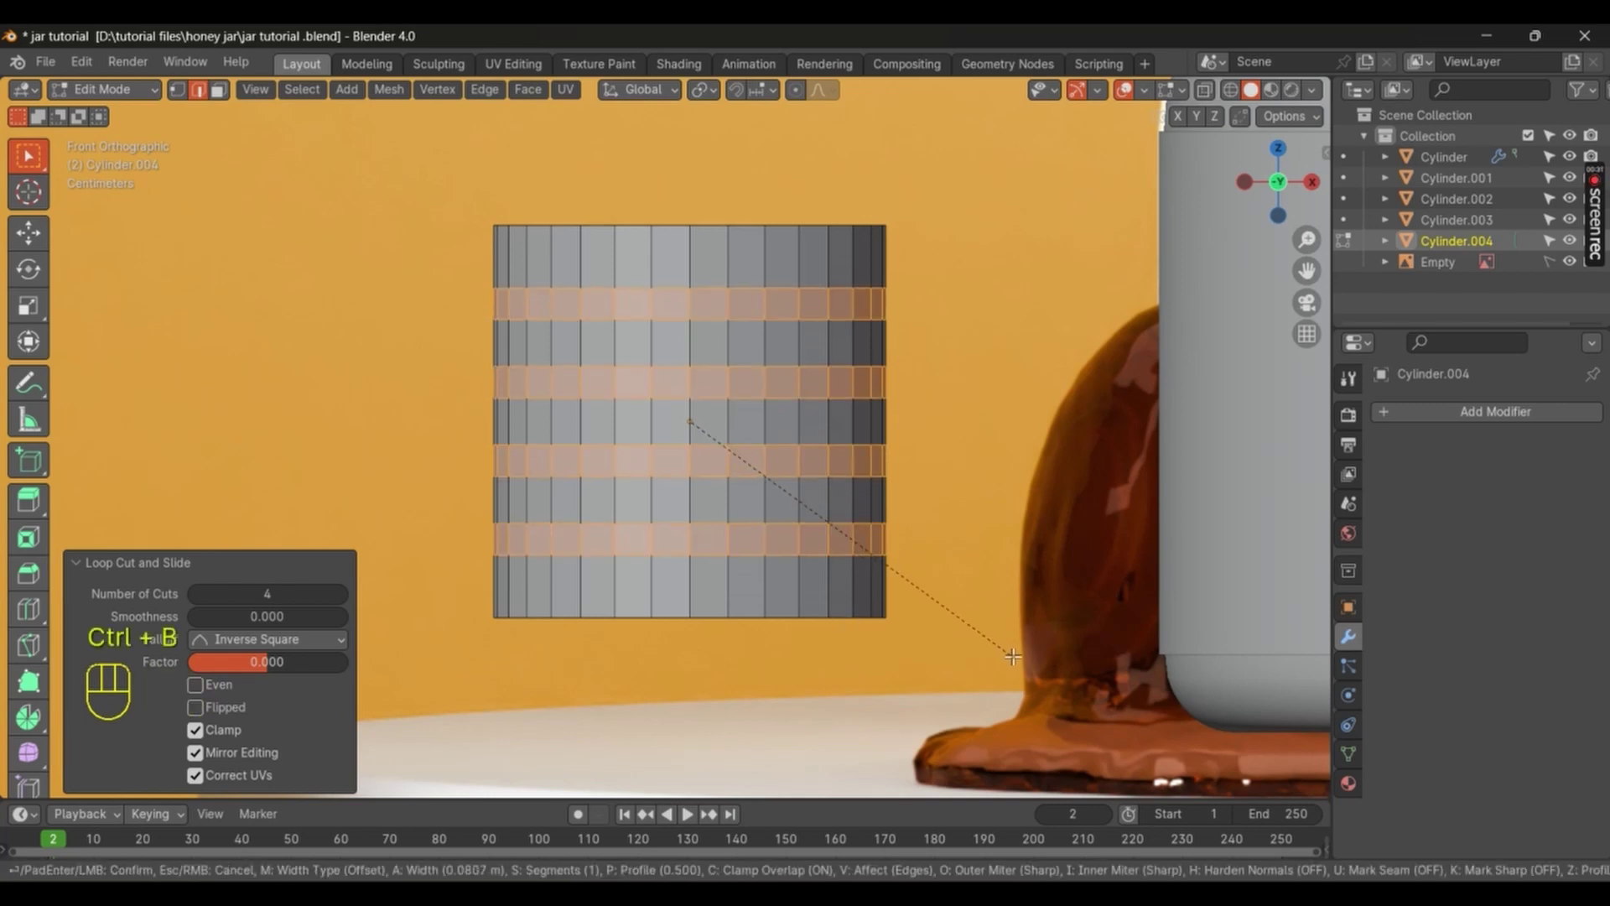
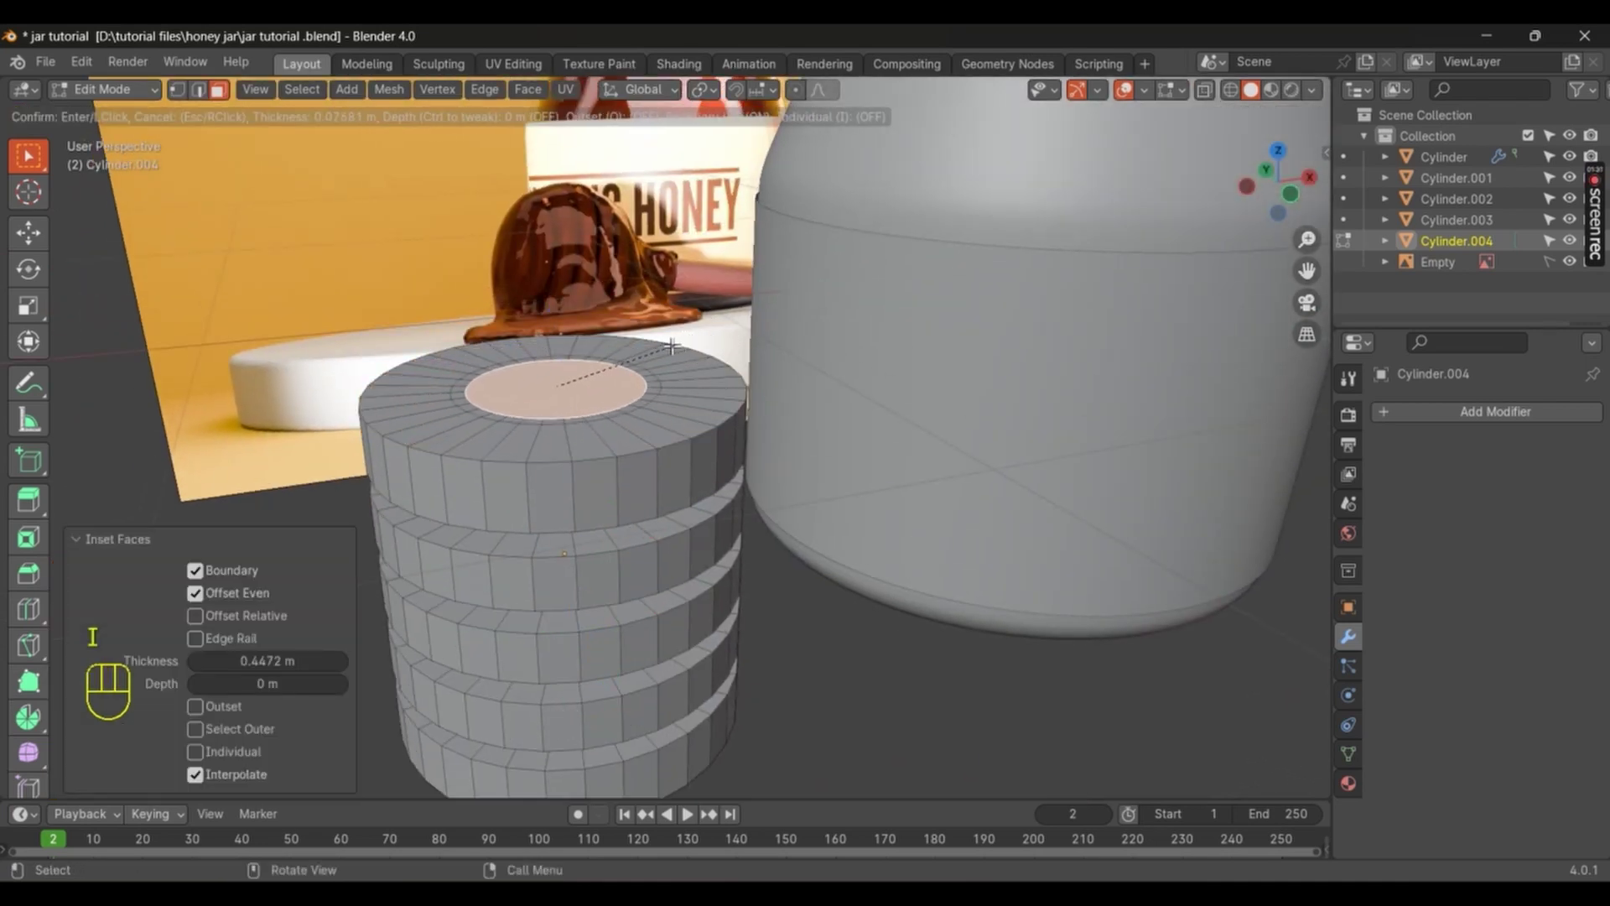
Step: Inset the dipper head's top face into a smaller central disc
{"action": "key", "text": "i"}
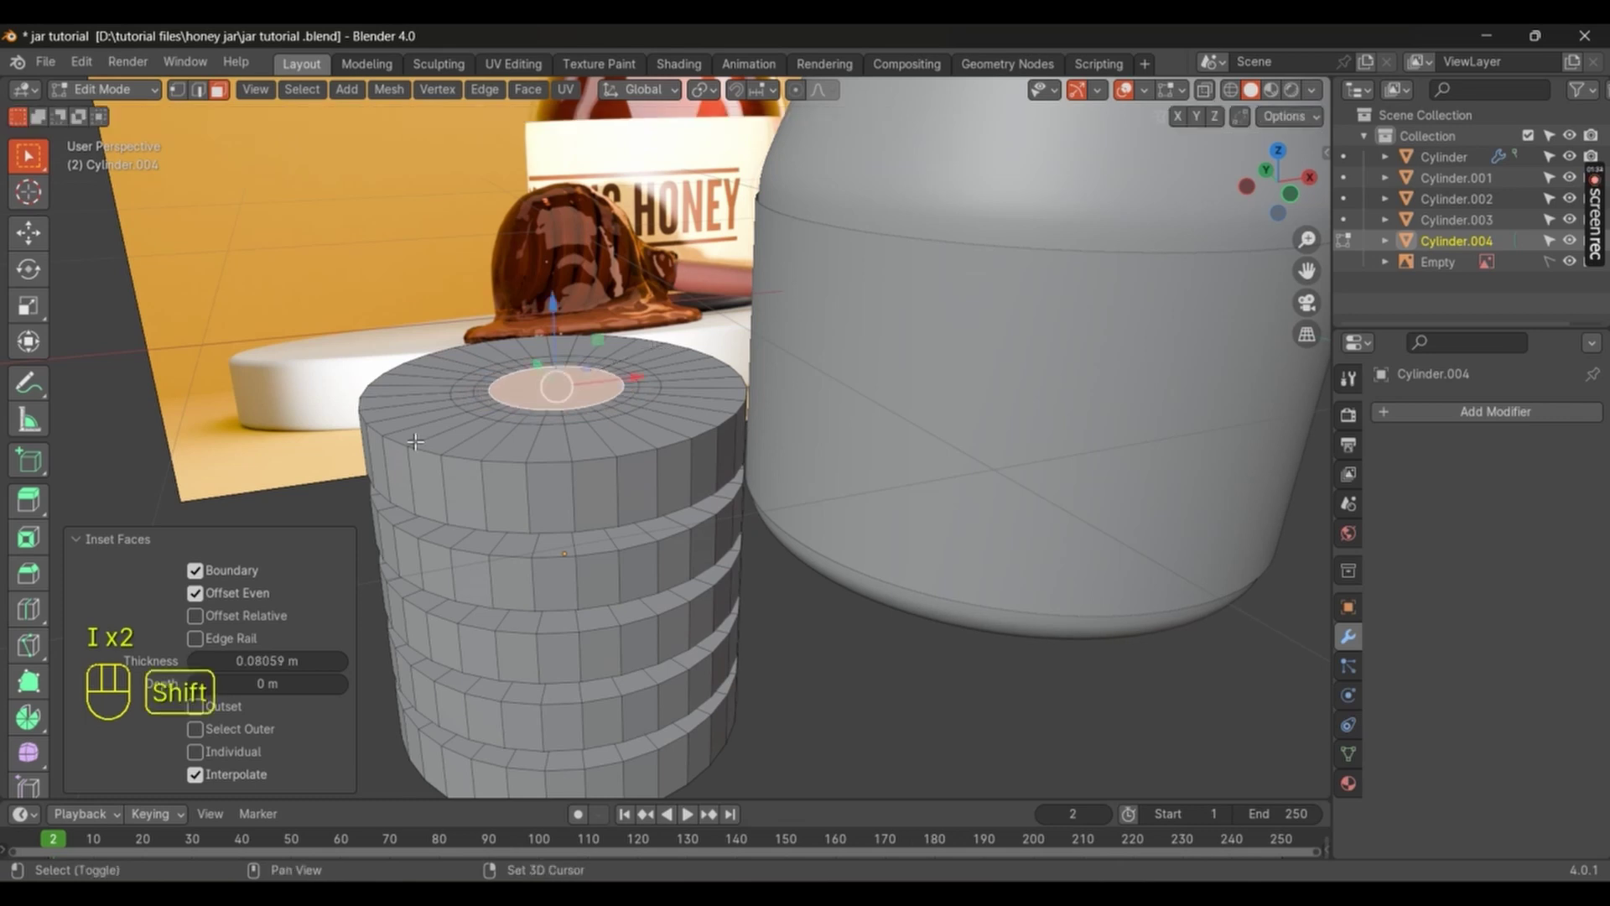
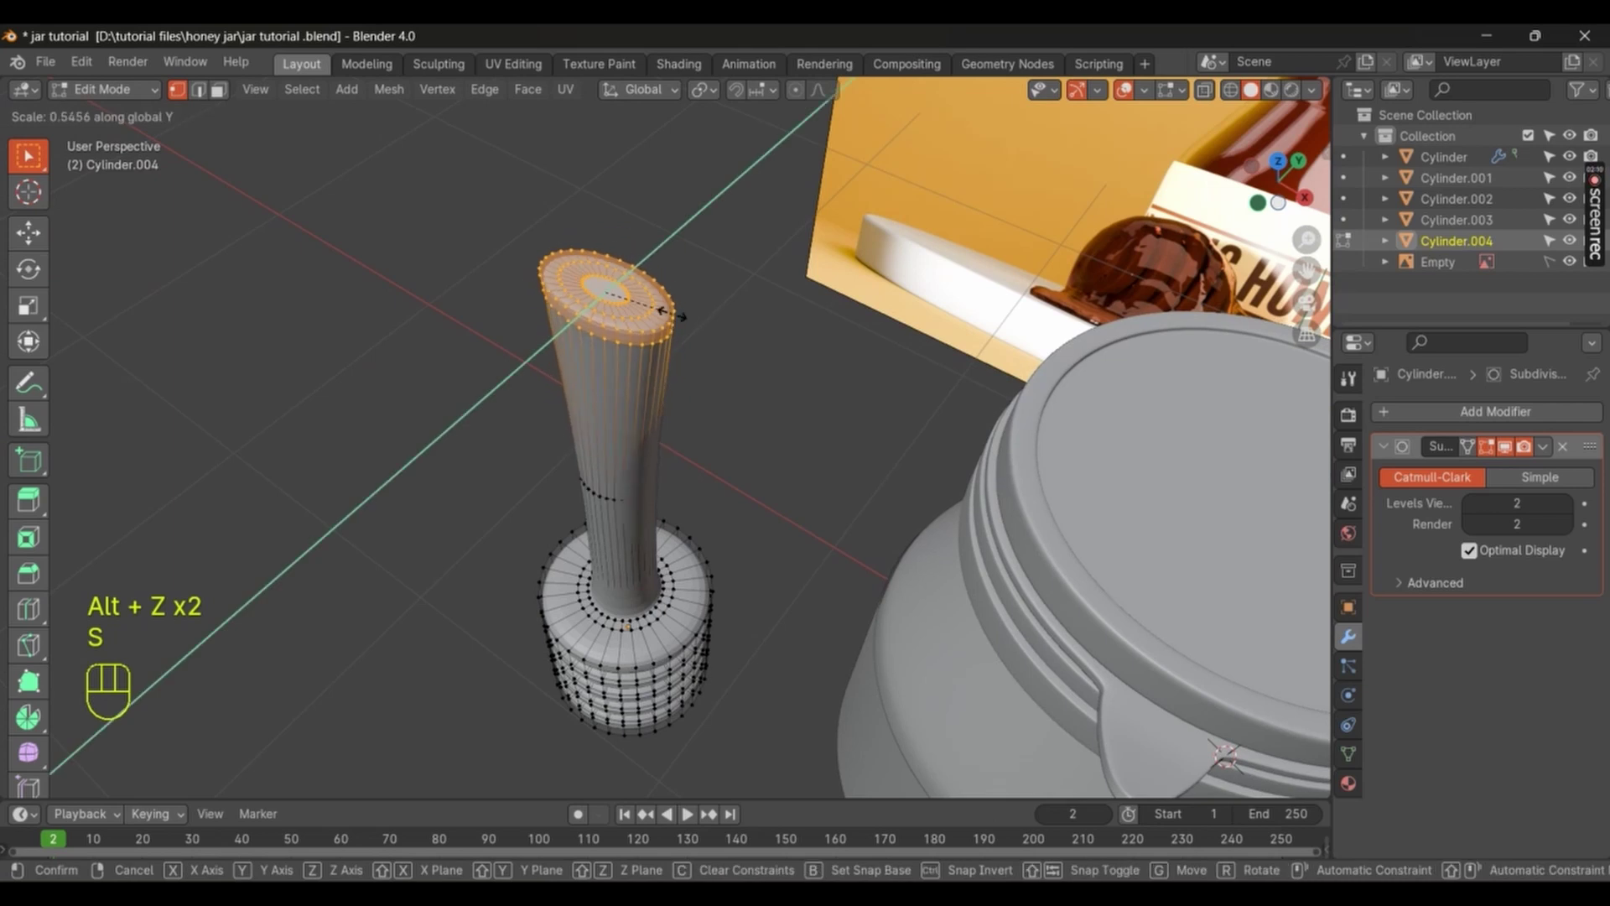
Step: Return to Object Mode and orbit the view around the dipper's rings
{"action": "key", "text": "Tab"}
{"action": "left_click_drag", "start_coordinate": [689, 488], "coordinate": [652, 580]}
{"action": "middle_click", "coordinate": [657, 381]}
{"action": "left_click_drag", "start_coordinate": [642, 422], "coordinate": [656, 531]}
{"action": "left_click_drag", "start_coordinate": [661, 474], "coordinate": [647, 465]}
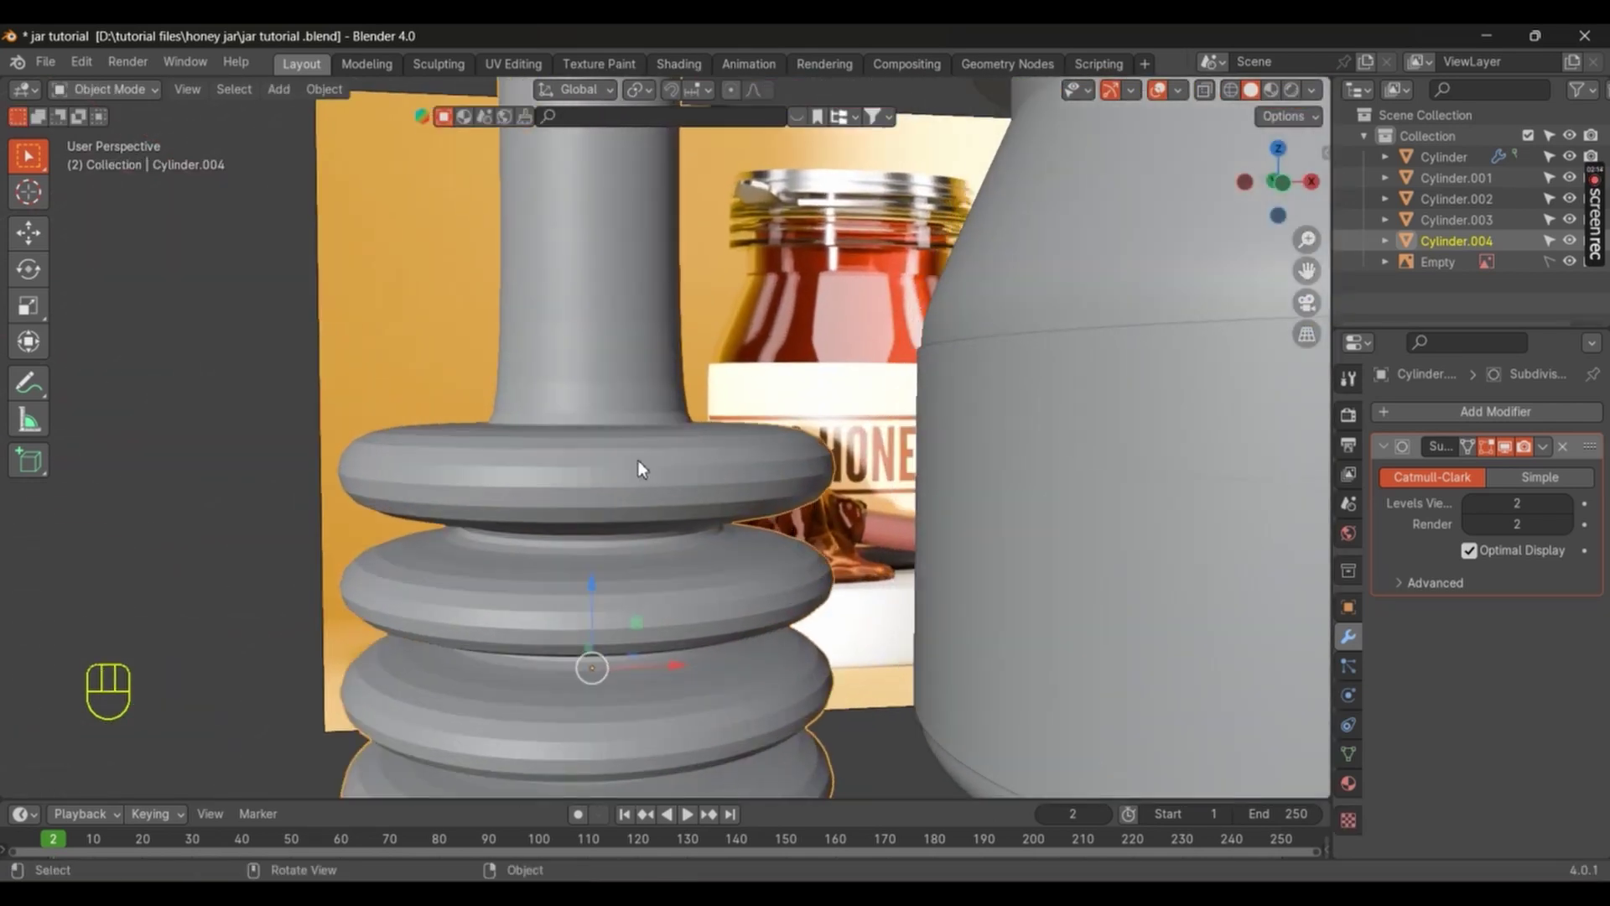
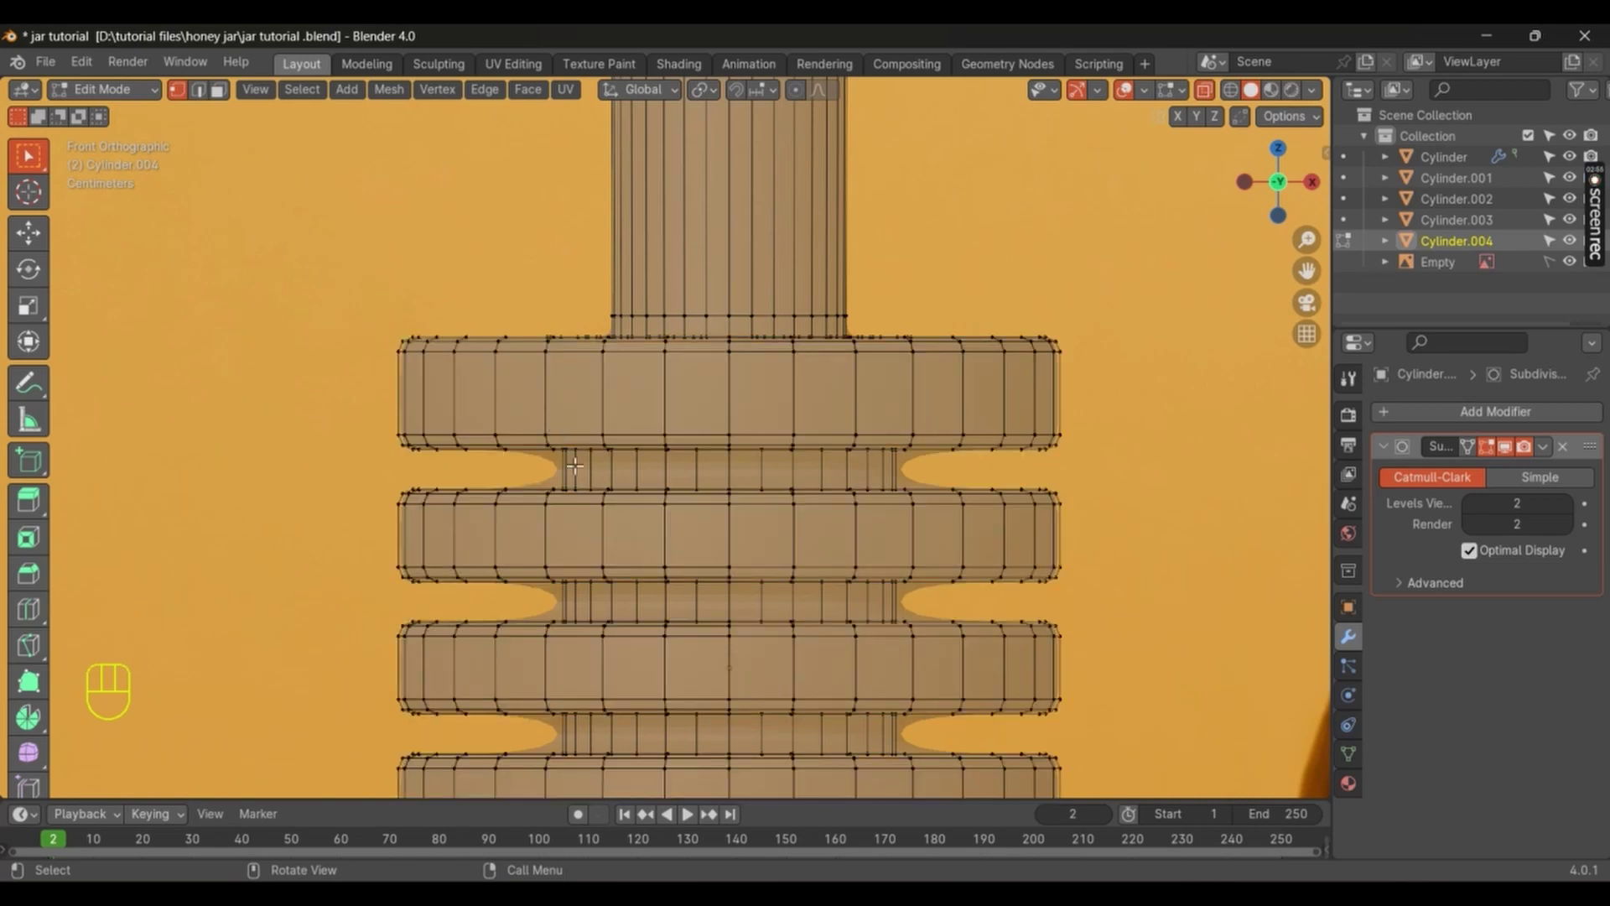
Step: Scale the dipper's top ring faces to reshape the ring, checked from front view
{"action": "key", "text": "Tab"}
{"action": "key", "text": "alt+z"}
{"action": "left_click_drag", "start_coordinate": [603, 480], "coordinate": [679, 422]}
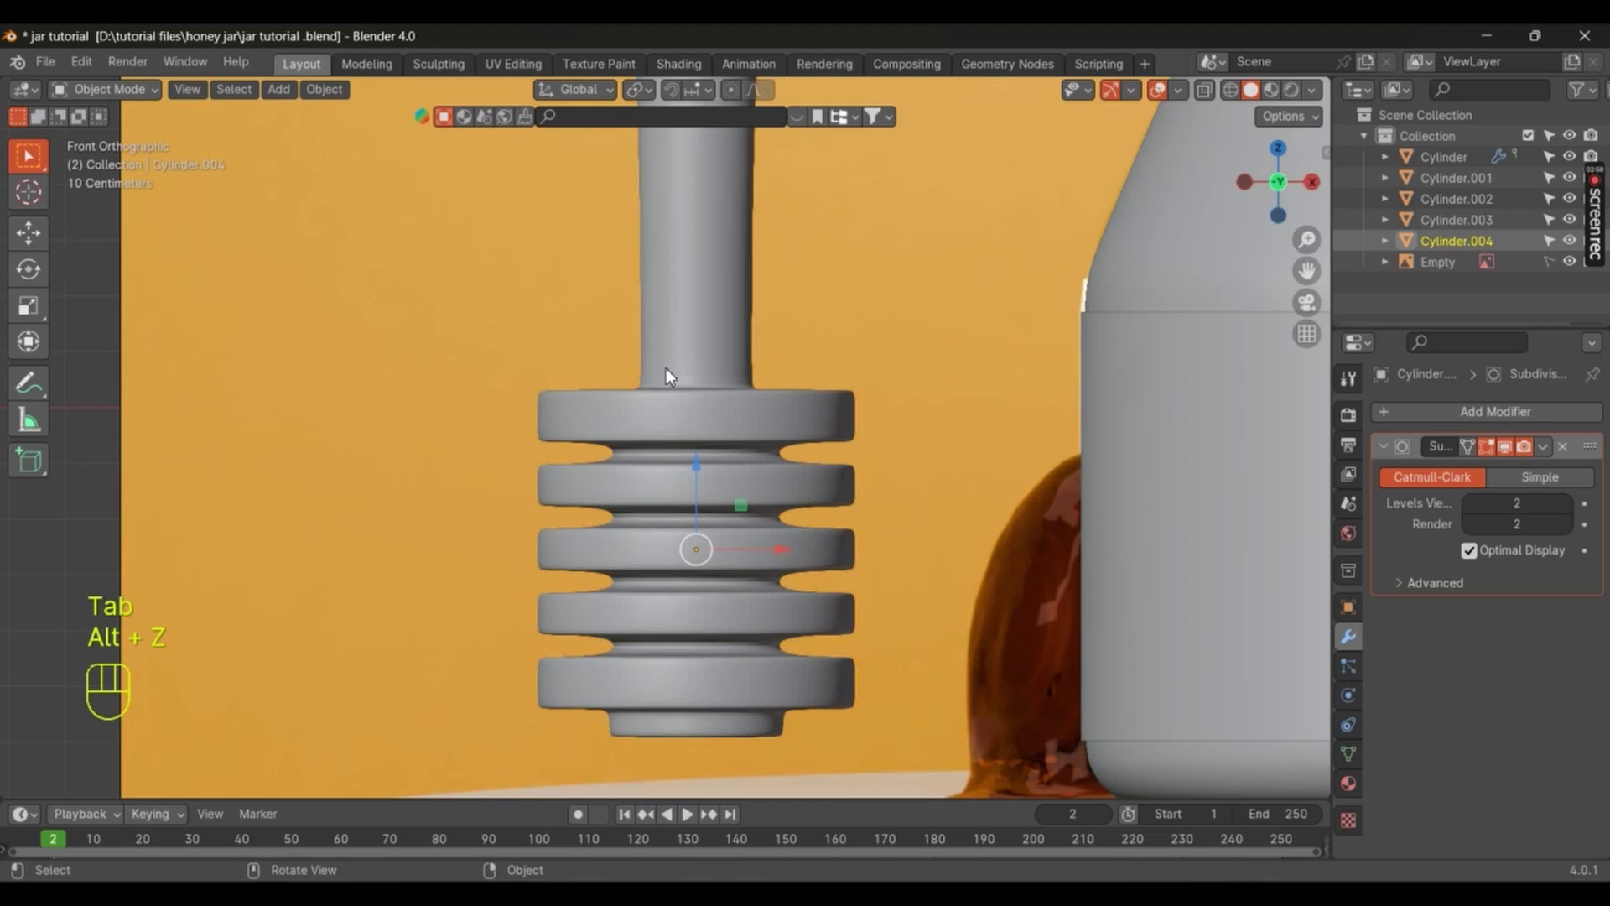
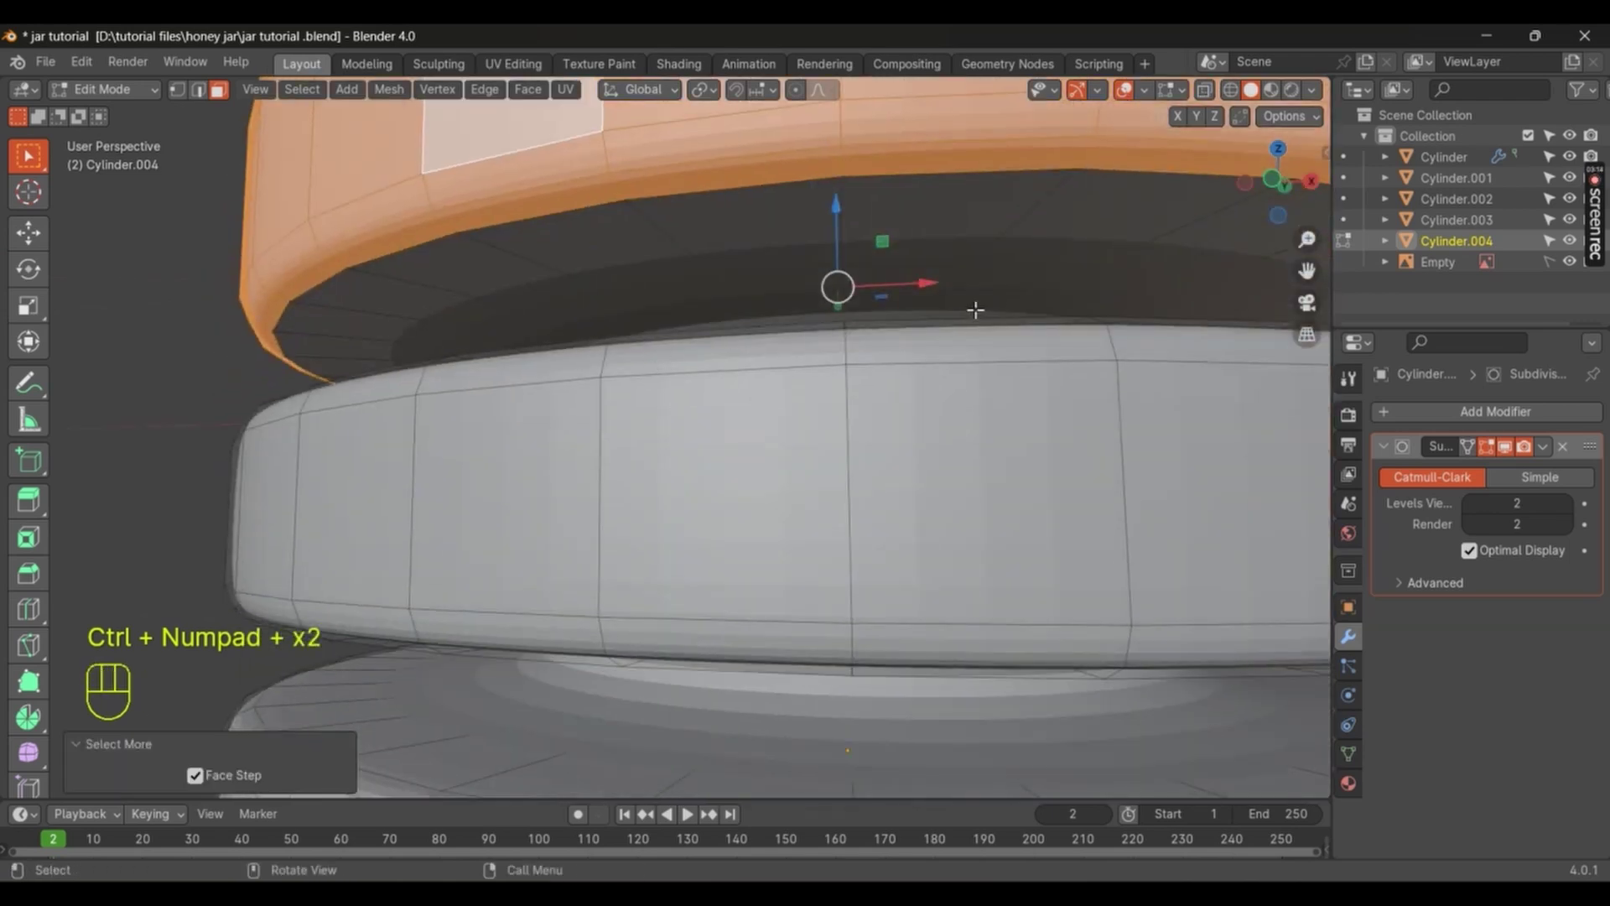
{"action": "key", "text": "s"}
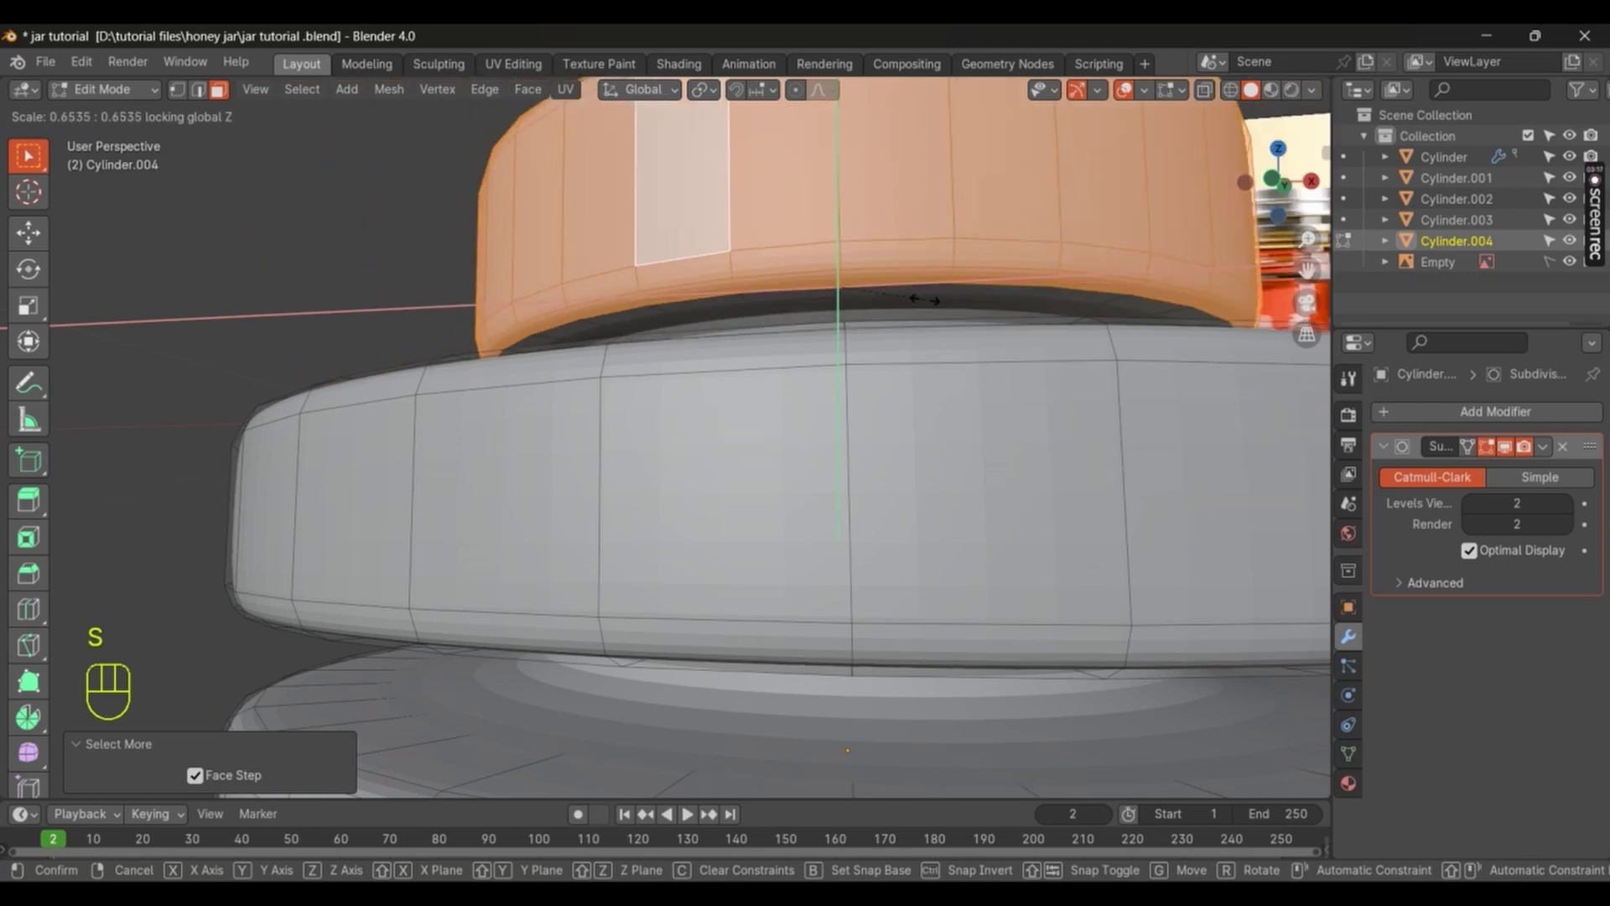
{"action": "key", "text": "KP_1"}
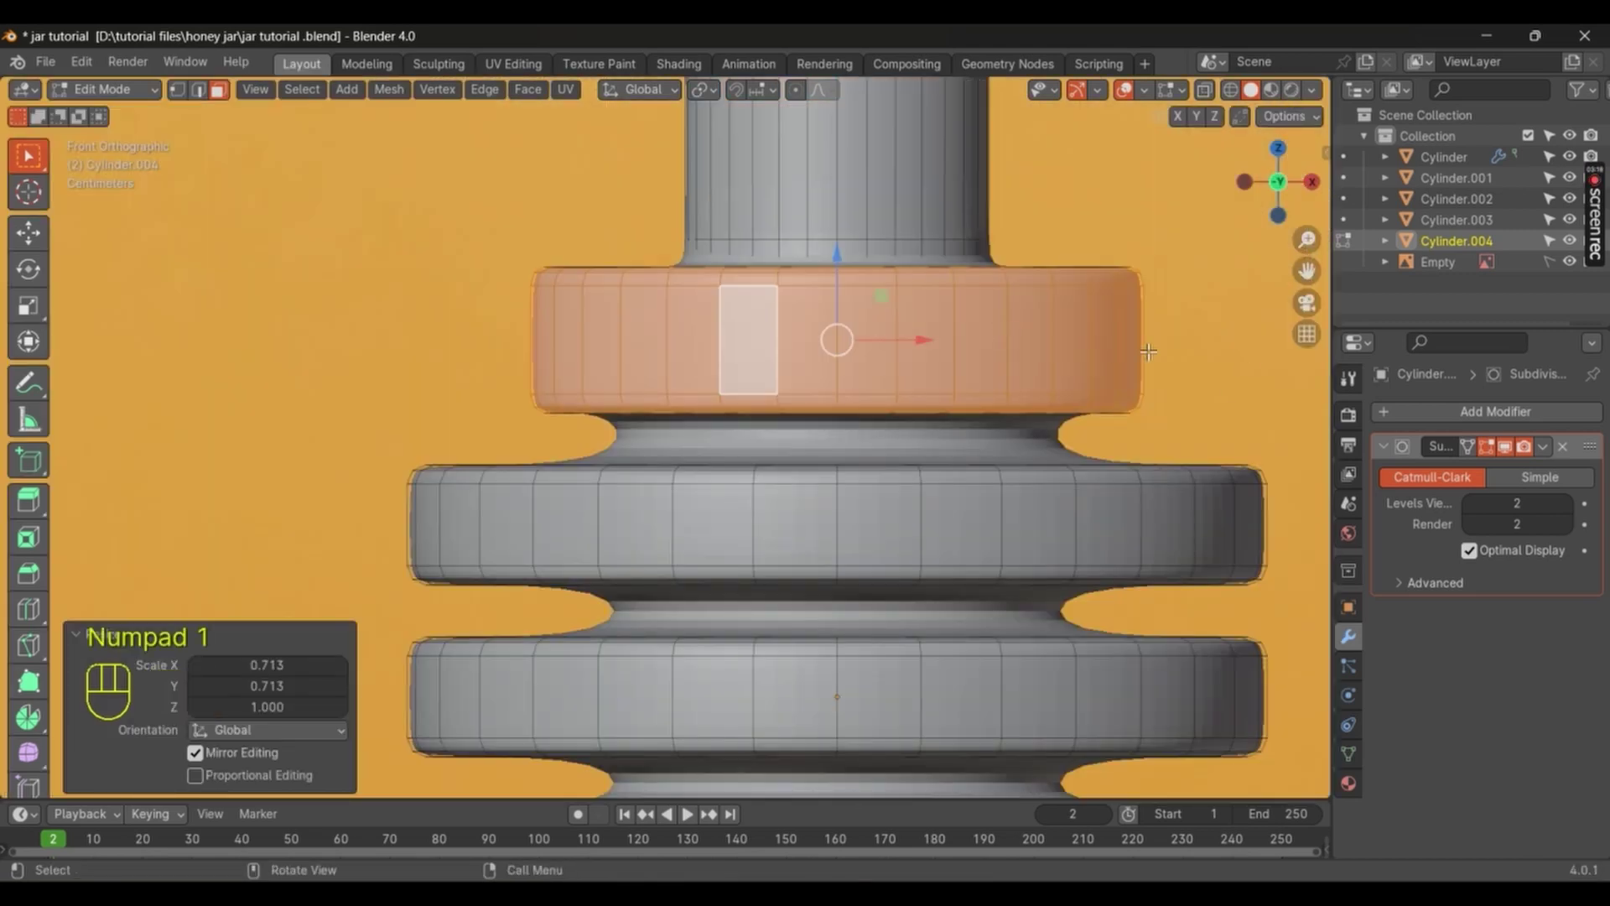
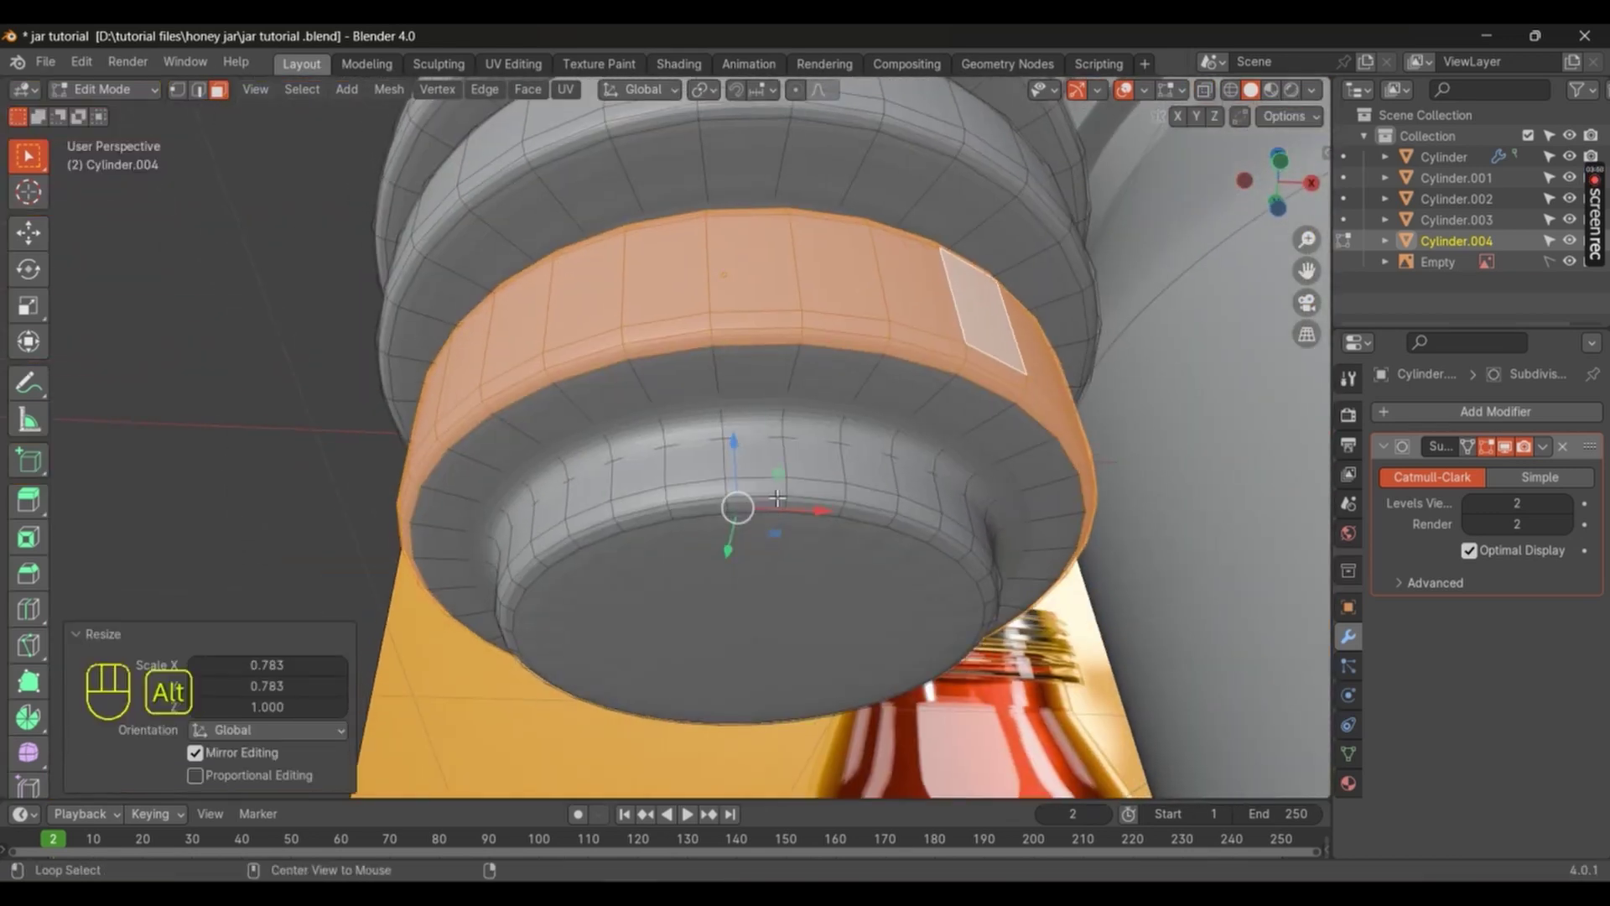
Step: Grow the selection to the bottom cap's loops and scale them inward to narrow the cap
{"action": "key", "text": "ctrl+KP_Add"}
{"action": "key", "text": "ctrl+KP_Add"}
{"action": "key", "text": "ctrl+KP_Add"}
{"action": "key", "text": "ctrl+KP_Add"}
{"action": "key", "text": "ctrl+KP_Add"}
{"action": "key", "text": "ctrl+KP_Add"}
{"action": "key", "text": "ctrl+KP_Subtract"}
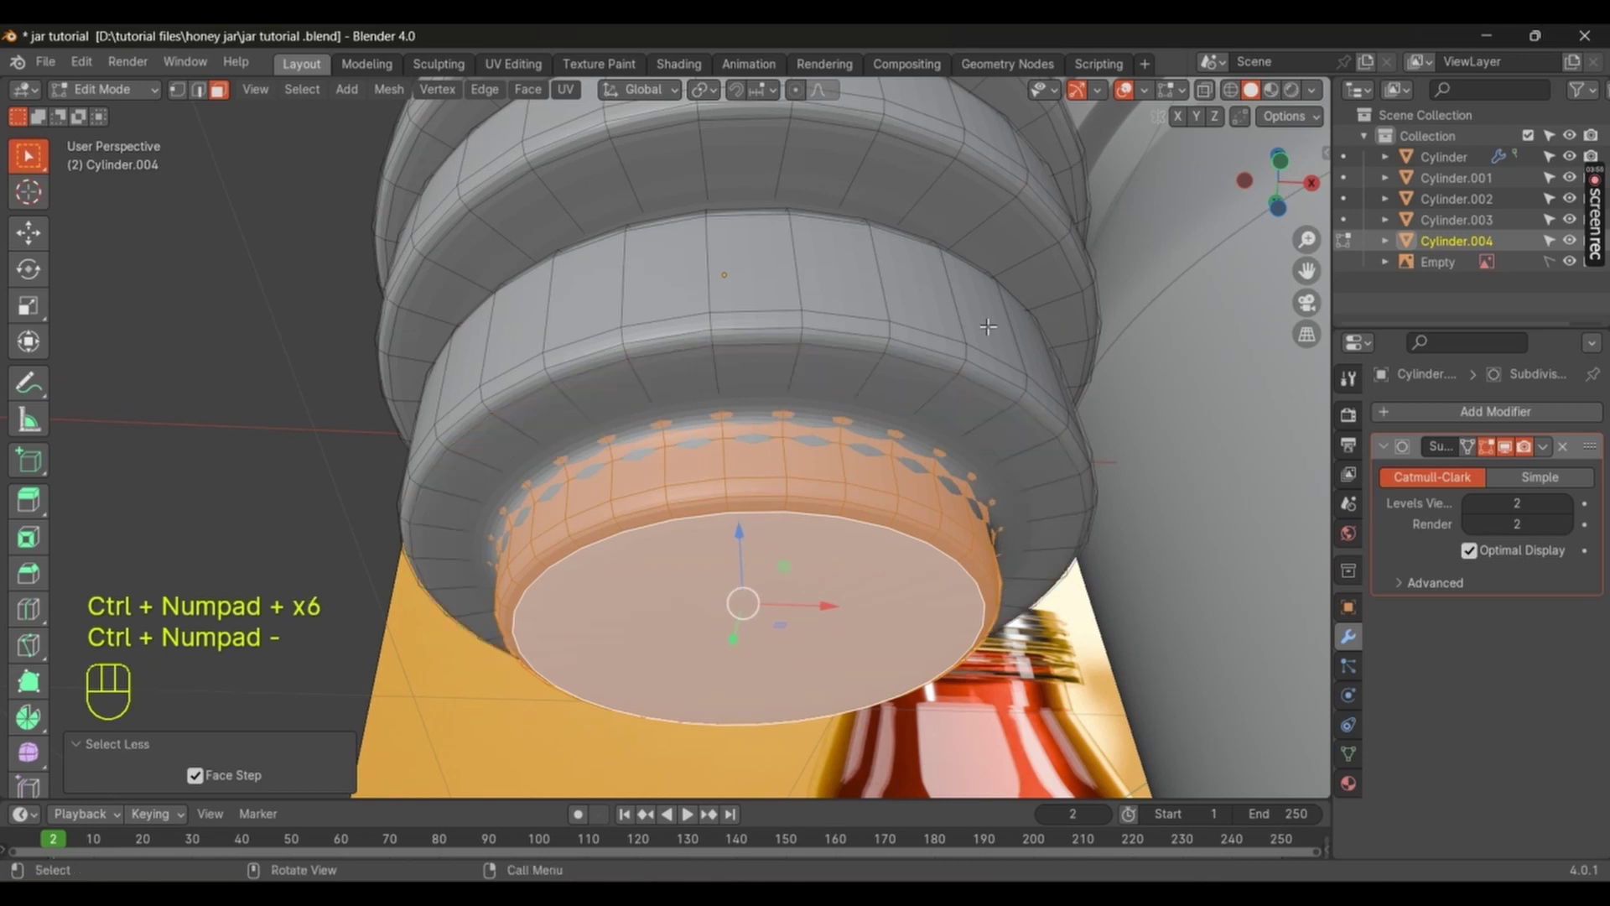
{"action": "key", "text": "s"}
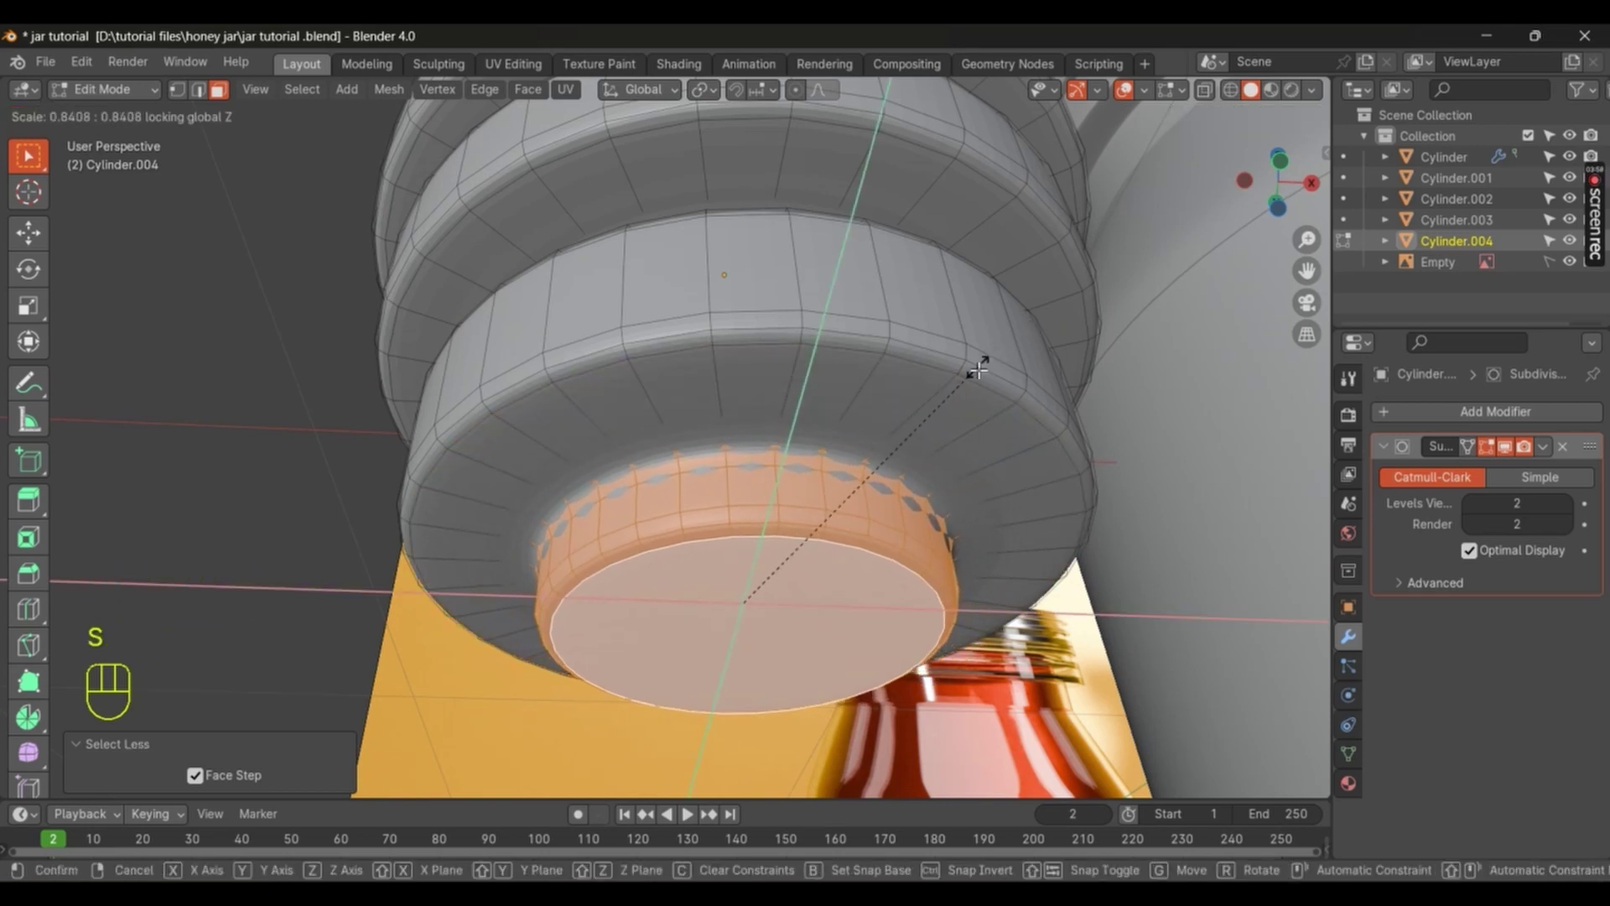
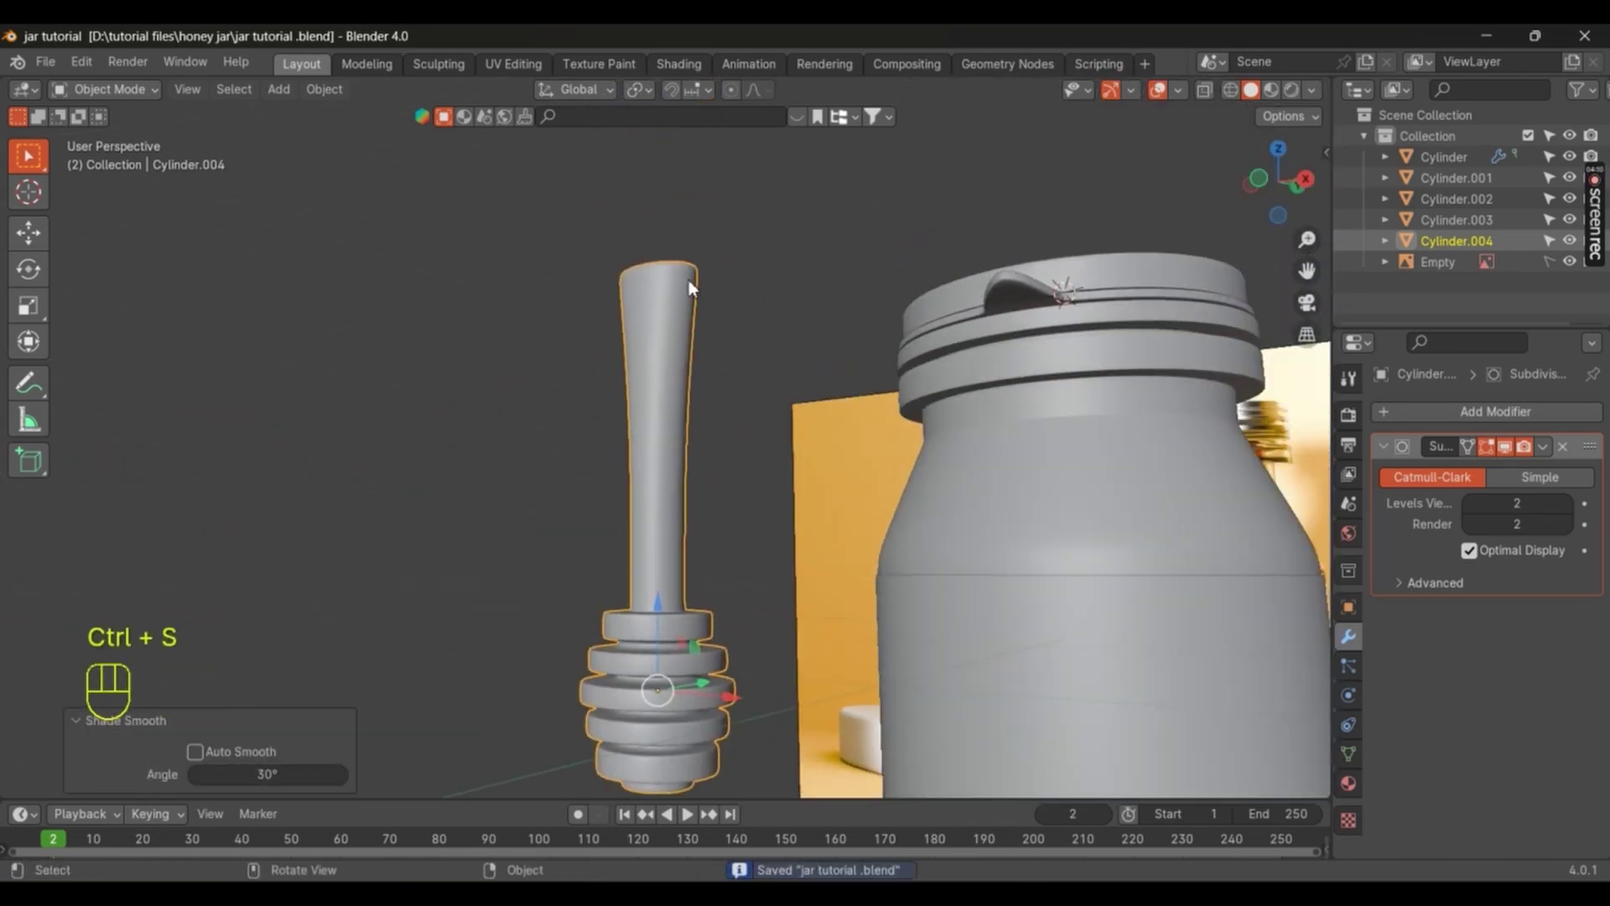
Step: Save, frame the scene, select the jar pieces and combine them under the Cylinder object
{"action": "middle_click", "coordinate": [746, 444]}
{"action": "key", "text": "ctrl+s"}
{"action": "left_click_drag", "start_coordinate": [796, 502], "coordinate": [820, 539]}
{"action": "middle_click", "coordinate": [784, 481]}
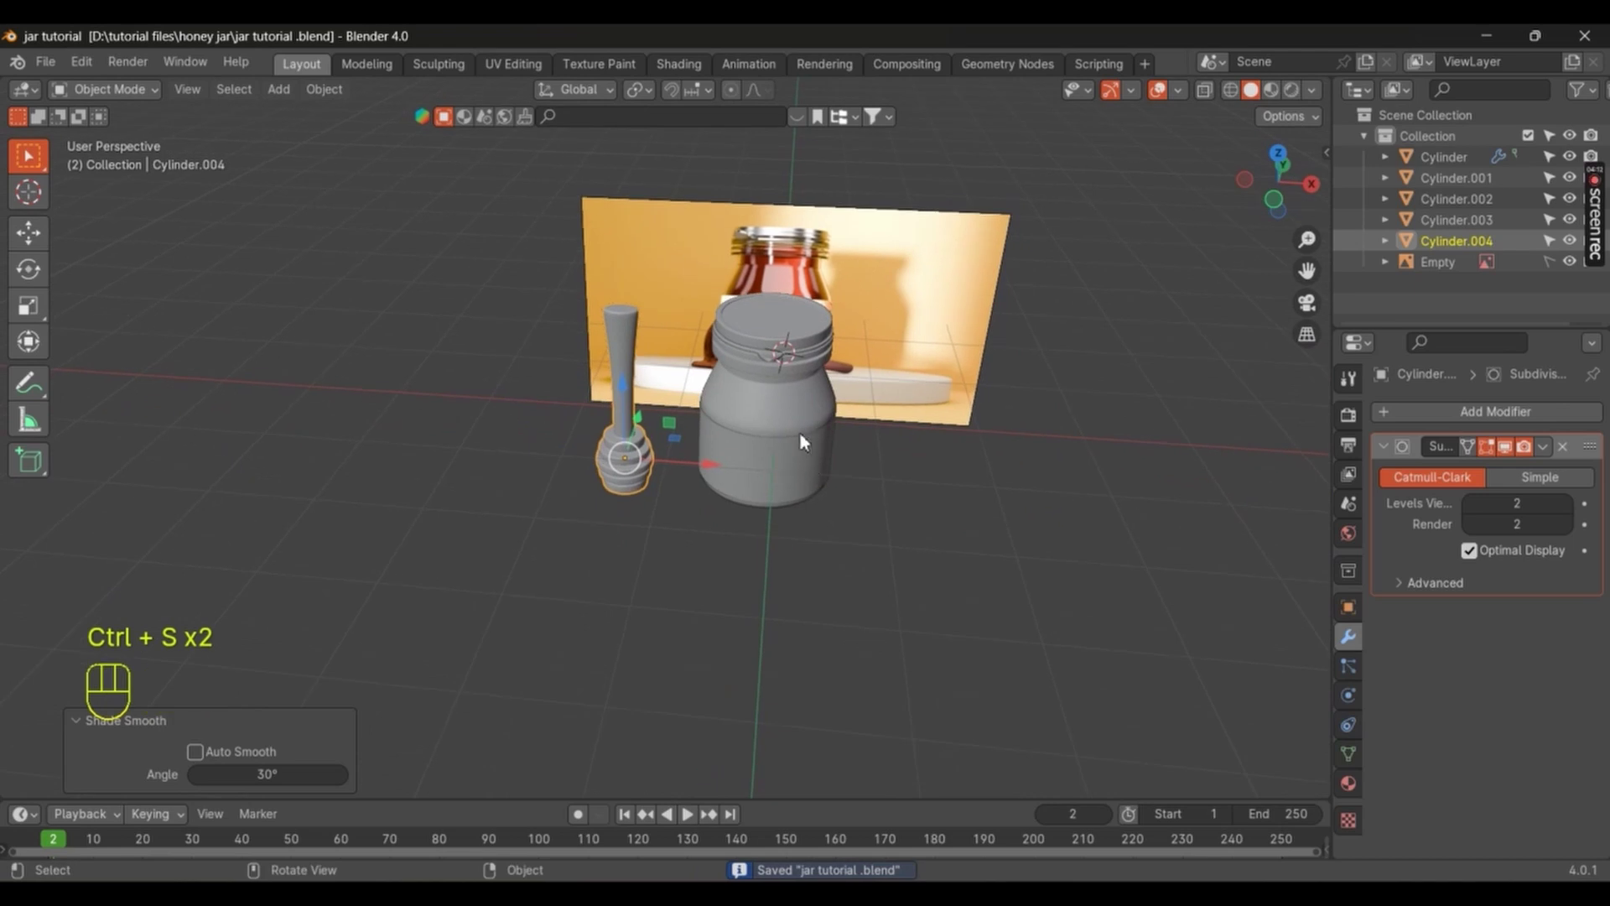
{"action": "left_click_drag", "start_coordinate": [772, 545], "coordinate": [953, 368]}
{"action": "left_click_drag", "start_coordinate": [796, 458], "coordinate": [844, 509]}
{"action": "left_click", "coordinate": [851, 448]}
{"action": "key", "text": "ctrl+p"}
{"action": "left_click", "coordinate": [878, 445]}
Step: Isolate the jar in local view and orbit to look down inside it
{"action": "left_click_drag", "start_coordinate": [826, 499], "coordinate": [752, 518]}
{"action": "middle_click", "coordinate": [750, 503]}
{"action": "middle_click", "coordinate": [753, 454]}
{"action": "key", "text": "/"}
{"action": "left_click_drag", "start_coordinate": [758, 445], "coordinate": [702, 488]}
{"action": "left_click_drag", "start_coordinate": [762, 535], "coordinate": [980, 471]}
{"action": "left_click_drag", "start_coordinate": [873, 466], "coordinate": [902, 426]}
{"action": "left_click_drag", "start_coordinate": [1556, 425], "coordinate": [1238, 614]}
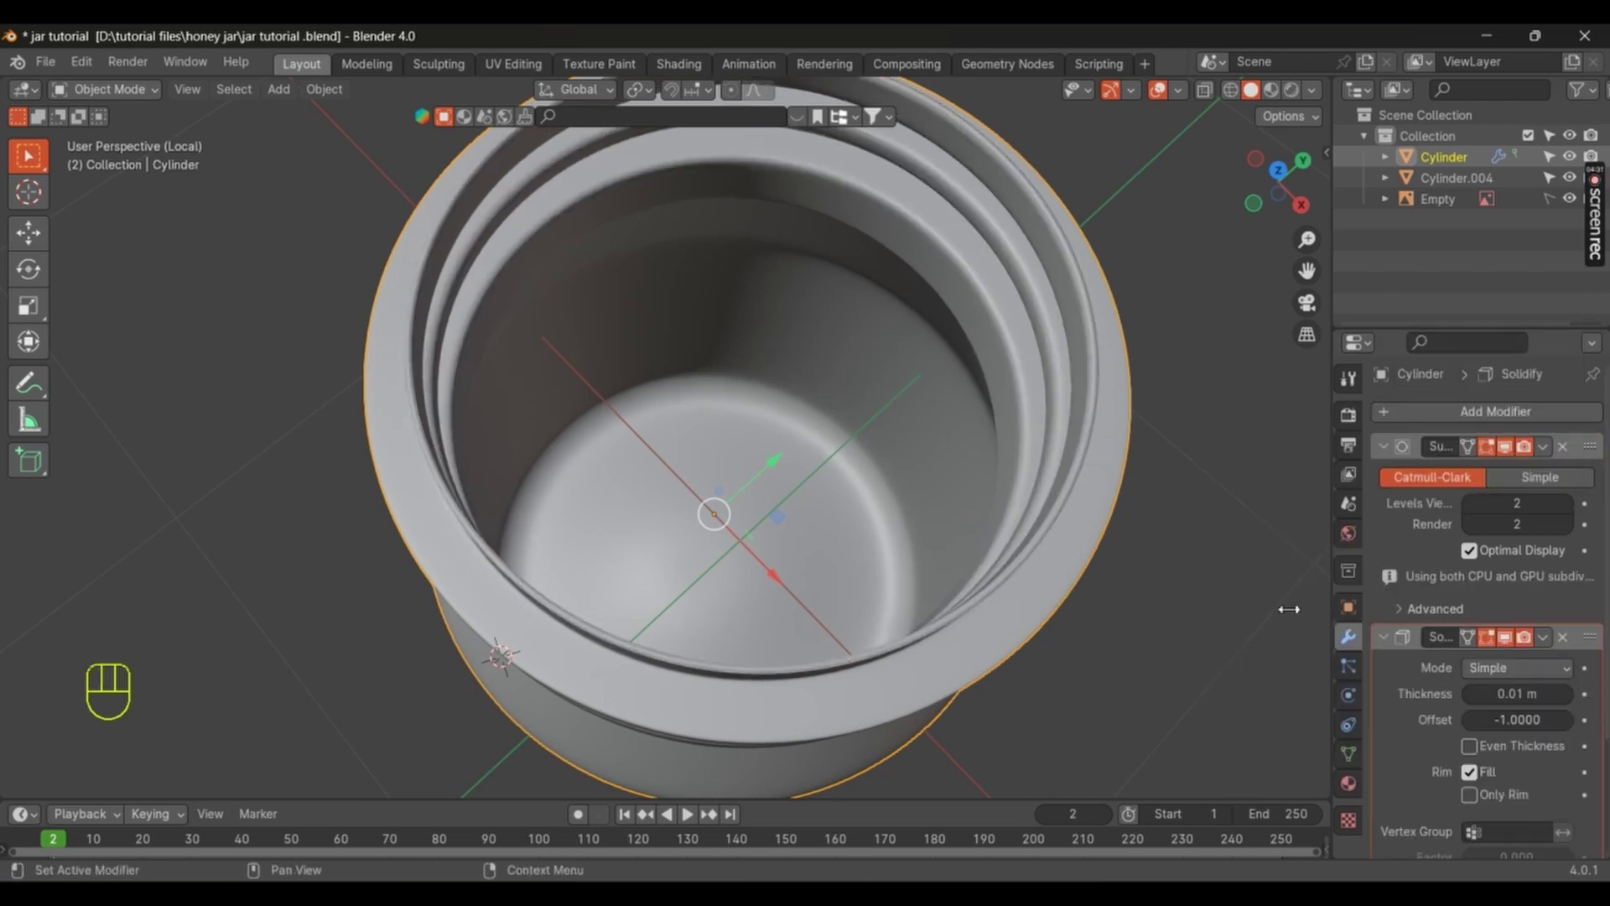
Step: Add a Solidify modifier above Subdivision and drag its thickness up to about 0.048 m
{"action": "key", "text": "Tab"}
{"action": "key", "text": "Tab"}
{"action": "left_click_drag", "start_coordinate": [1598, 592], "coordinate": [1523, 526]}
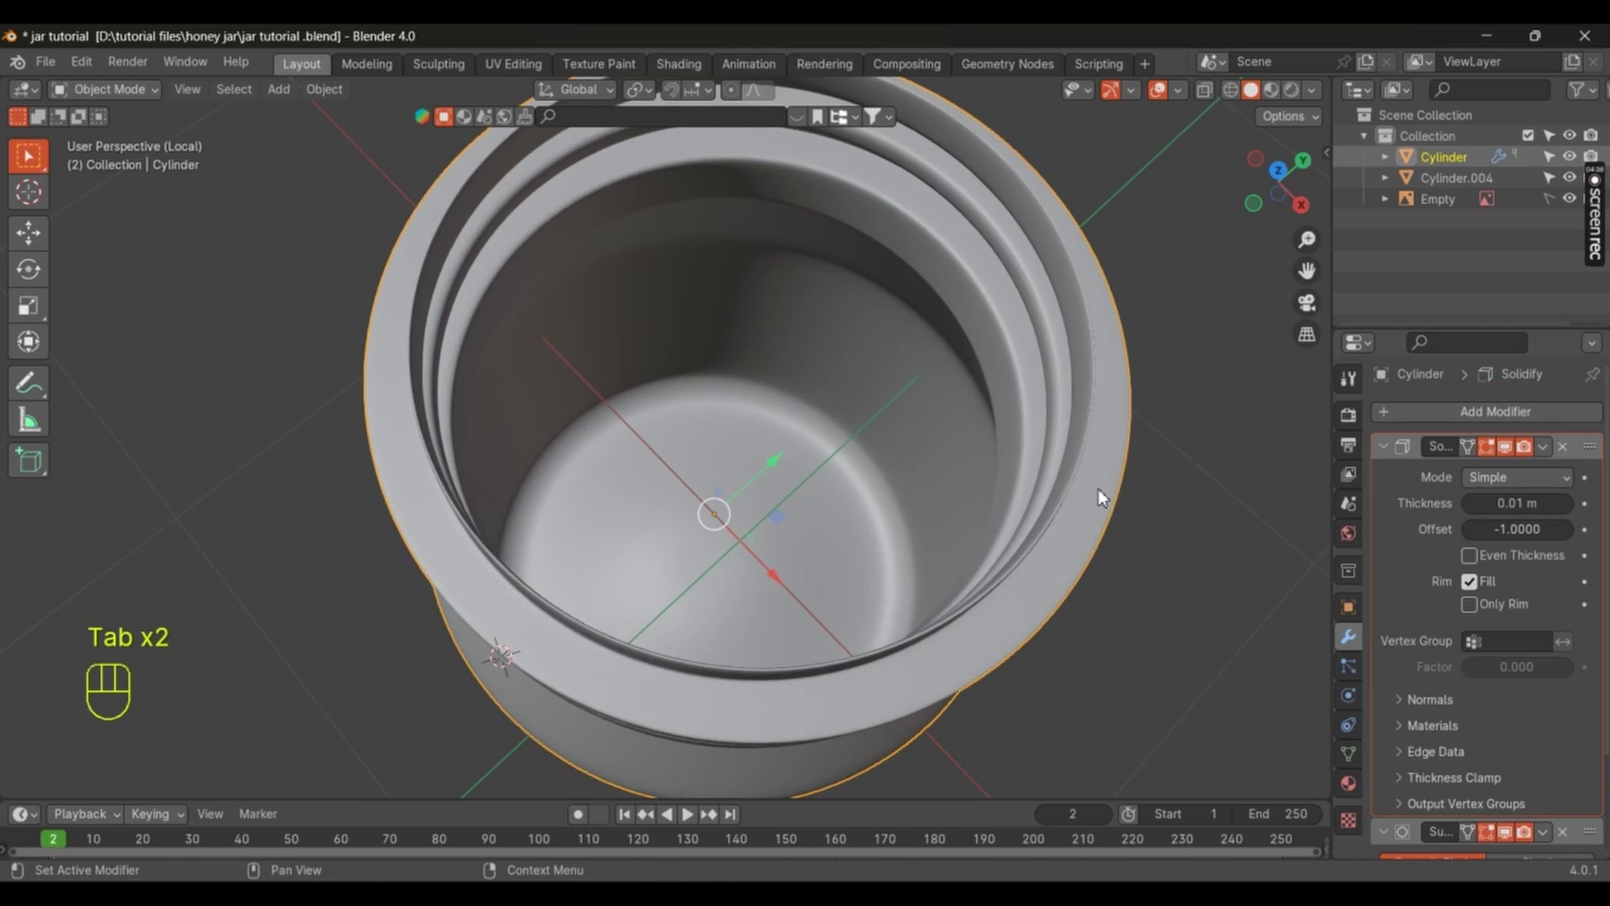
{"action": "left_click_drag", "start_coordinate": [1010, 522], "coordinate": [1155, 512]}
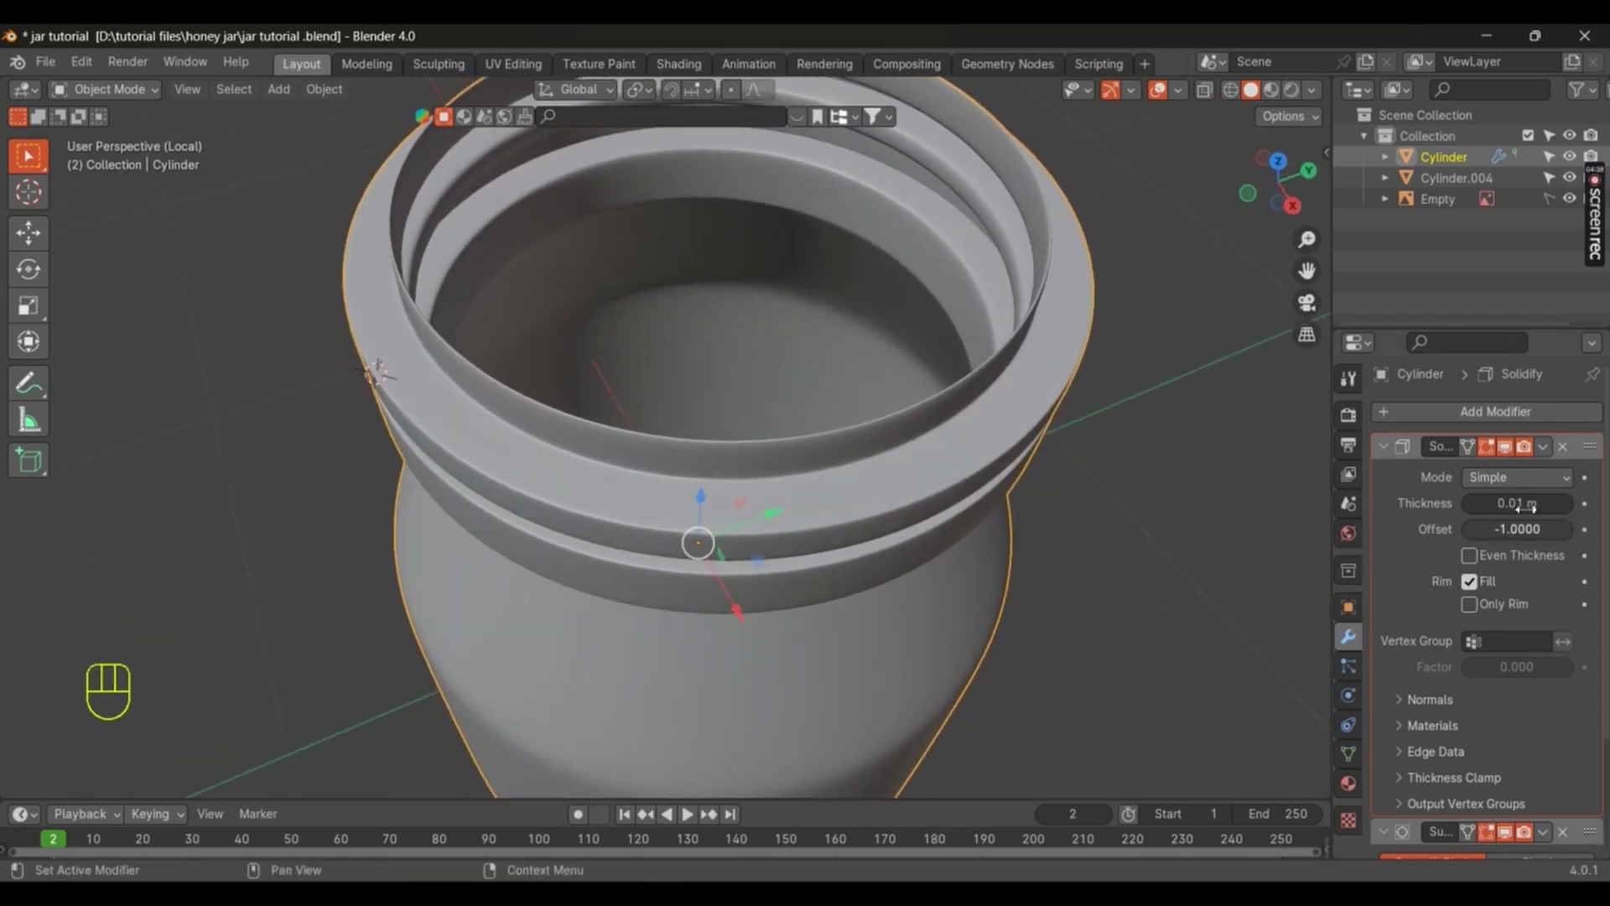
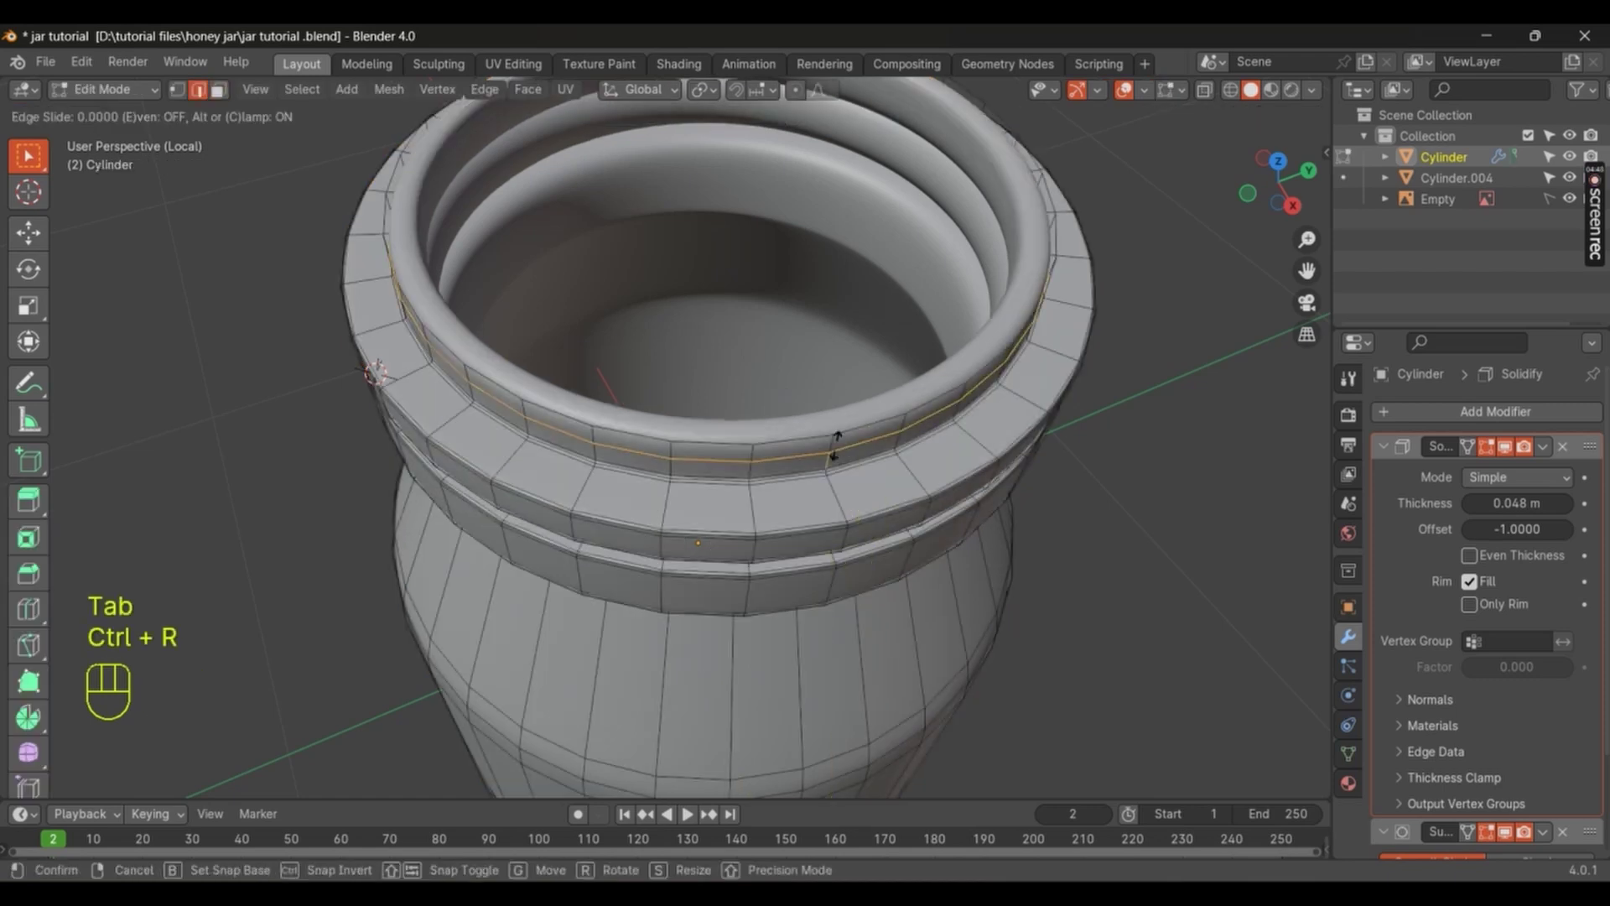
Step: Apply the wall thickness to the mesh and enter Edit Mode in face select for the rim
{"action": "key", "text": "Tab"}
{"action": "left_click_drag", "start_coordinate": [833, 490], "coordinate": [1485, 507]}
{"action": "left_click_drag", "start_coordinate": [1546, 472], "coordinate": [836, 478]}
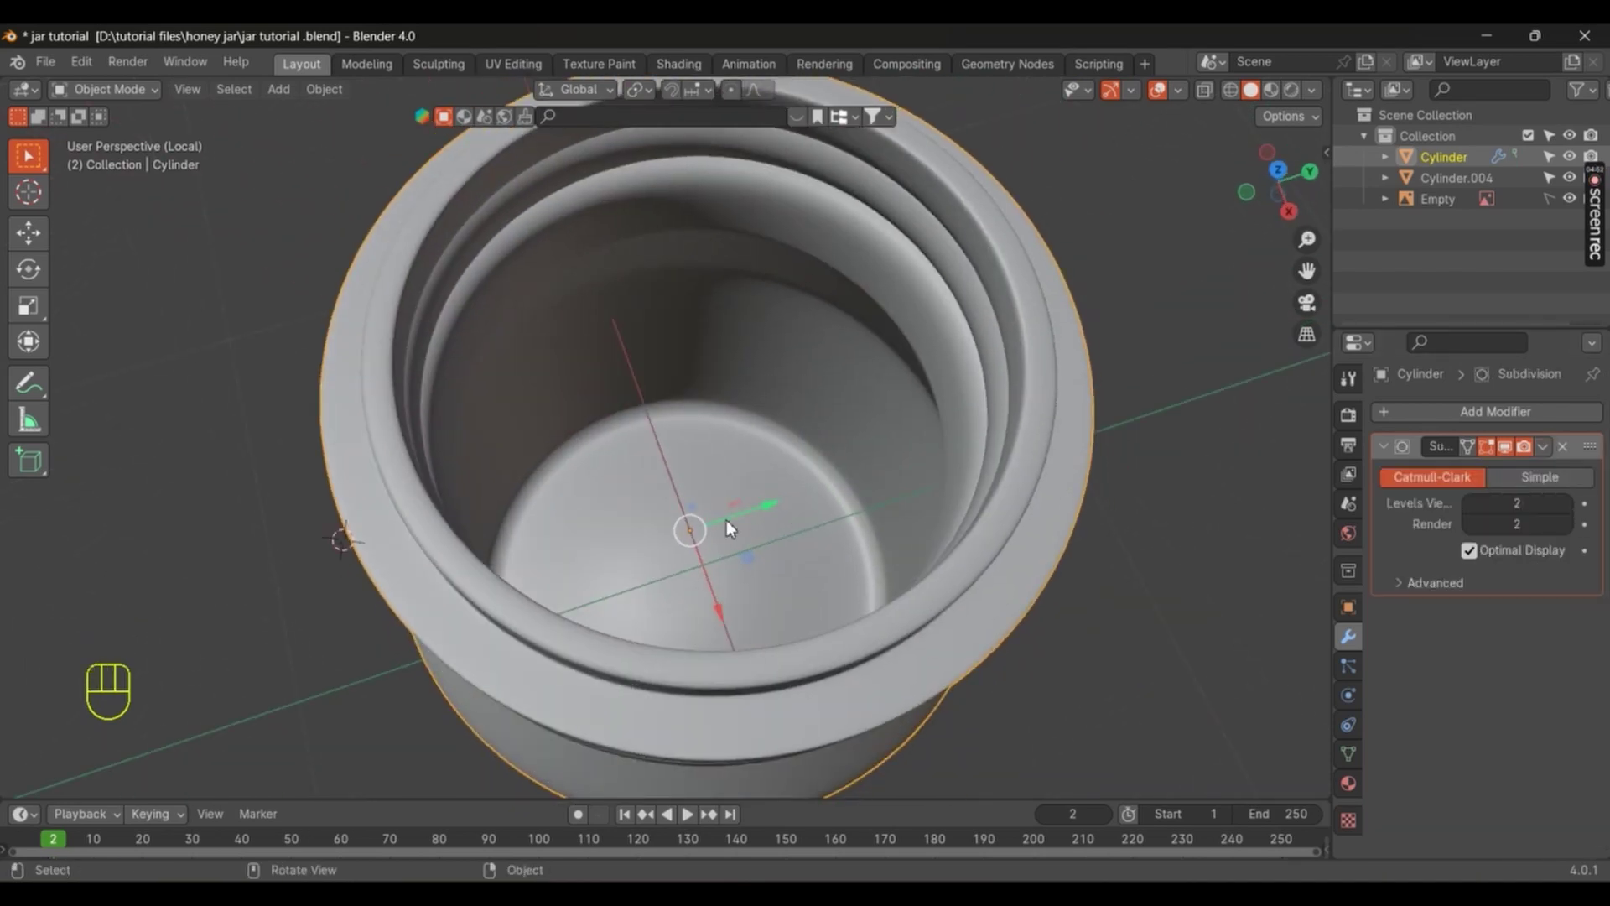
{"action": "key", "text": "Tab"}
{"action": "key", "text": "3"}
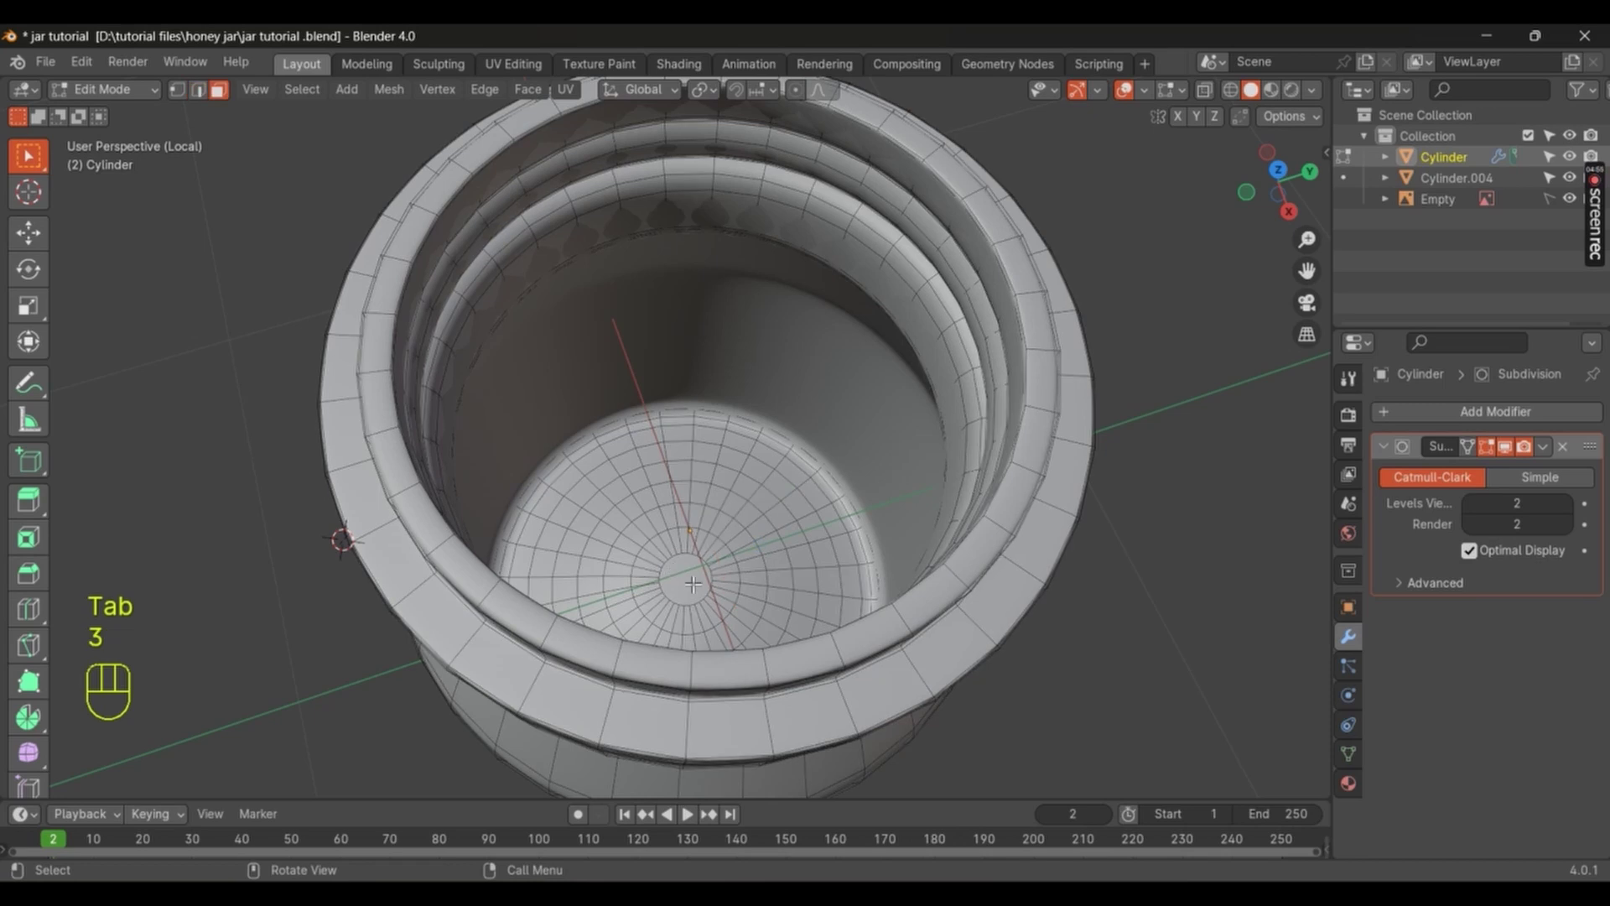
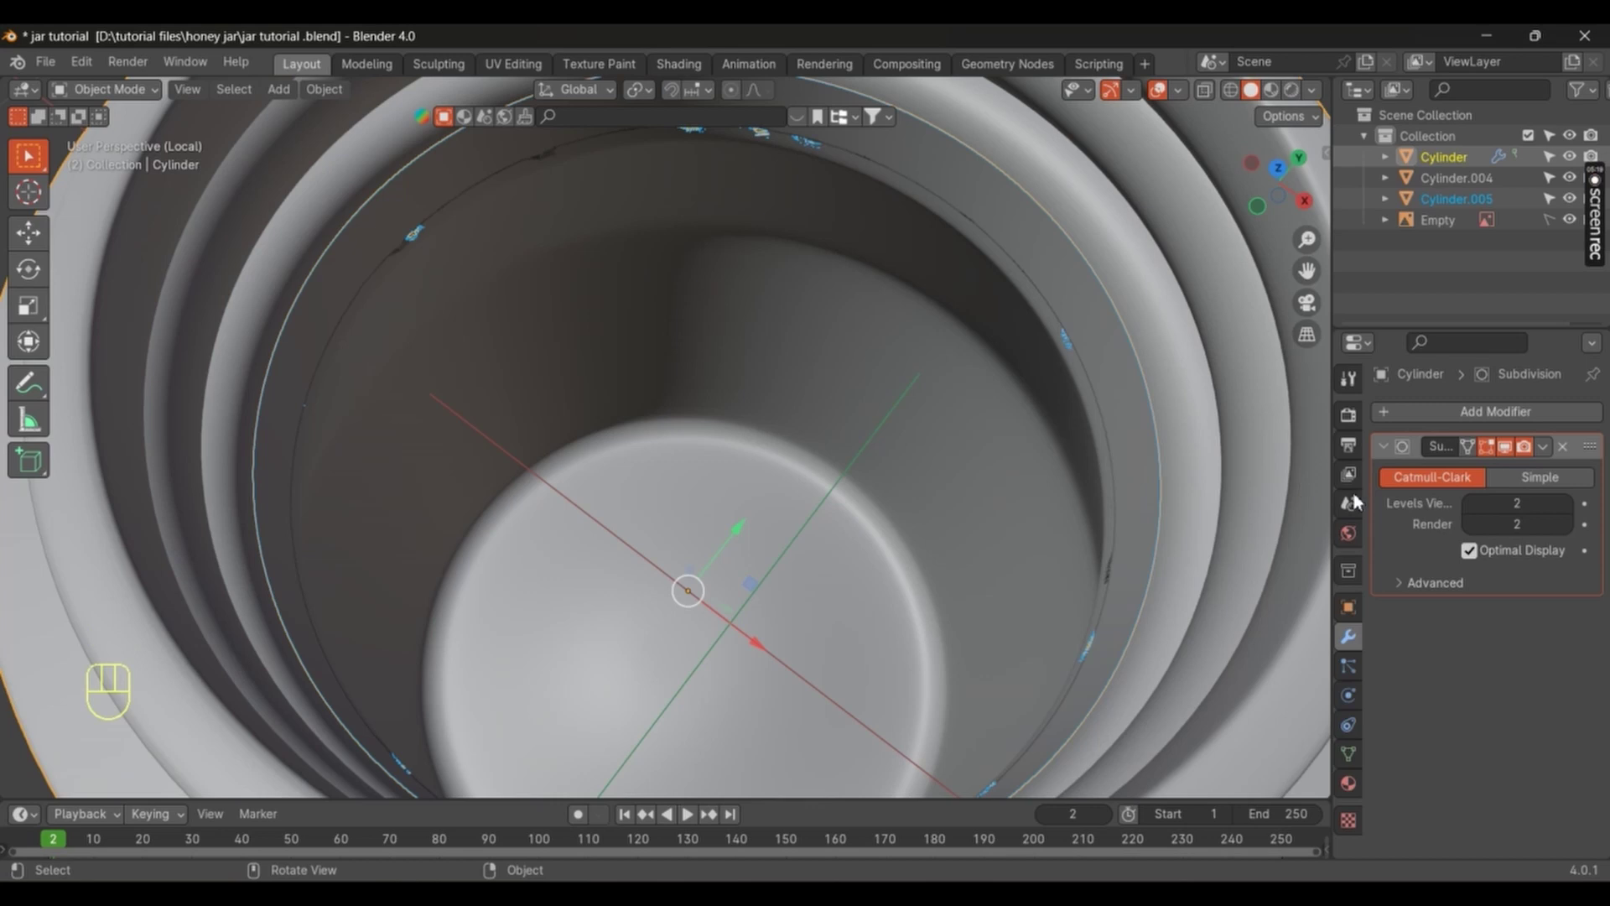
Step: Select Cylinder.005, add a 0.01 m Solidify and move it ahead of its Subdivision modifier
{"action": "left_click_drag", "start_coordinate": [1439, 410], "coordinate": [1151, 559]}
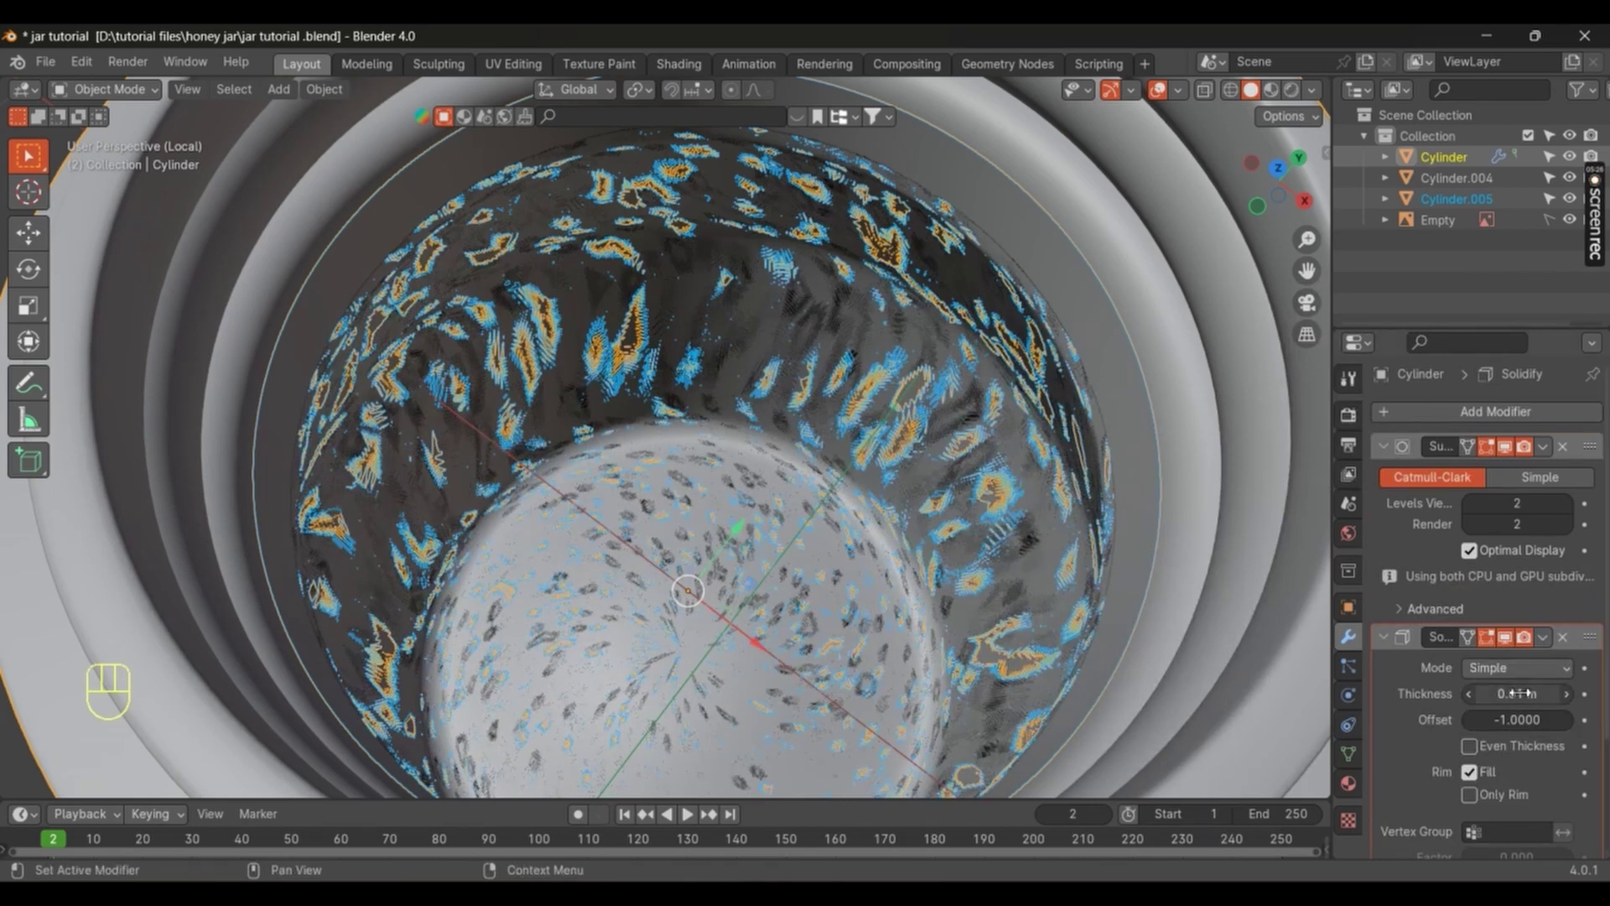
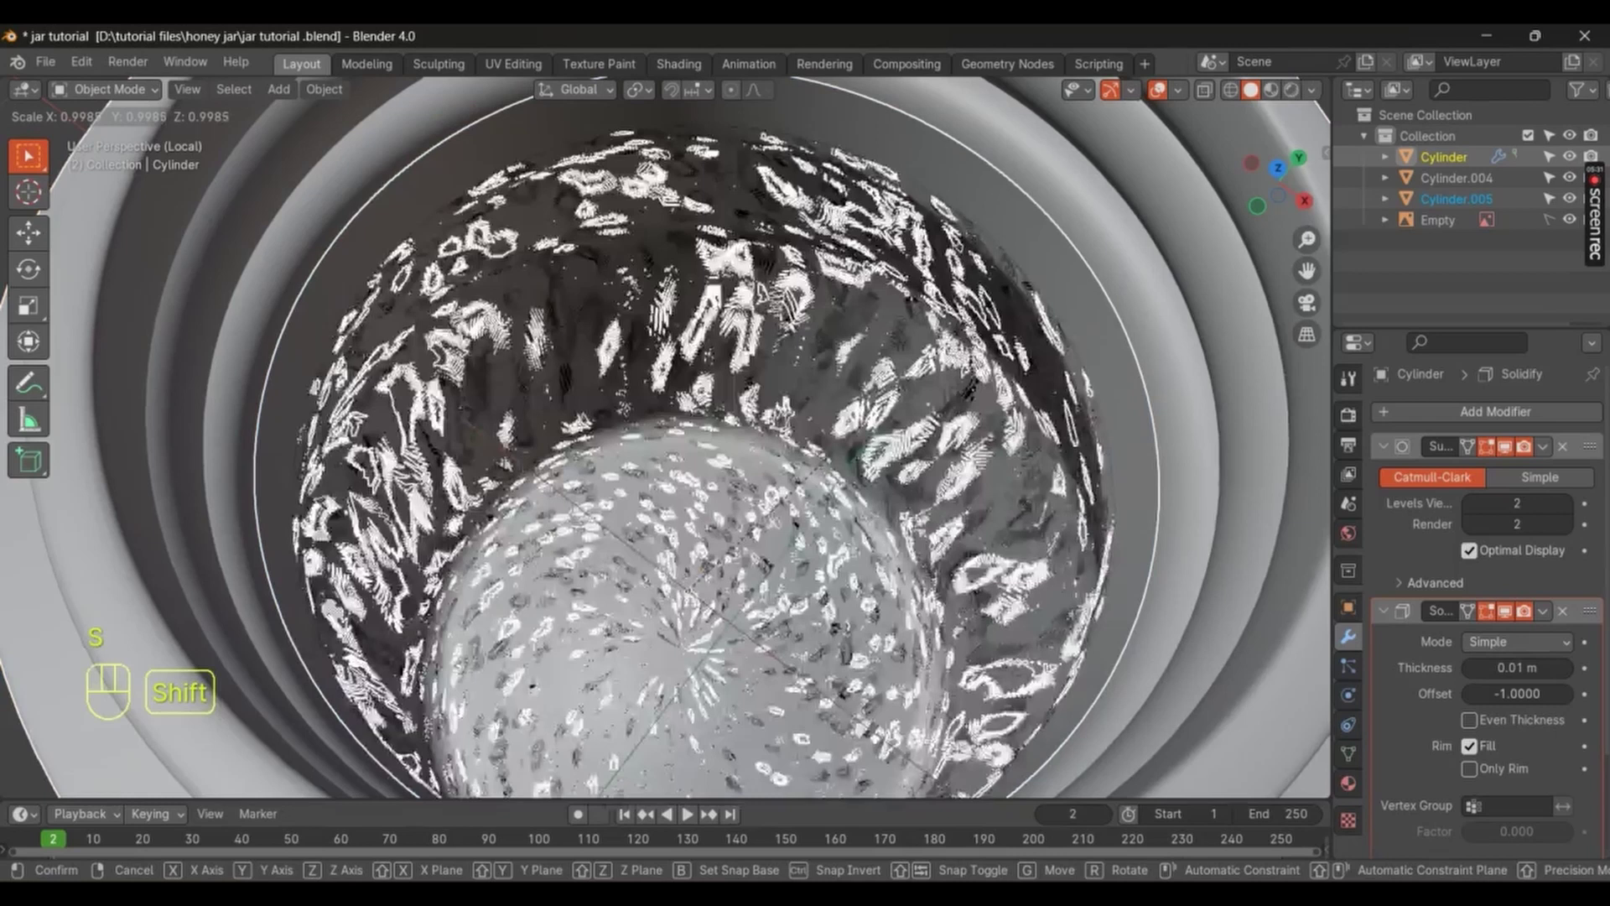
{"action": "left_click", "coordinate": [956, 325]}
{"action": "left_click", "coordinate": [1003, 300]}
{"action": "left_click", "coordinate": [1108, 244]}
{"action": "left_click", "coordinate": [1574, 618]}
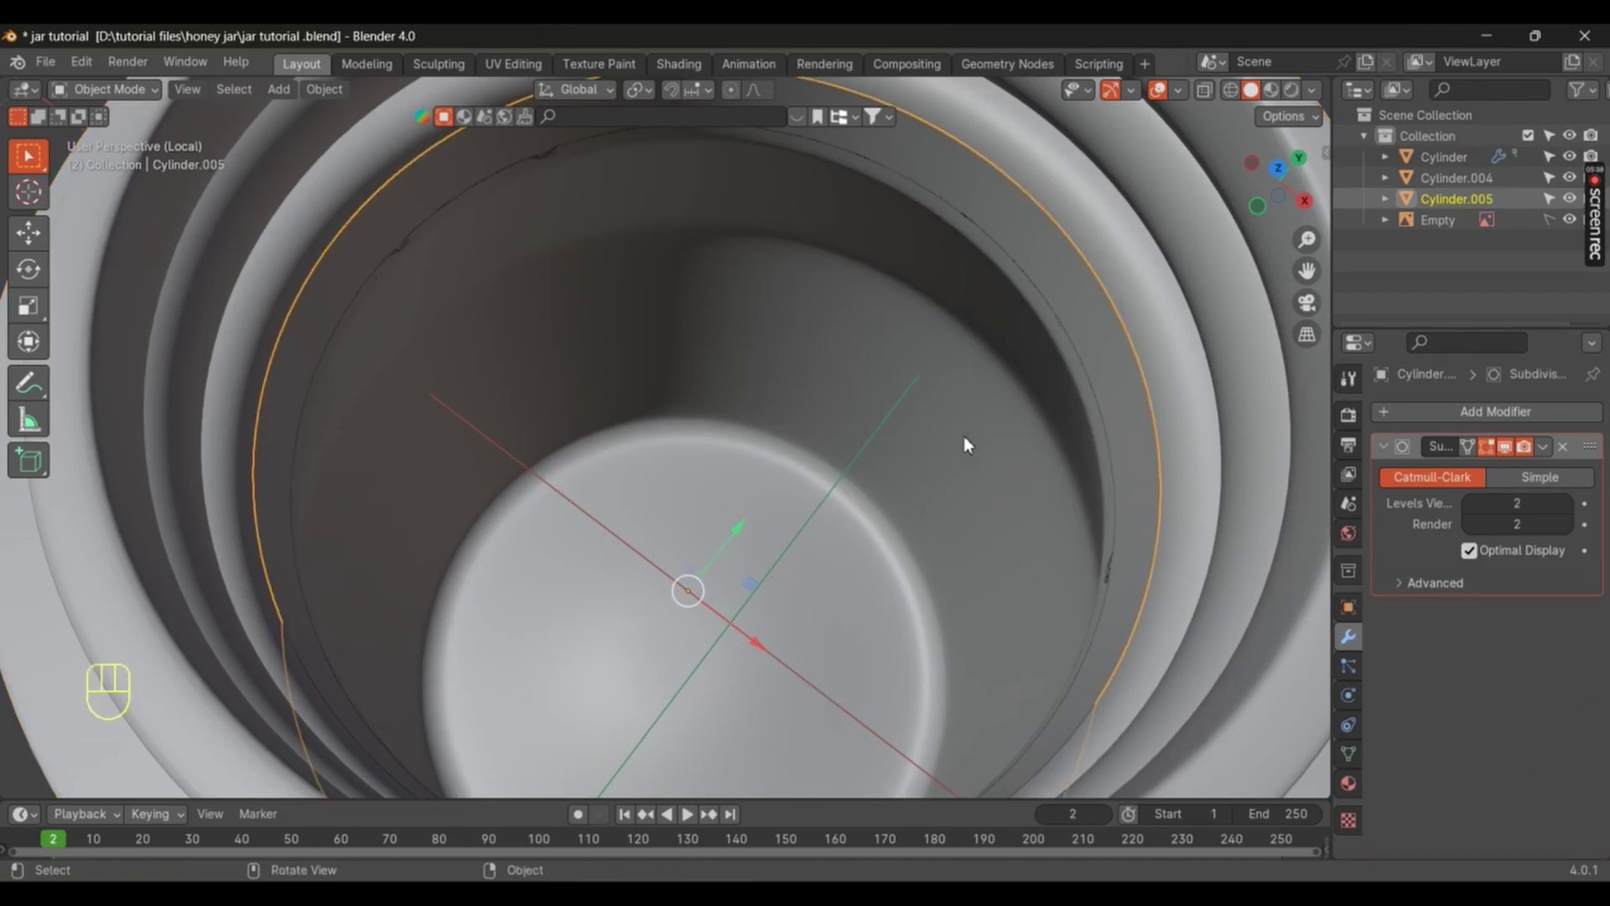
{"action": "left_click_drag", "start_coordinate": [1488, 428], "coordinate": [1226, 477]}
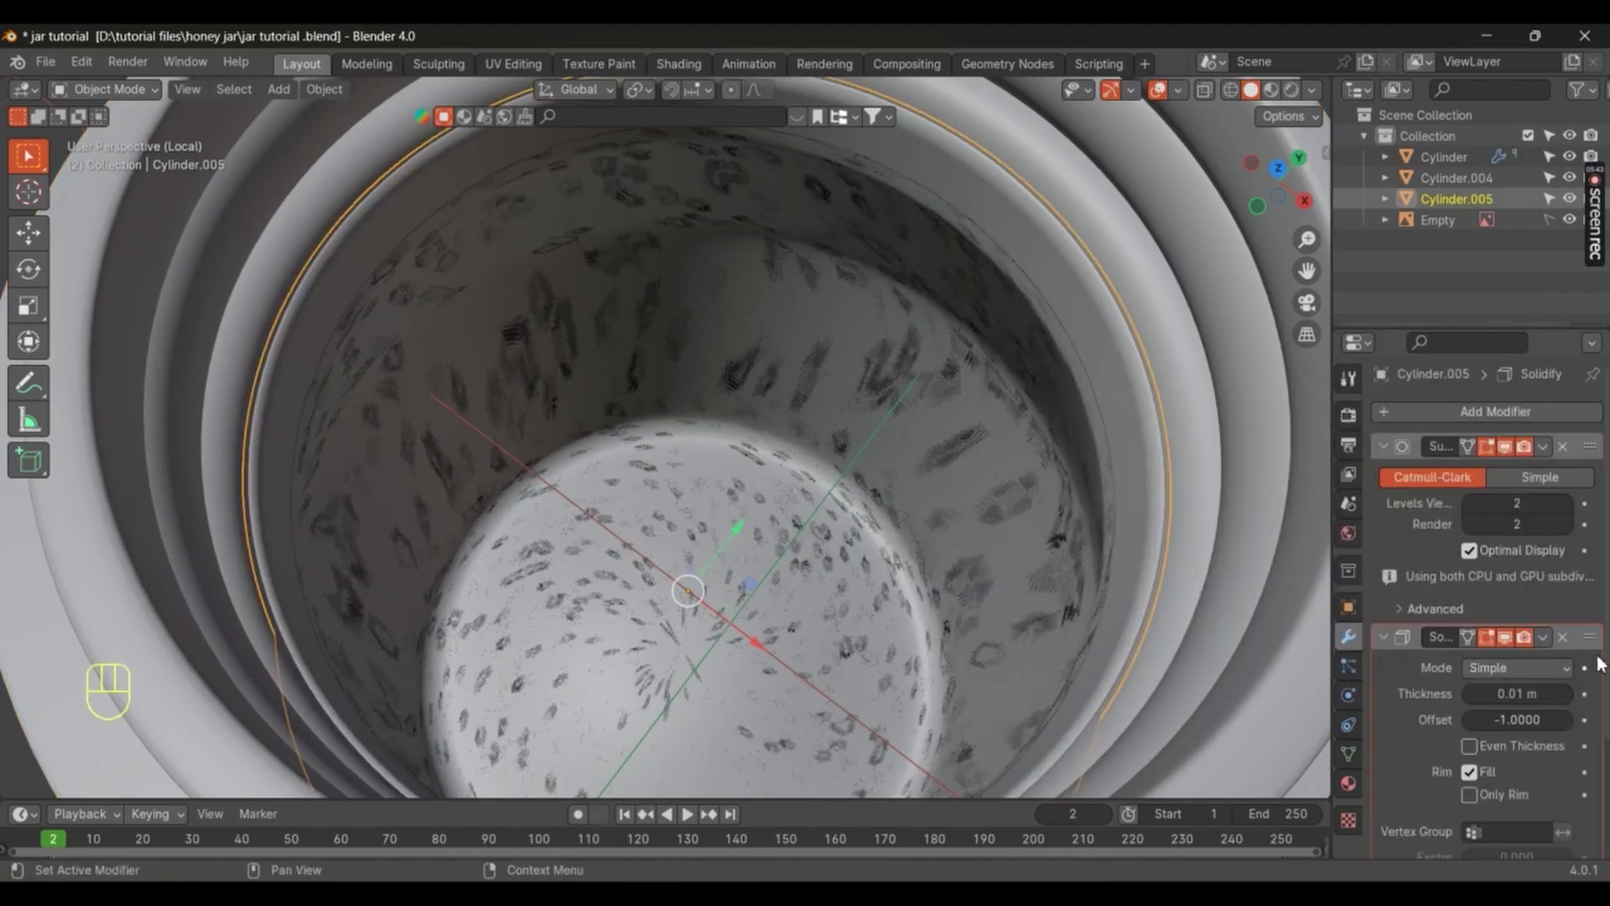
{"action": "left_click_drag", "start_coordinate": [1596, 612], "coordinate": [1598, 425]}
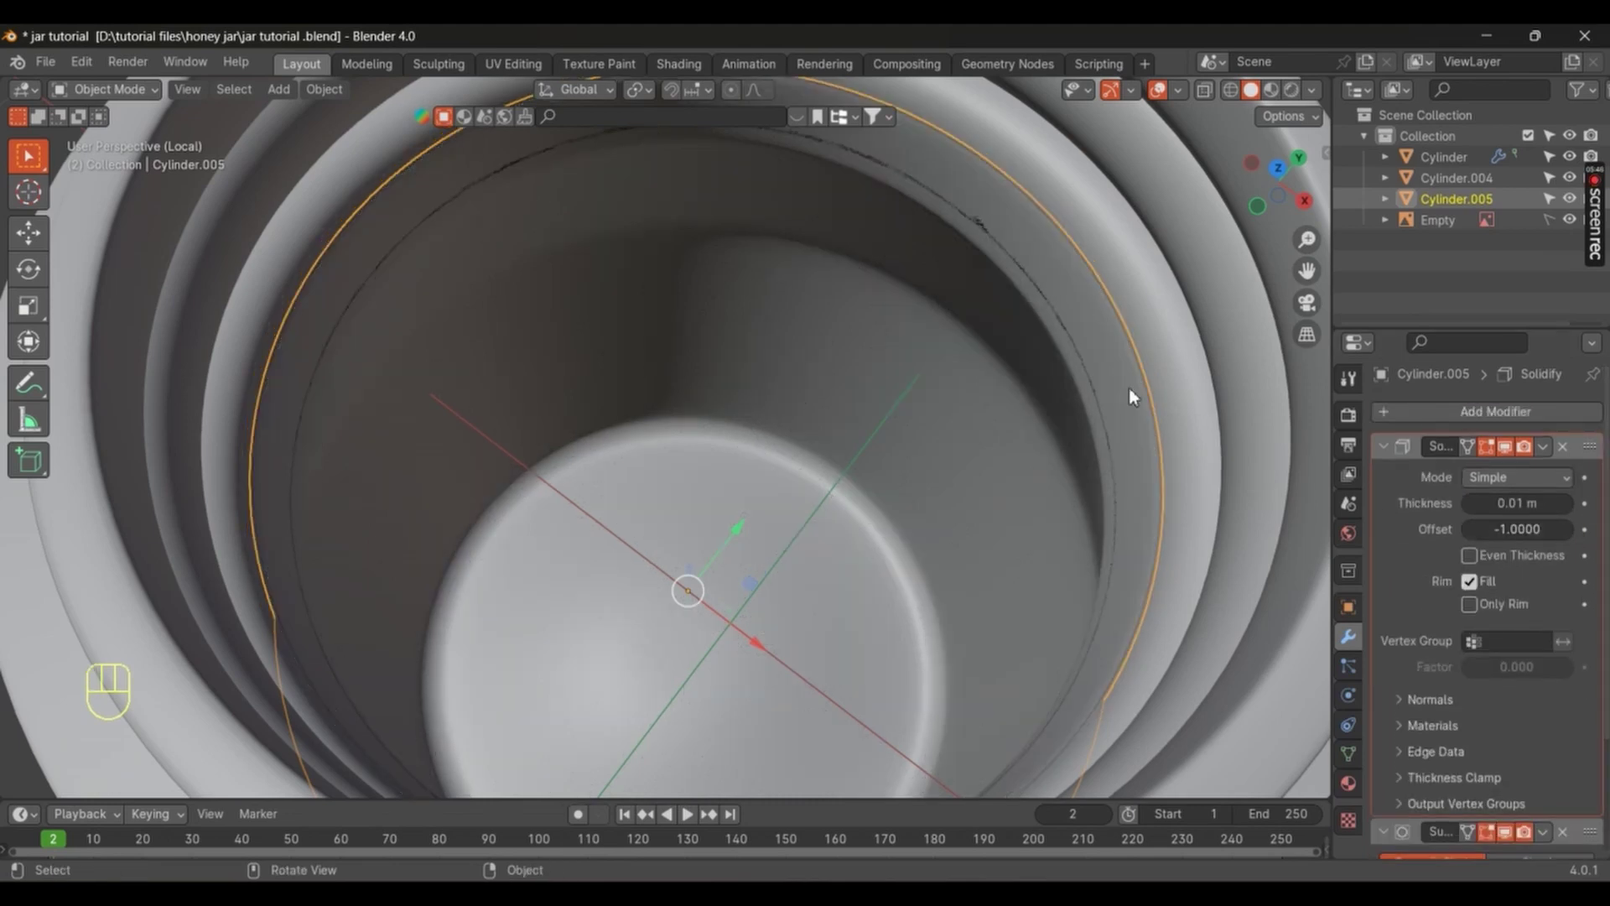
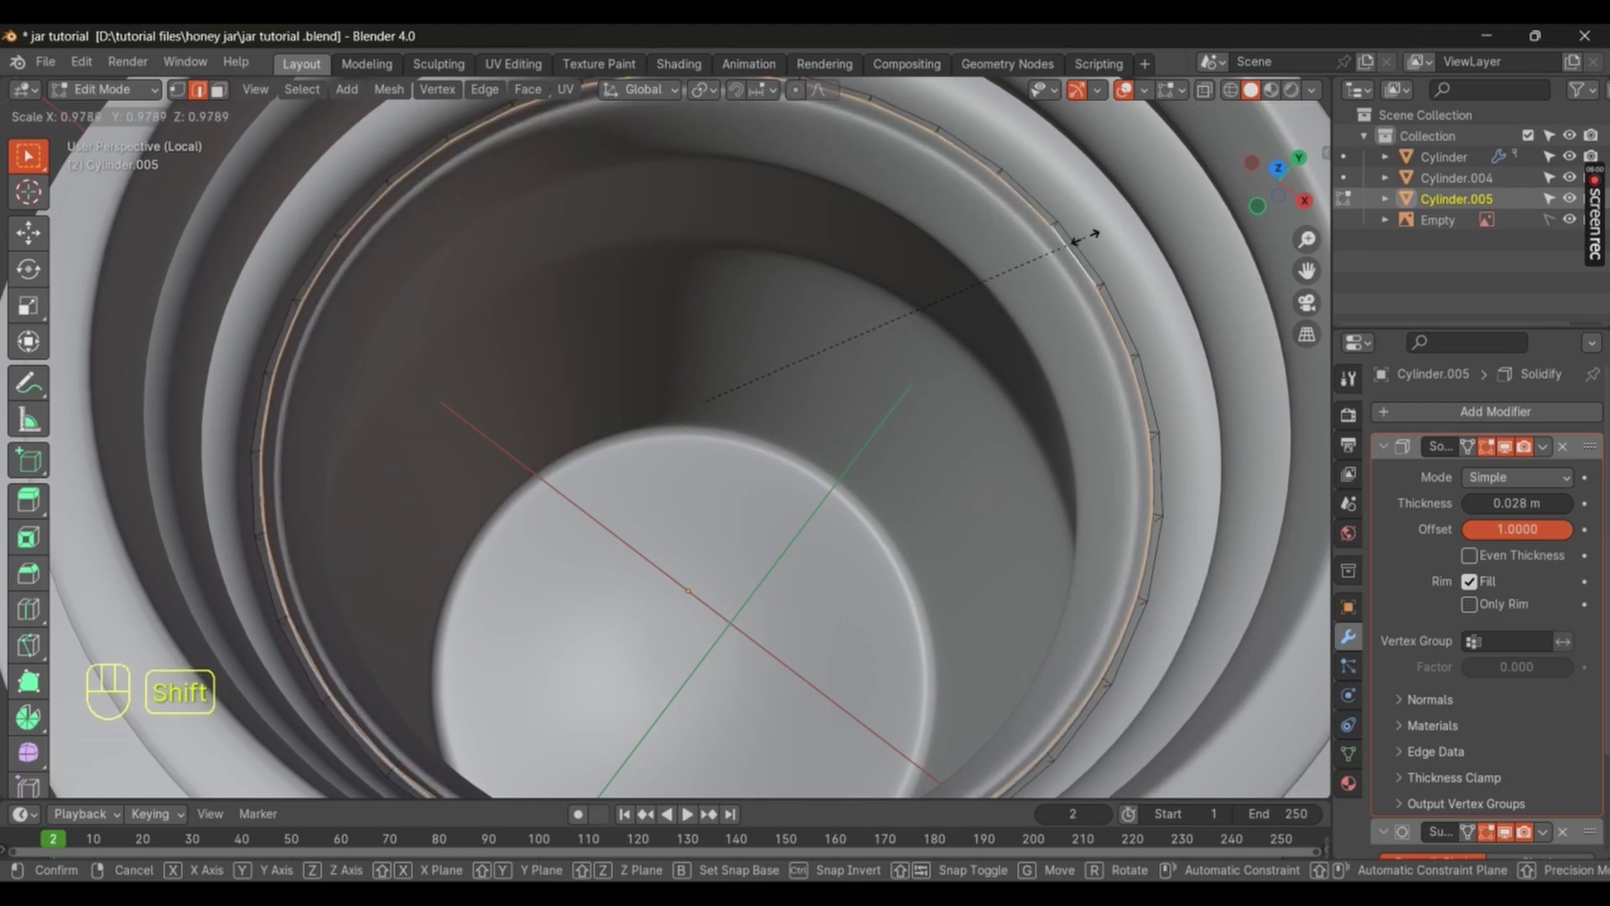
Step: Extrude Cylinder.005's top rim and scale it inward to form a flat cap ring
{"action": "key", "text": "e"}
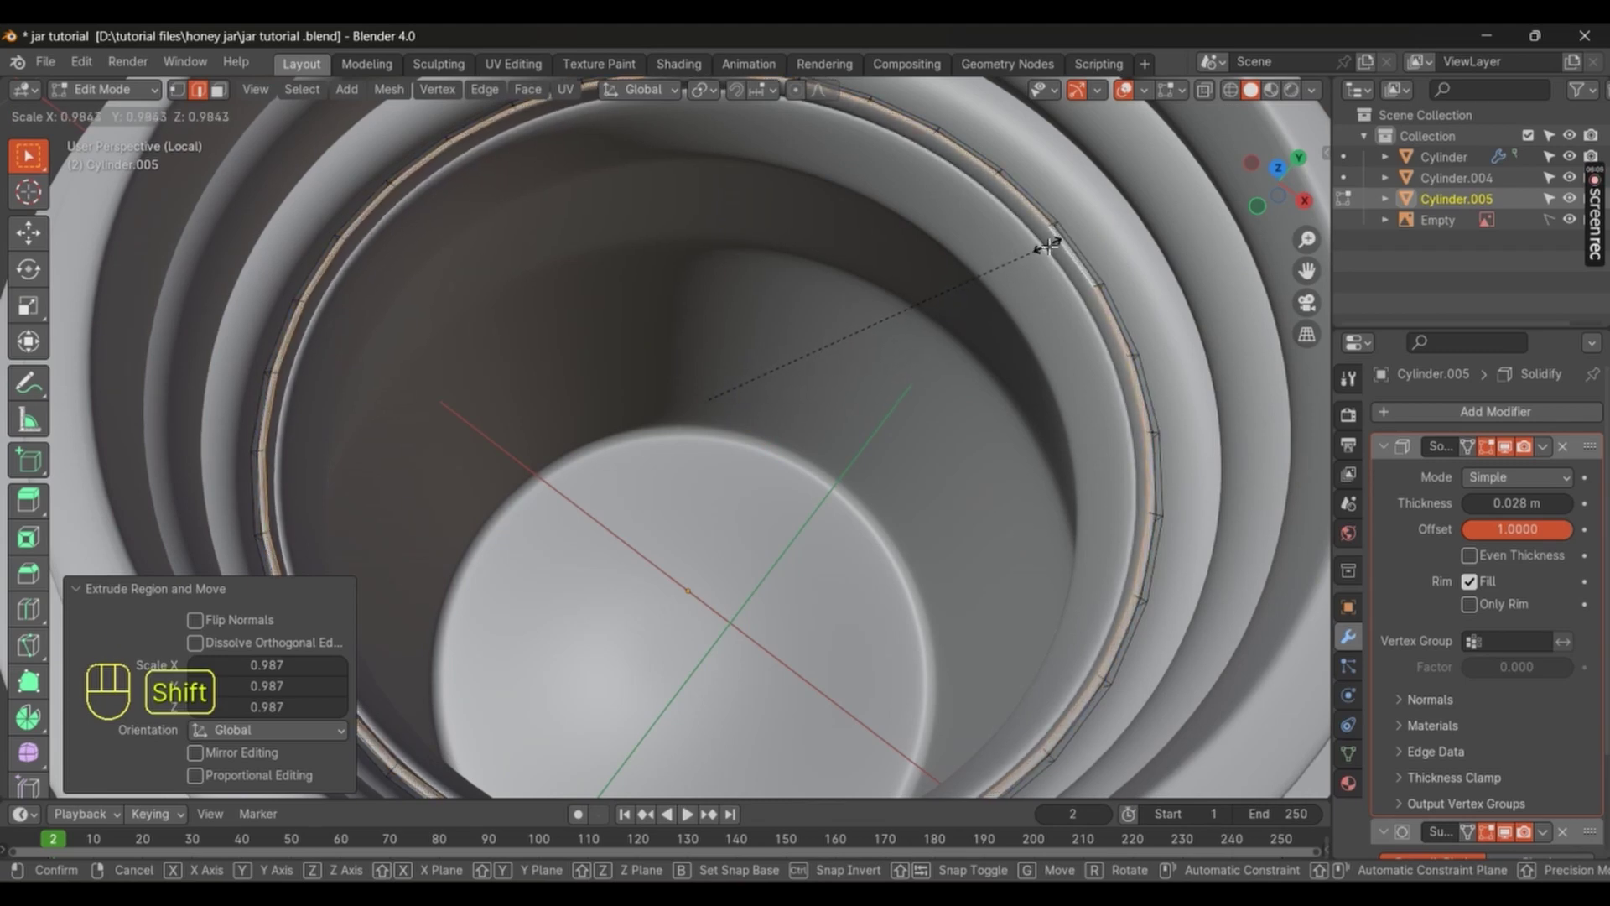
{"action": "key", "text": "e"}
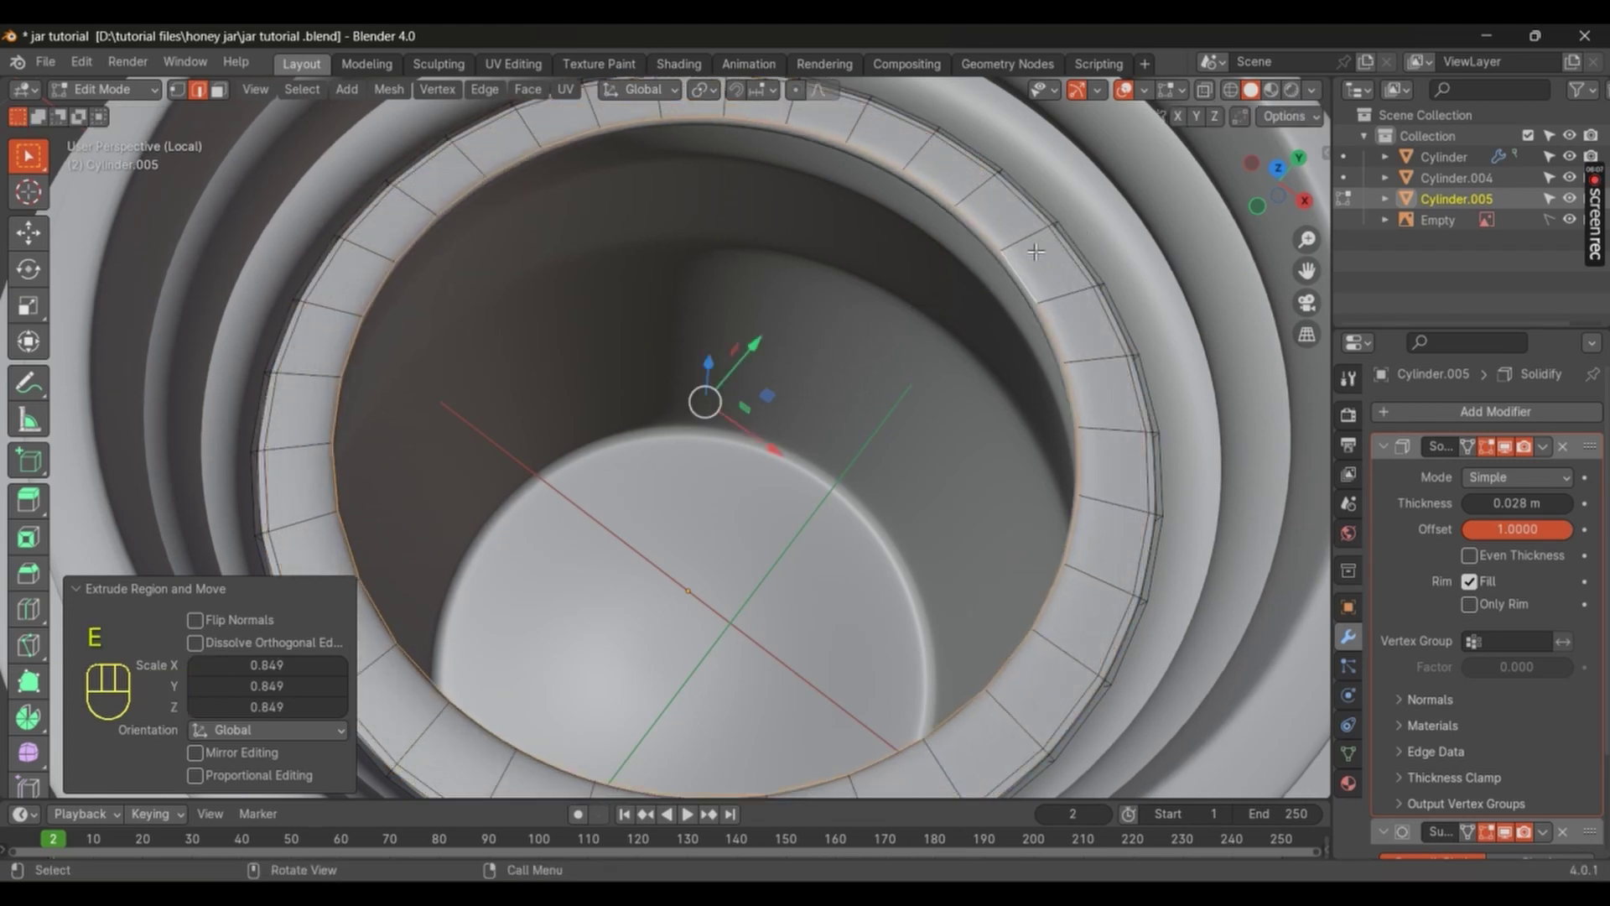
{"action": "key", "text": "e"}
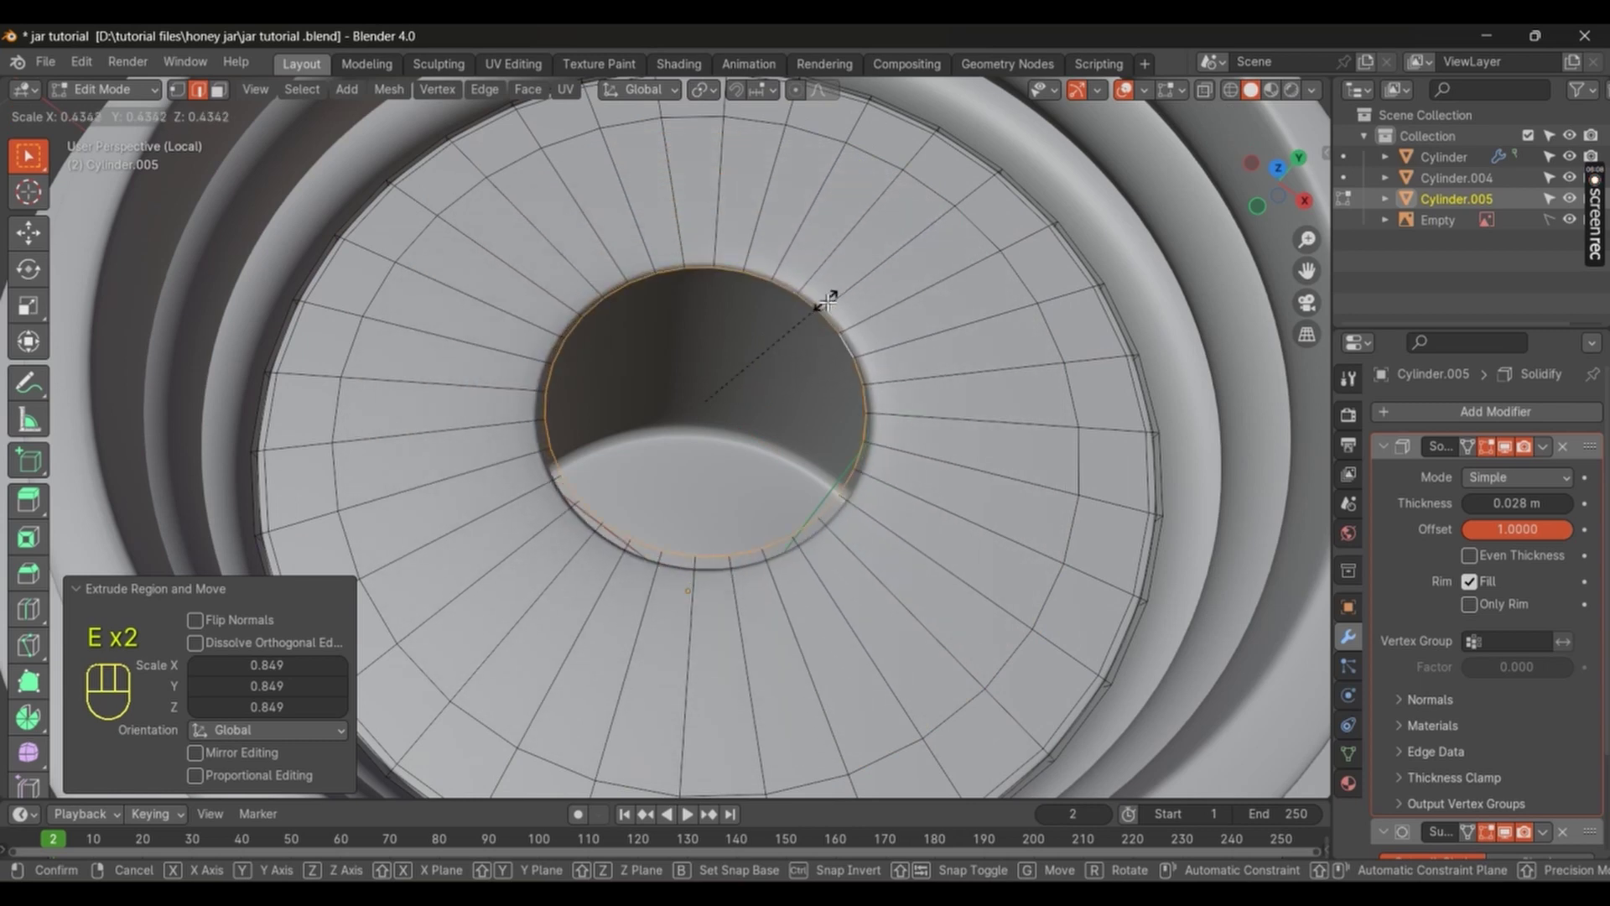
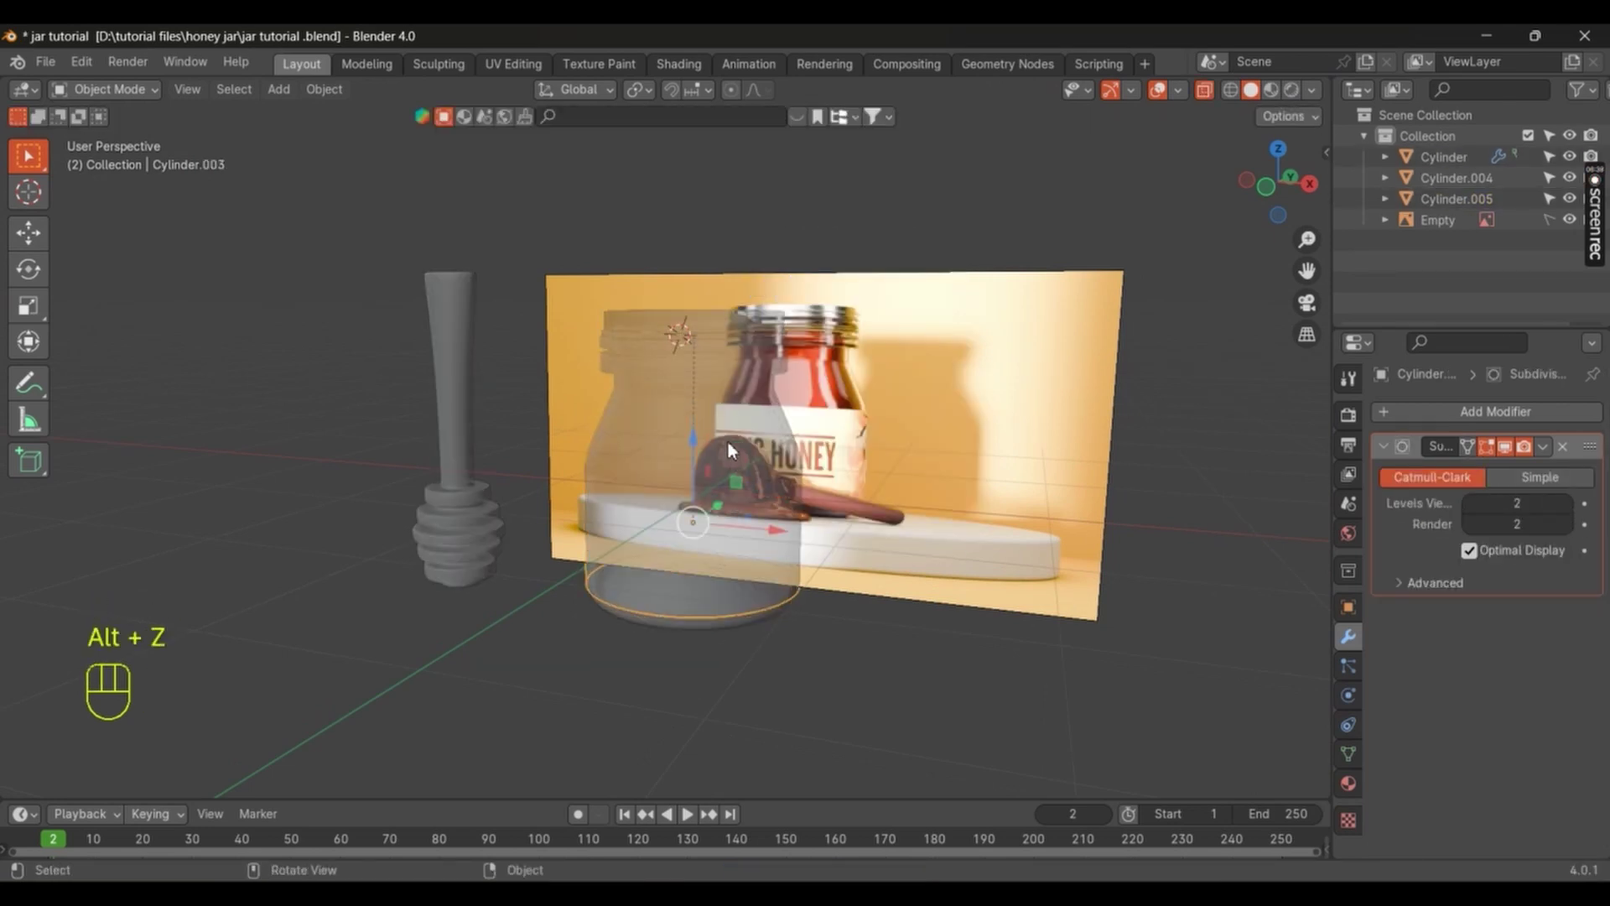
Step: Select Cylinder.005 and the jar and merge the cap piece into the jar object
{"action": "key", "text": "alt+z"}
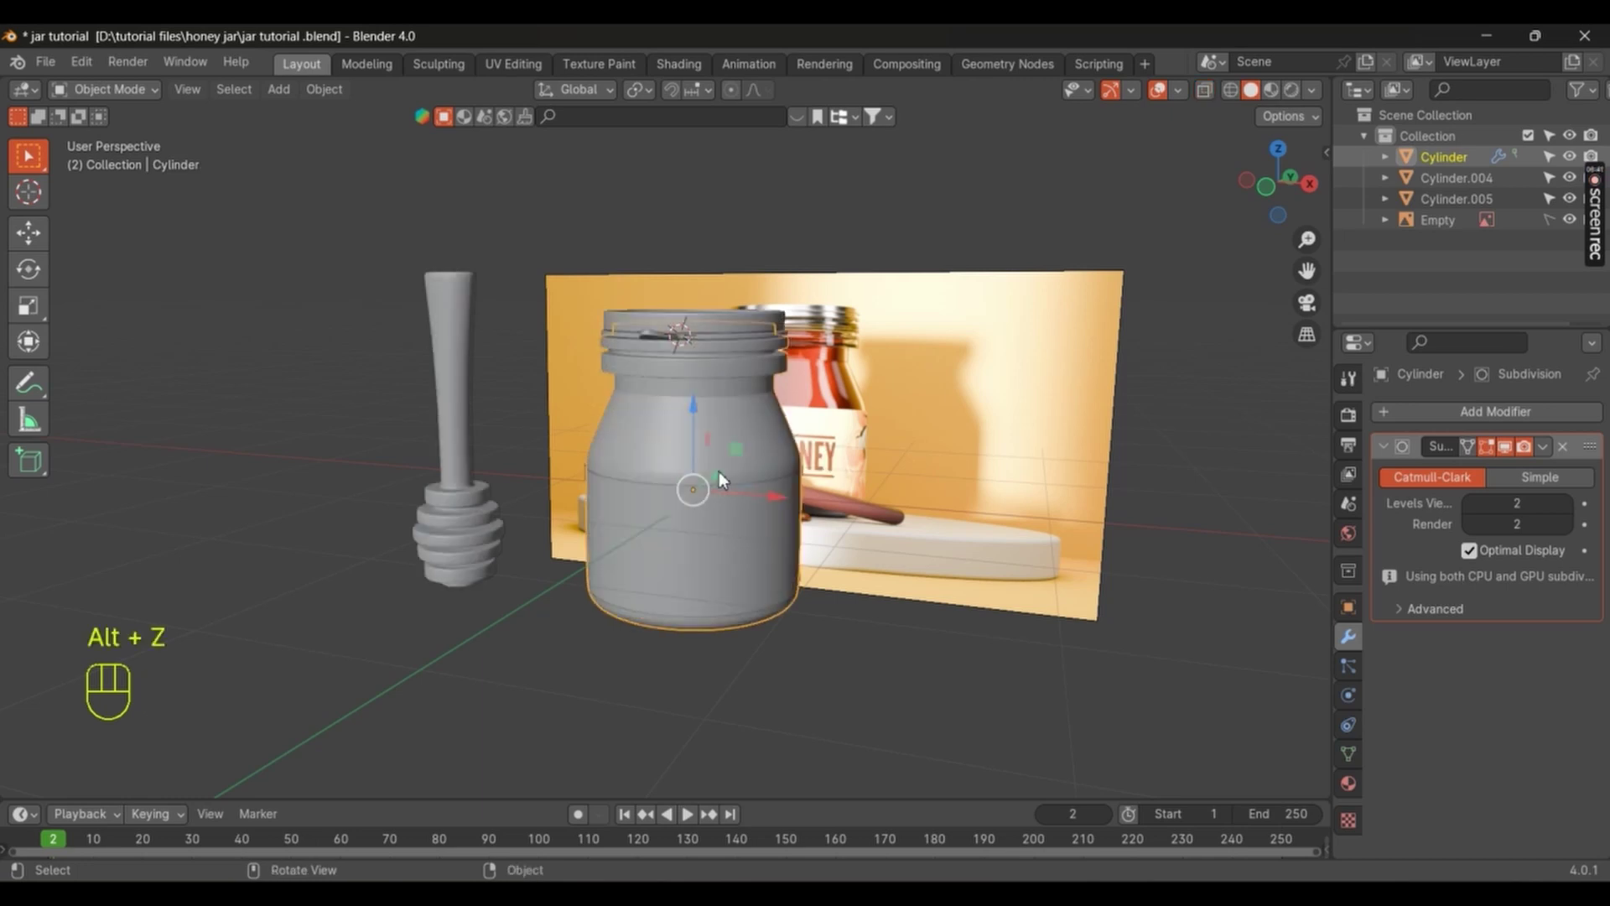
{"action": "left_click_drag", "start_coordinate": [699, 460], "coordinate": [652, 532]}
{"action": "left_click_drag", "start_coordinate": [647, 477], "coordinate": [676, 471]}
{"action": "left_click", "coordinate": [695, 488]}
{"action": "double_click", "coordinate": [713, 517]}
{"action": "left_click", "coordinate": [713, 373]}
{"action": "key", "text": "h"}
{"action": "left_click", "coordinate": [708, 325]}
{"action": "left_click", "coordinate": [751, 569]}
Step: Isolate the jar in local view, orbit around it and bring up the Add menu for a new mesh
{"action": "key", "text": "ctrl+p"}
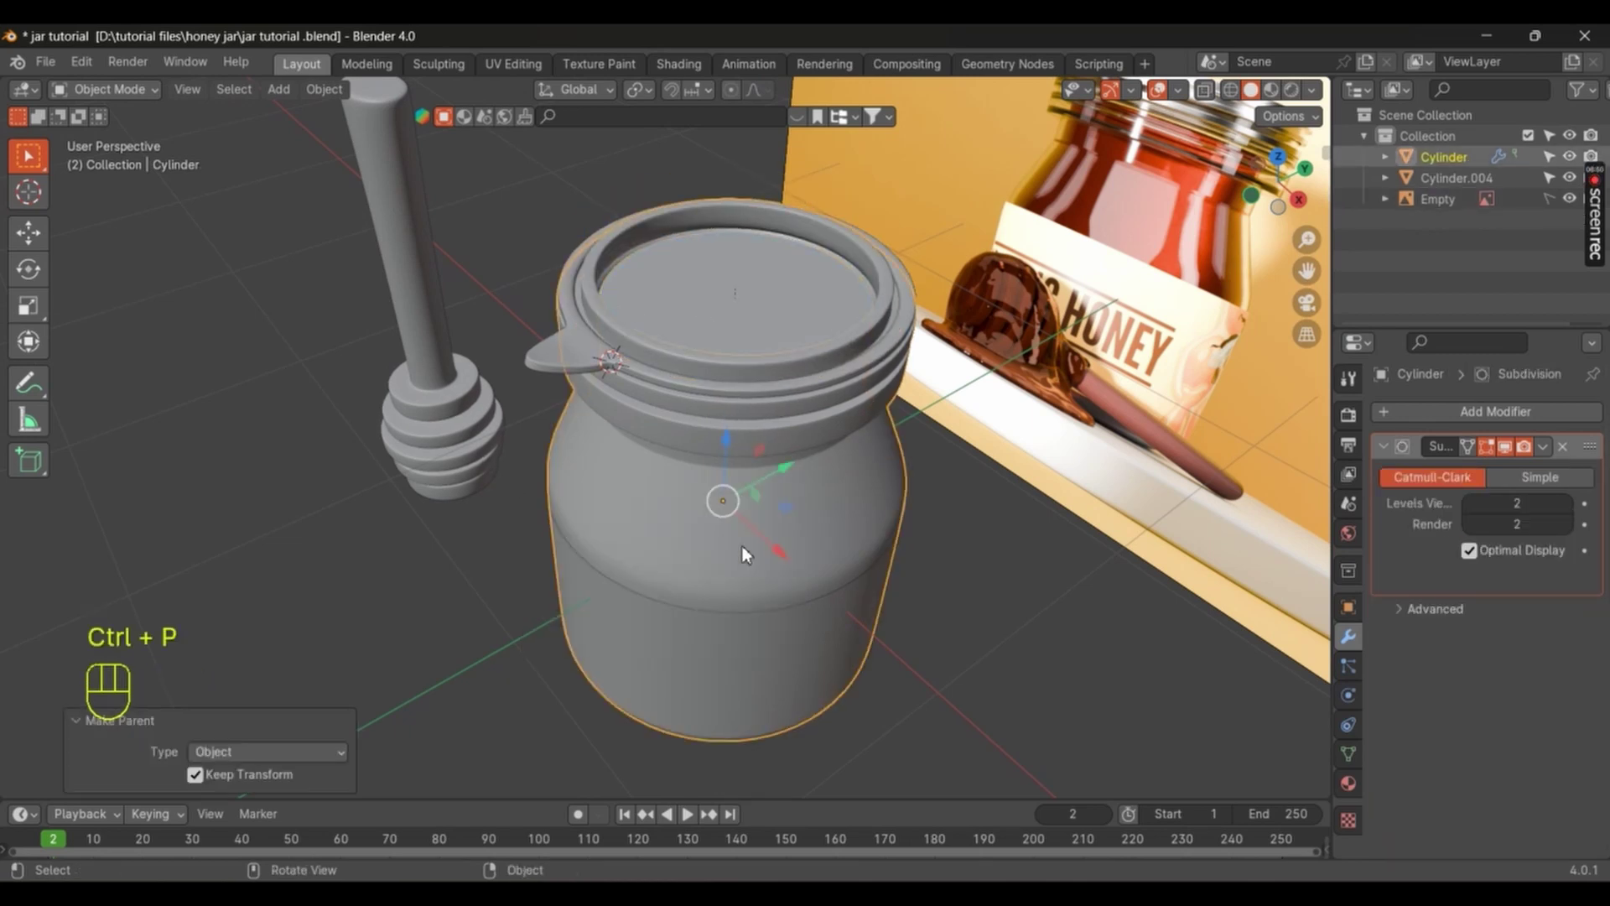
{"action": "key", "text": "alt+h"}
{"action": "left_click", "coordinate": [817, 586]}
{"action": "left_click_drag", "start_coordinate": [764, 541], "coordinate": [804, 532]}
{"action": "key", "text": "shift+a"}
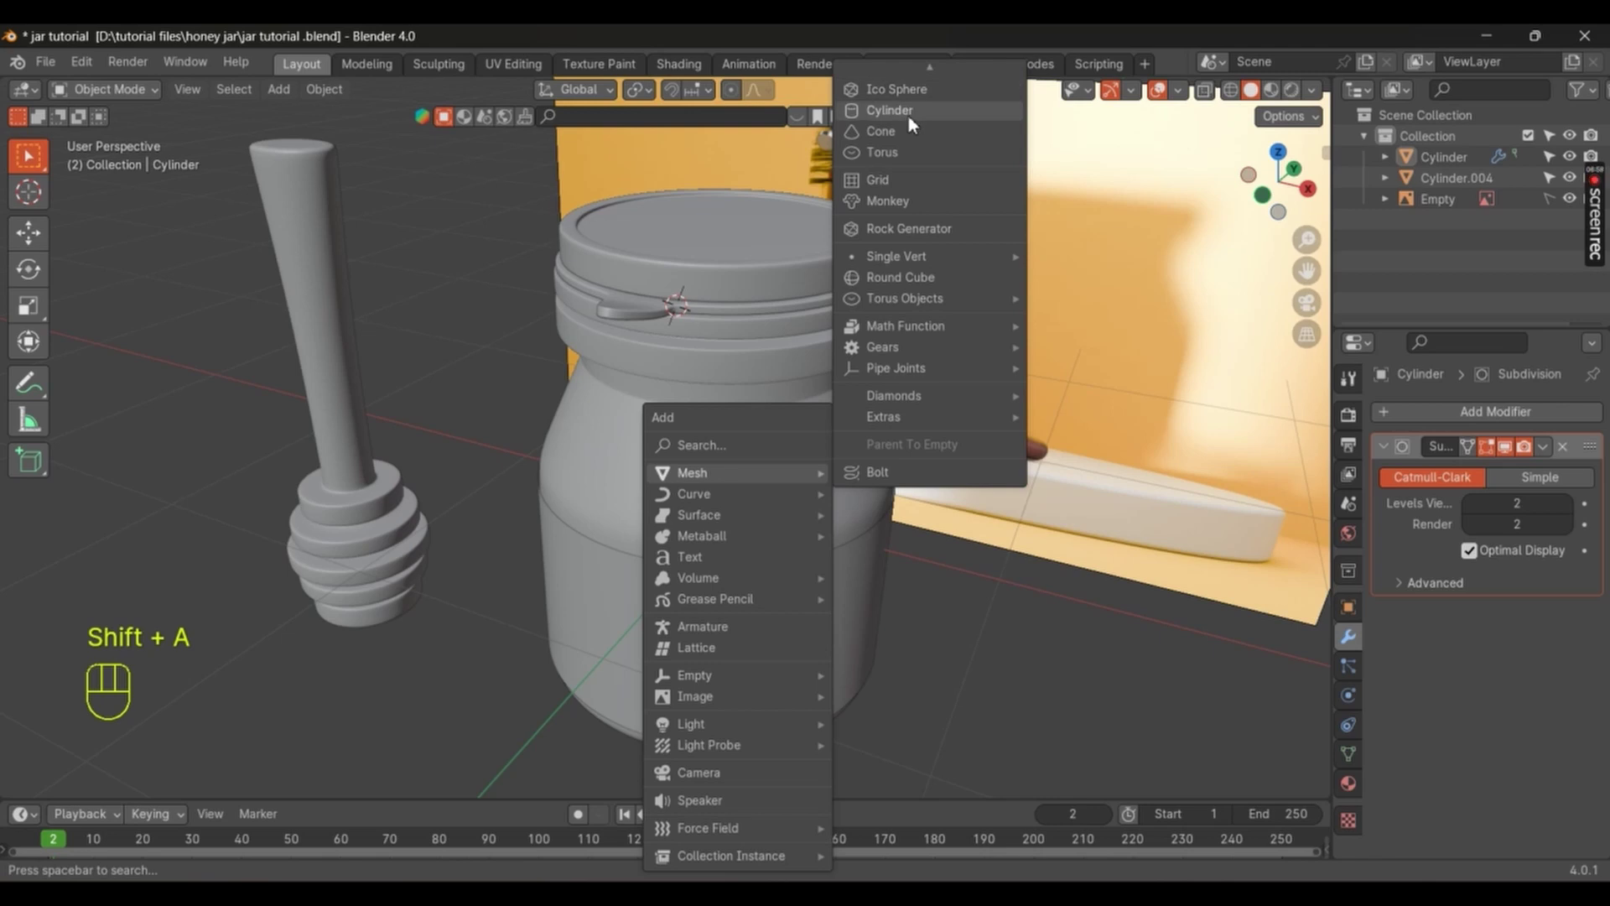
Step: Flatten the new cylinder along Z and widen it into a base disc, confirm its size and save
{"action": "key", "text": "s"}
{"action": "key", "text": "z"}
{"action": "left_click_drag", "start_coordinate": [1017, 246], "coordinate": [1118, 276]}
{"action": "key", "text": "z"}
{"action": "key", "text": "s"}
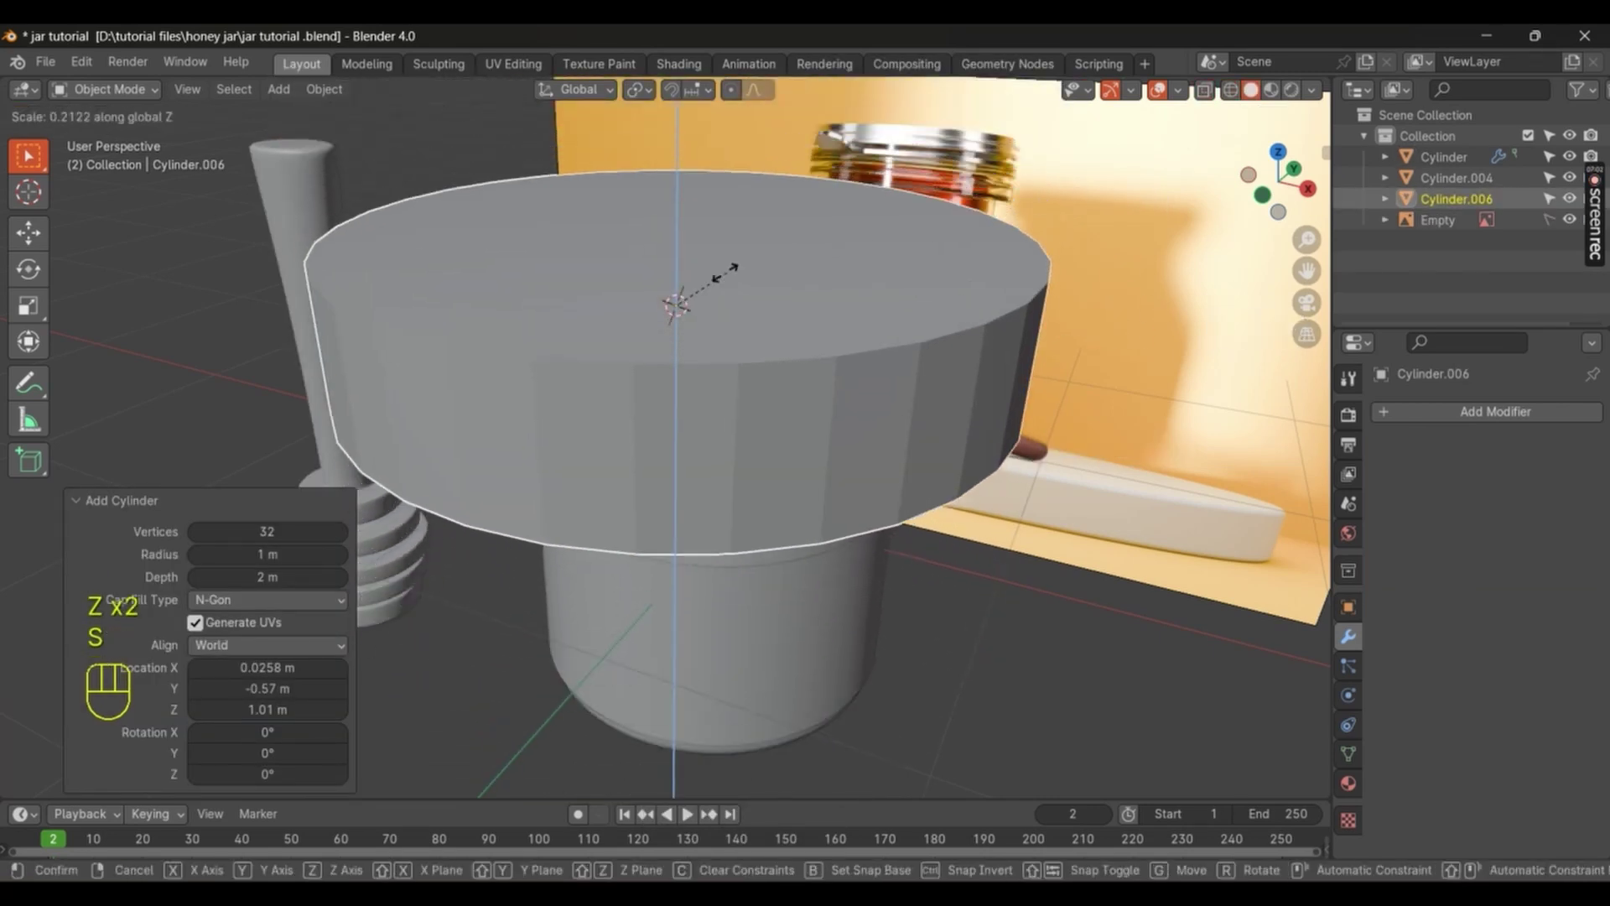
{"action": "middle_click", "coordinate": [734, 331]}
{"action": "key", "text": "alt+g"}
{"action": "left_click_drag", "start_coordinate": [801, 379], "coordinate": [893, 388]}
{"action": "key", "text": "s"}
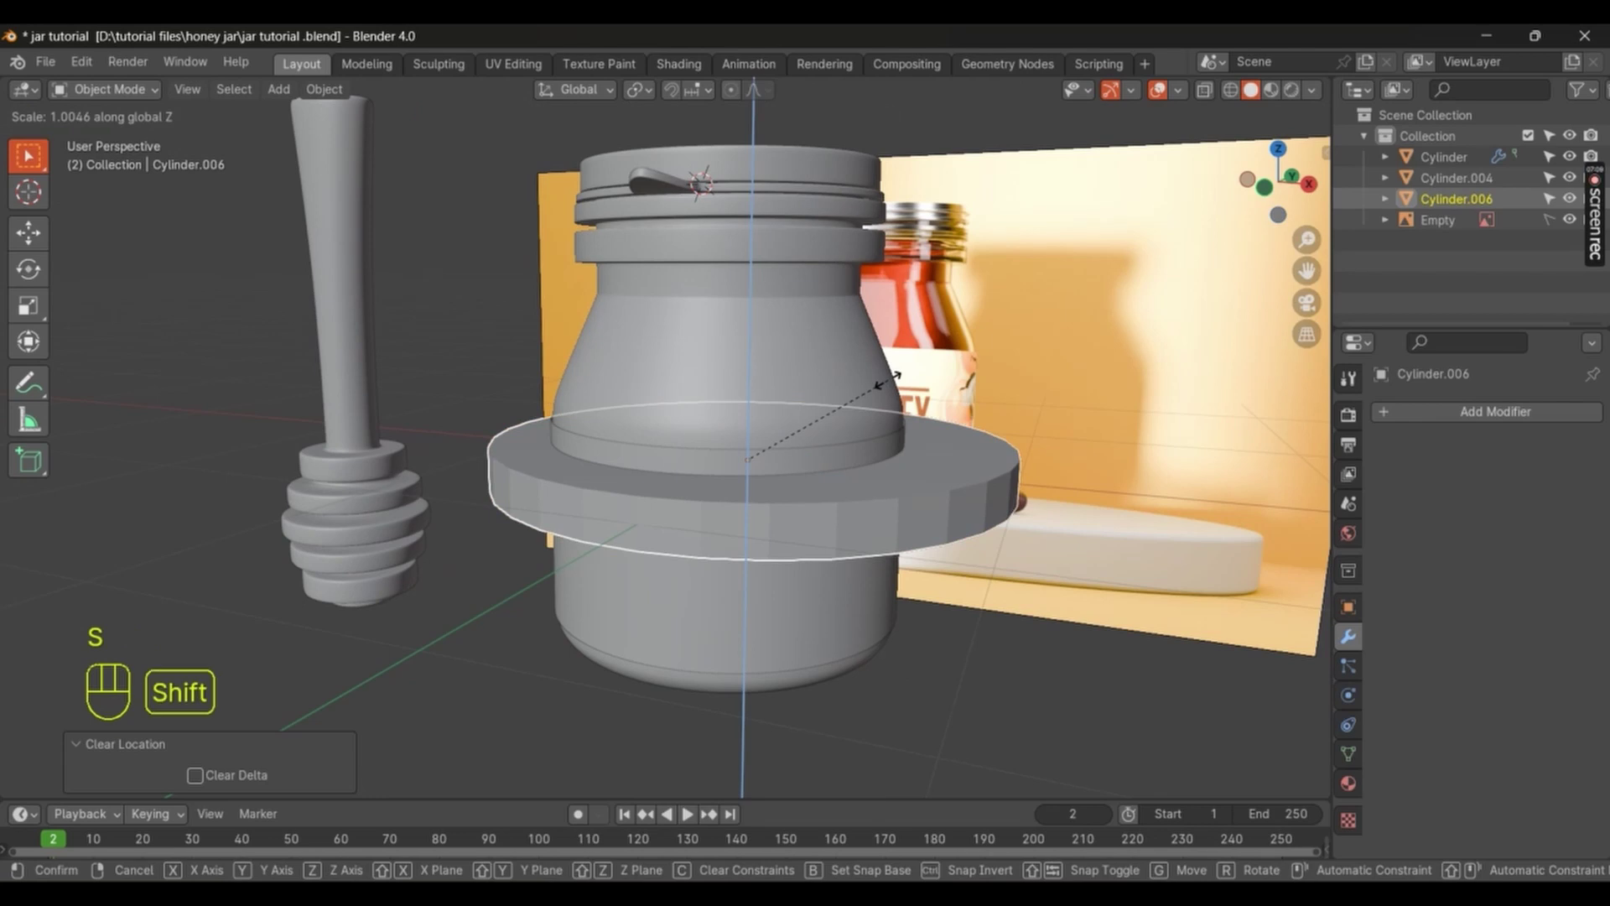
{"action": "key", "text": "s"}
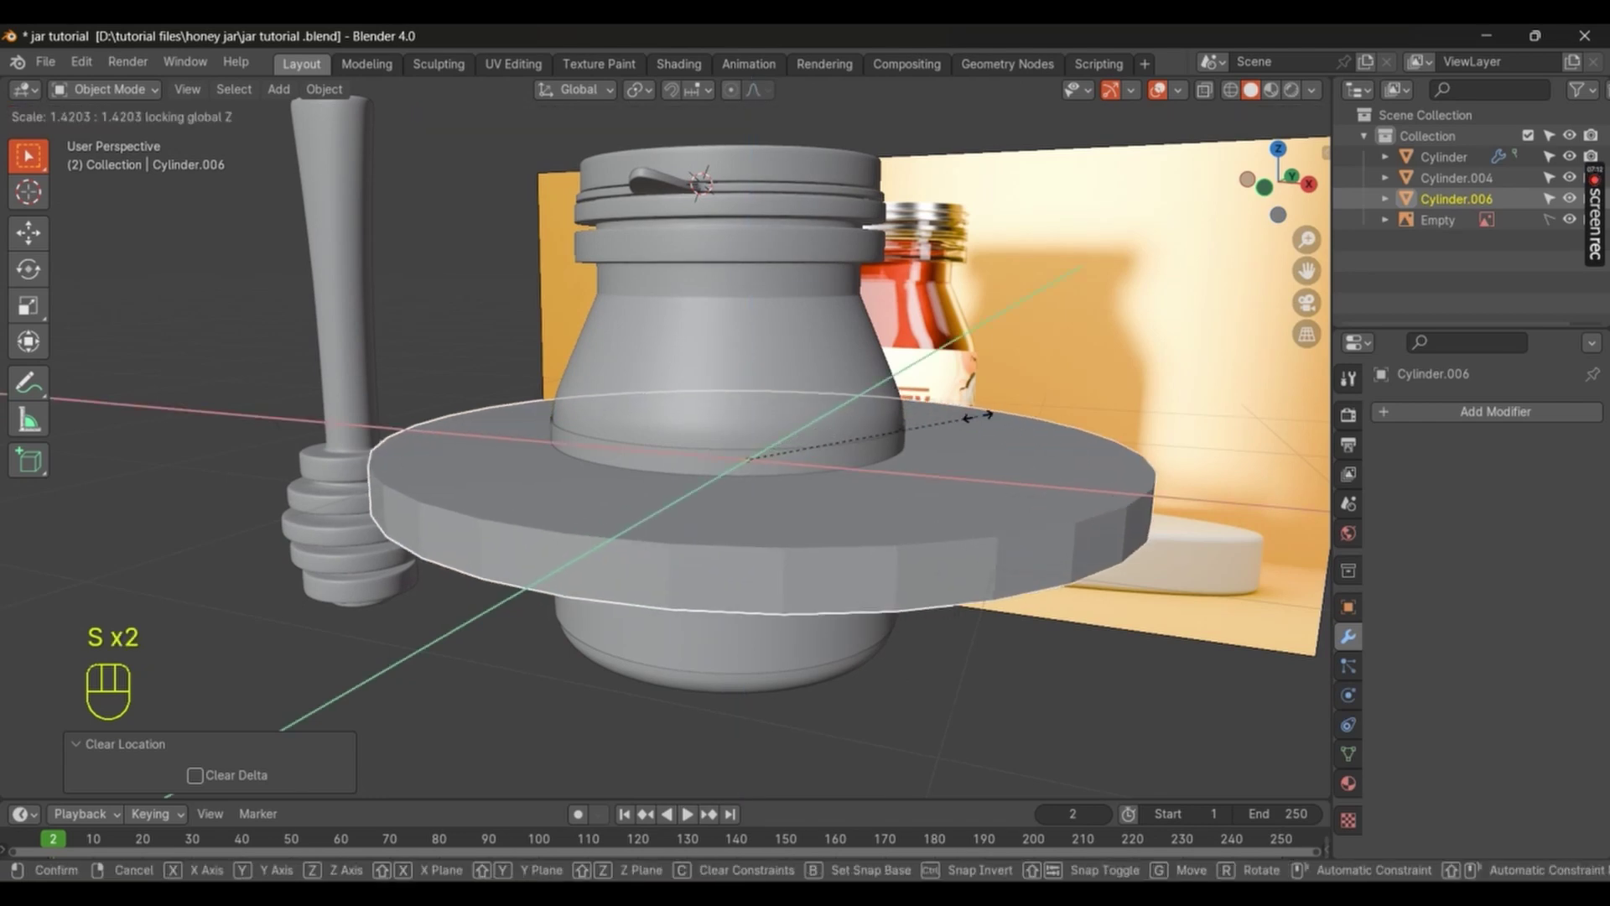
{"action": "key", "text": "s"}
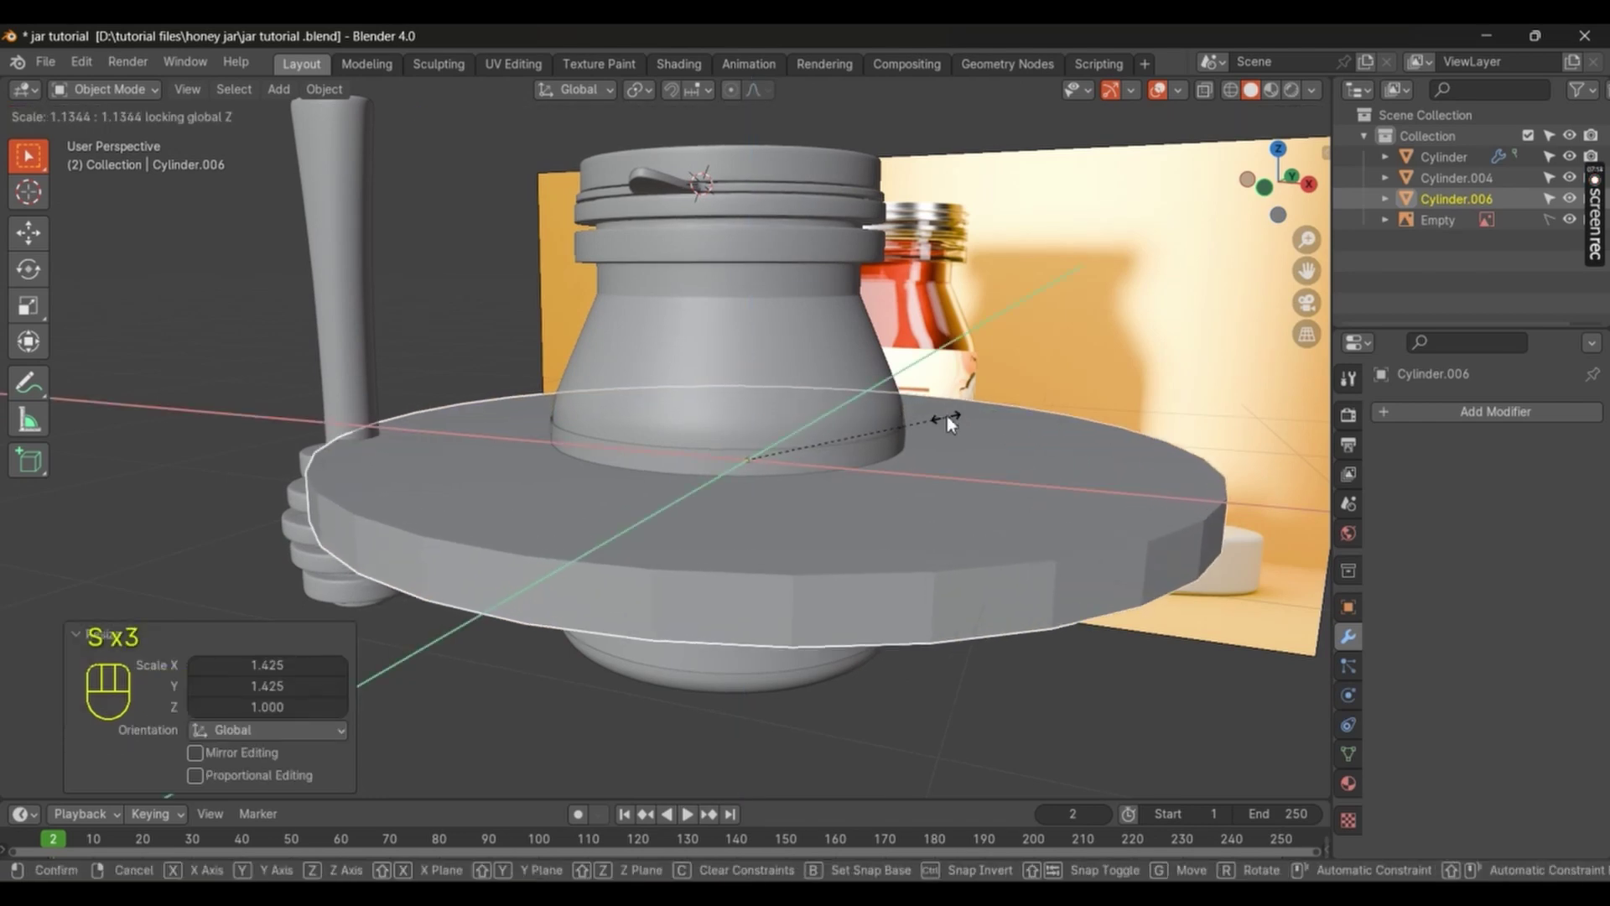
{"action": "key", "text": "s"}
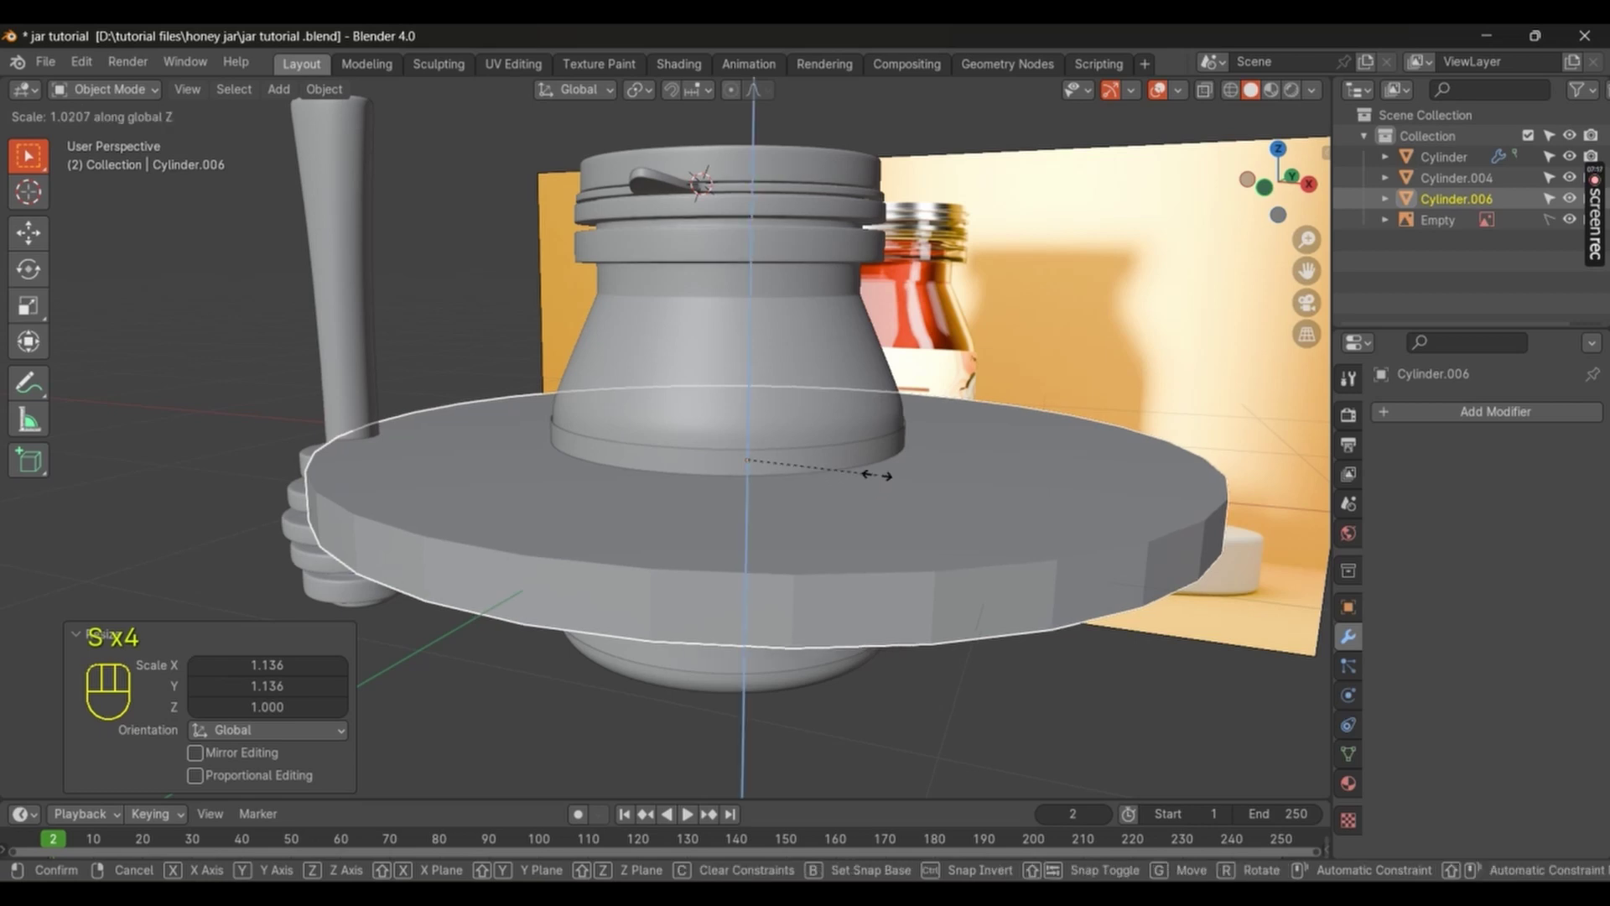
{"action": "key", "text": "ctrl+a"}
{"action": "key", "text": "ctrl+s"}
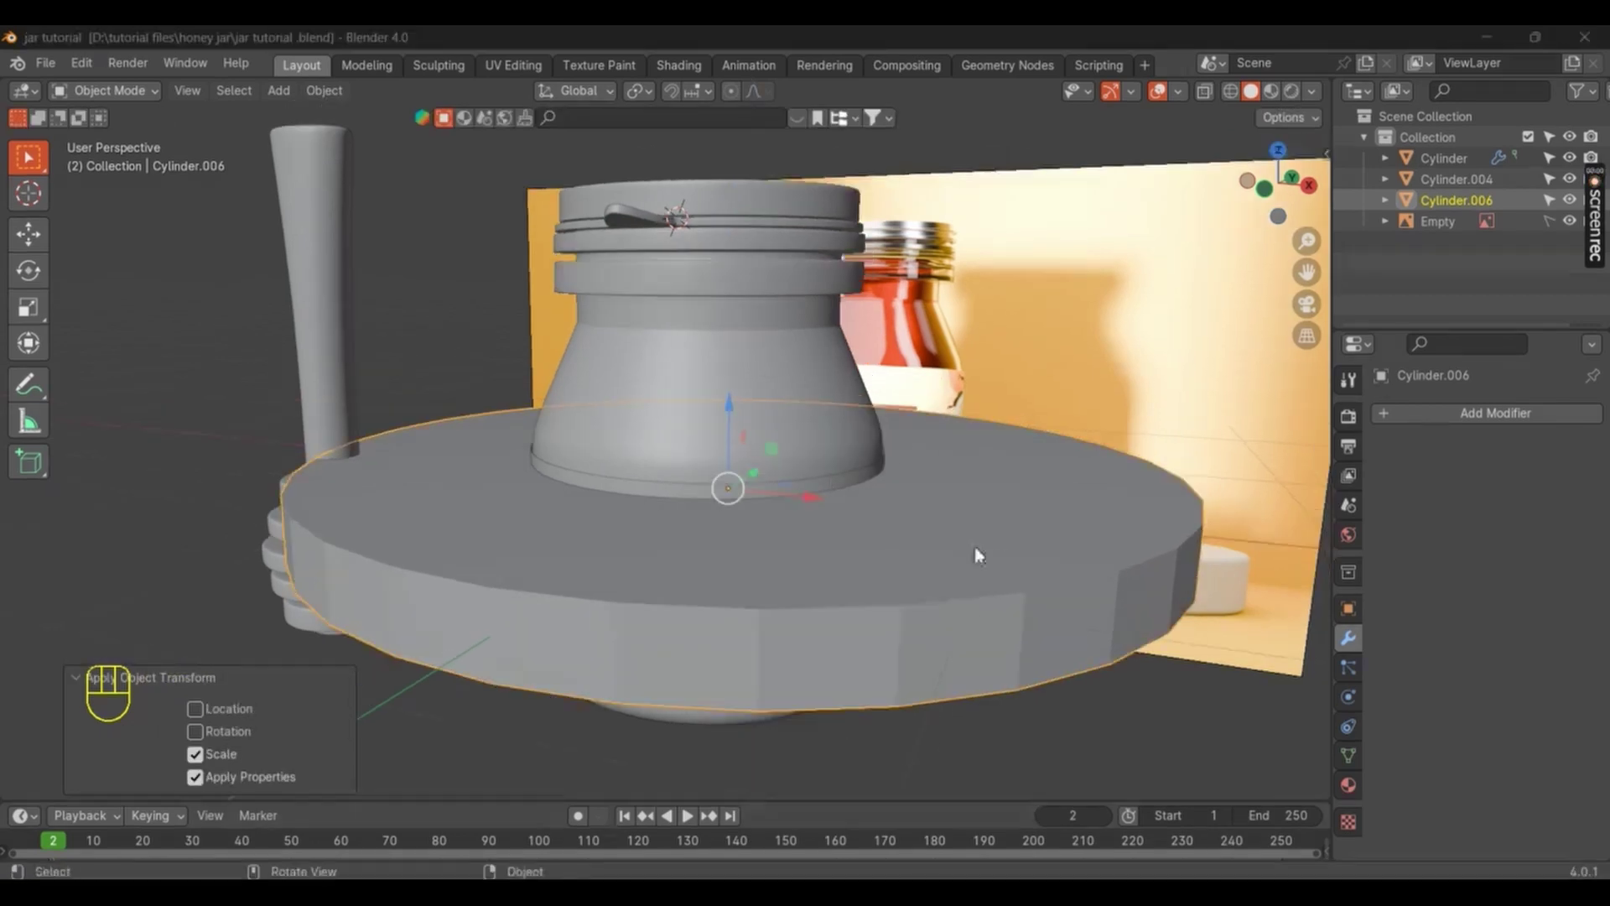
Step: Move the jar along Z so it rests on the disc, checked from the front view
{"action": "left_click_drag", "start_coordinate": [735, 582], "coordinate": [759, 587]}
{"action": "left_click", "coordinate": [739, 483]}
{"action": "key", "text": "g"}
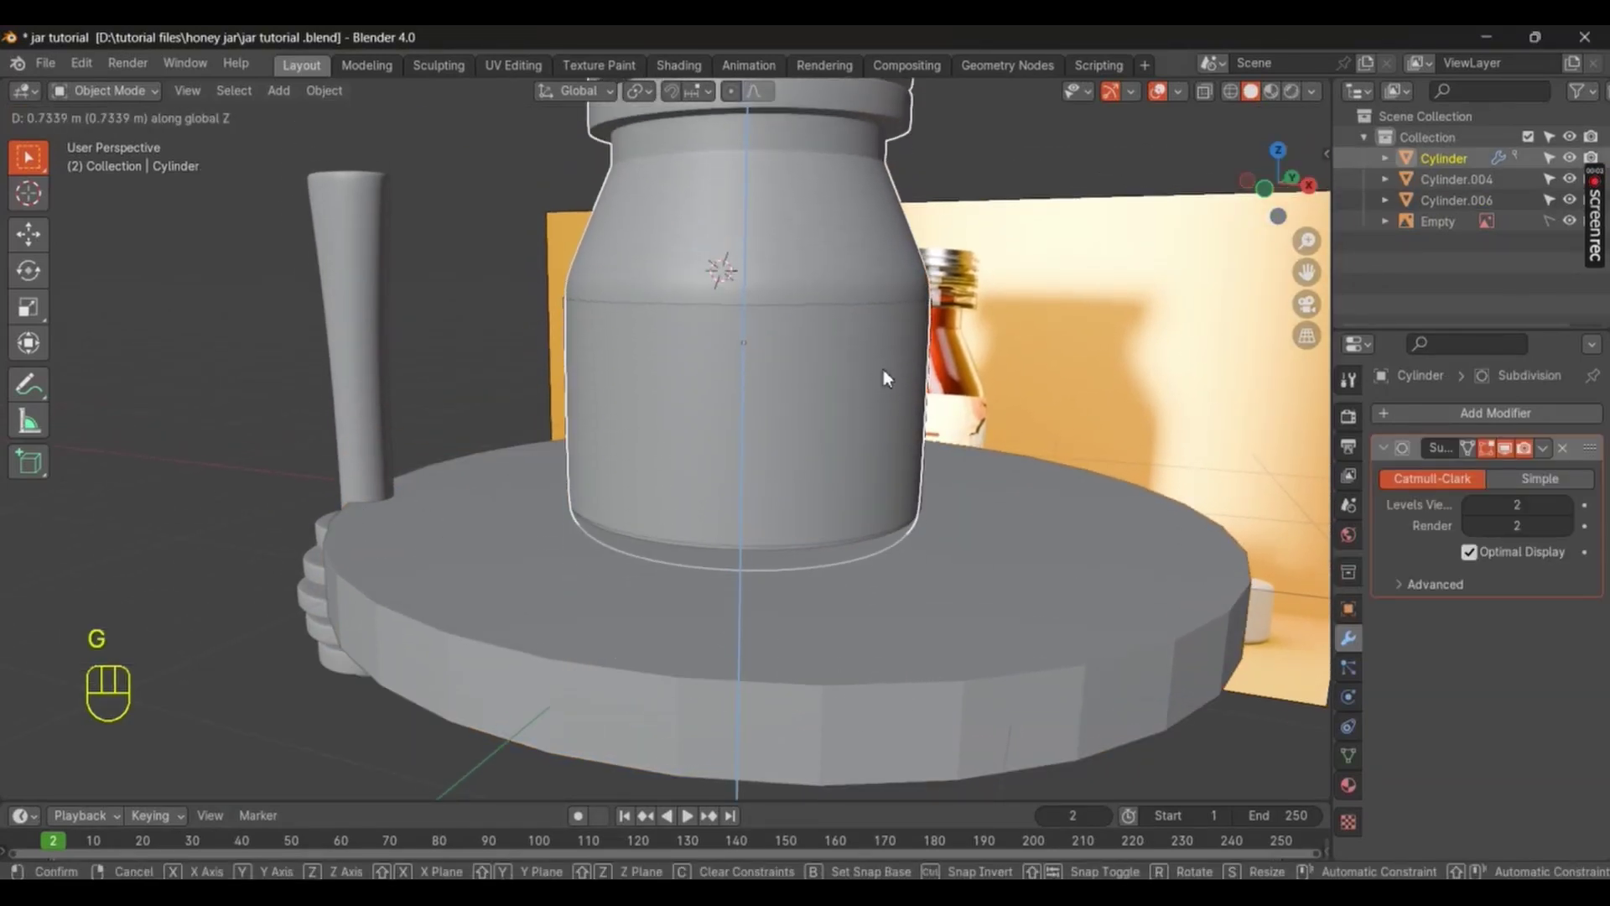
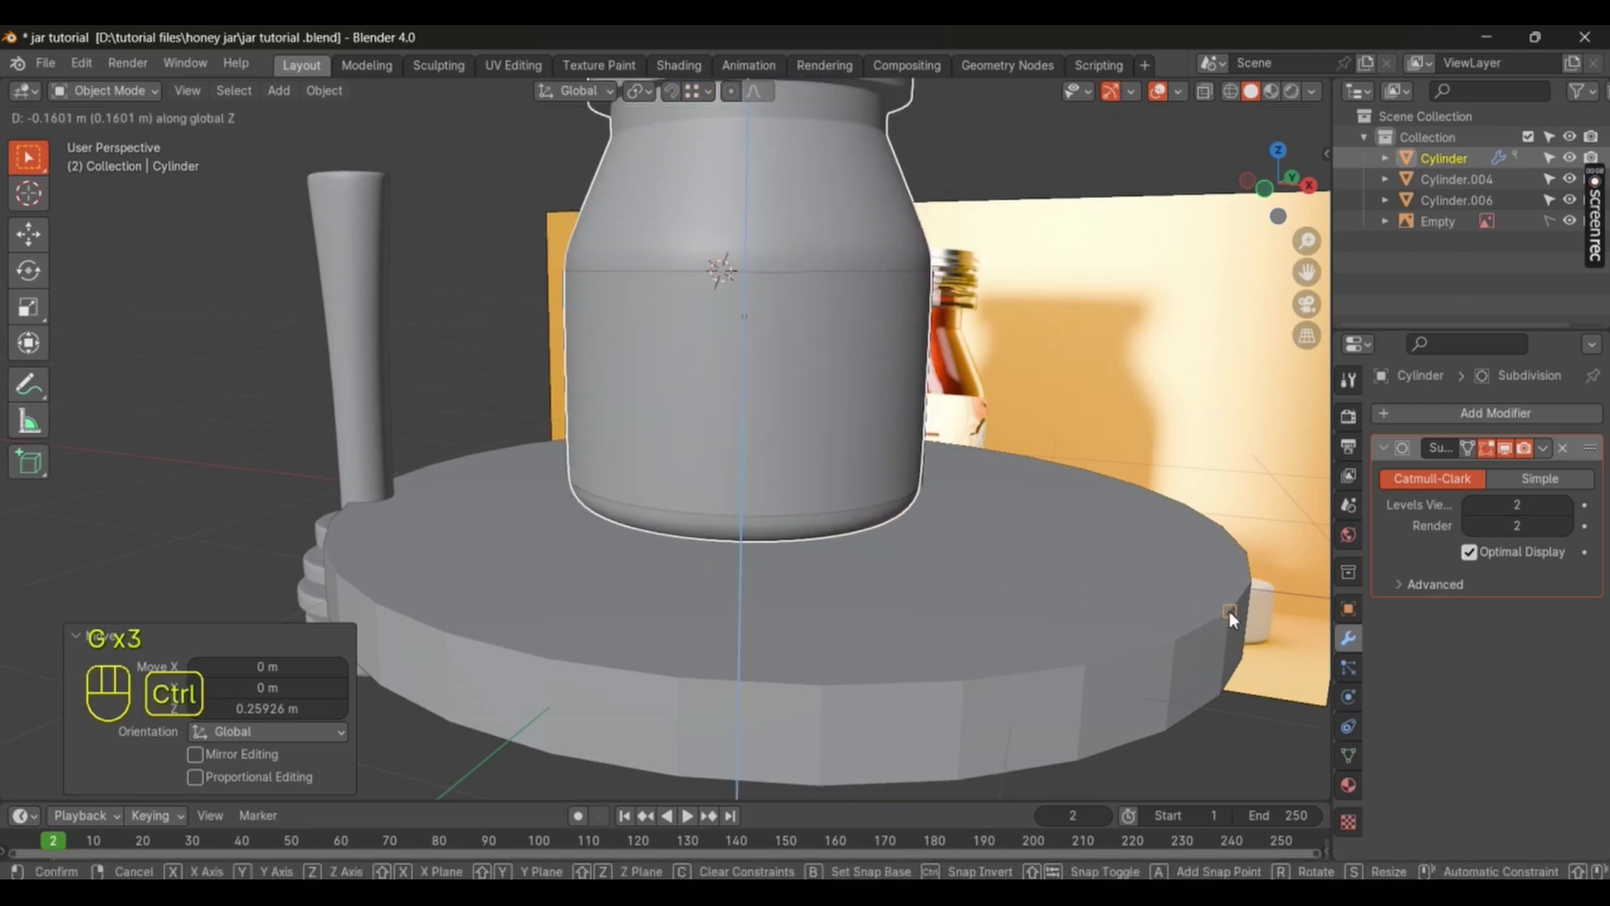
{"action": "left_click_drag", "start_coordinate": [444, 572], "coordinate": [606, 546]}
{"action": "key", "text": "KP_1"}
{"action": "left_click_drag", "start_coordinate": [539, 545], "coordinate": [571, 468]}
{"action": "left_click_drag", "start_coordinate": [591, 587], "coordinate": [725, 578]}
{"action": "left_click", "coordinate": [739, 549]}
{"action": "key", "text": "s"}
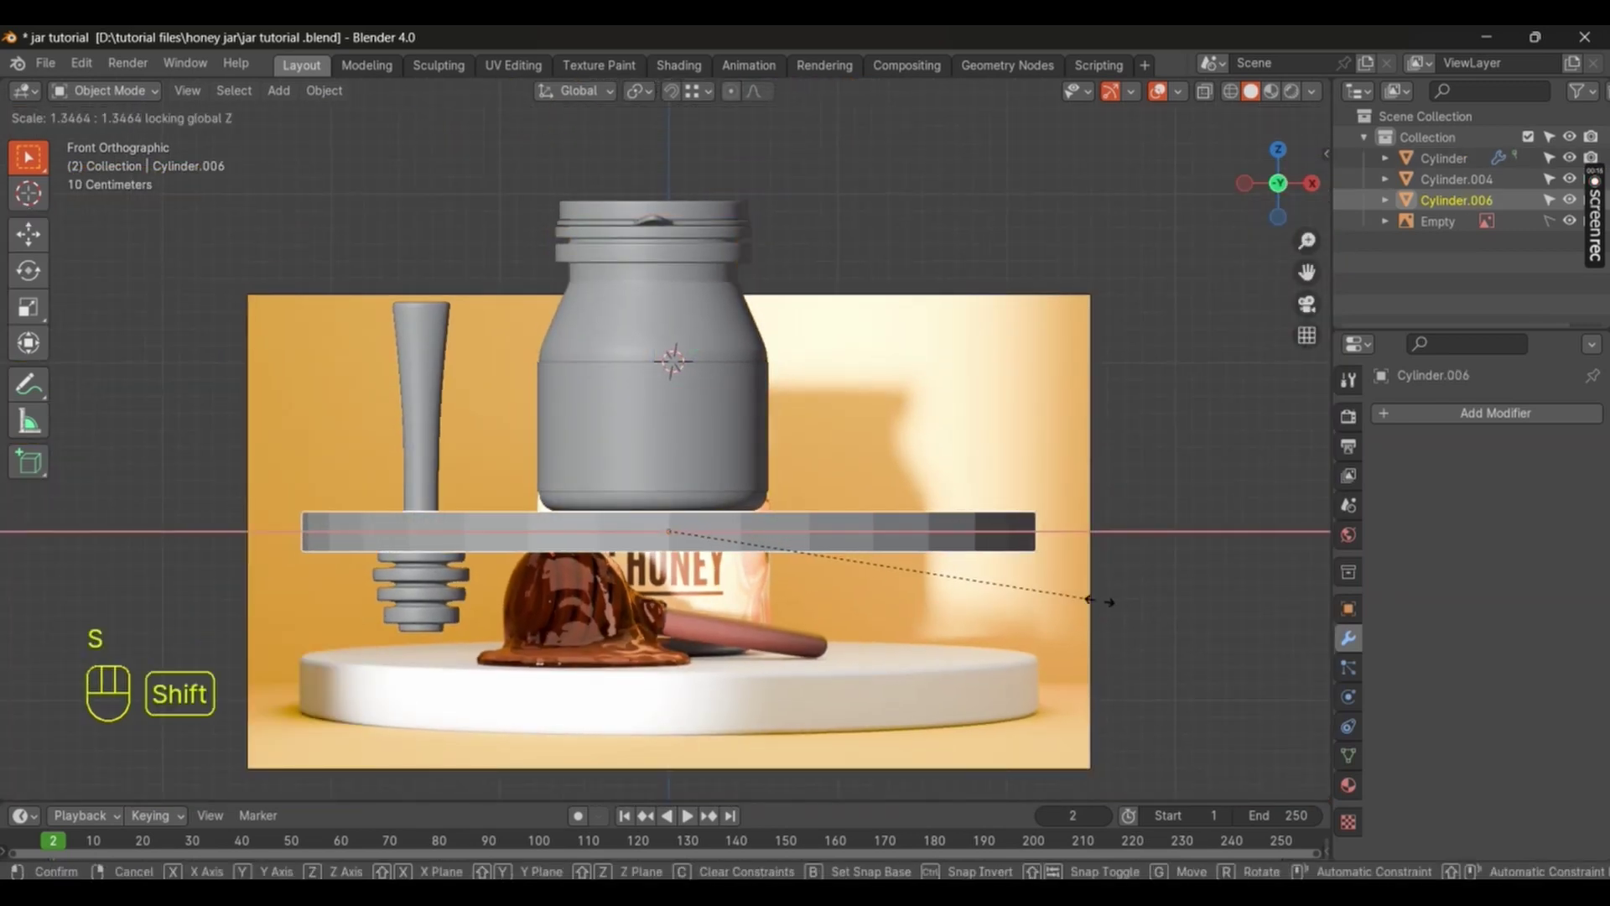
Step: Widen the base disc Cylinder.006 without changing thickness, then move the reference image vertically
{"action": "left_click", "coordinate": [1047, 637]}
{"action": "key", "text": "g"}
{"action": "key", "text": "z"}
{"action": "left_click_drag", "start_coordinate": [1056, 542], "coordinate": [1207, 459]}
{"action": "key", "text": "z"}
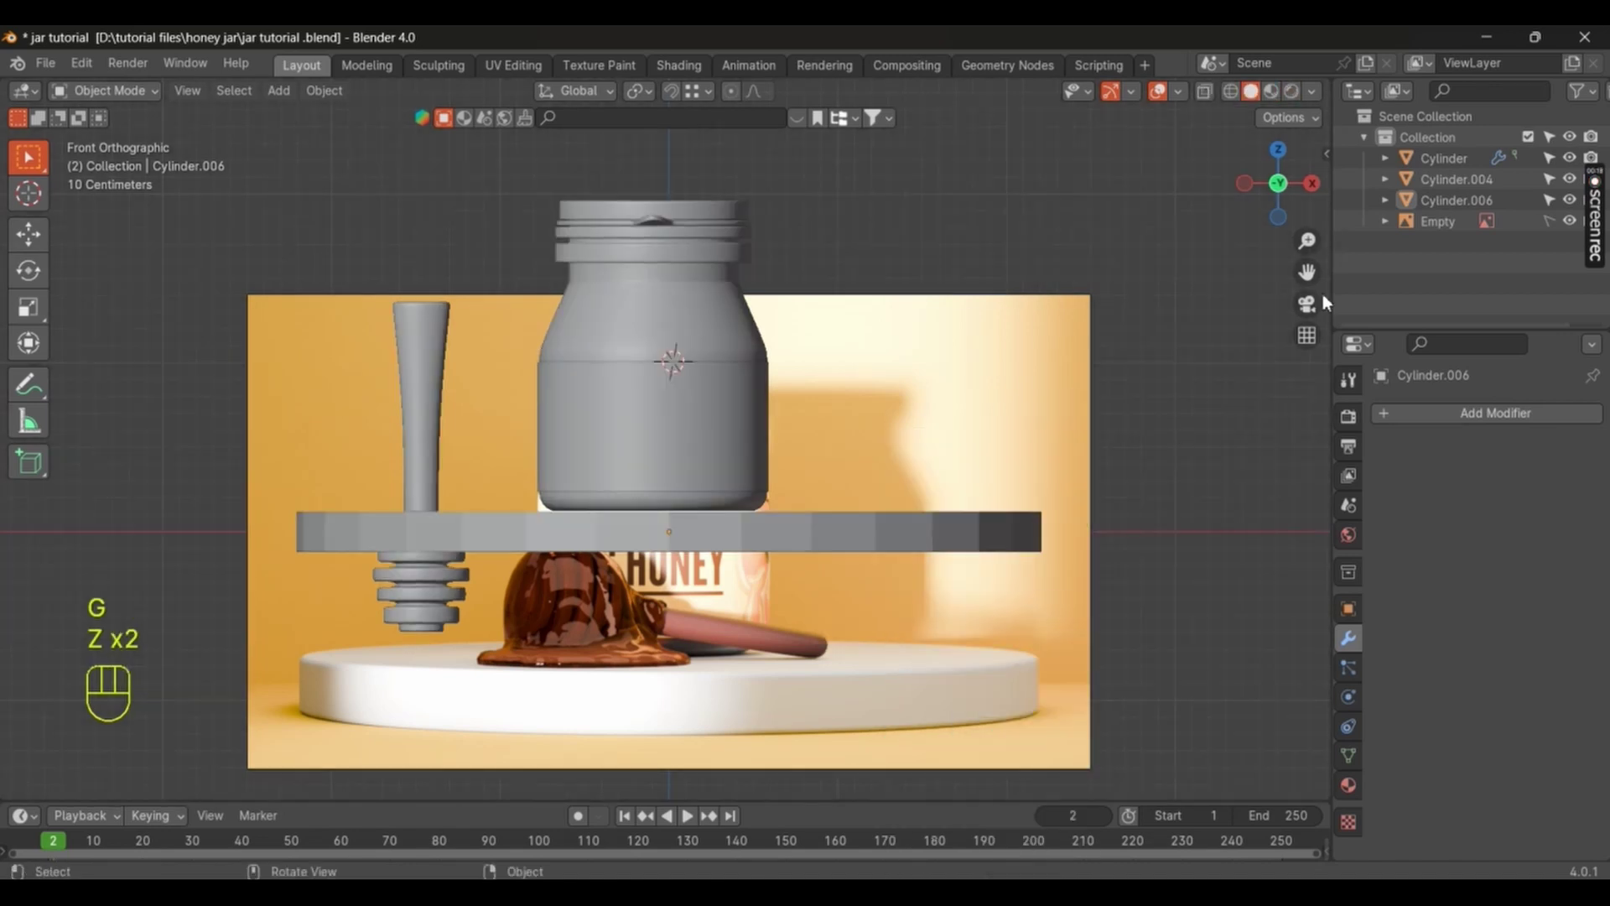
{"action": "left_click", "coordinate": [1555, 229]}
{"action": "left_click", "coordinate": [1018, 447]}
{"action": "key", "text": "g"}
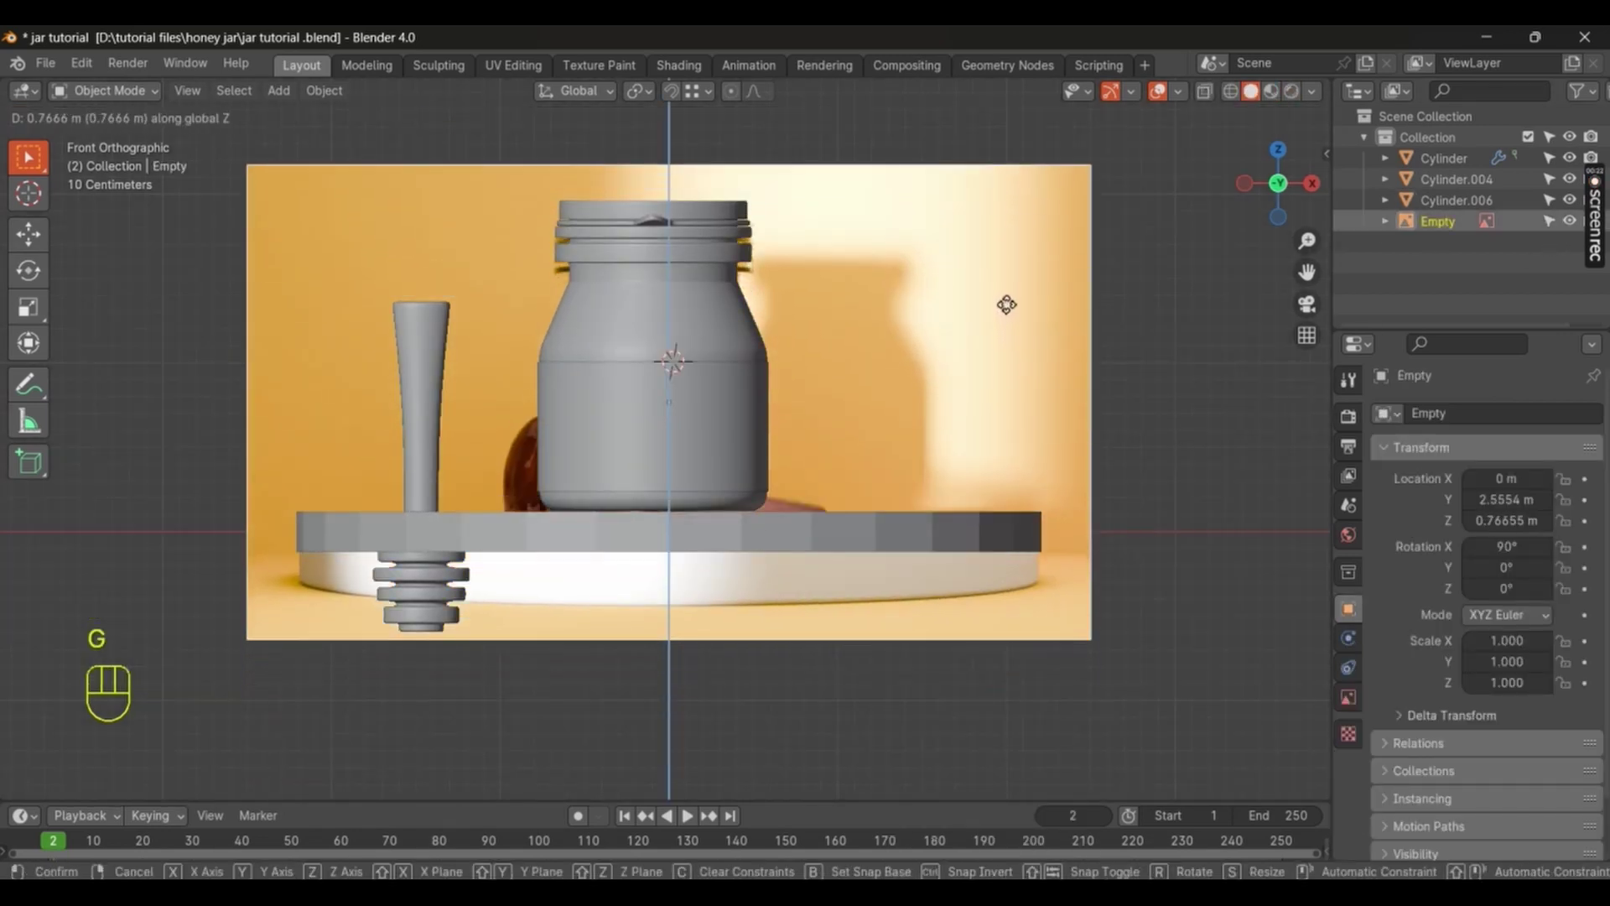
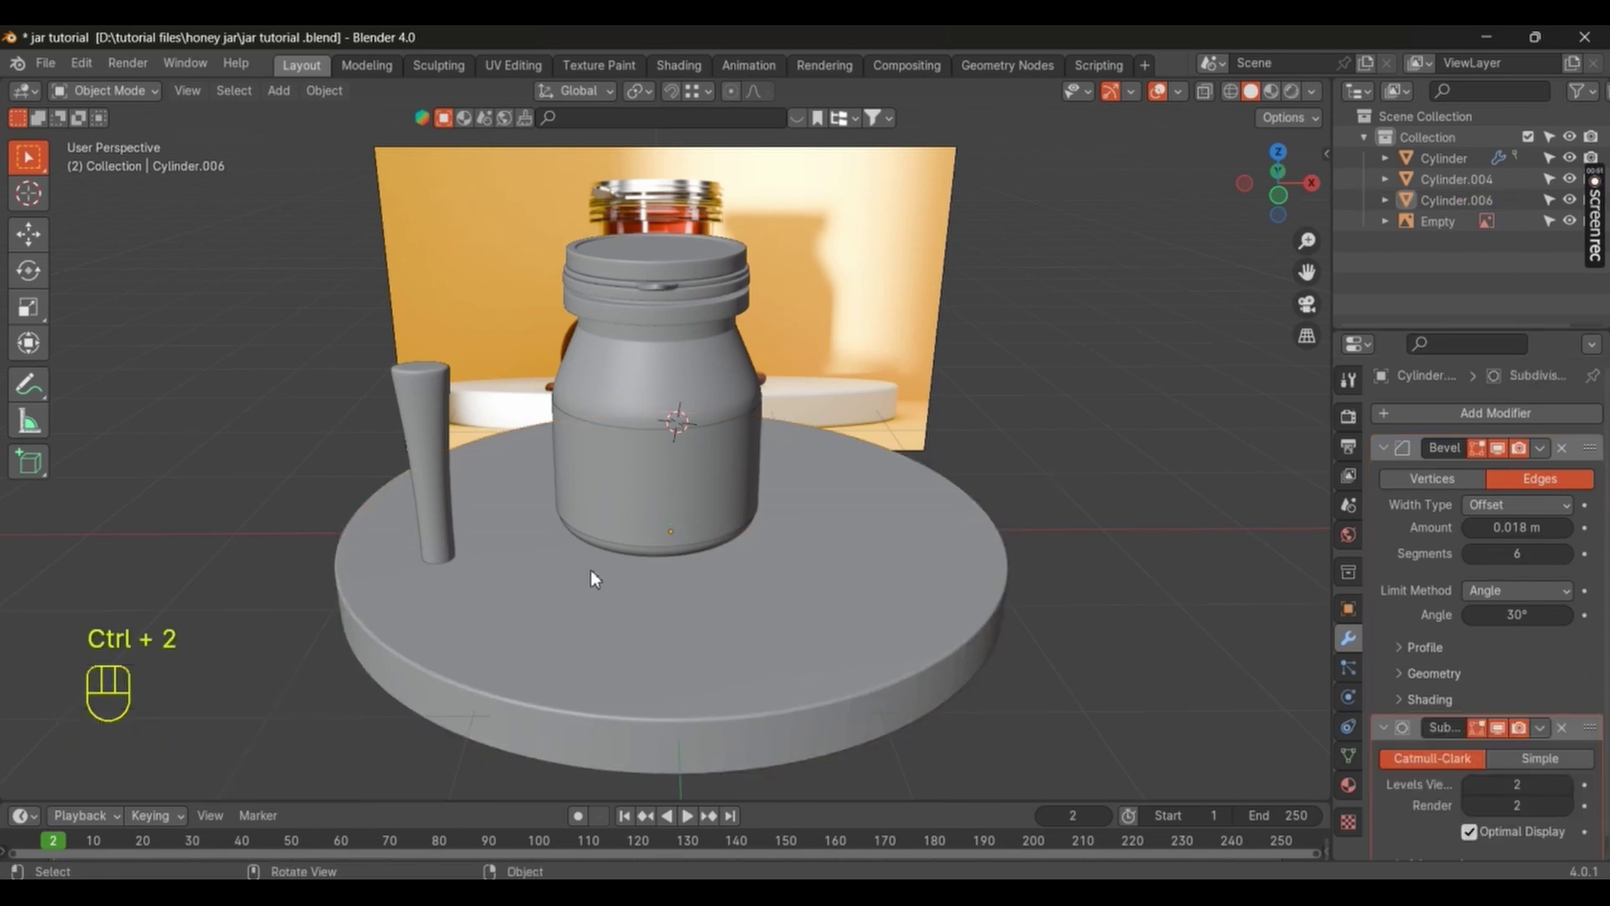
Step: Select the dipper Cylinder.004 and rough in its rotation and position from top and front views
{"action": "left_click_drag", "start_coordinate": [597, 578], "coordinate": [549, 417]}
{"action": "left_click", "coordinate": [468, 487]}
{"action": "left_click", "coordinate": [457, 493]}
{"action": "key", "text": "g"}
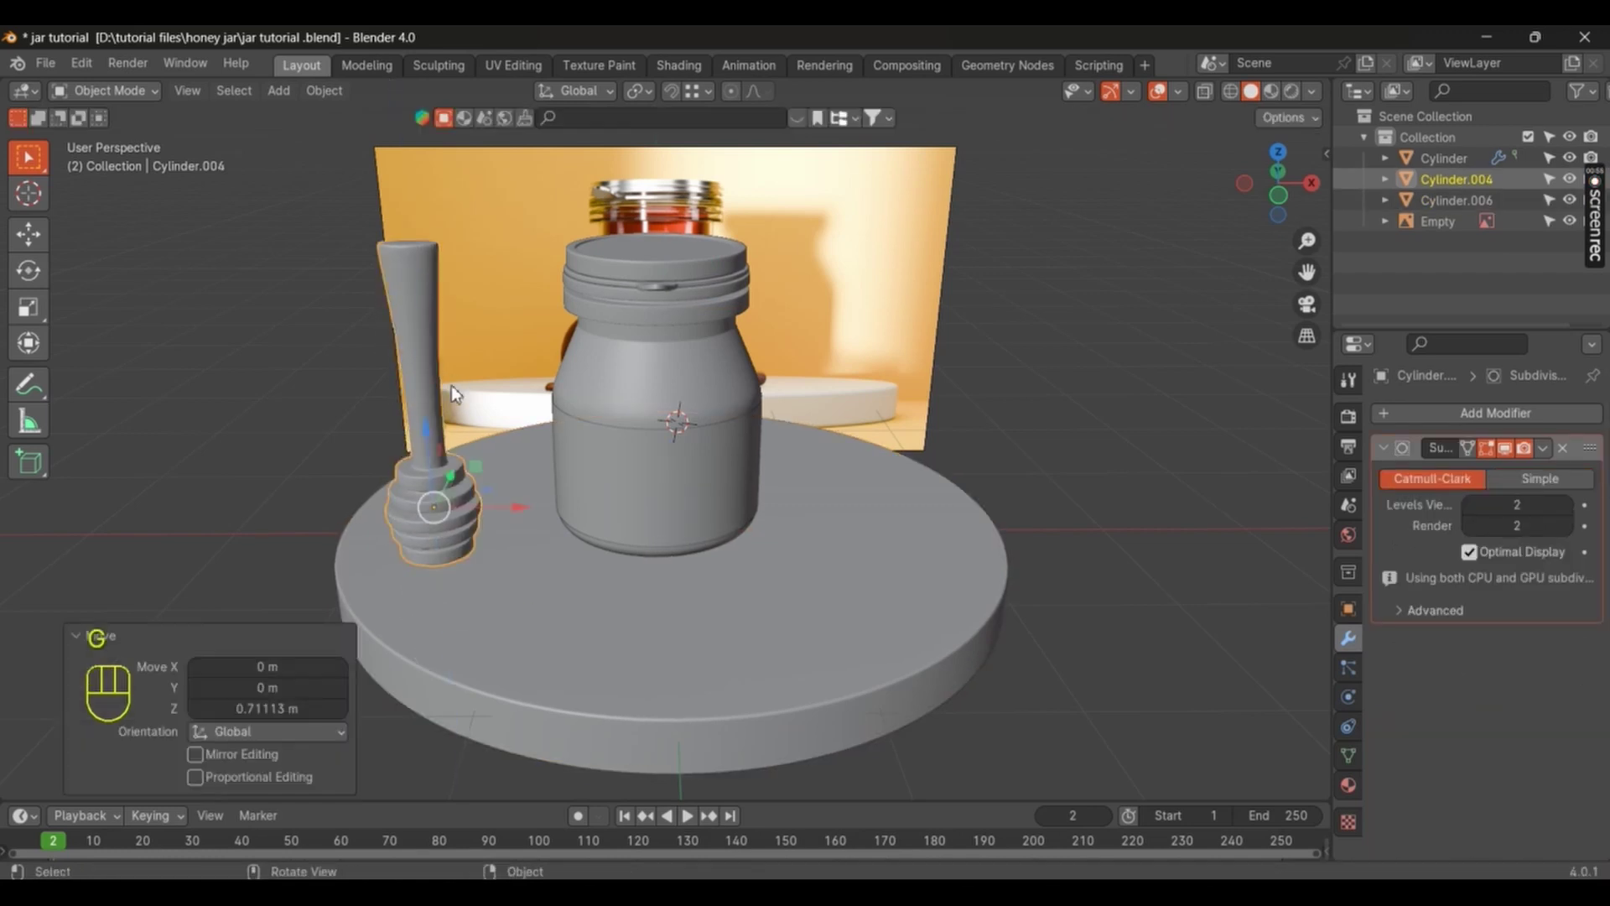
{"action": "key", "text": "KP_7"}
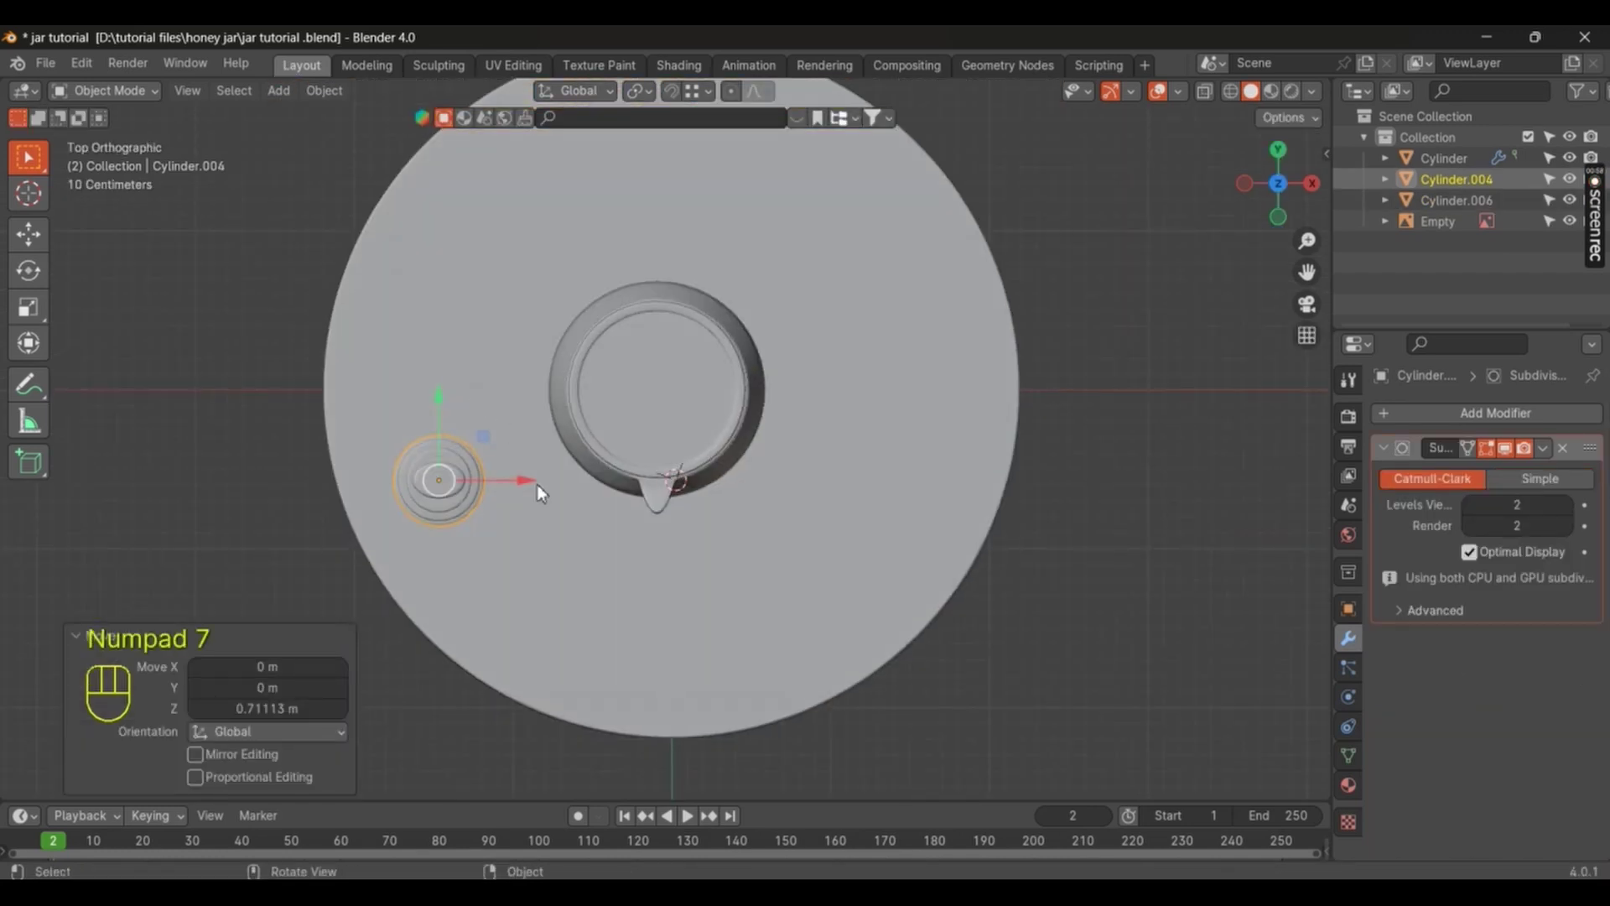
{"action": "key", "text": "r"}
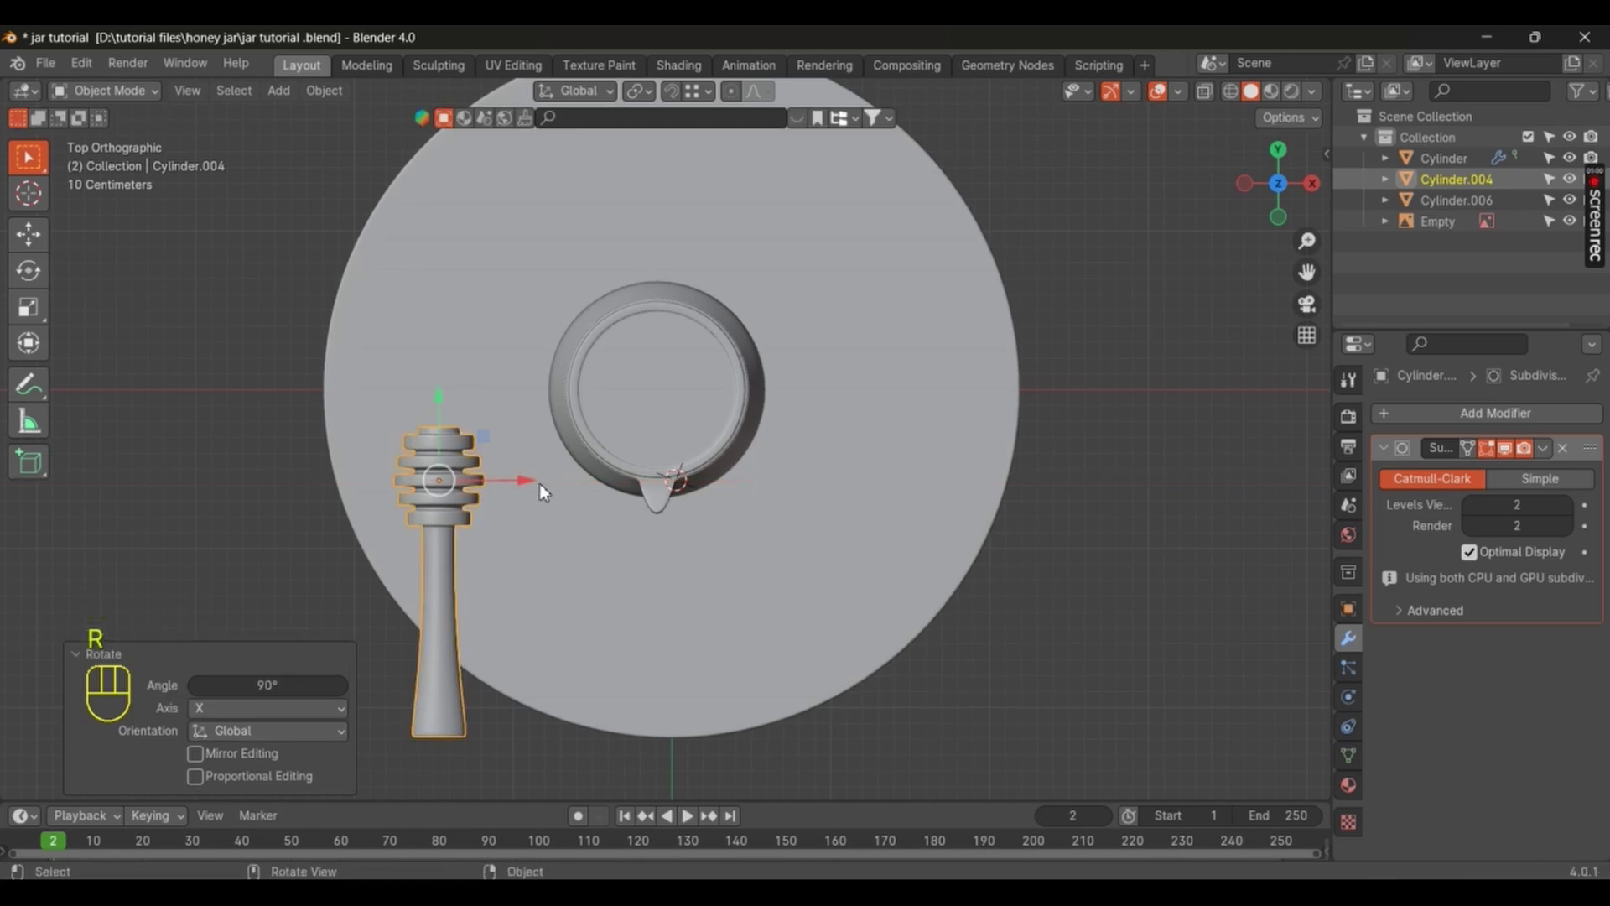
{"action": "key", "text": "r"}
{"action": "key", "text": "g"}
{"action": "key", "text": "r"}
{"action": "key", "text": "KP_1"}
{"action": "left_click_drag", "start_coordinate": [752, 540], "coordinate": [797, 552]}
{"action": "middle_click", "coordinate": [784, 479]}
Step: Tilt and lower the dipper until it leans on the platform beside the jar, then save
{"action": "key", "text": "r"}
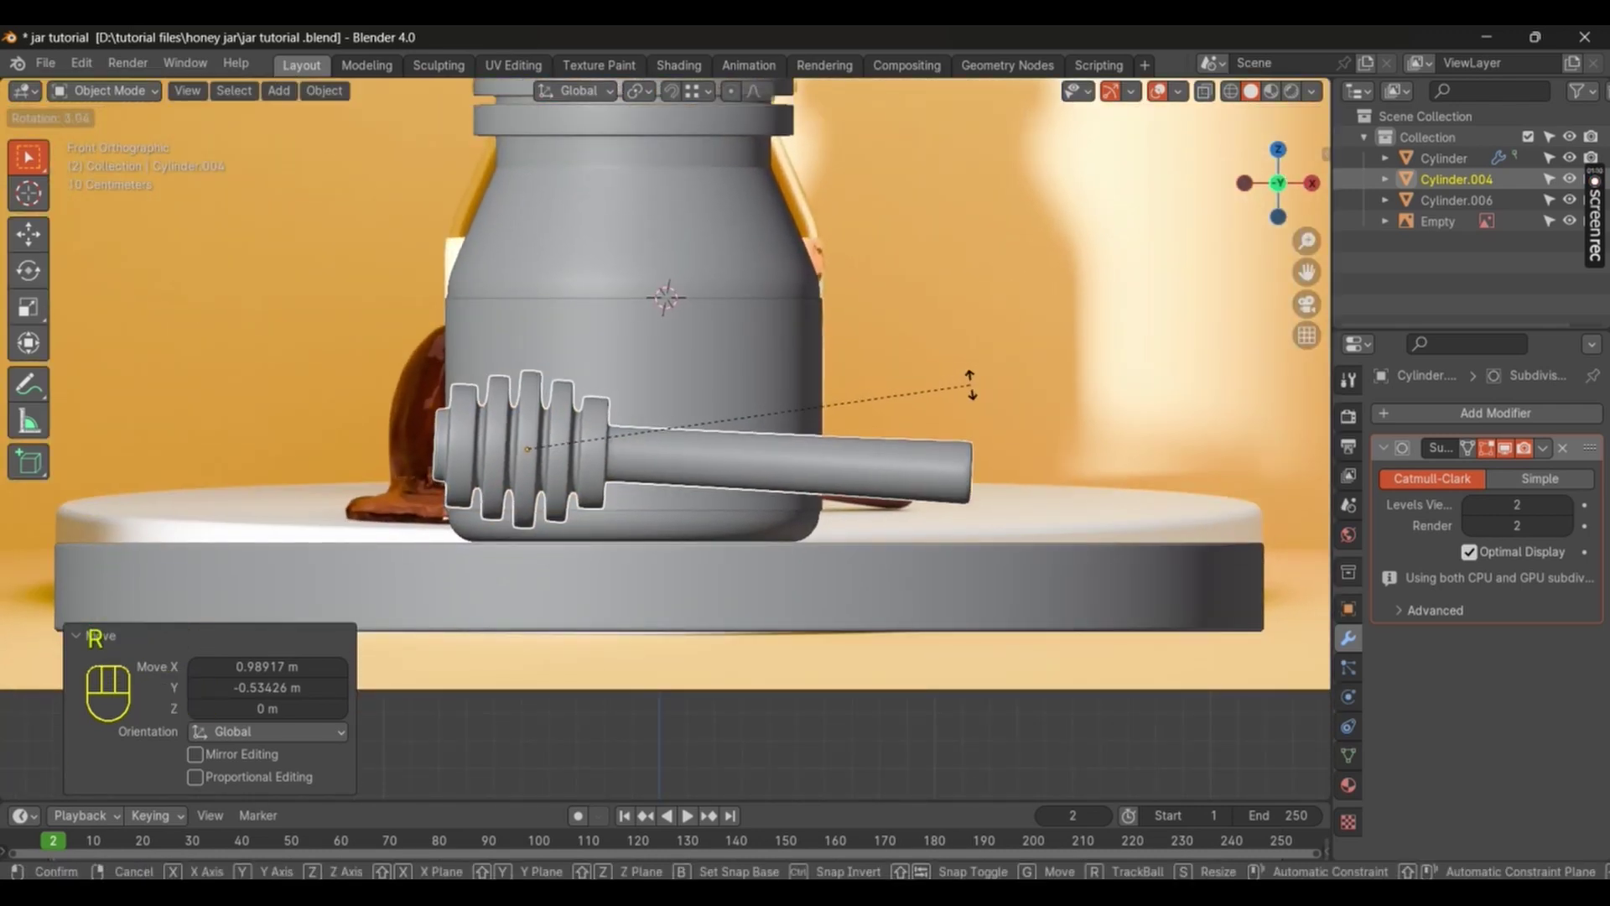
{"action": "key", "text": "g"}
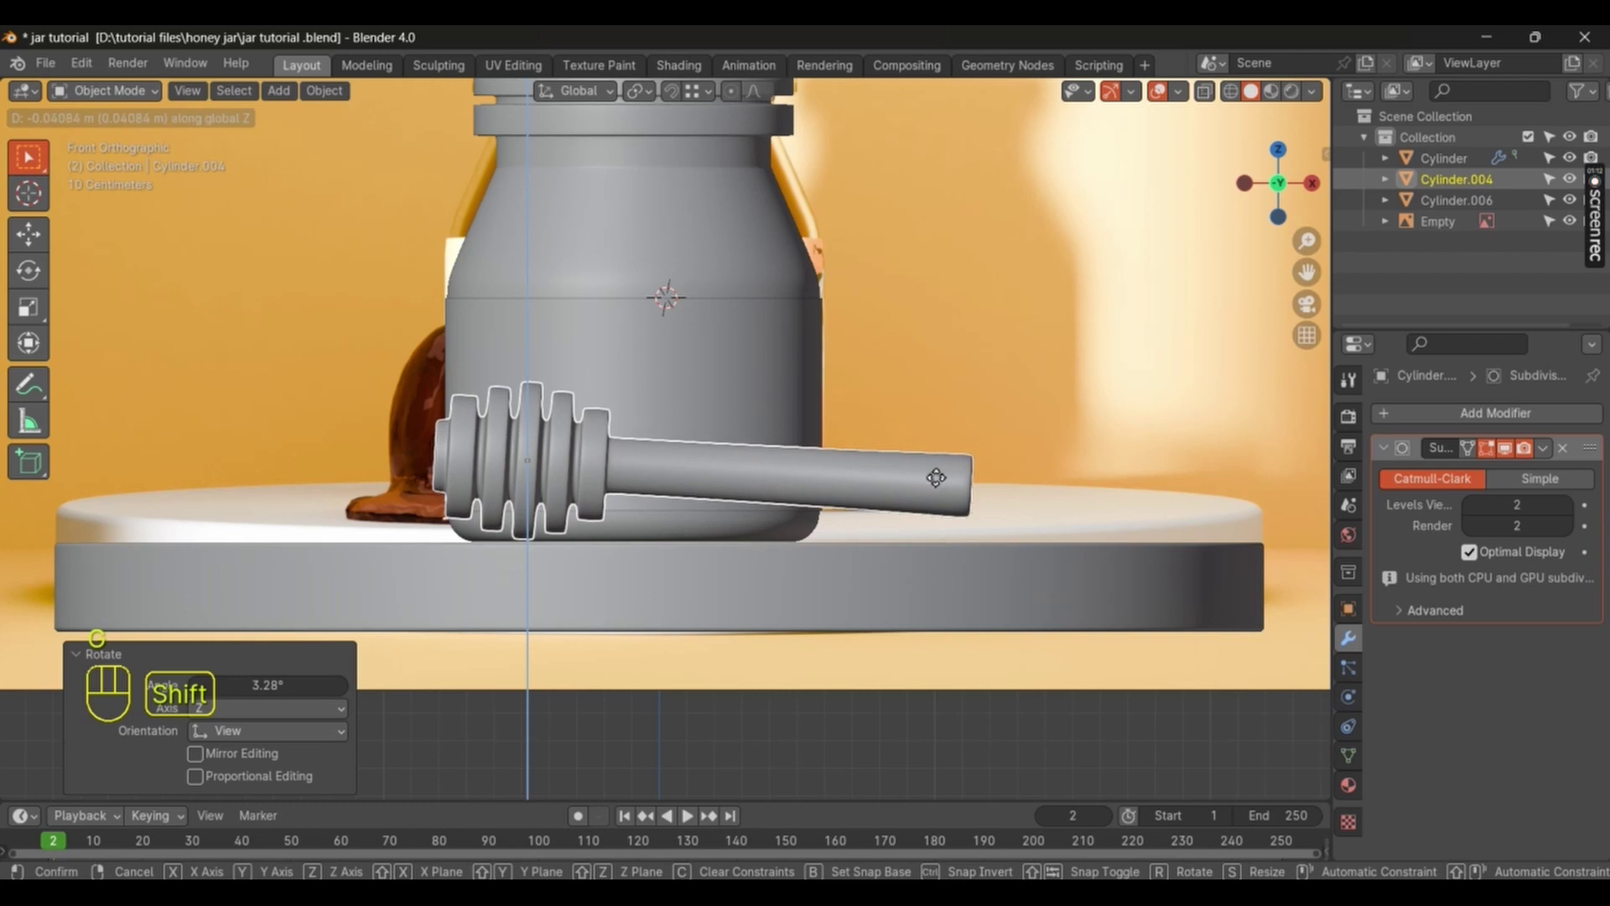
{"action": "key", "text": "r"}
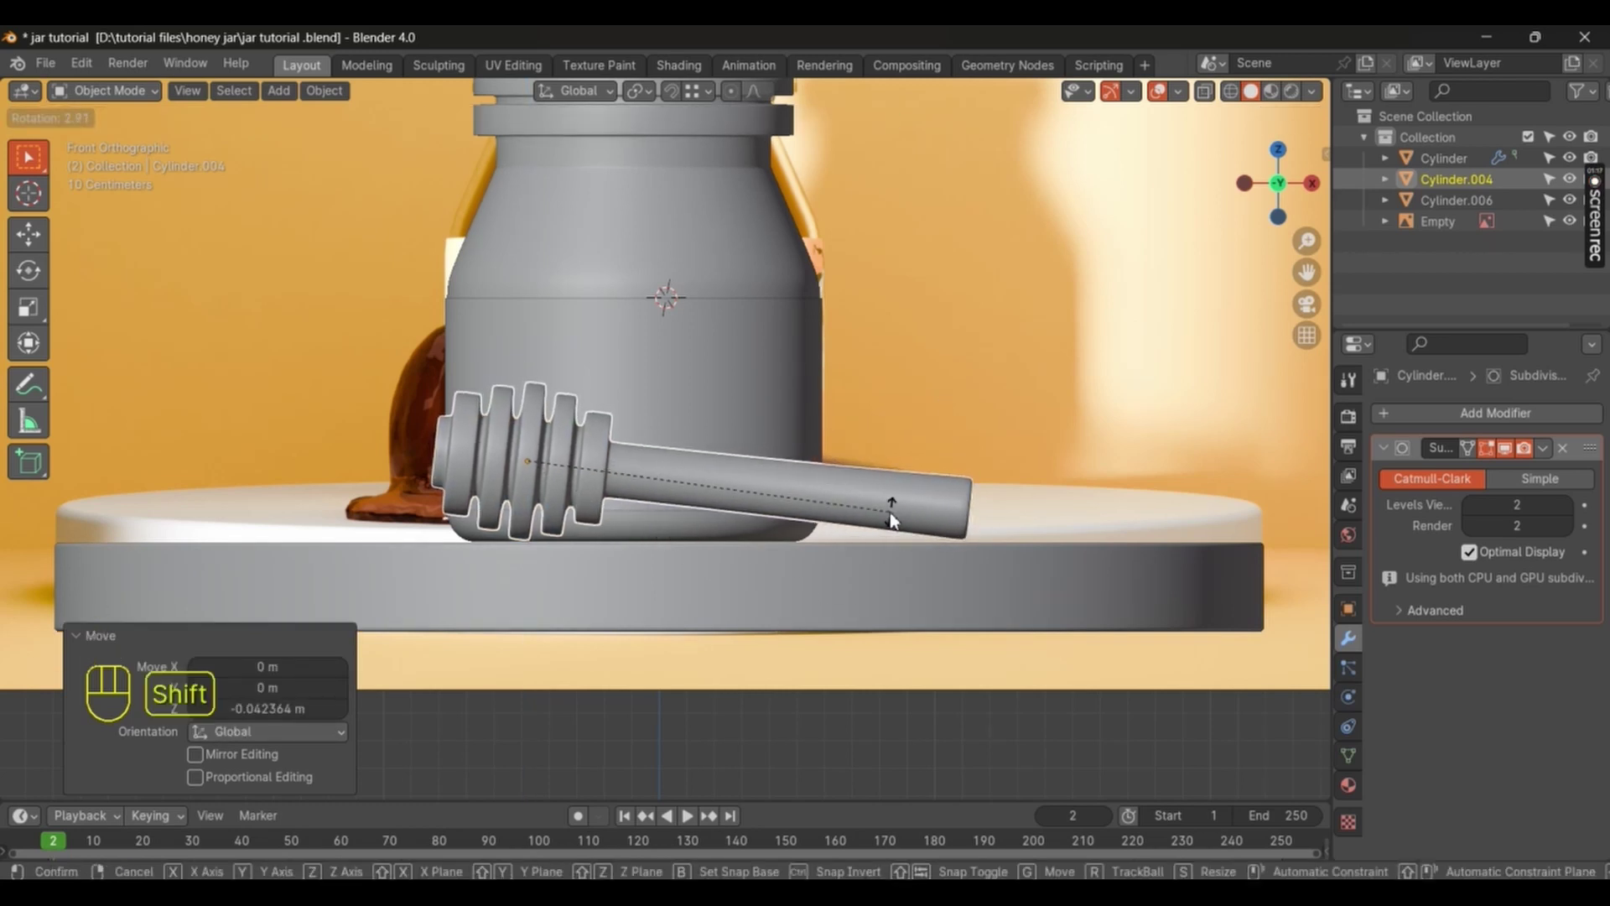
{"action": "key", "text": "g"}
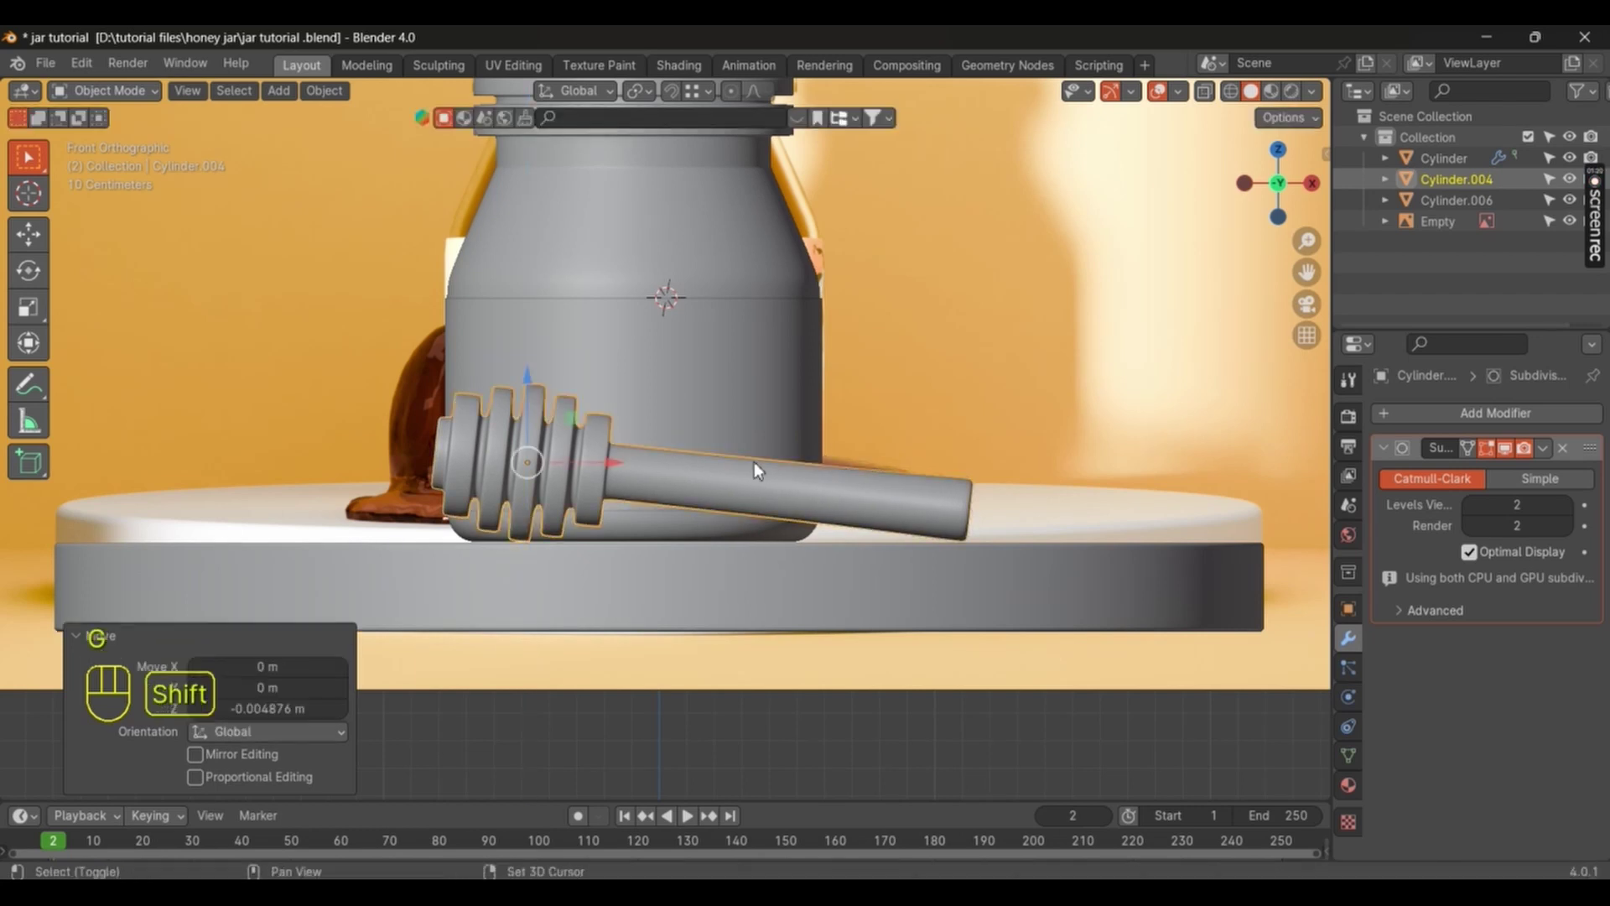
{"action": "left_click_drag", "start_coordinate": [693, 485], "coordinate": [685, 511]}
{"action": "key", "text": "KP_7"}
{"action": "key", "text": "r"}
{"action": "key", "text": "g"}
{"action": "left_click_drag", "start_coordinate": [690, 527], "coordinate": [668, 555]}
{"action": "left_click_drag", "start_coordinate": [787, 390], "coordinate": [762, 551]}
{"action": "key", "text": "ctrl+s"}
Step: Orbit to inspect the resting dipper, save, and bring up the list of mesh shapes to add
{"action": "middle_click", "coordinate": [823, 487]}
{"action": "middle_click", "coordinate": [827, 415]}
{"action": "middle_click", "coordinate": [783, 448]}
{"action": "key", "text": "ctrl+s"}
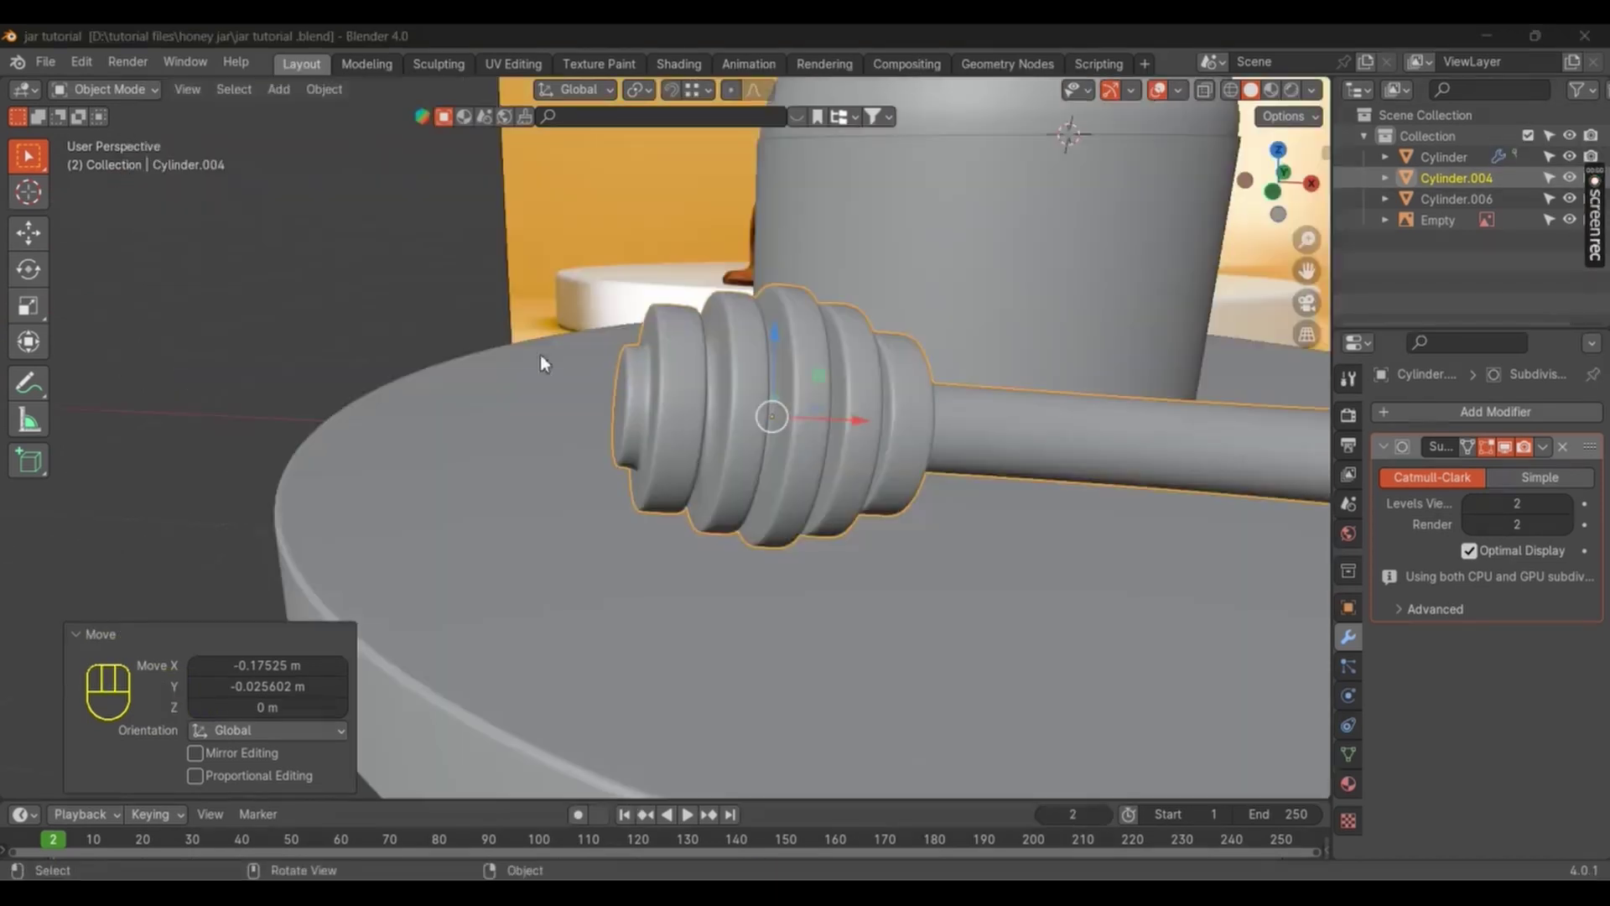
{"action": "left_click_drag", "start_coordinate": [945, 405], "coordinate": [748, 431]}
{"action": "left_click_drag", "start_coordinate": [748, 431], "coordinate": [788, 378]}
{"action": "key", "text": "shift+s"}
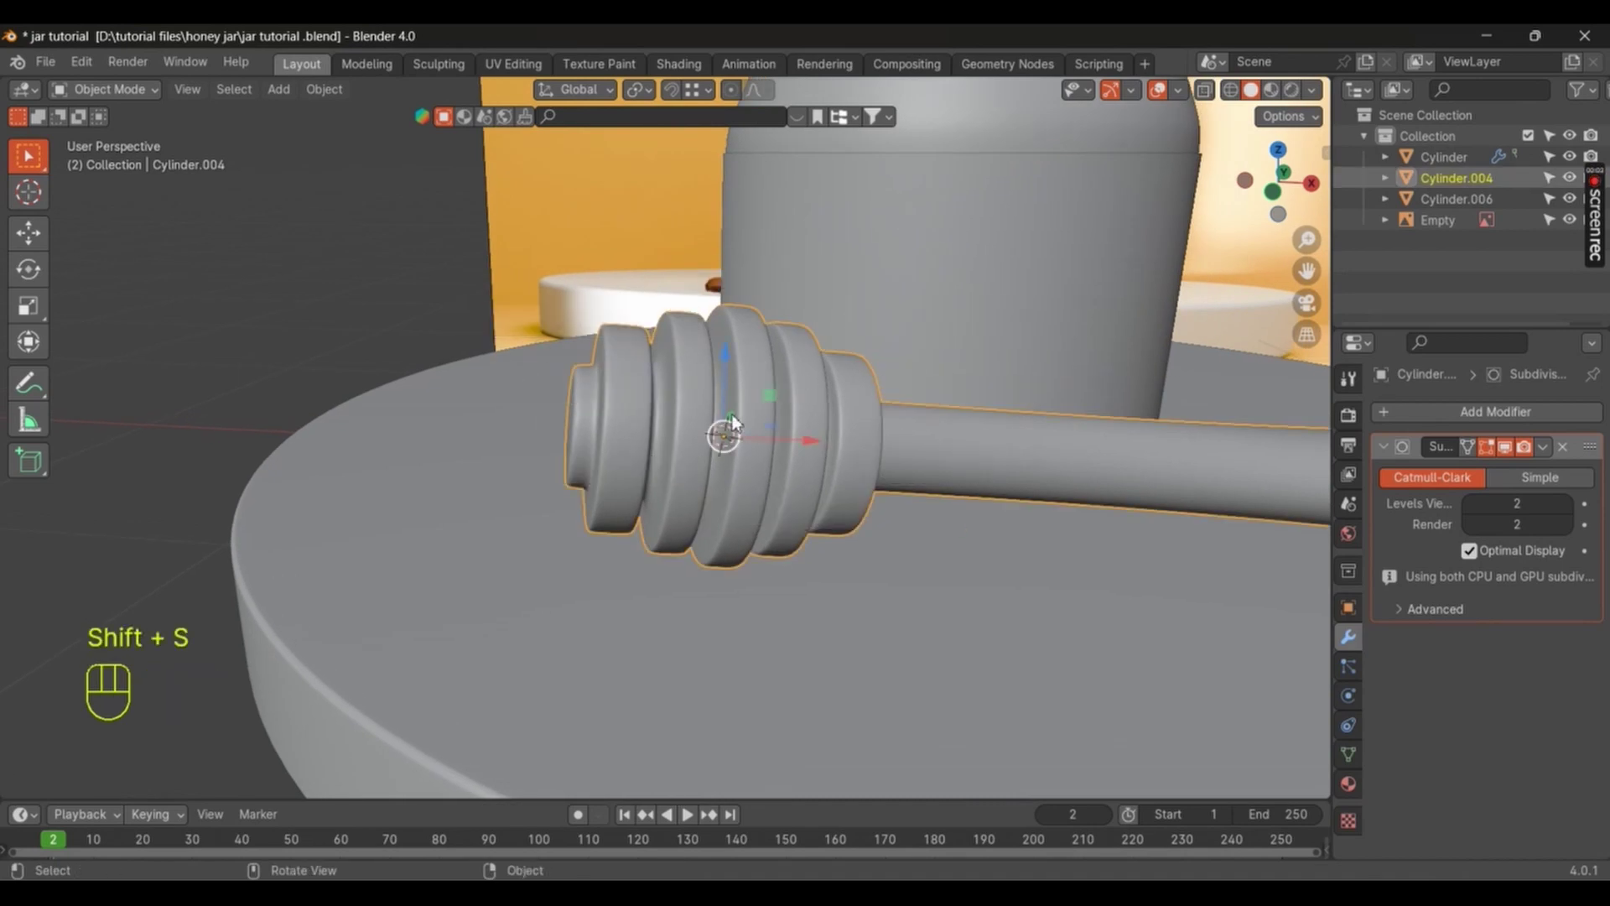
{"action": "middle_click", "coordinate": [750, 397]}
Step: Add a mesh cylinder and rotate it 90 degrees about X so it lies sideways
{"action": "key", "text": "shift+a"}
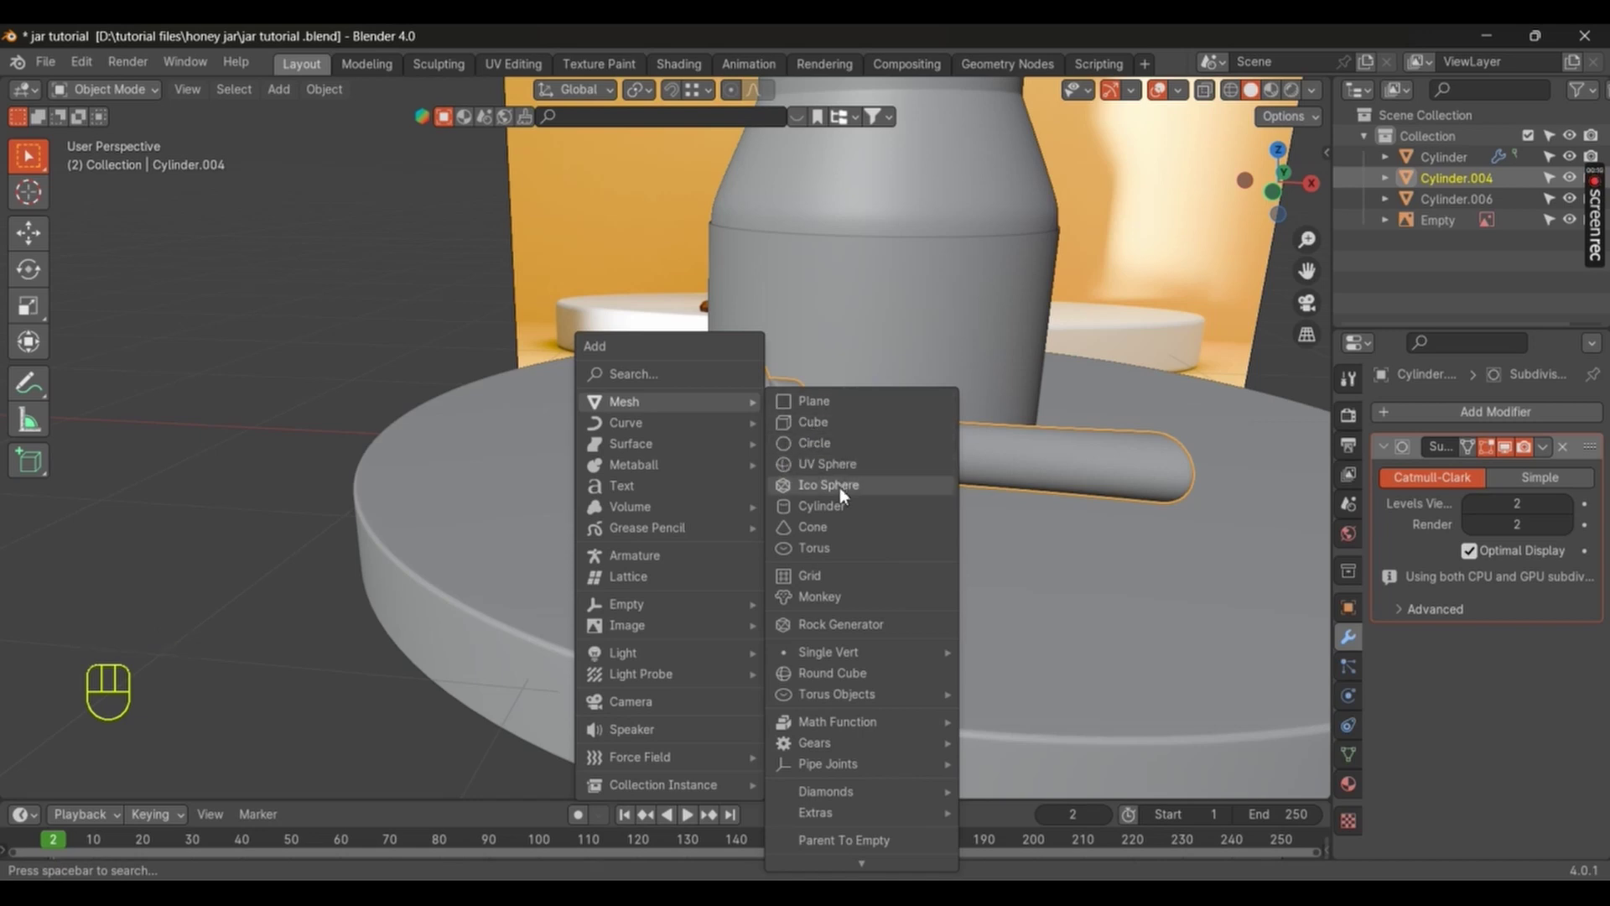
{"action": "key", "text": "s"}
{"action": "key", "text": "r"}
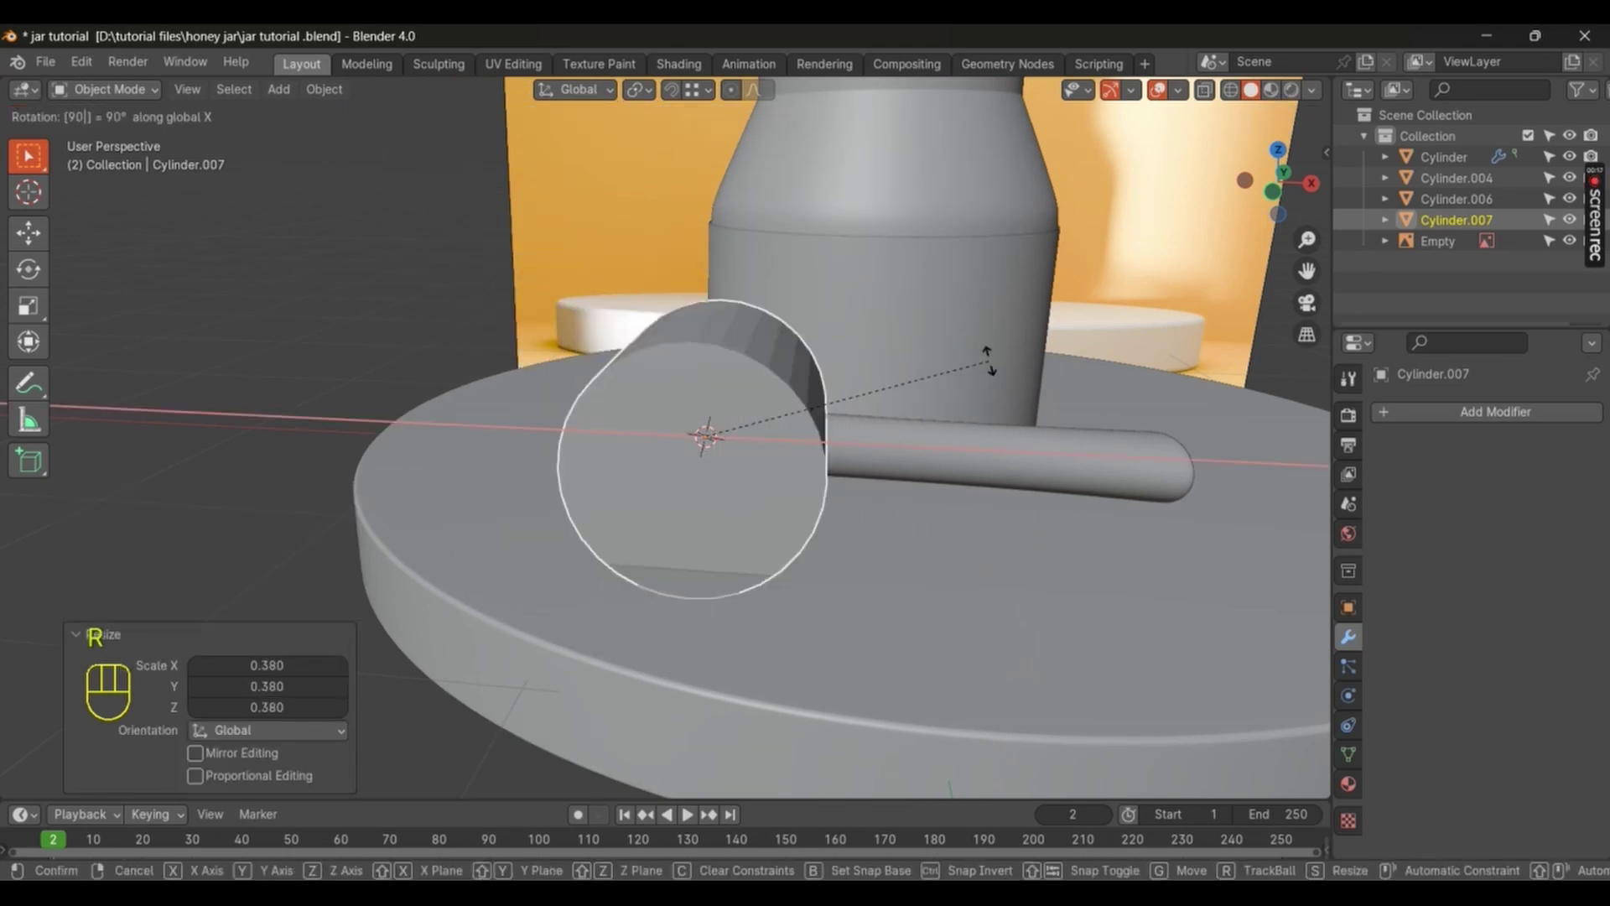
{"action": "key", "text": "e"}
{"action": "key", "text": "z"}
{"action": "key", "text": "r"}
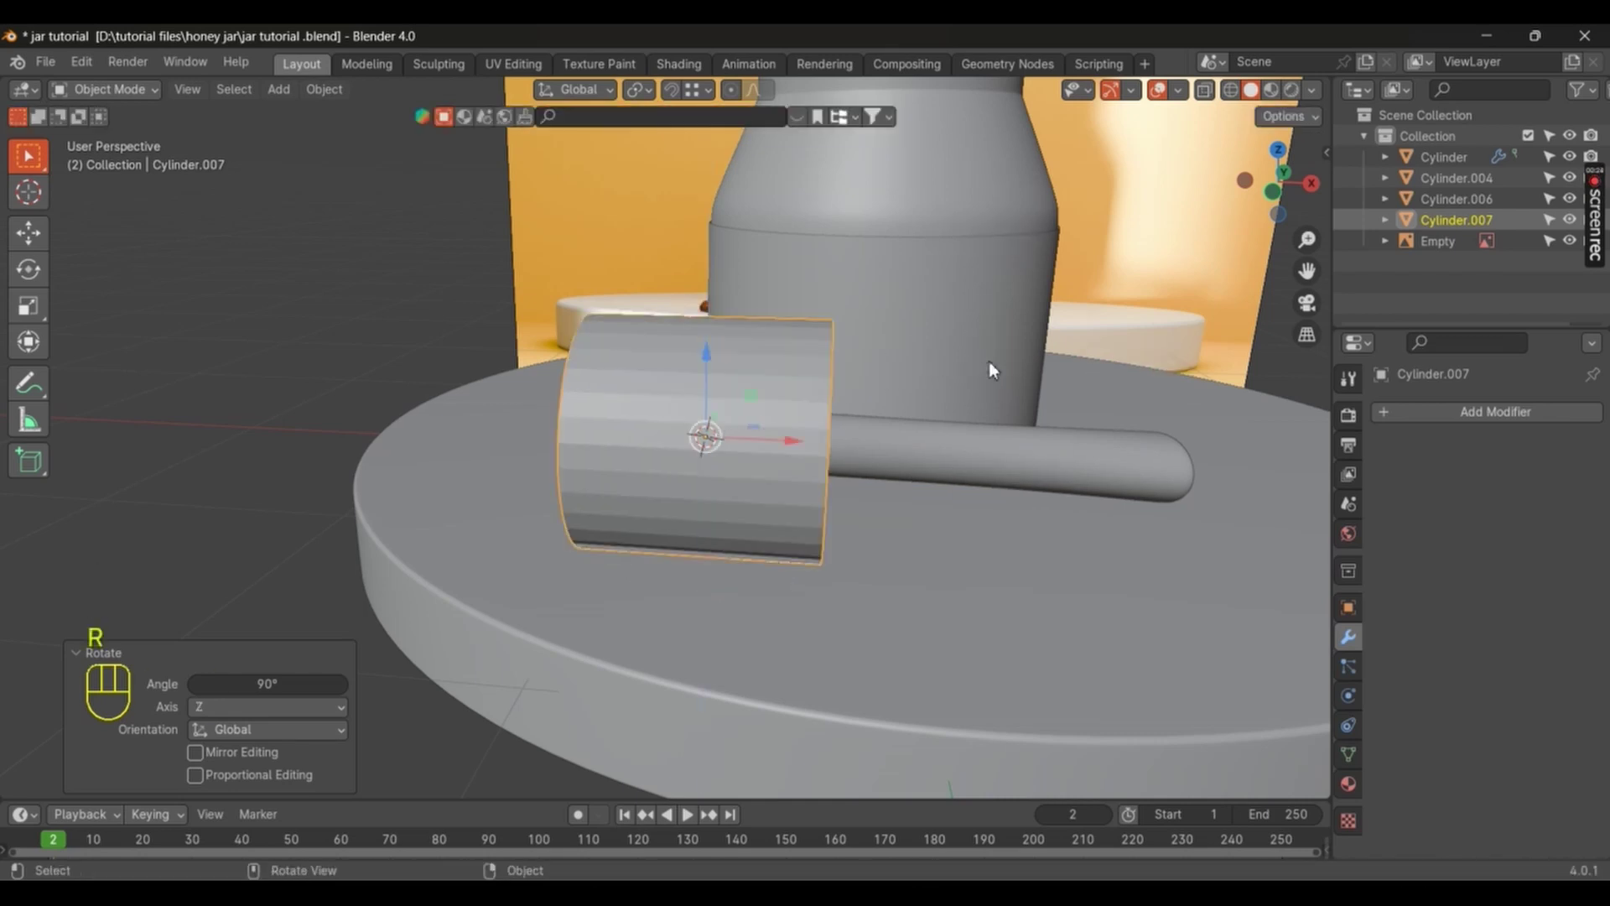
Step: Align the cylinder to the dipper's direction and slope in top and front views, shrinking it slightly
{"action": "key", "text": "KP_7"}
{"action": "key", "text": "r"}
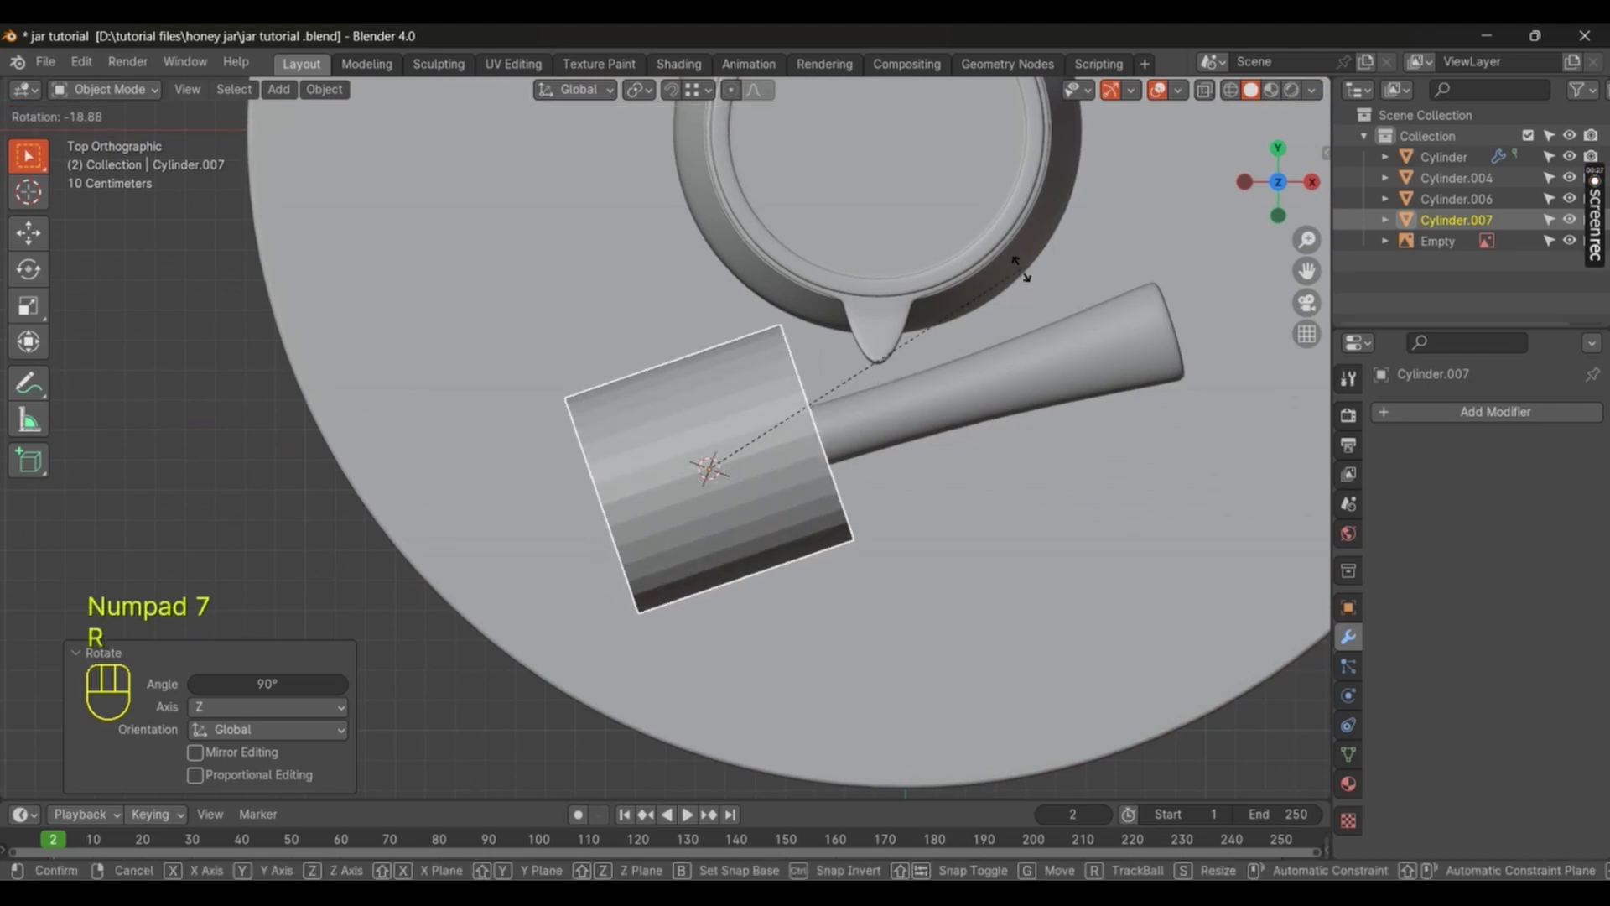
{"action": "key", "text": "s"}
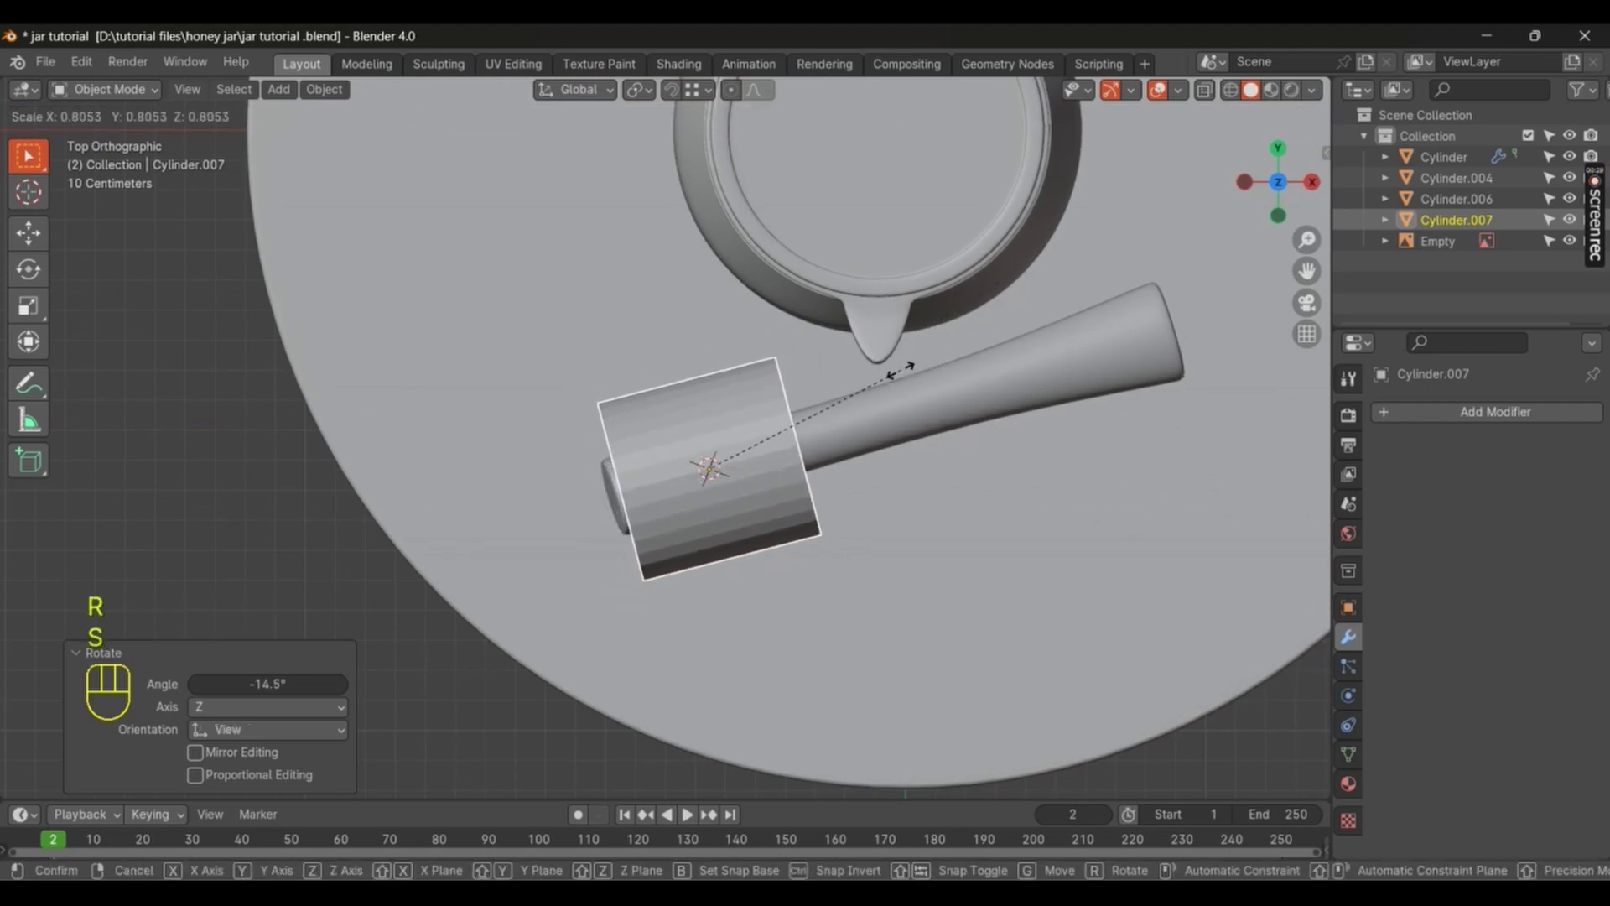
{"action": "key", "text": "KP_1"}
{"action": "key", "text": "s"}
{"action": "key", "text": "r"}
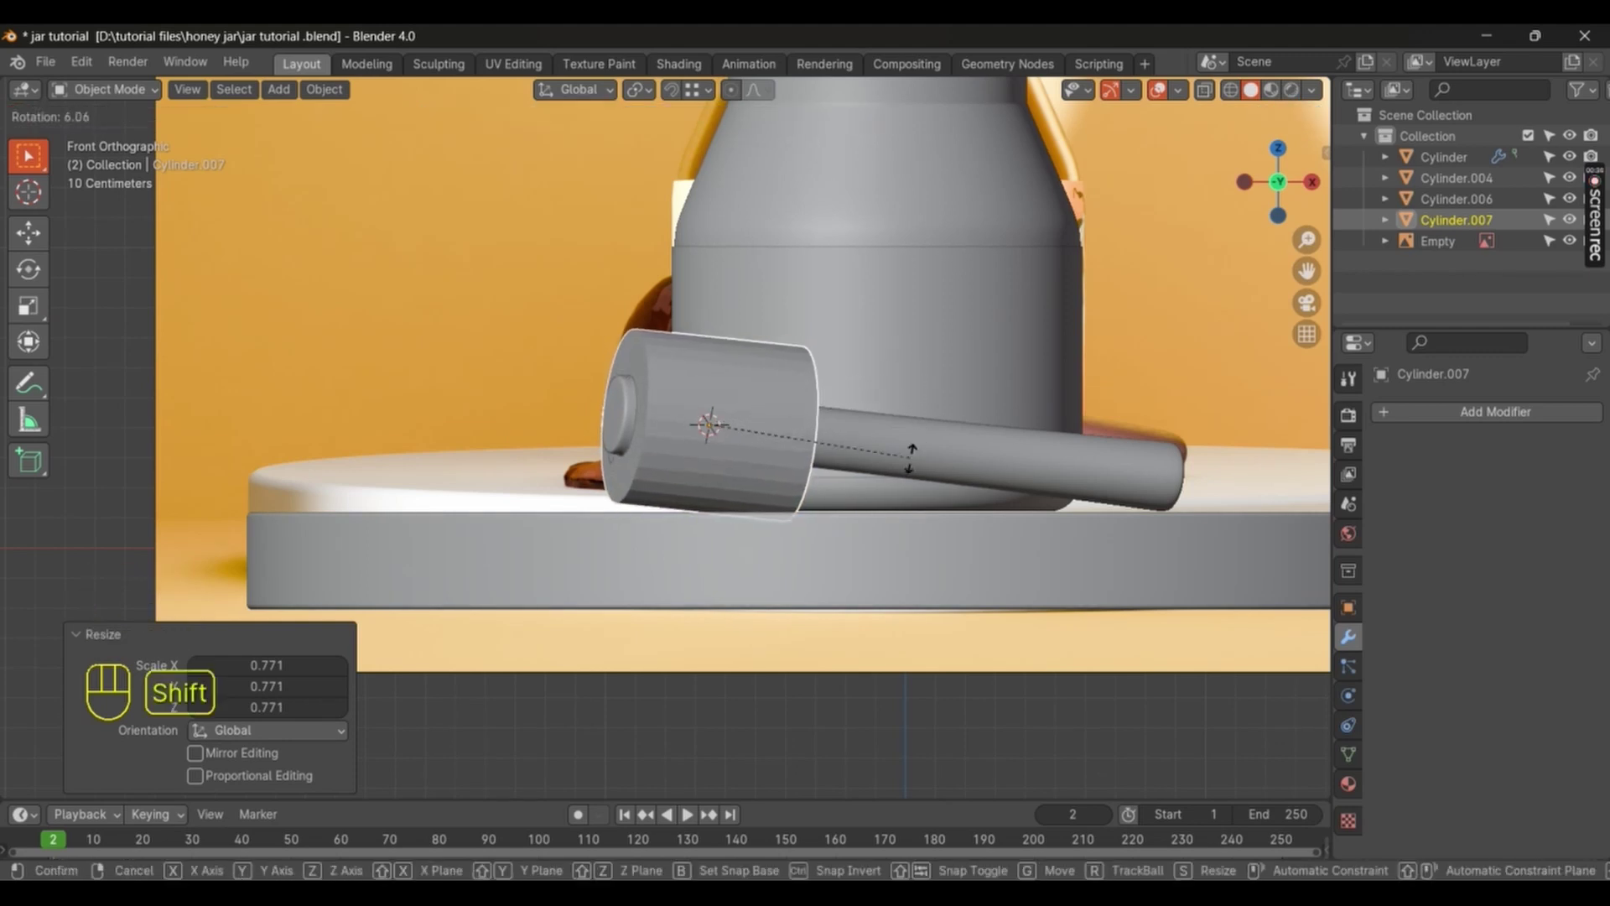
Step: Adjust the cylinder's length and slide it along the dipper to cap the head as a sleeve
{"action": "left_click_drag", "start_coordinate": [806, 492], "coordinate": [794, 486]}
{"action": "key", "text": "g"}
{"action": "key", "text": "s"}
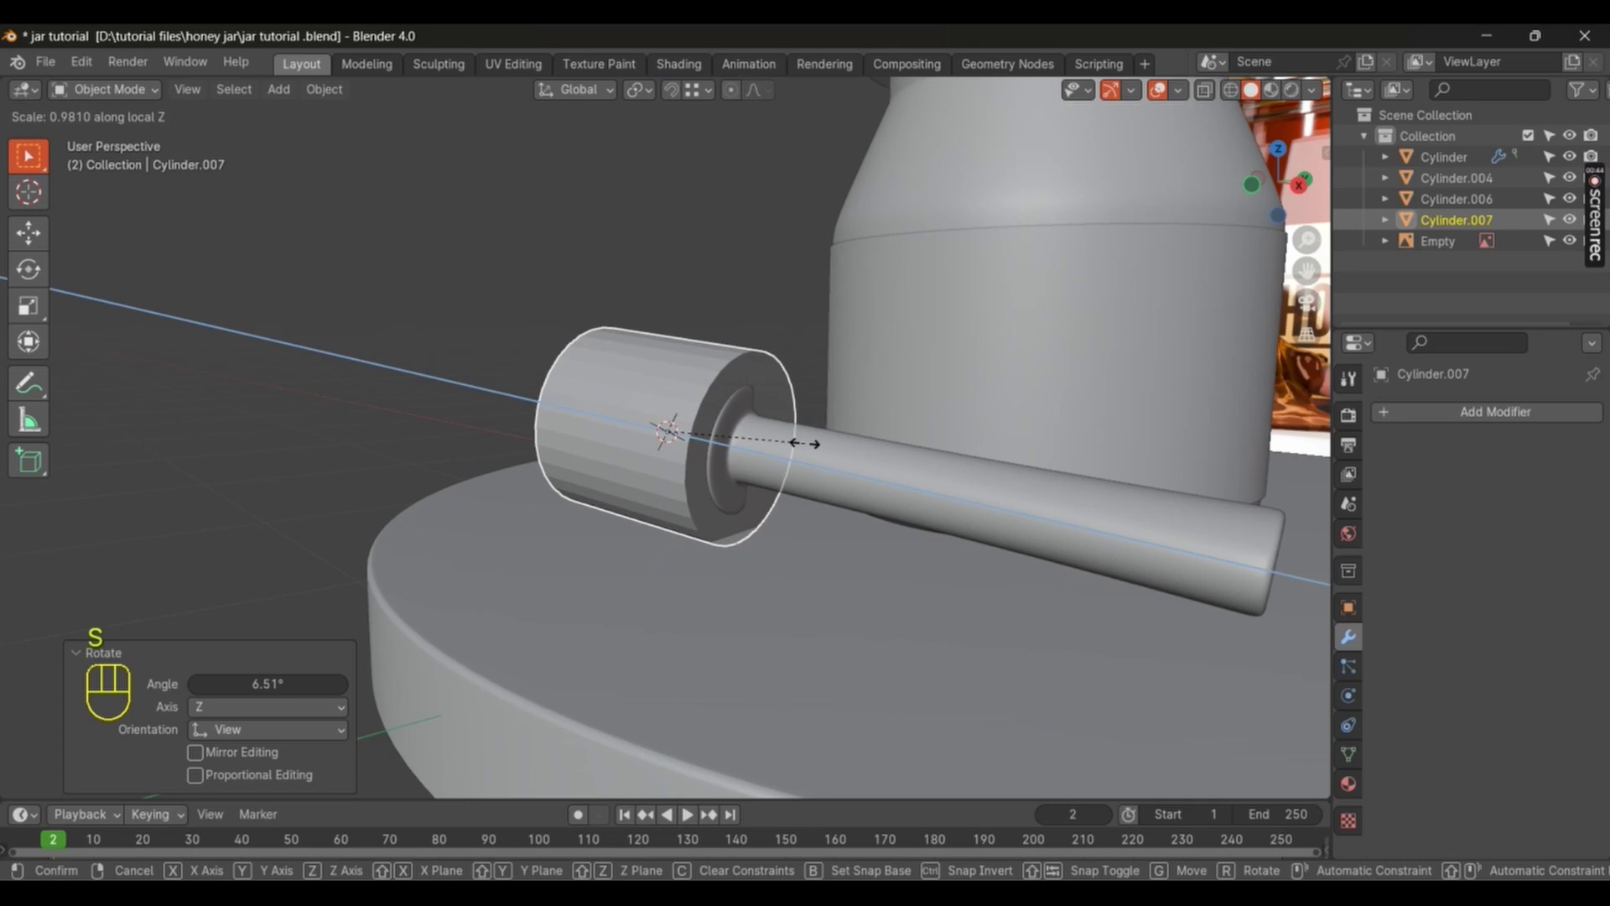
{"action": "left_click_drag", "start_coordinate": [770, 483], "coordinate": [812, 452]}
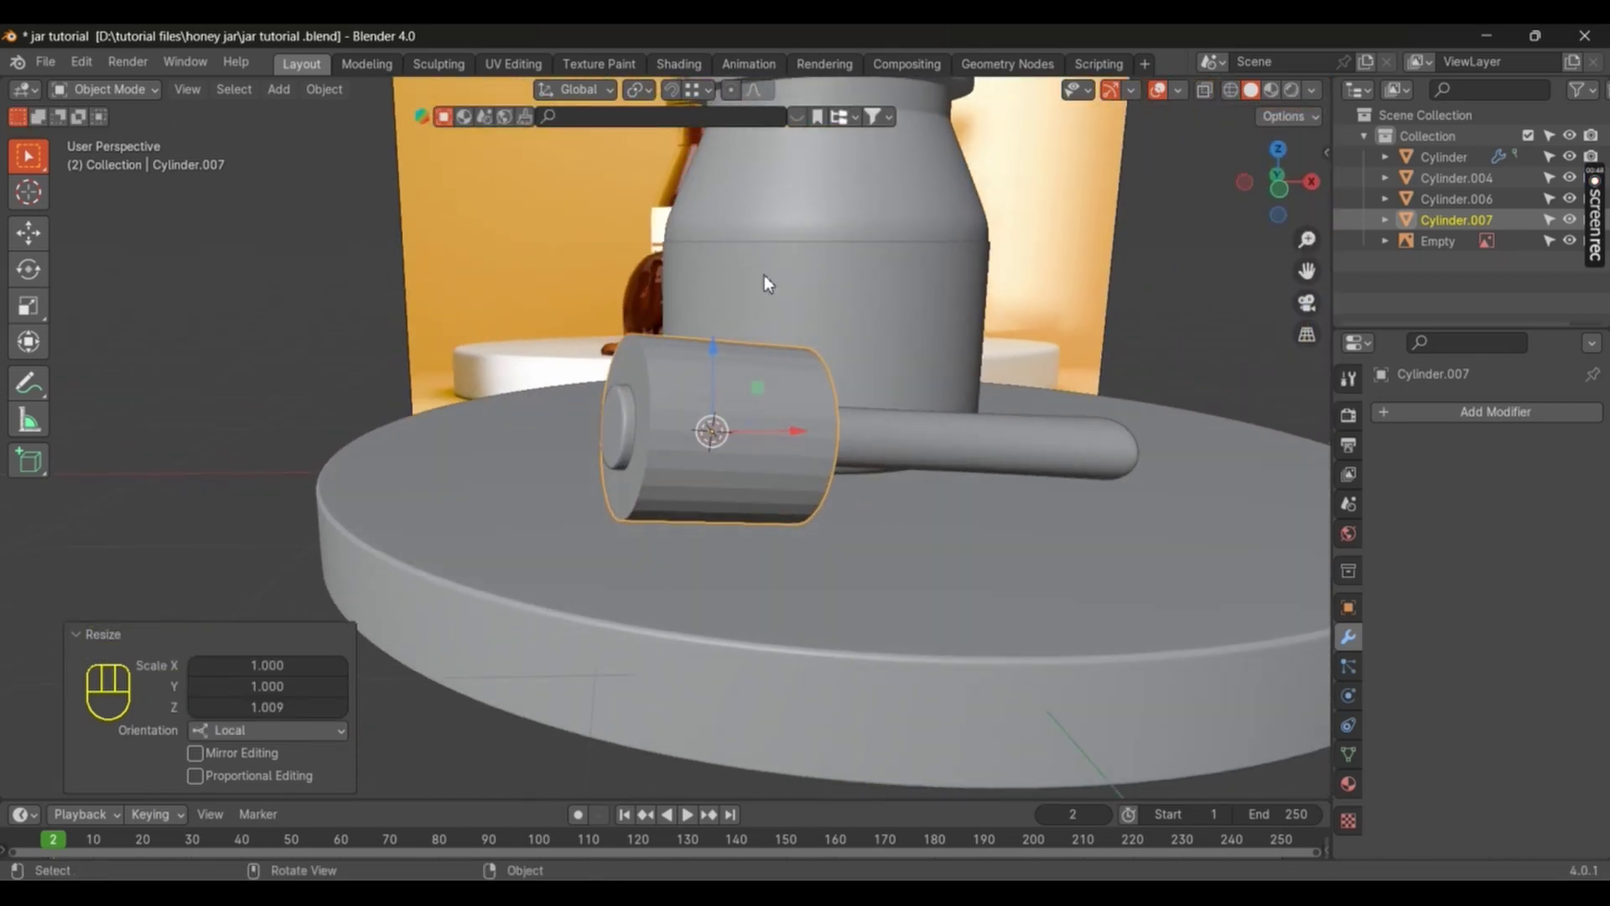
{"action": "key", "text": "g"}
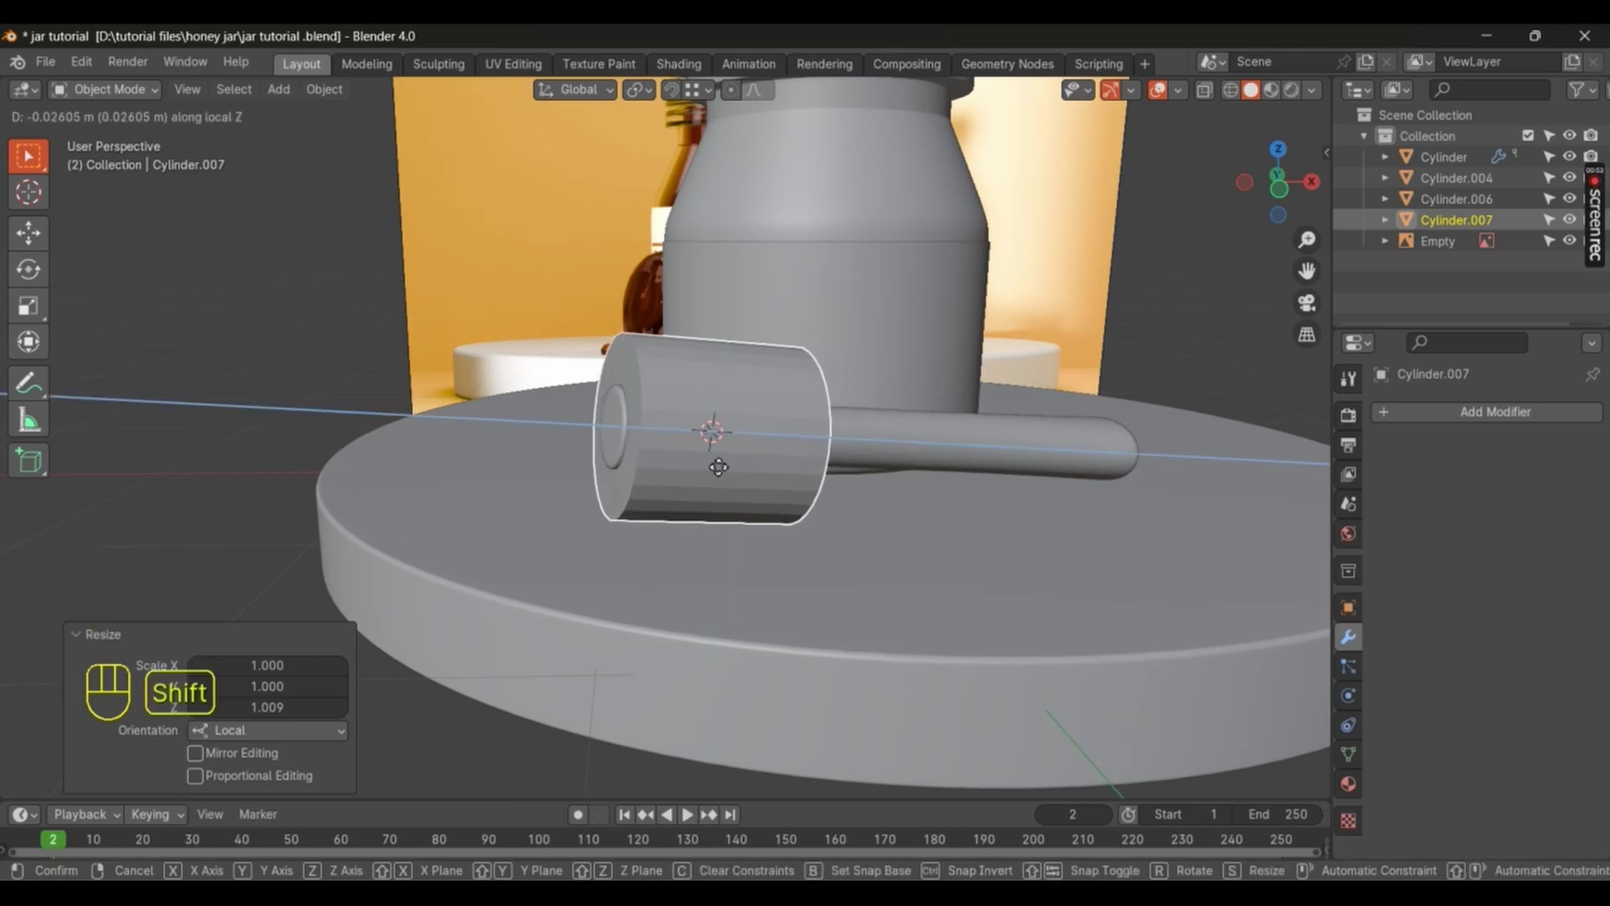
{"action": "key", "text": "s"}
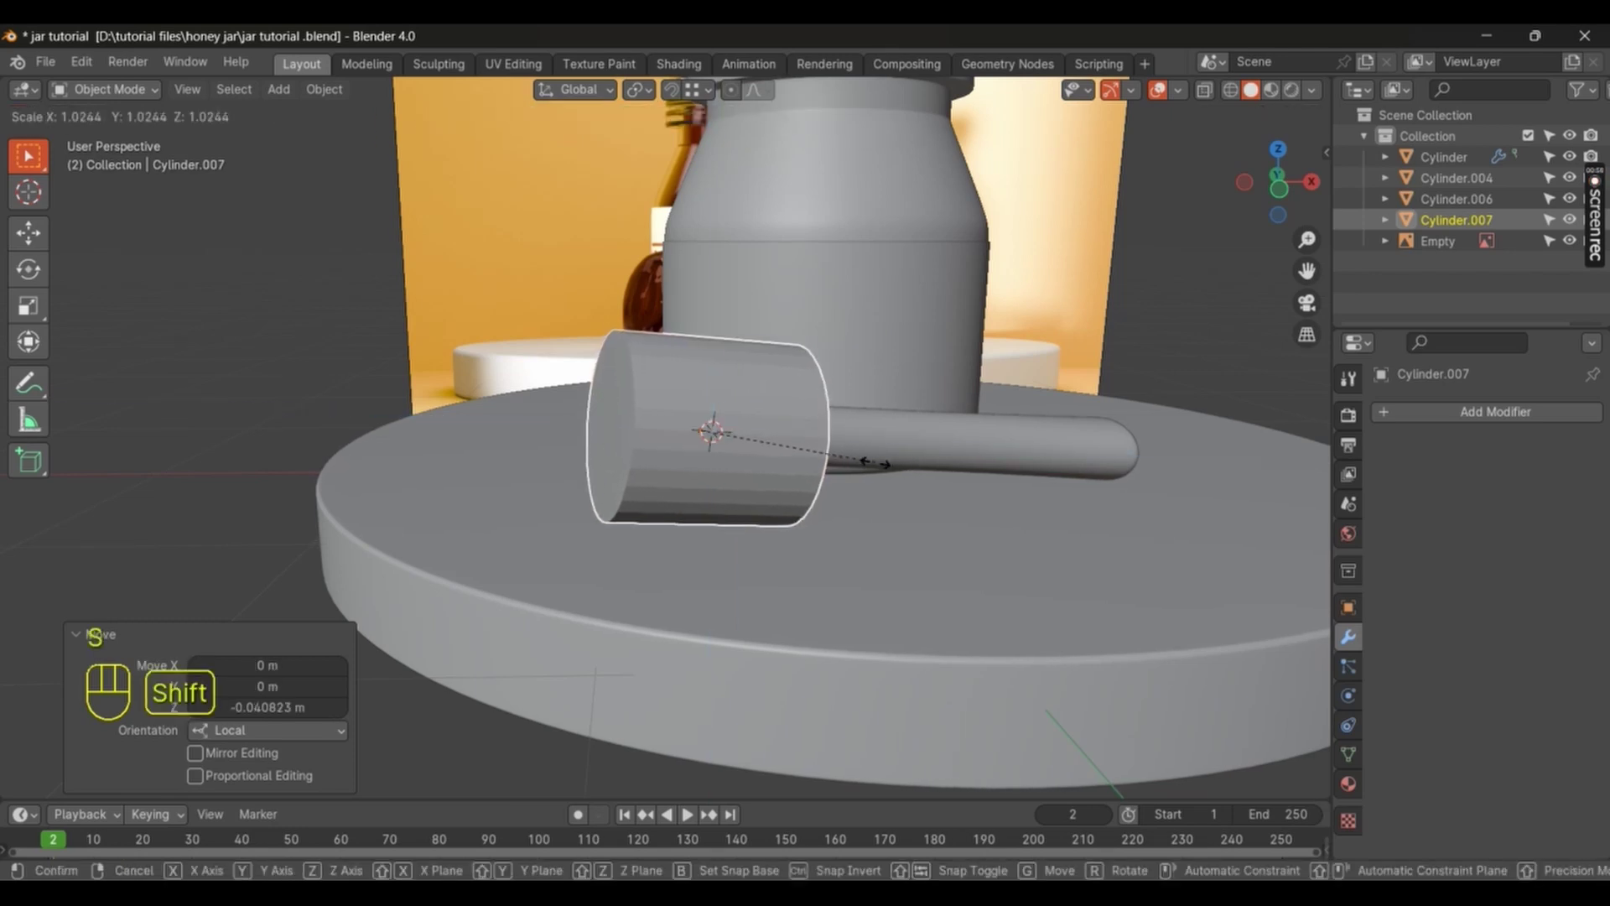
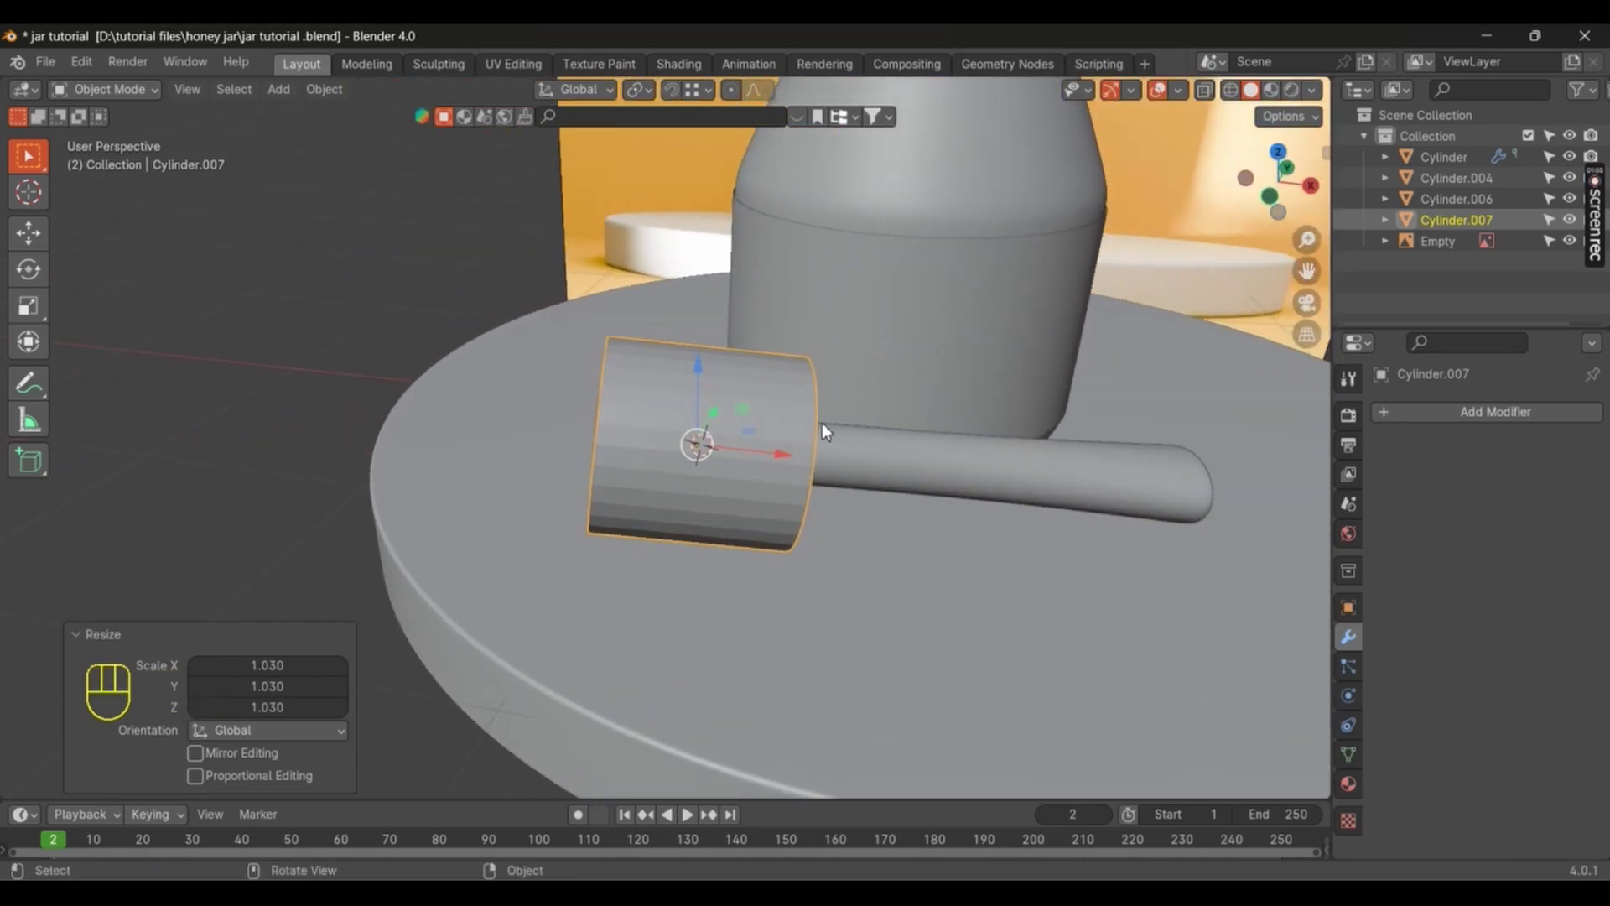
{"action": "left_click_drag", "start_coordinate": [865, 513], "coordinate": [770, 474]}
{"action": "left_click_drag", "start_coordinate": [720, 453], "coordinate": [713, 434]}
Step: Add a mesh cube at the dipper's head and scale and move it into place
{"action": "key", "text": "shift+a"}
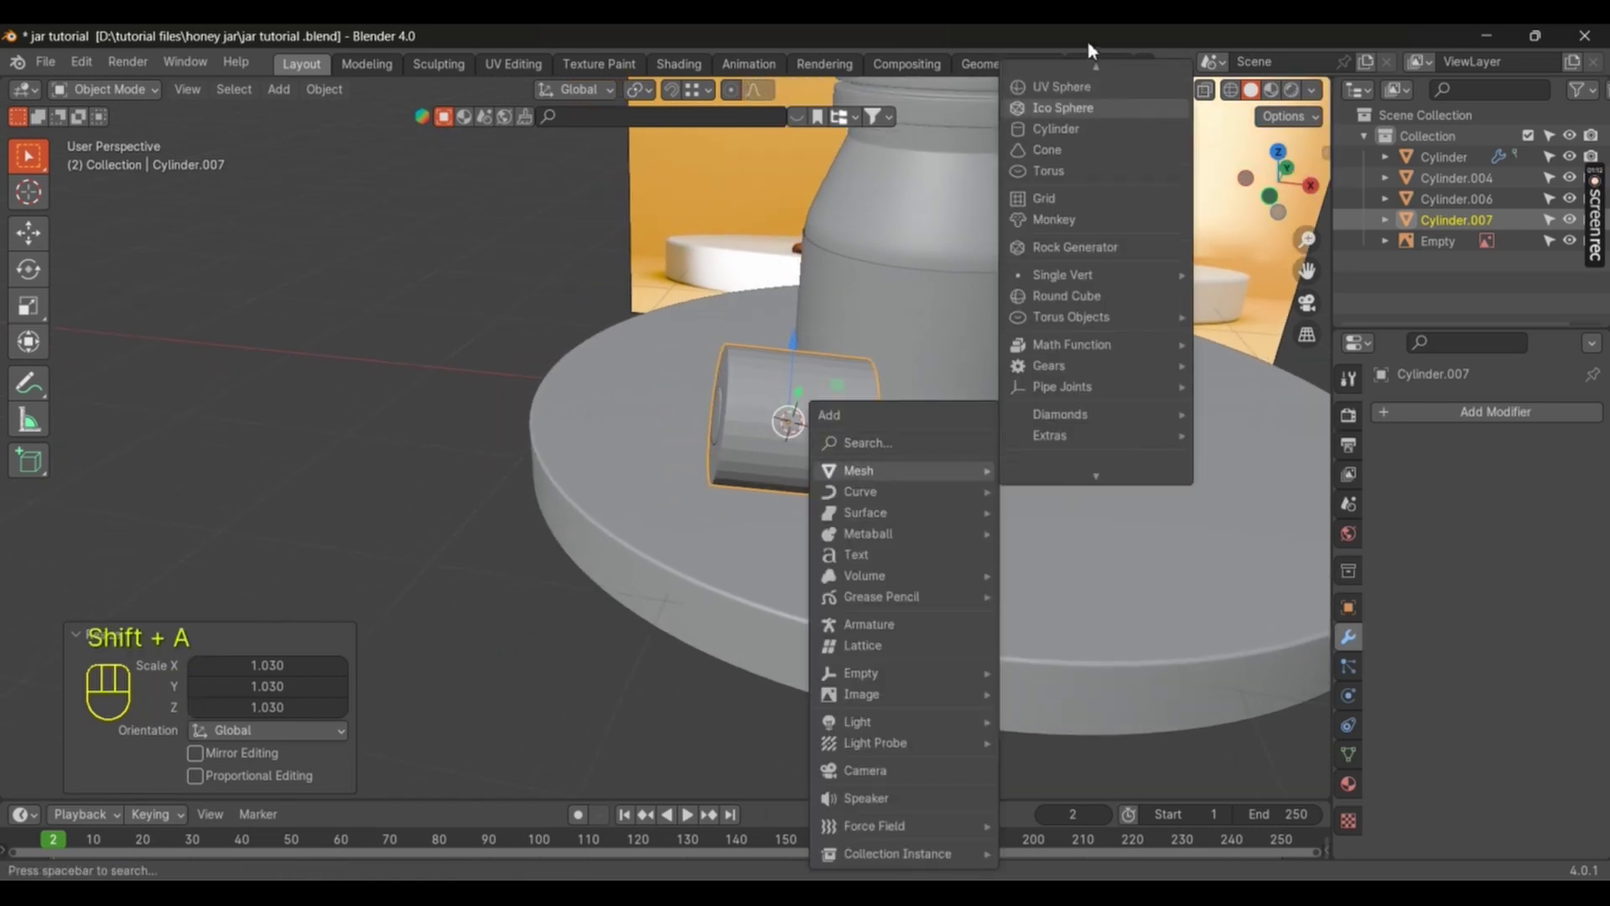
{"action": "key", "text": "s"}
{"action": "left_click_drag", "start_coordinate": [879, 534], "coordinate": [998, 573]}
{"action": "left_click", "coordinate": [999, 573]}
{"action": "key", "text": "KP_1"}
{"action": "key", "text": "z"}
{"action": "left_click_drag", "start_coordinate": [682, 421], "coordinate": [738, 367]}
{"action": "key", "text": "s"}
{"action": "key", "text": "g"}
{"action": "key", "text": "s"}
Step: Check the cube's placement with X-ray and wireframe views, then reselect Cylinder.007
{"action": "left_click_drag", "start_coordinate": [758, 516], "coordinate": [710, 584]}
{"action": "middle_click", "coordinate": [710, 537]}
{"action": "key", "text": "alt+z"}
{"action": "key", "text": "z"}
{"action": "key", "text": "alt+z"}
{"action": "left_click_drag", "start_coordinate": [678, 490], "coordinate": [673, 439]}
{"action": "key", "text": "alt+z"}
{"action": "left_click_drag", "start_coordinate": [701, 557], "coordinate": [919, 568]}
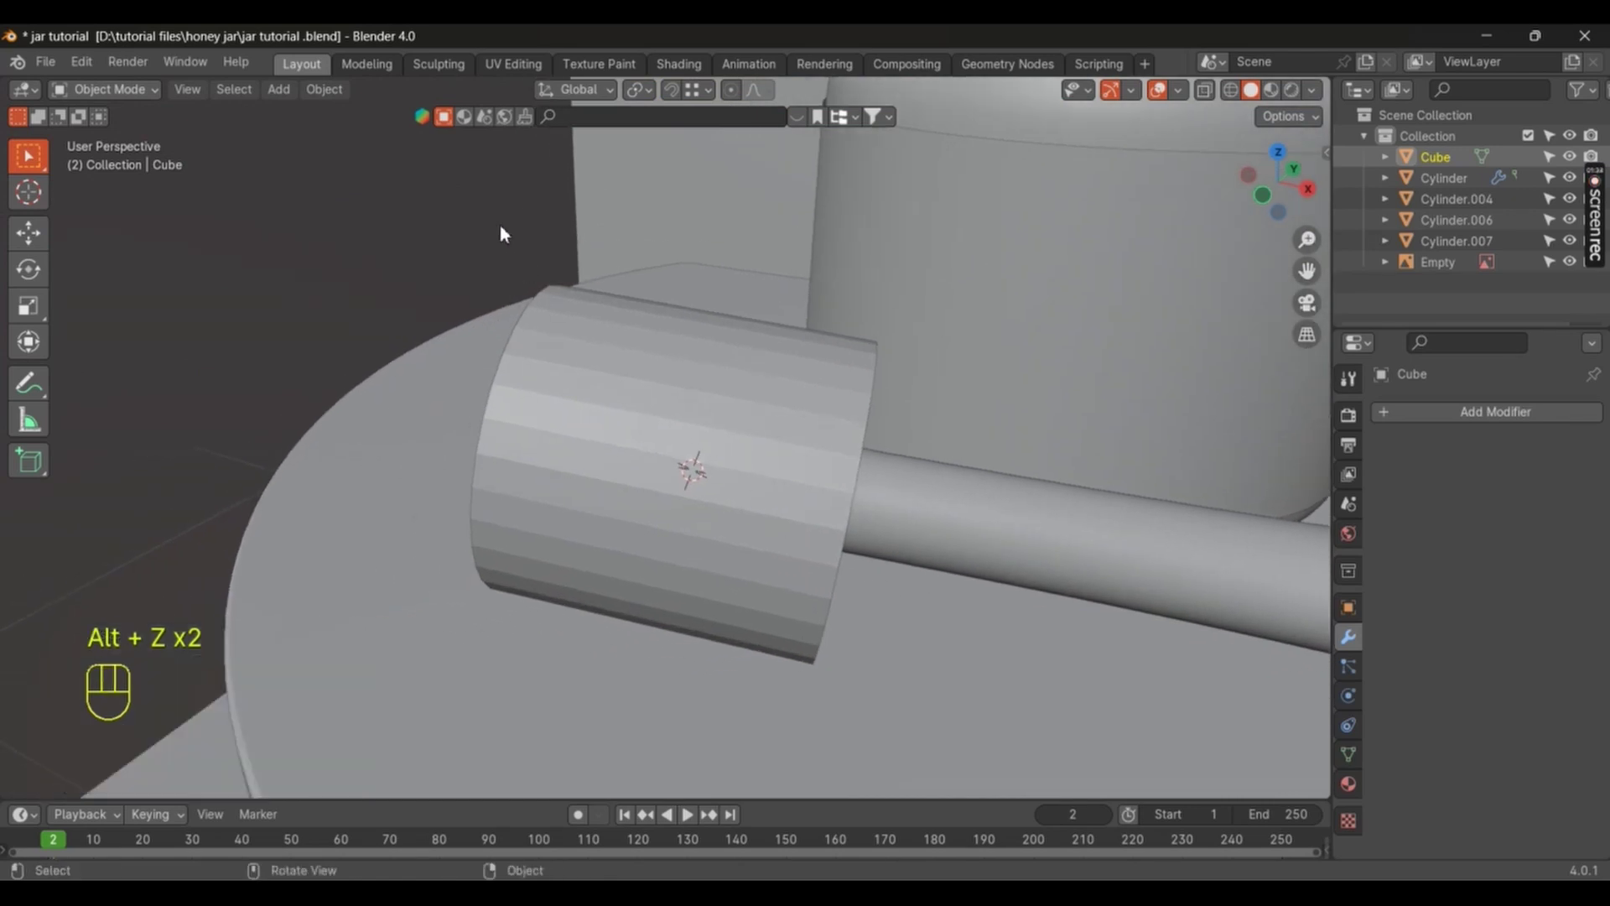
Step: Give the Cube Fluid physics with its type set to Domain
{"action": "left_click", "coordinate": [712, 465]}
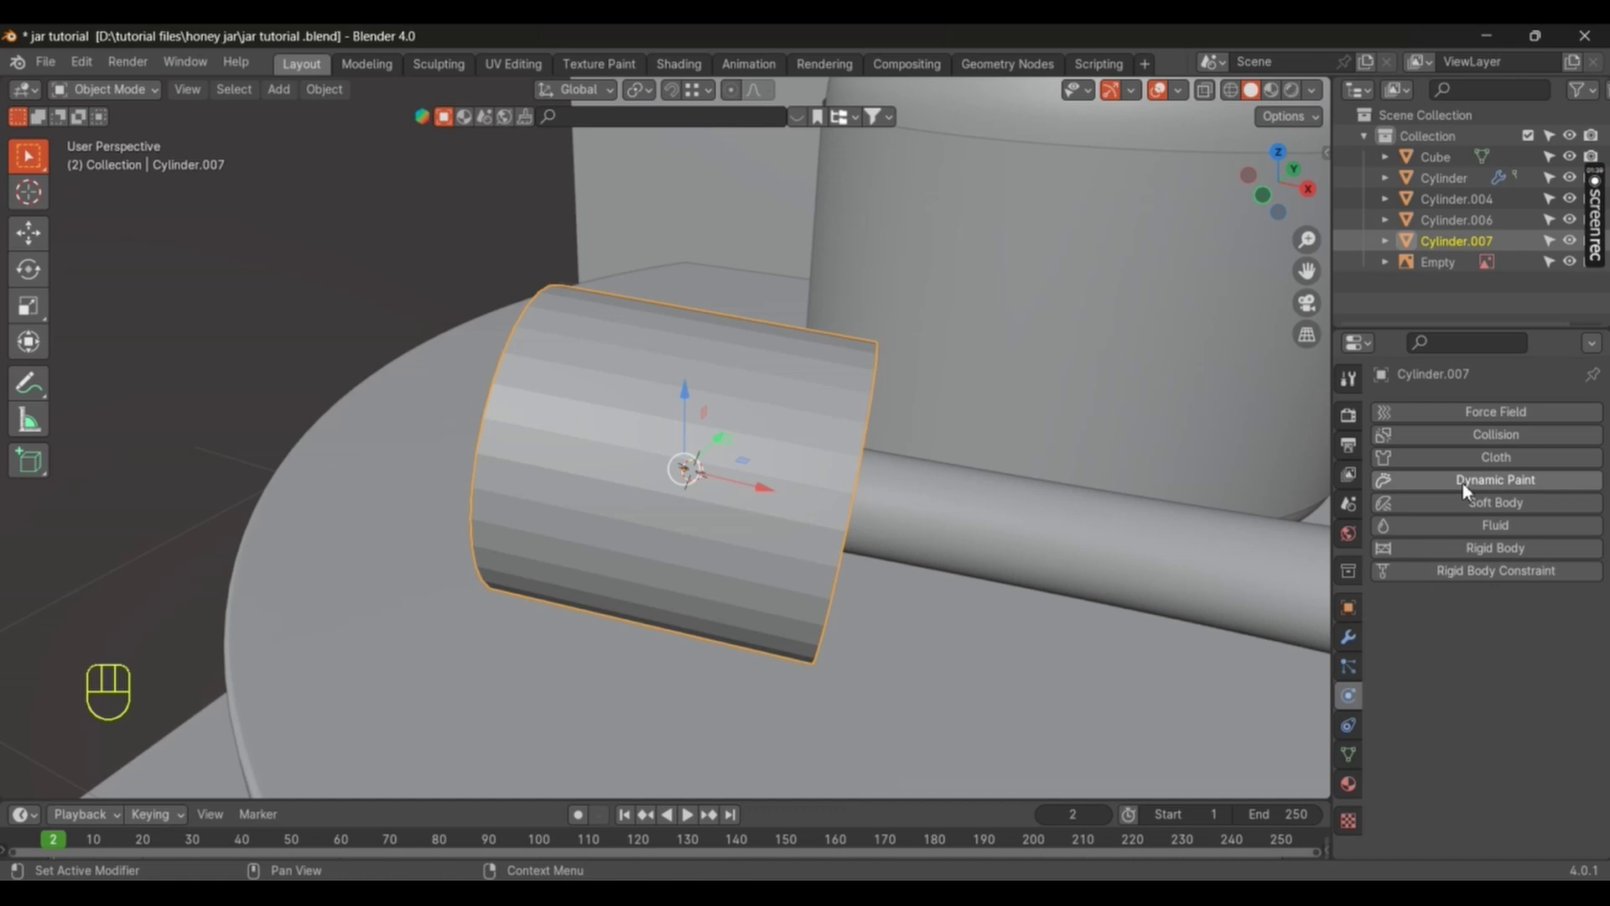
{"action": "left_click", "coordinate": [1503, 534]}
{"action": "left_click", "coordinate": [447, 267]}
{"action": "left_click_drag", "start_coordinate": [1417, 538], "coordinate": [1558, 586]}
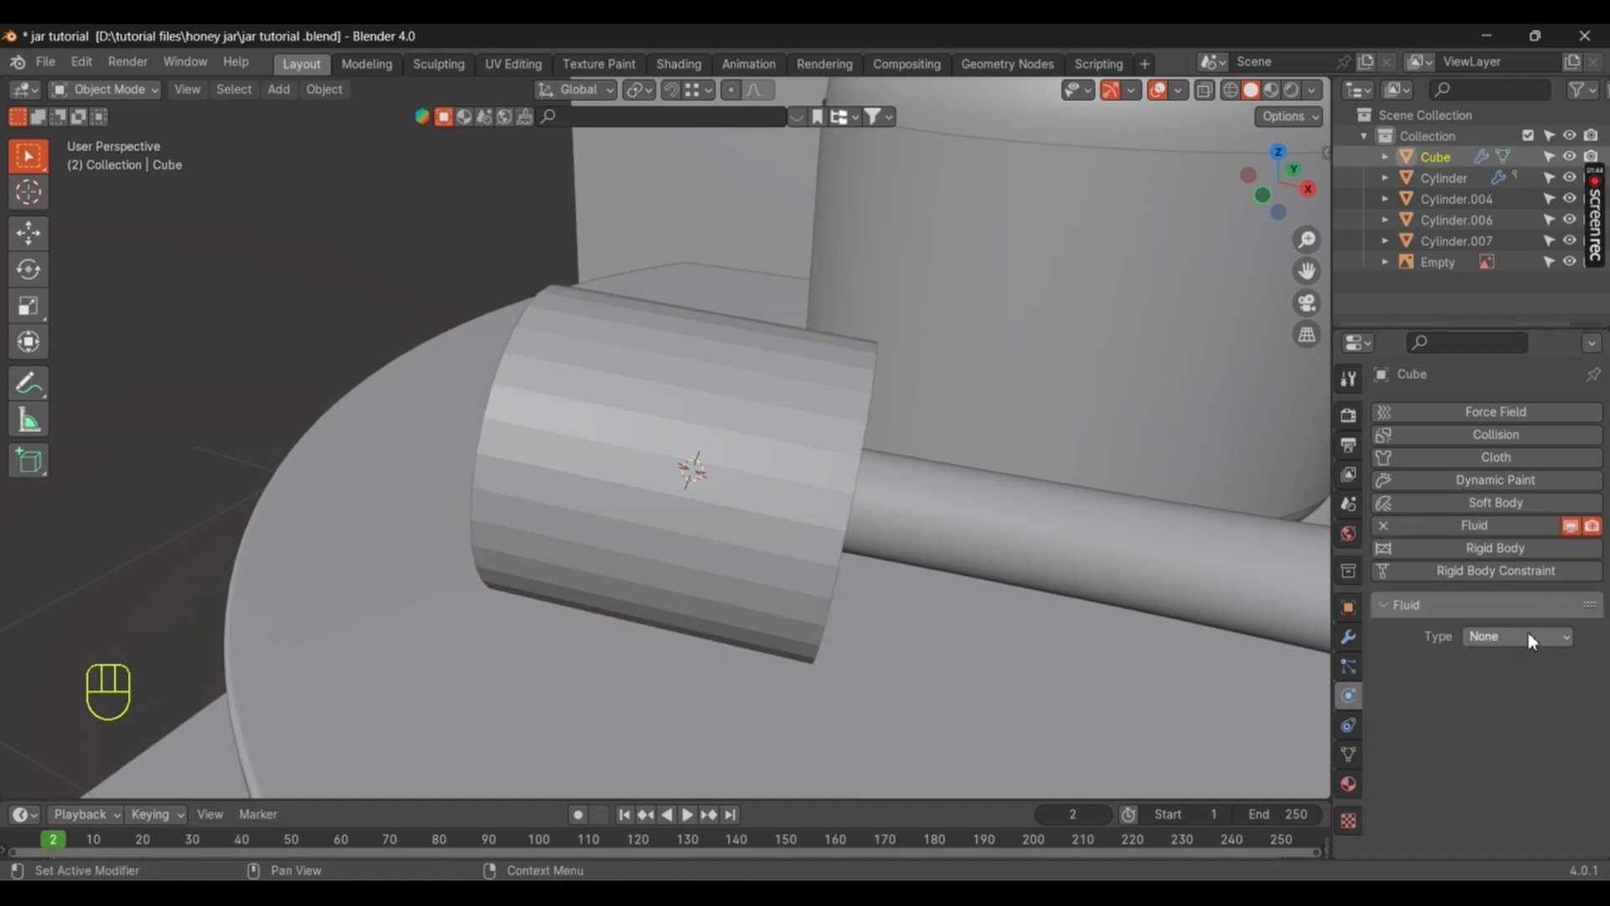
{"action": "left_click_drag", "start_coordinate": [1533, 640], "coordinate": [446, 359]}
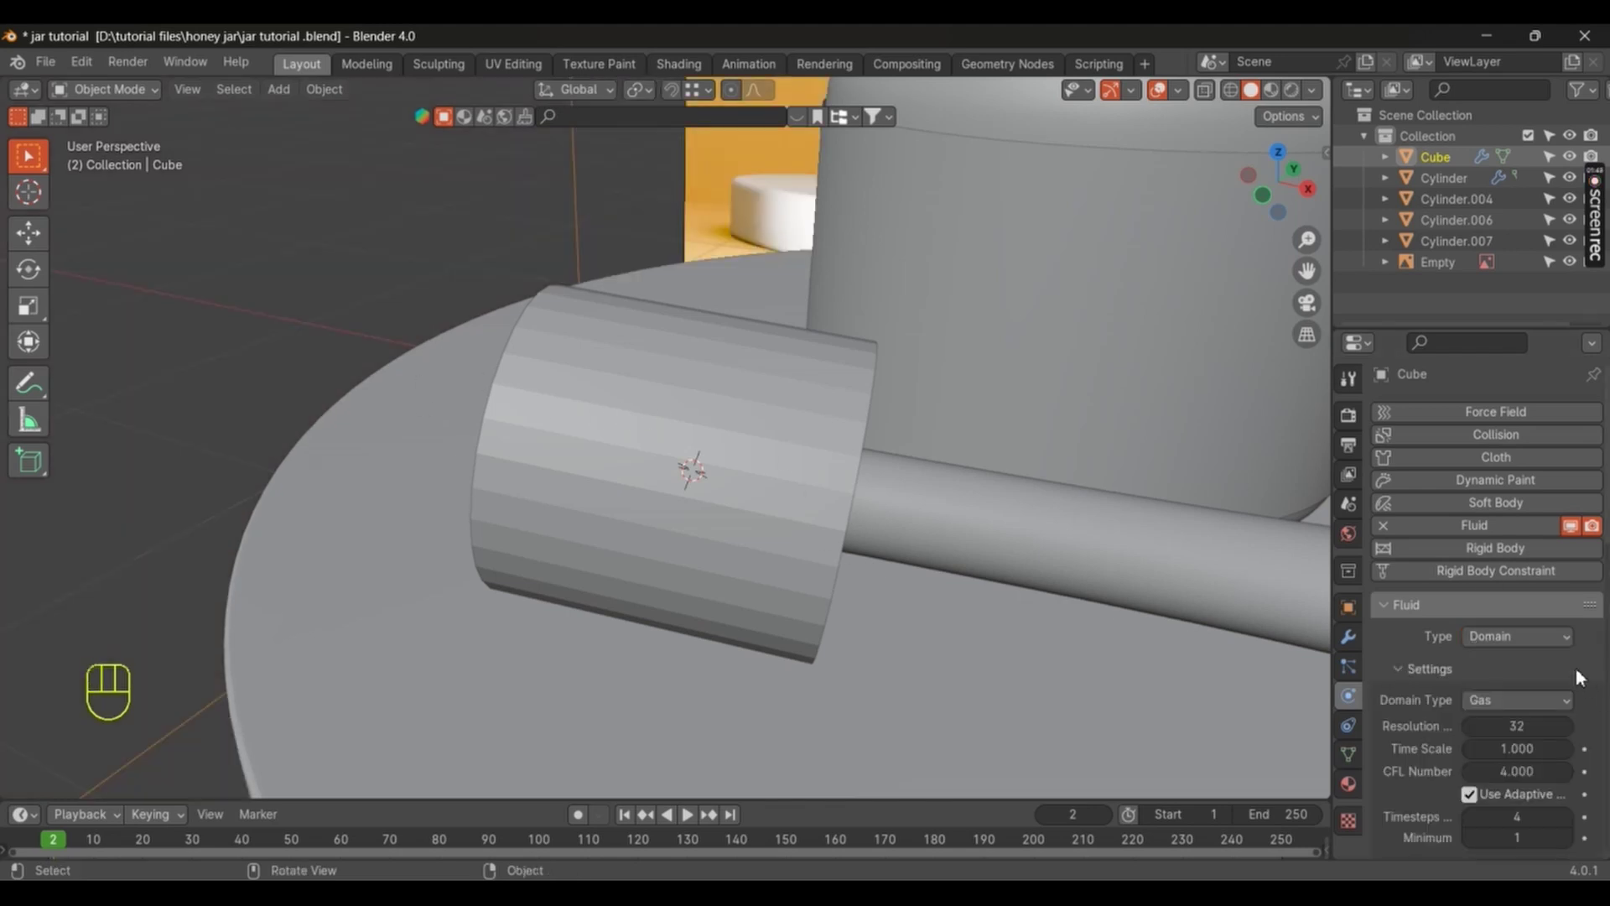
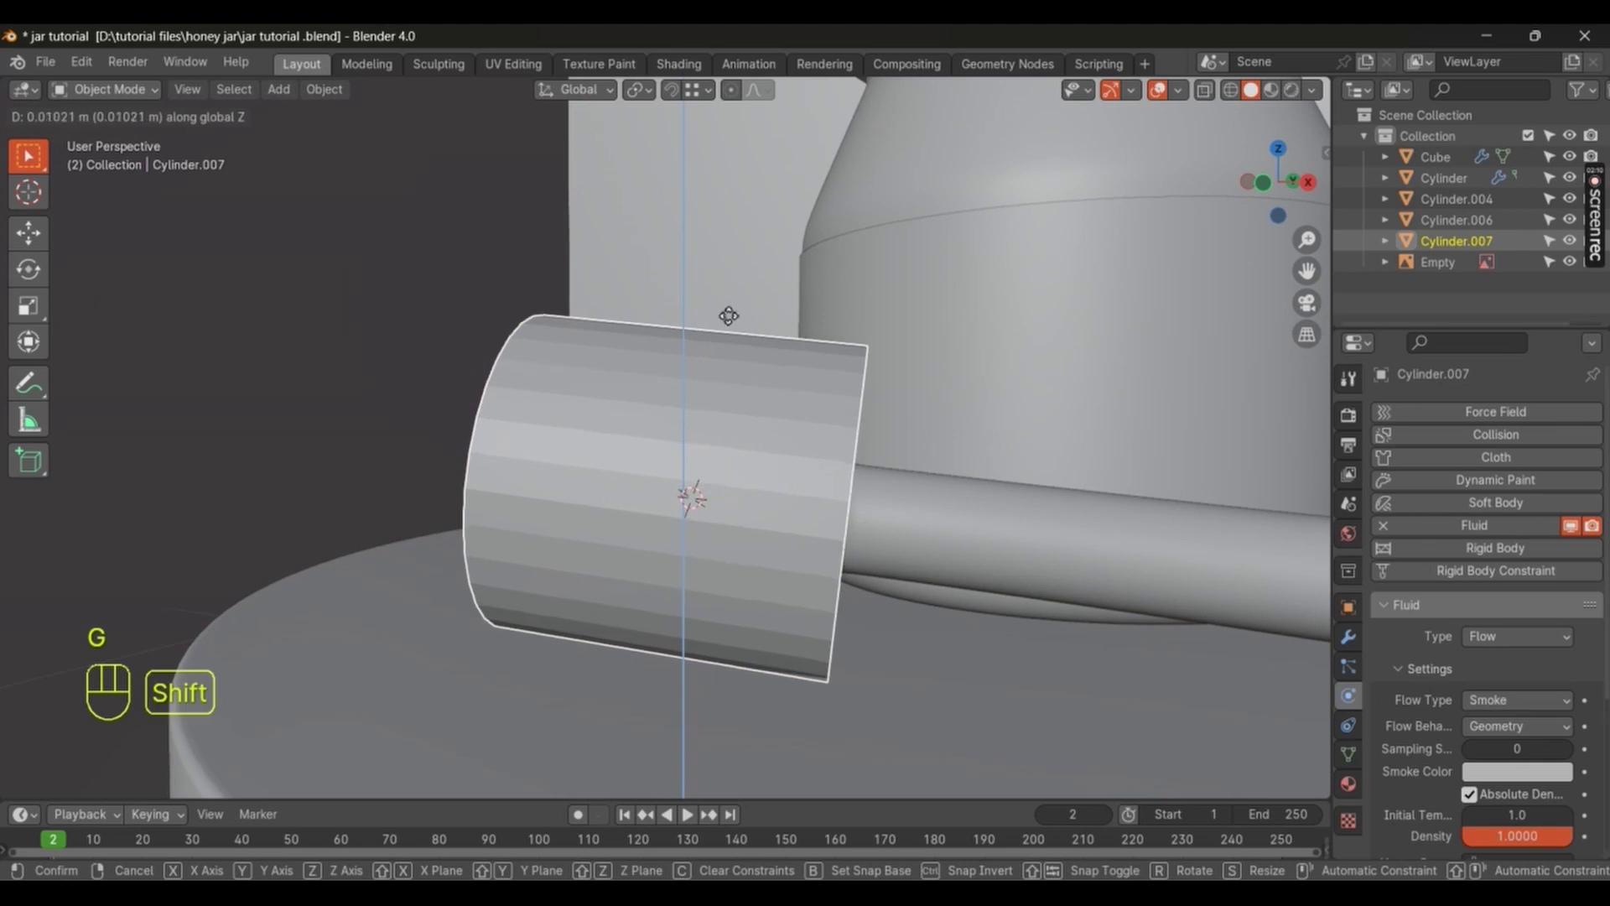
Step: Nudge Cylinder.007 up and make it a Liquid flow source with Inflow behavior
{"action": "key", "text": "s"}
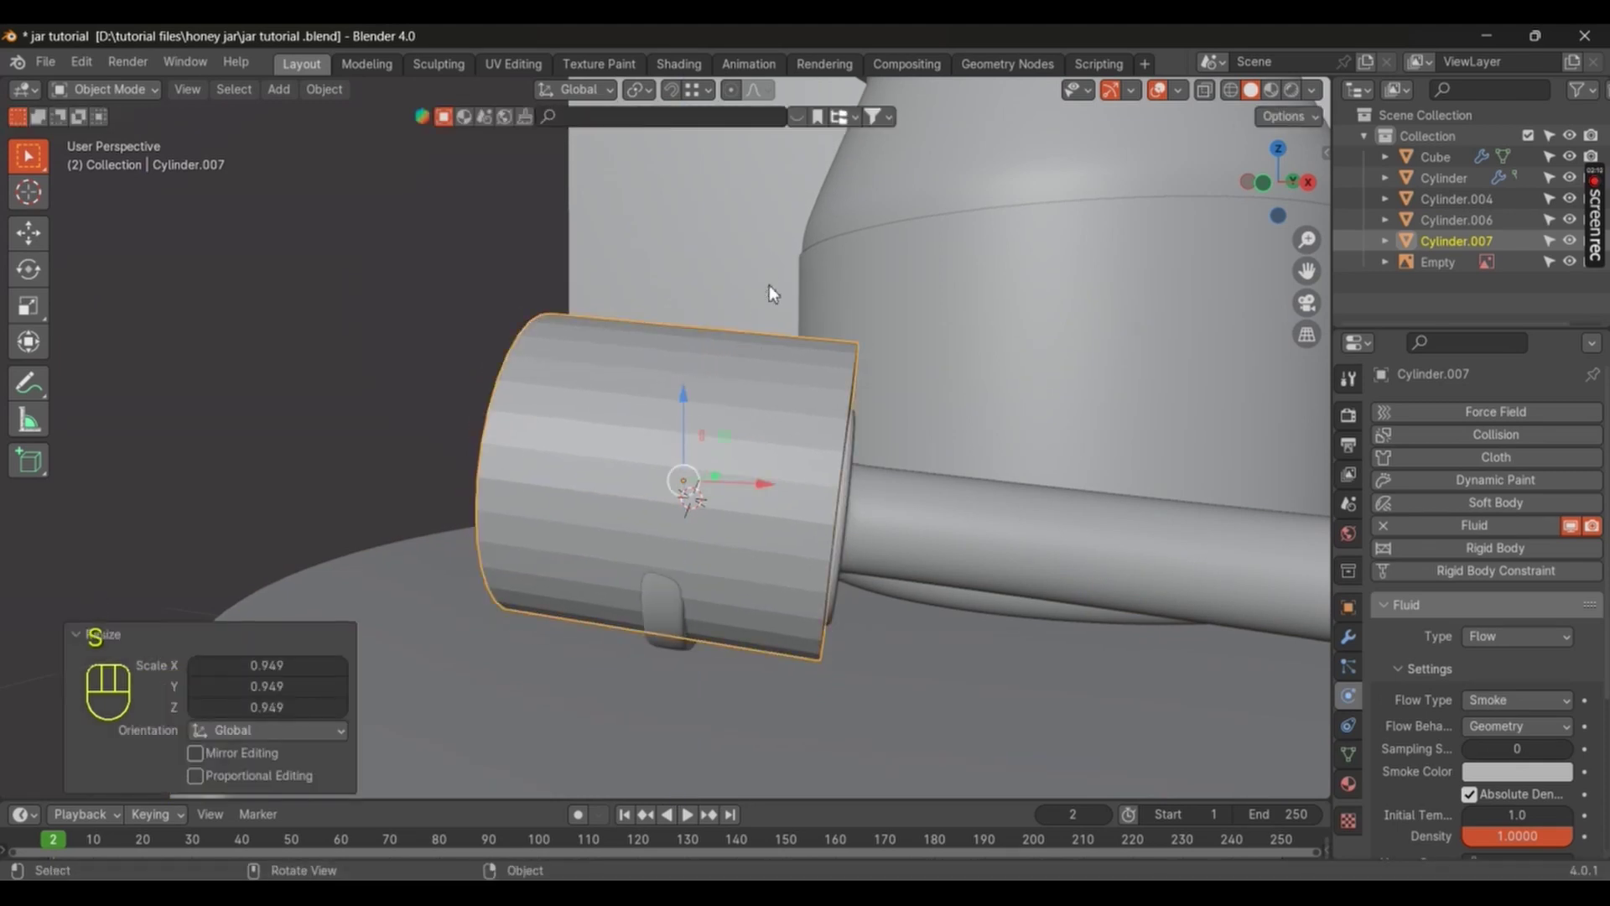
{"action": "left_click", "coordinate": [735, 395]}
{"action": "left_click_drag", "start_coordinate": [692, 375], "coordinate": [746, 387]}
{"action": "left_click_drag", "start_coordinate": [747, 387], "coordinate": [872, 437]}
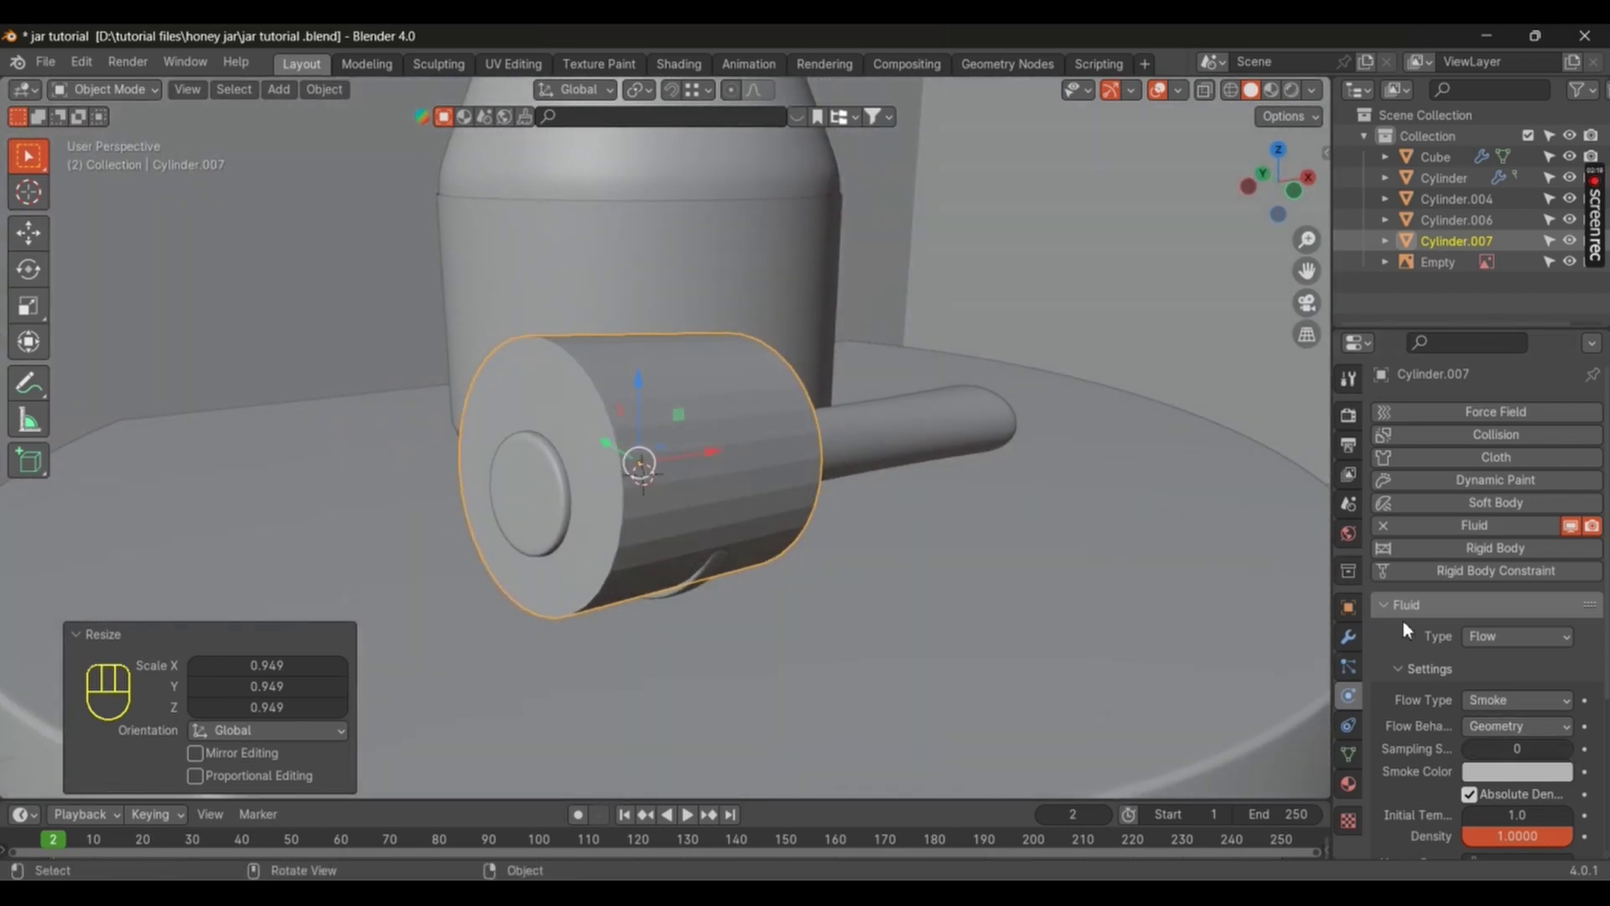
{"action": "left_click_drag", "start_coordinate": [1548, 703], "coordinate": [1518, 790]}
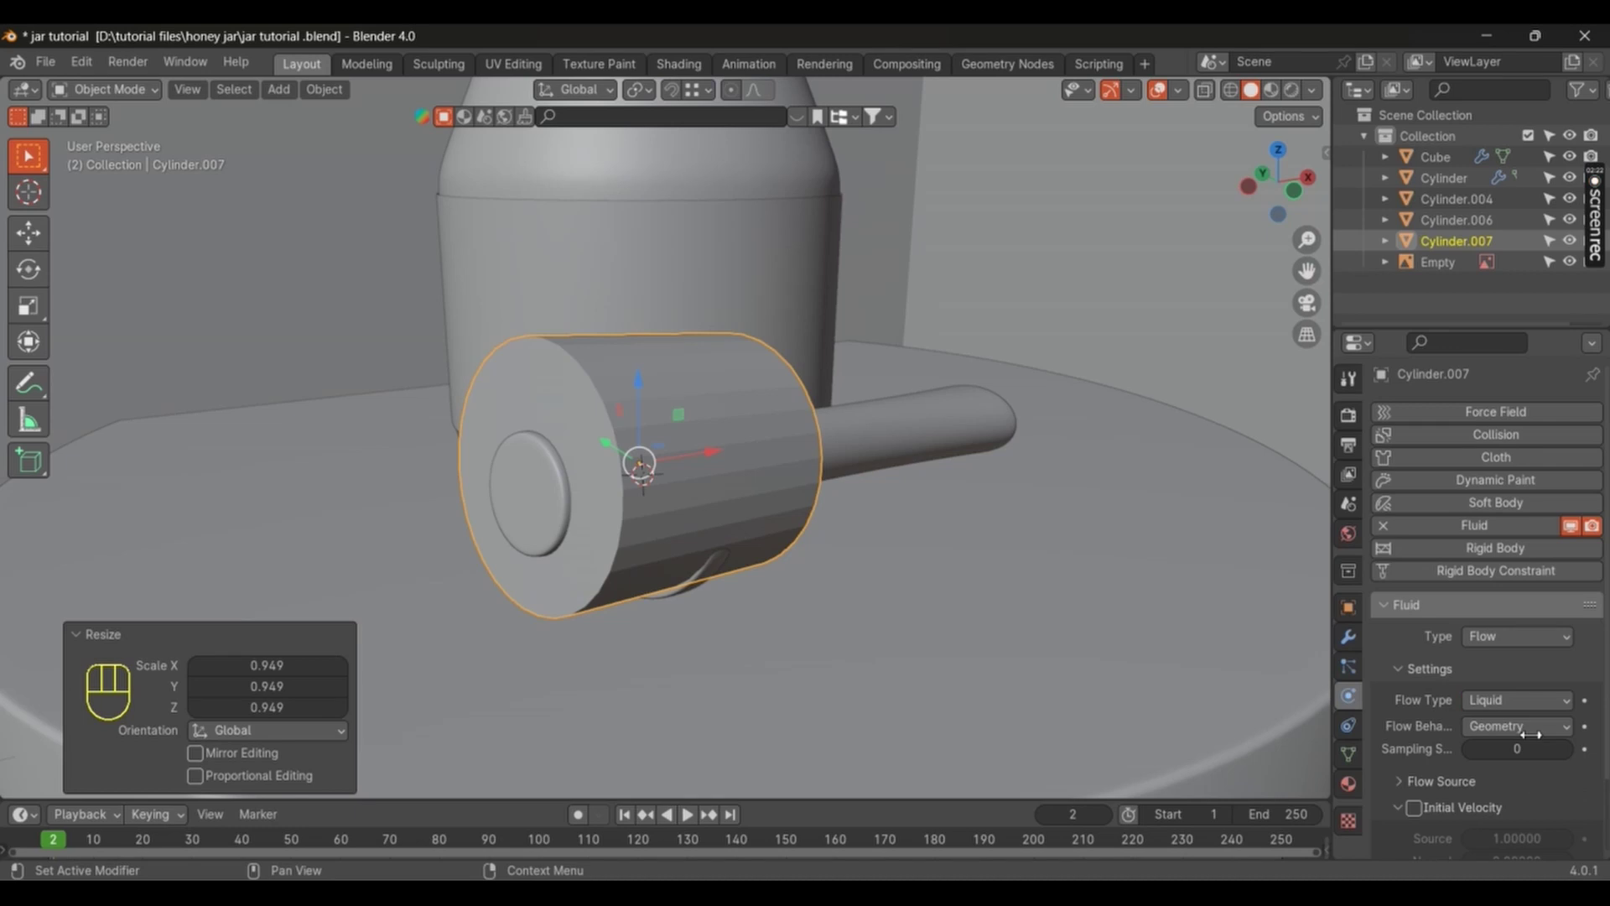
{"action": "left_click_drag", "start_coordinate": [1535, 741], "coordinate": [1533, 756]}
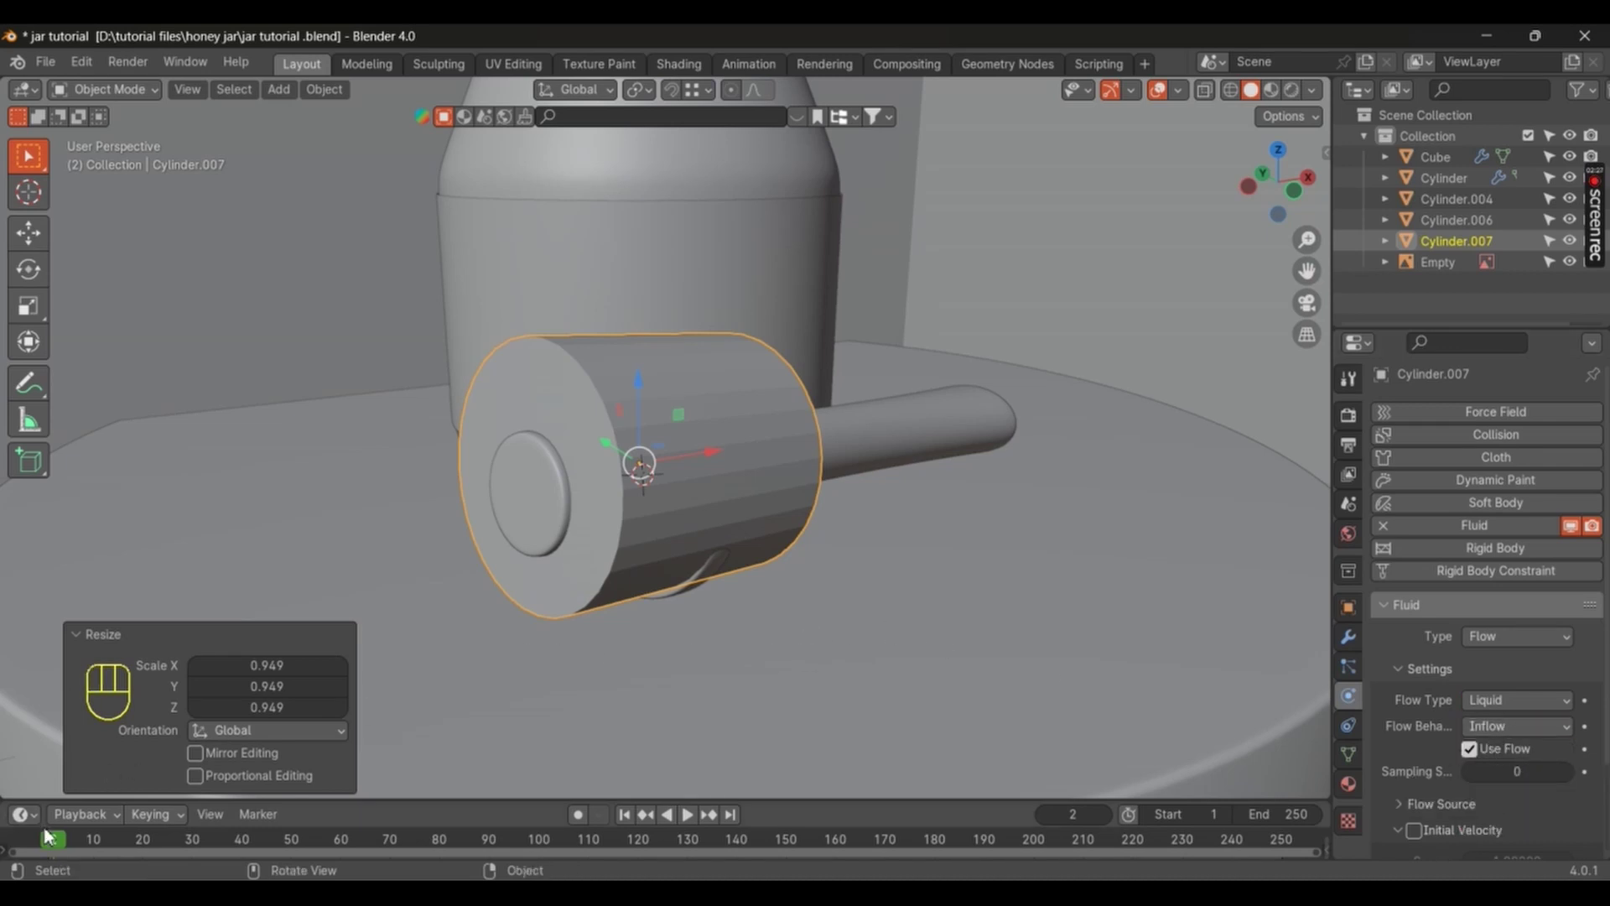
Step: Rewind to frame 1, set the Cube domain to Liquid at resolution 120, and reselect Cylinder.007
{"action": "left_click_drag", "start_coordinate": [1317, 841], "coordinate": [1296, 843]}
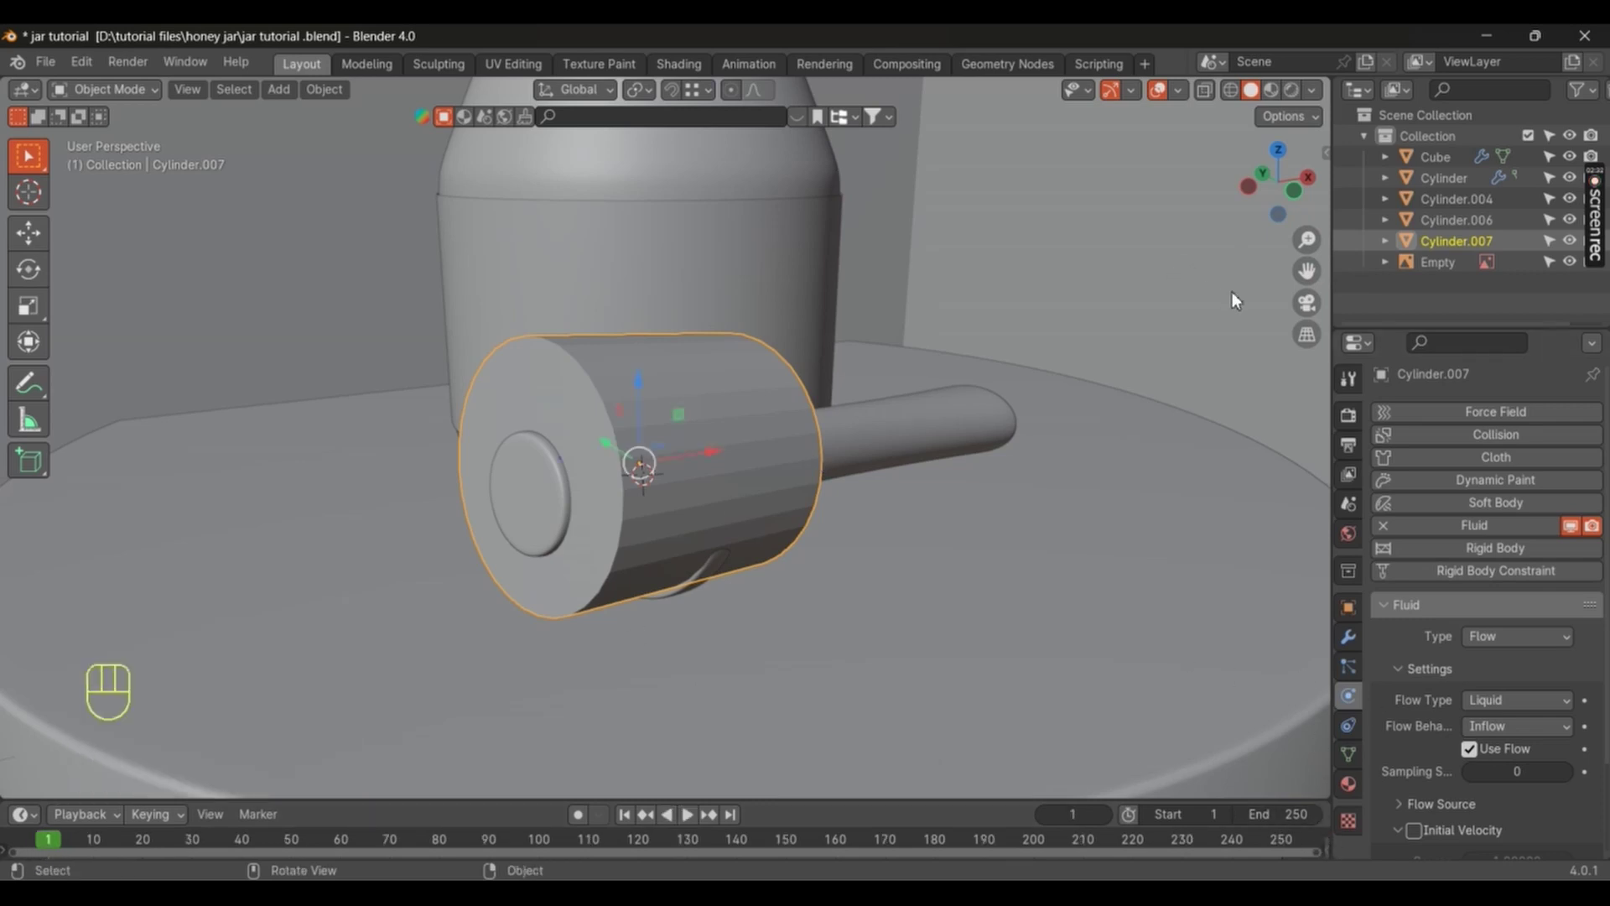
{"action": "left_click", "coordinate": [1198, 281]}
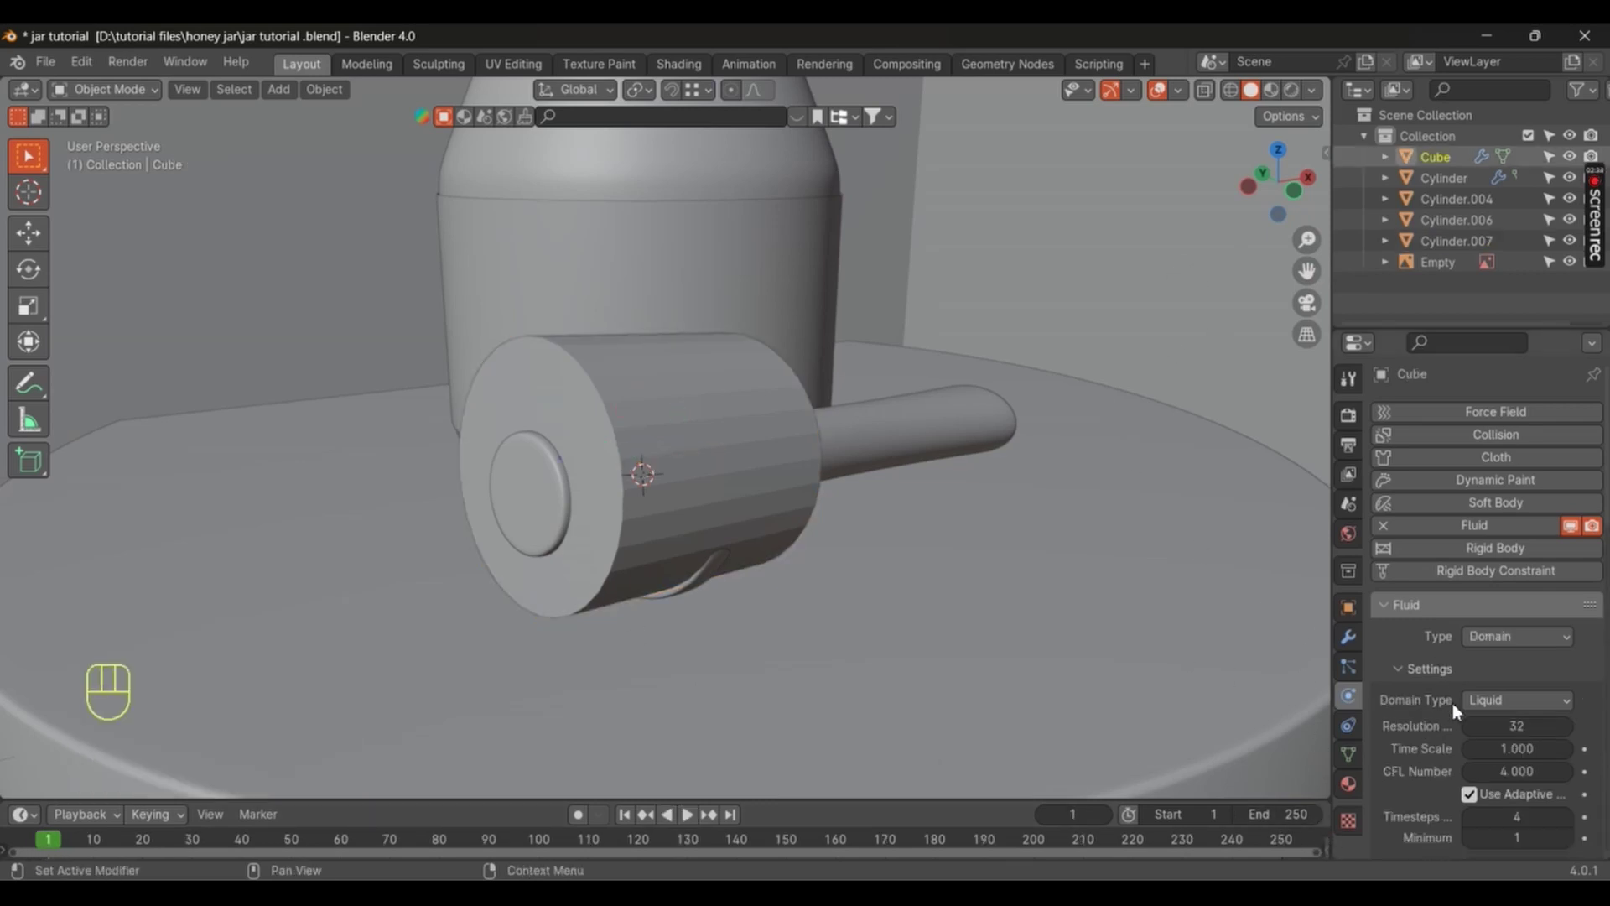
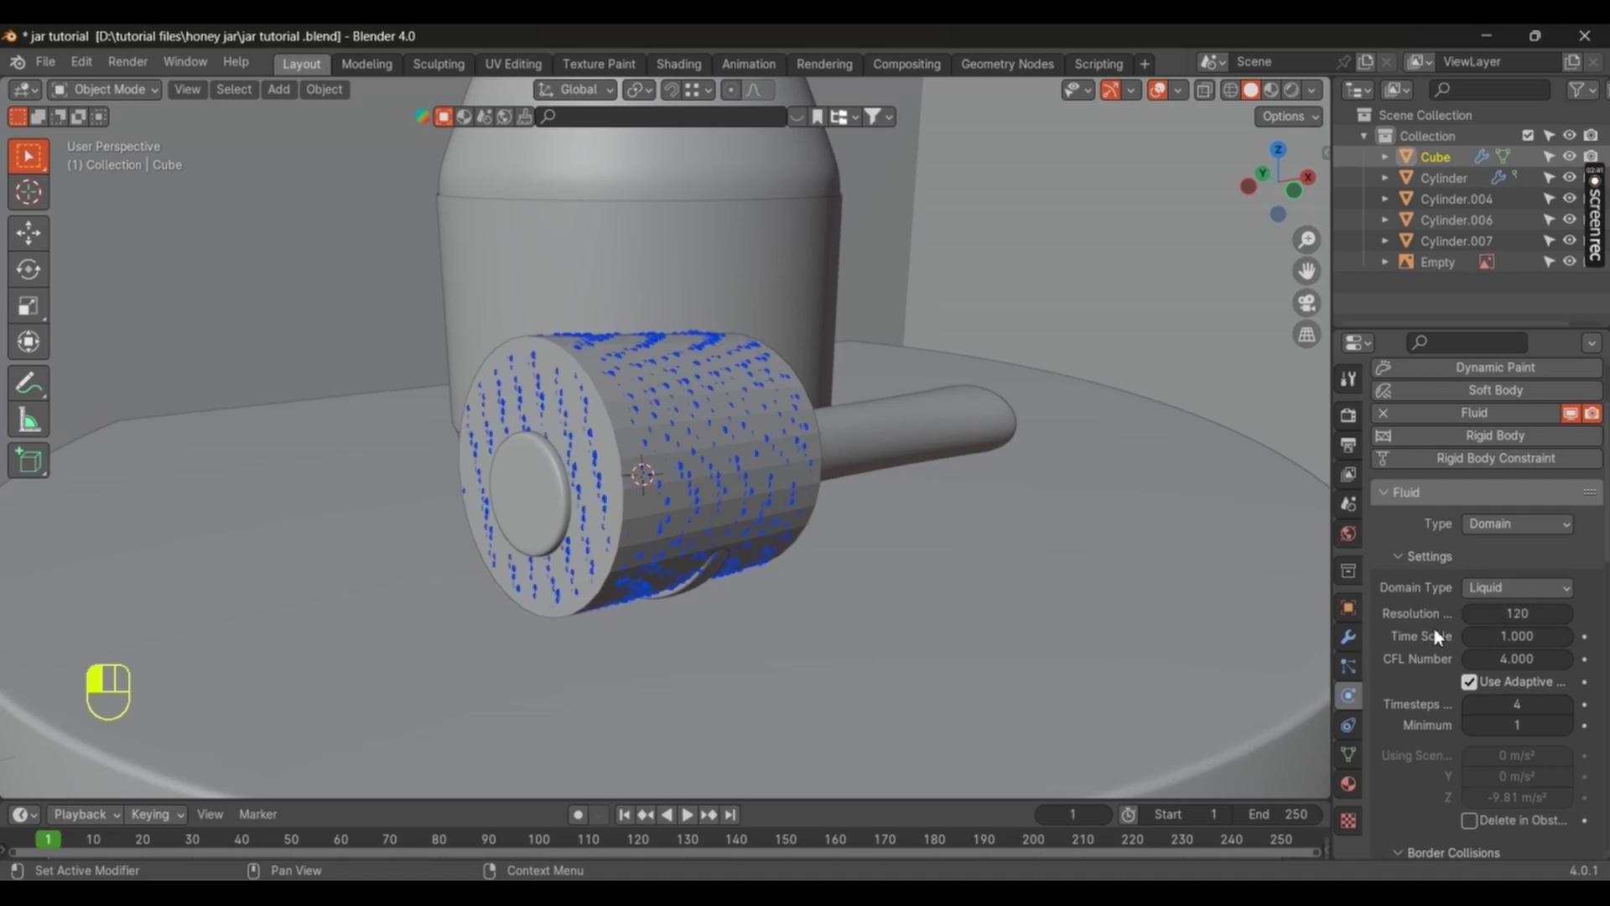
{"action": "left_click_drag", "start_coordinate": [856, 393], "coordinate": [683, 415]}
{"action": "left_click", "coordinate": [669, 418]}
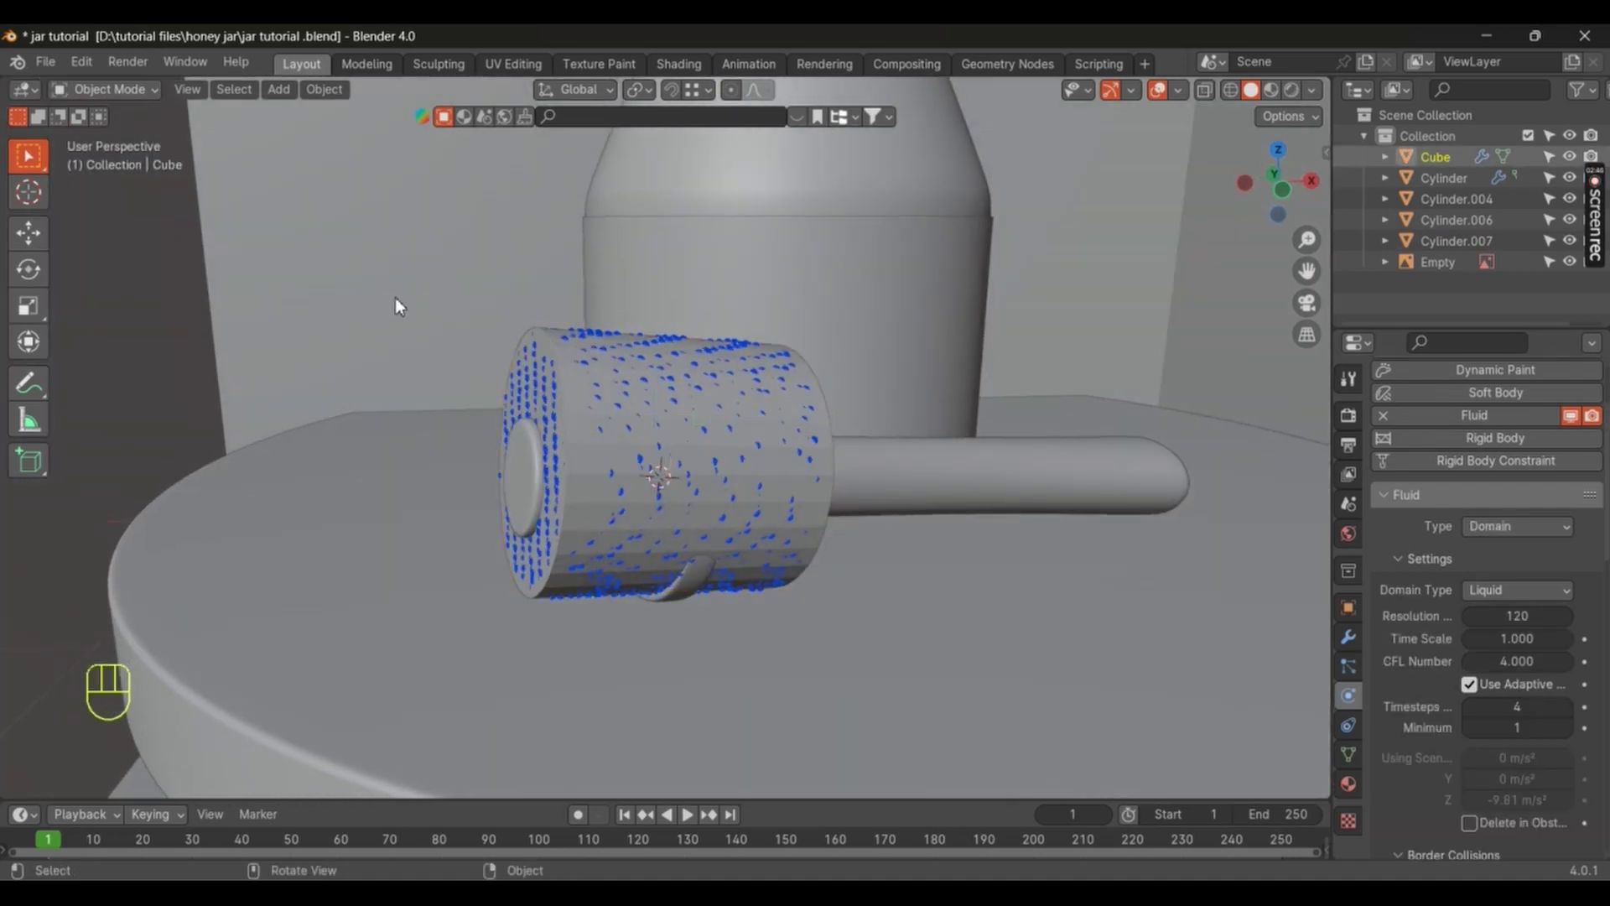
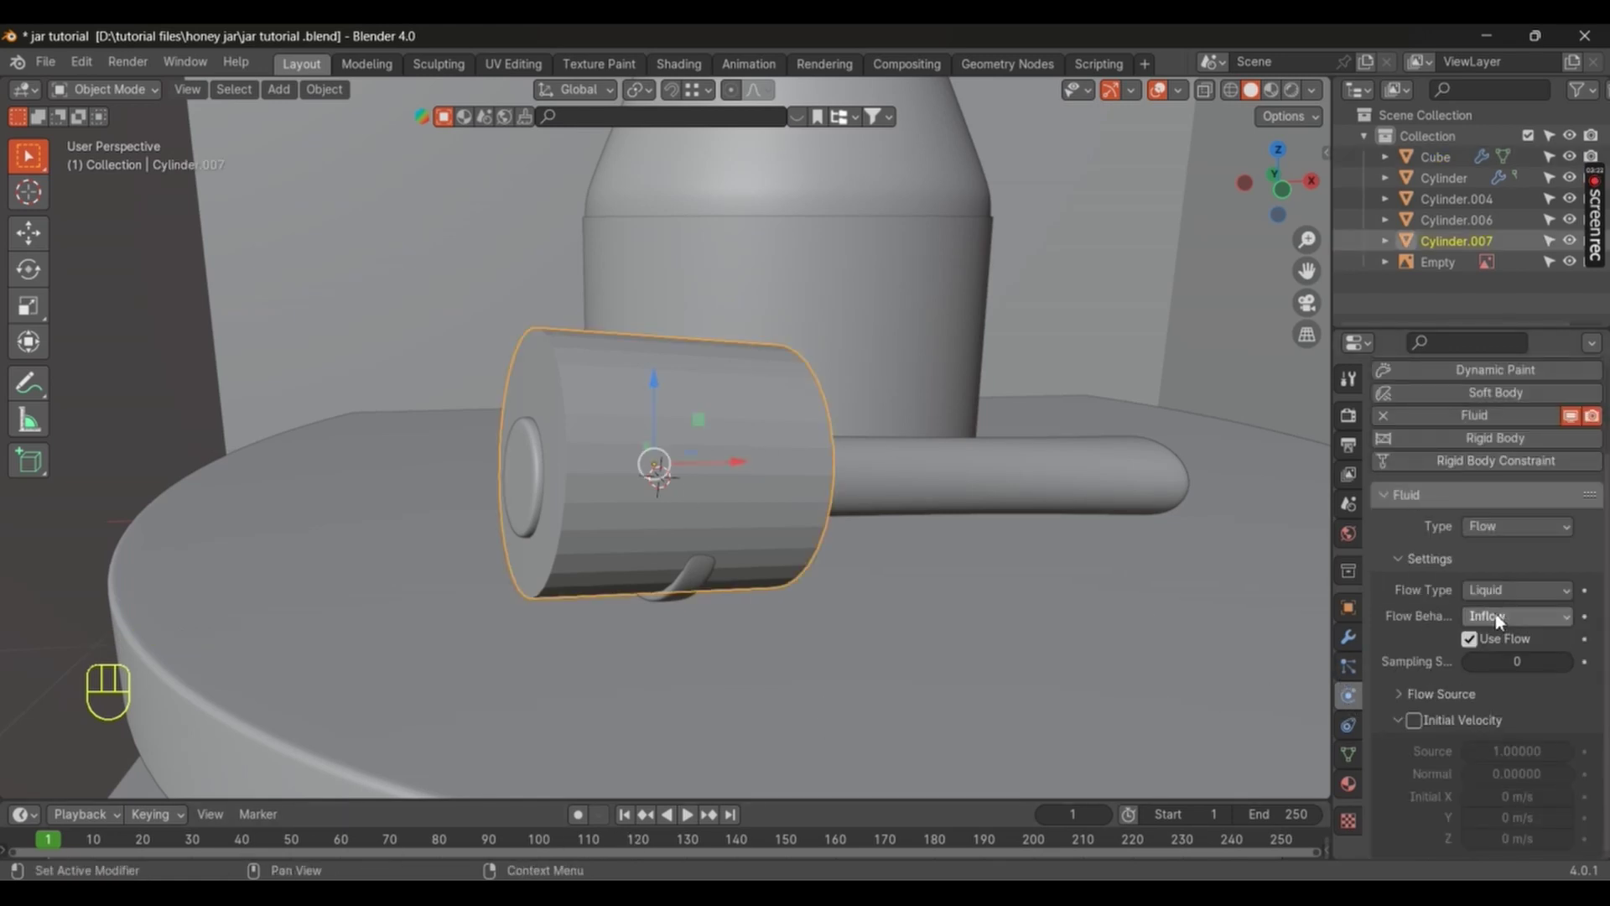
Step: Keyframe Use Flow on at frame 120 and off afterward, moving the timeline to frame 215
{"action": "left_click", "coordinate": [1594, 641]}
{"action": "left_click_drag", "start_coordinate": [58, 844], "coordinate": [812, 828]}
{"action": "left_click", "coordinate": [1597, 648]}
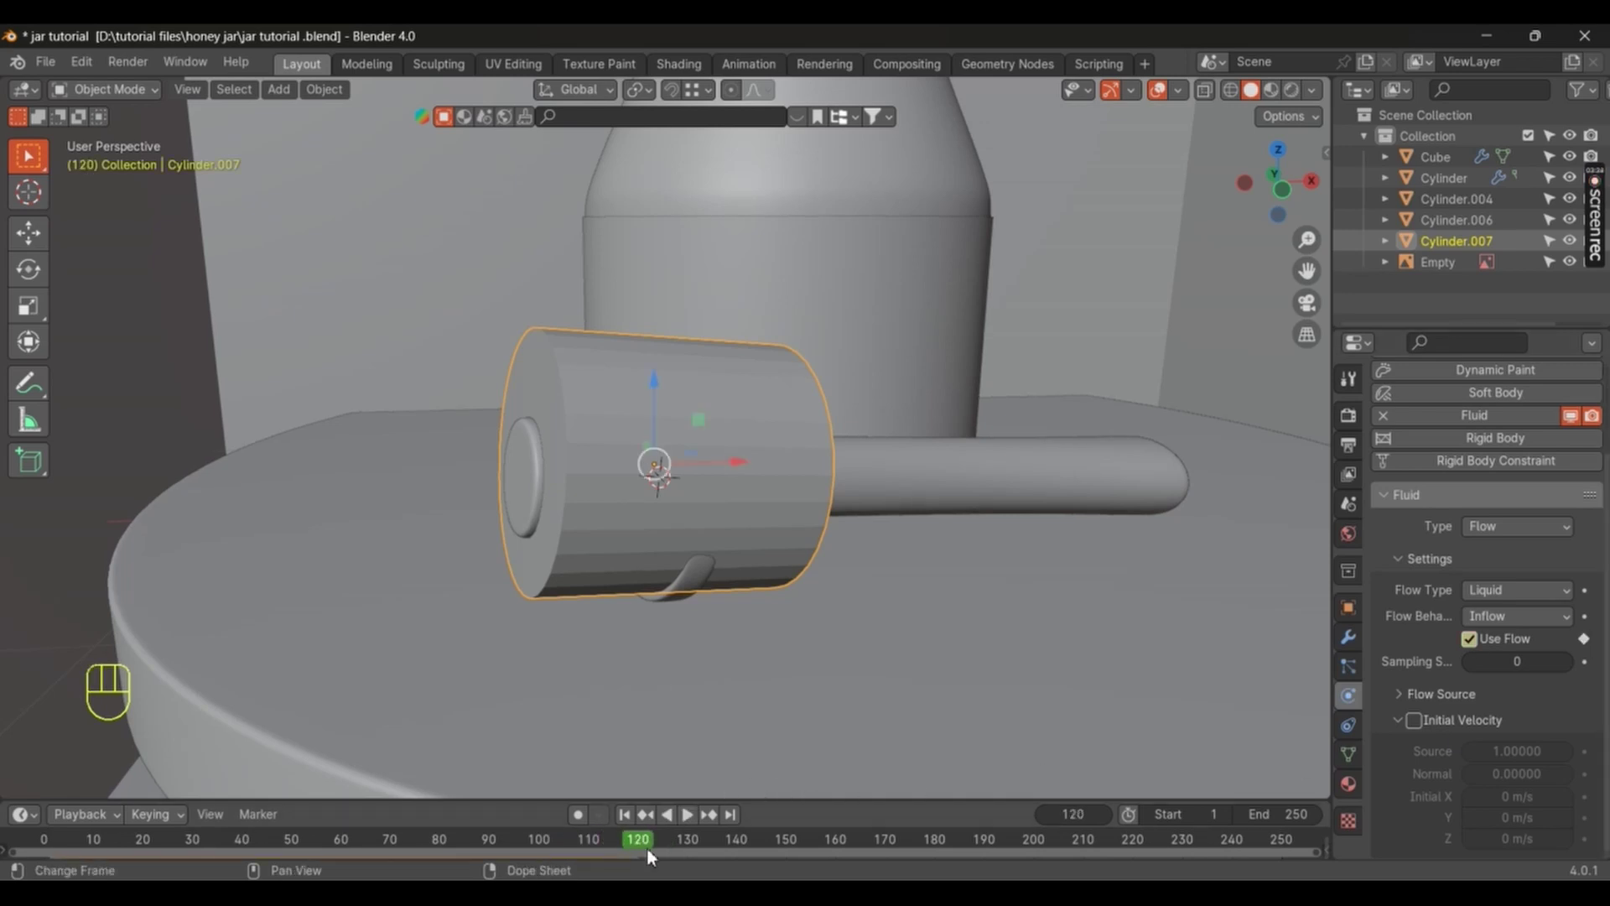
{"action": "left_click", "coordinate": [644, 844]}
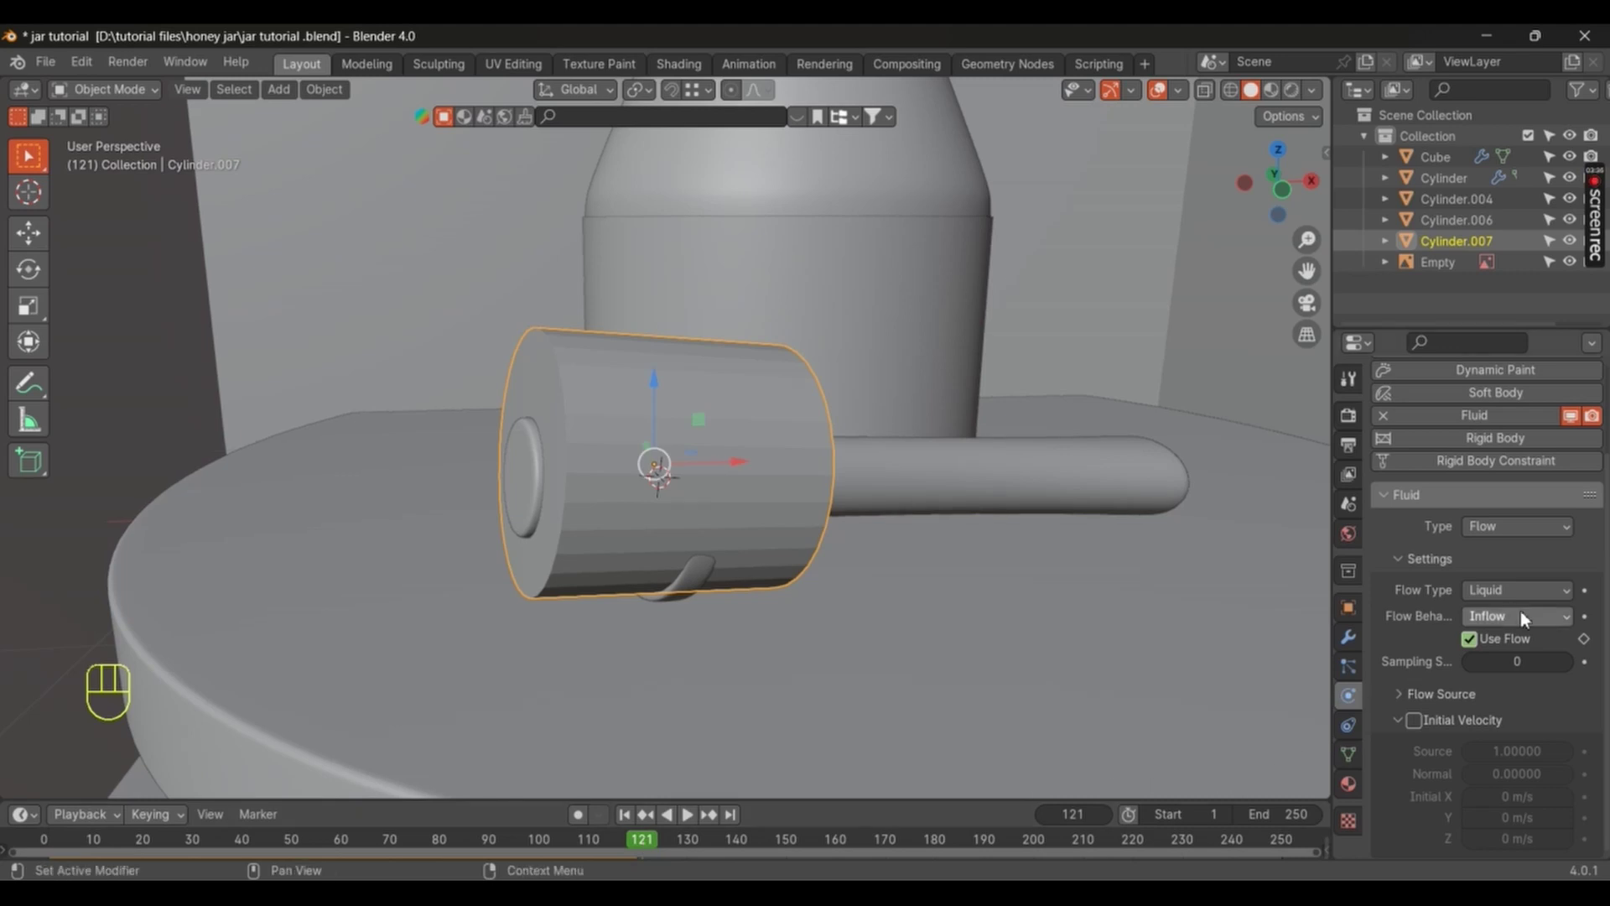
{"action": "left_click", "coordinate": [1470, 644]}
{"action": "left_click", "coordinate": [1599, 644]}
{"action": "left_click_drag", "start_coordinate": [659, 847], "coordinate": [1104, 813]}
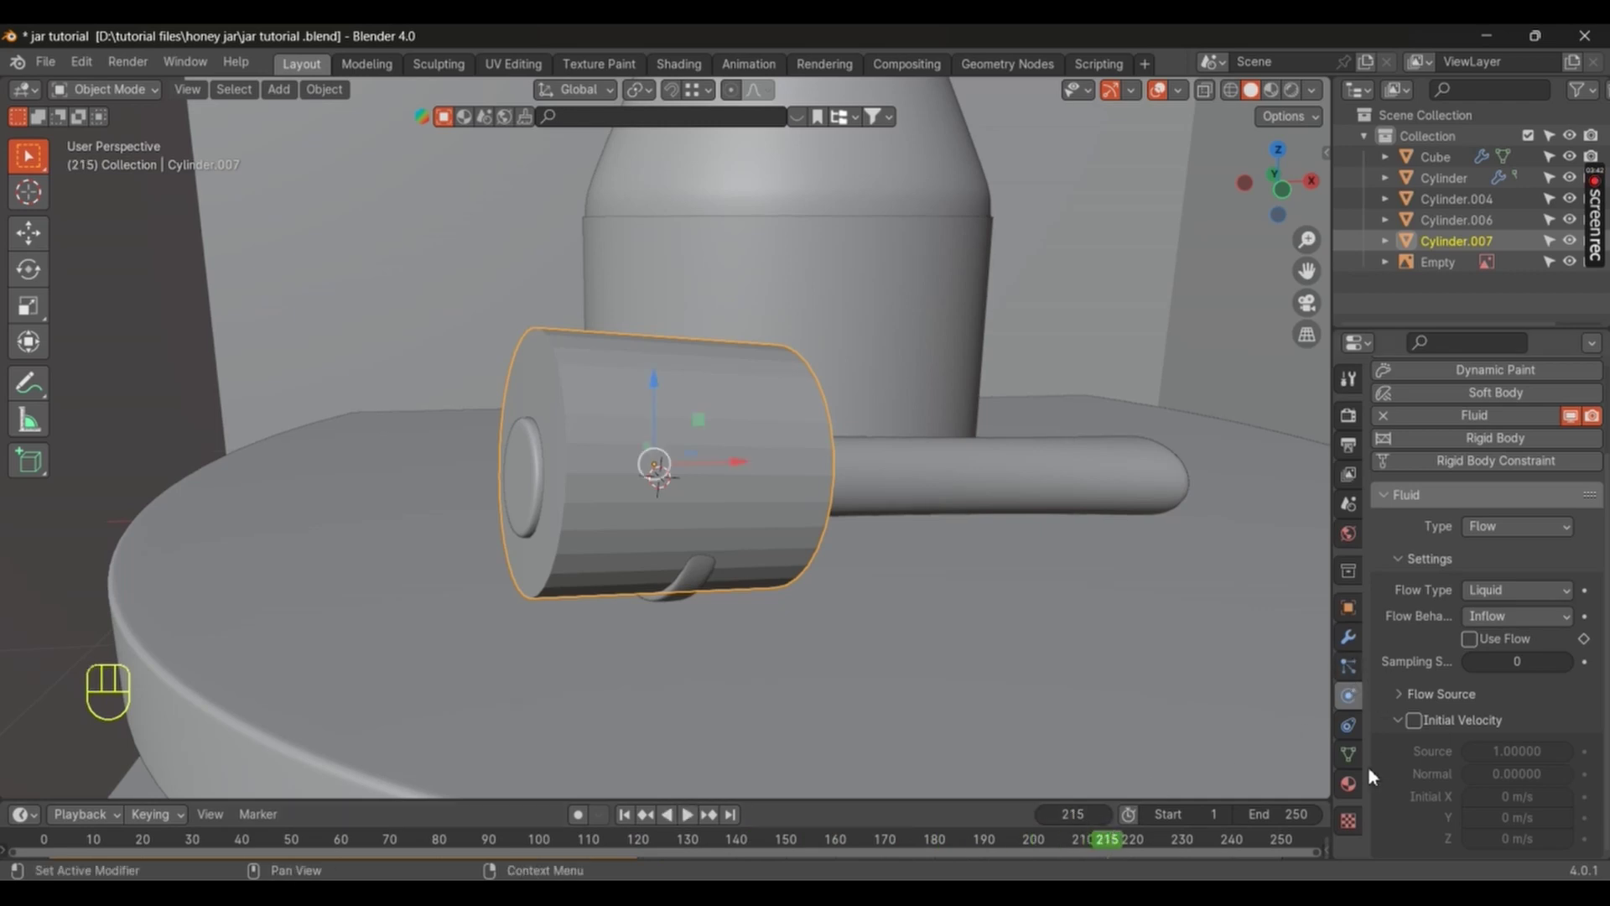
Step: Enable Mesh on the Cube liquid domain in its modifier stack, then reselect the inflow object
{"action": "left_click", "coordinate": [1347, 797]}
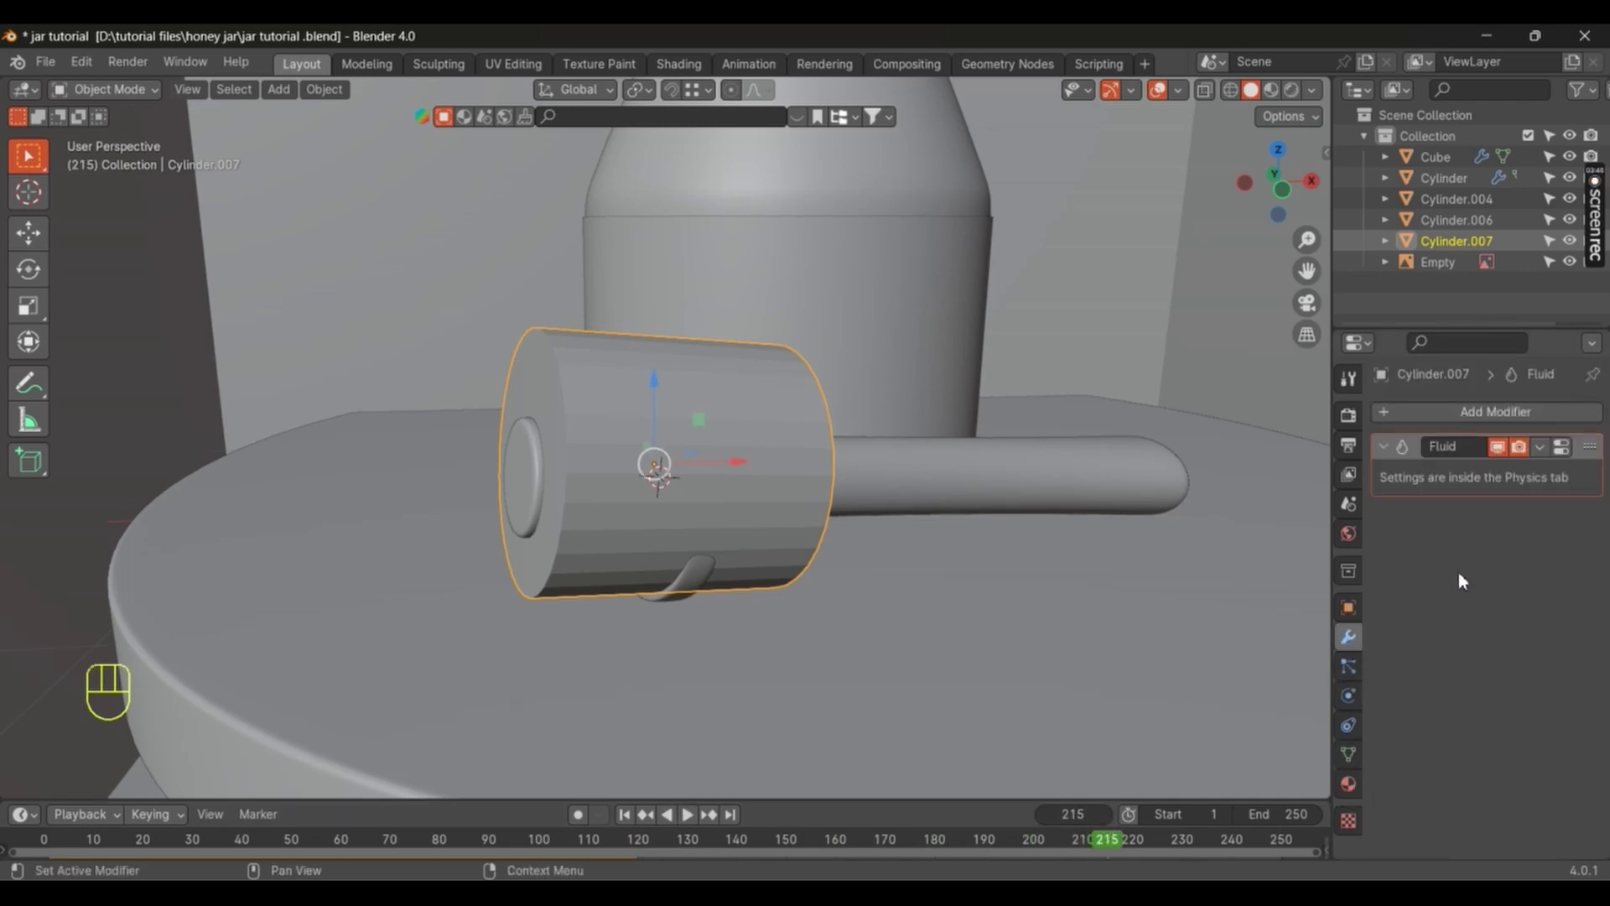
{"action": "left_click", "coordinate": [410, 311]}
{"action": "left_click_drag", "start_coordinate": [1362, 793], "coordinate": [1353, 646]}
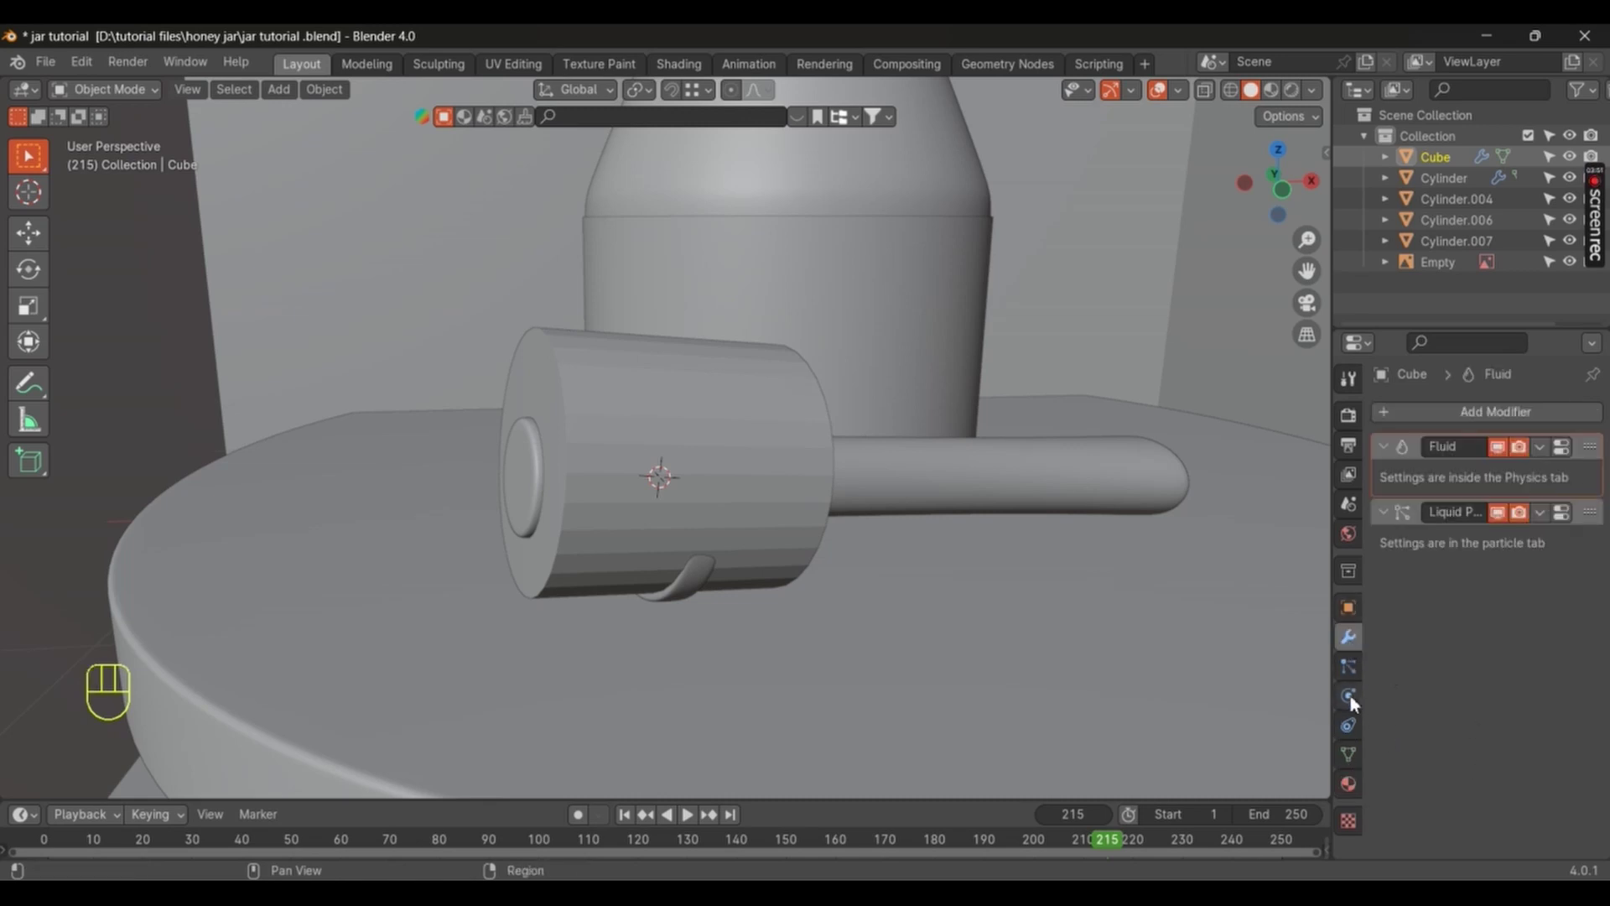
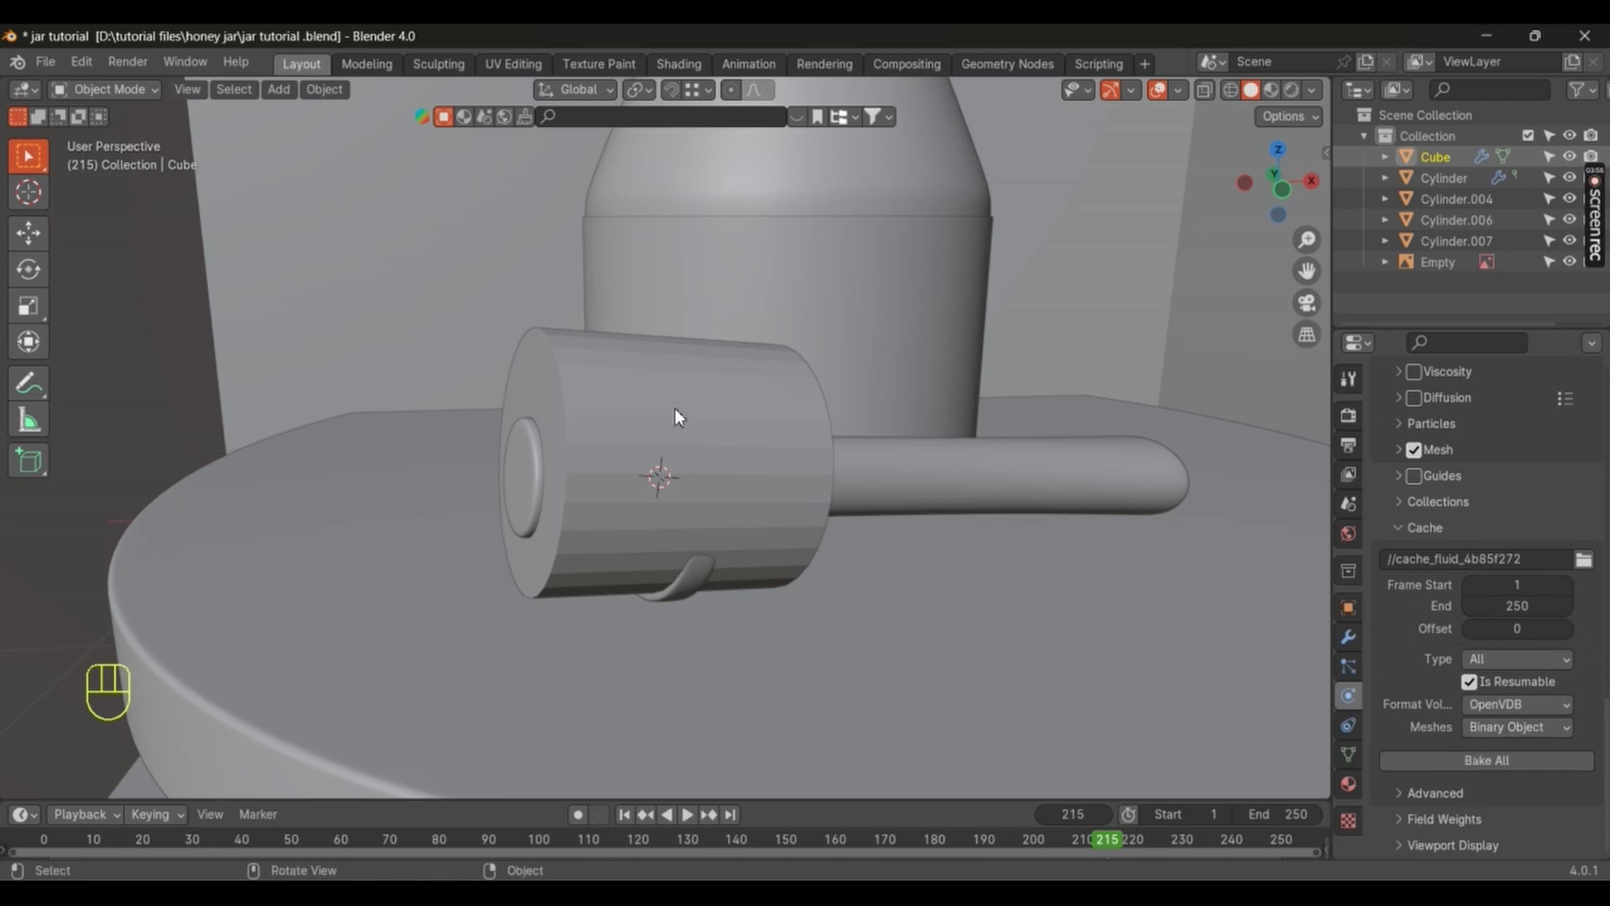
{"action": "left_click", "coordinate": [681, 413]}
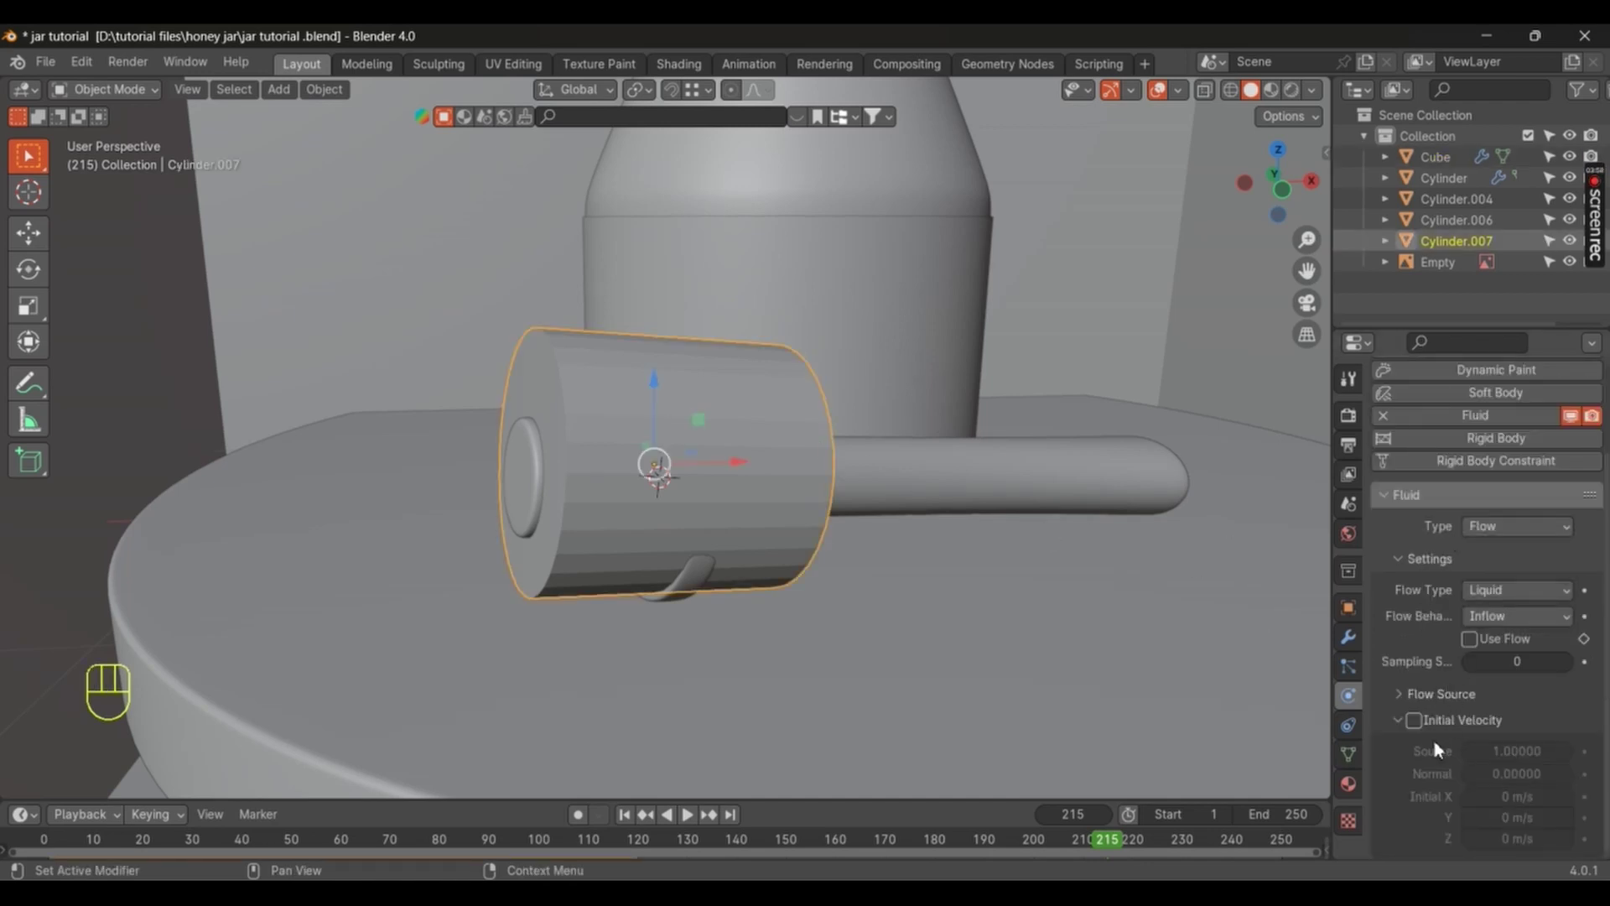
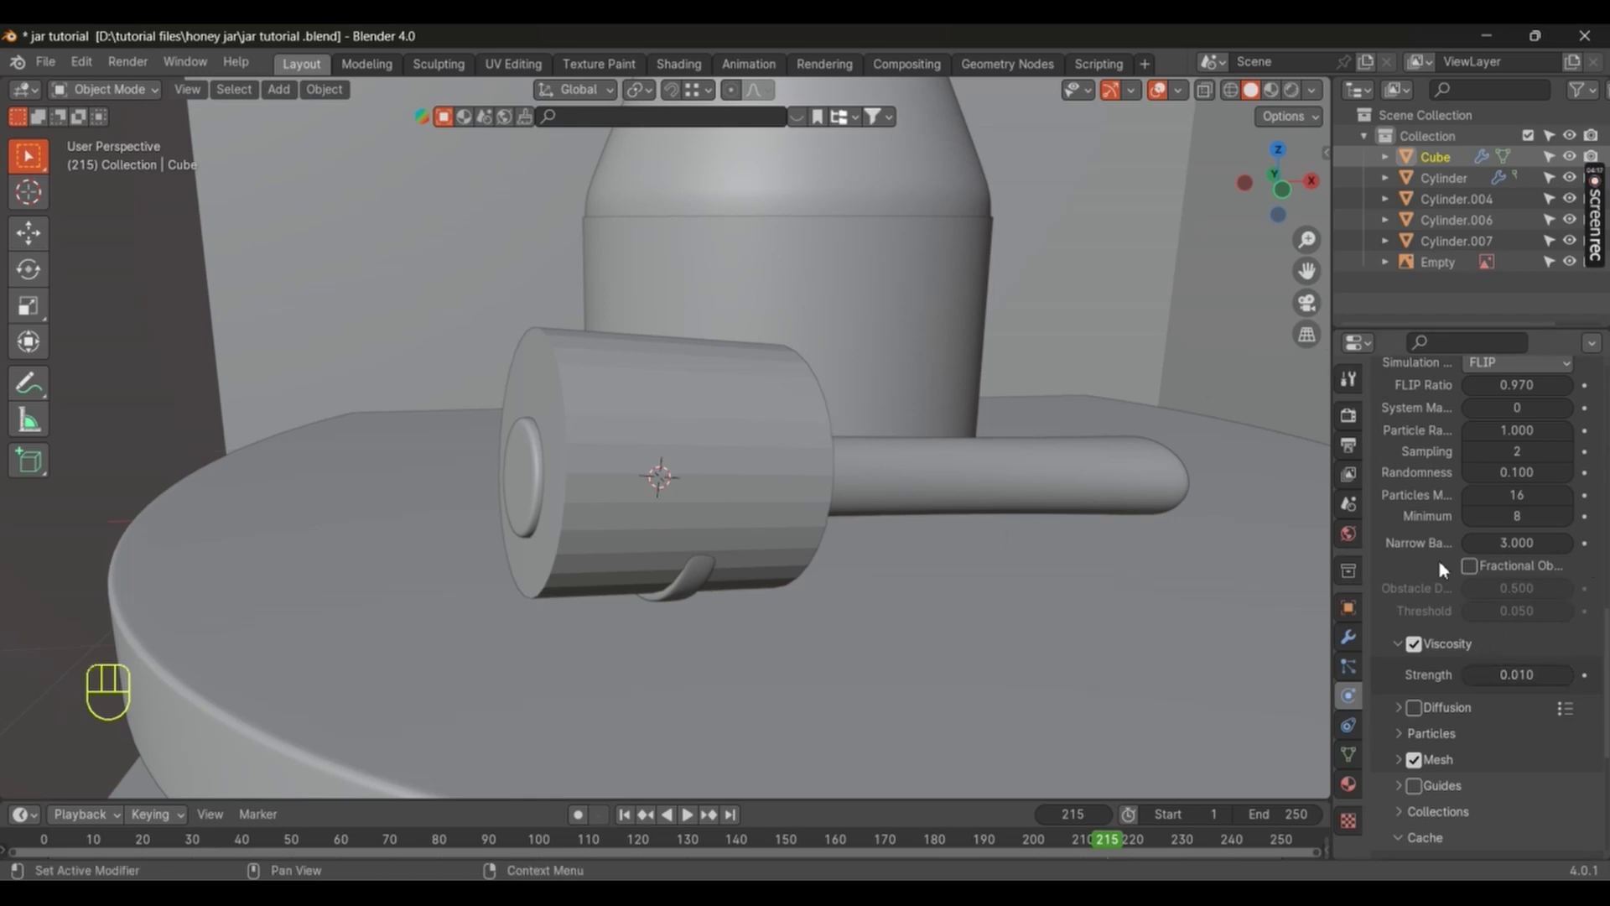
Step: Enable Viscosity at strength 0.010 on the Cube domain and review its 1–250 cache
{"action": "middle_click", "coordinate": [1447, 857]}
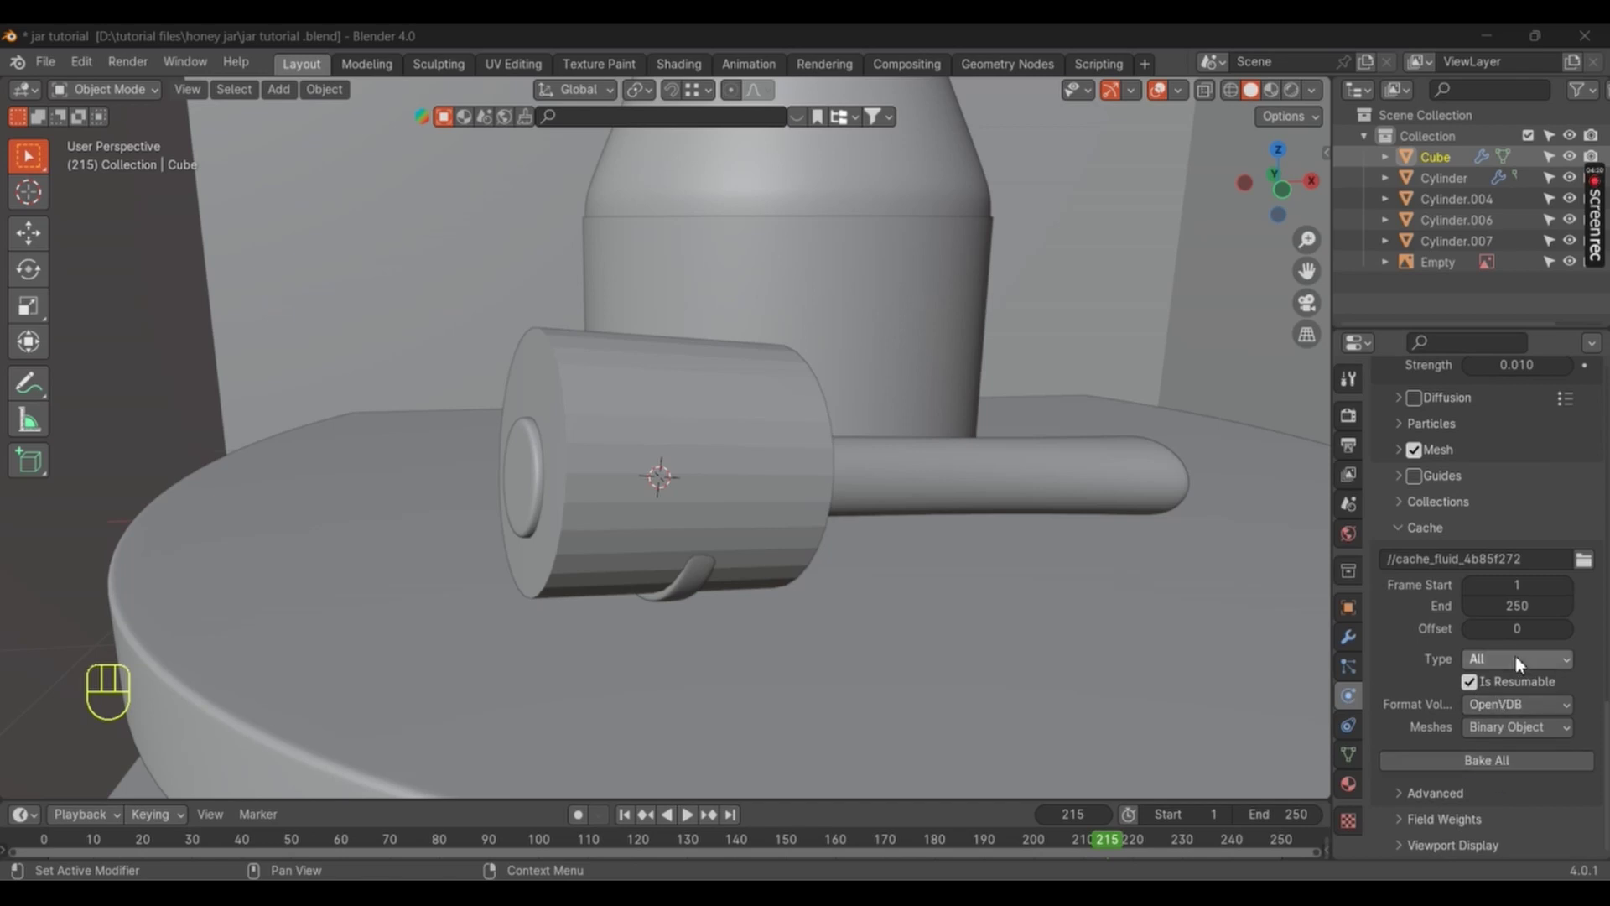
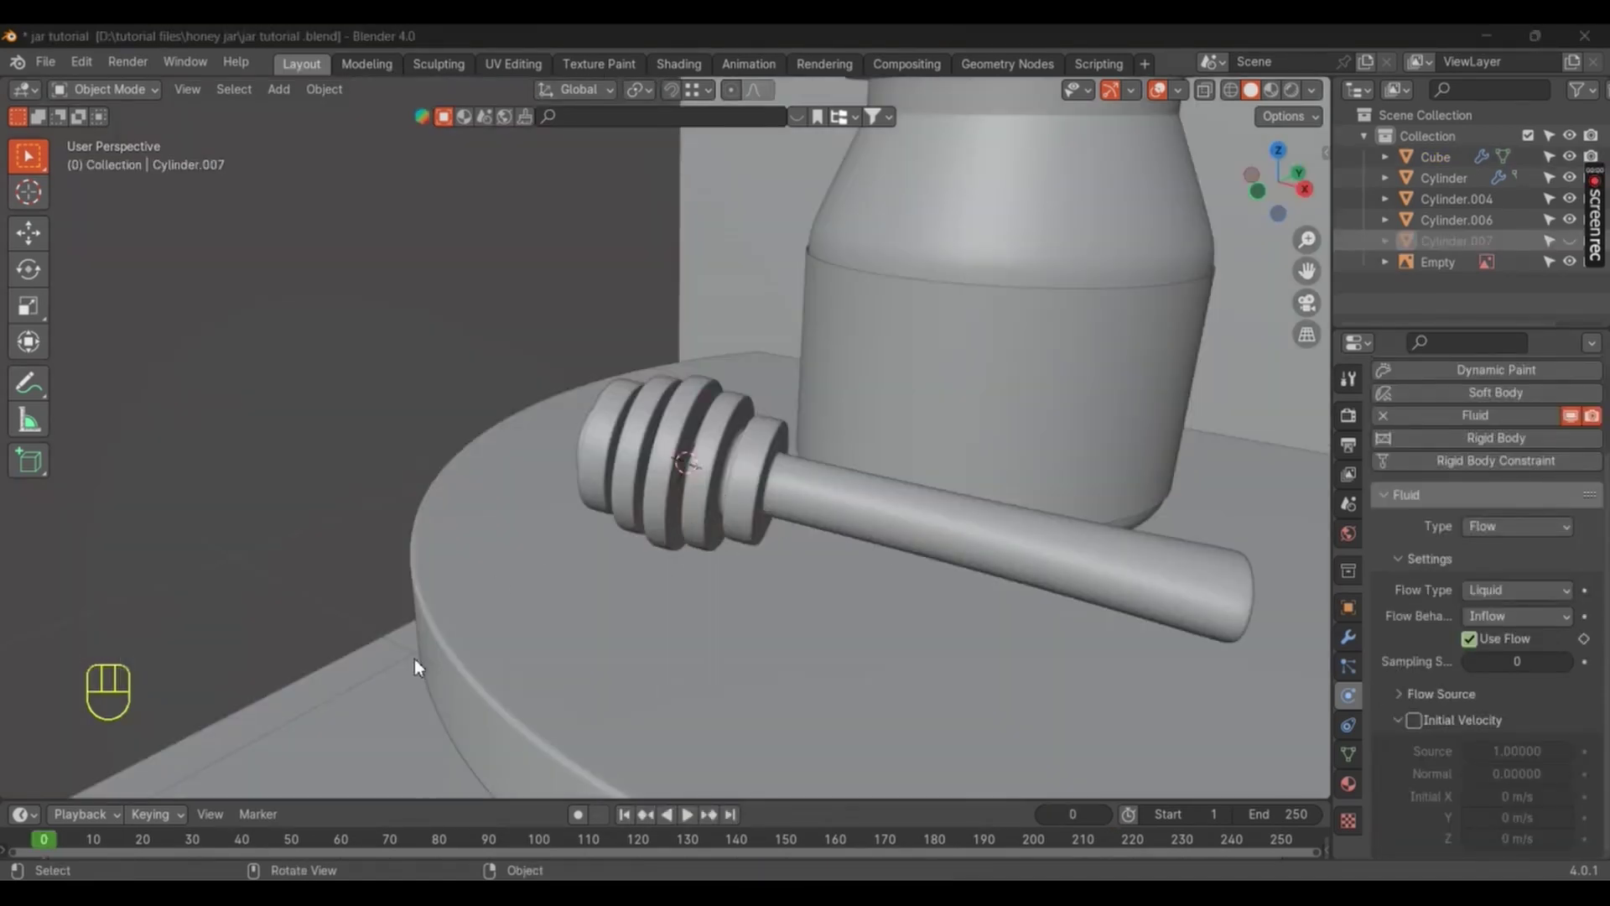
Step: Scrub to frame 76 with a good spill, unhide objects and delete the inflow Cylinder.007
{"action": "left_click_drag", "start_coordinate": [46, 848], "coordinate": [487, 818]}
{"action": "left_click_drag", "start_coordinate": [529, 626], "coordinate": [627, 583]}
{"action": "left_click_drag", "start_coordinate": [744, 421], "coordinate": [726, 434]}
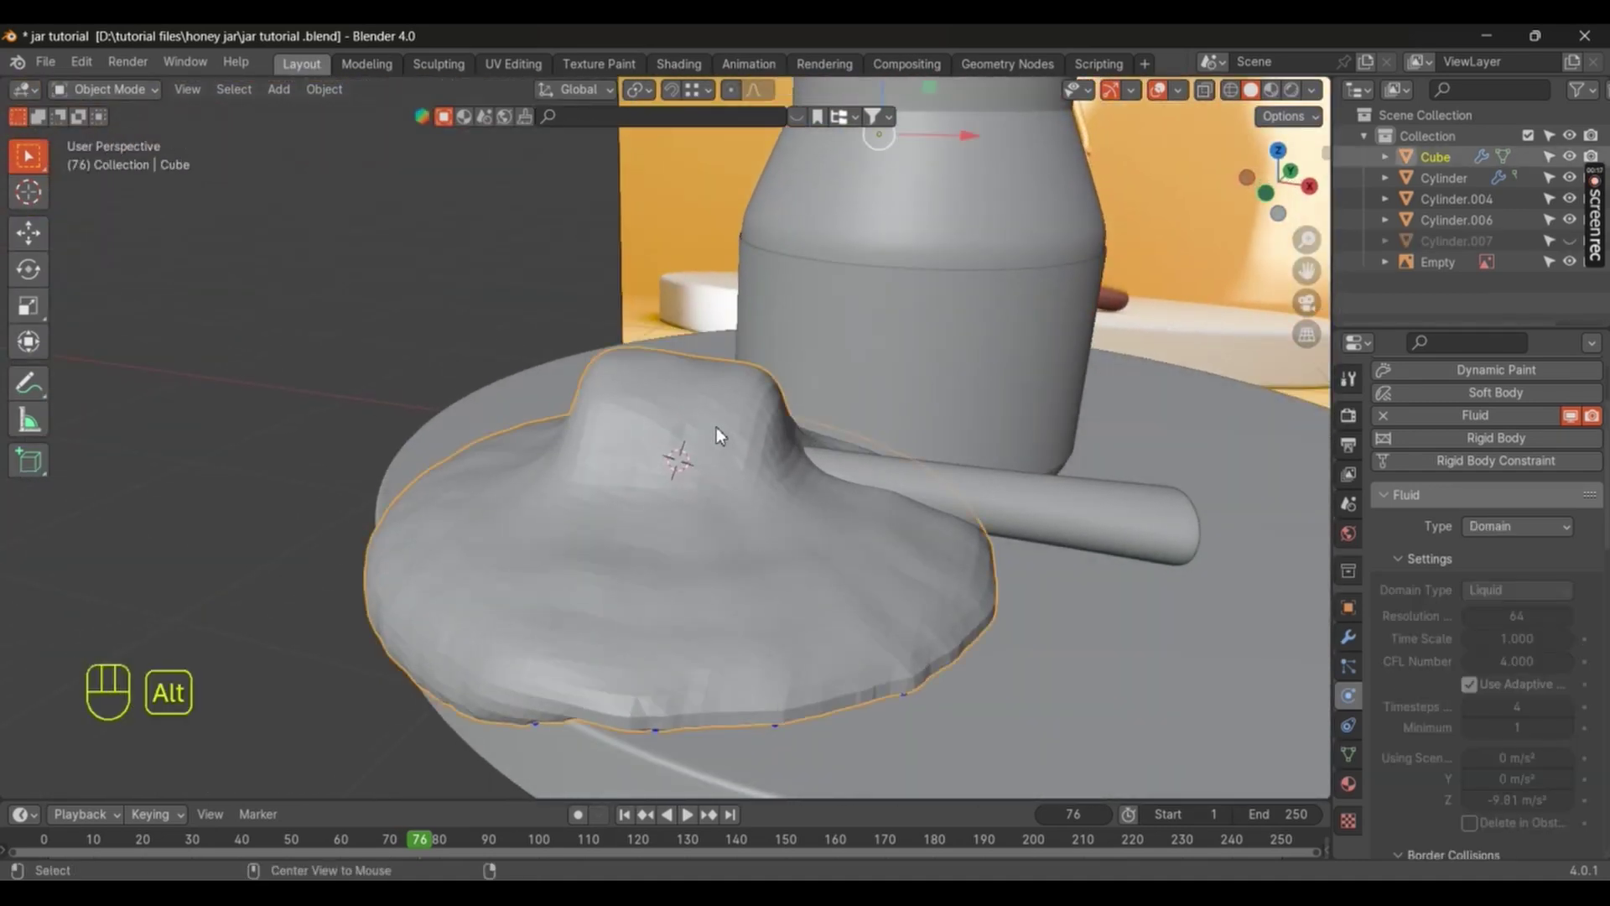
{"action": "key", "text": "alt+h"}
{"action": "left_click_drag", "start_coordinate": [798, 358], "coordinate": [795, 393]}
{"action": "left_click", "coordinate": [786, 411]}
{"action": "key", "text": "Delete"}
Step: Apply the Fluid and liquid particle modifiers on the Cube so the spill becomes real geometry
{"action": "left_click_drag", "start_coordinate": [751, 434], "coordinate": [754, 508]}
{"action": "left_click_drag", "start_coordinate": [735, 511], "coordinate": [680, 535]}
{"action": "left_click", "coordinate": [680, 535]}
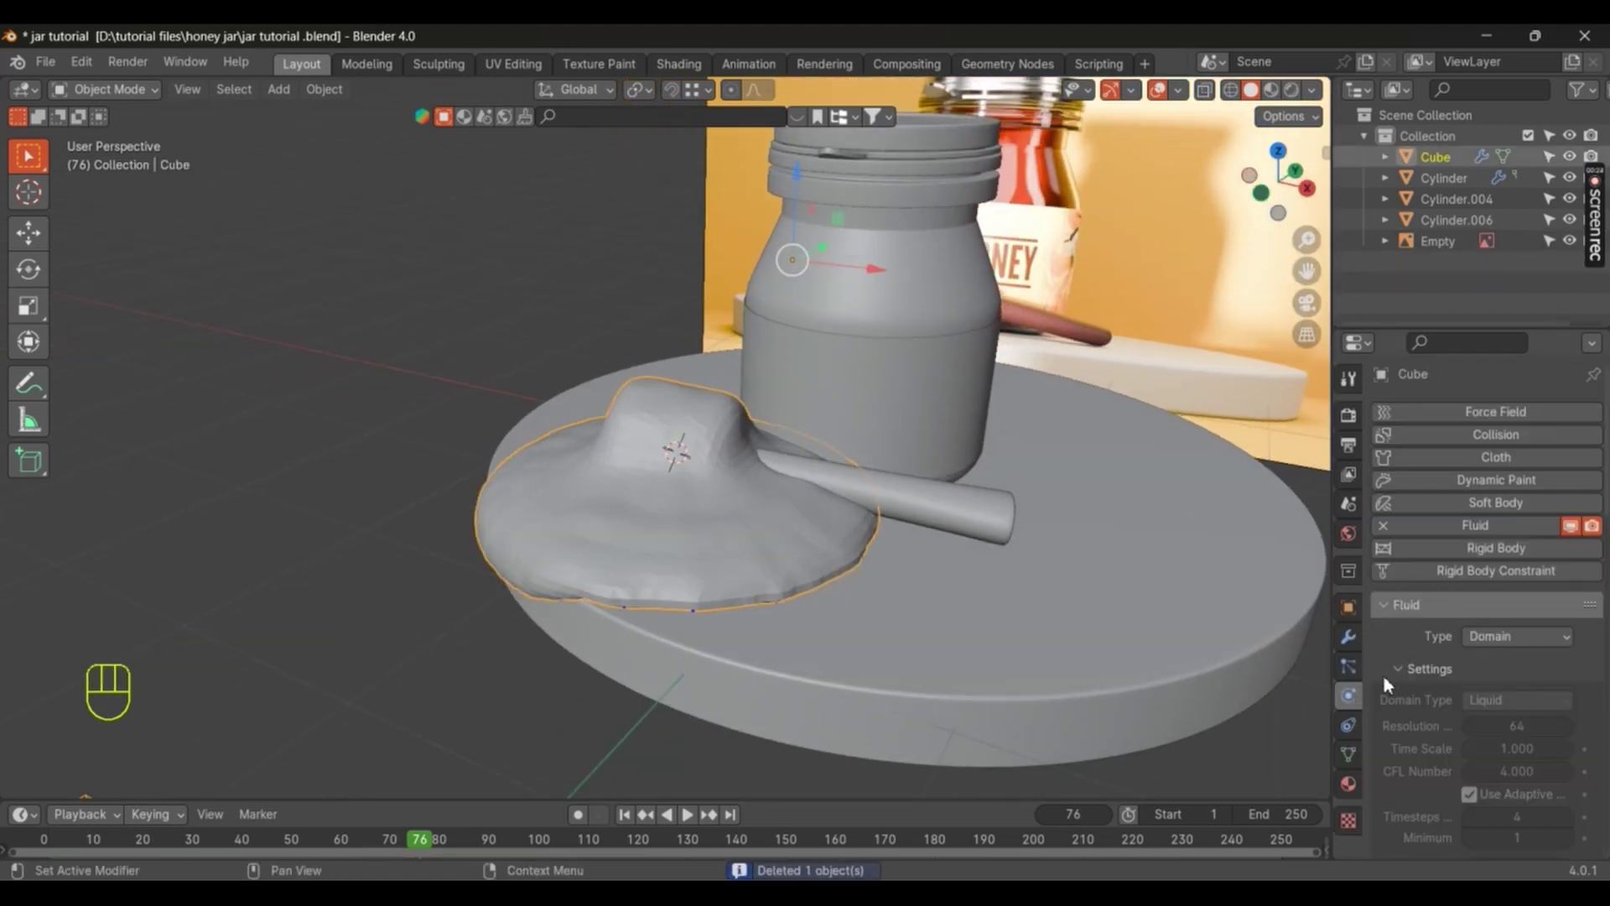
{"action": "left_click", "coordinate": [1358, 636]}
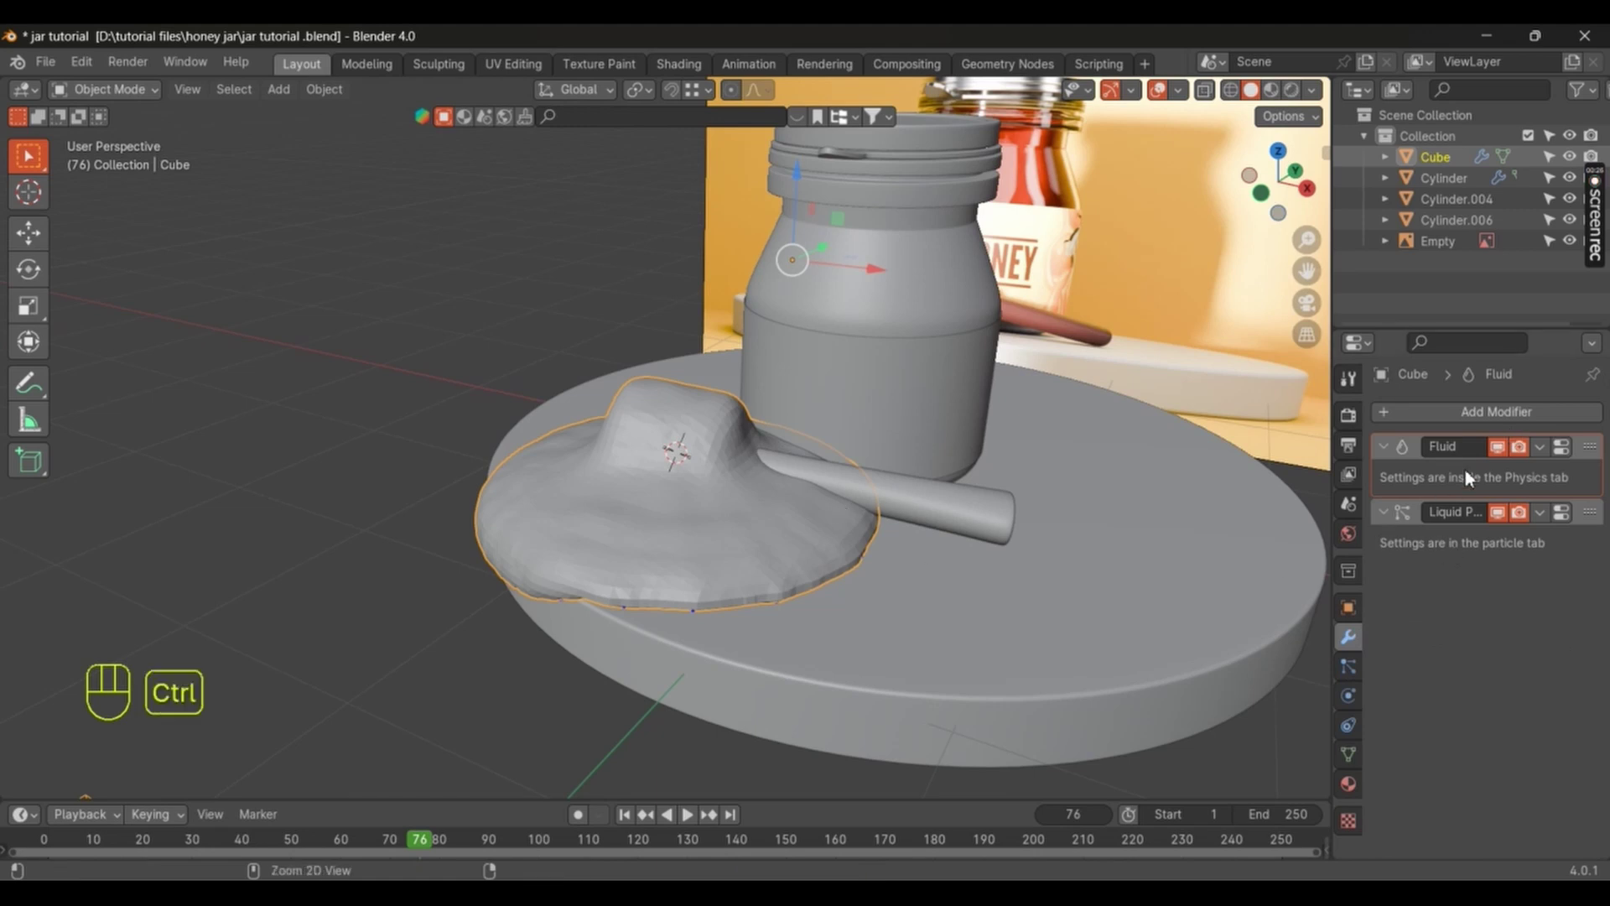
{"action": "key", "text": "ctrl+a"}
{"action": "key", "text": "ctrl+a"}
Step: Shade the honey puddle smooth and bring up the Shader Editor for a new 'honey' material
{"action": "left_click_drag", "start_coordinate": [603, 502], "coordinate": [608, 467]}
{"action": "left_click_drag", "start_coordinate": [606, 467], "coordinate": [595, 457]}
{"action": "left_click_drag", "start_coordinate": [747, 497], "coordinate": [714, 573]}
{"action": "left_click_drag", "start_coordinate": [785, 497], "coordinate": [857, 546]}
{"action": "left_click", "coordinate": [857, 546]}
{"action": "right_click", "coordinate": [857, 546]}
{"action": "left_click_drag", "start_coordinate": [430, 849], "coordinate": [1336, 773]}
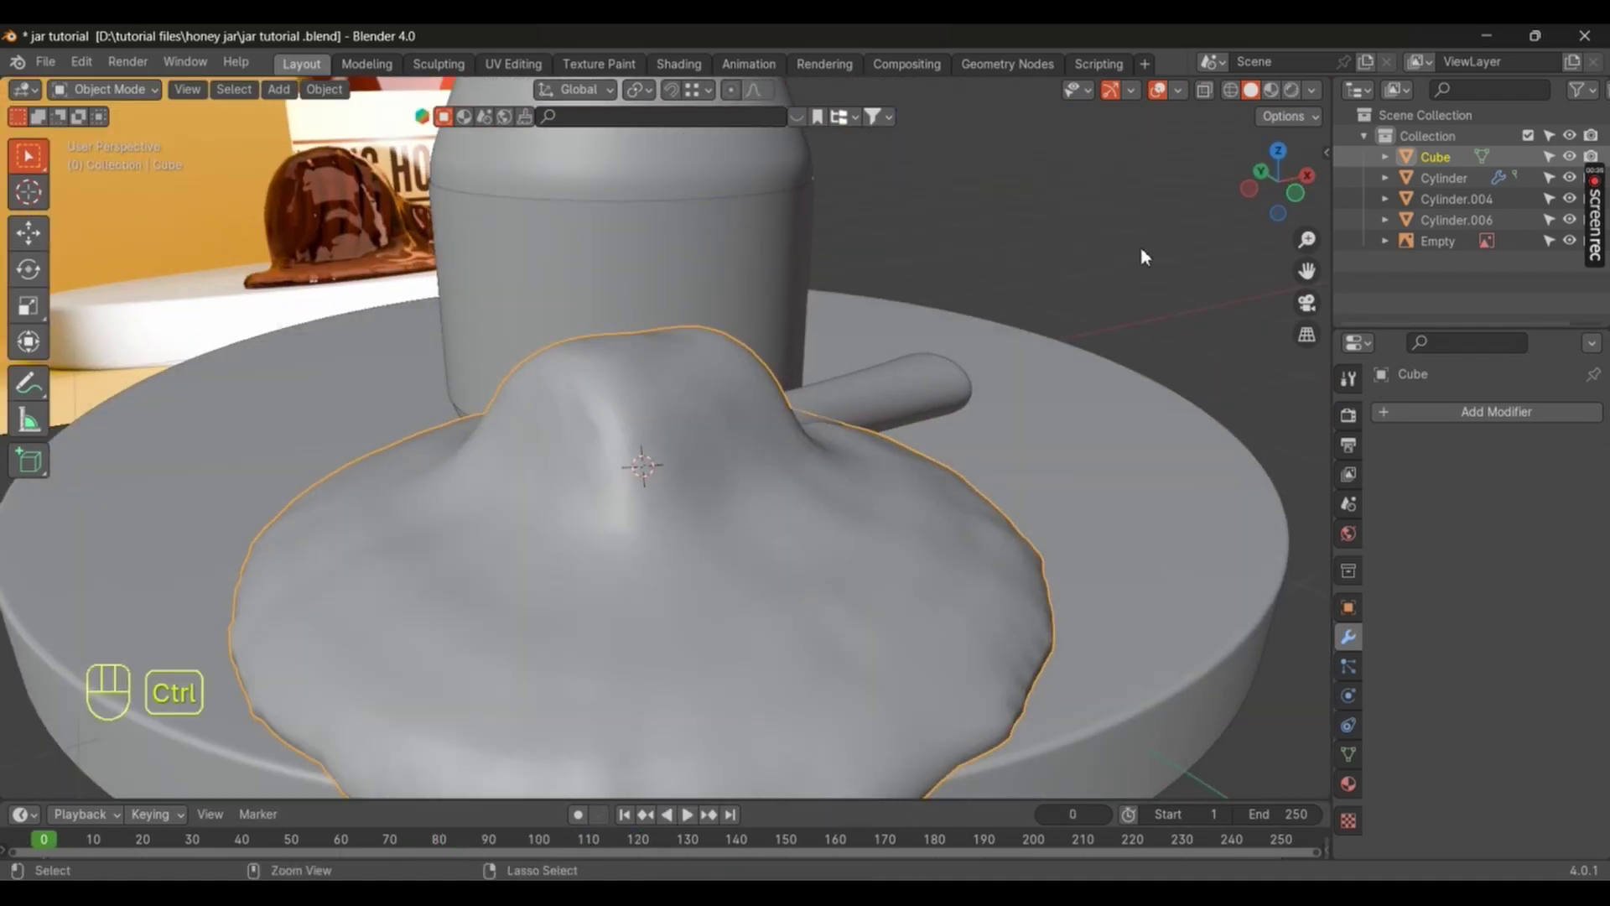
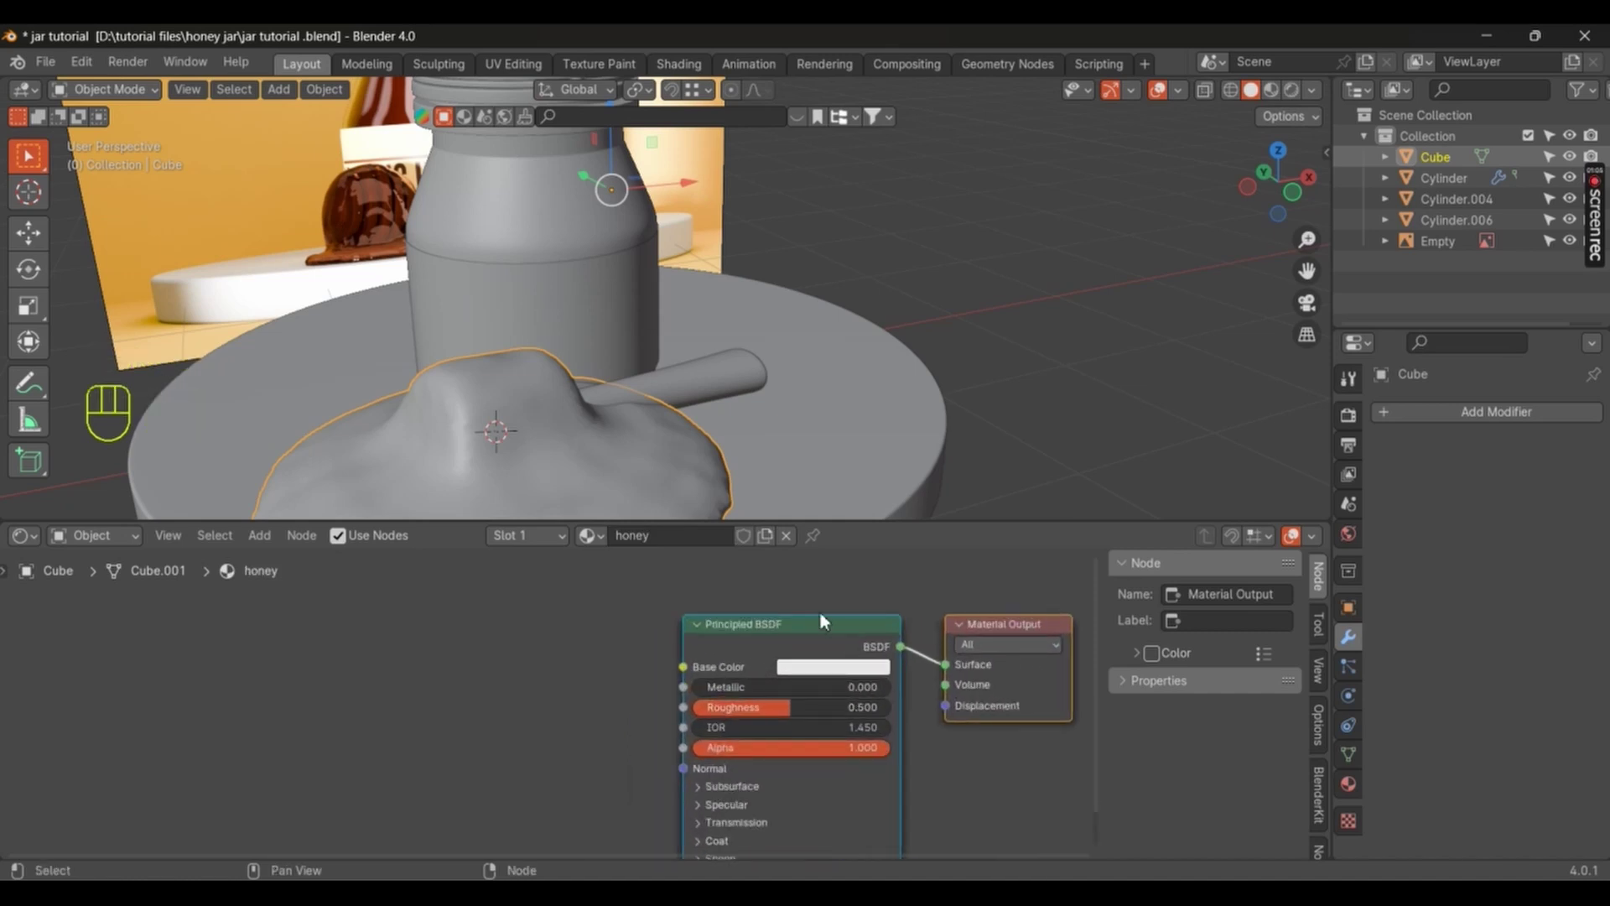
Step: Replace Principled BSDF with a Glass BSDF on Surface and Volume Absorption on Volume
{"action": "left_click", "coordinate": [827, 617]}
{"action": "left_click", "coordinate": [826, 633]}
{"action": "key", "text": "Delete"}
{"action": "left_click", "coordinate": [791, 666]}
{"action": "key", "text": "shift+a"}
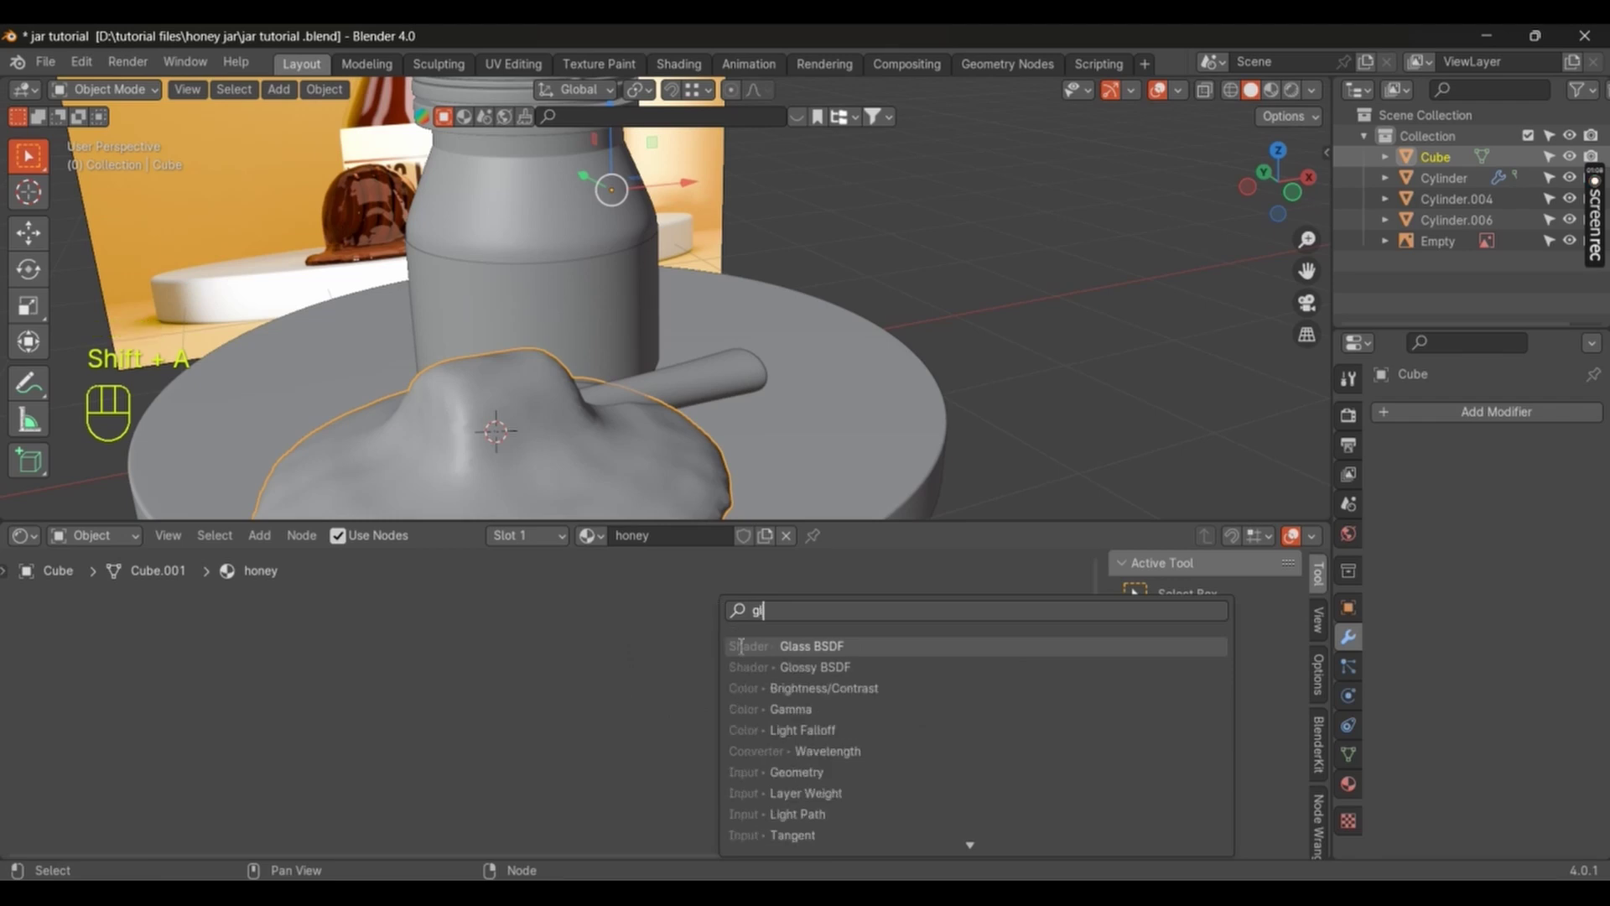
{"action": "left_click_drag", "start_coordinate": [647, 699], "coordinate": [926, 688]}
{"action": "left_click_drag", "start_coordinate": [919, 692], "coordinate": [716, 726]}
{"action": "left_click_drag", "start_coordinate": [724, 388], "coordinate": [758, 409]}
{"action": "middle_click", "coordinate": [707, 395]}
Step: Tint the glass colour orange and preview the honey in the rendered viewport
{"action": "left_click", "coordinate": [605, 743]}
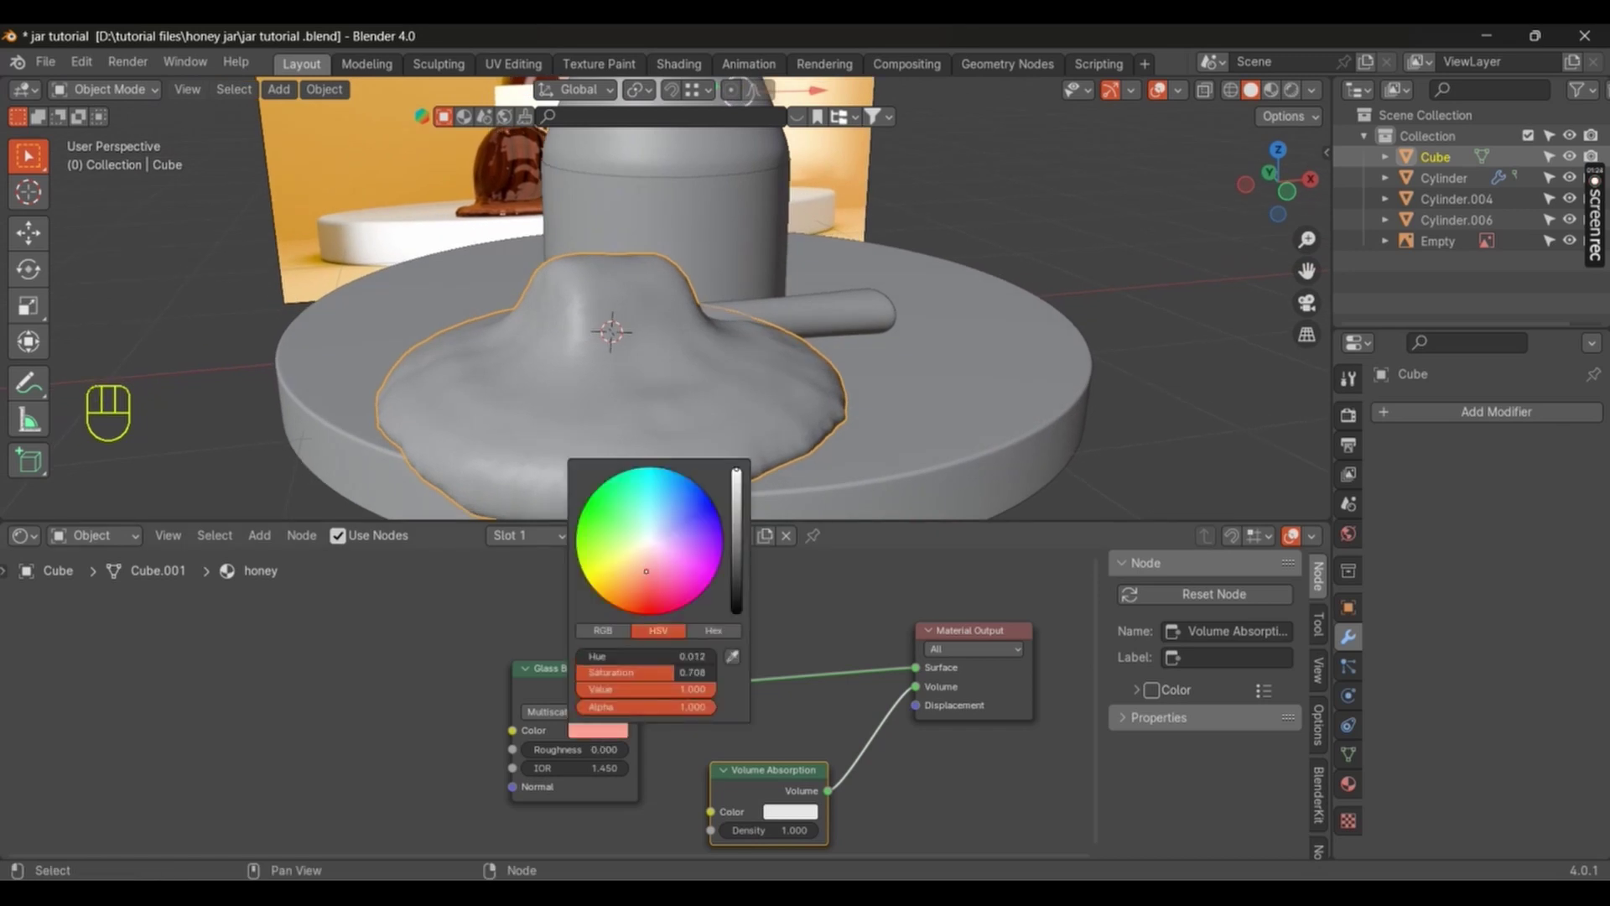
{"action": "key", "text": "z"}
{"action": "key", "text": "z"}
{"action": "middle_click", "coordinate": [679, 444]}
{"action": "middle_click", "coordinate": [691, 384]}
{"action": "left_click_drag", "start_coordinate": [705, 385], "coordinate": [740, 396]}
{"action": "middle_click", "coordinate": [717, 391]}
{"action": "left_click", "coordinate": [711, 389]}
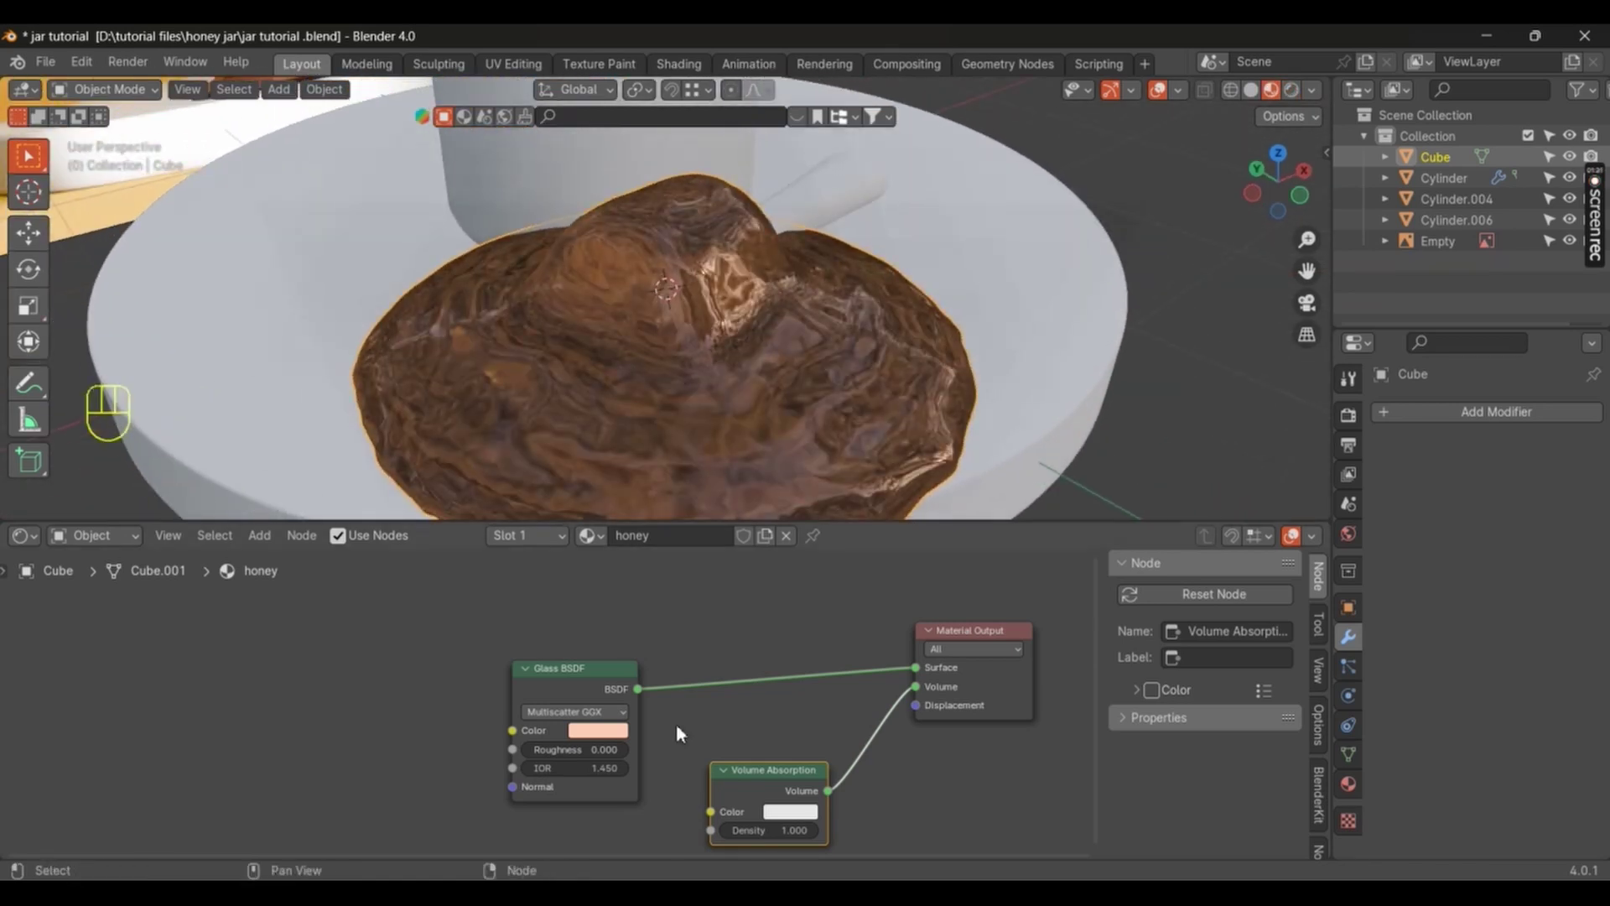
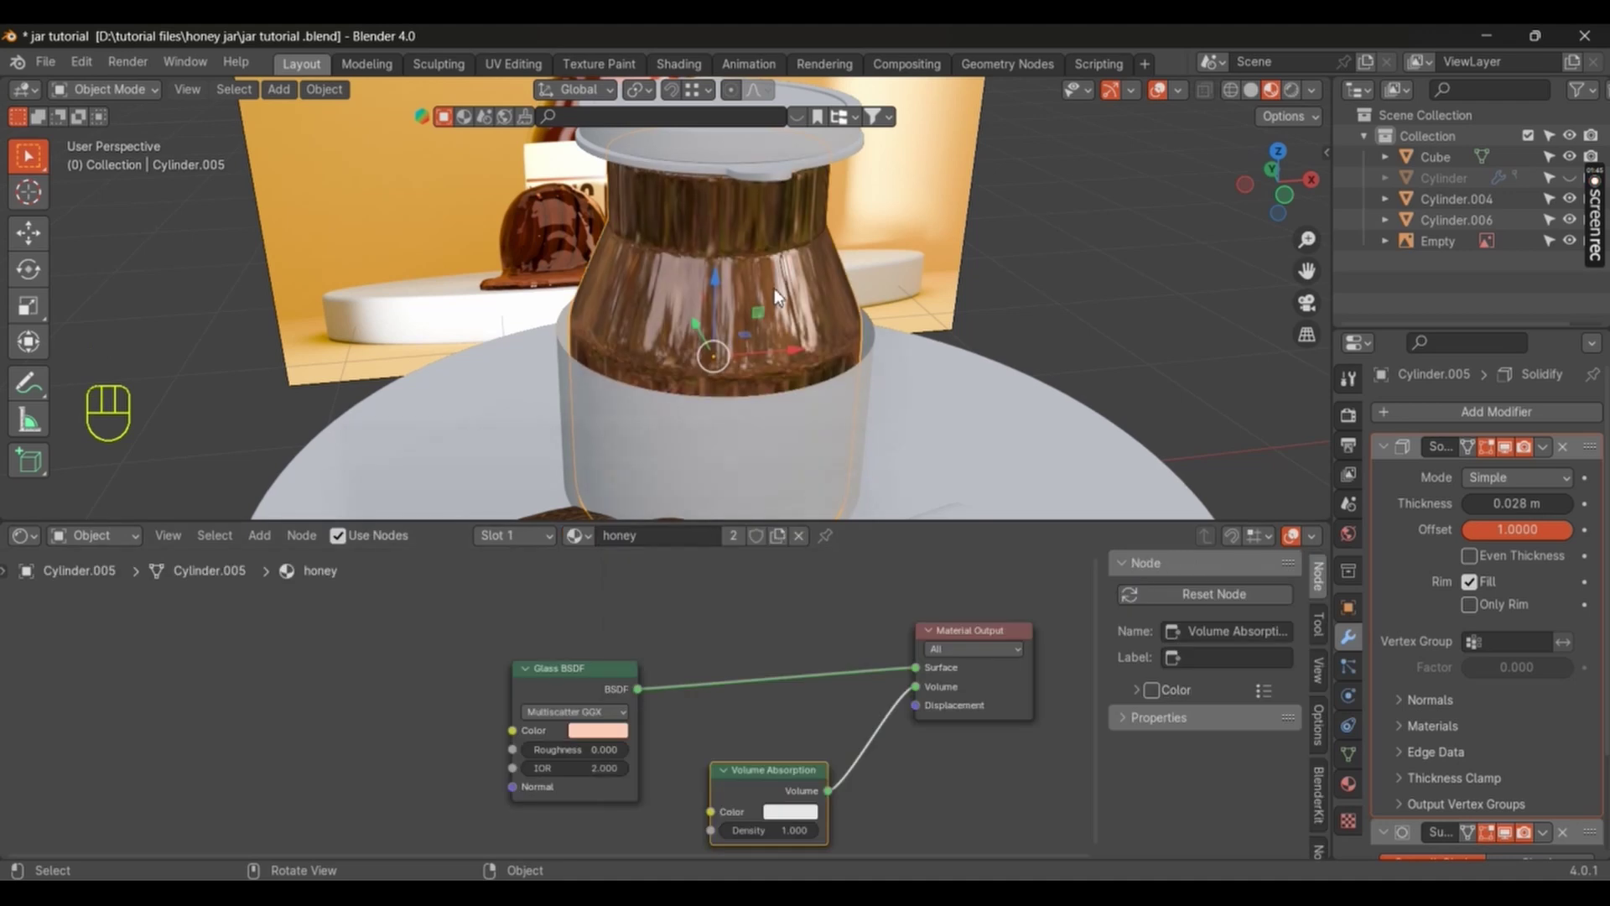
Step: Give the jar body a 'glass' material with Glass BSDF roughness 0.062, then select lid part Cylinder.001
{"action": "left_click_drag", "start_coordinate": [801, 296], "coordinate": [821, 408]}
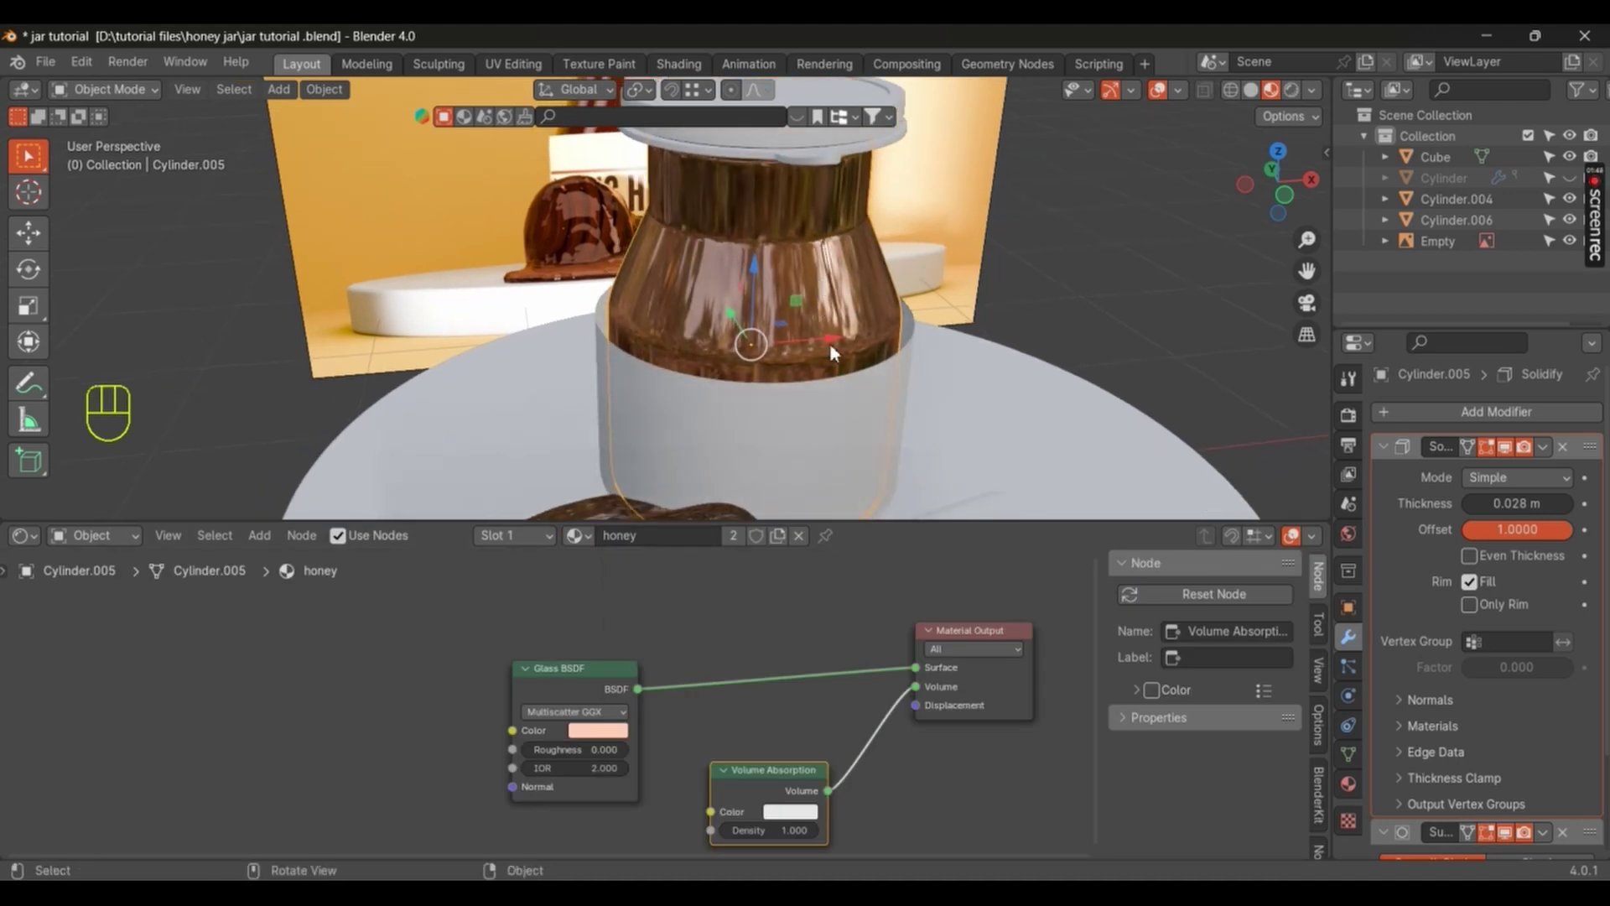
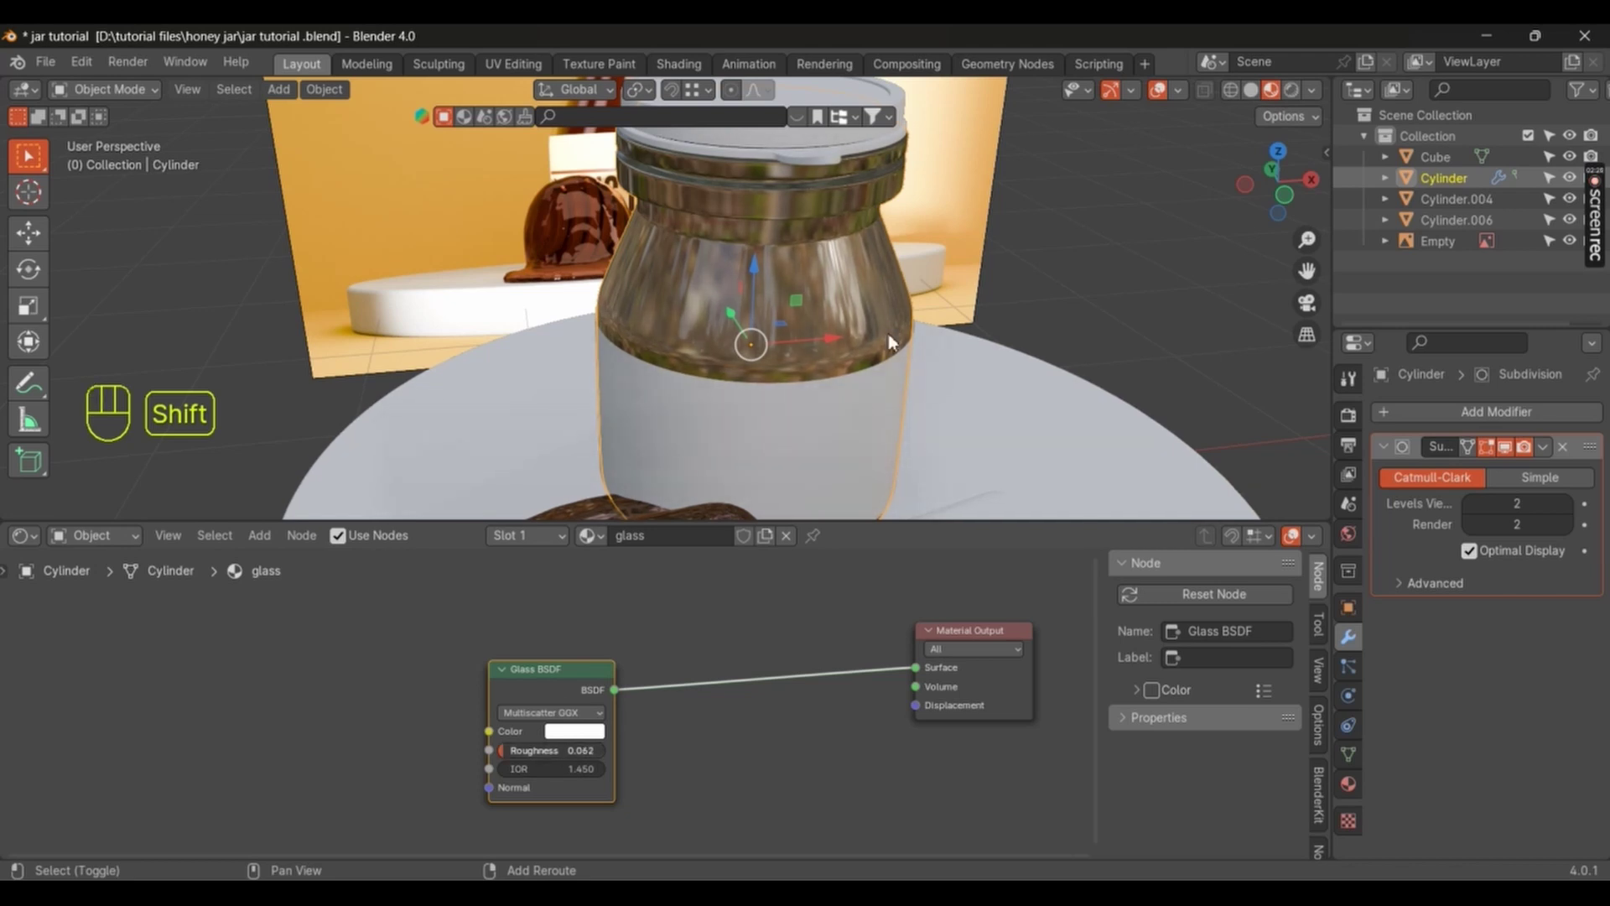
{"action": "left_click", "coordinate": [997, 280]}
{"action": "middle_click", "coordinate": [912, 436]}
{"action": "left_click", "coordinate": [720, 281]}
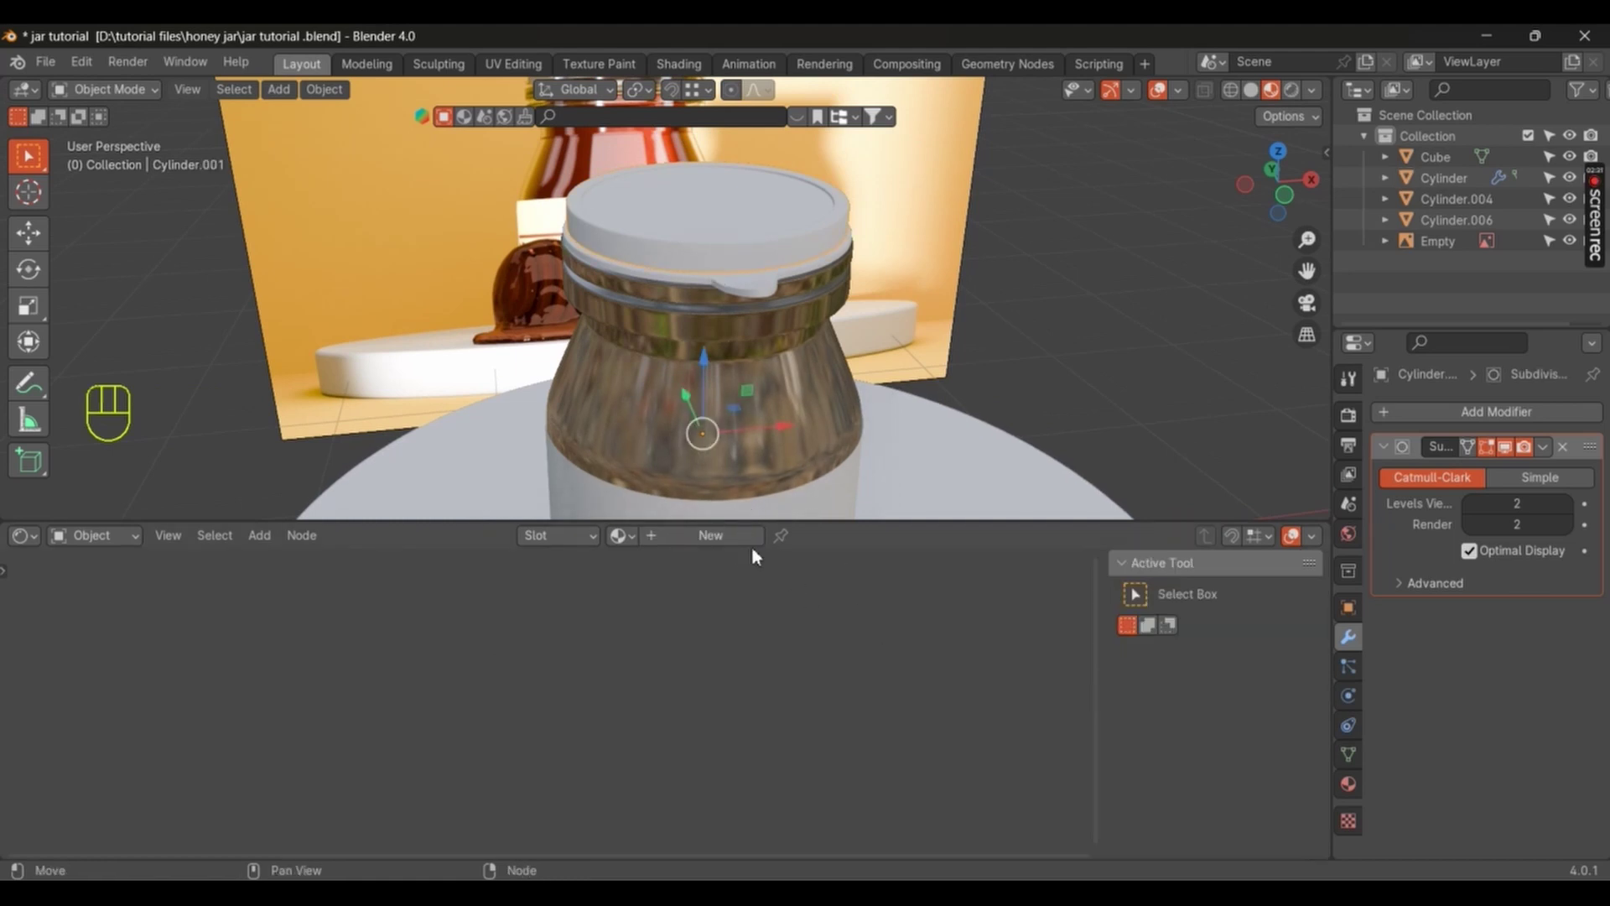
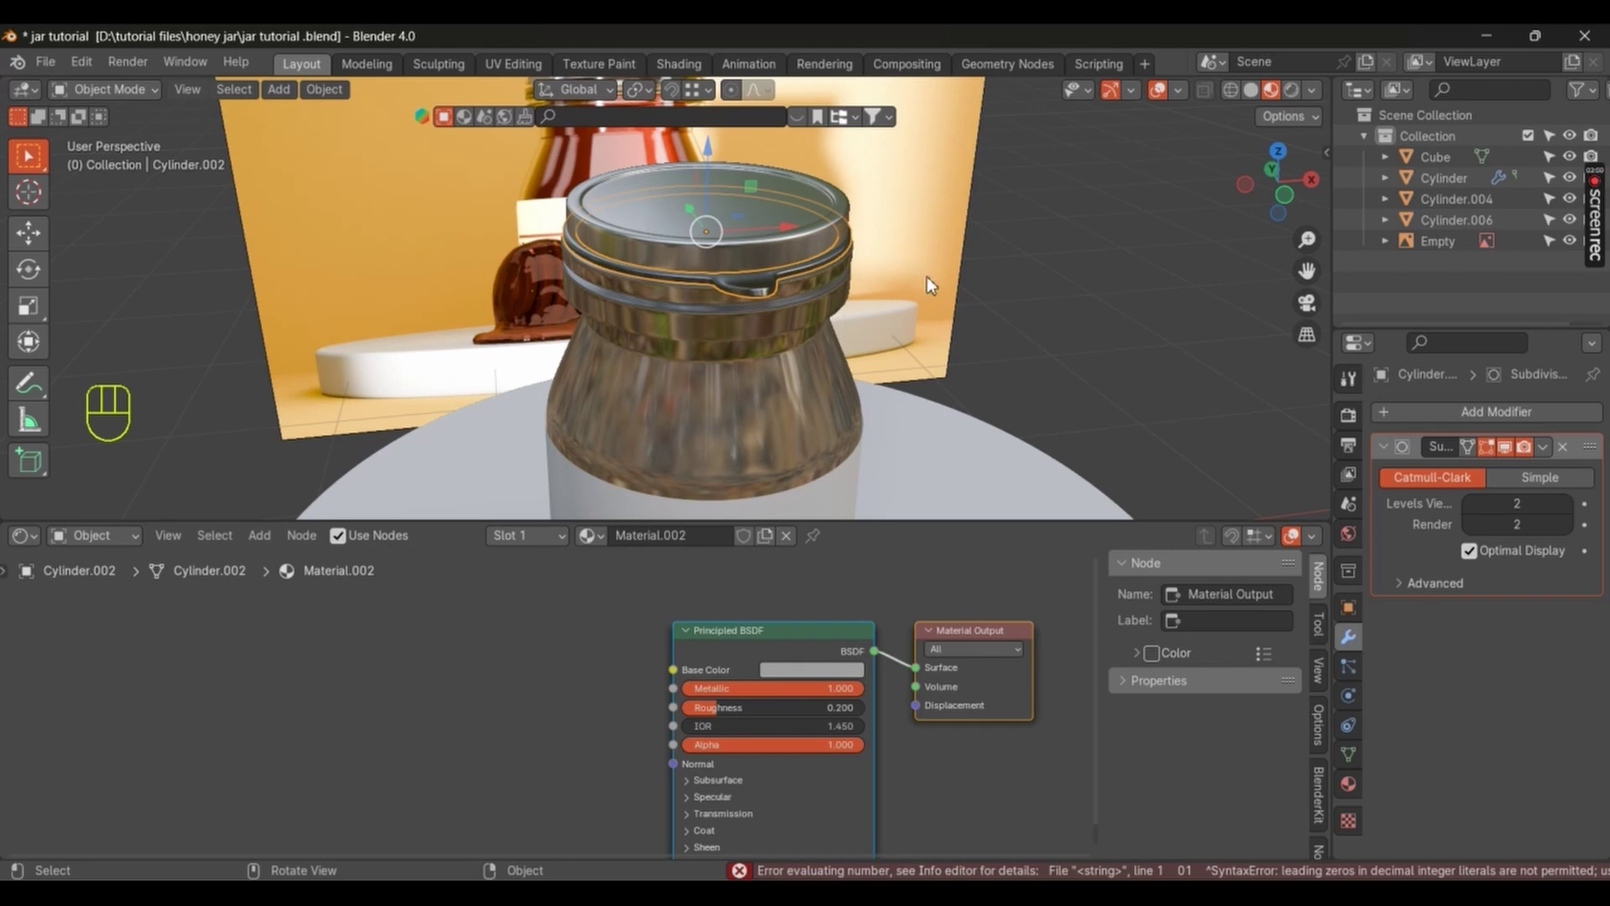
Step: Reveal hidden objects and select the white band (Cylinder.003) around the jar
{"action": "key", "text": "r"}
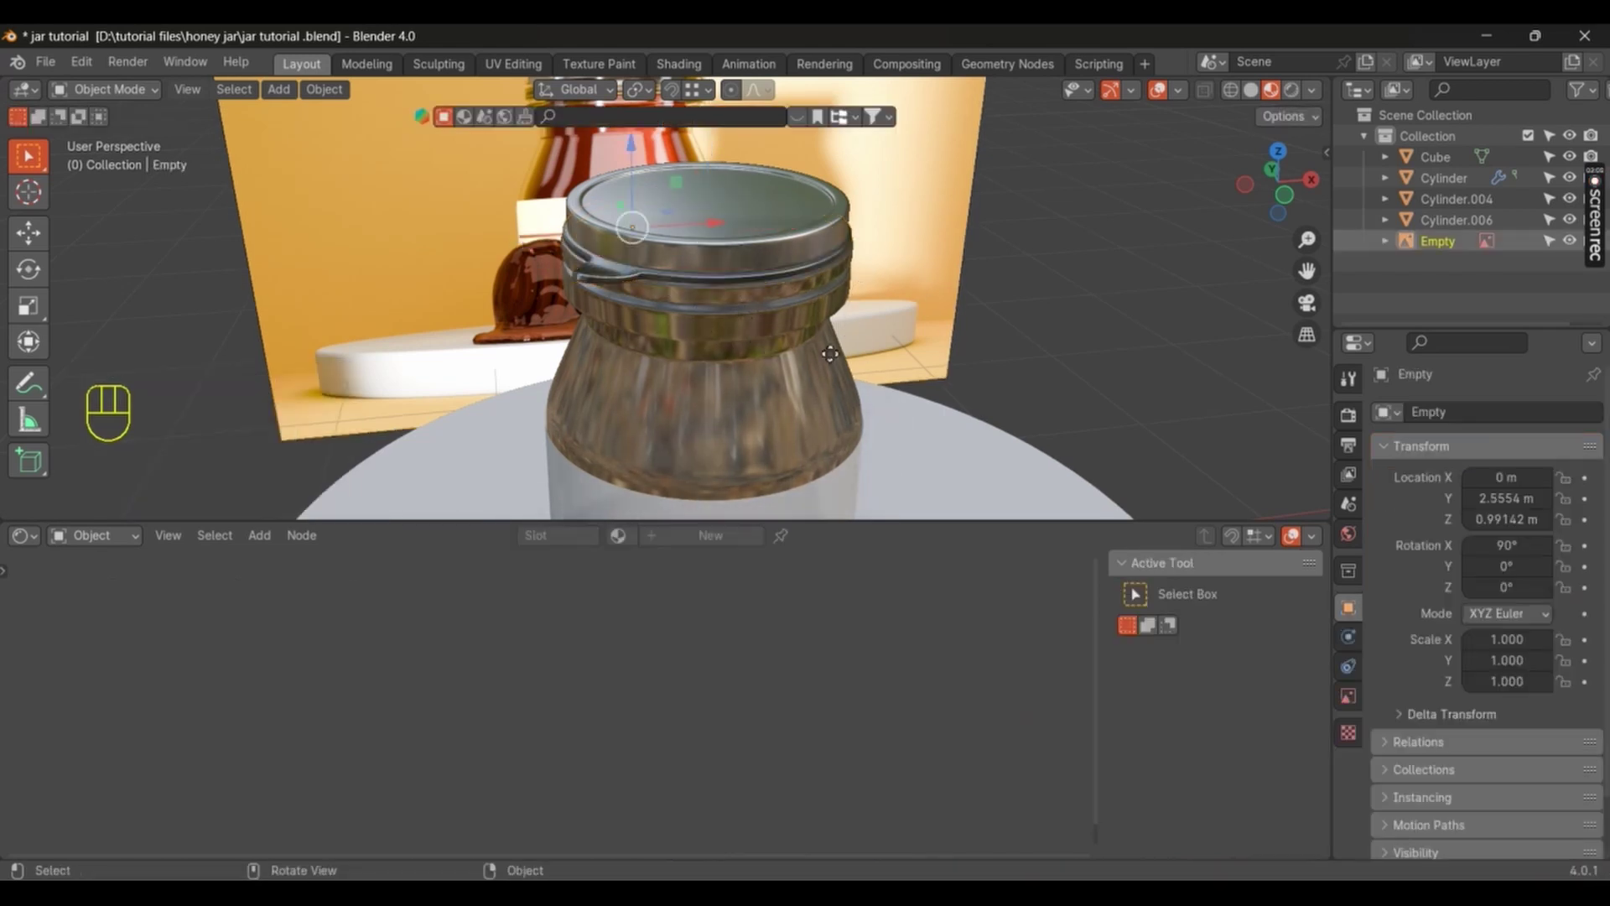
{"action": "middle_click", "coordinate": [835, 429]}
{"action": "left_click_drag", "start_coordinate": [913, 257], "coordinate": [918, 297]}
{"action": "key", "text": "alt+h"}
{"action": "left_click", "coordinate": [834, 313]}
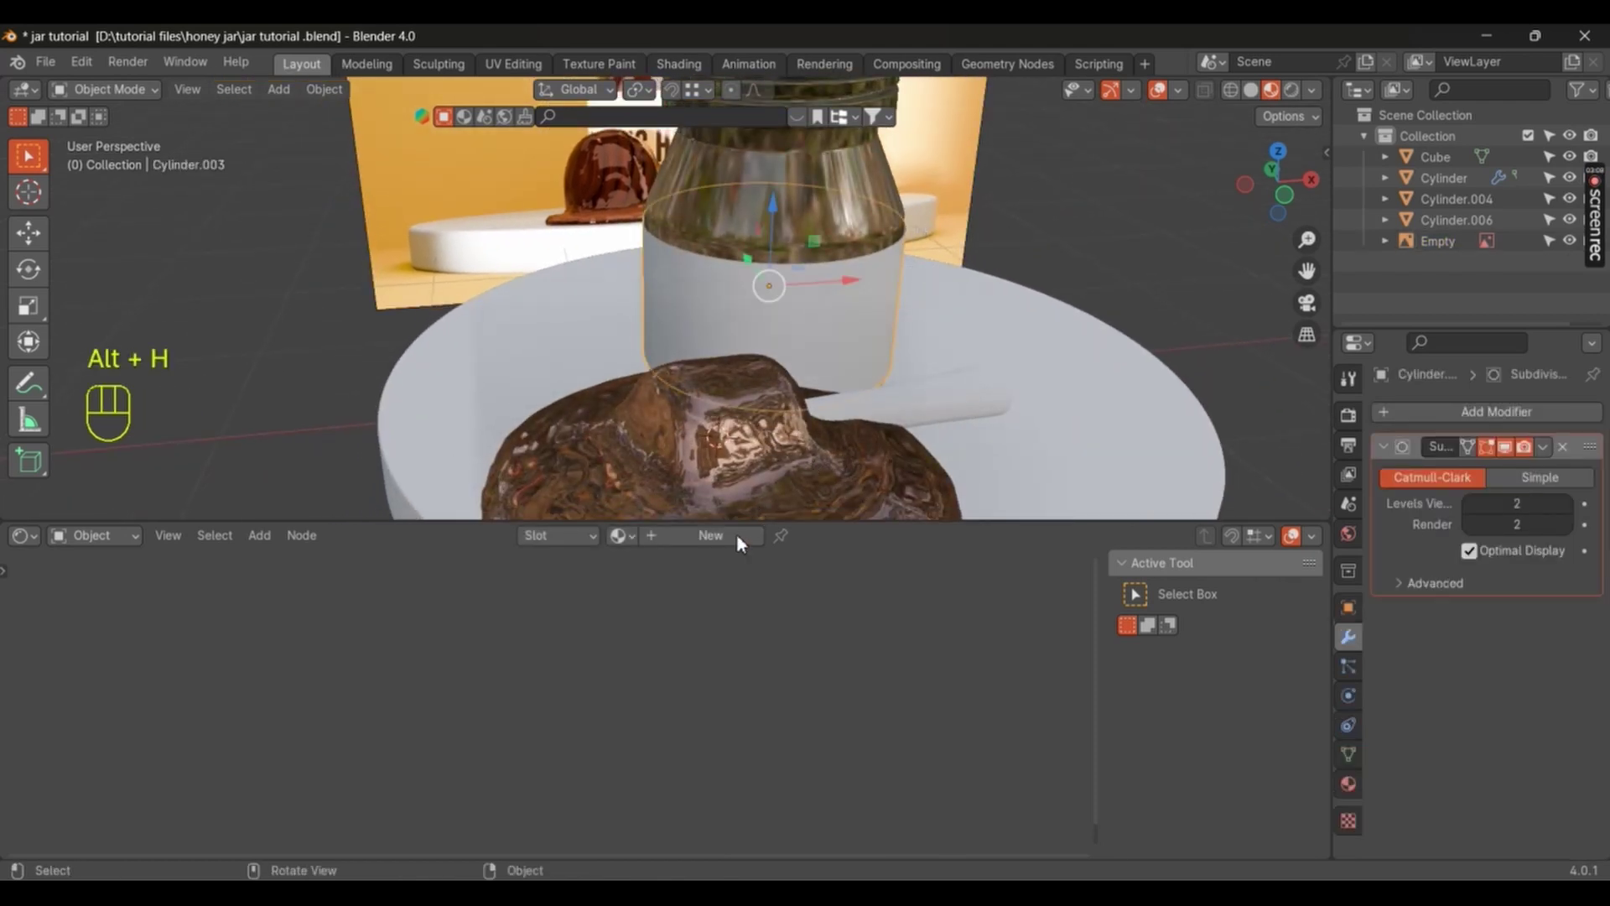
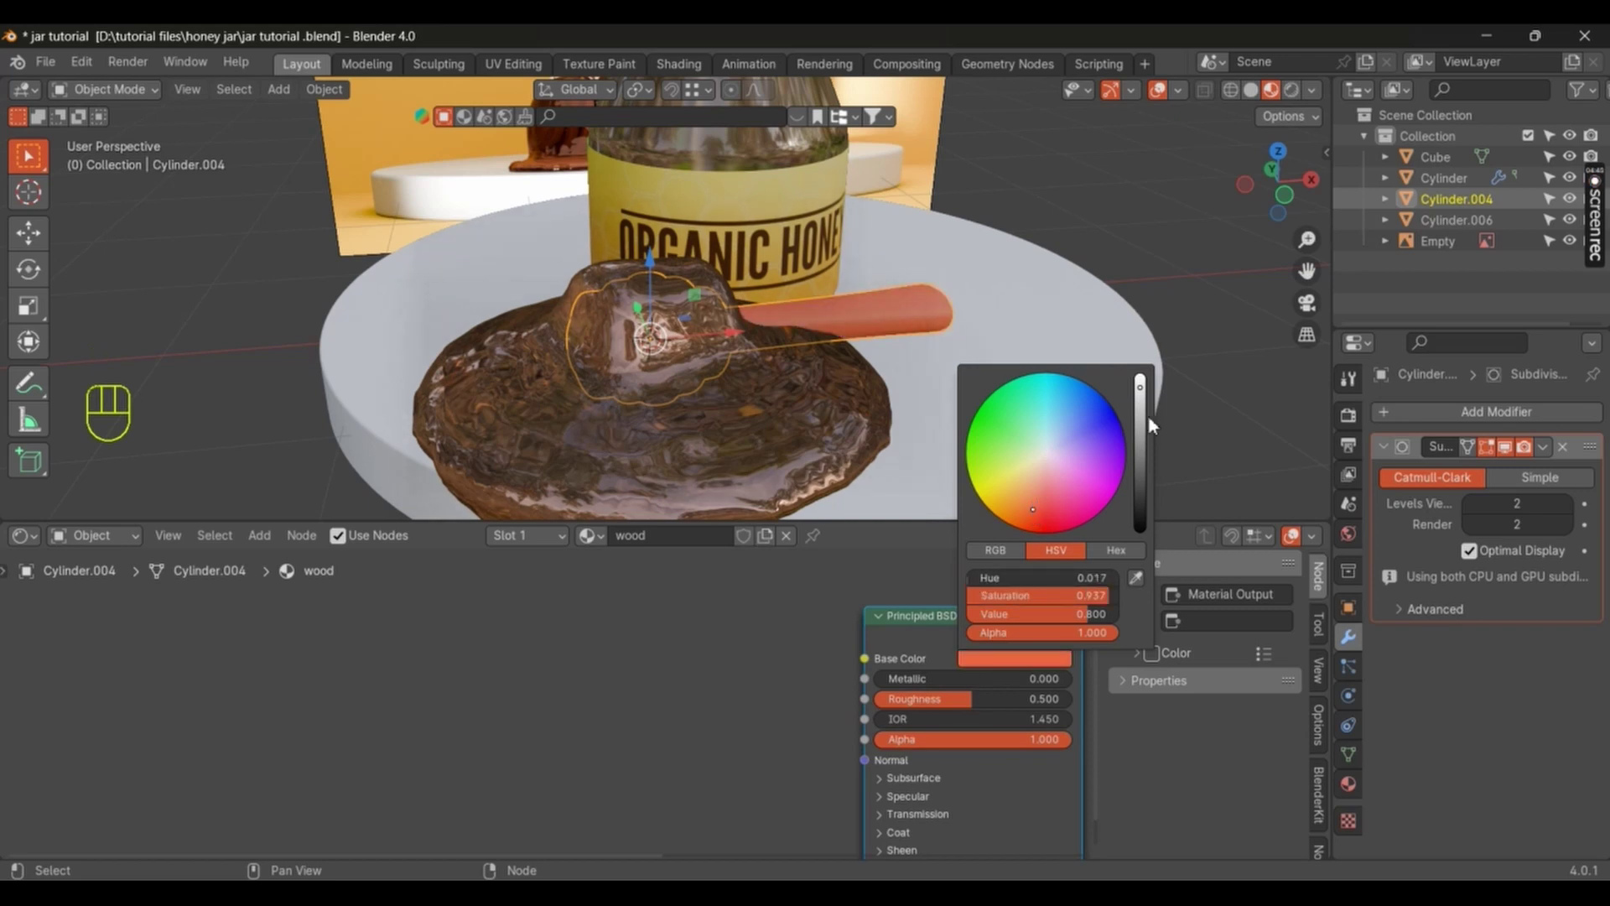
Step: Set the dipper wood material's Base Color to a dark brown
{"action": "left_click", "coordinate": [776, 690]}
{"action": "left_click", "coordinate": [939, 630]}
{"action": "middle_click", "coordinate": [775, 664]}
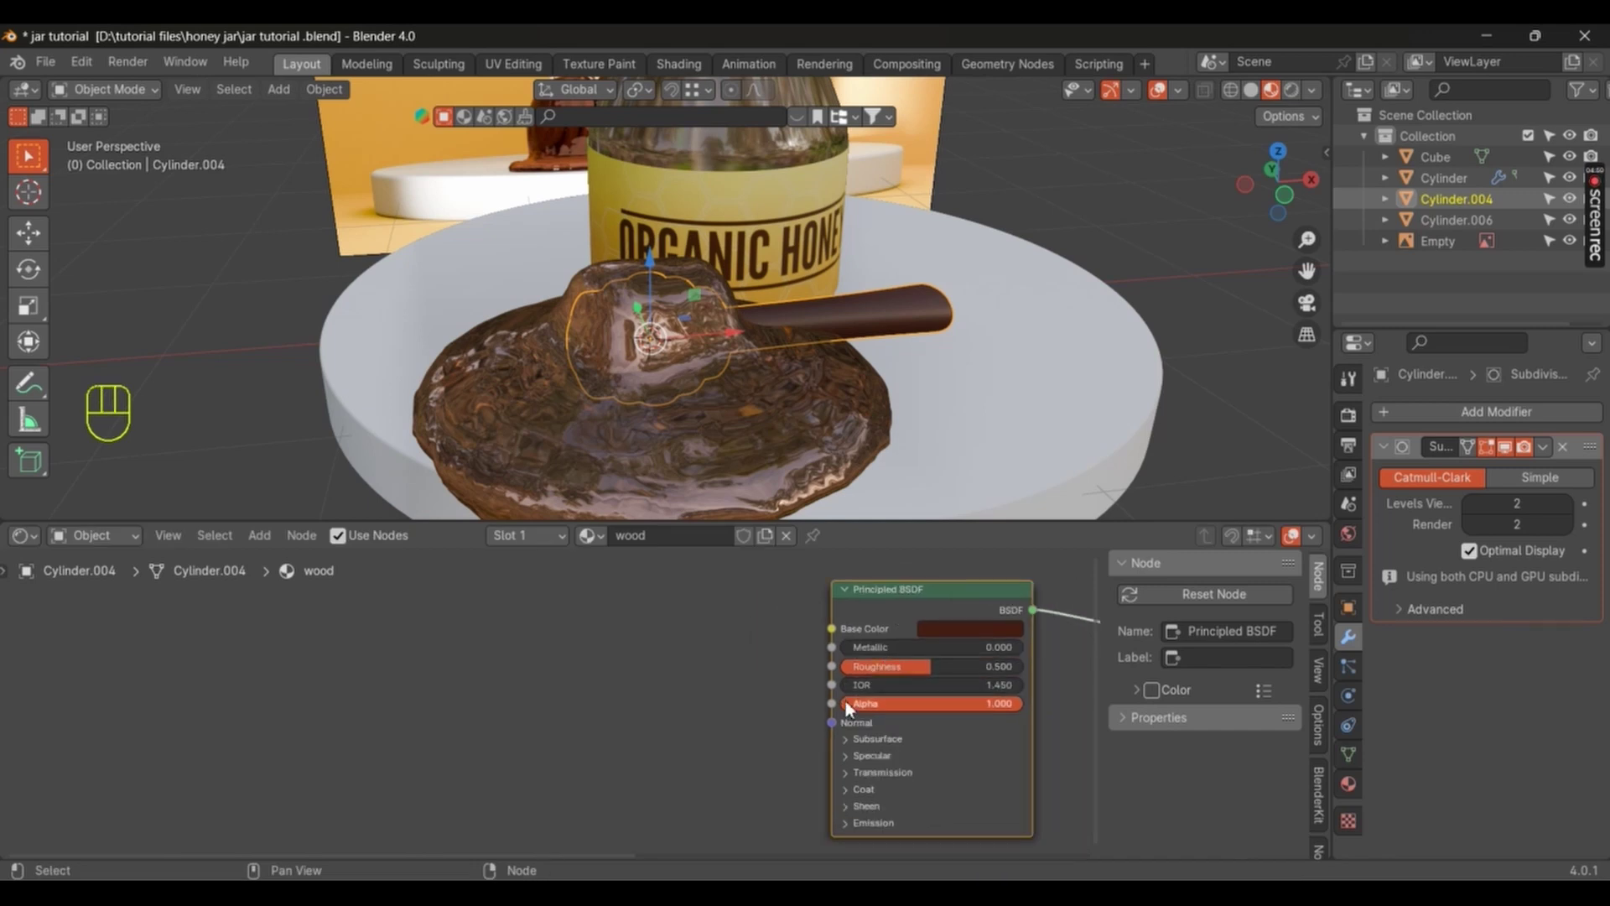
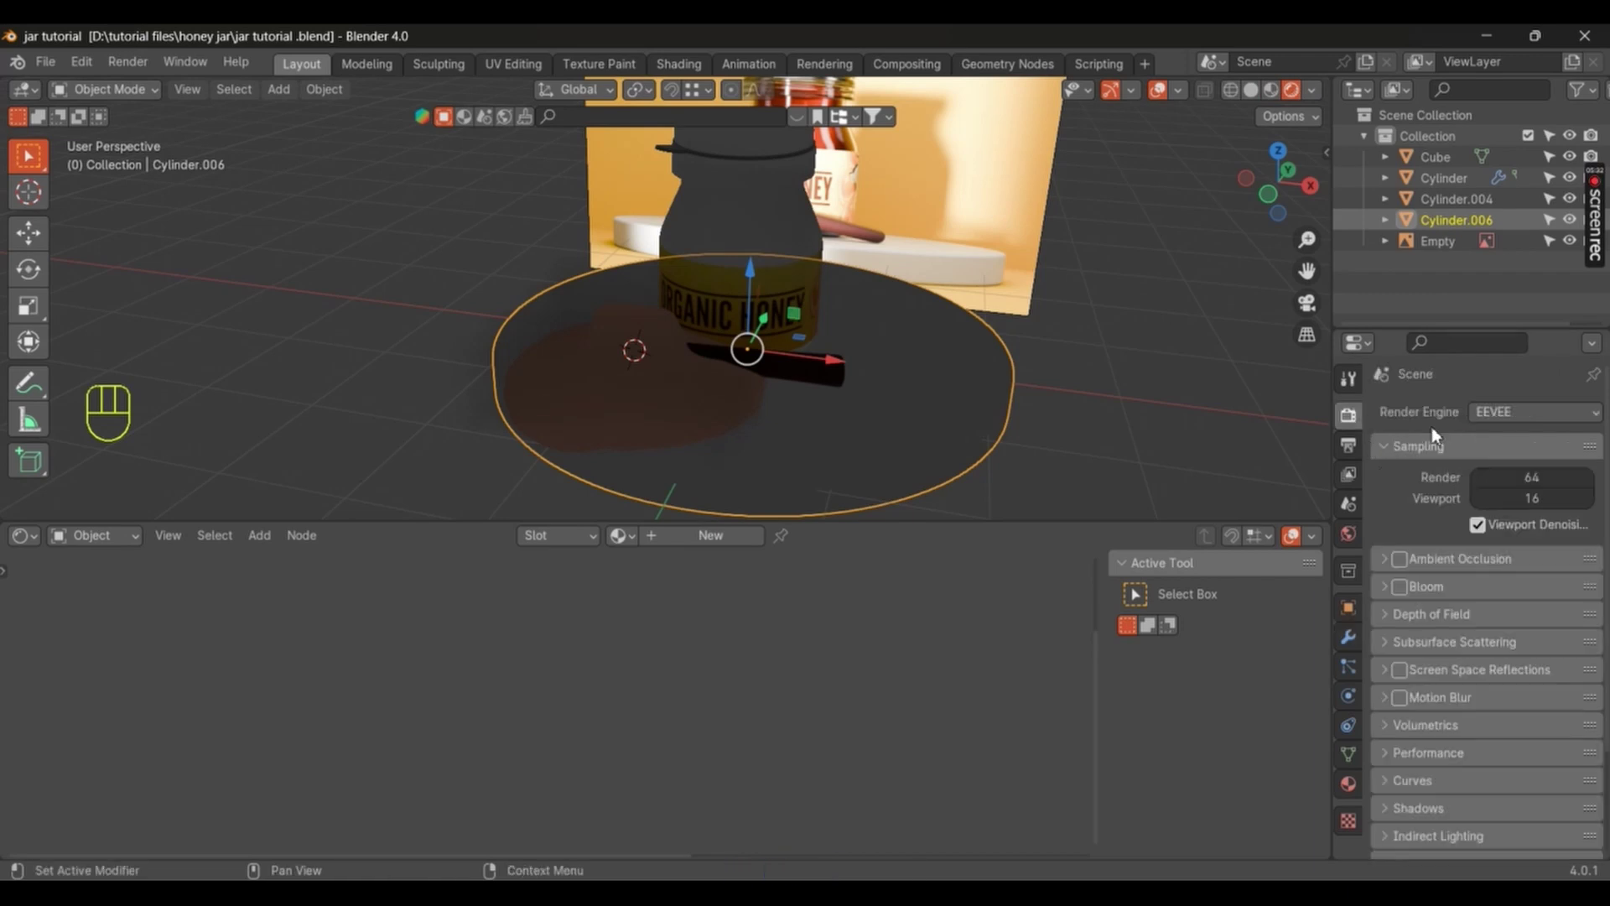
Step: Render with Cycles and pull back to preview the full jar scene lit in the viewport
{"action": "left_click_drag", "start_coordinate": [1505, 423], "coordinate": [1013, 345]}
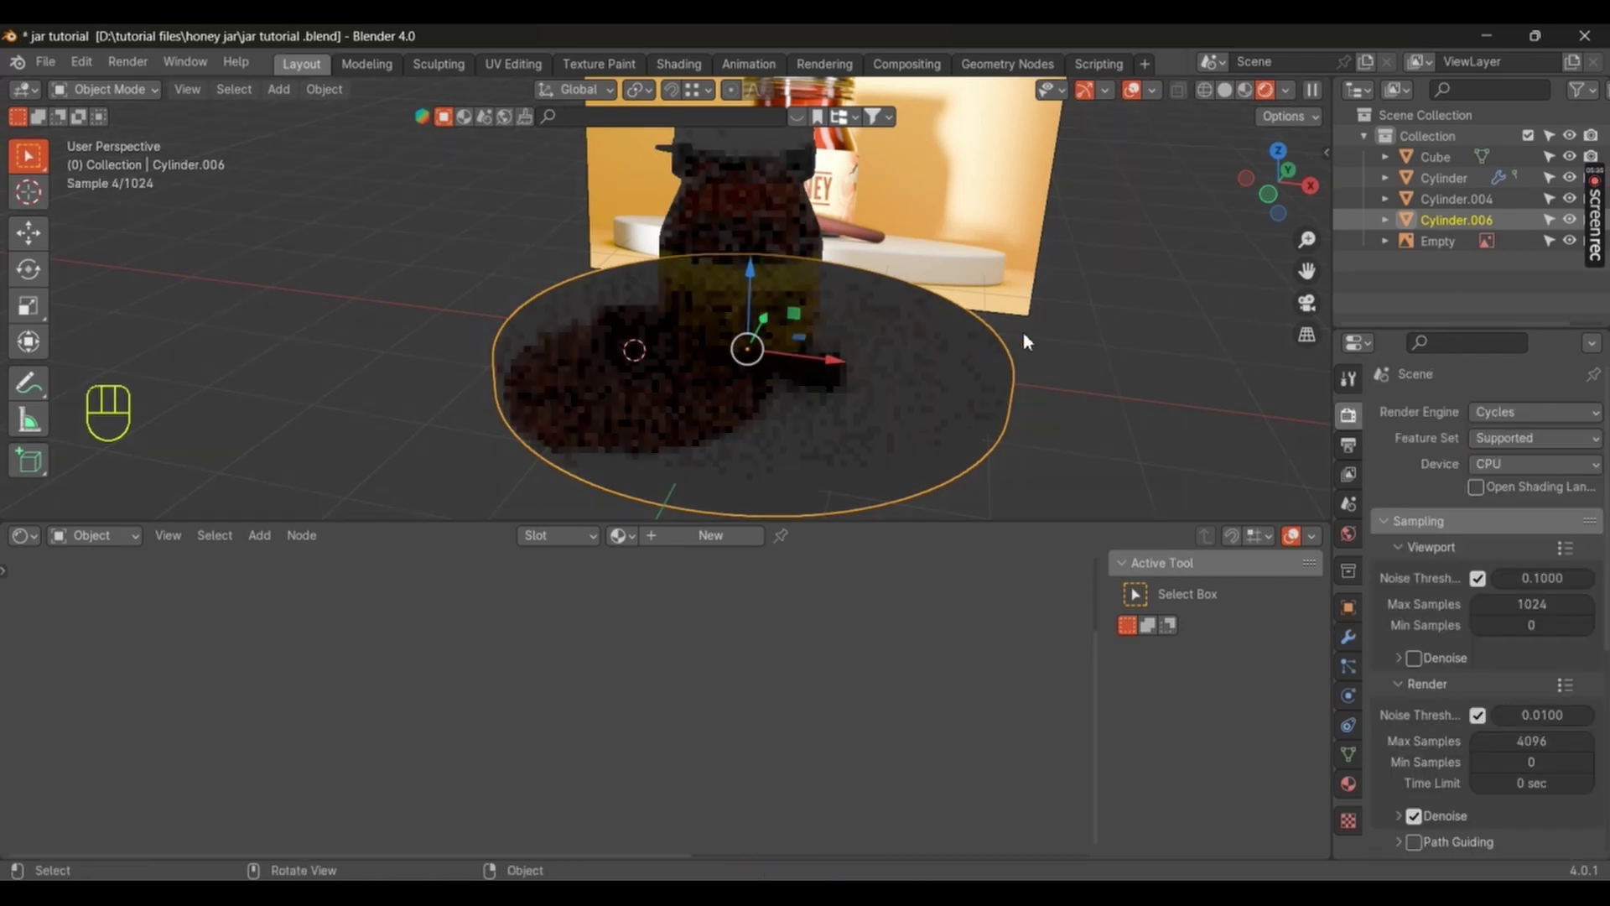
{"action": "left_click_drag", "start_coordinate": [1296, 104], "coordinate": [878, 225]}
{"action": "middle_click", "coordinate": [996, 276]}
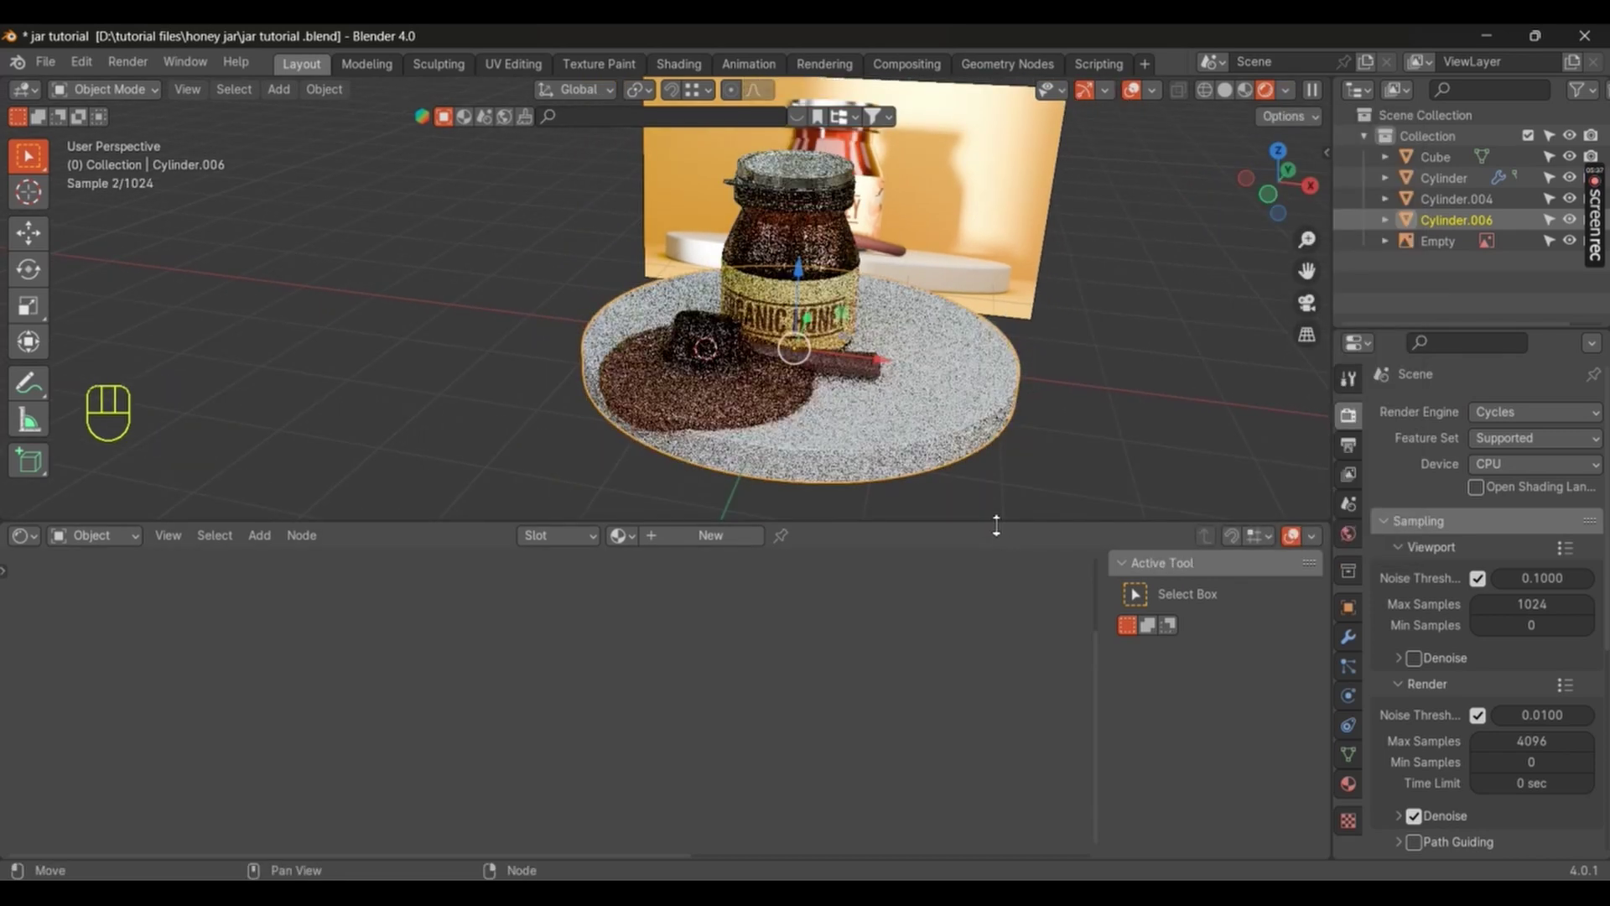